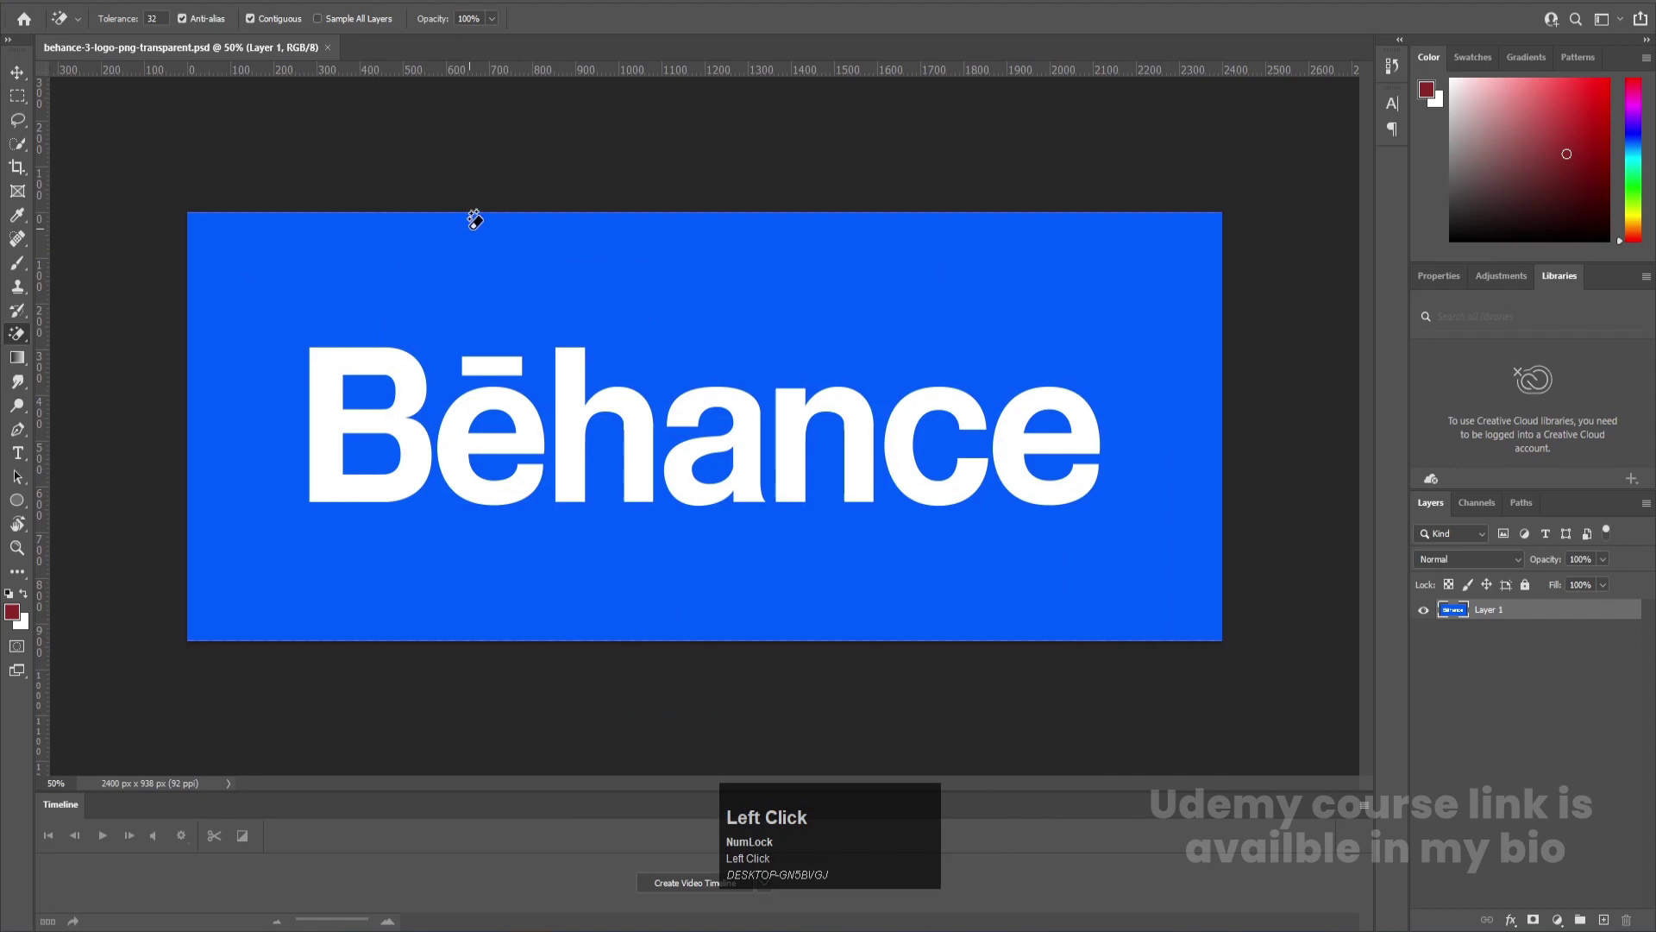
Sample the blue background with Color Range and confirm the selection, leaving the white letters unselected
key("v")
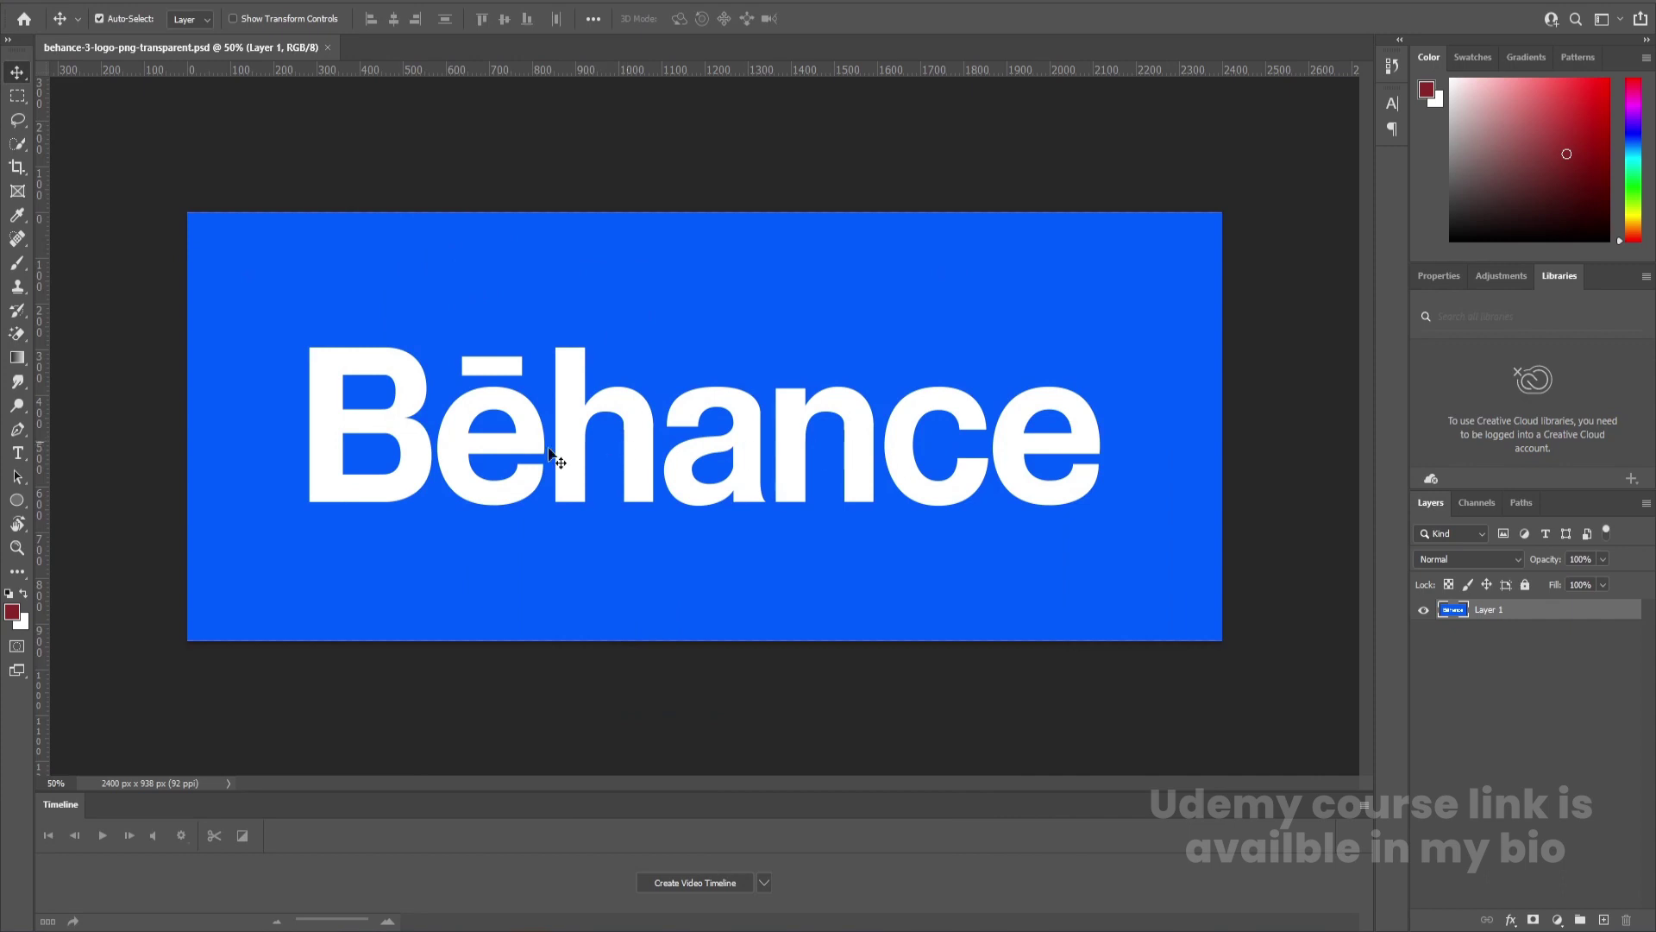
key("alt+Num_Lock")
scroll("up", 3)
scroll("down", 3)
scroll("up", 3)
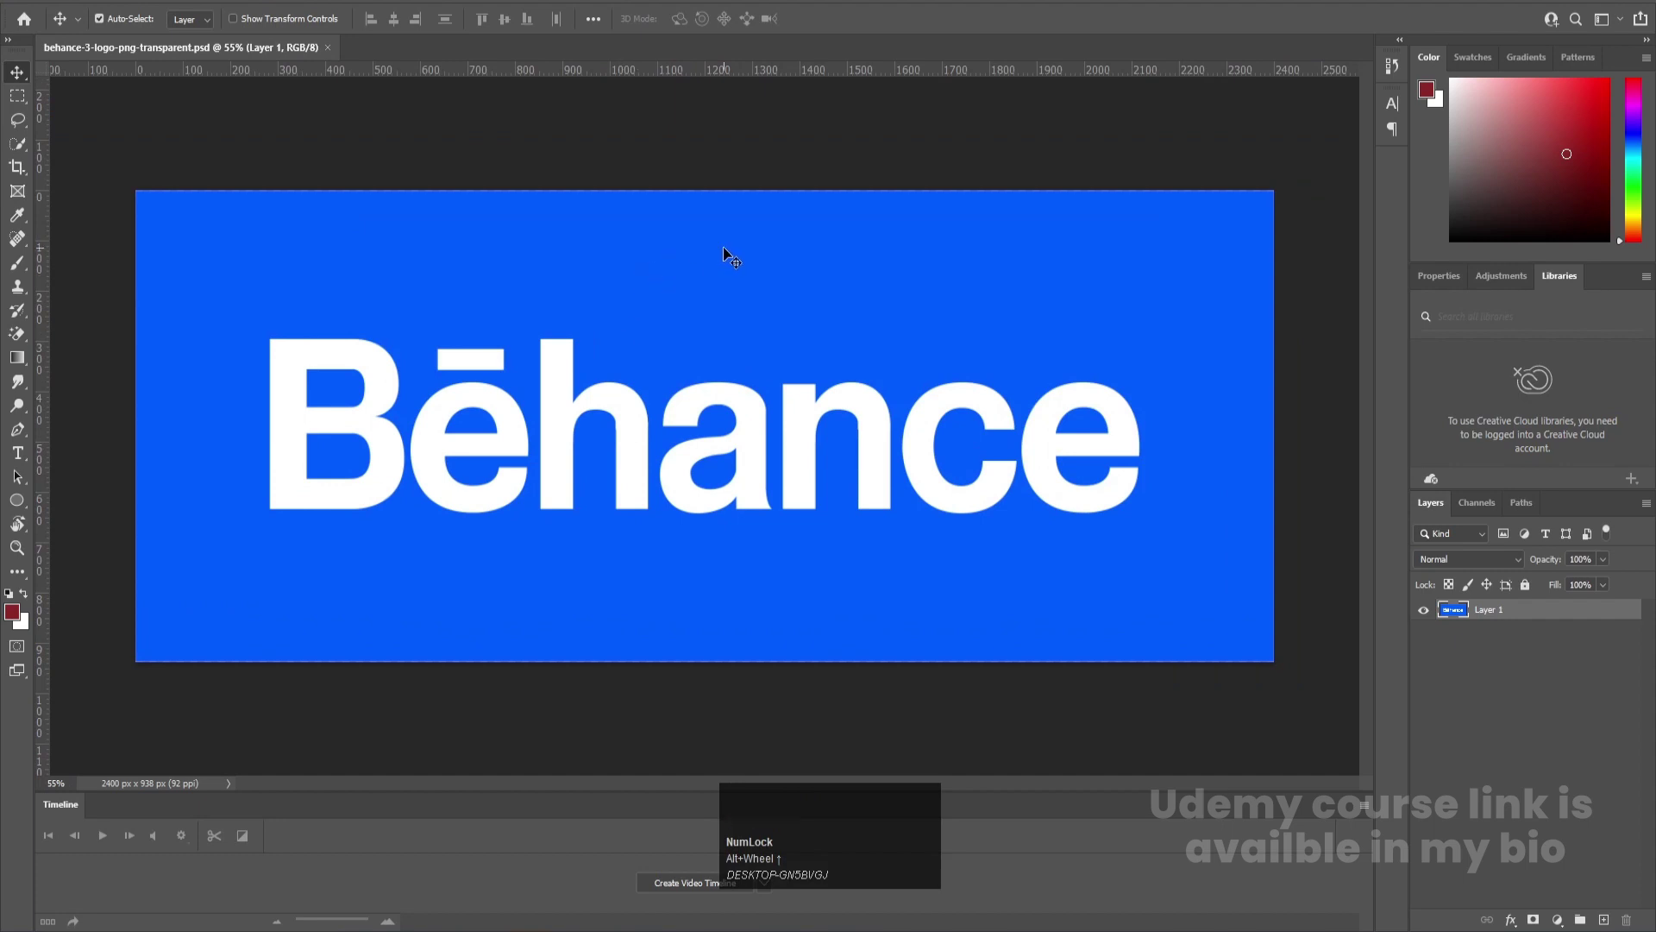
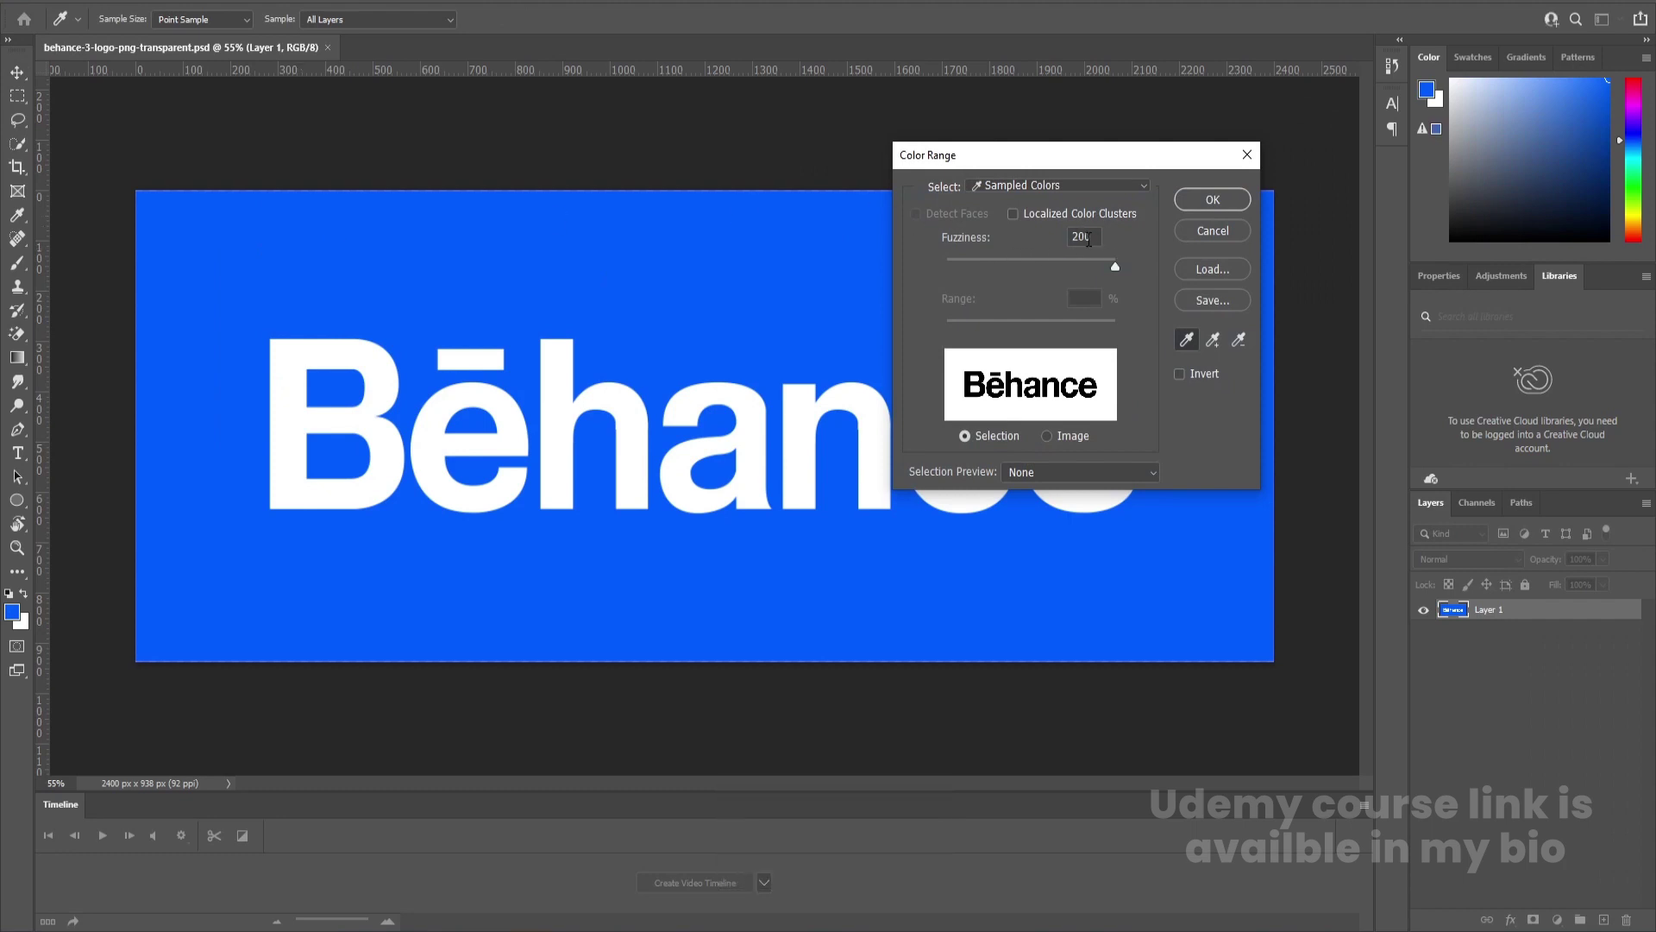
left_click(1210, 208)
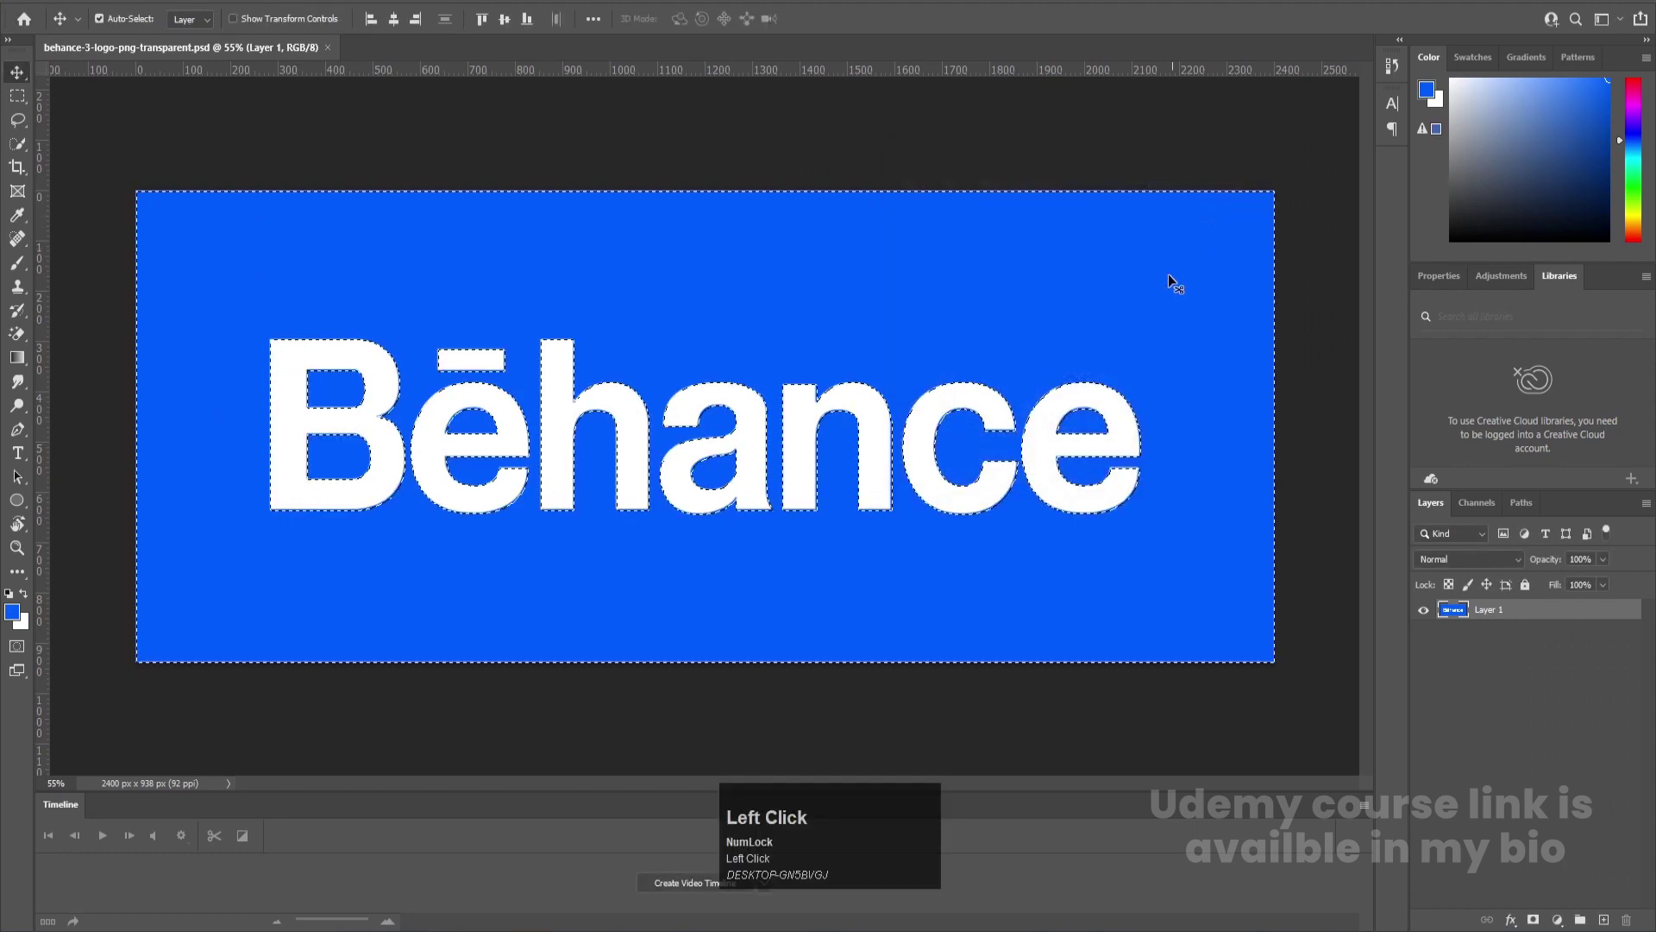
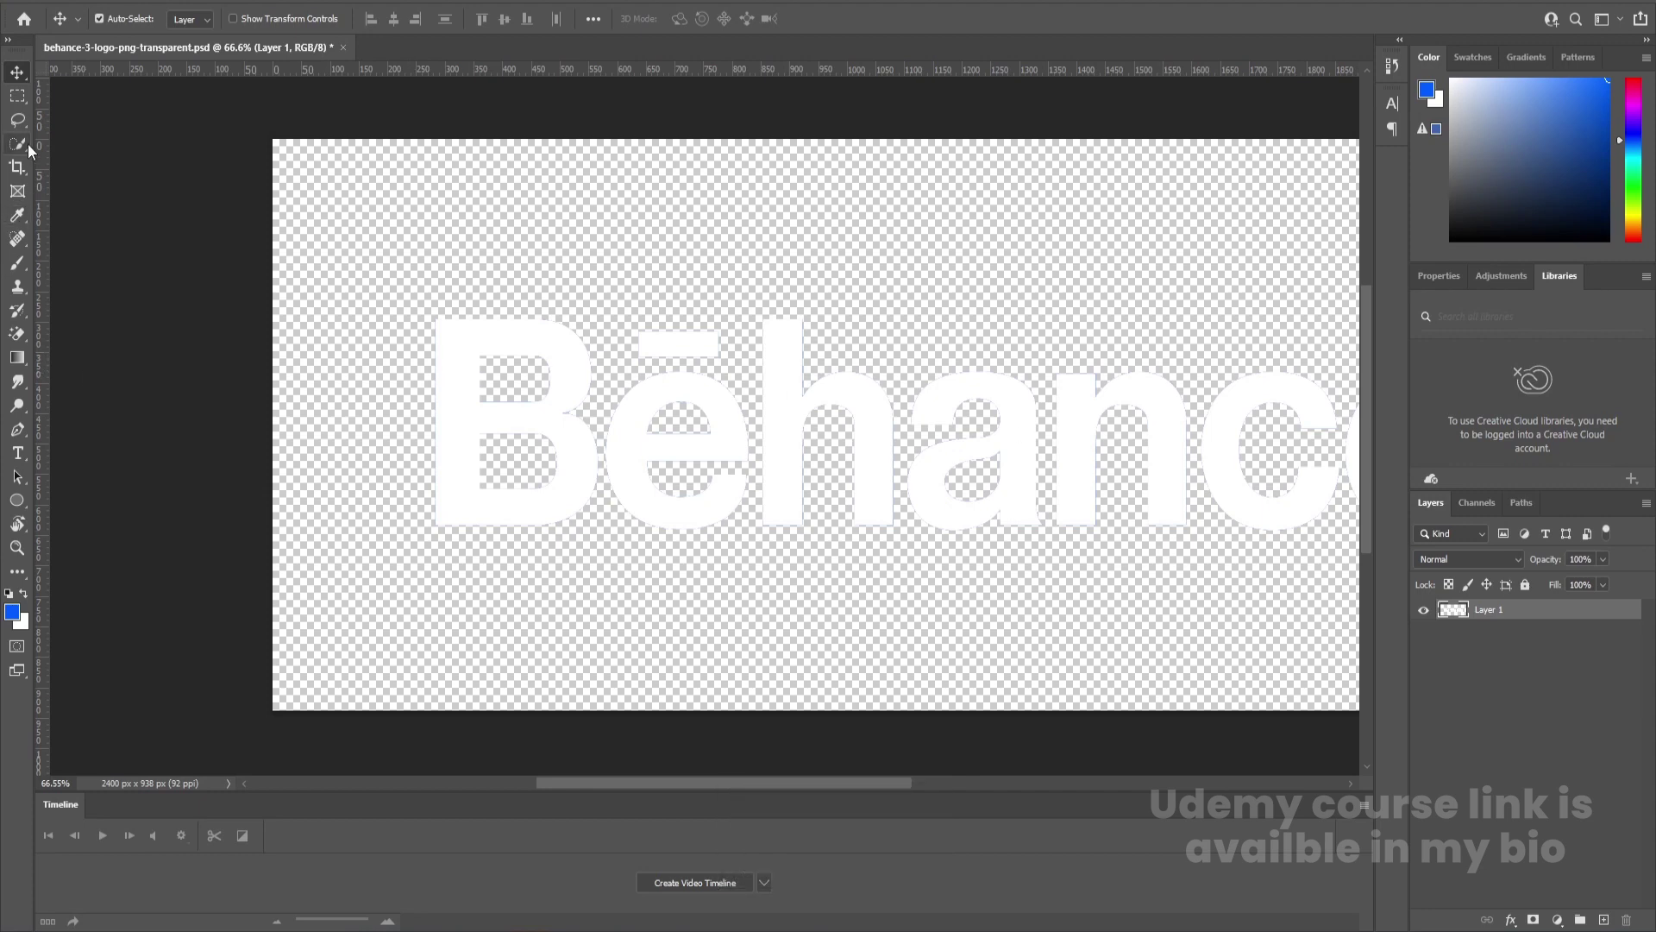
Marquee-select the letter ē, cut it to its own layer and hide that layer
key("m")
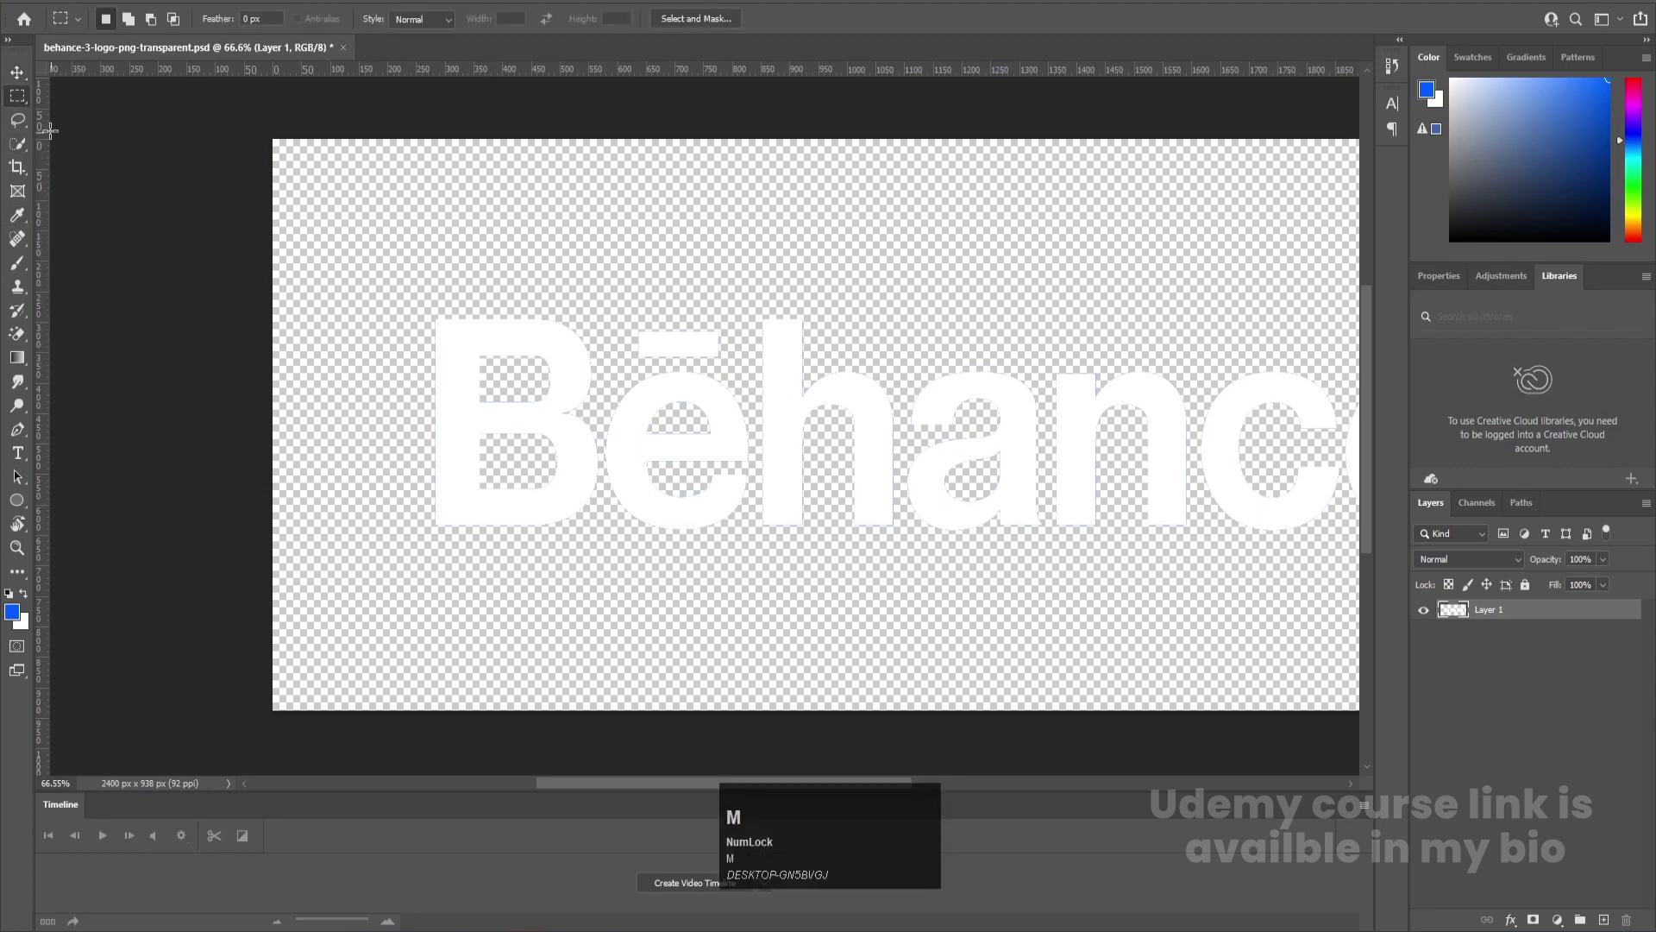
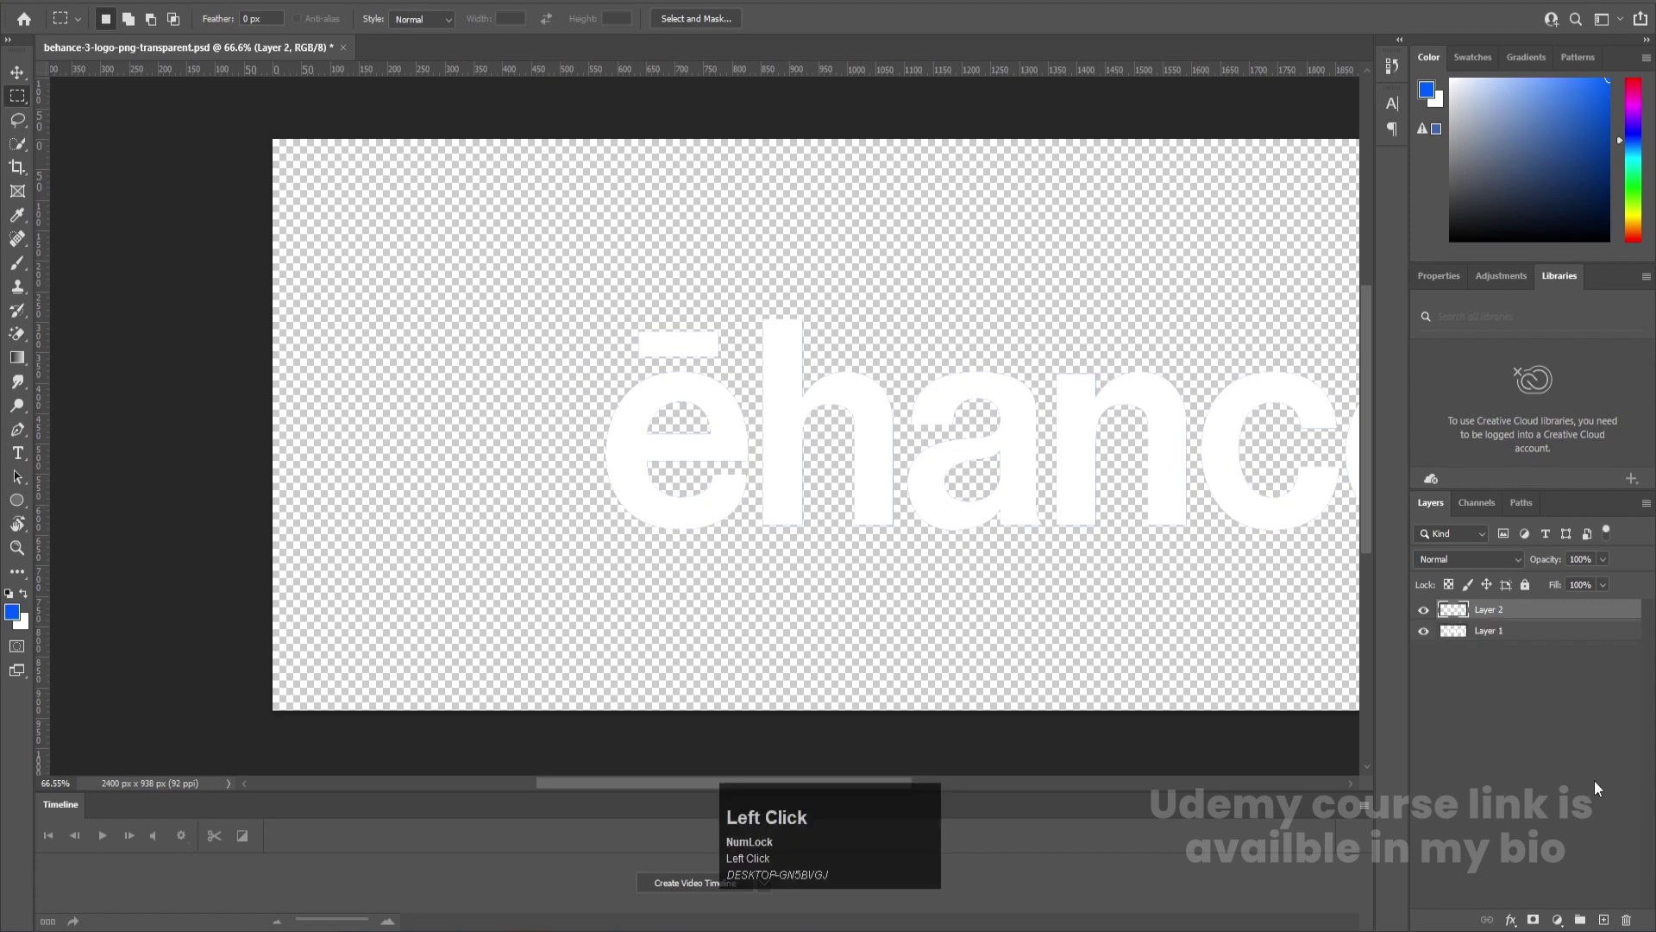
key("ctrl+shift+v")
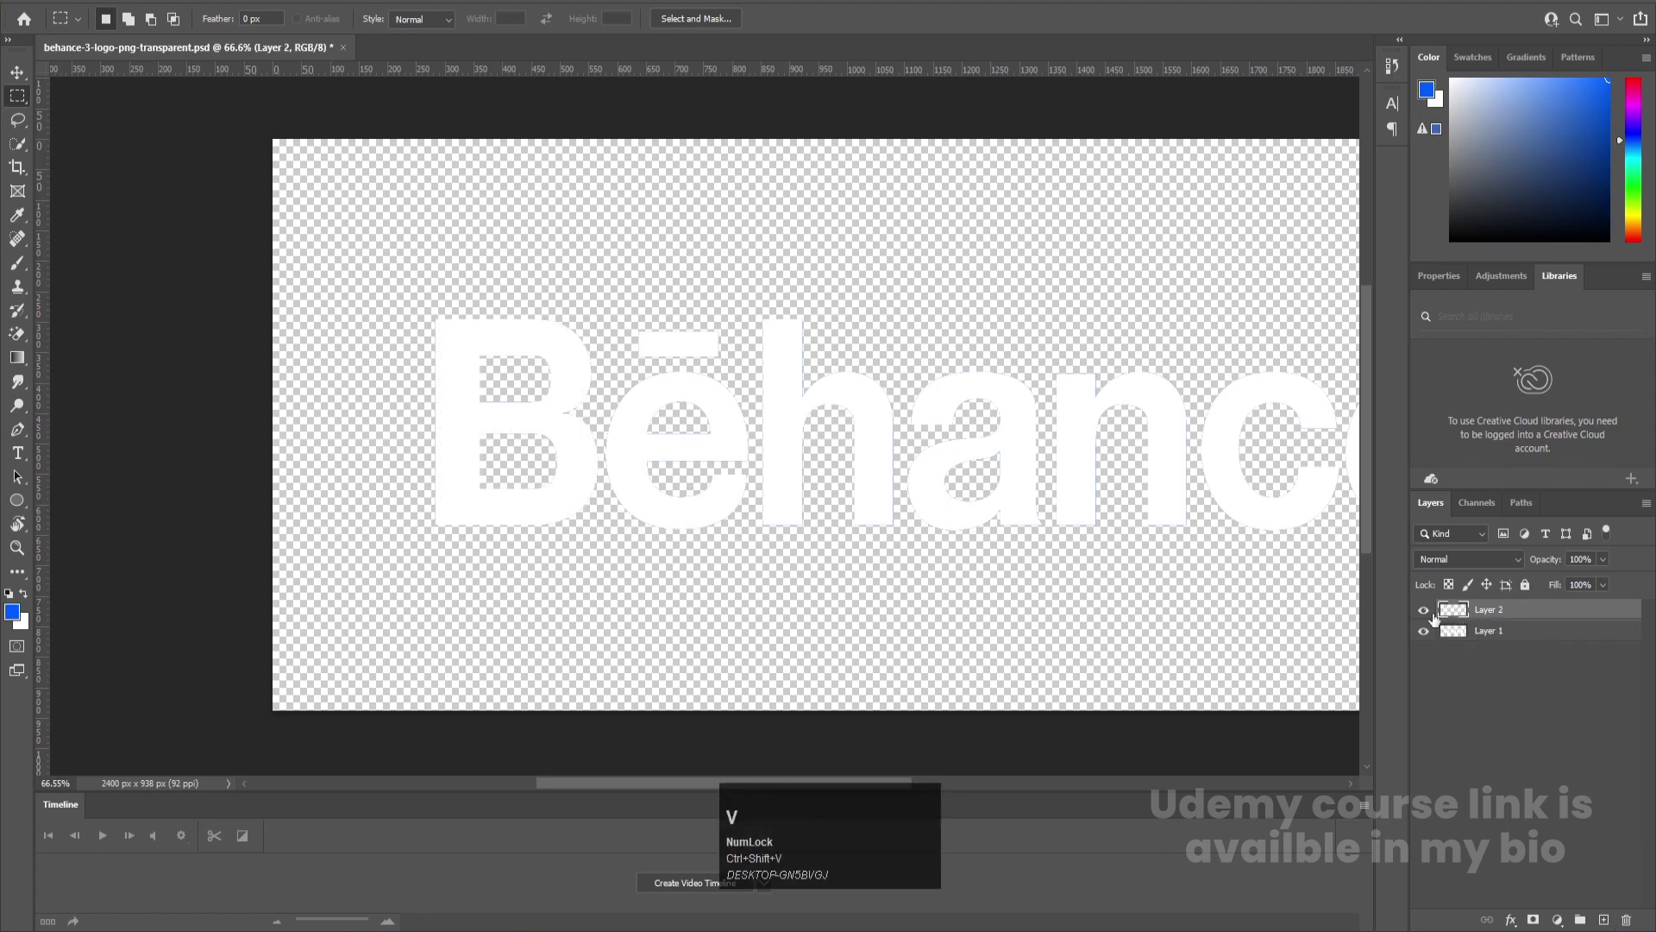
left_click_drag(1437, 617, 1606, 798)
key("ctrl+x")
left_click(1610, 918)
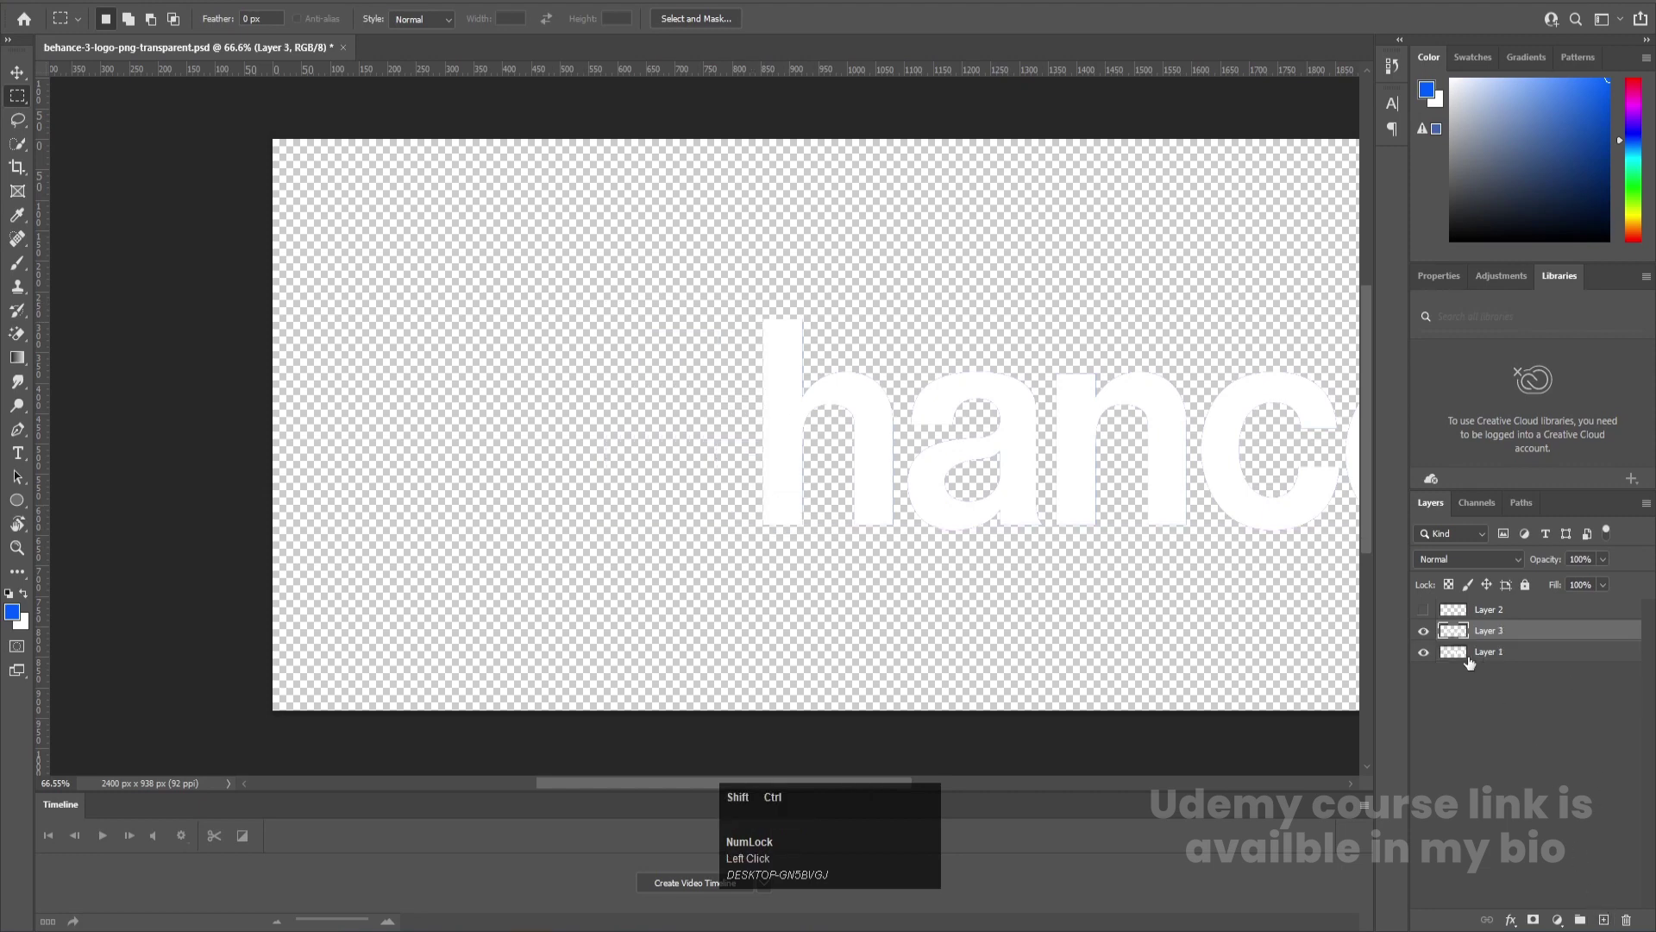
Cut the letter a to its own hidden layer the same way, then save the file
key("ctrl+shift+v")
left_click(1432, 638)
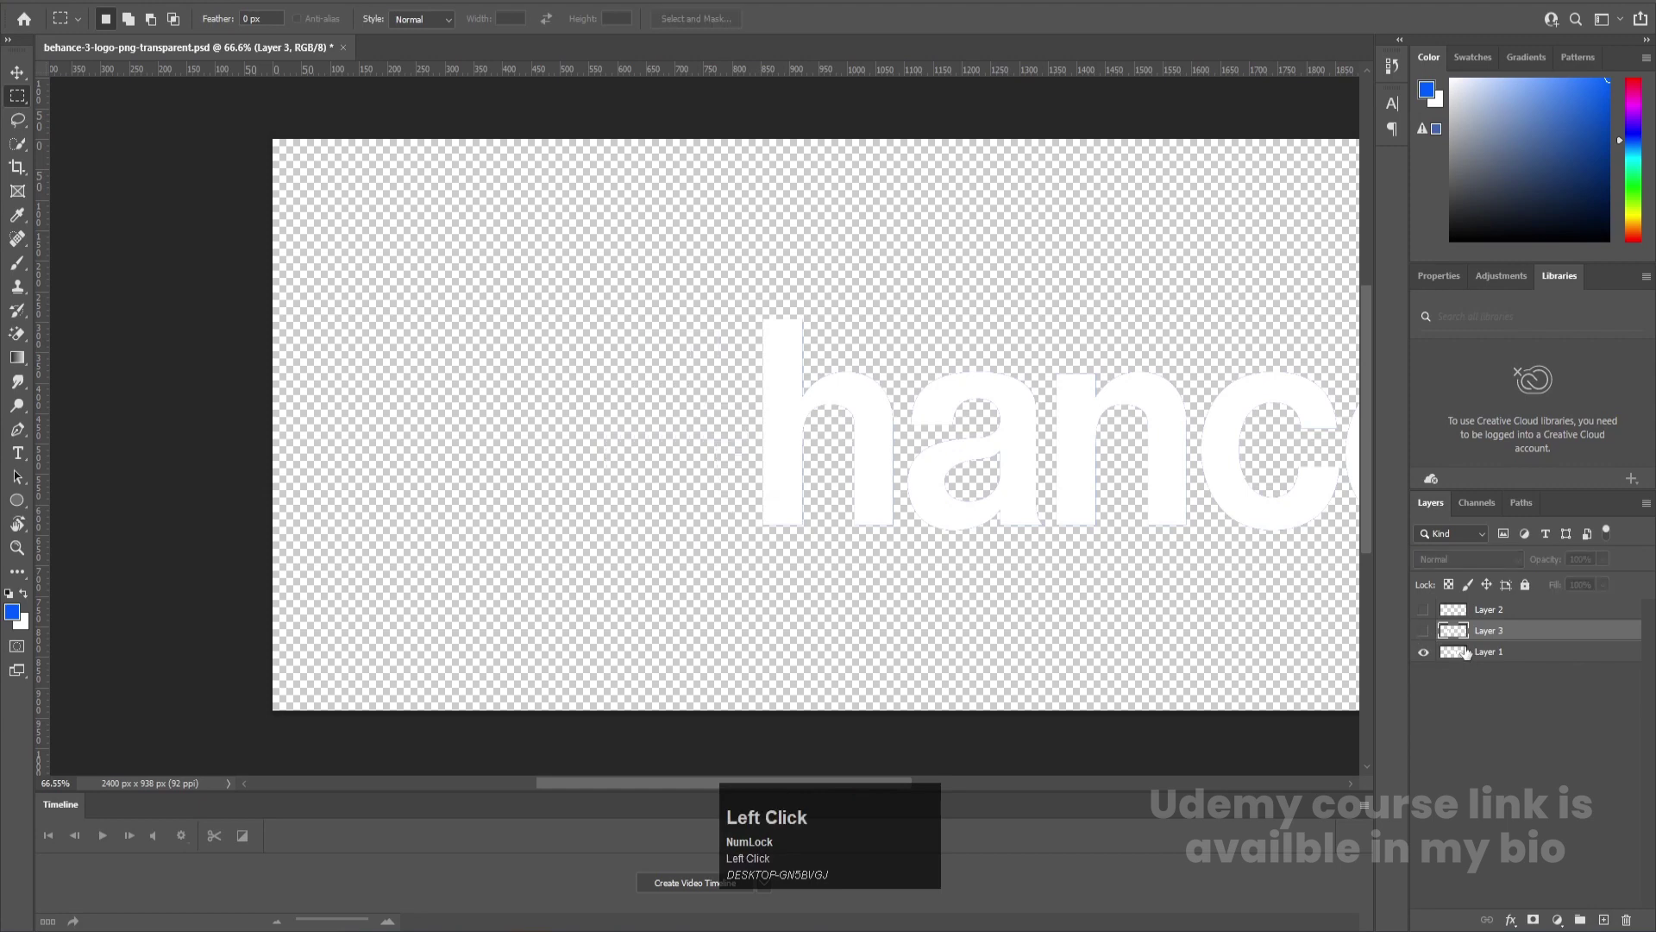
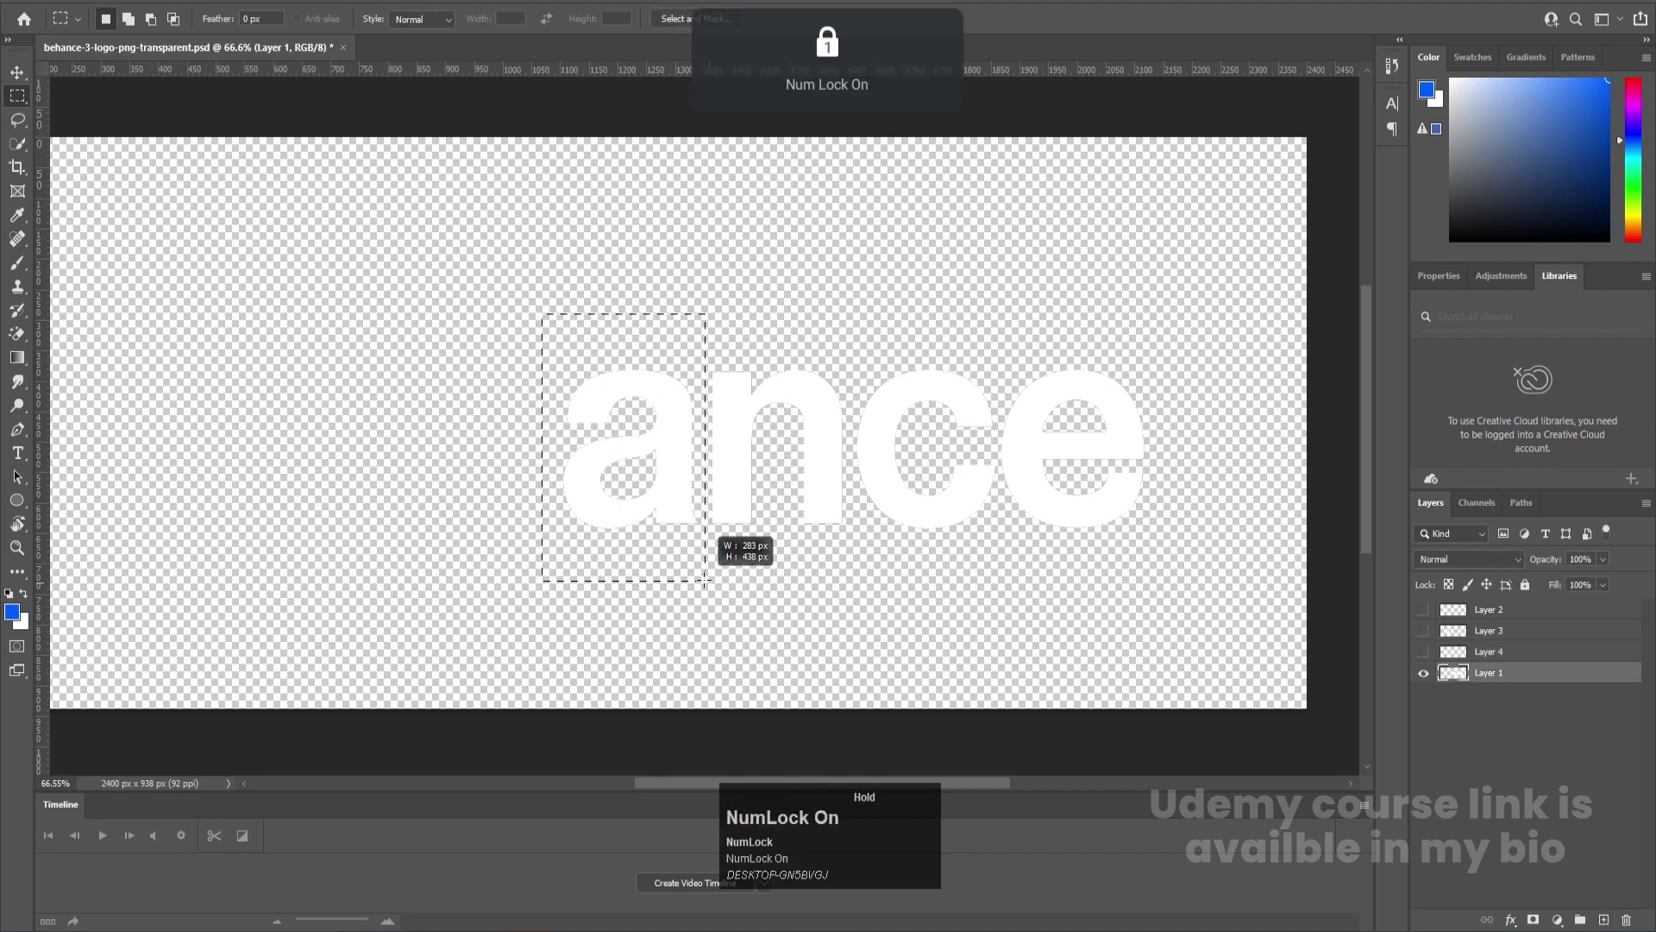
key("ctrl+x")
left_click(1614, 915)
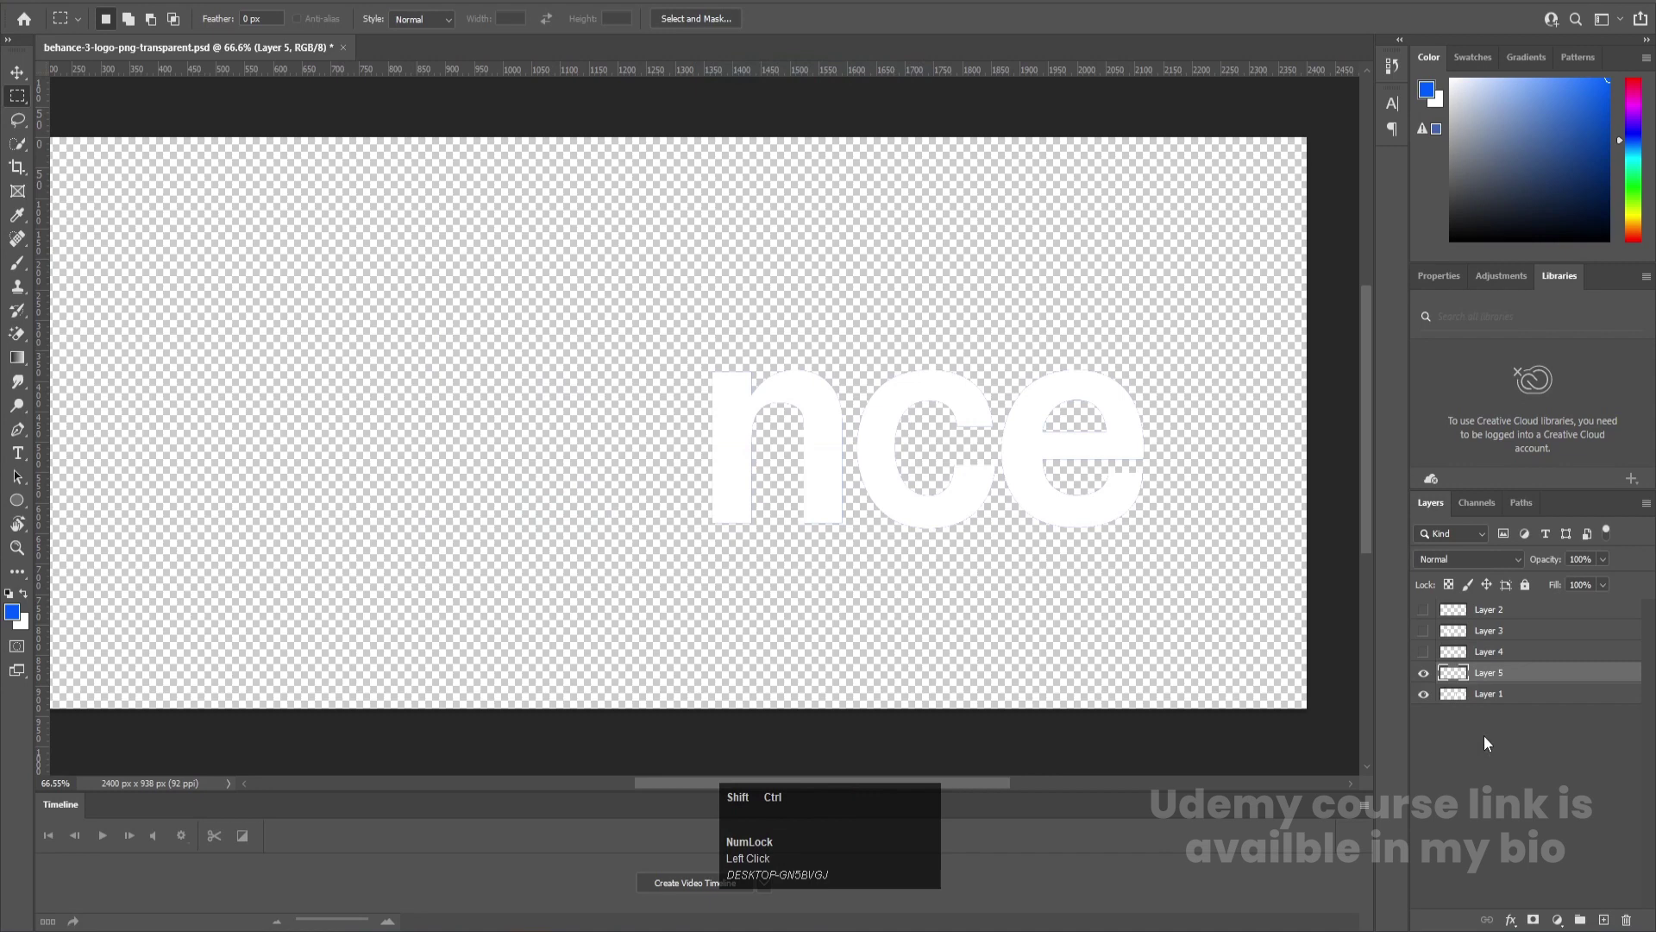
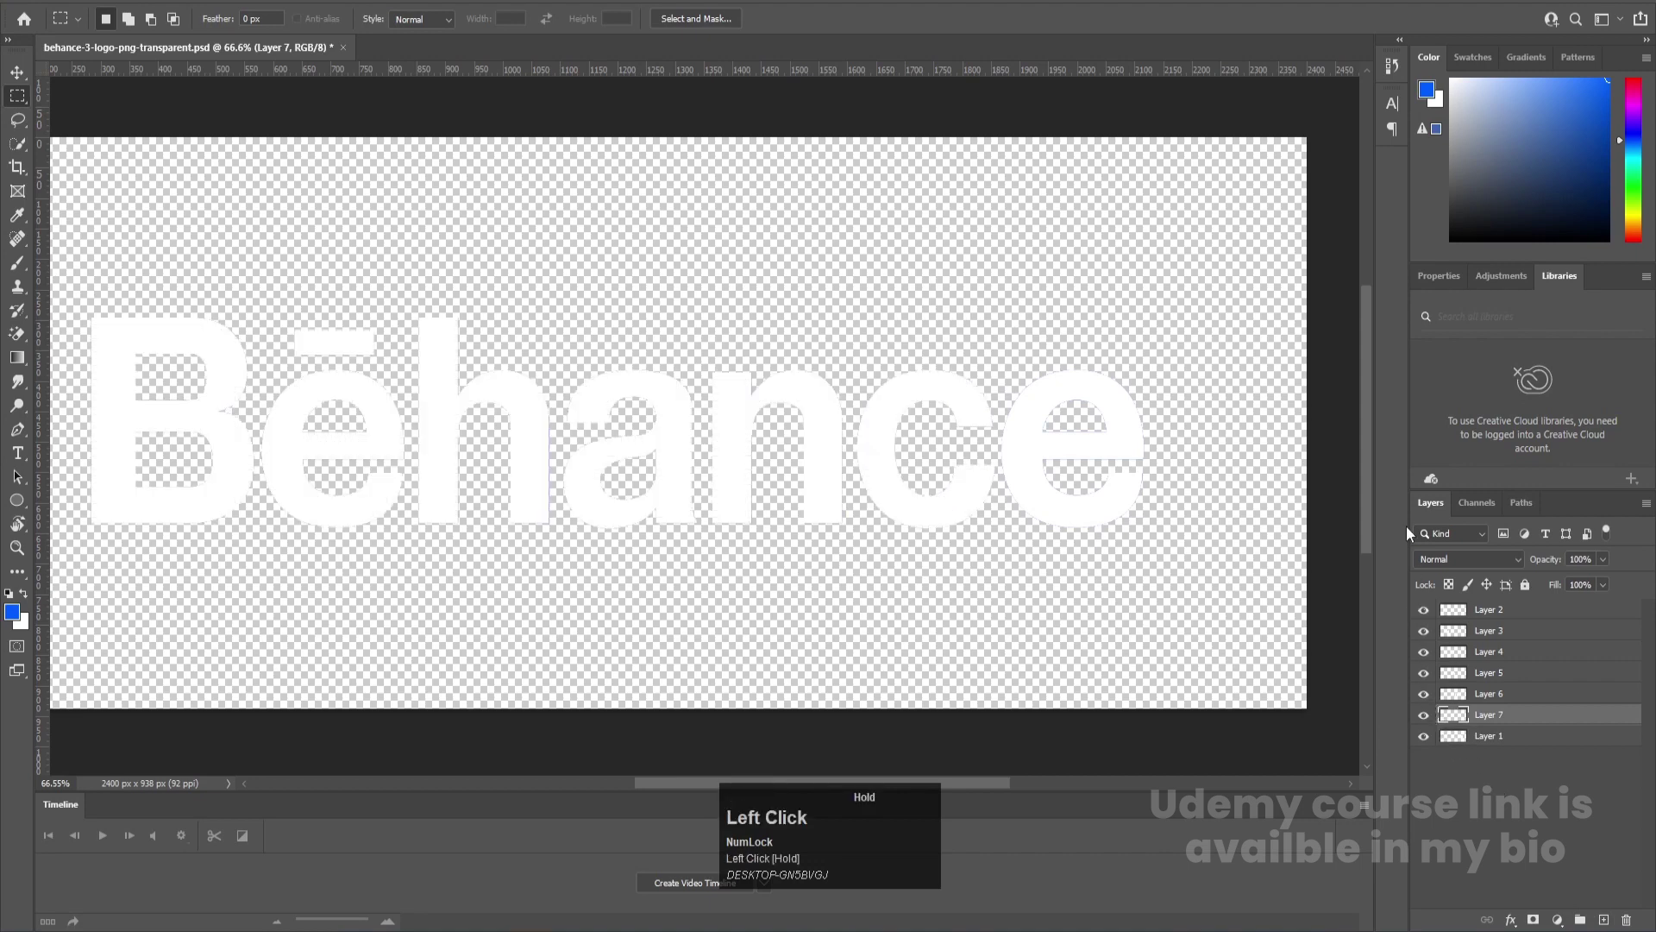
scroll("down", 3)
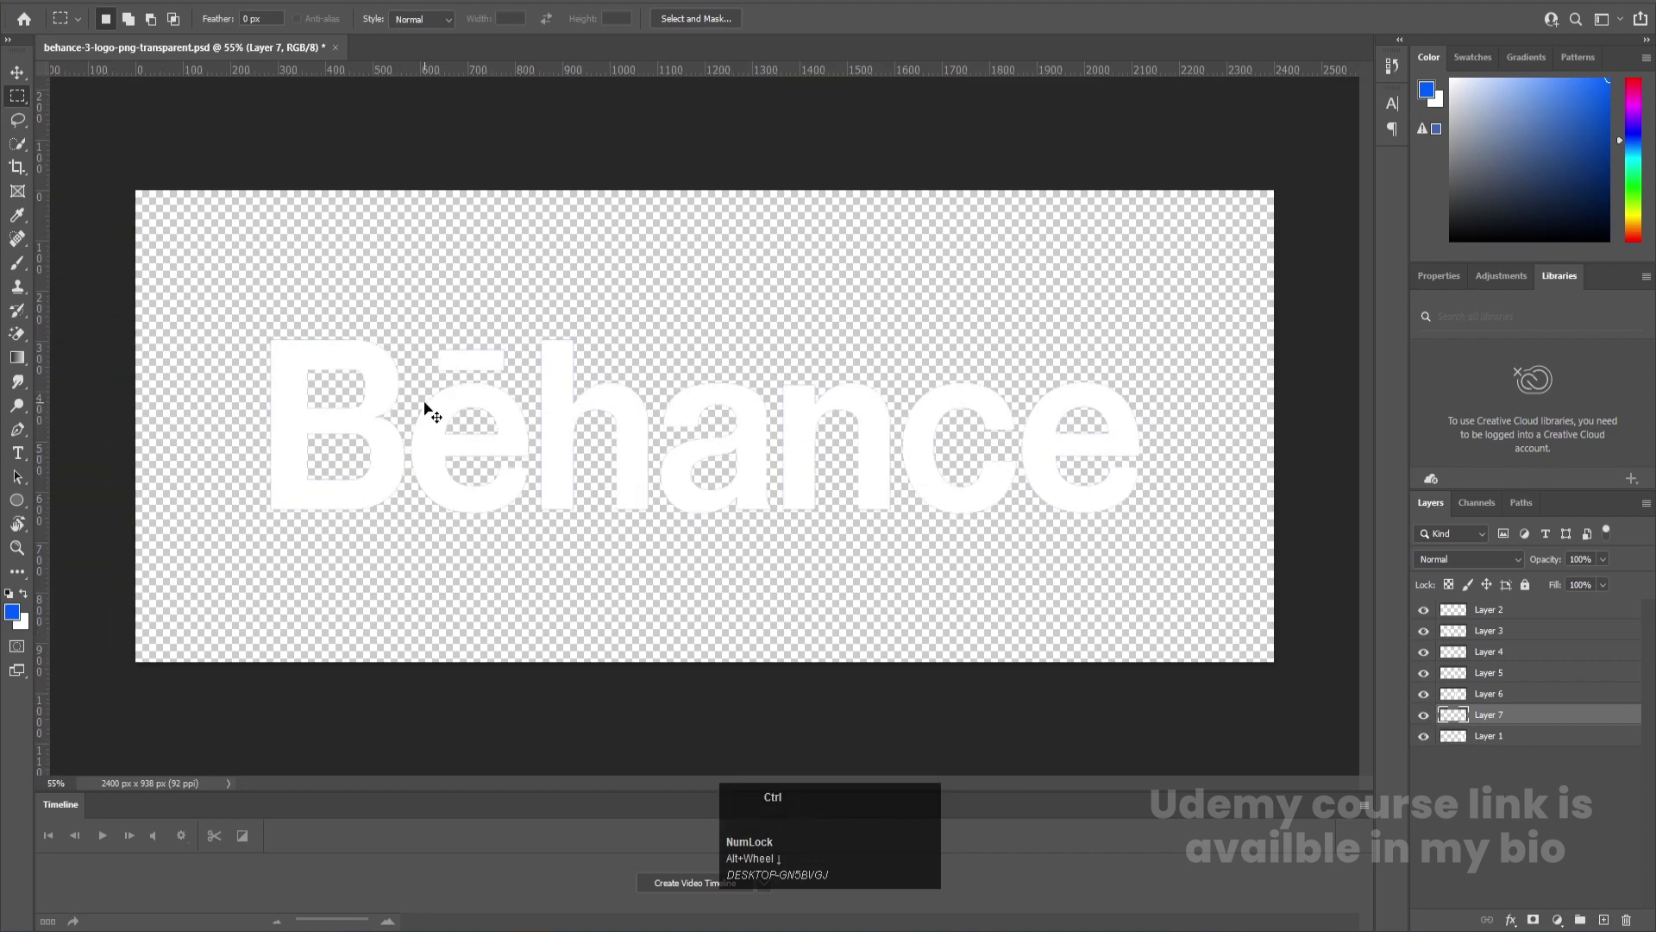
key("ctrl+s")
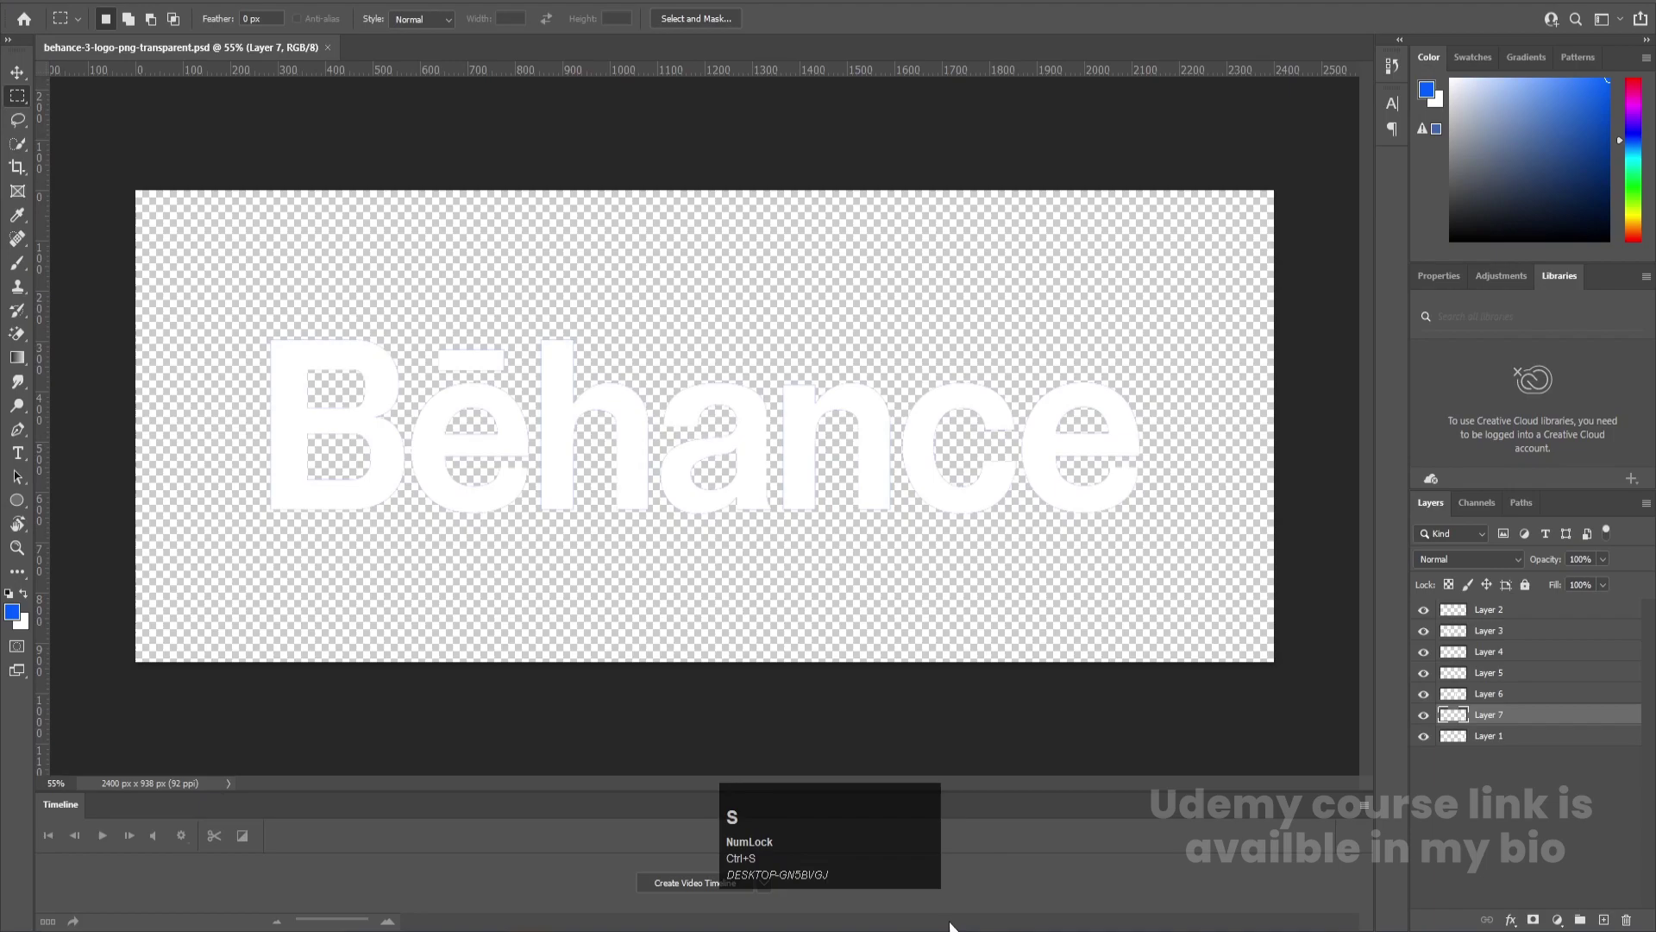
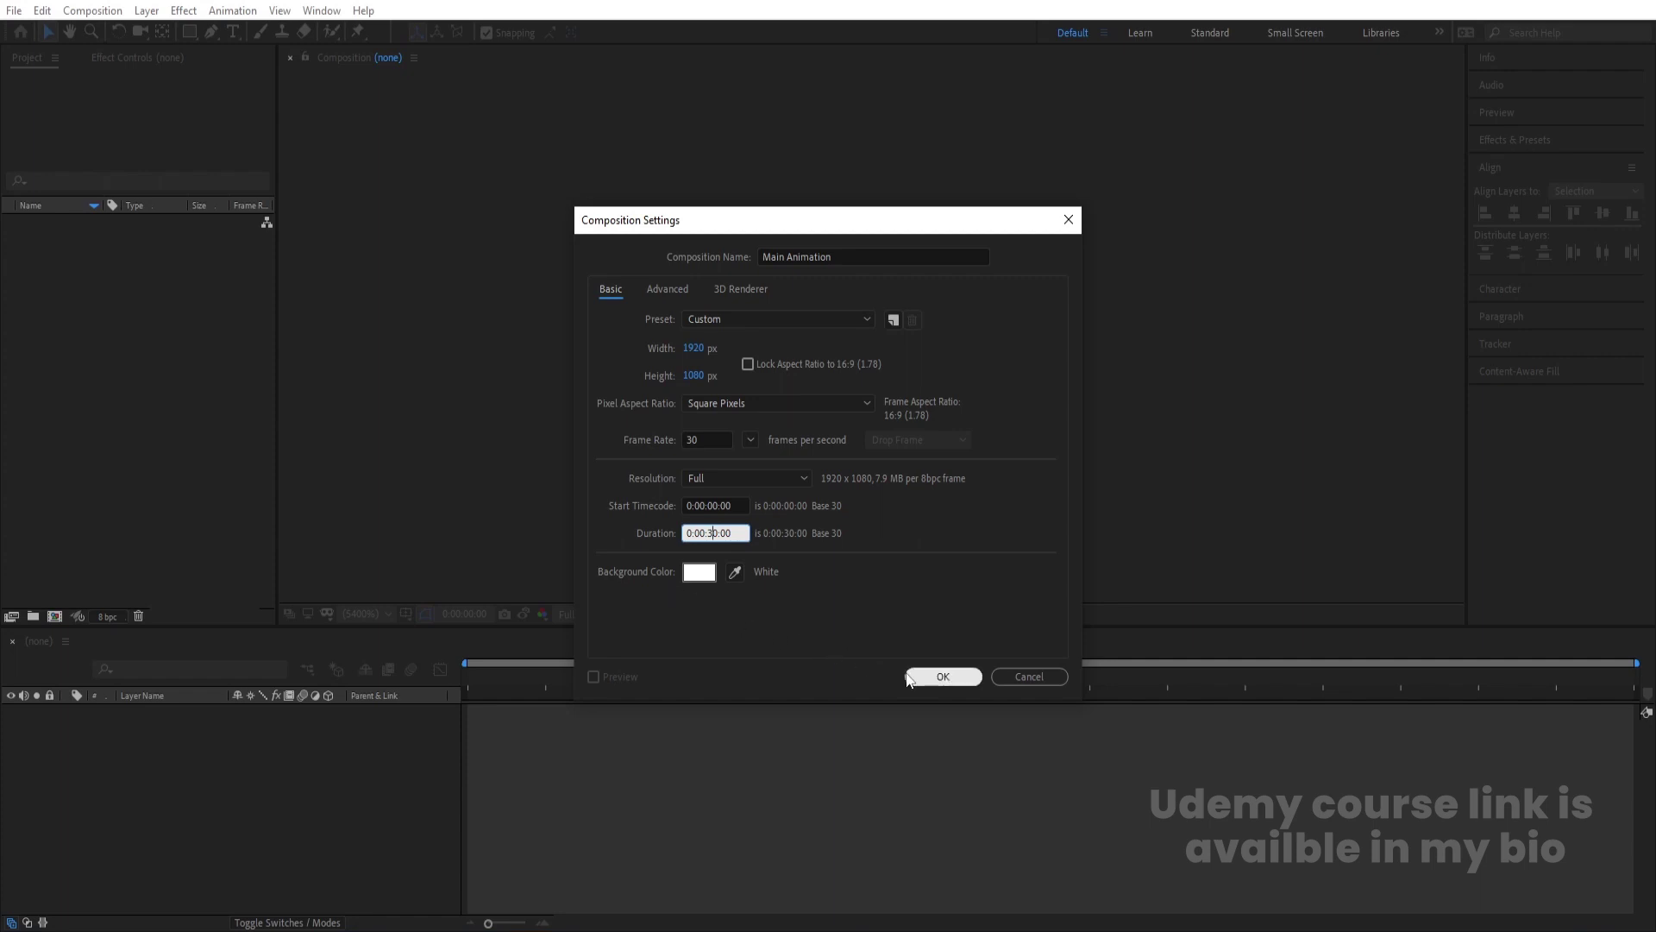
Create the 1920×1080 Main Animation composition and show title/action safe guides
left_click(930, 681)
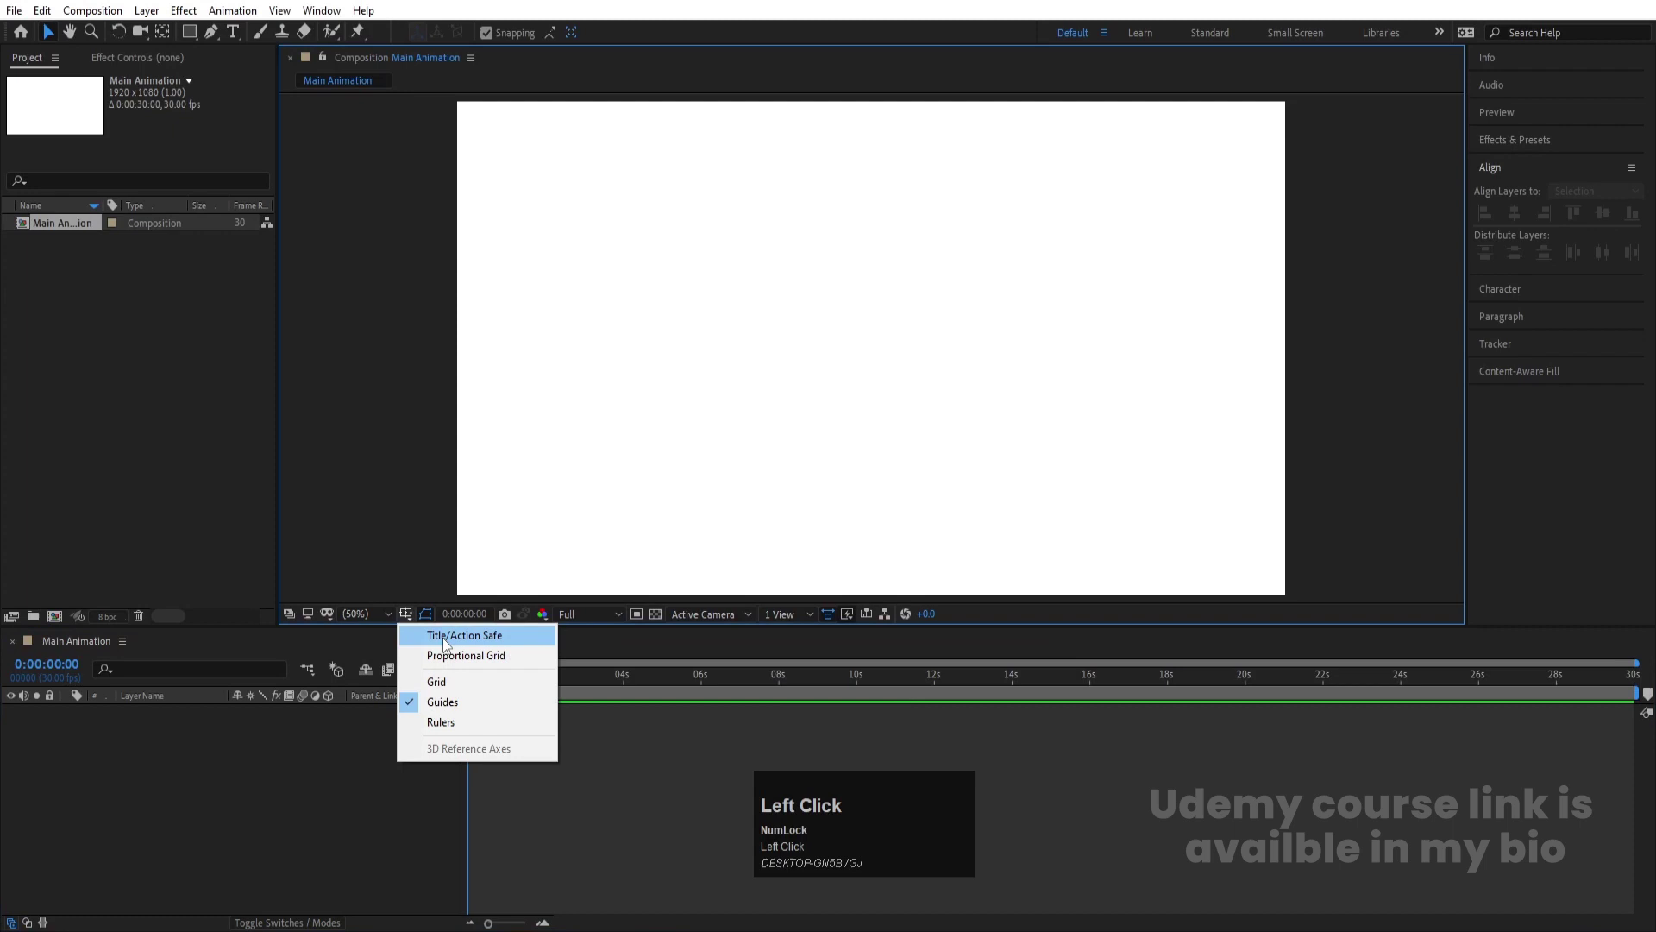
left_click(450, 643)
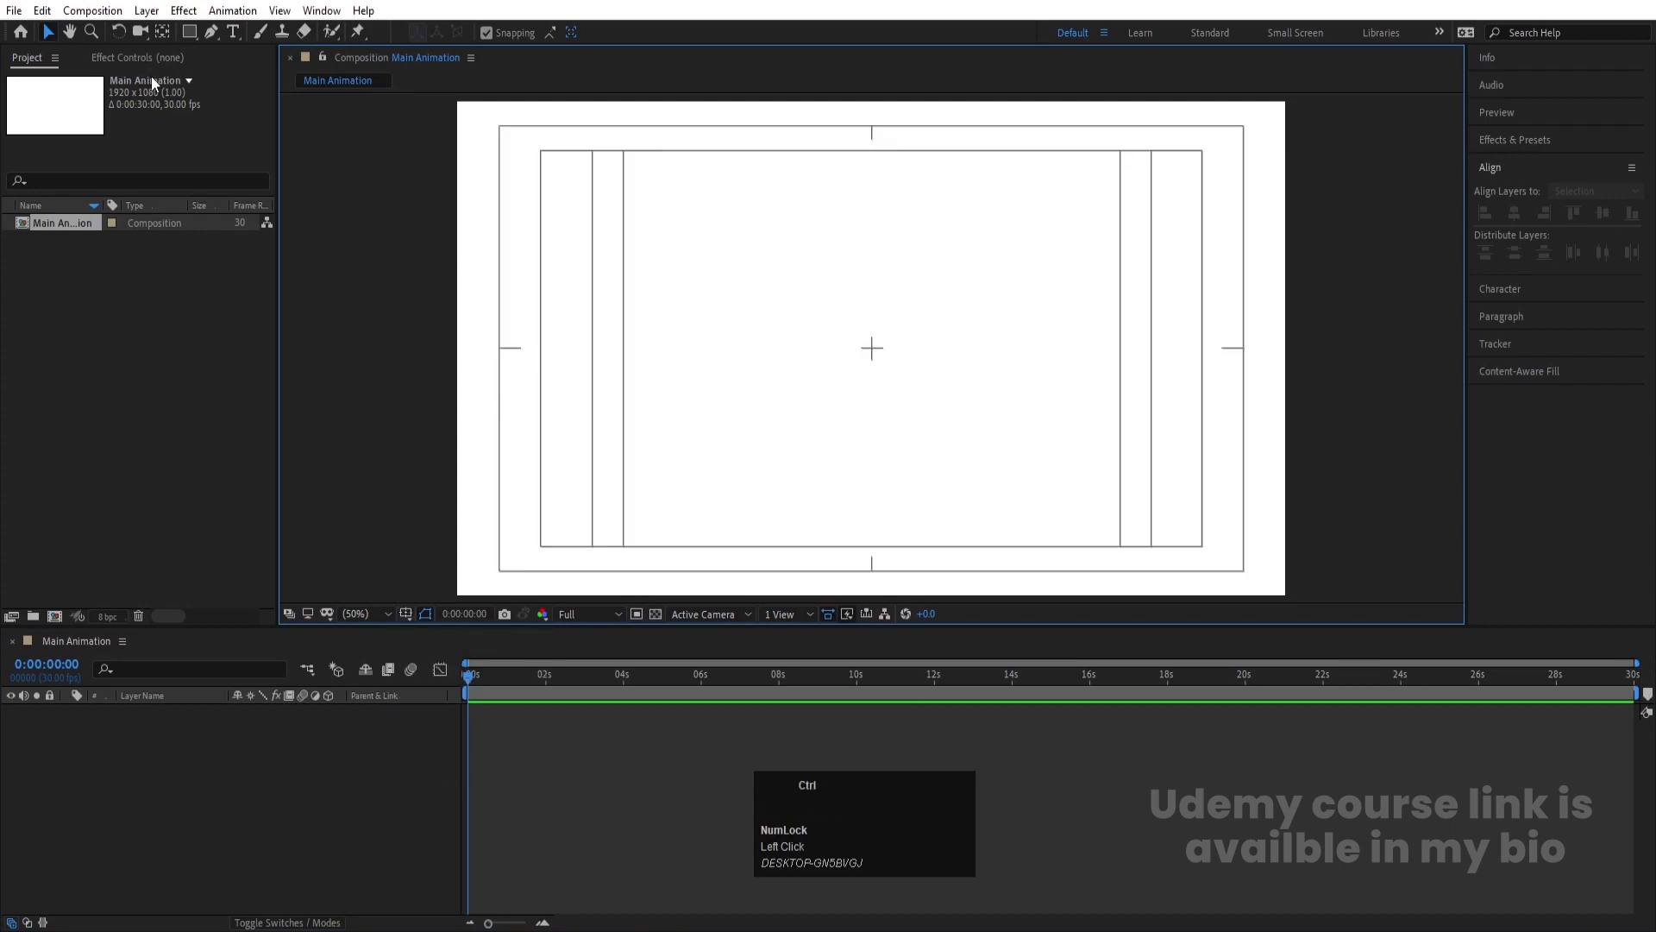
key("ctrl+n")
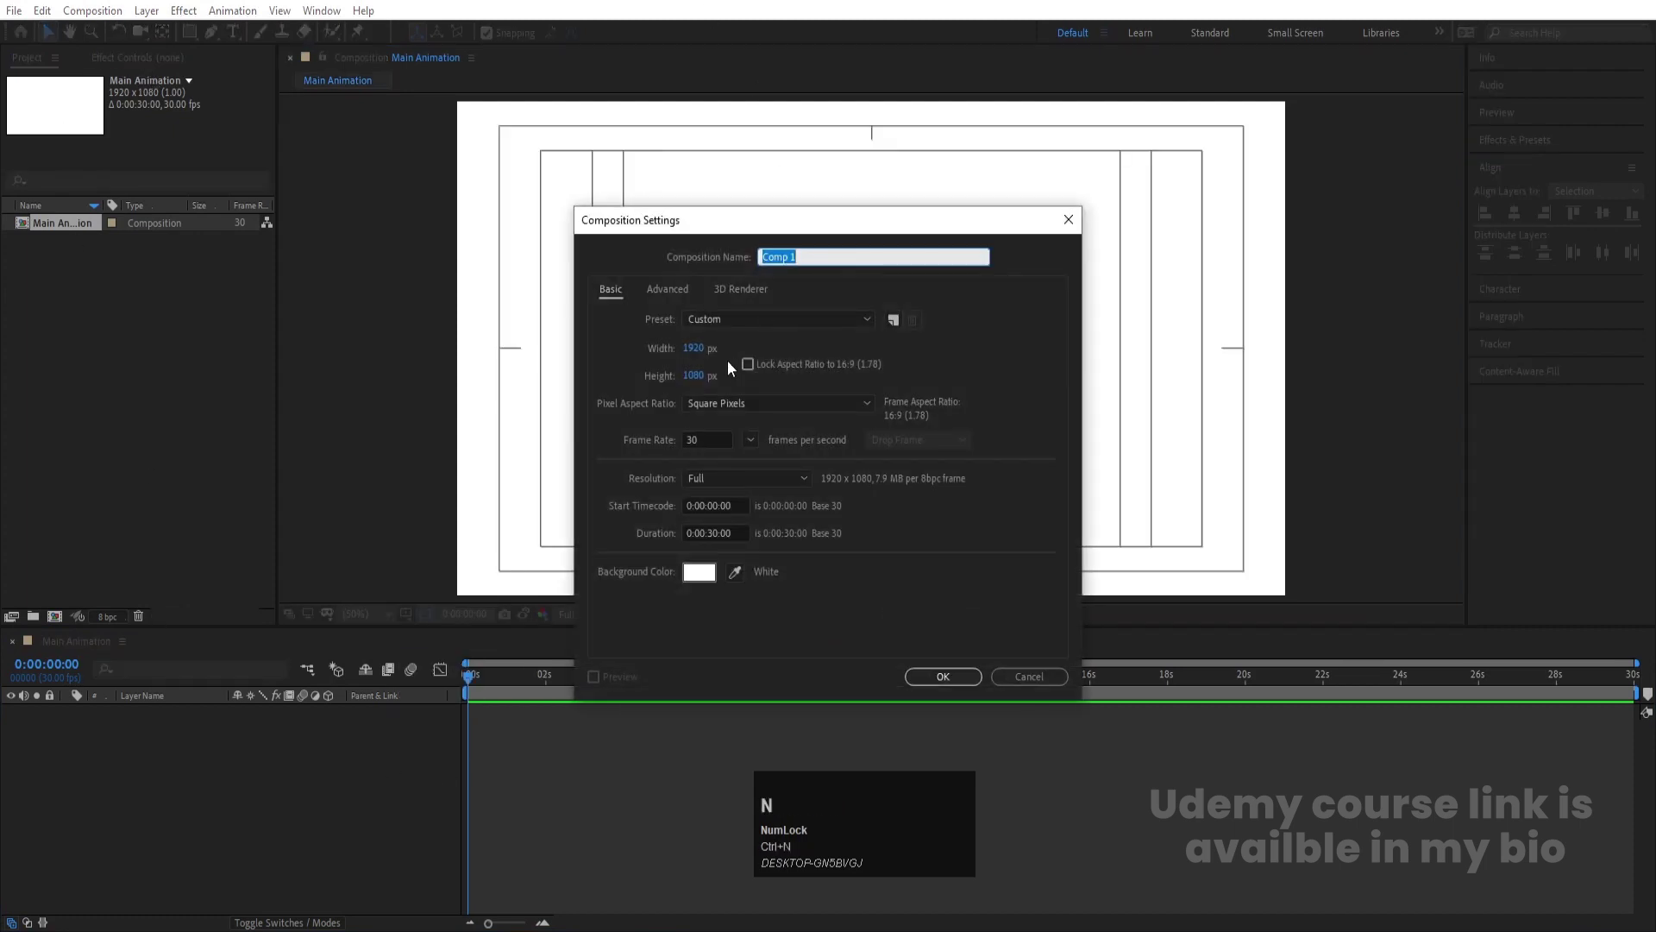
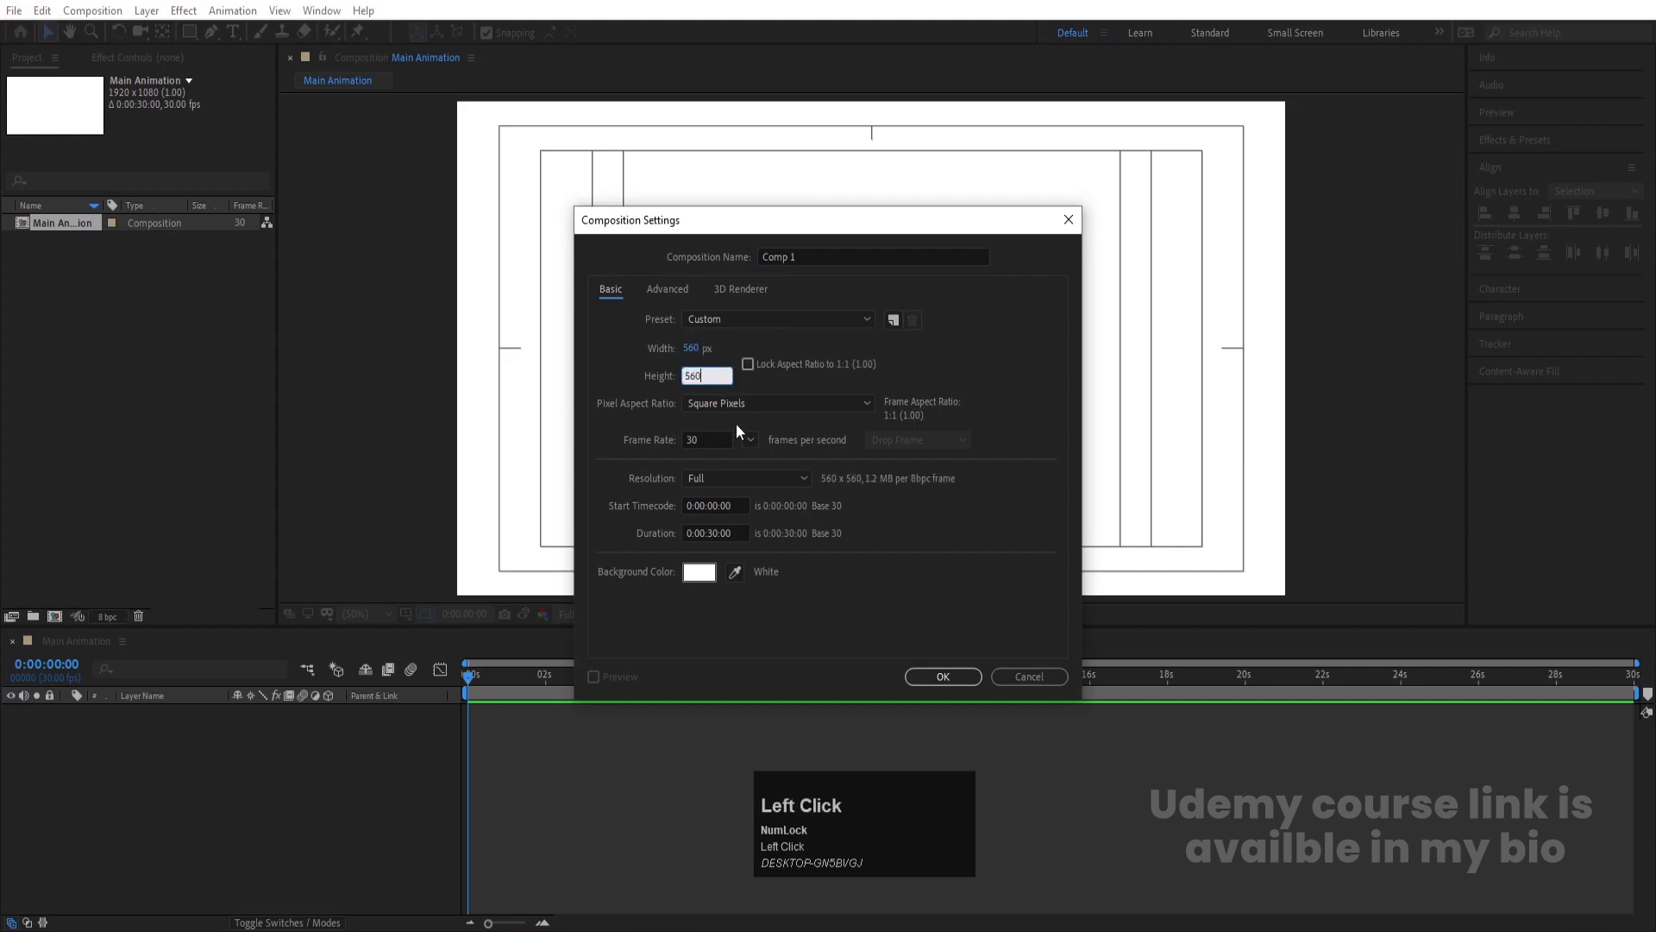
Draw a blue circle filling Comp 1 and start a Scale keyframe at 0%
left_click_drag(950, 692, 265, 69)
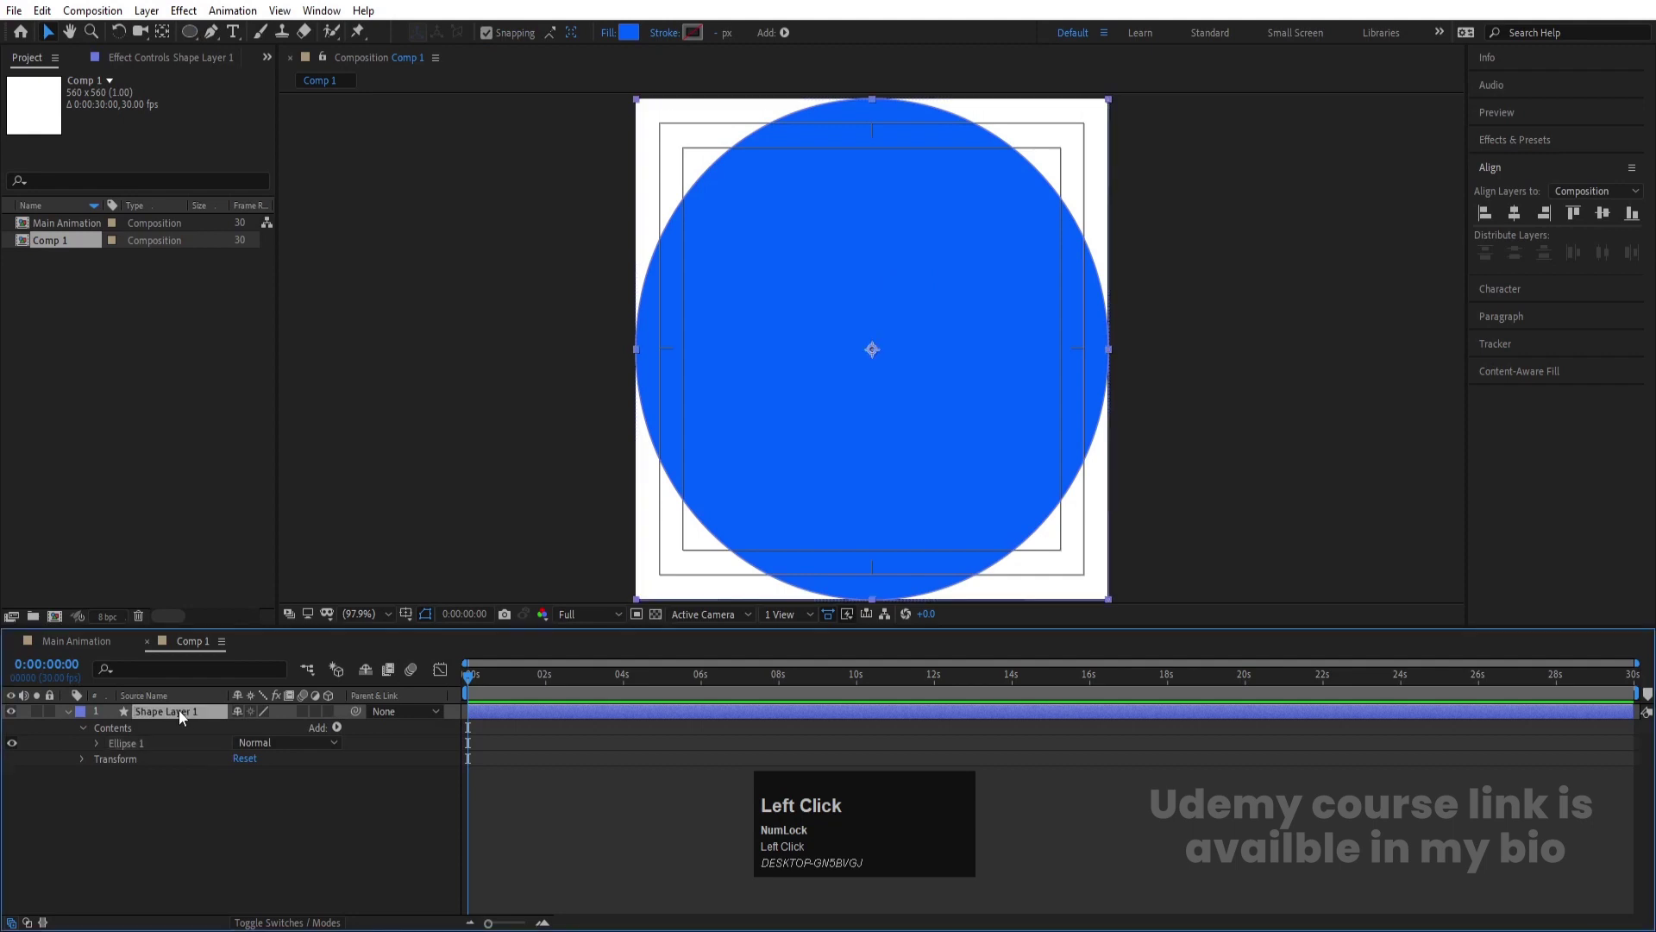
key("s")
left_click(271, 733)
key("Return")
left_click(124, 728)
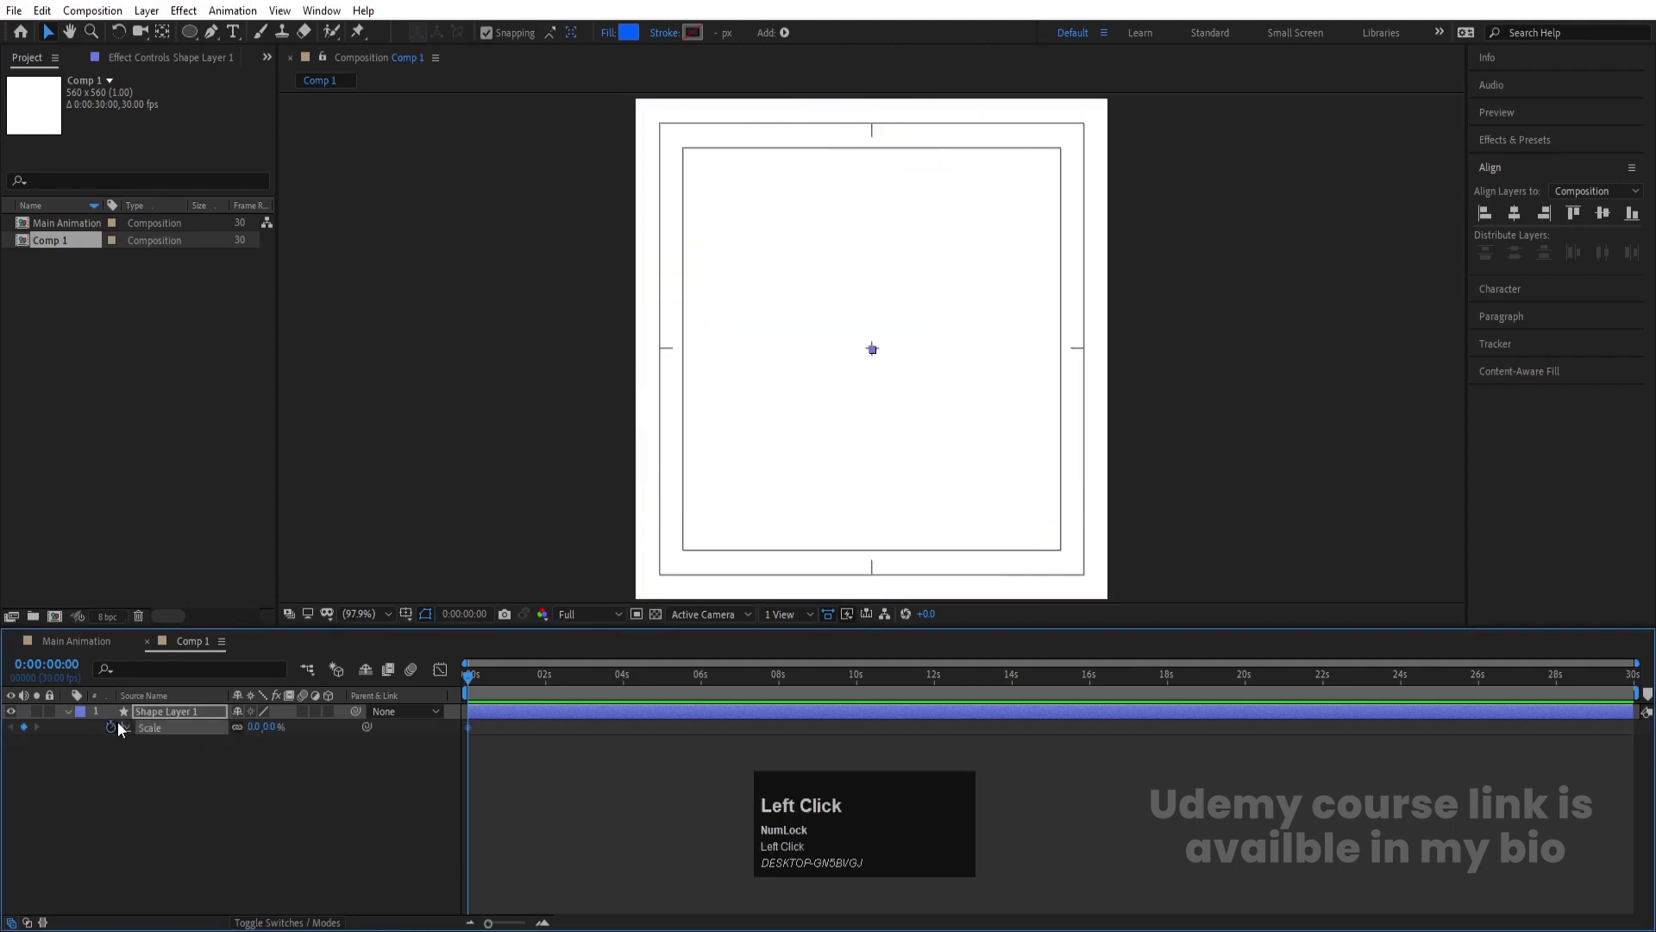
Keyframe Scale 95% at one second, preview the growth and Easy Ease the keyframes
key("=")
key("=")
left_click(630, 684)
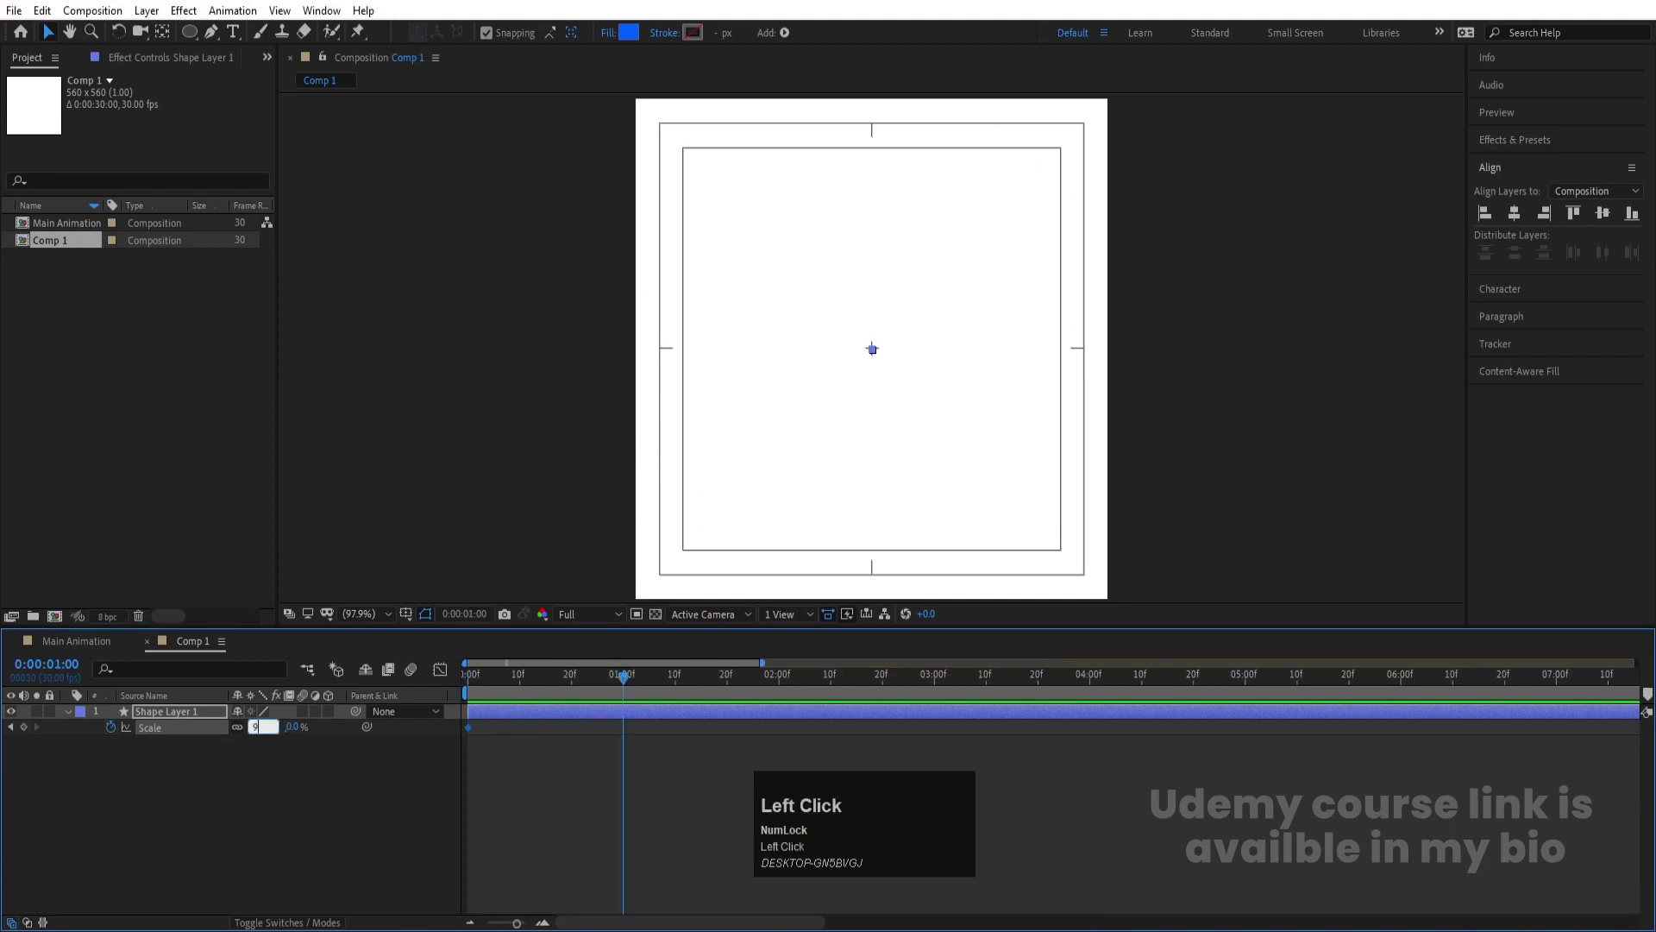
key("Return")
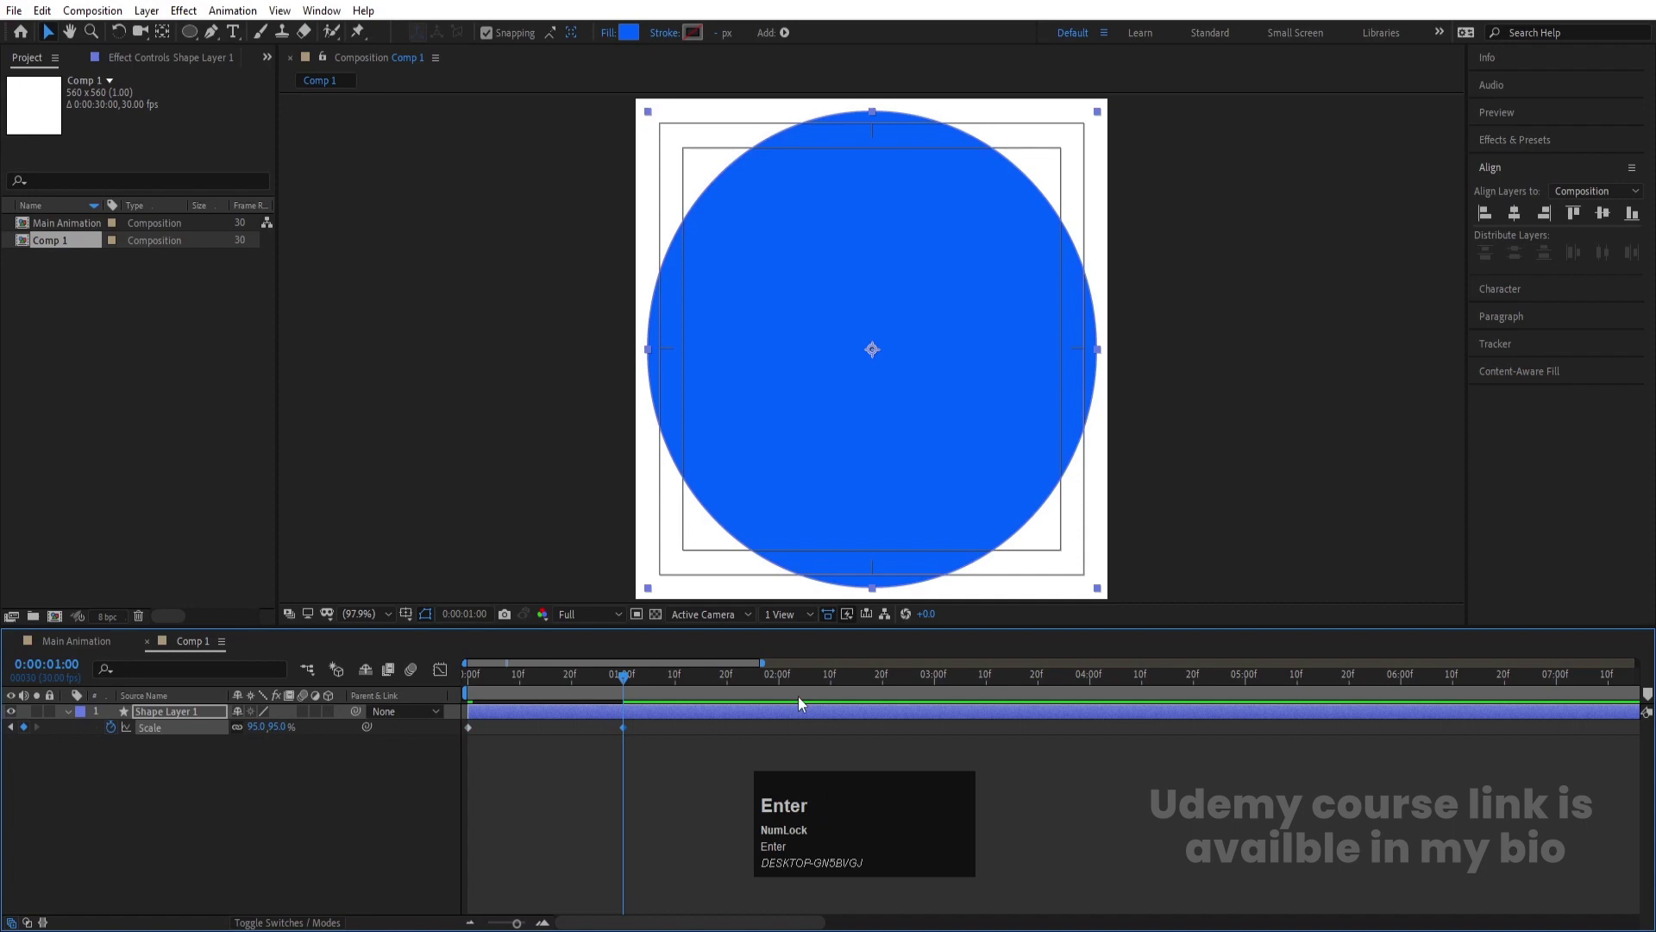
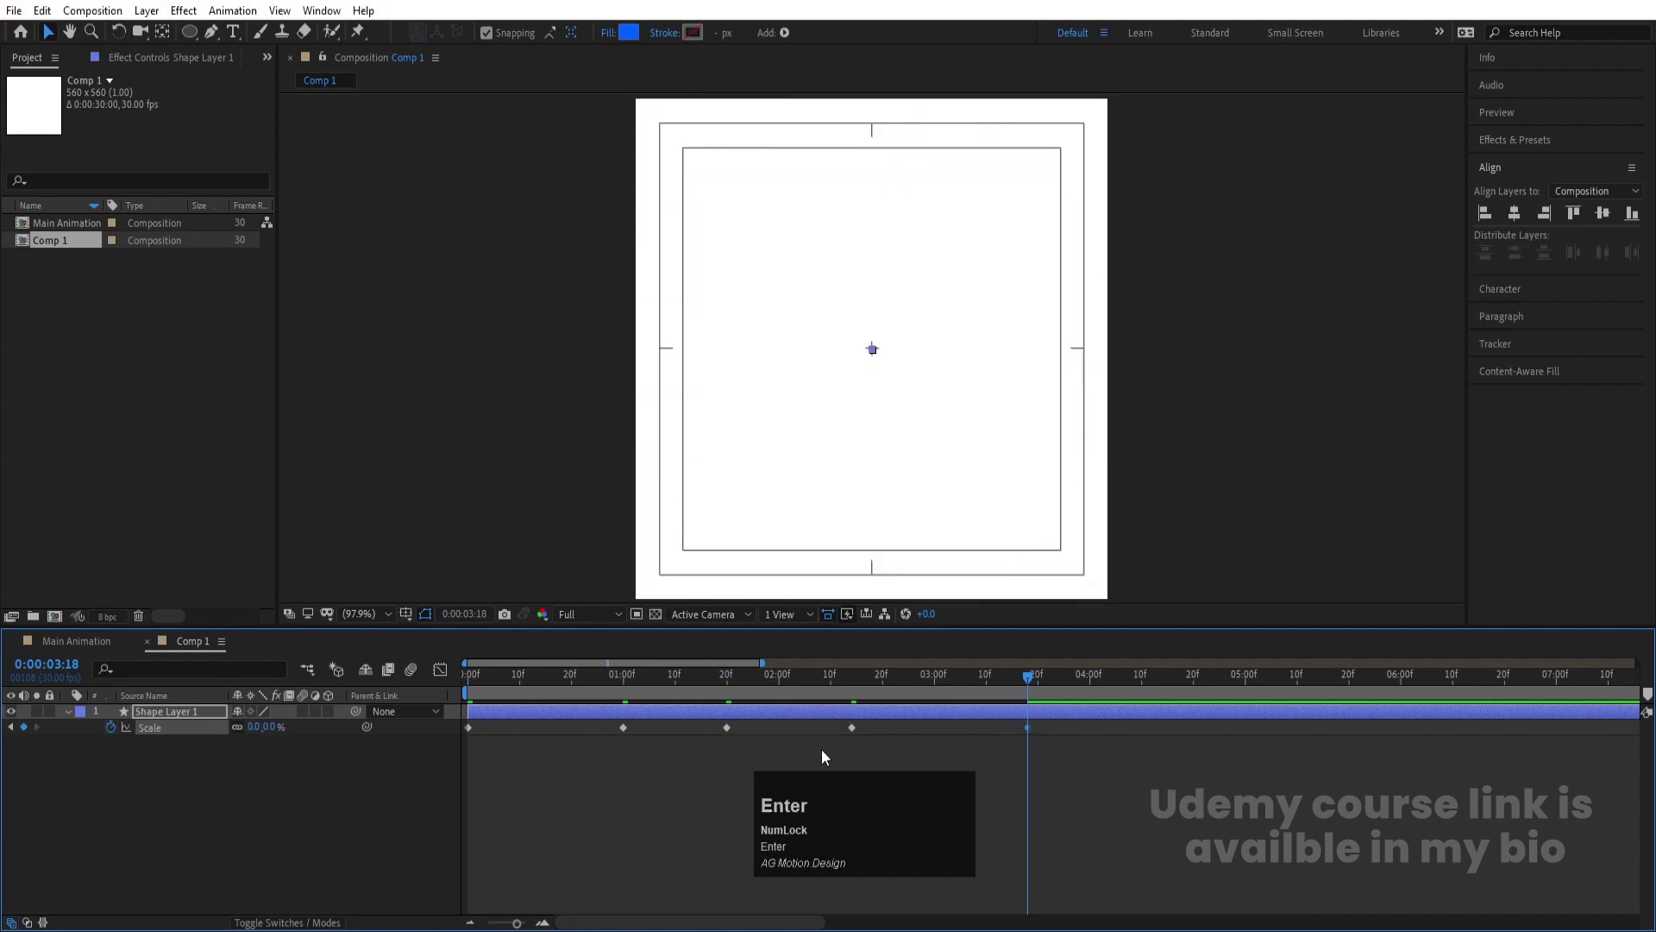
left_click_drag(732, 732, 508, 721)
key("space")
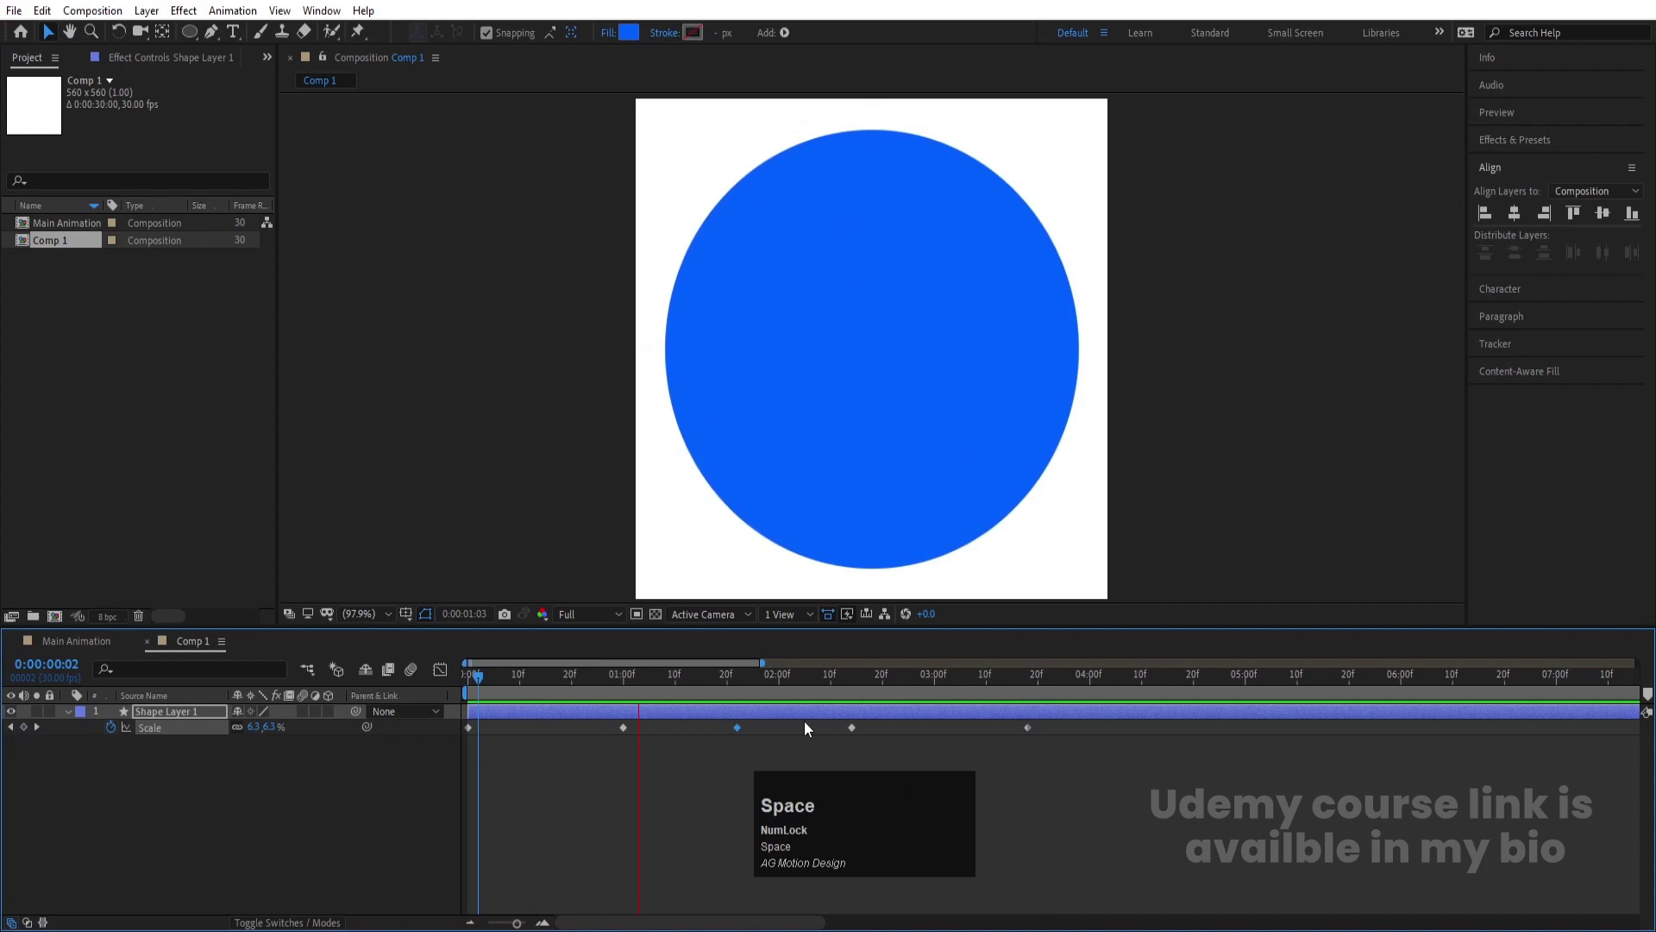
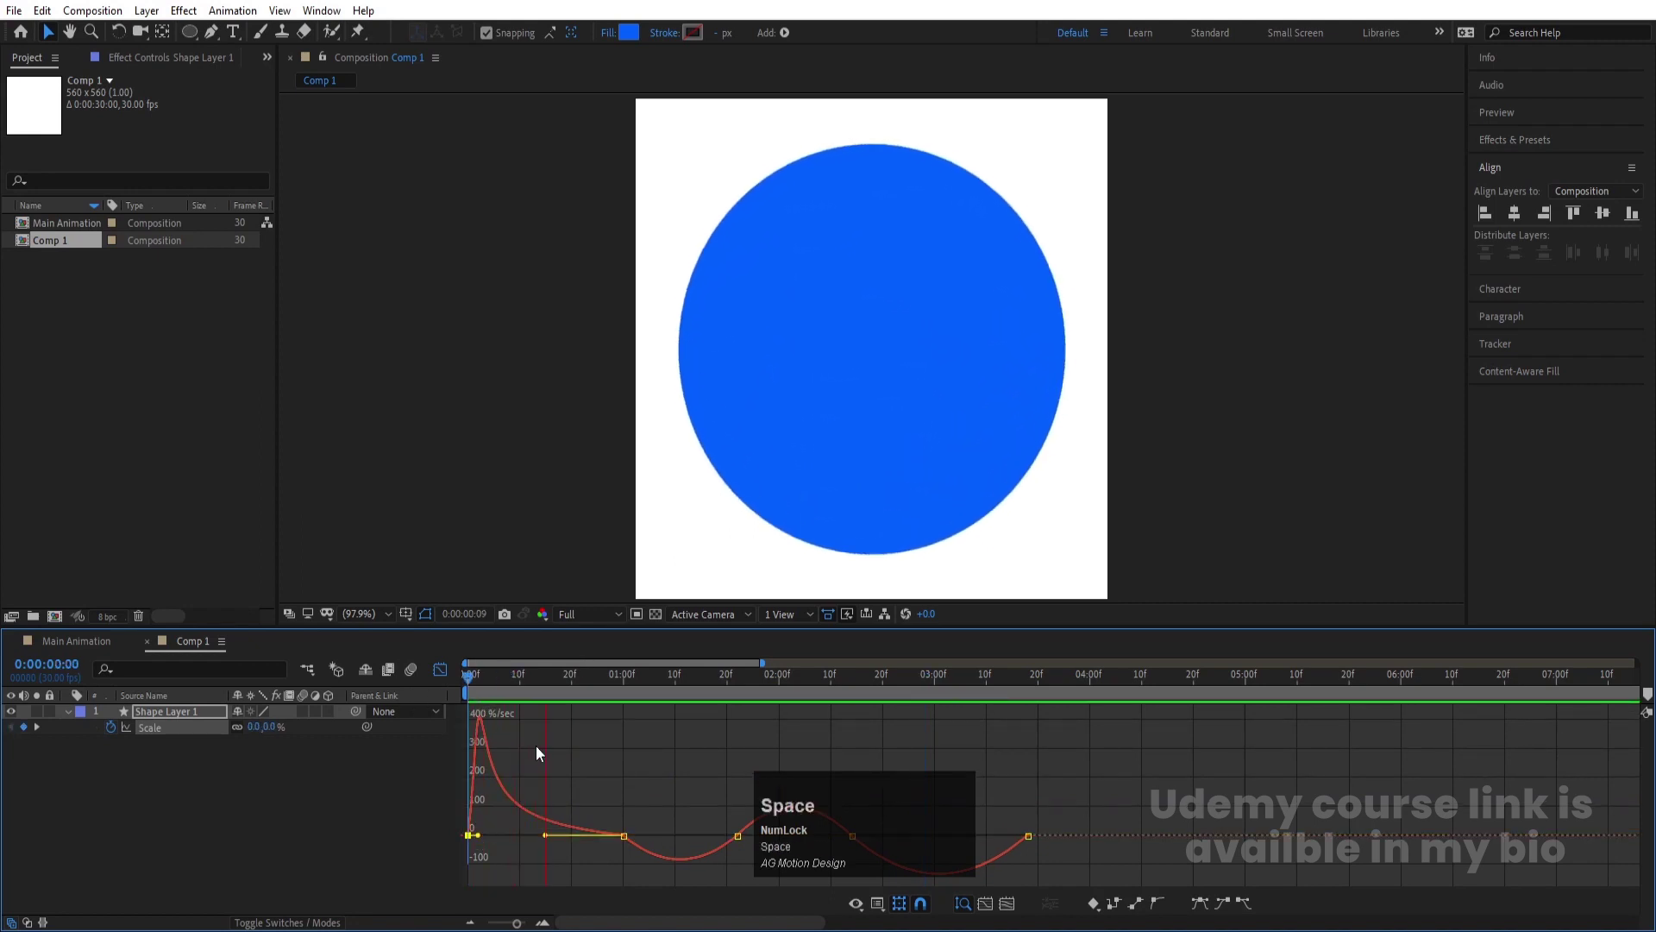
Reshape the Scale speed curve into a sharp early spike and preview the quick pop
left_click(904, 850)
key("space")
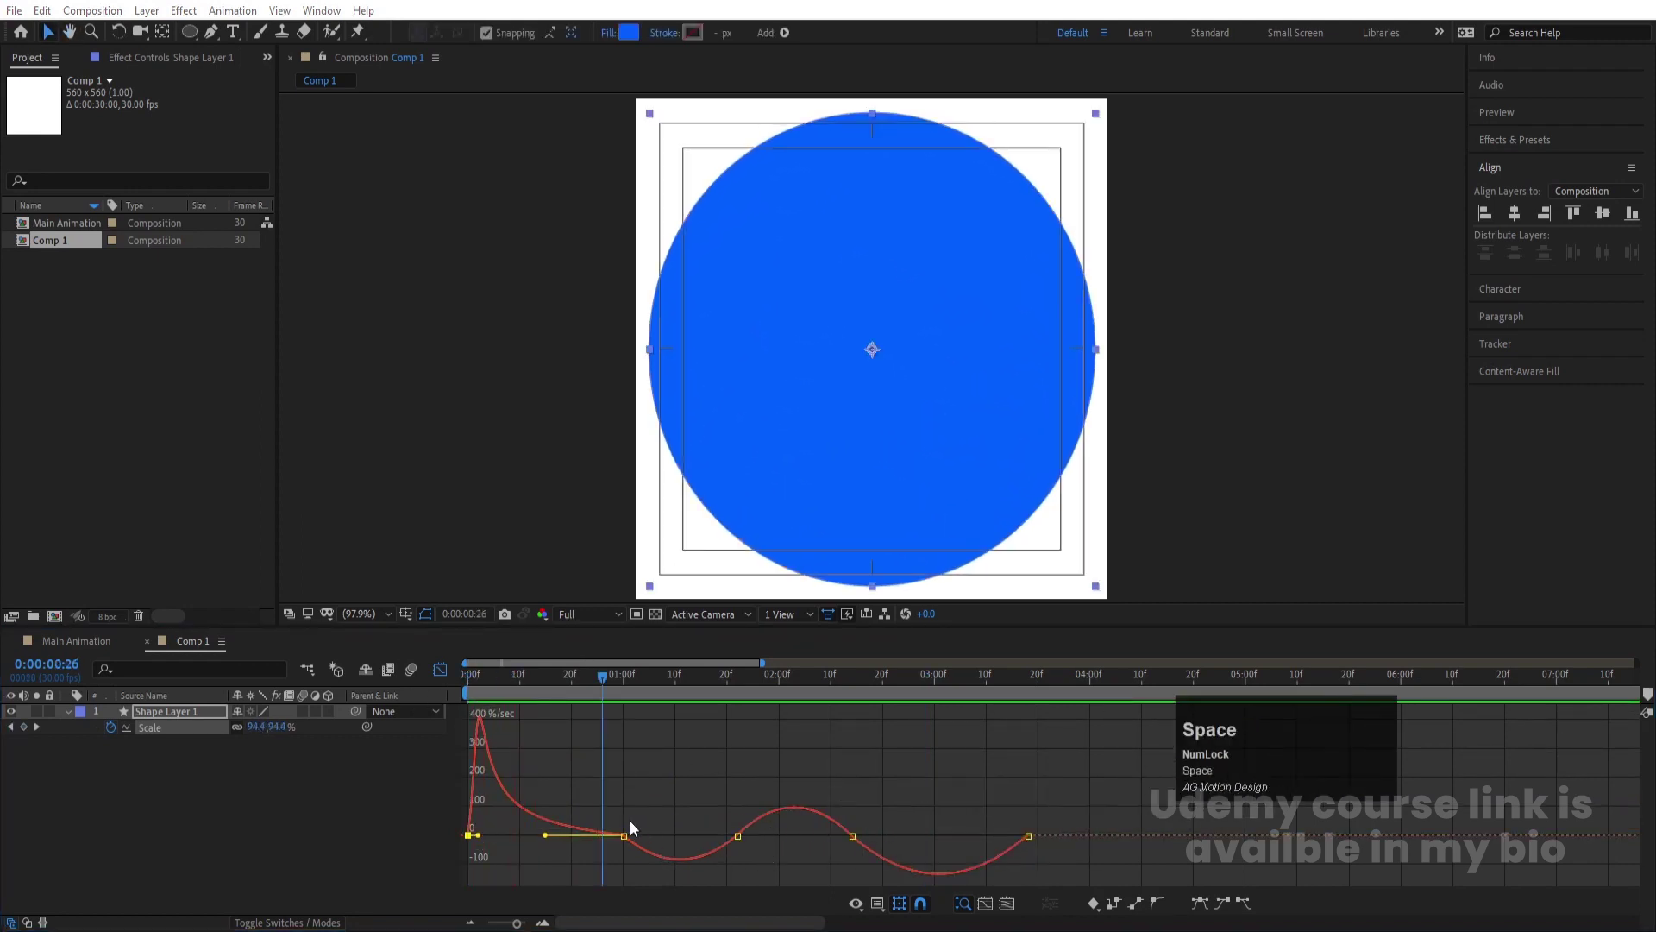
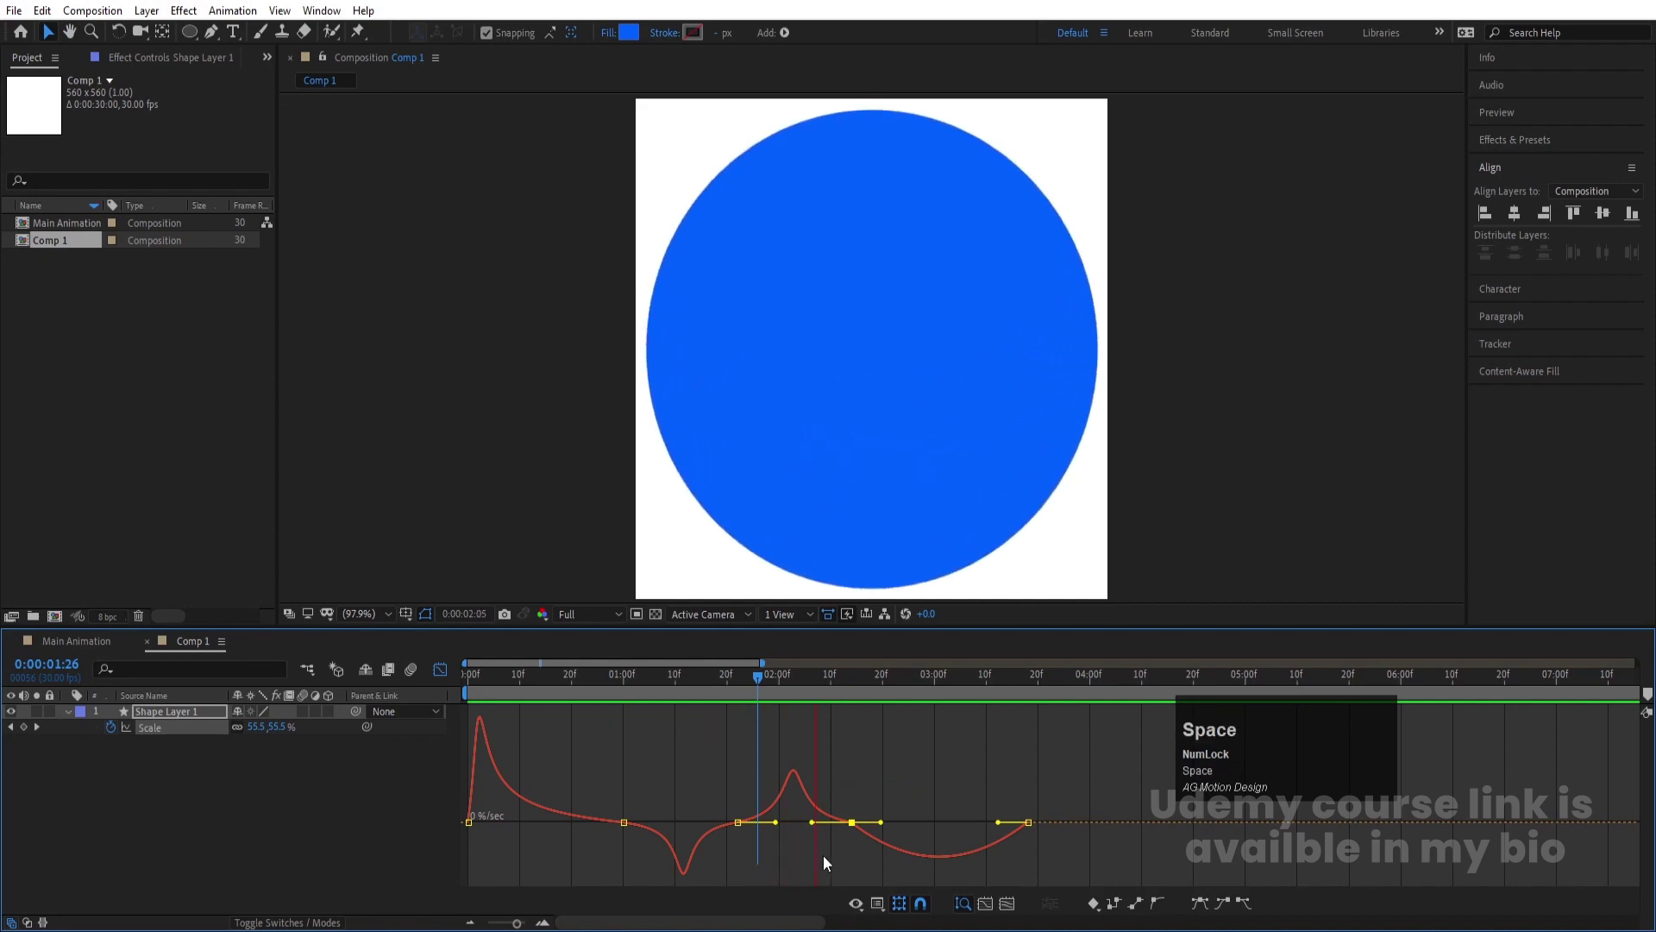
left_click_drag(919, 780, 554, 697)
left_click(554, 697)
key("space")
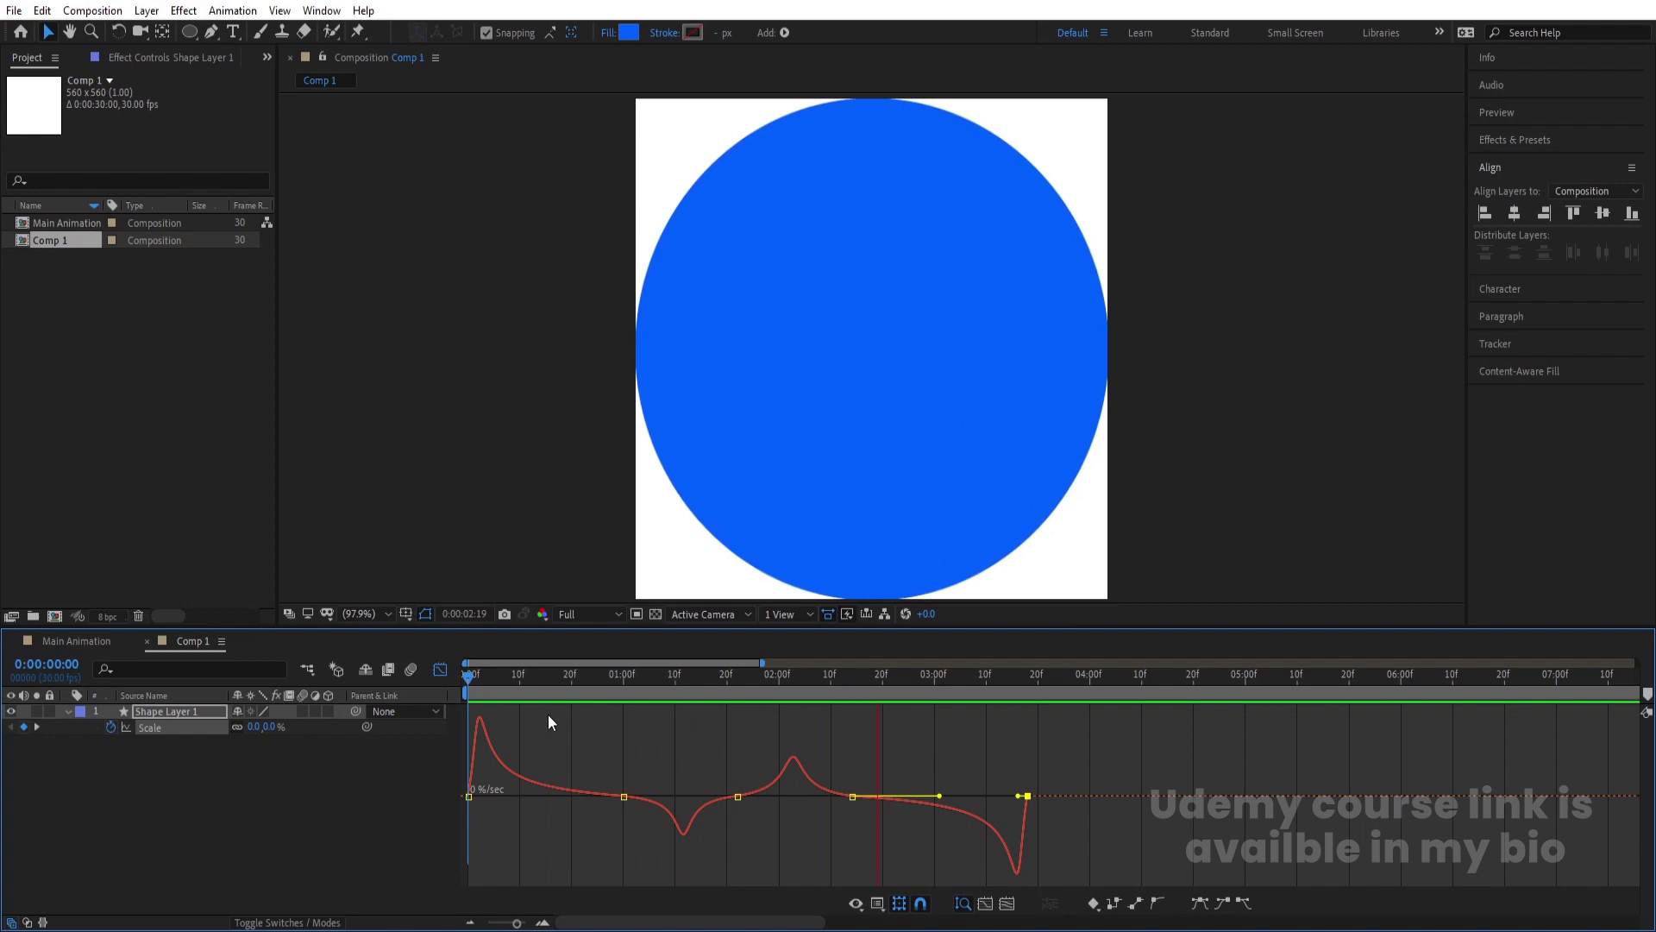
key("space")
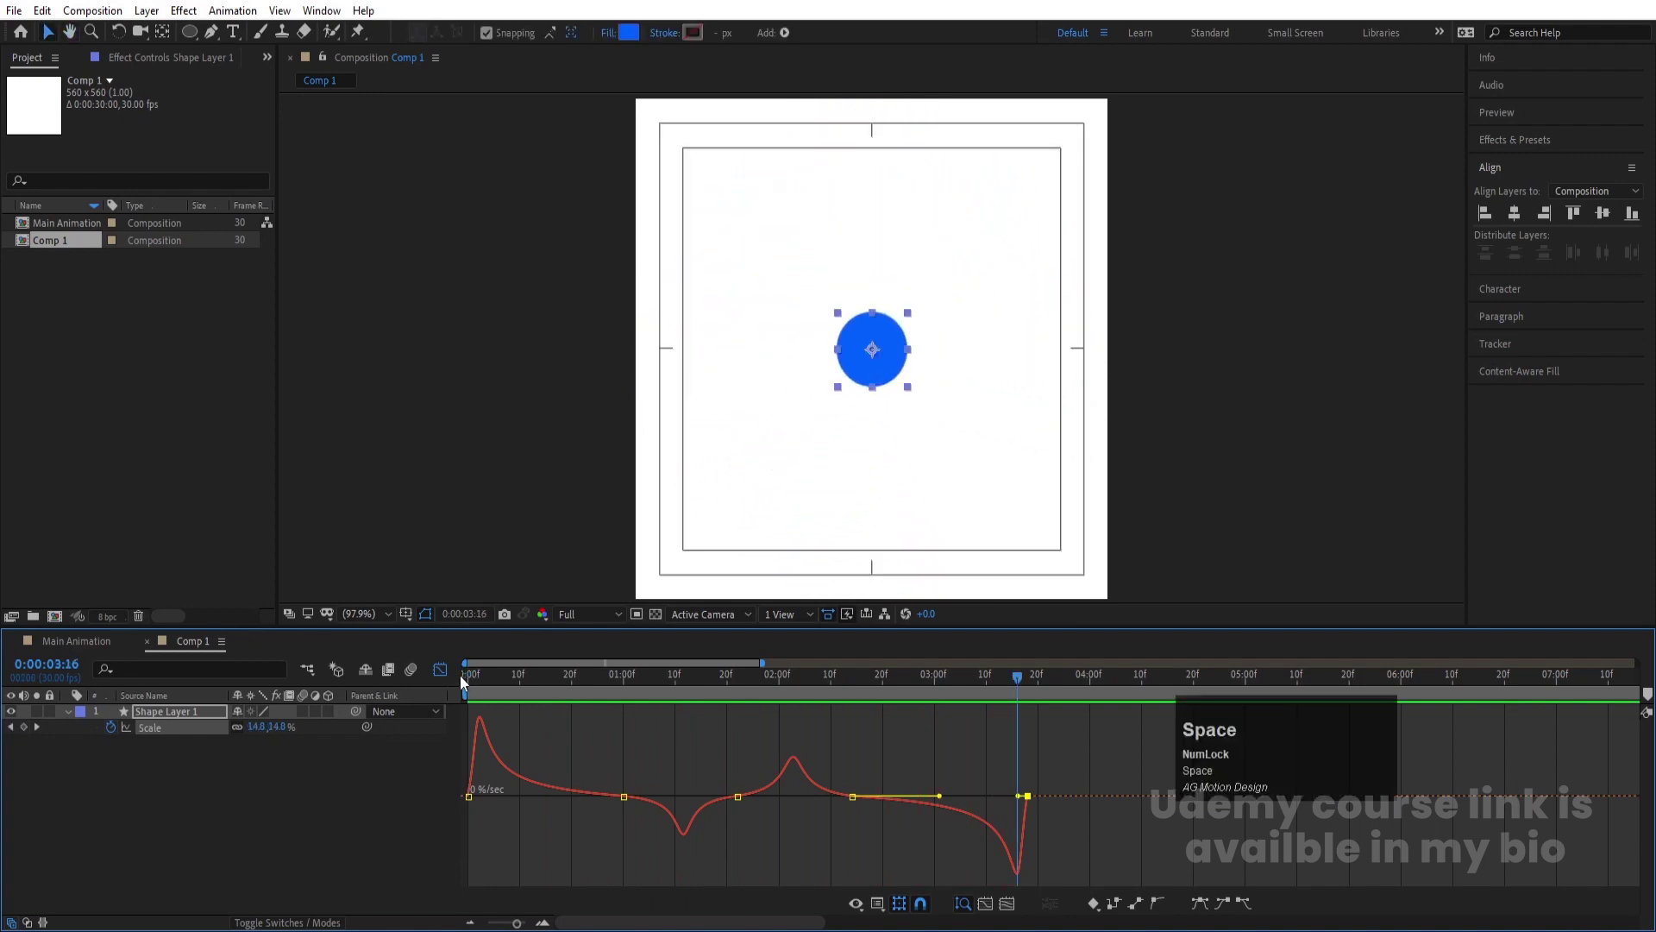
Set the circle's final Scale keyframe to exactly 100%
left_click_drag(452, 677, 333, 819)
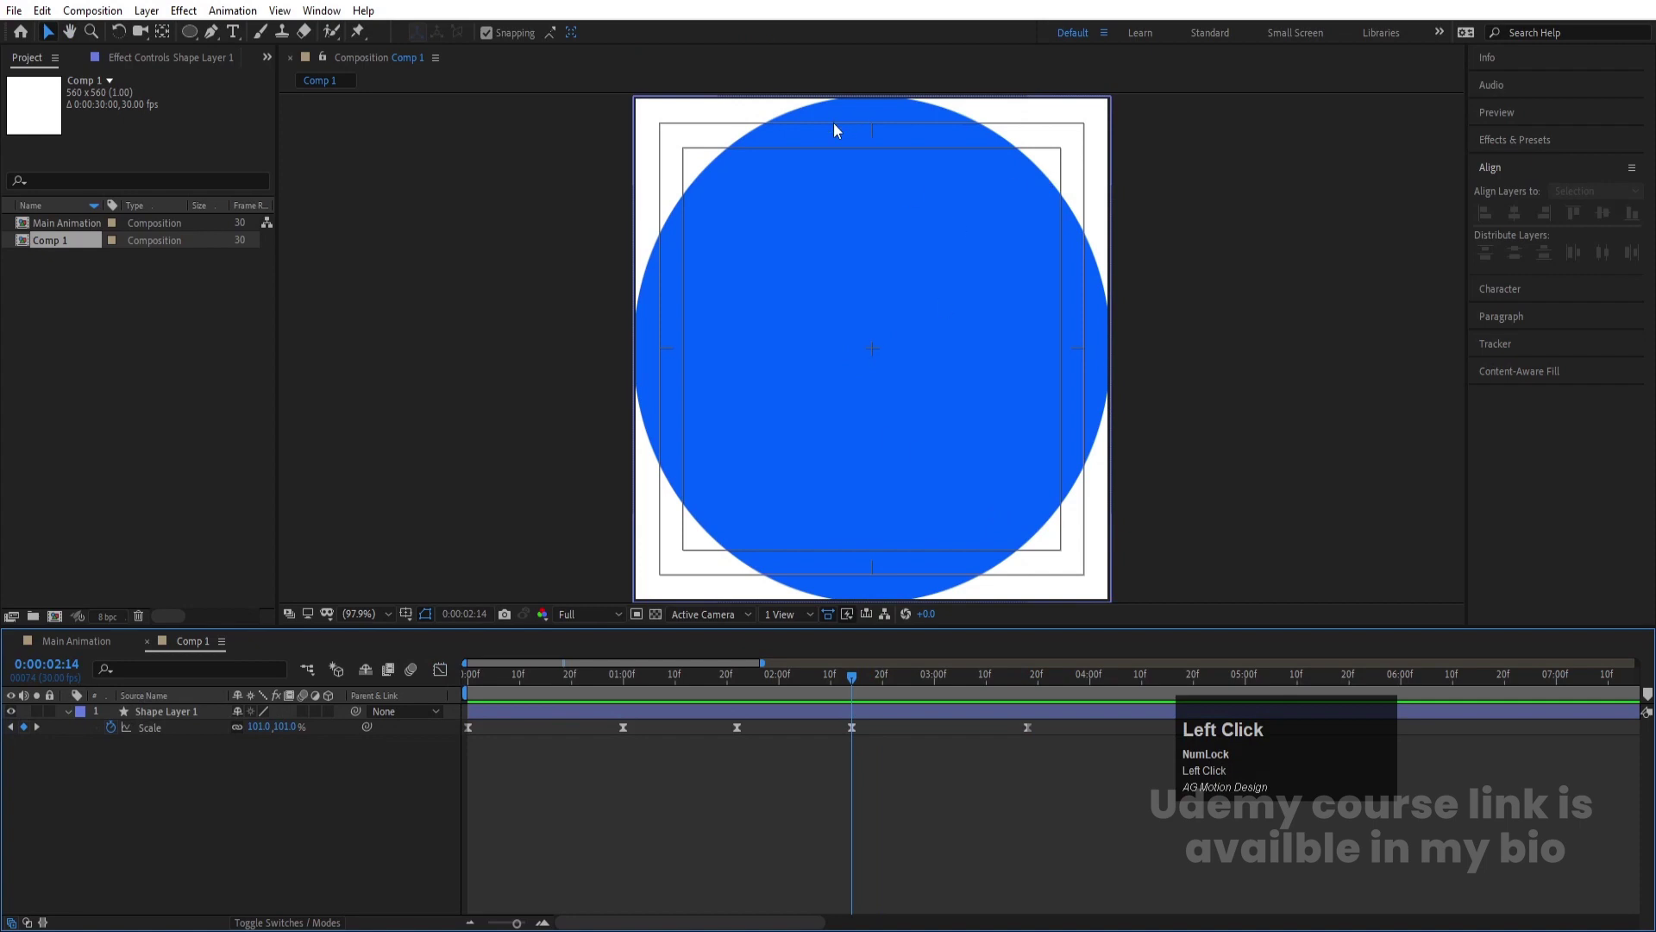
scroll("up", 3)
scroll("down", 3)
left_click(869, 719)
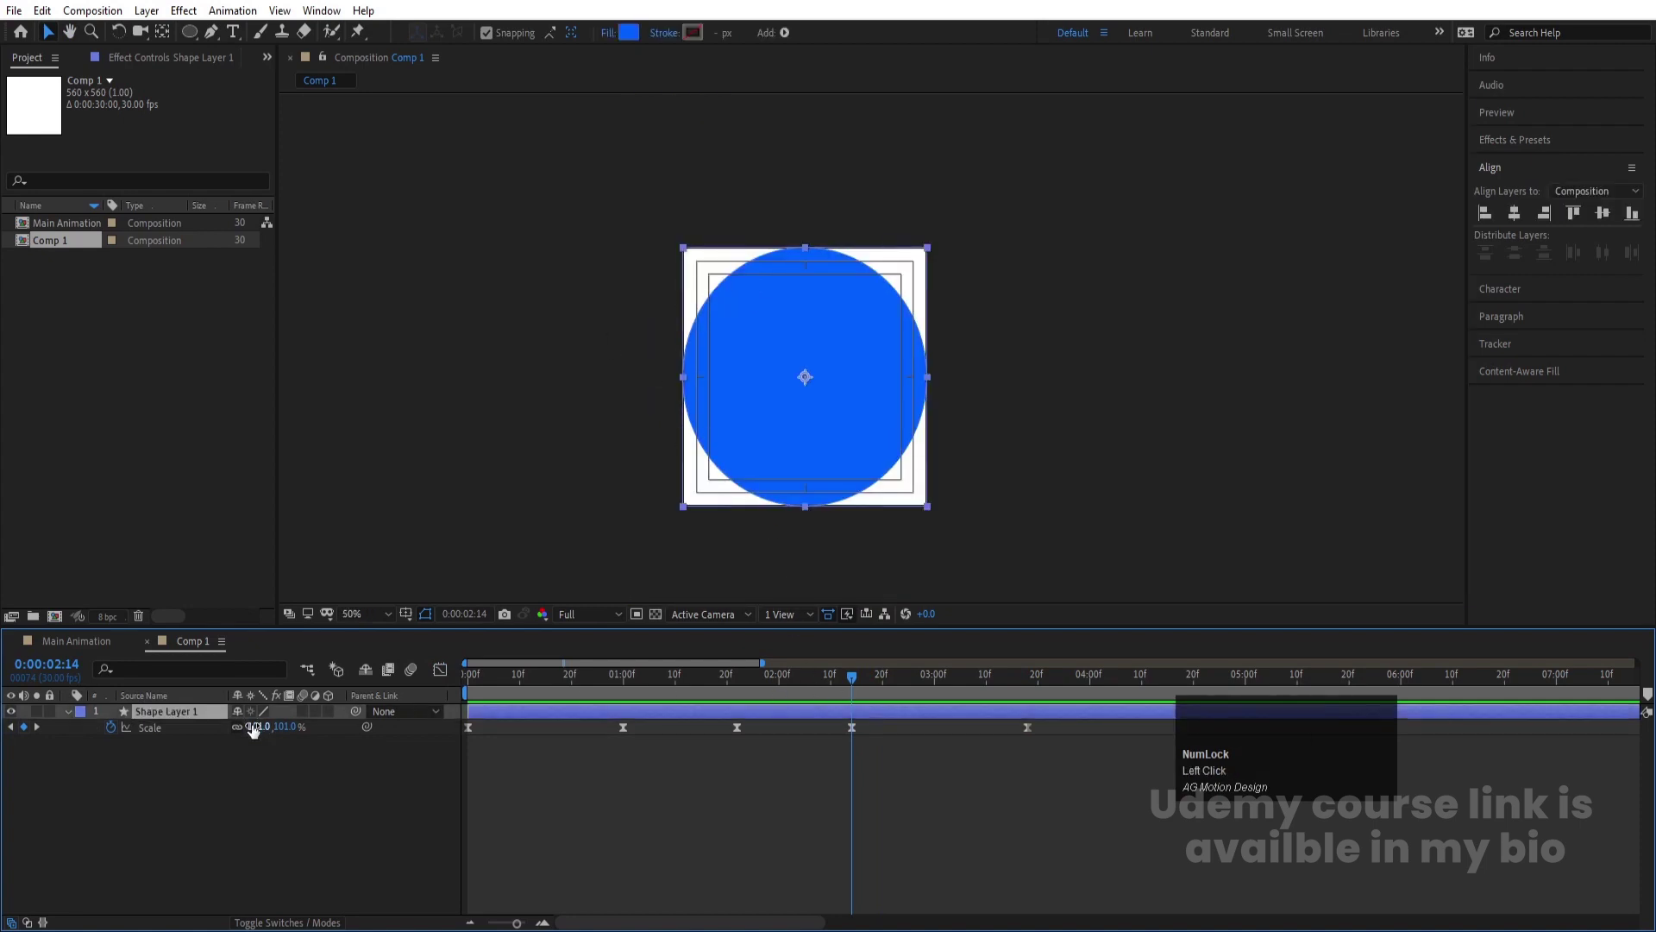
left_click(259, 730)
key("Return")
Preview the growth from the start and bring up Comp 1's Composition Settings
left_click(289, 762)
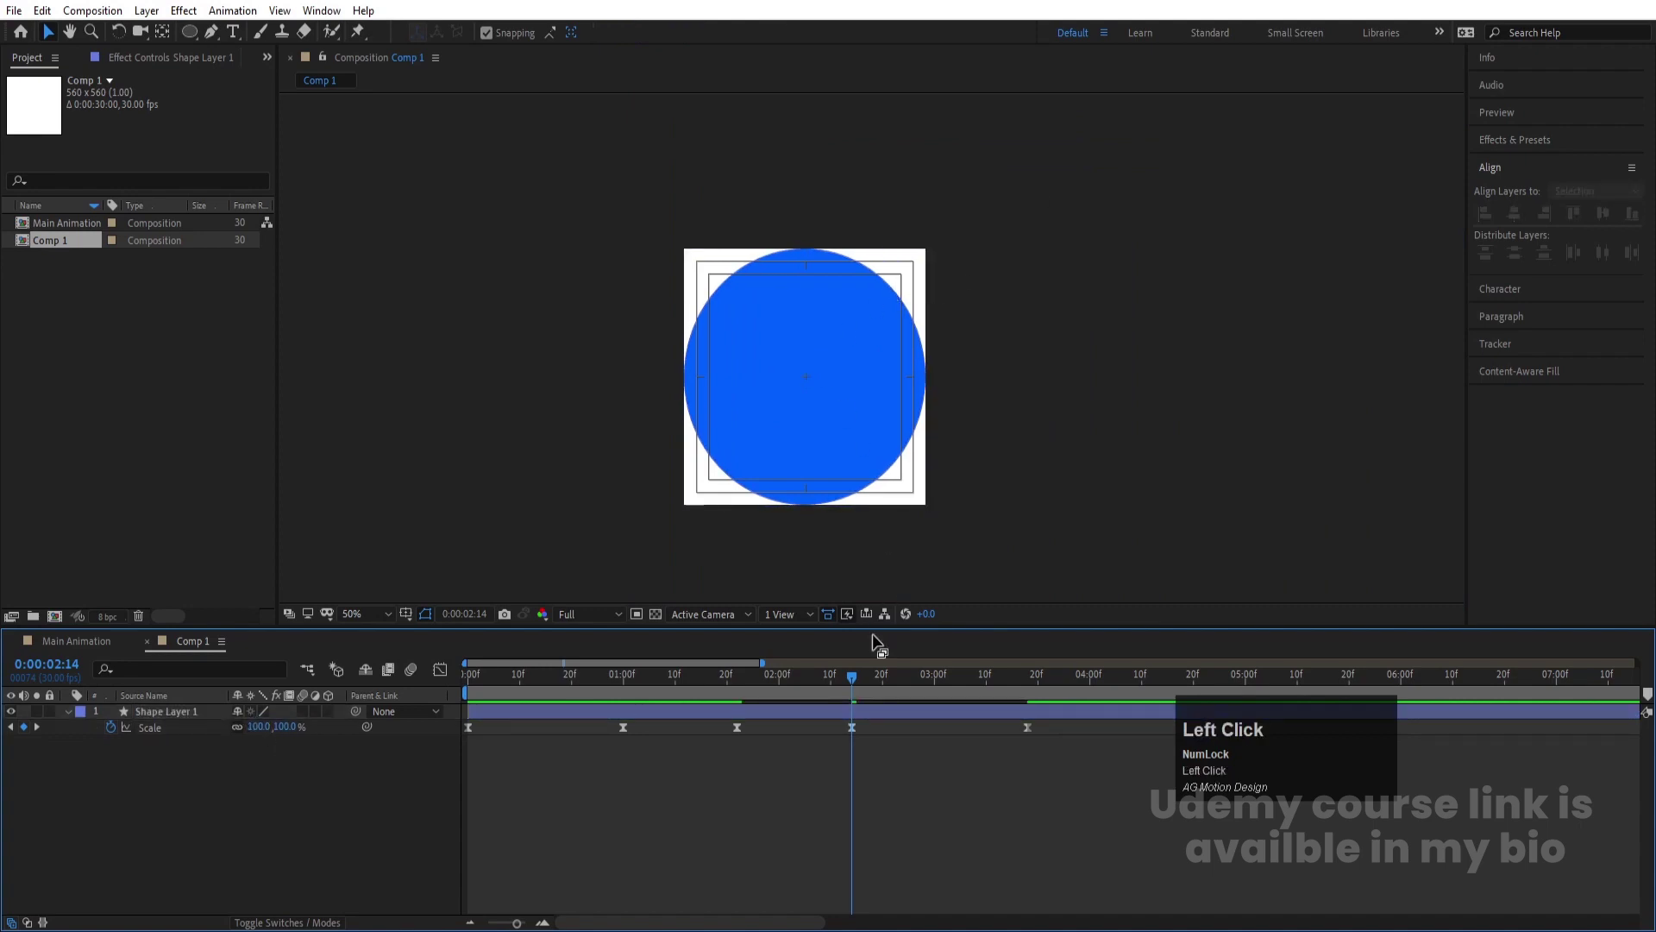
left_click(781, 678)
key("space")
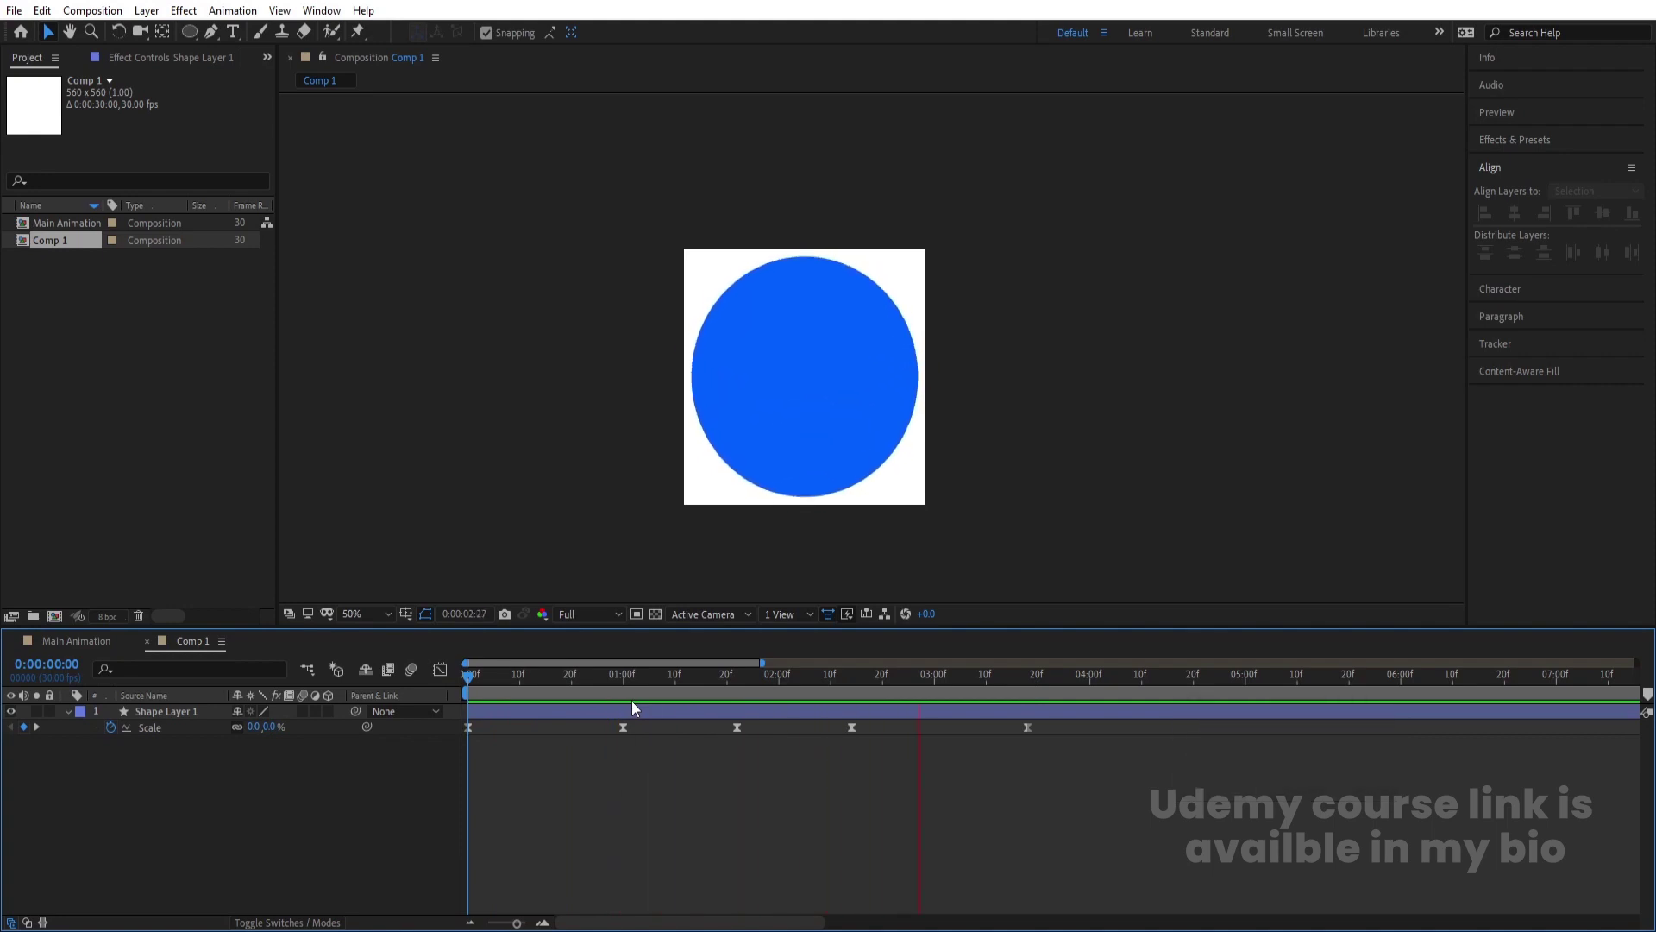
key("space")
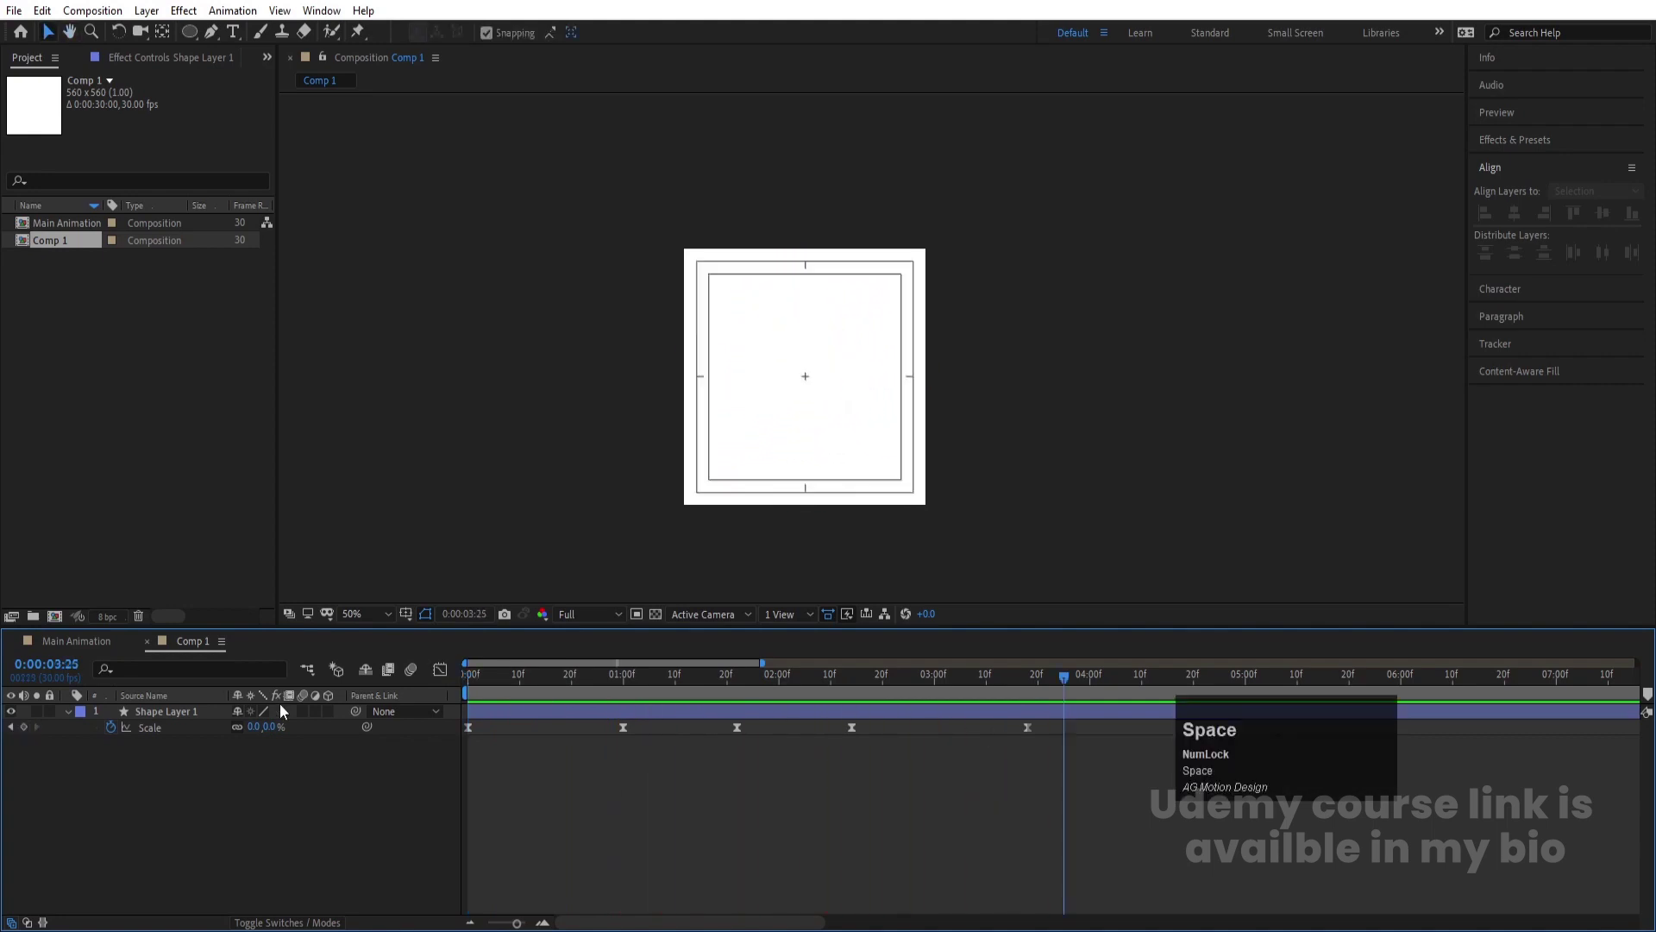
left_click(309, 711)
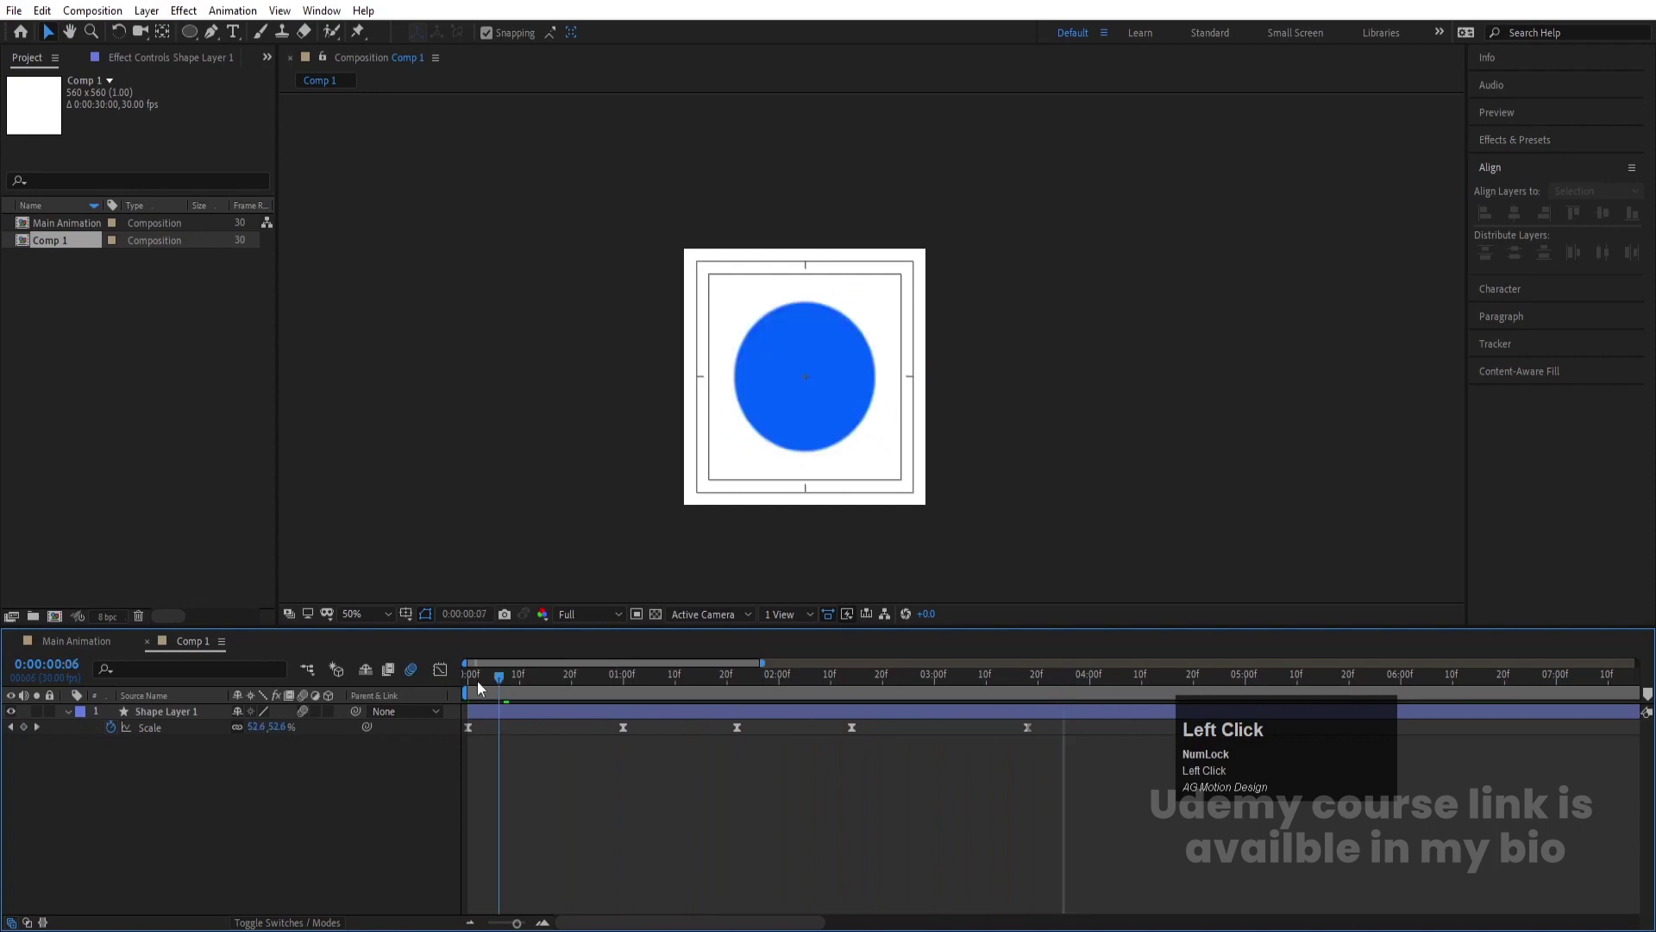
key("ctrl+k")
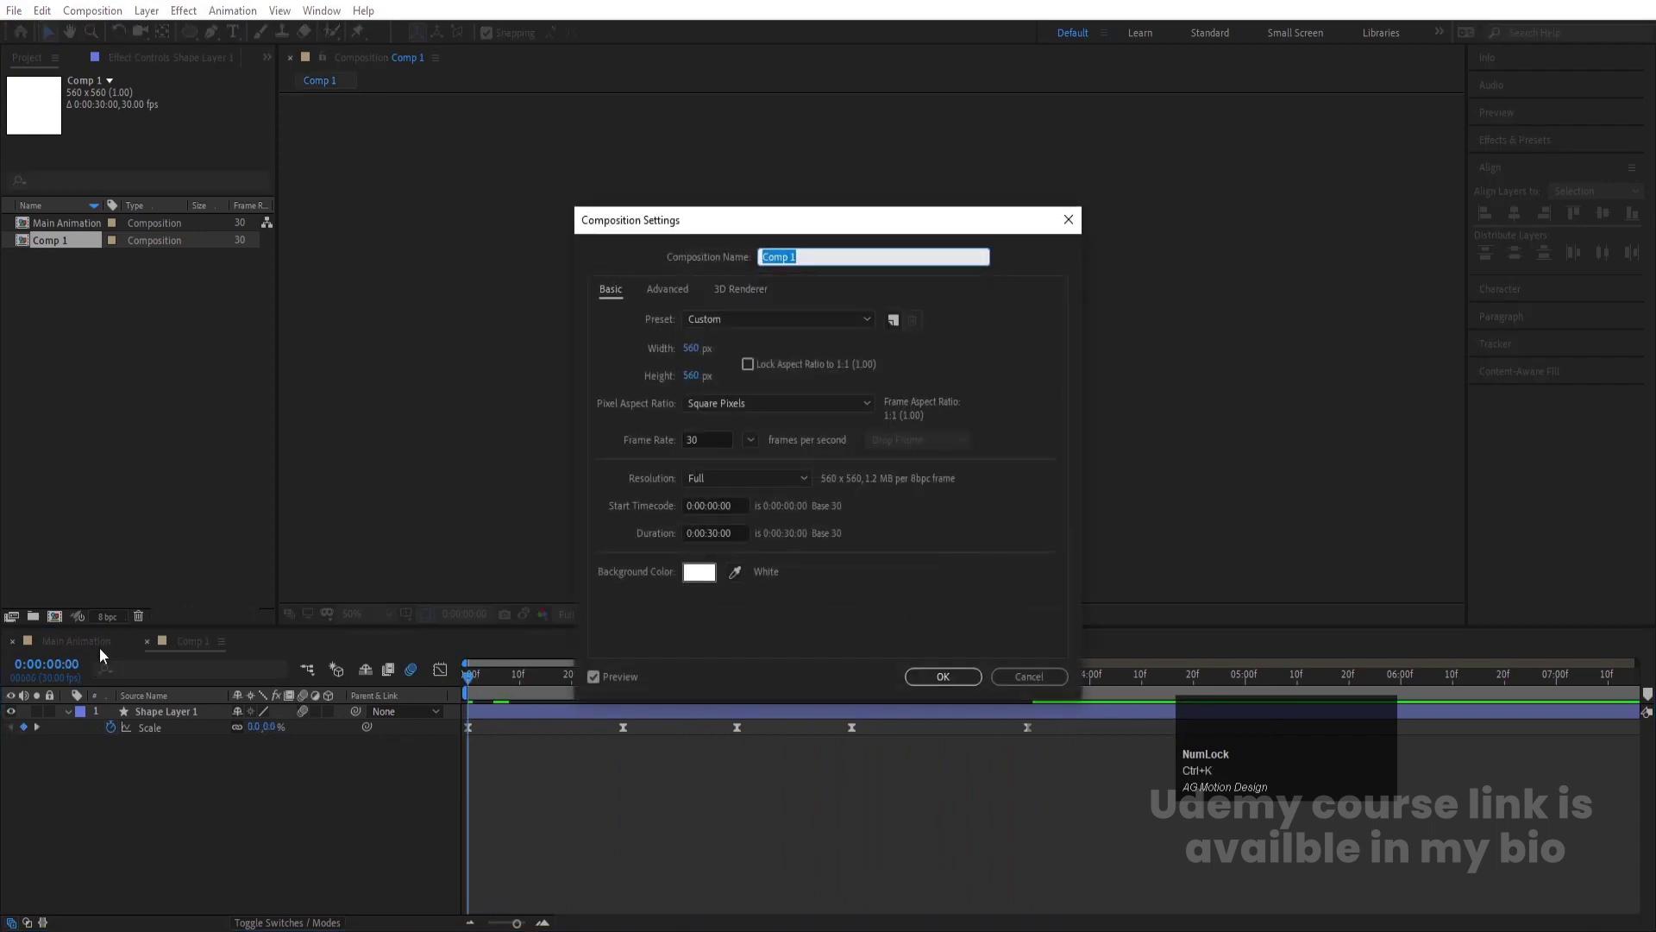
Rename Comp 1 to Others and duplicate it
type("thers")
key("Return")
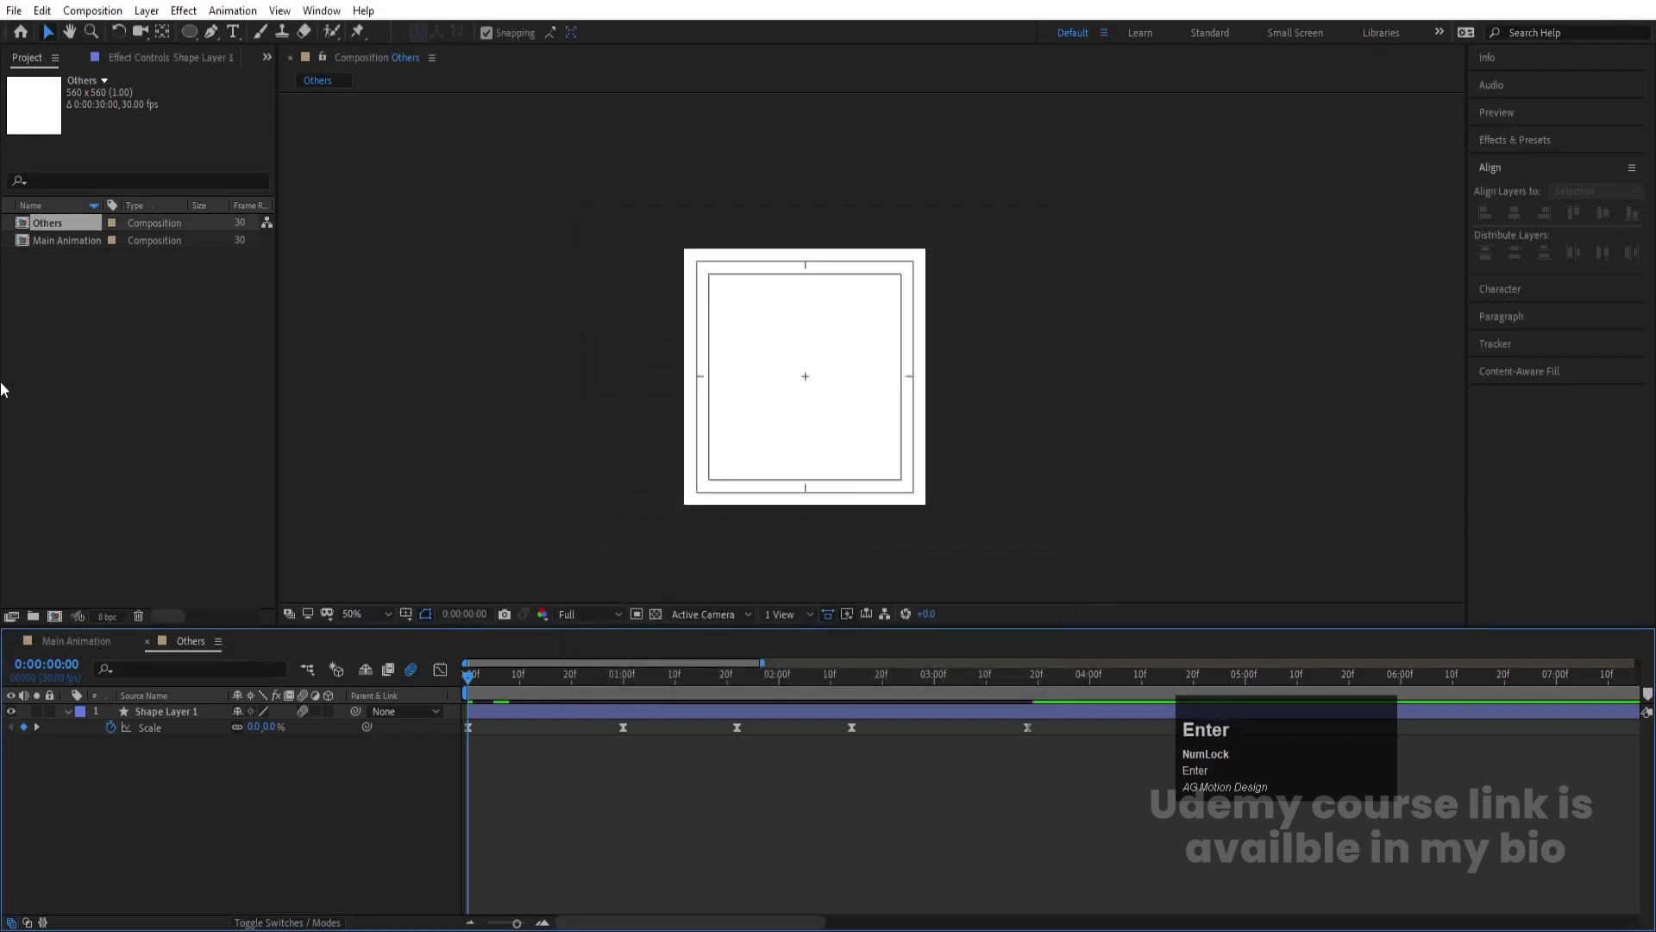
left_click(46, 226)
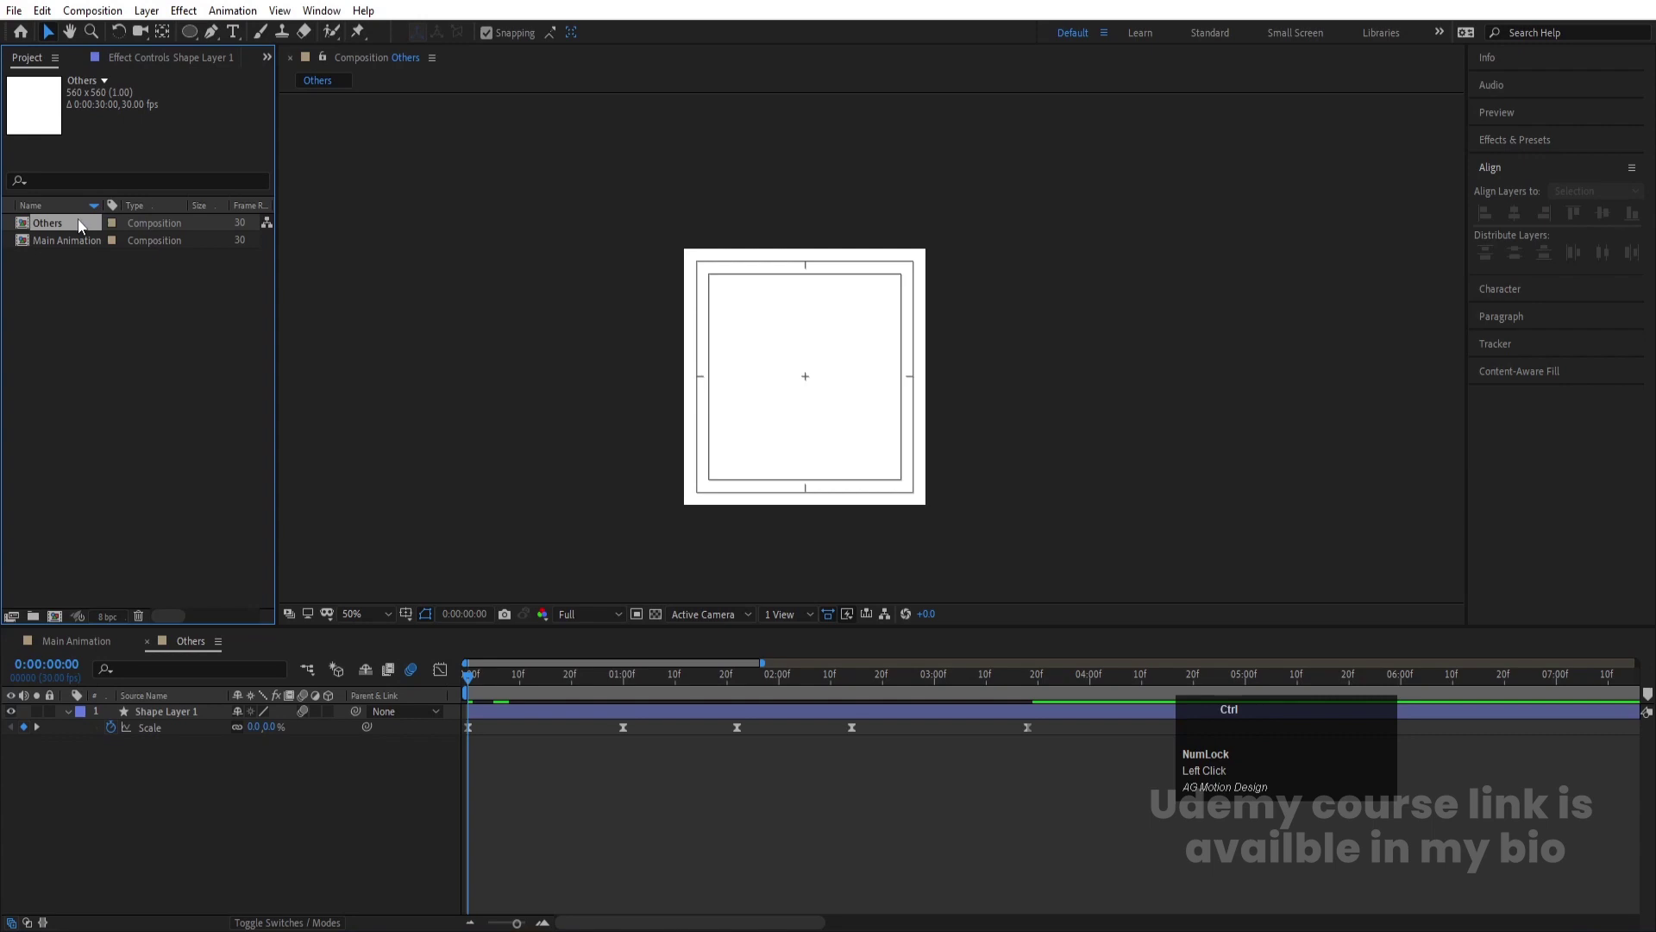
key("ctrl+d")
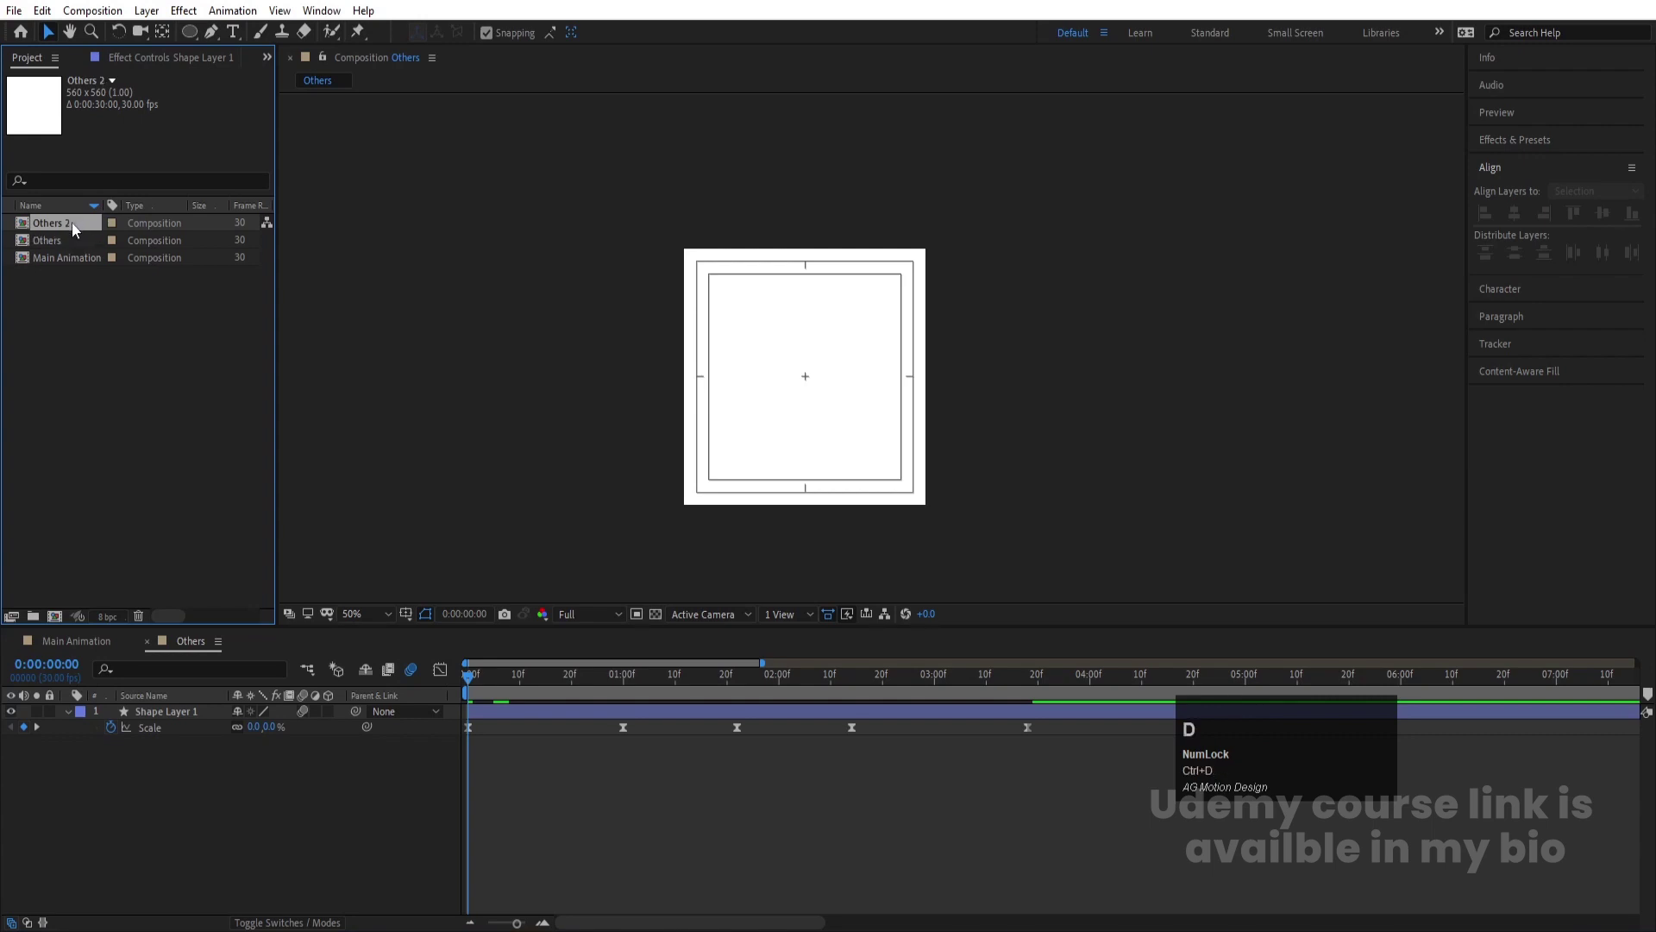
Set the duplicate's circle Scale to 50%
left_click_drag(79, 228, 1002, 711)
key("k")
left_click(264, 732)
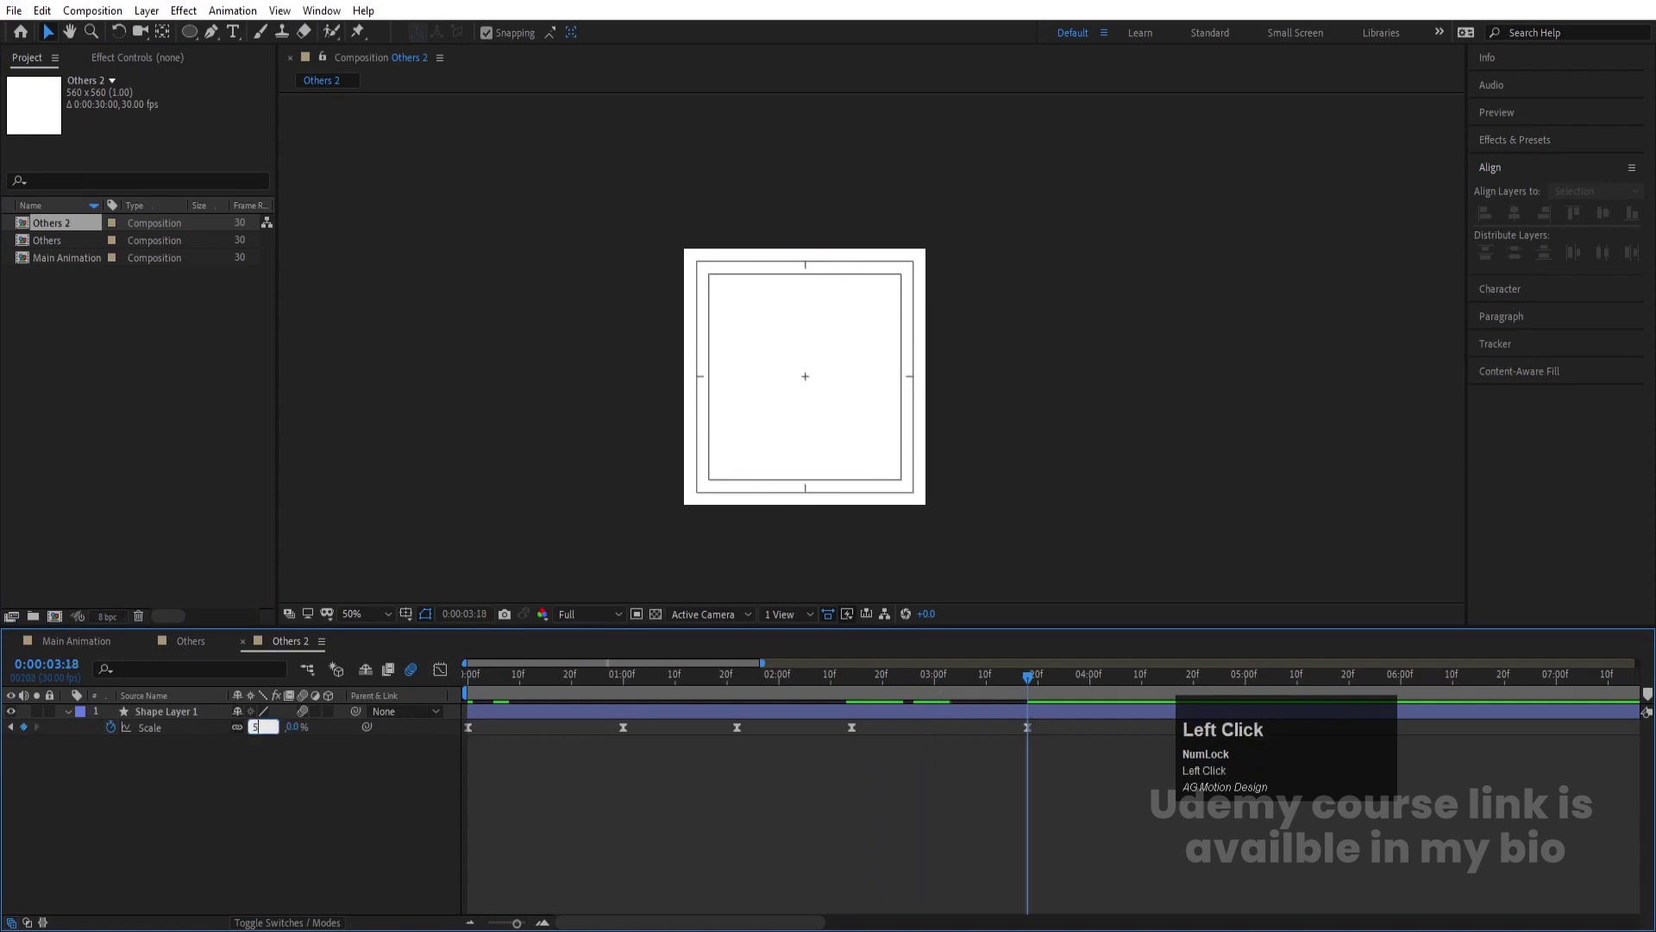
key("Return")
Rename the duplicated composition to Main
left_click(281, 778)
scroll("up", 3)
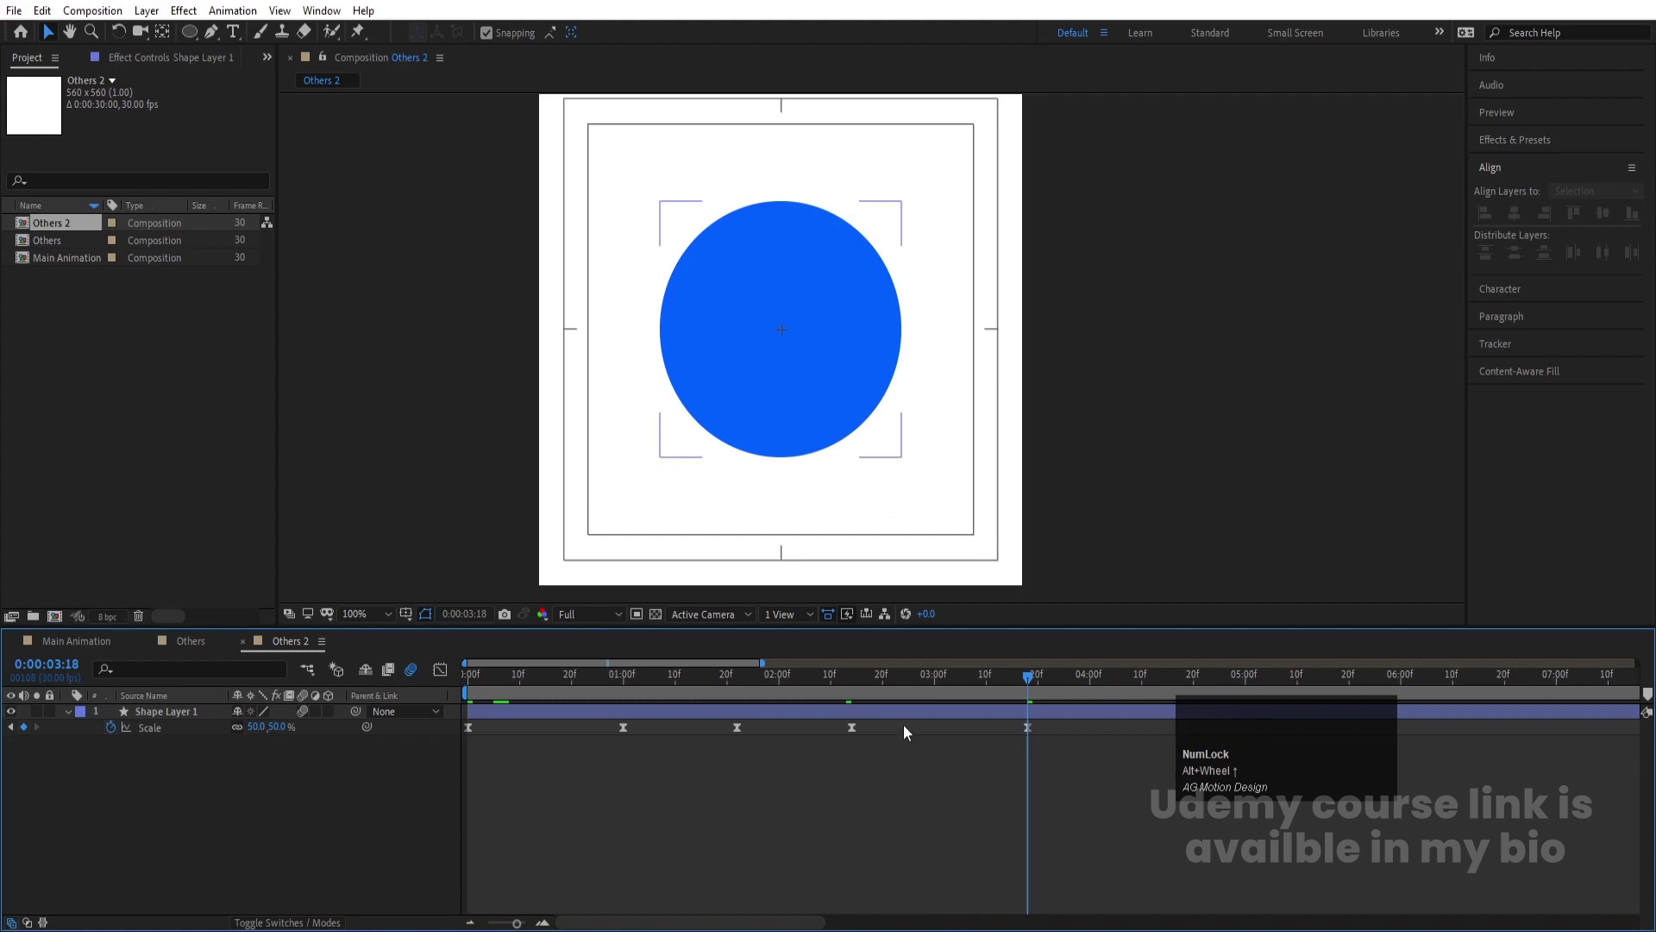
key("ctrl+Num_Lock")
scroll("up", 3)
key("ctrl+k")
type("ain")
key("Return")
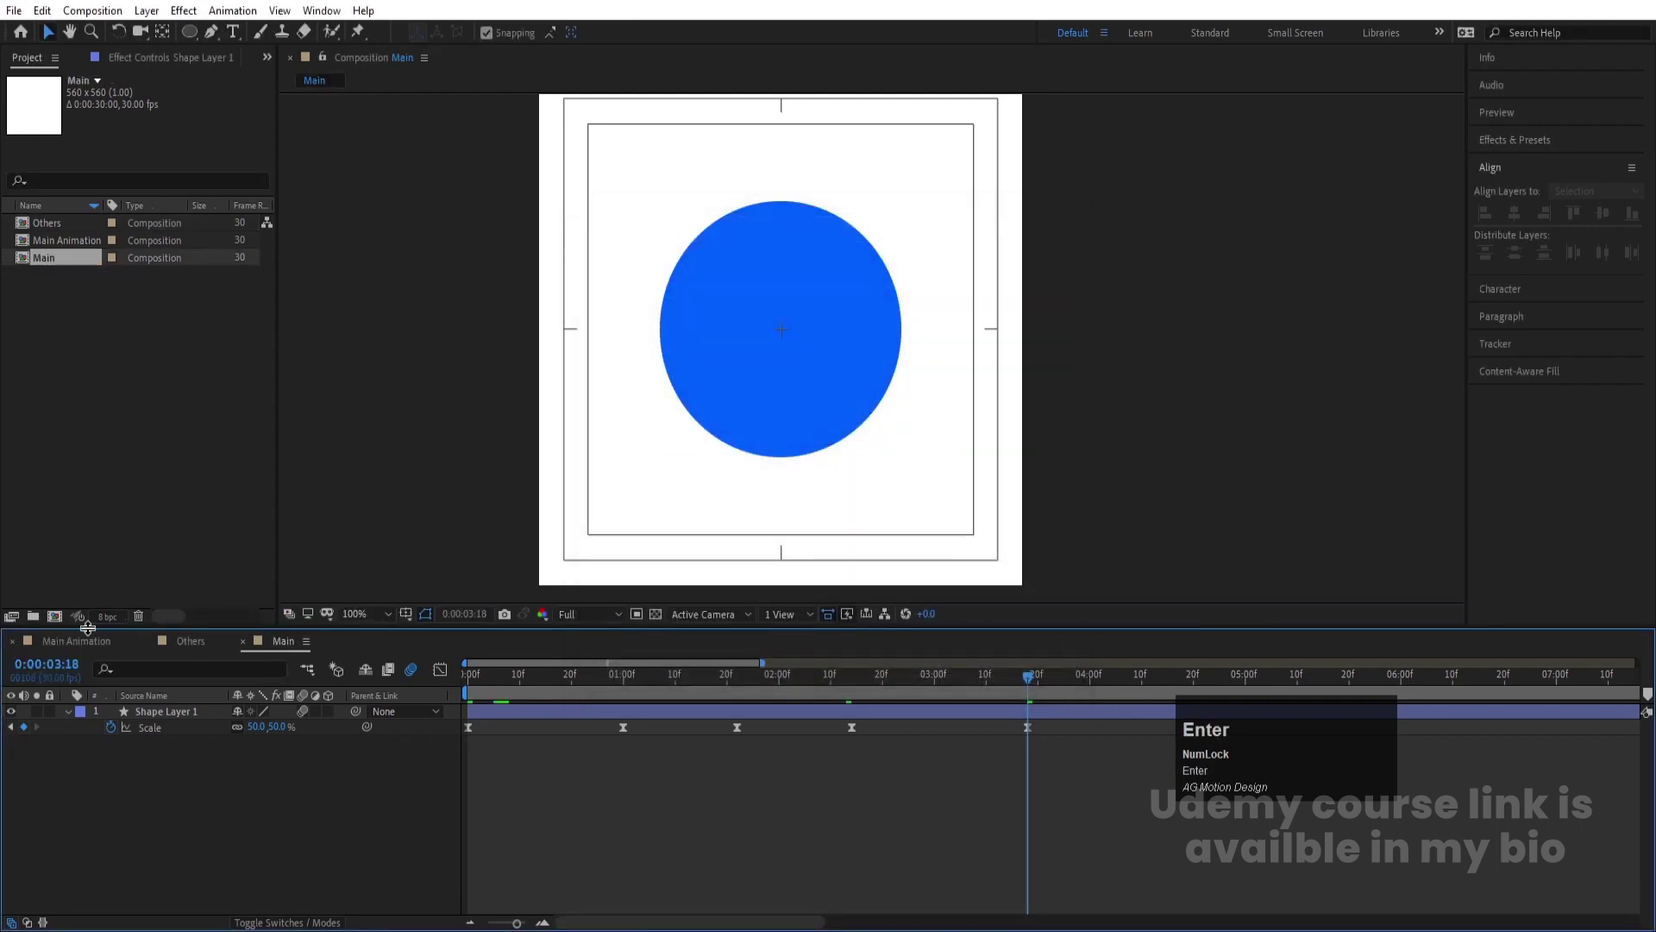
Add the Main and Others compositions to Main Animation and lock the Main layer
left_click_drag(89, 646, 163, 727)
key("space")
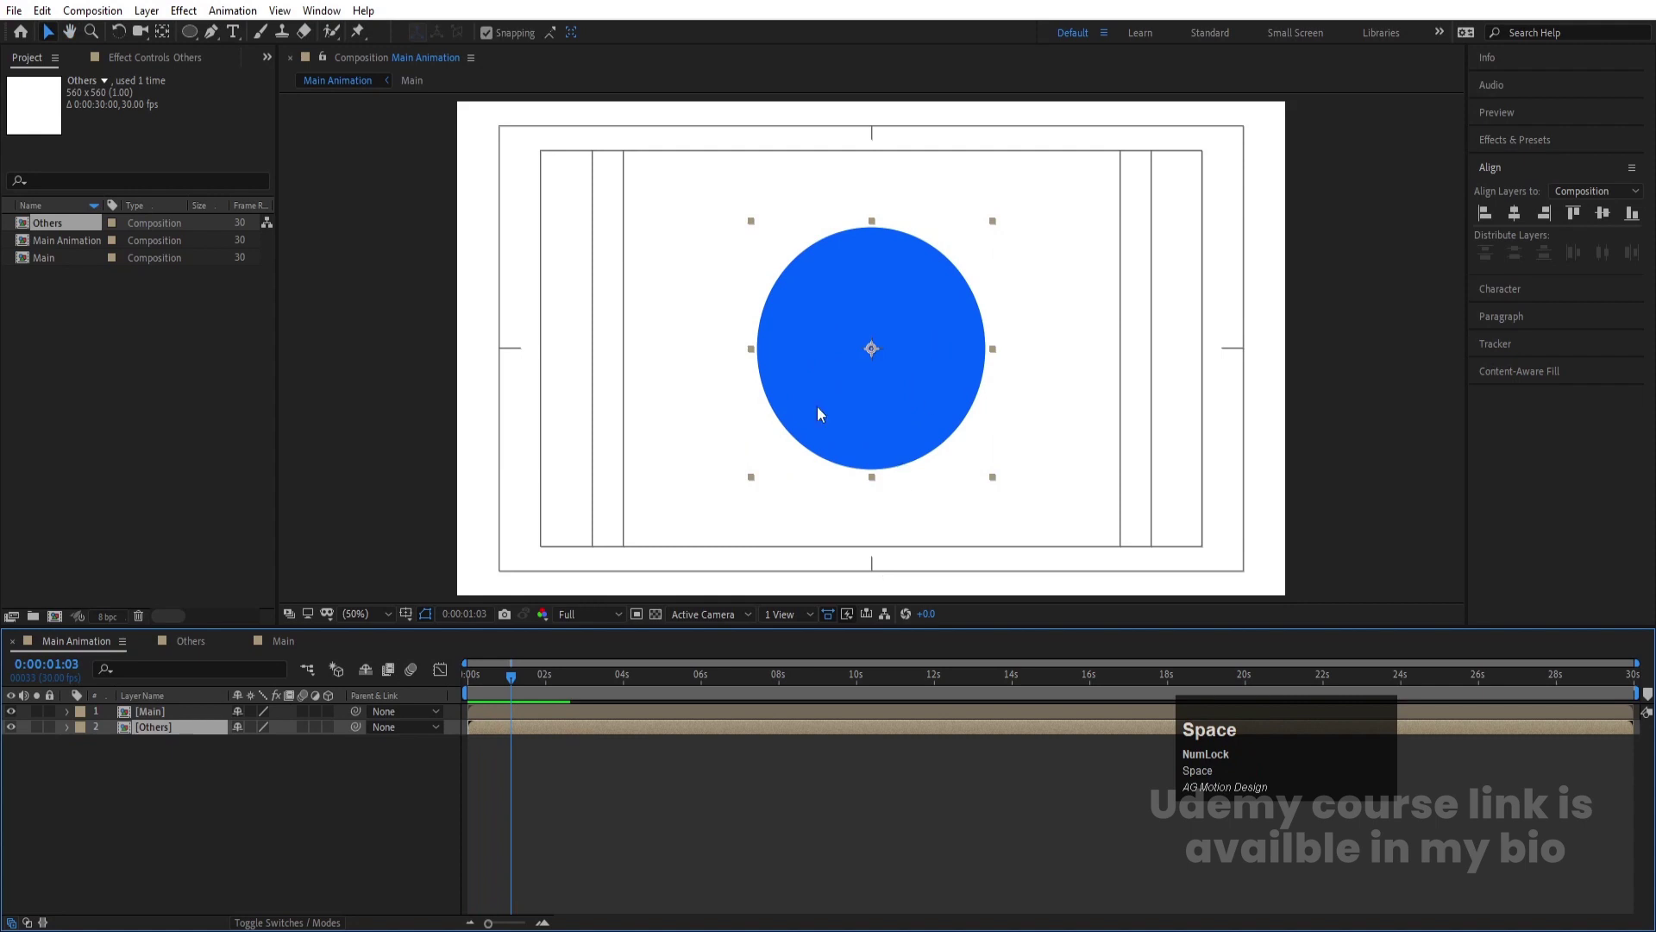
left_click(153, 718)
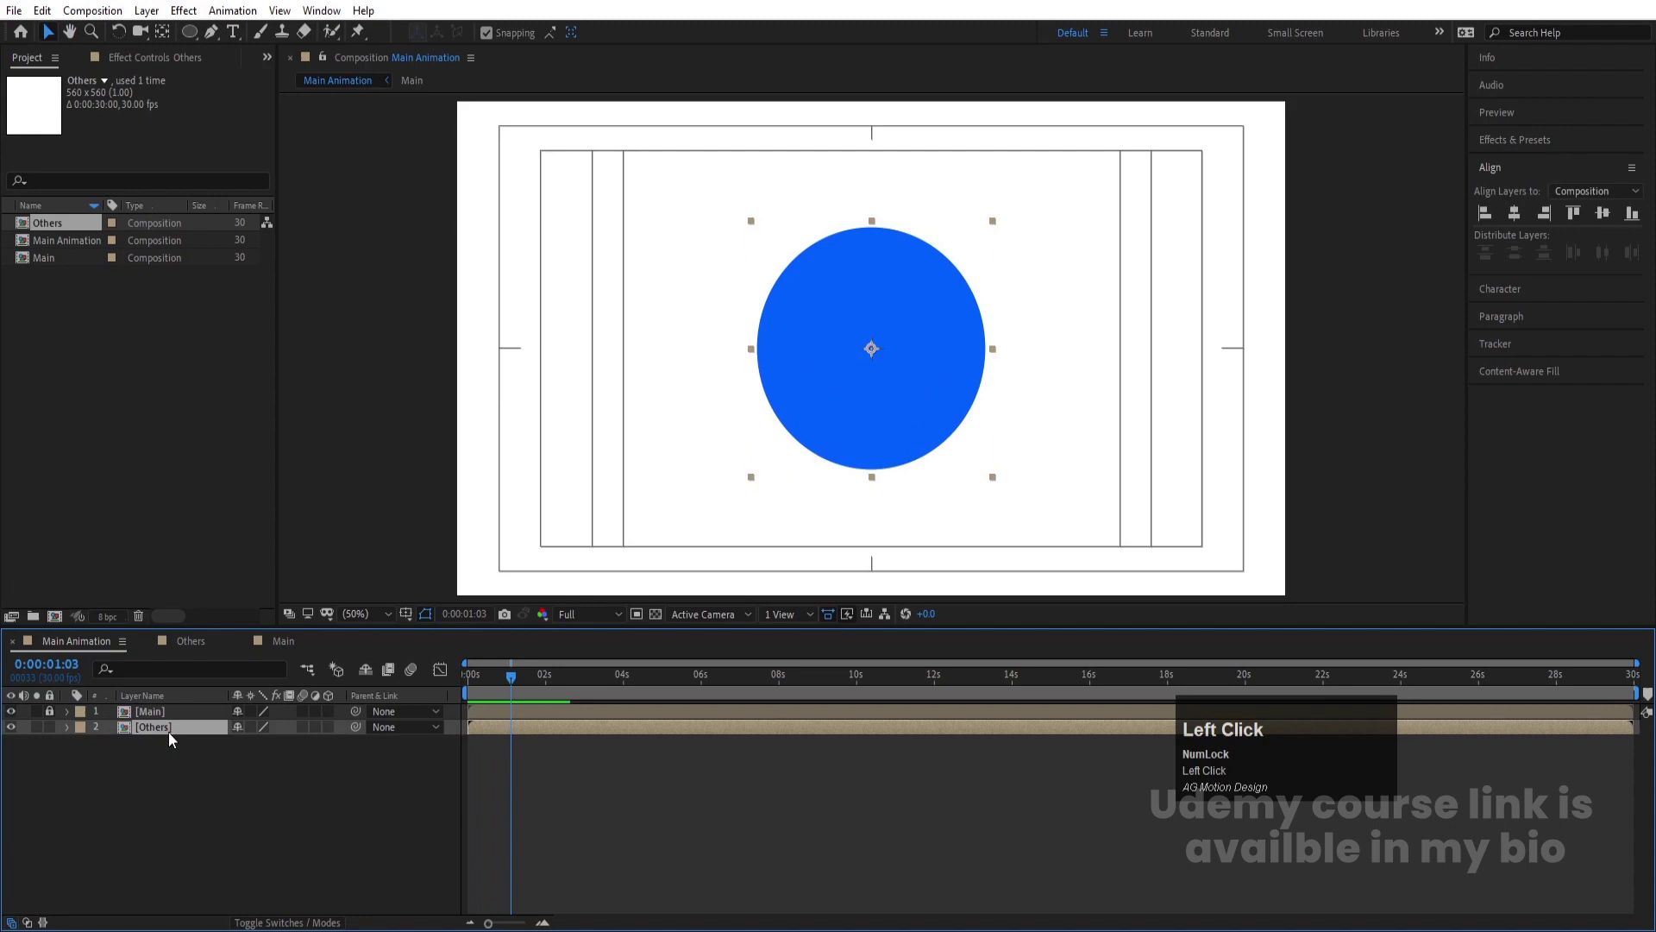
Lower the Others layer's opacity to 50% and enter the Others composition
key("t")
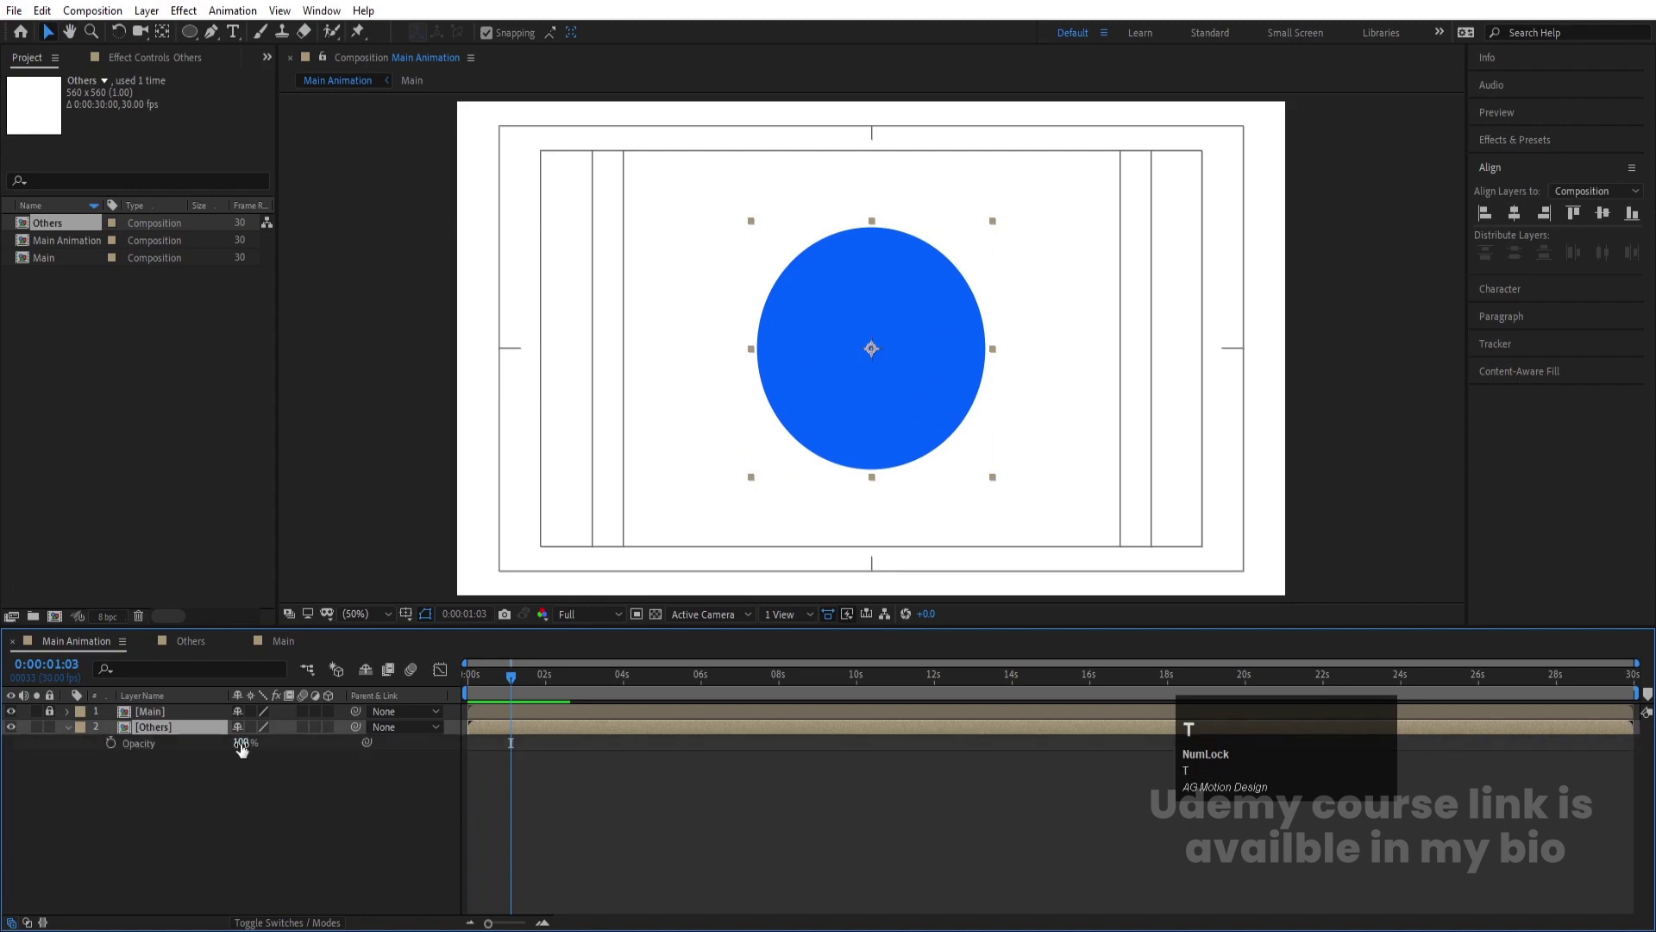
left_click(248, 749)
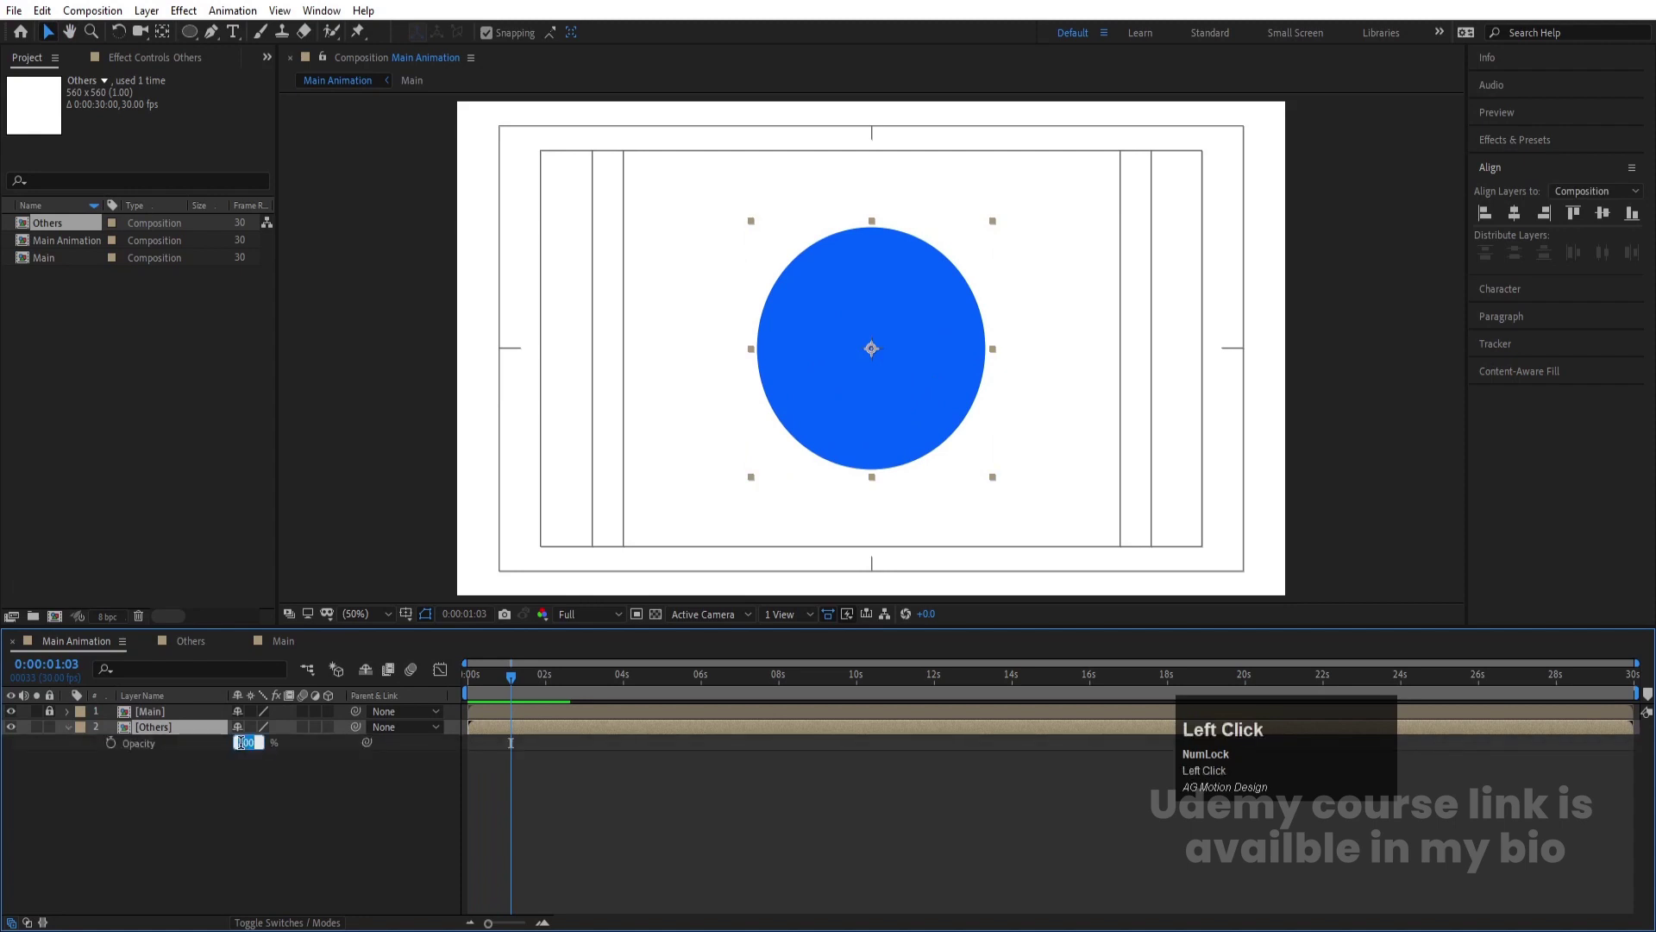
key("Return")
left_click(199, 777)
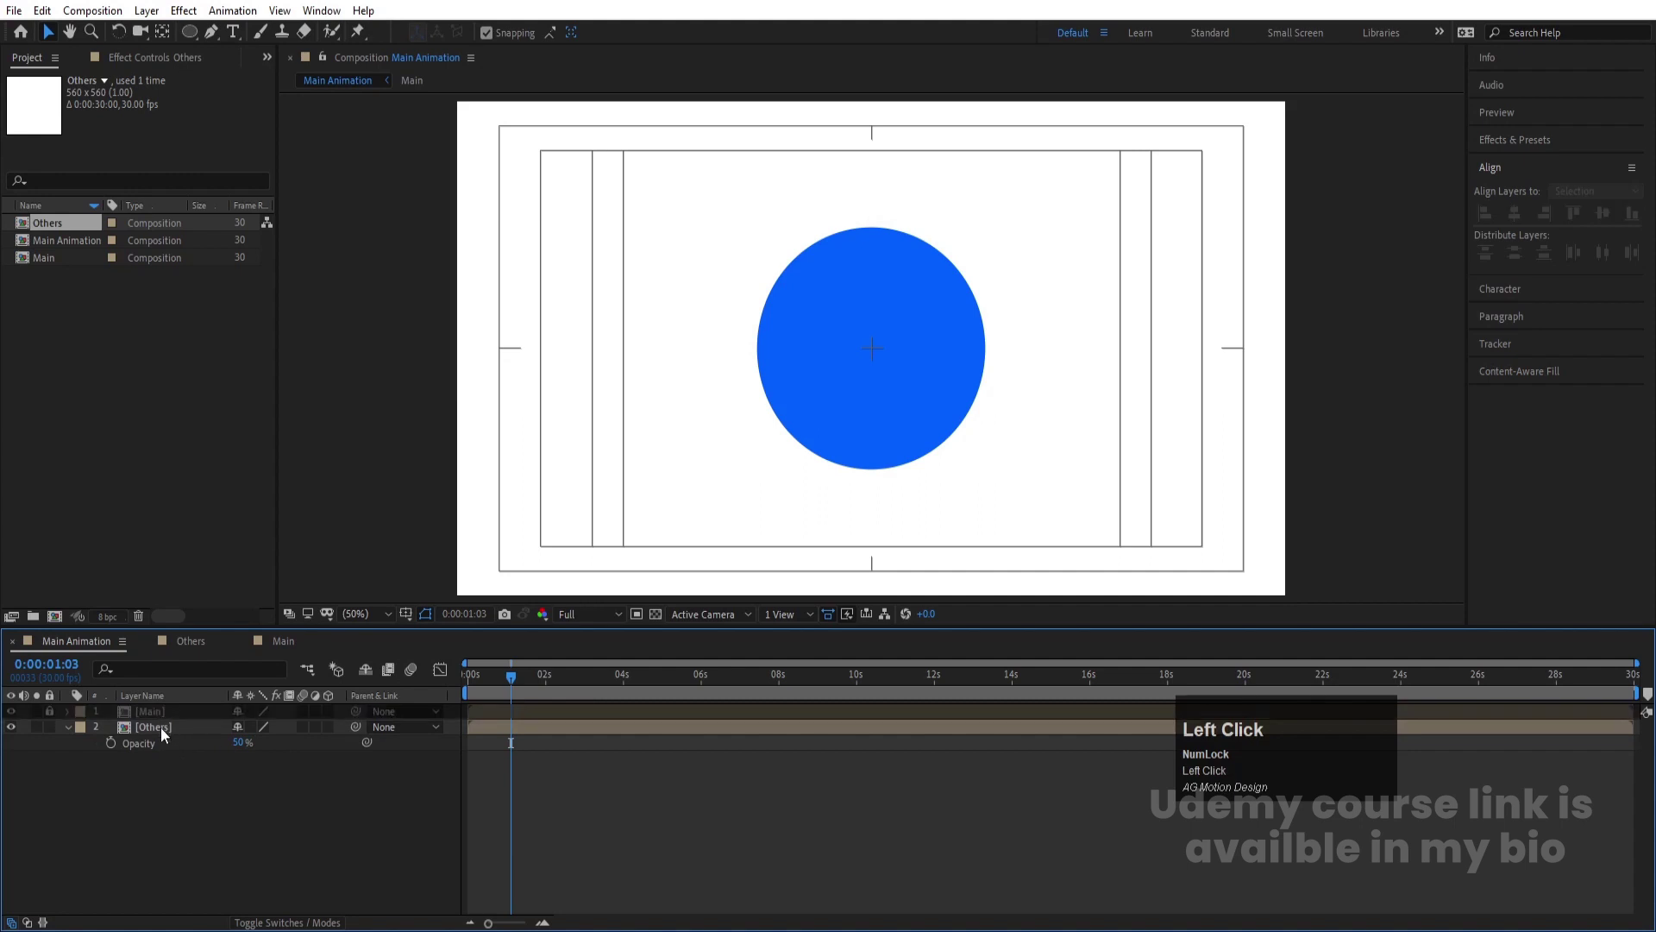
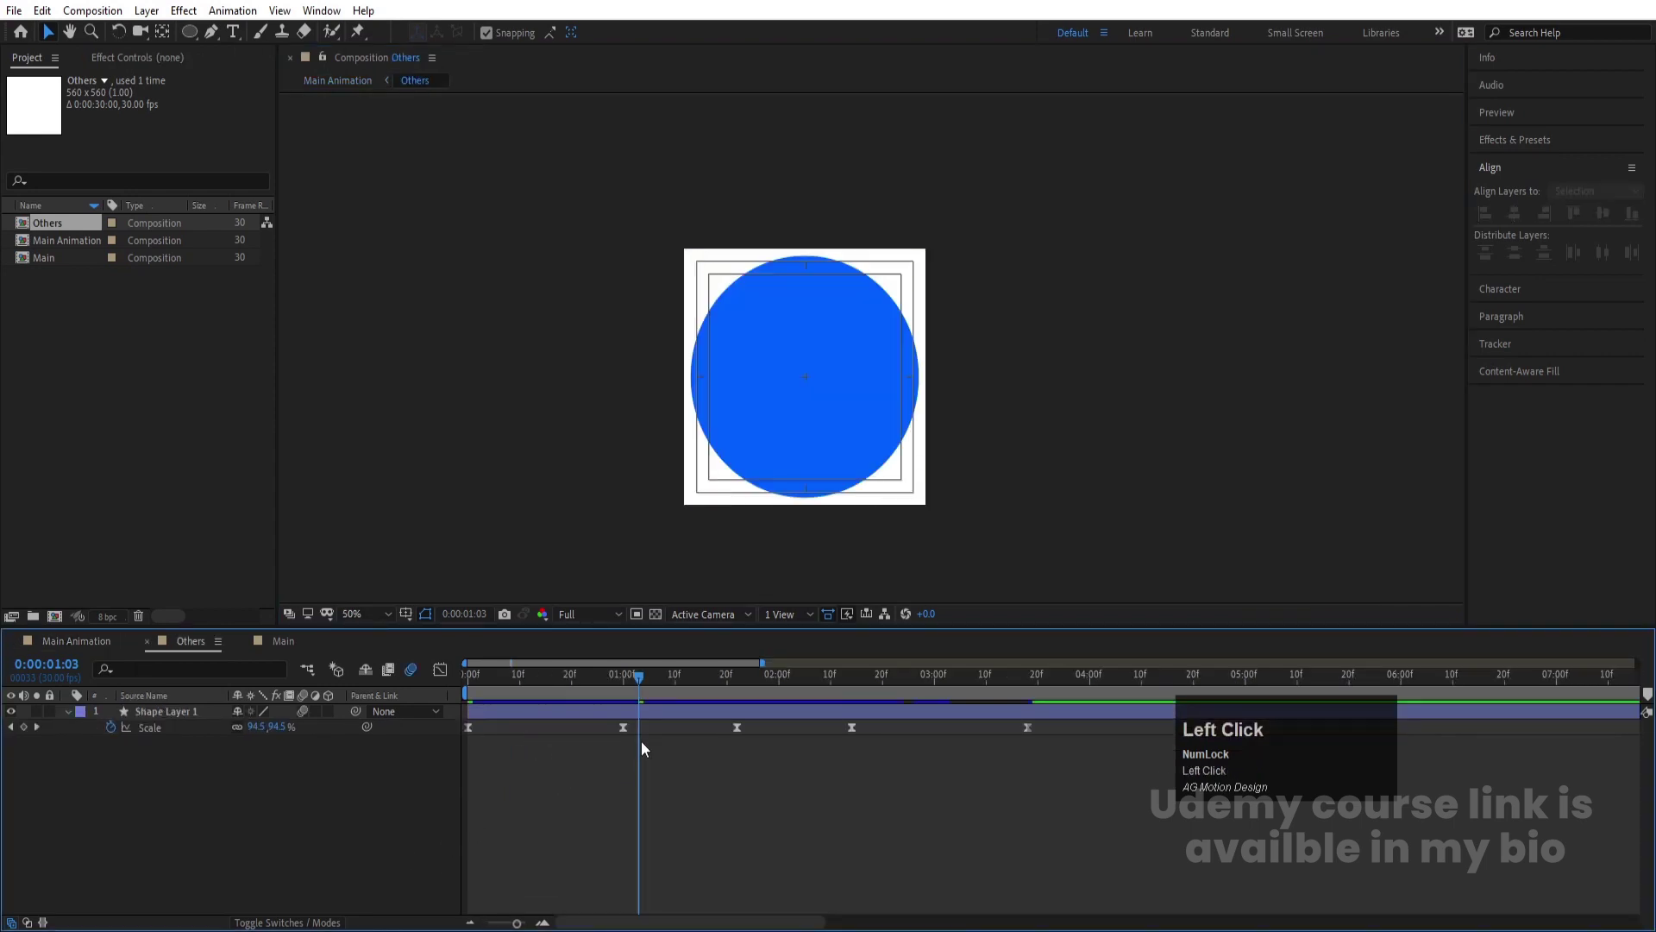
Jump to the one-second keyframe where the Others circle reads 95% scale
key("j")
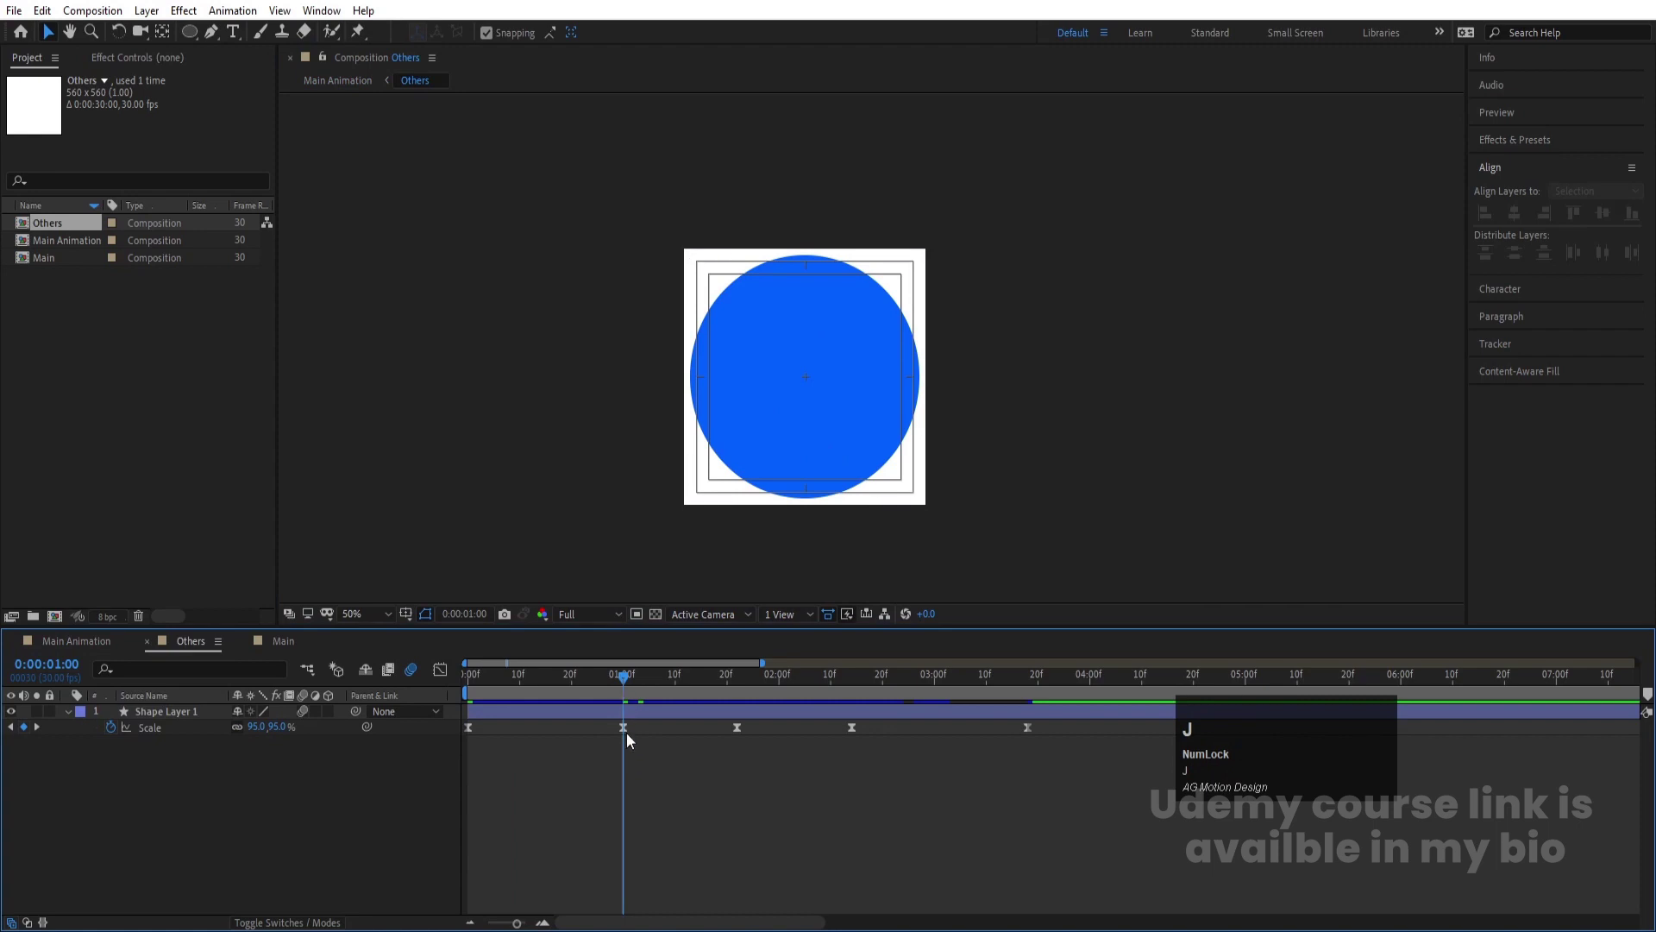
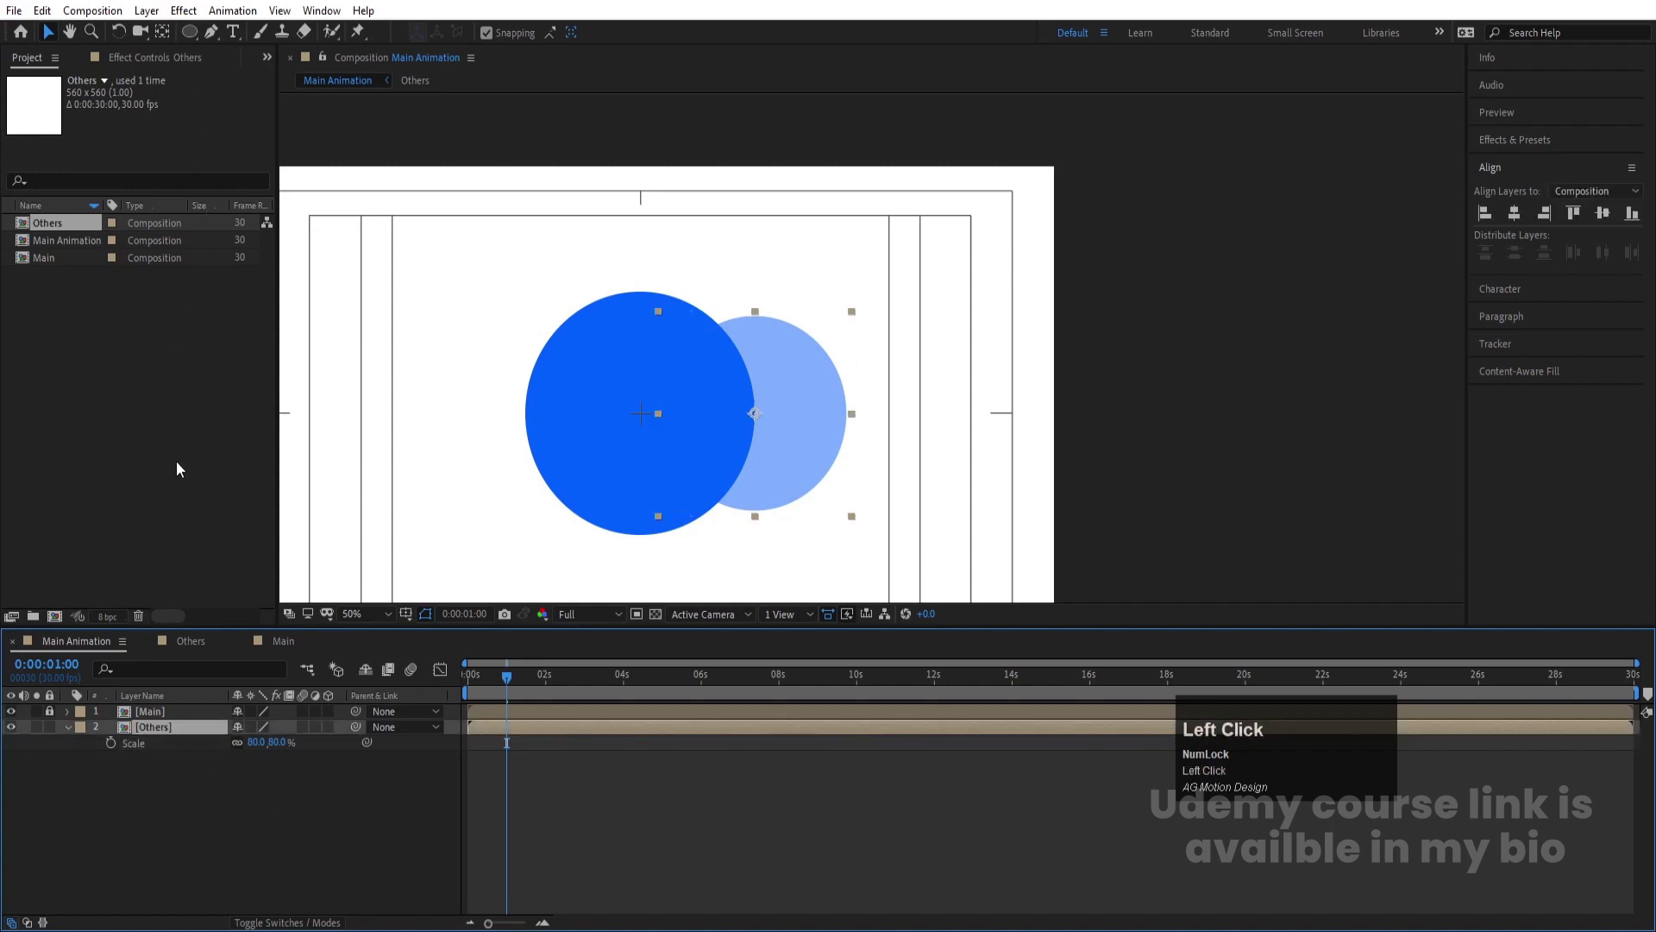
Duplicate the Others layer, scale the copies down (e.g. 60%) and preview three circles animating
key("ctrl+d")
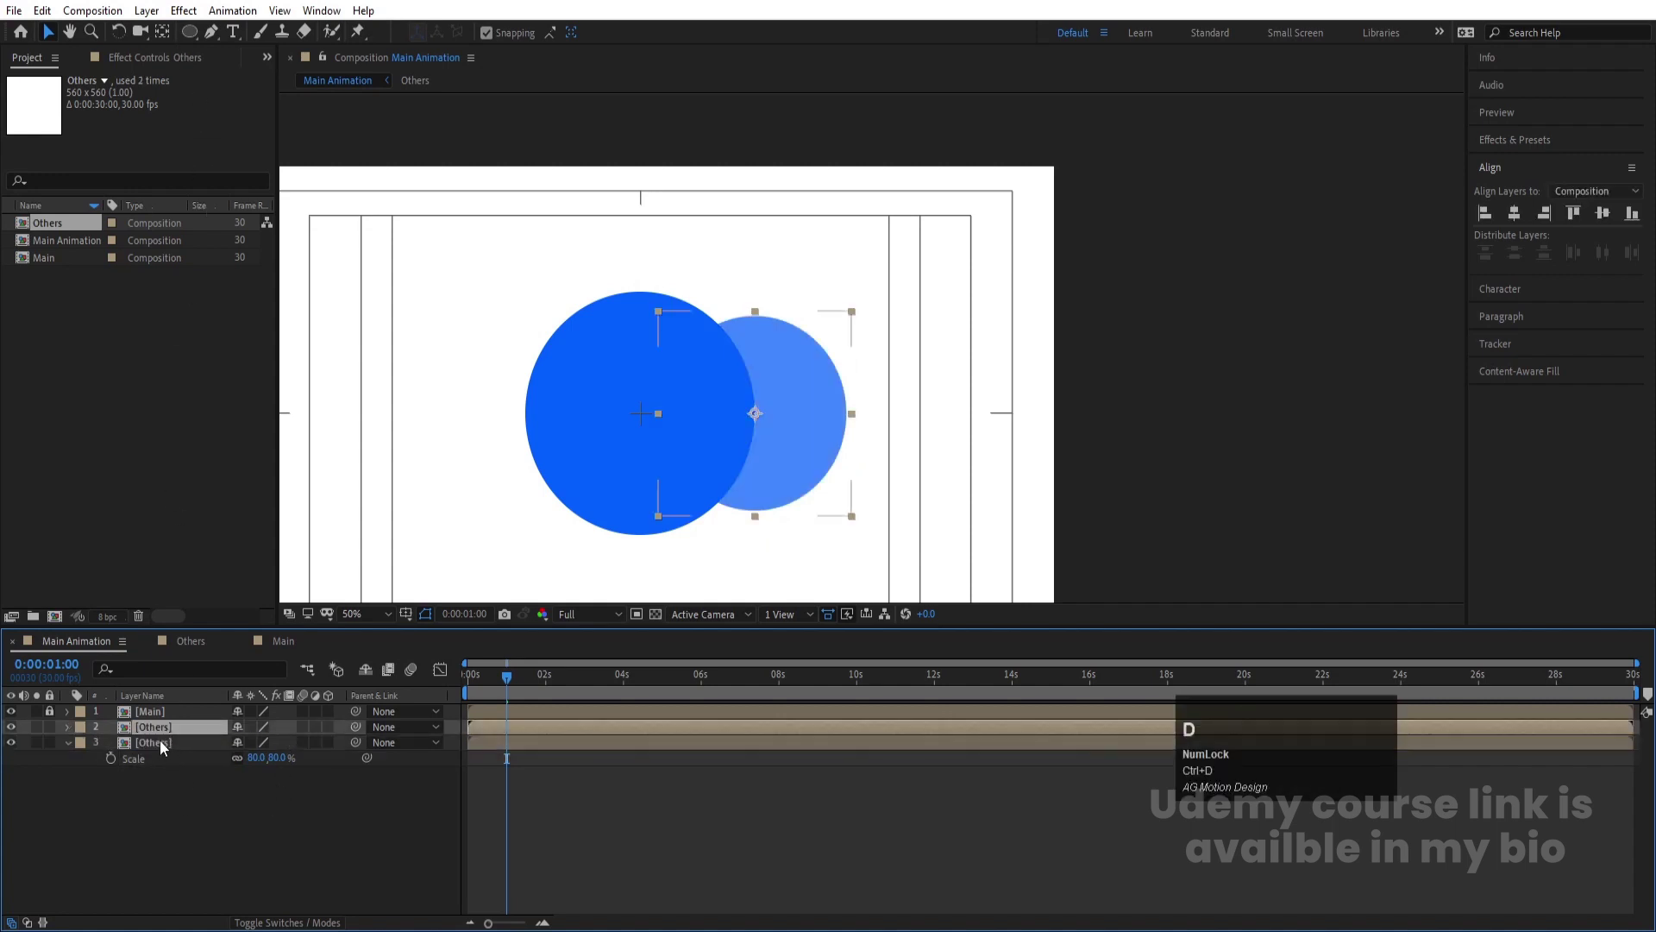
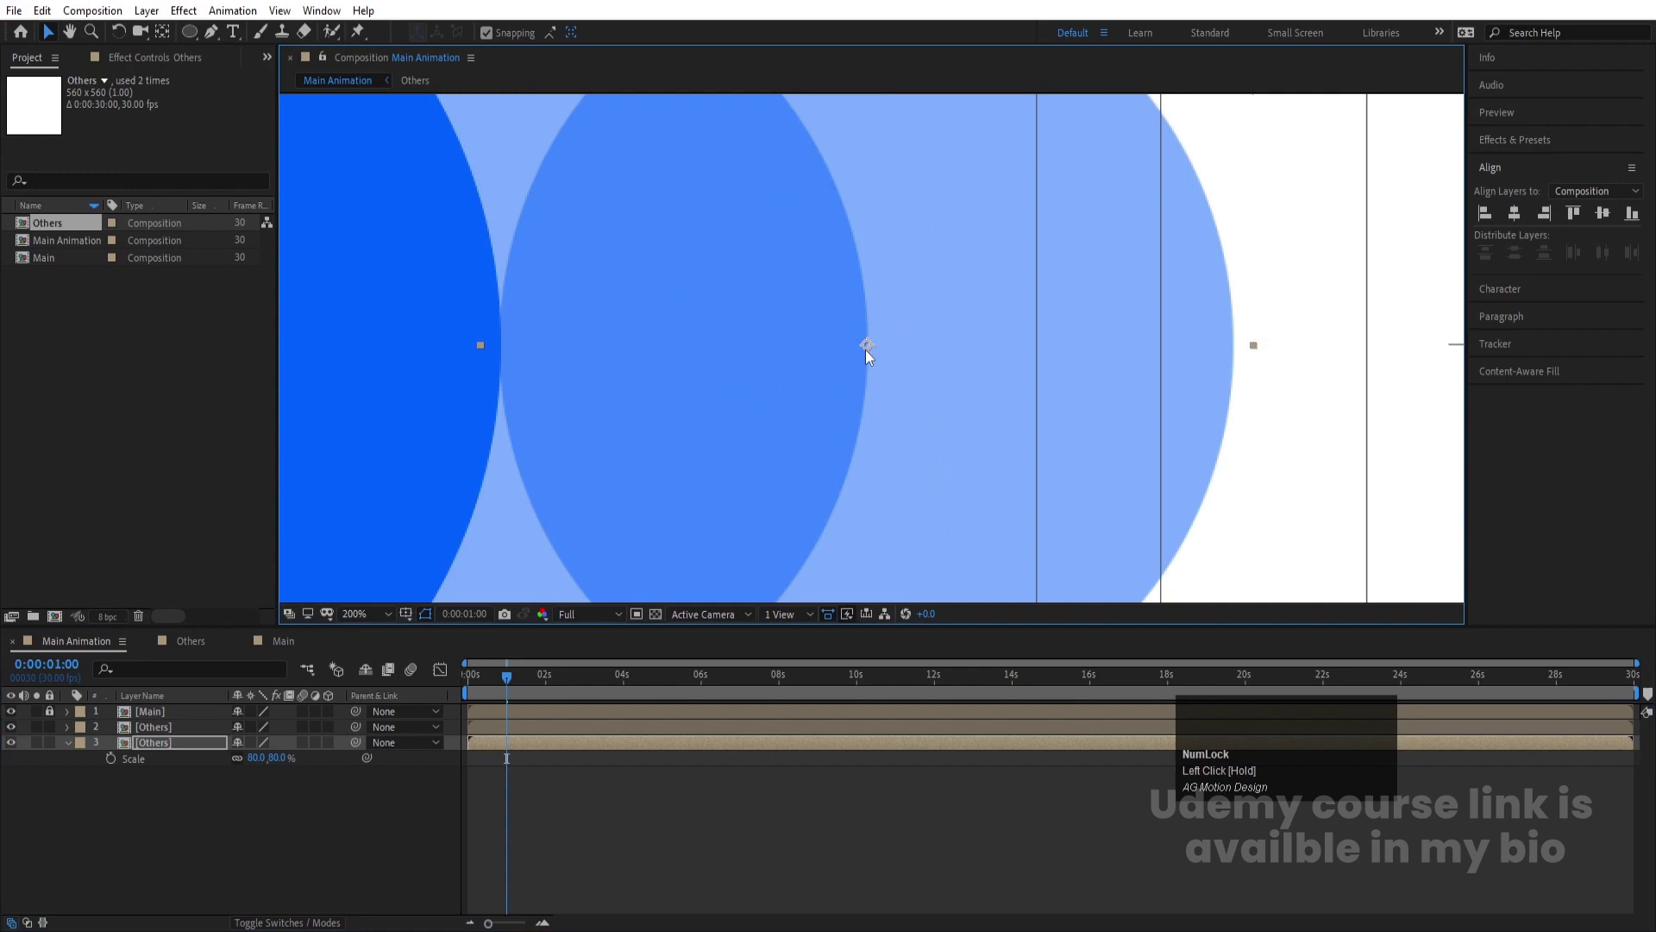
key("s")
key("s")
key("s")
left_click(265, 766)
key("Return")
scroll("down", 3)
left_click(254, 815)
key("space")
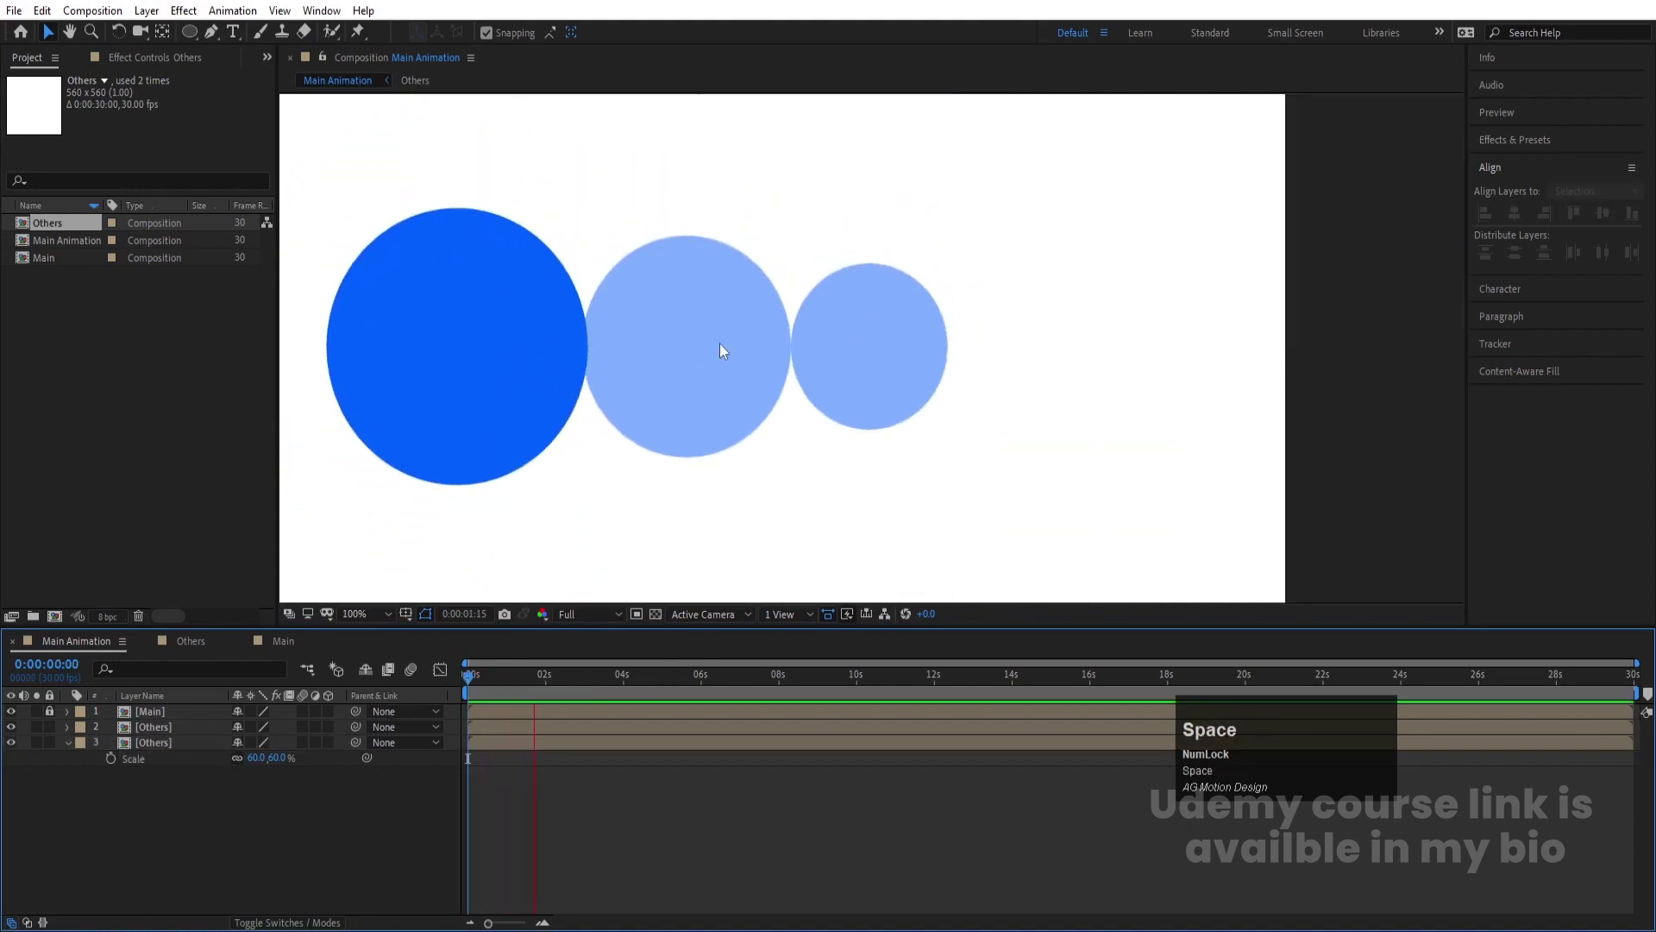
key("space")
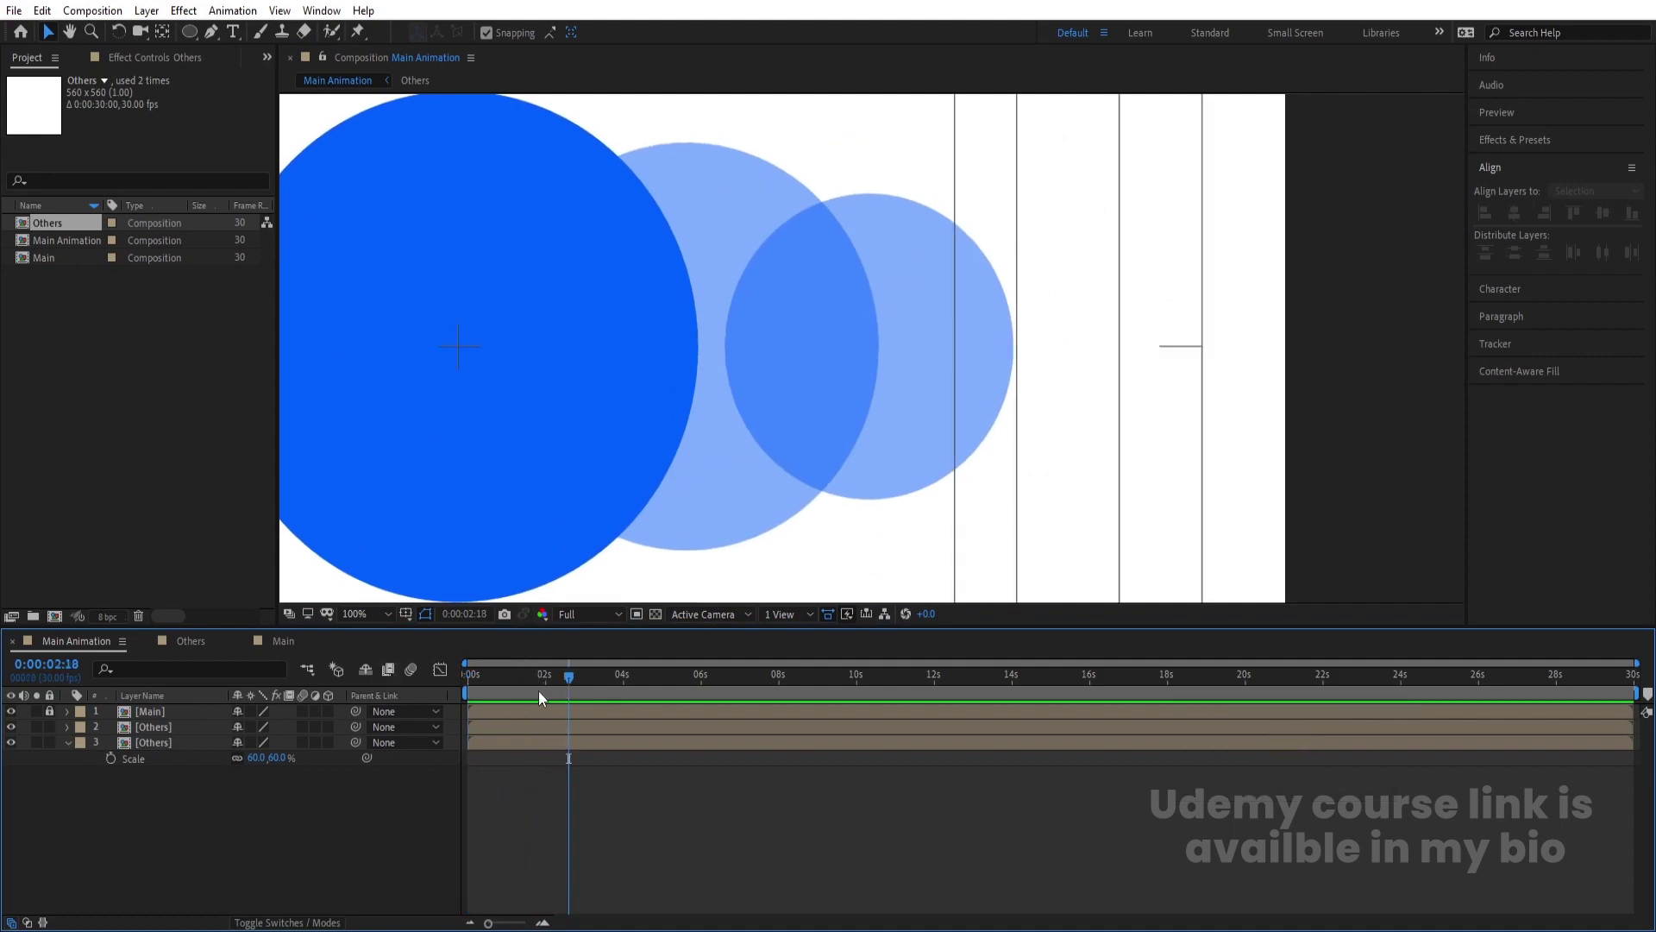
Move the side circles left and right of Main and duplicate one for a fourth circle
key("=")
left_click_drag(528, 678, 541, 693)
key("=")
left_click_drag(563, 678, 182, 738)
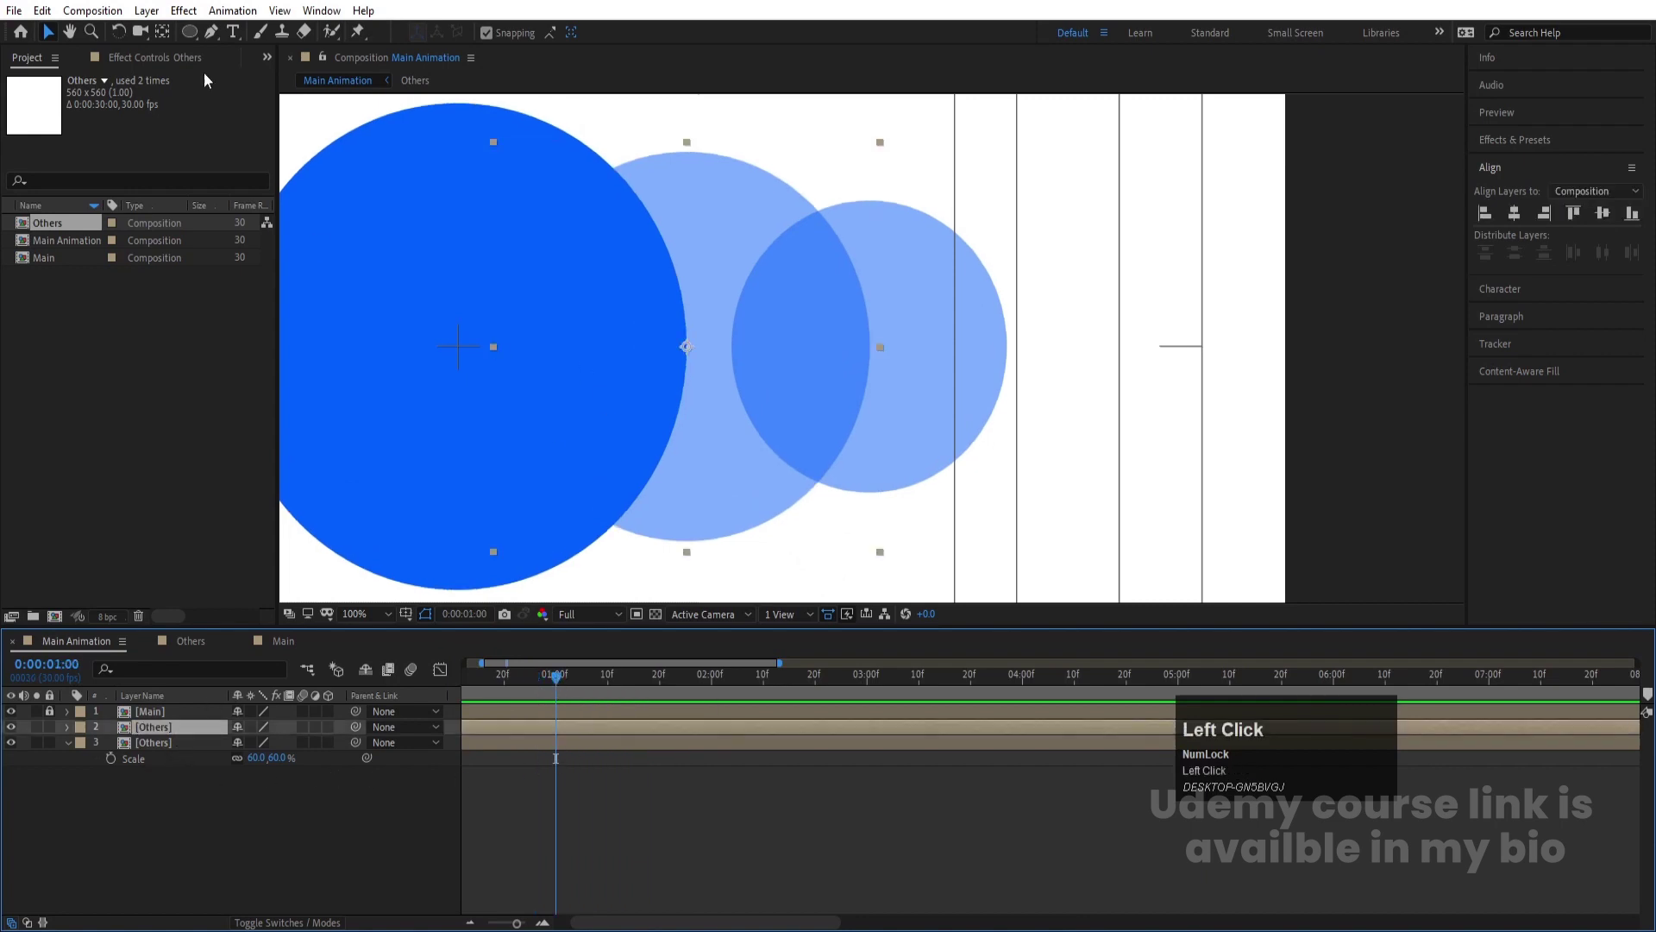
left_click(163, 752)
key("ctrl+d")
scroll("down", 3)
left_click_drag(750, 397, 560, 399)
Place the outer circles so two flank each side symmetrically, smaller ones outside
scroll("up", 3)
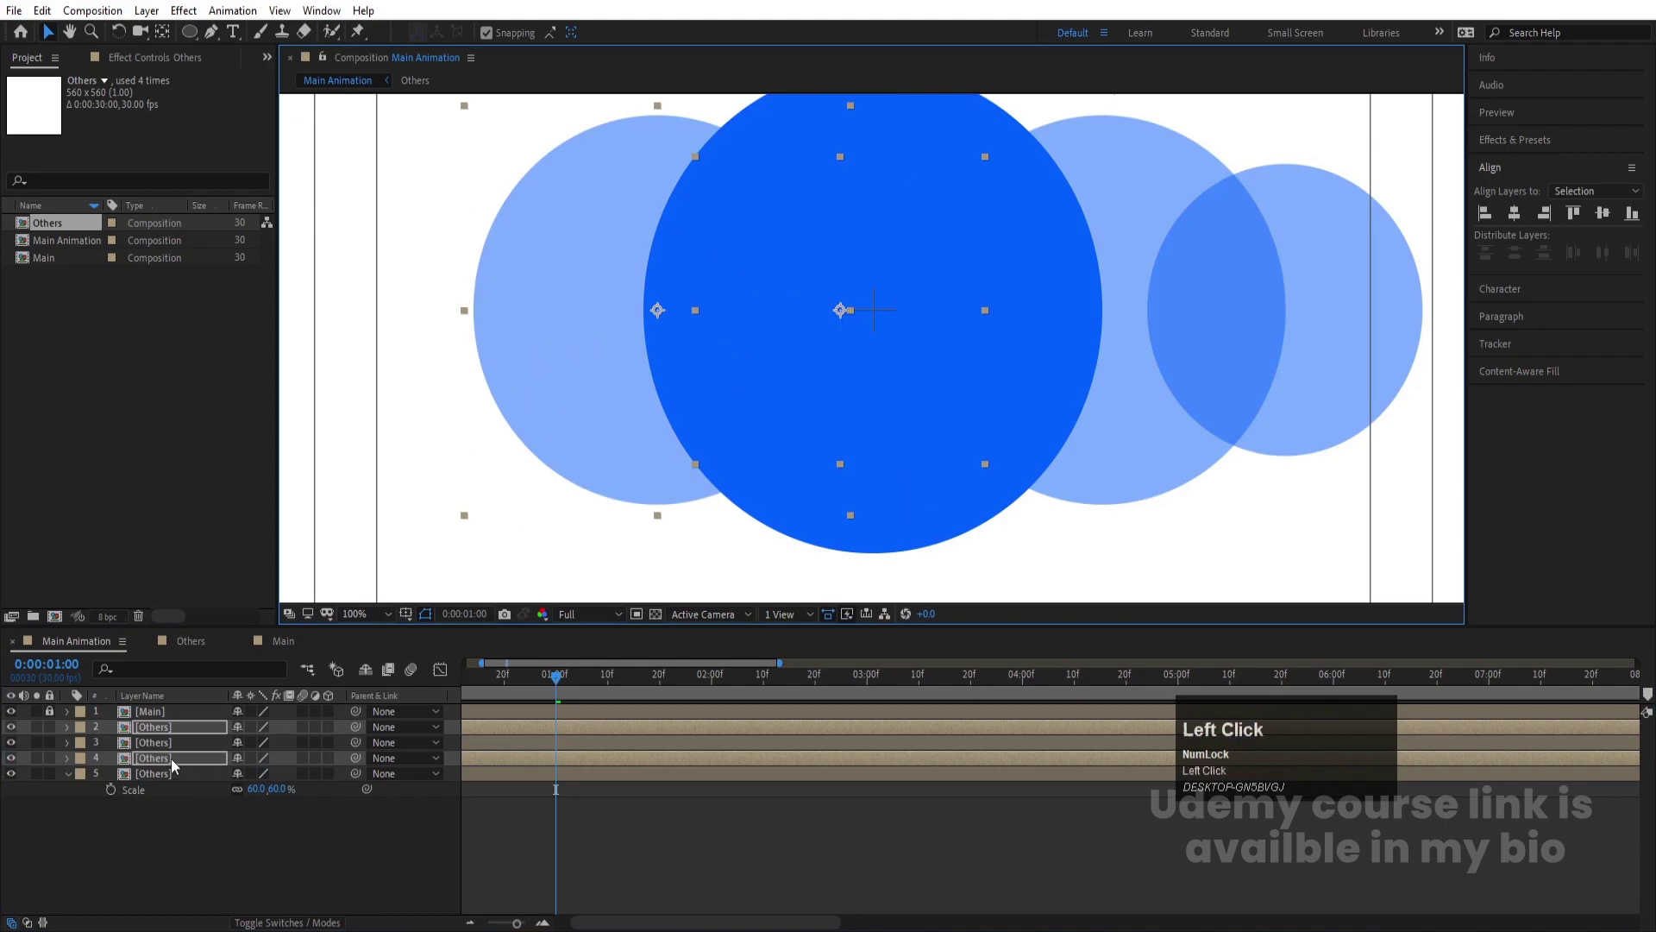
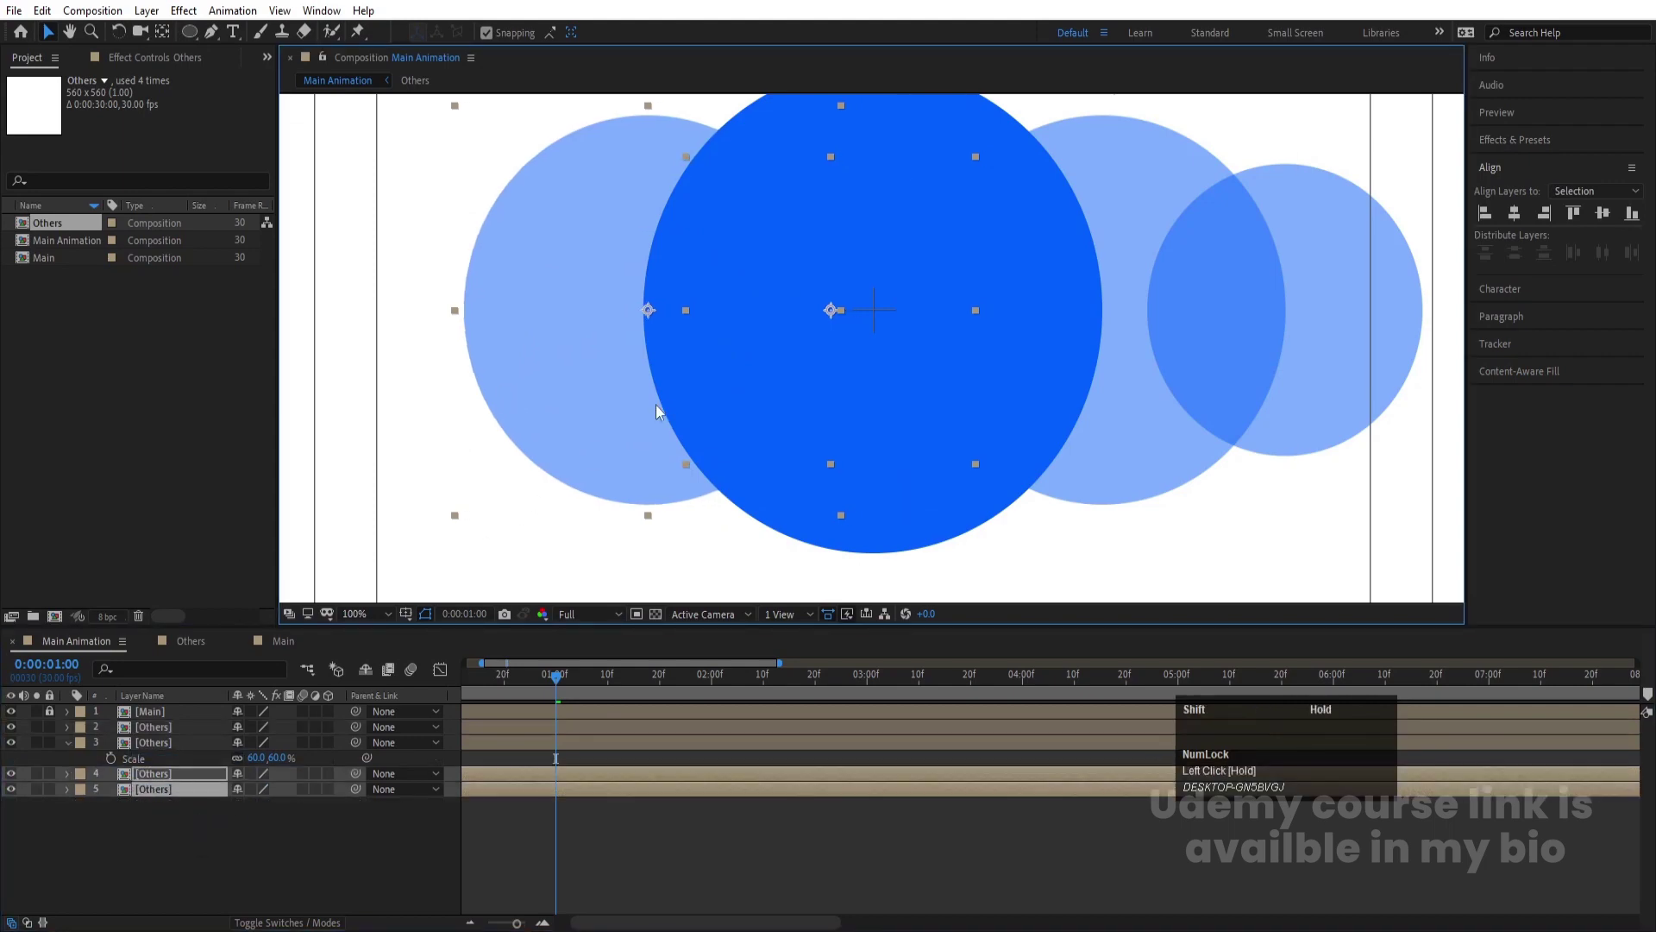
scroll("up", 3)
left_click(146, 850)
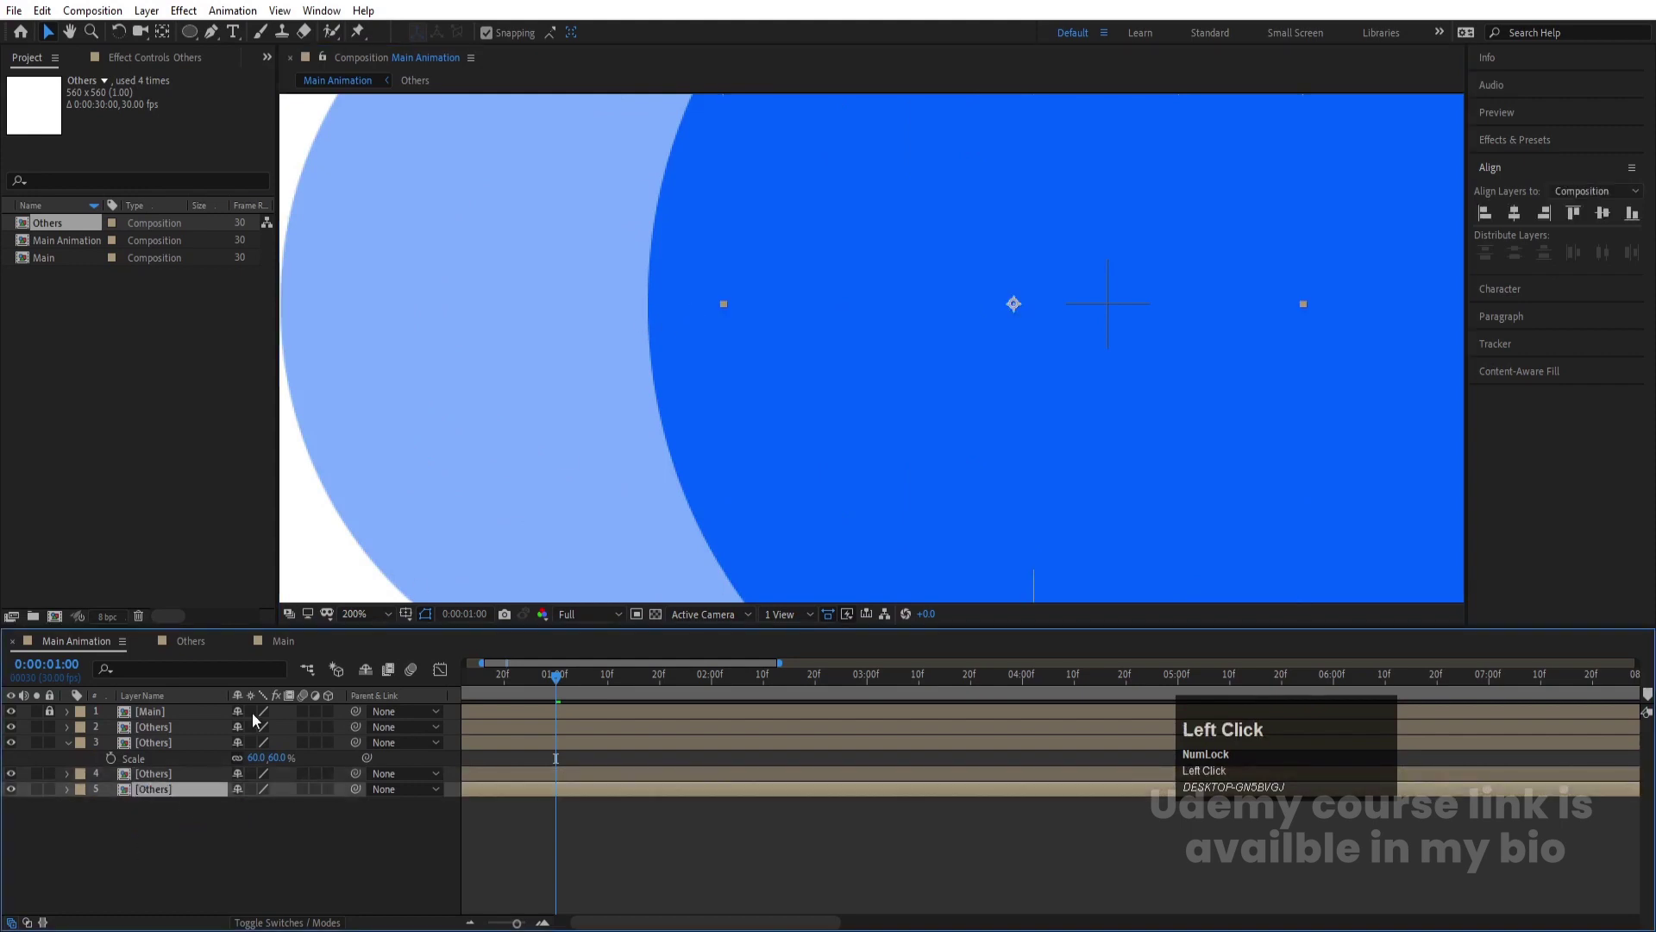
scroll("down", 3)
left_click_drag(1012, 388, 344, 846)
scroll("down", 3)
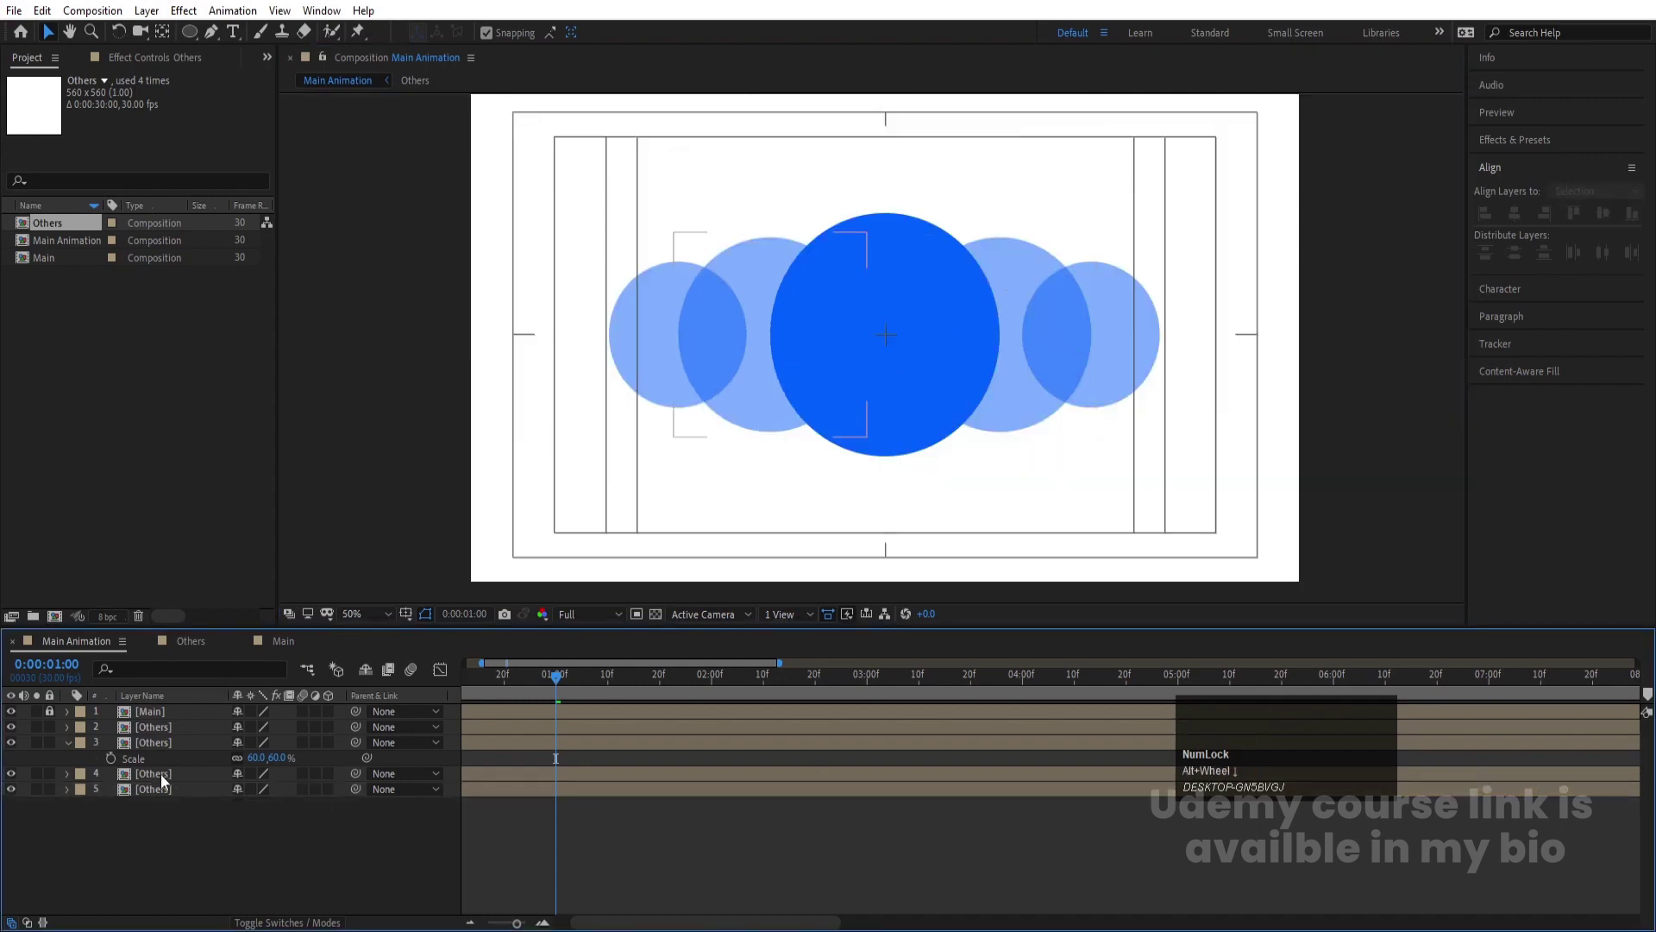
left_click(163, 736)
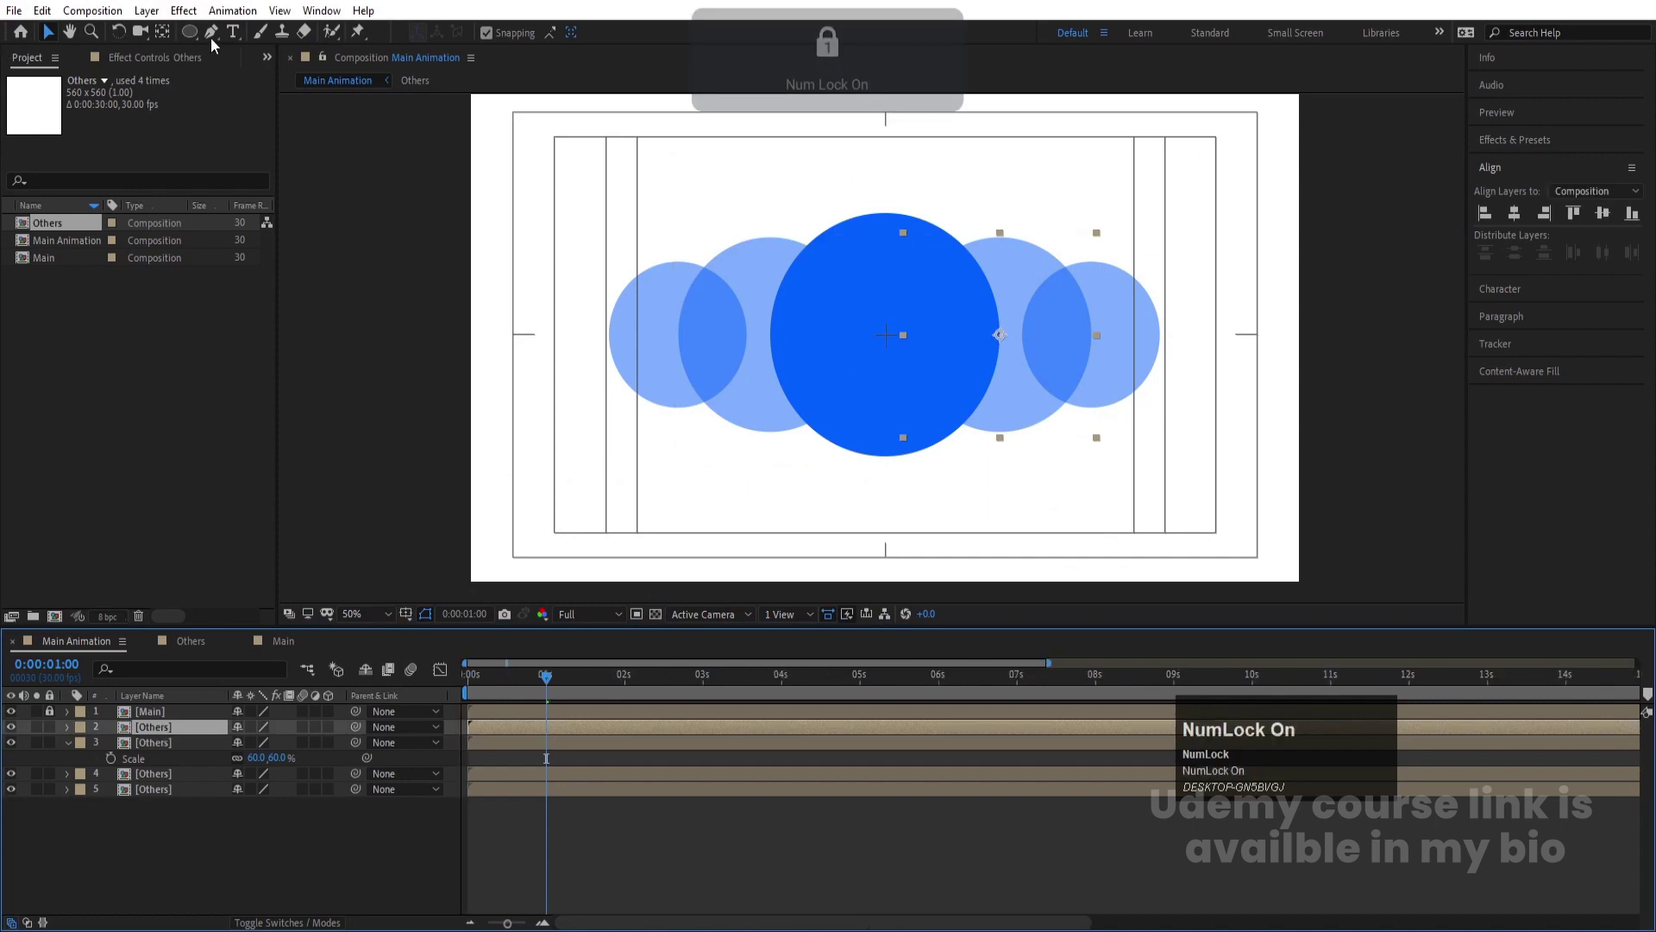
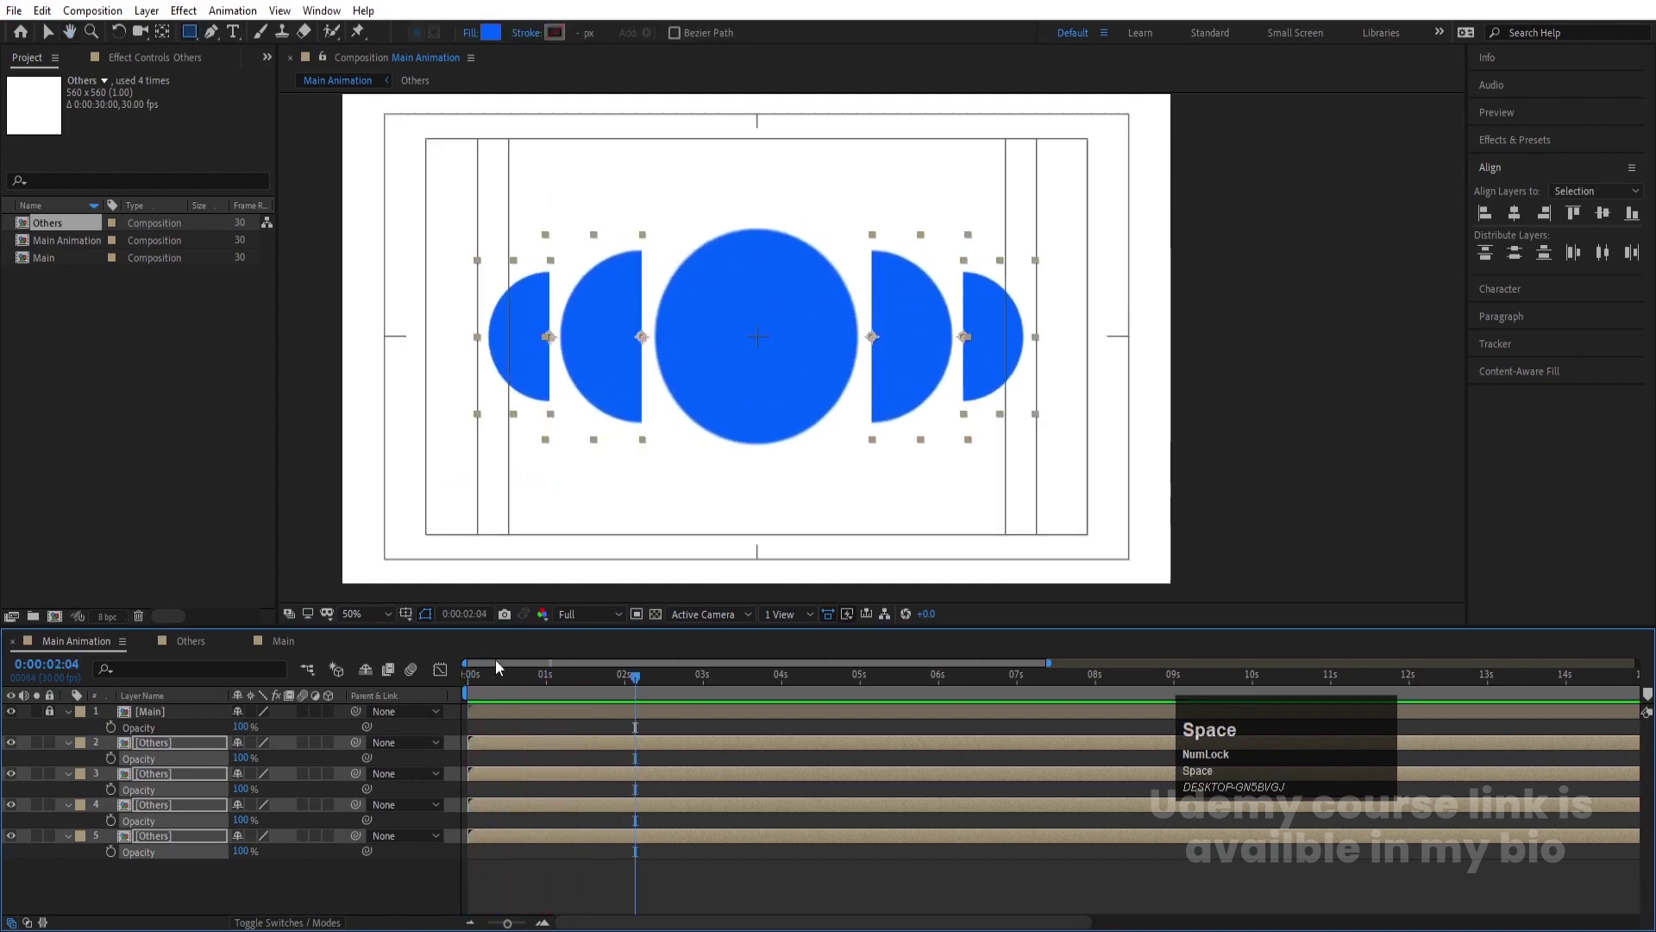
Shift a pair of Others side-circle layers a few frames later so the pairs appear in sequence
left_click(482, 688)
key("=")
key("=")
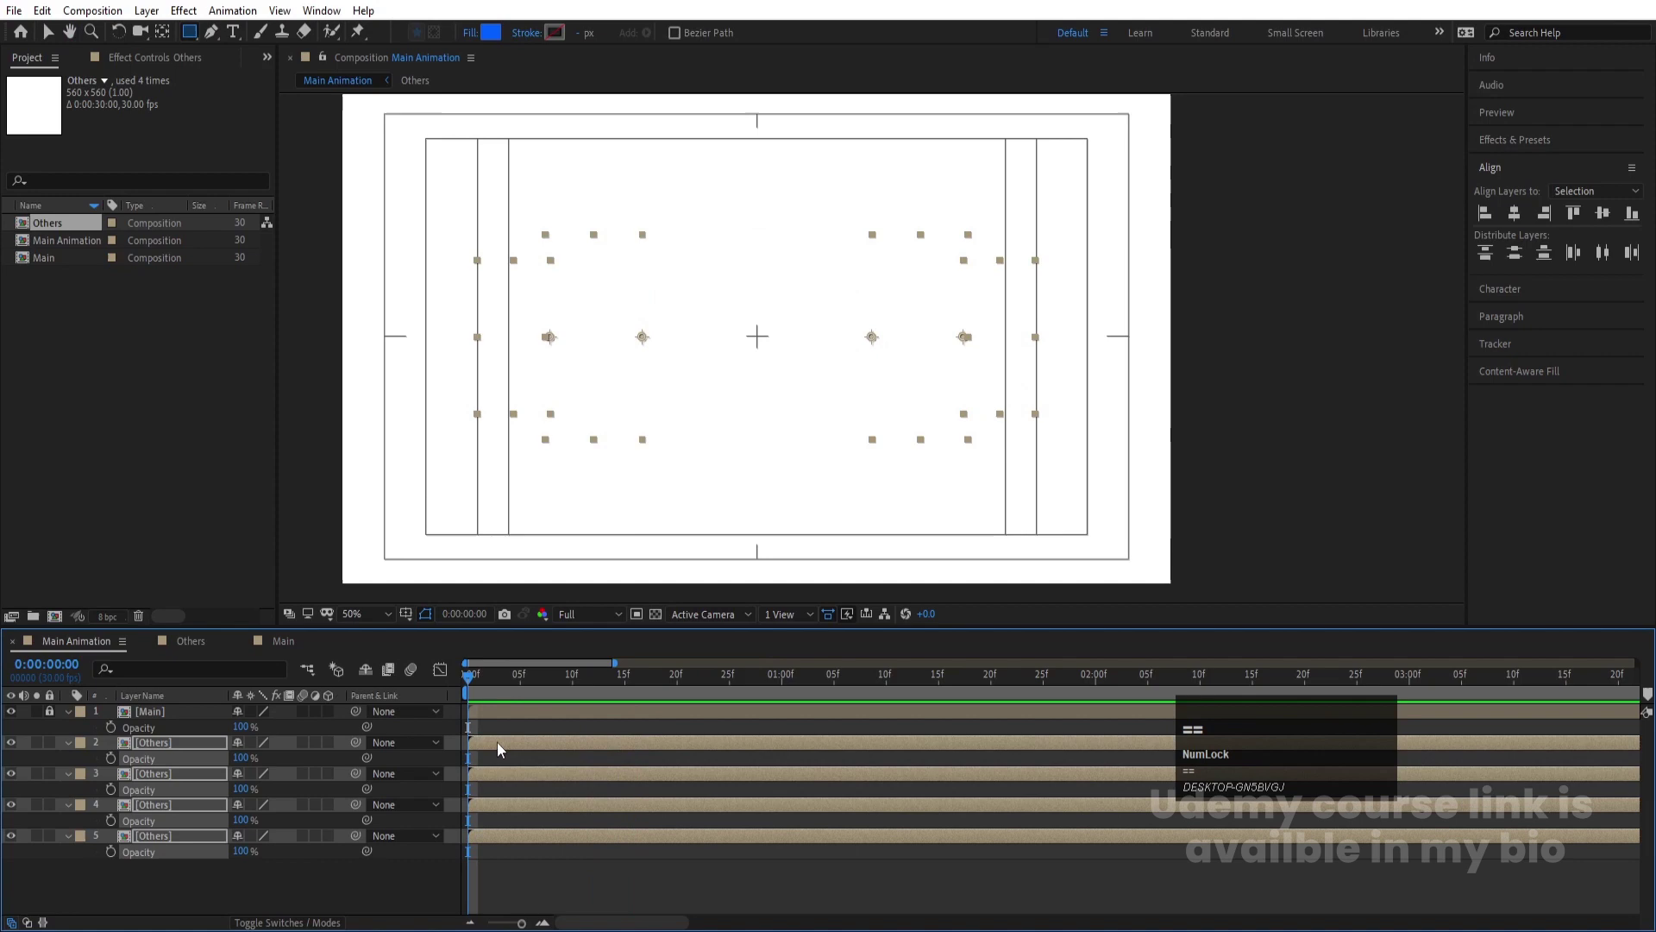
left_click(511, 729)
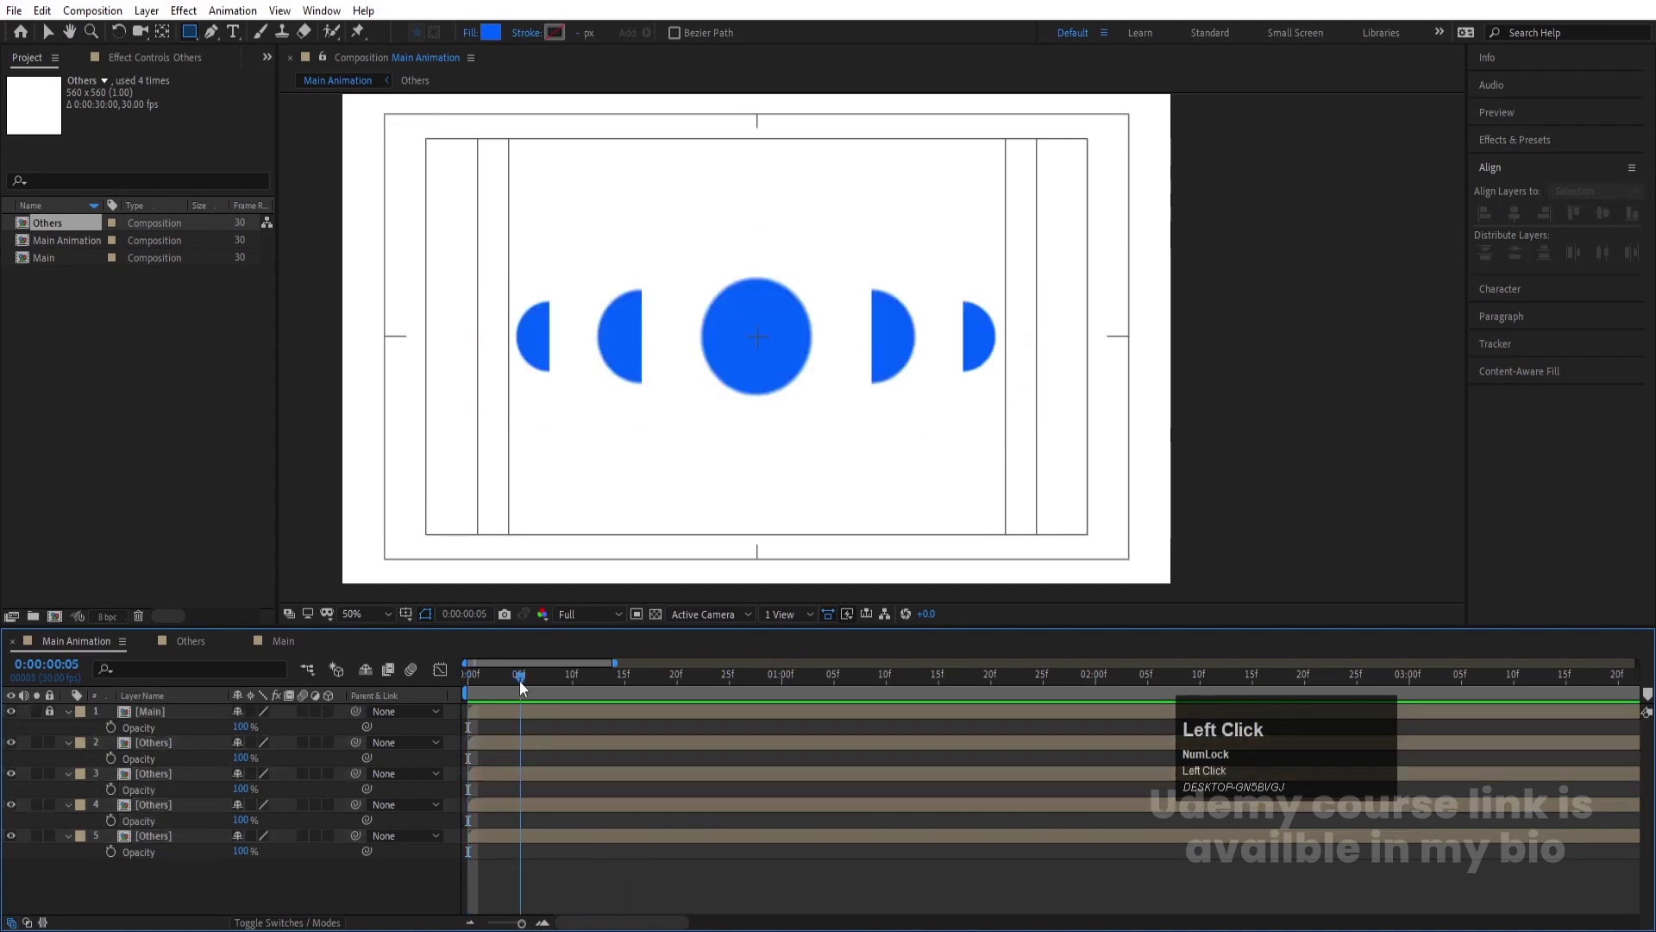
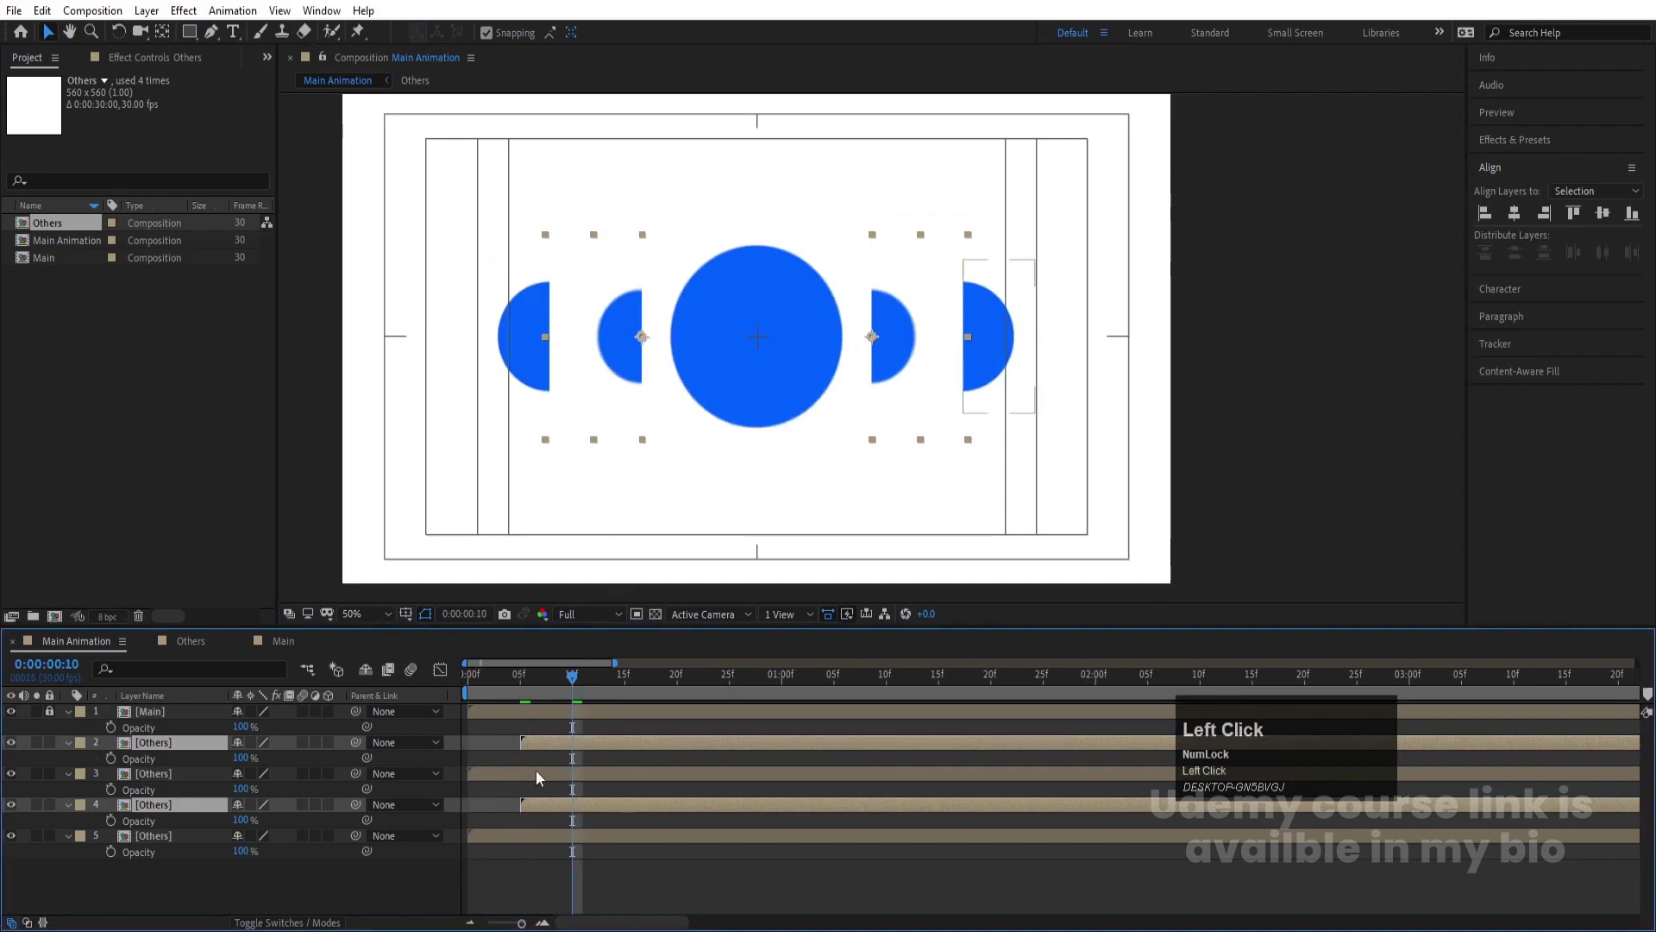
left_click(509, 833)
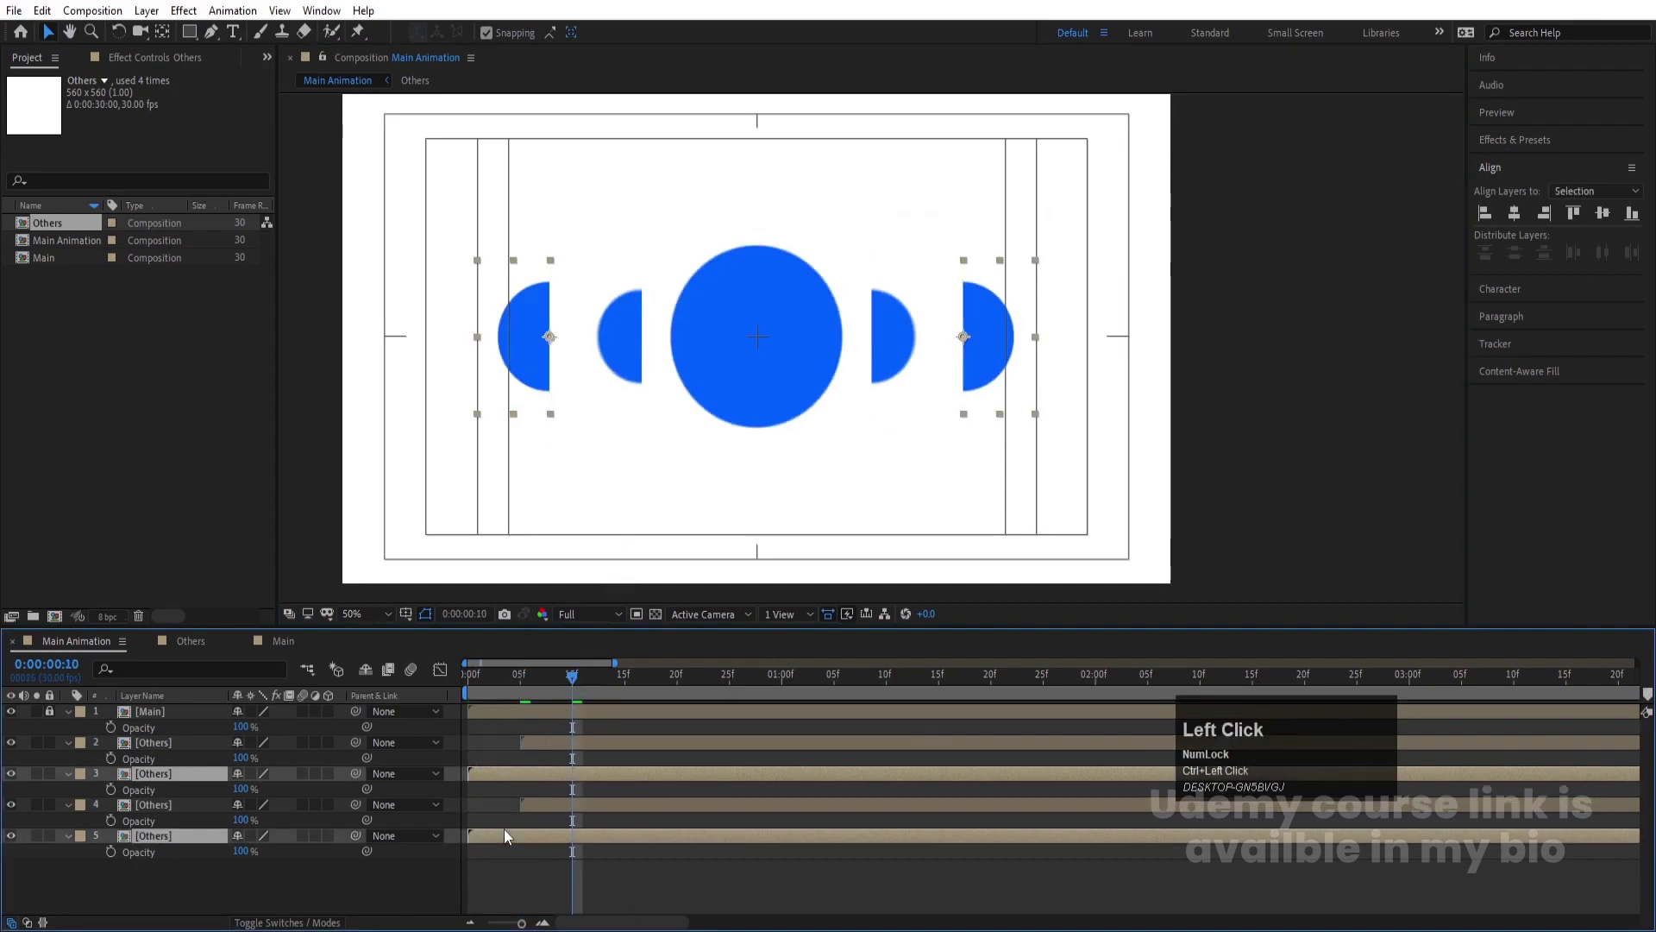
key("[")
key("space")
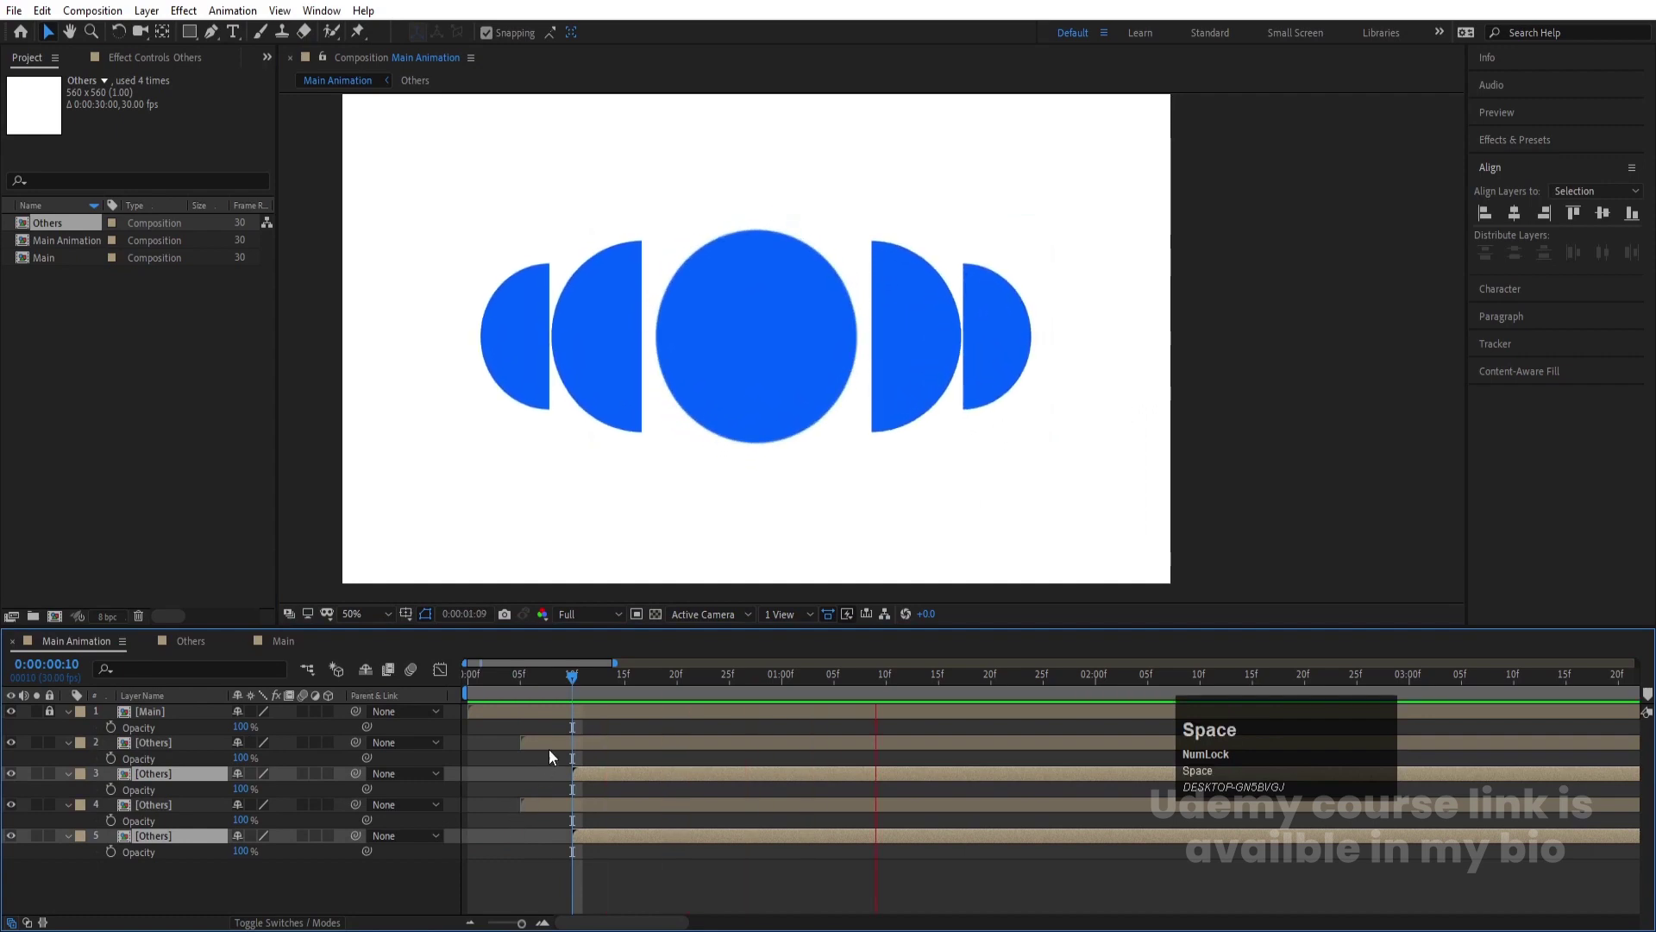
key("space")
Play back the staggered circles, then open the Main composition showing its circle's Scale
left_click(533, 698)
key("space")
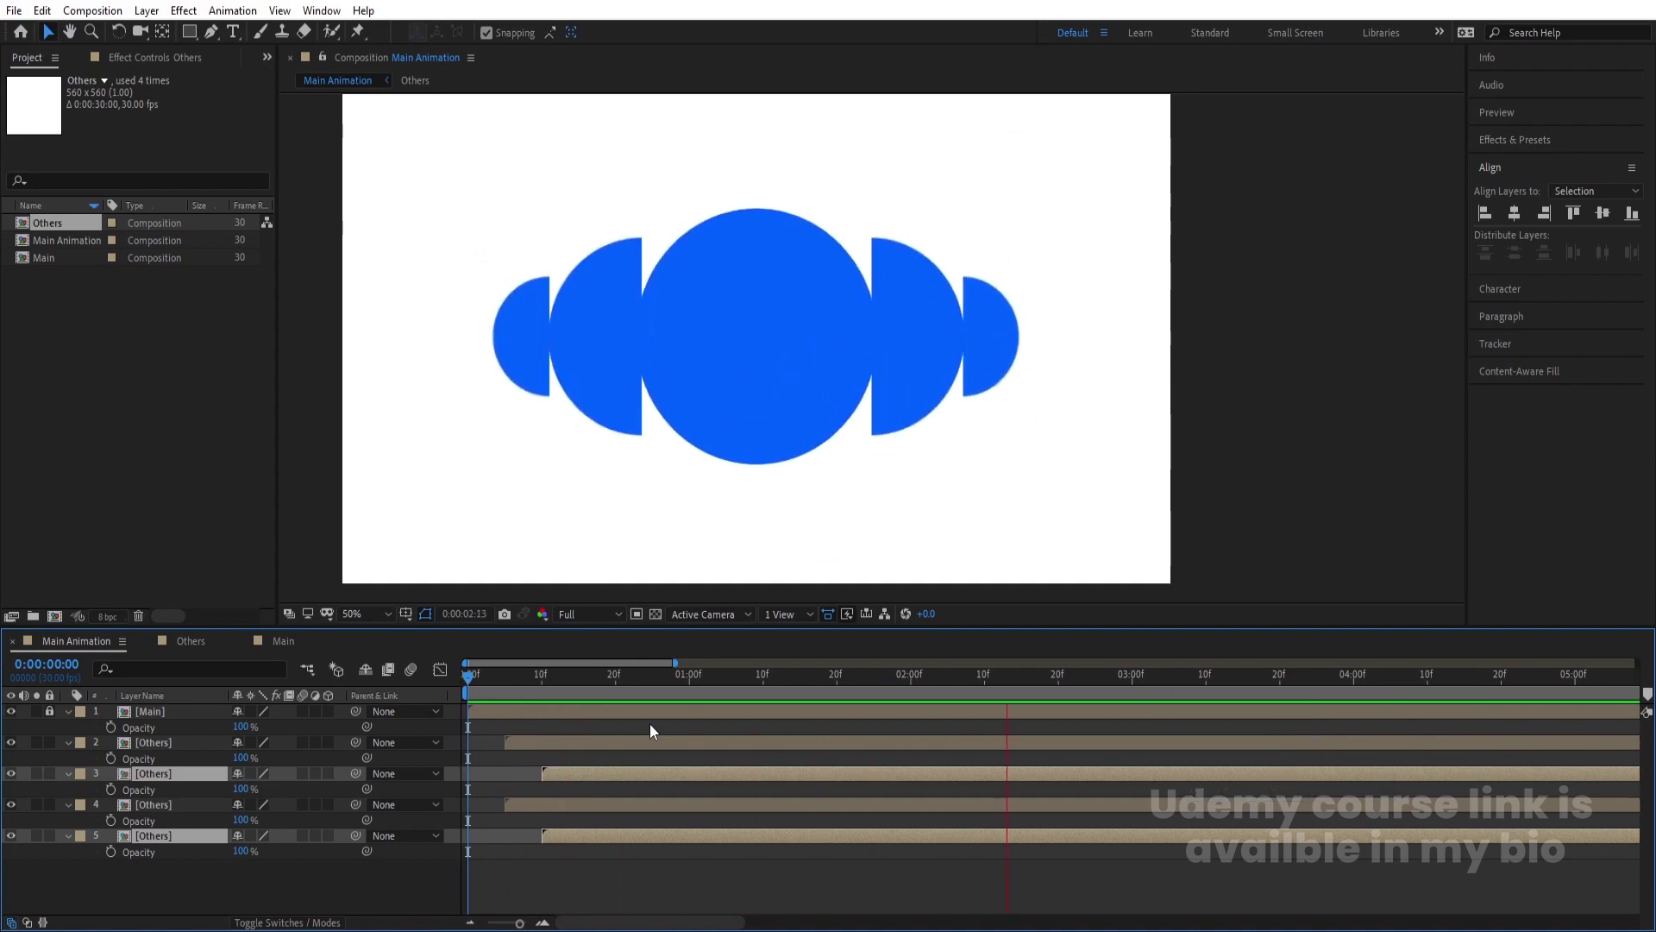
key("space")
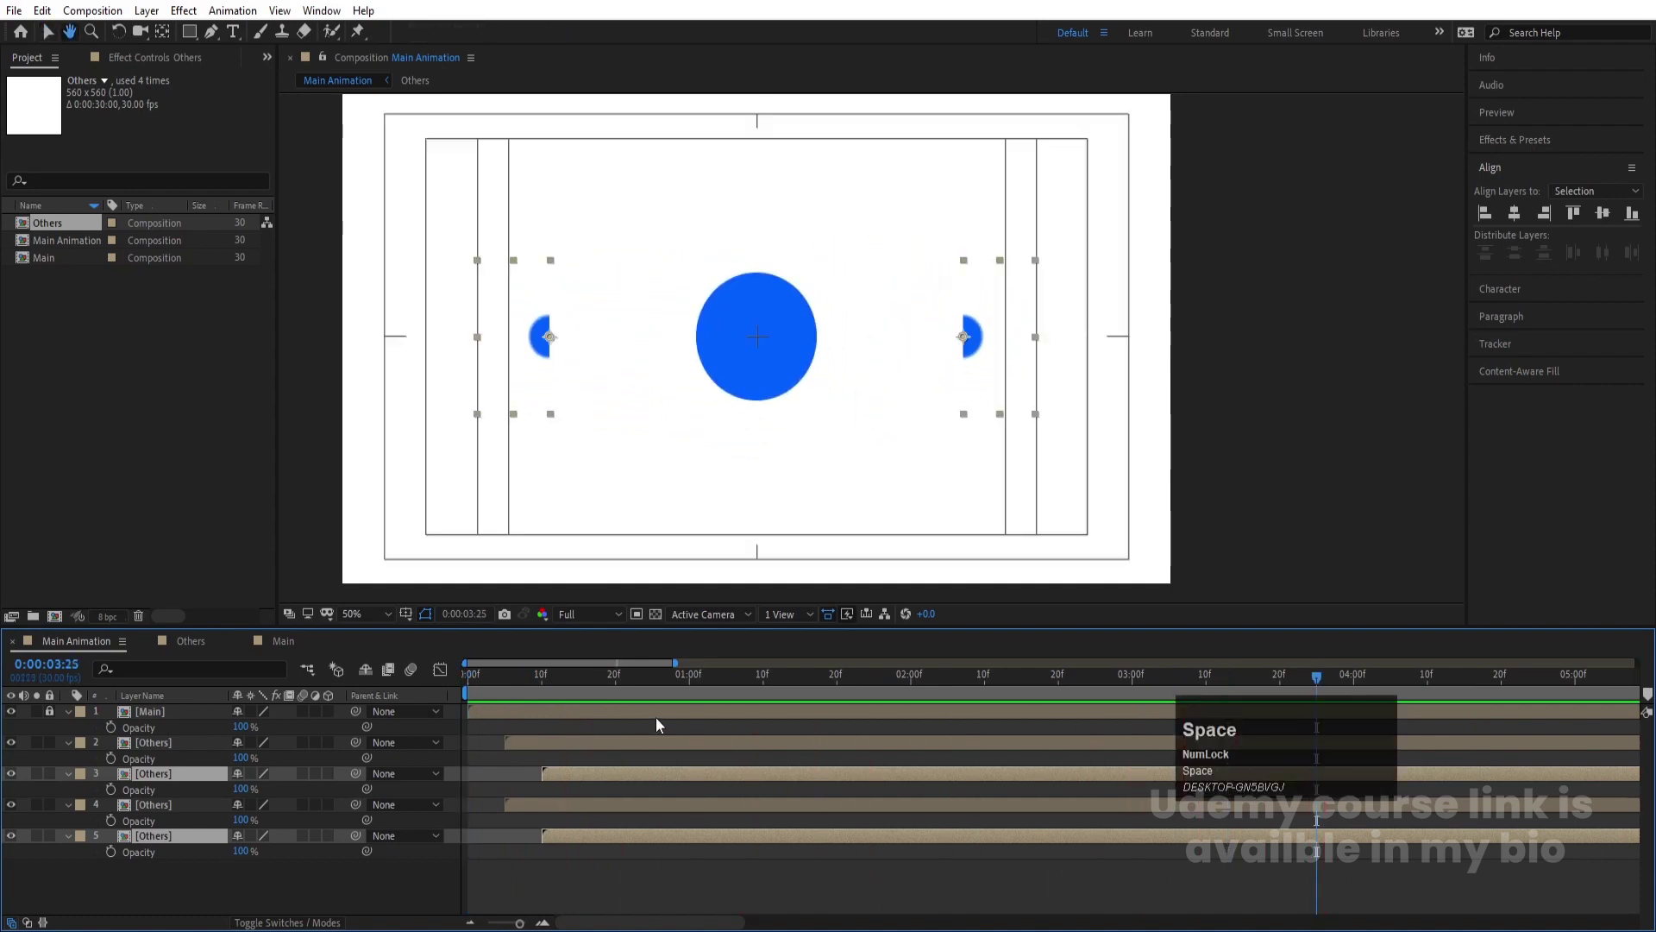
key("-")
key("-")
left_click(605, 683)
Retime the main circle's Scale keyframes and return to the Main Animation composition
key("space")
left_click_drag(304, 645, 1032, 732)
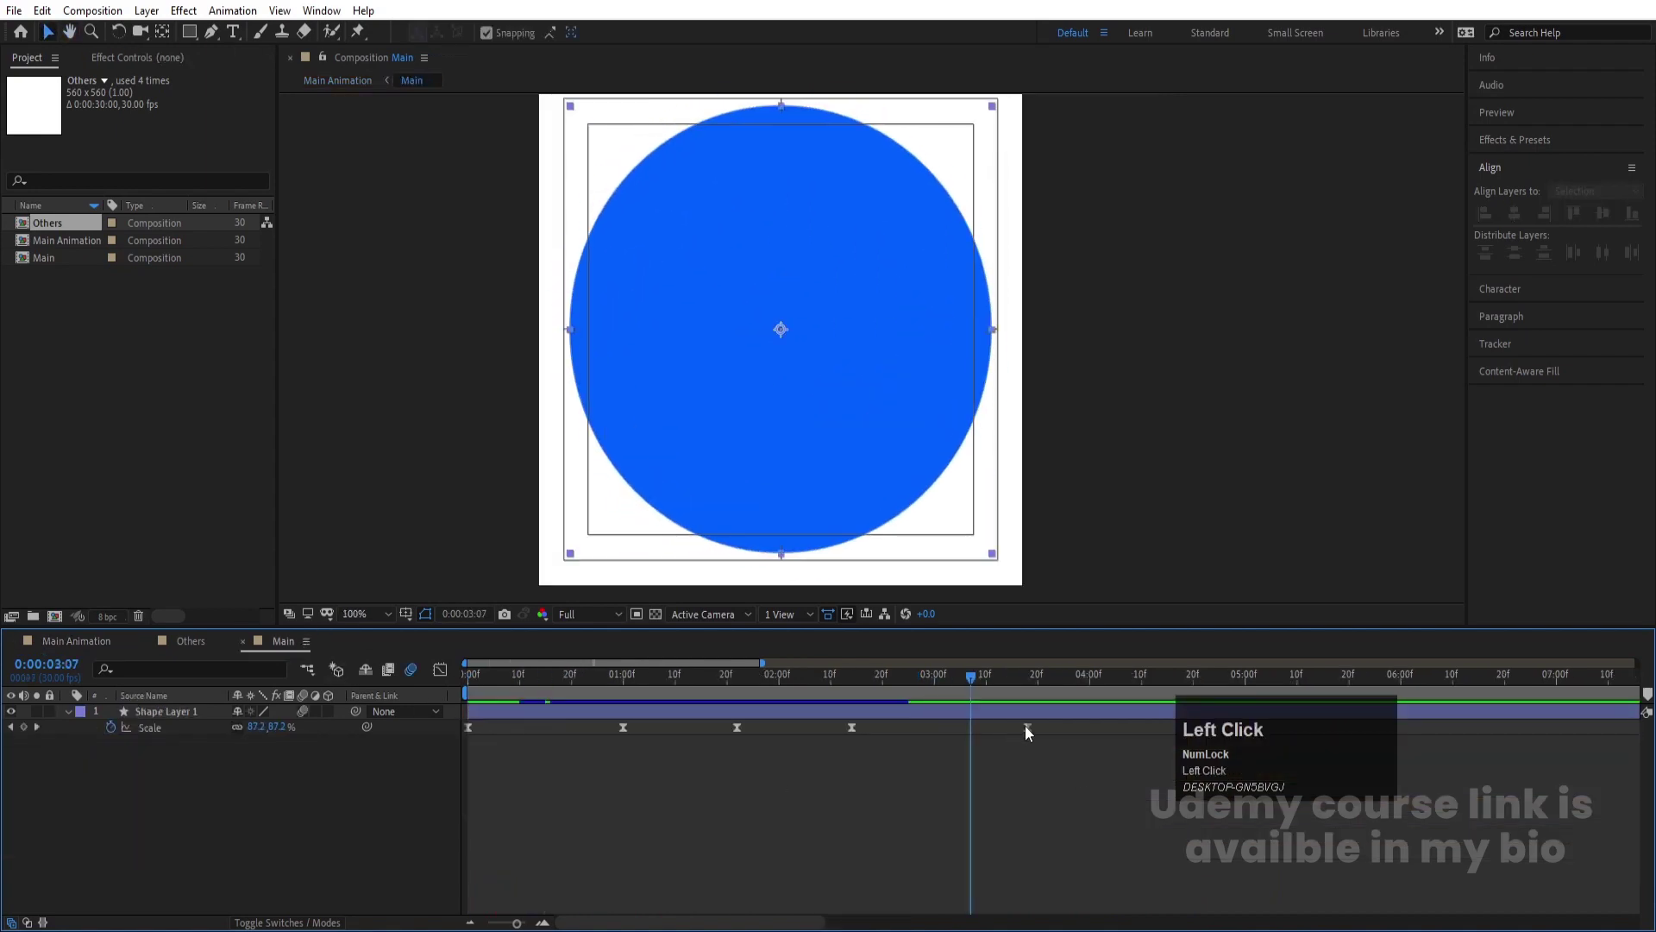
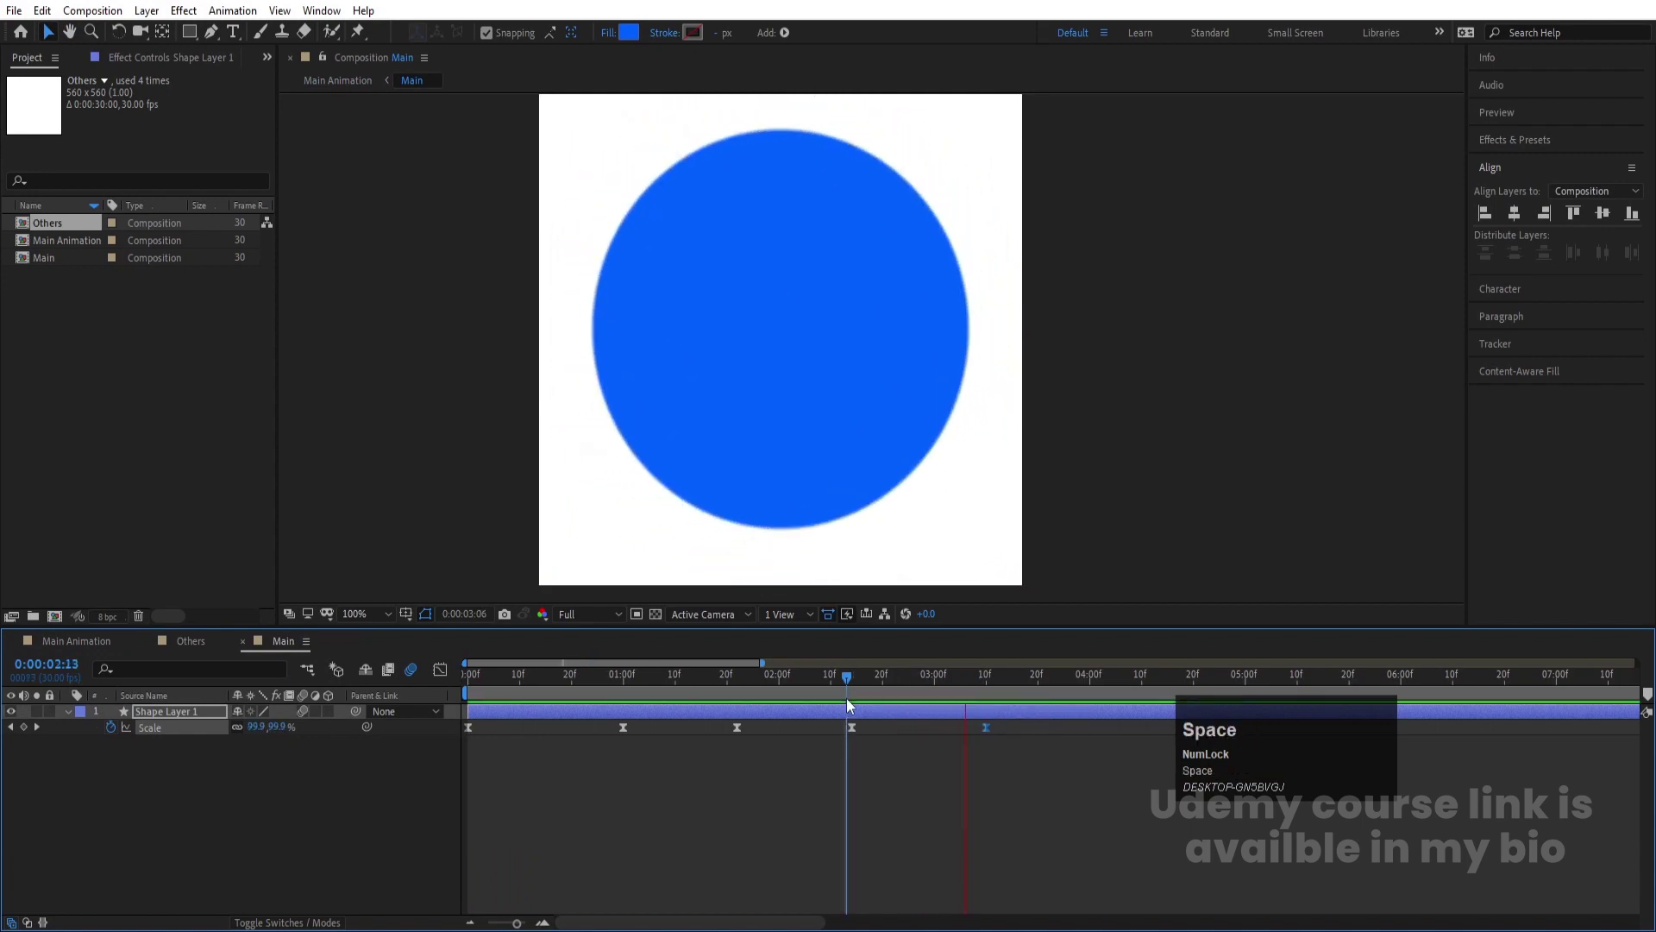
left_click_drag(127, 639, 840, 720)
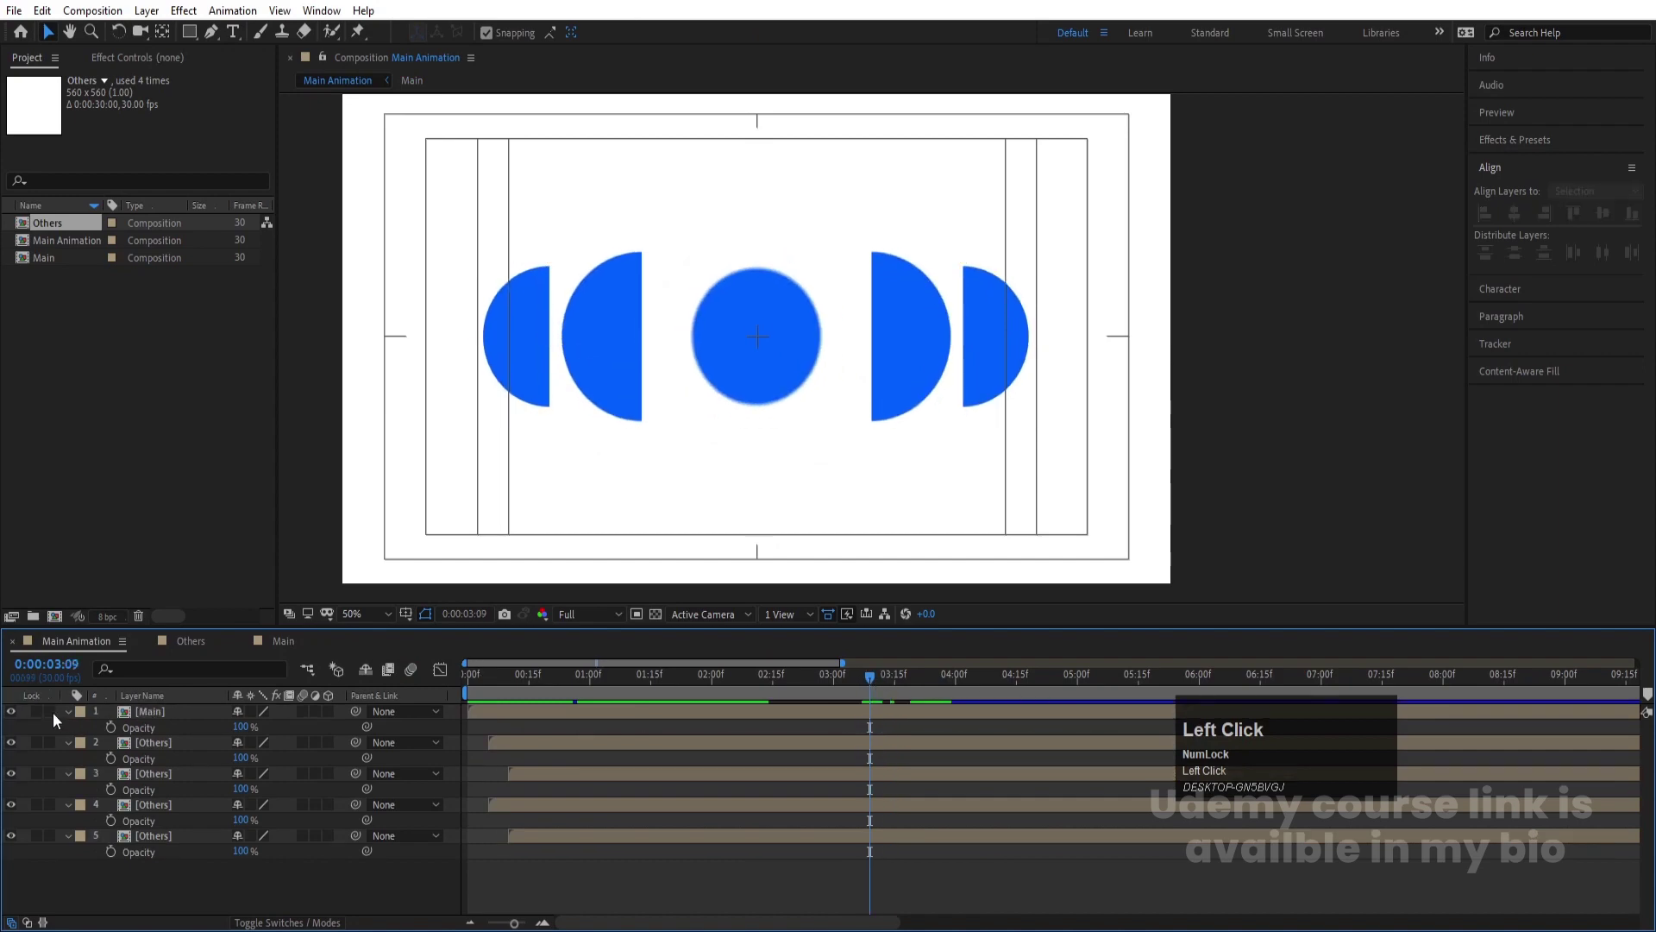
Reveal the Main layer's Position and set keyframes at two different times
key("p")
key("space")
left_click(117, 730)
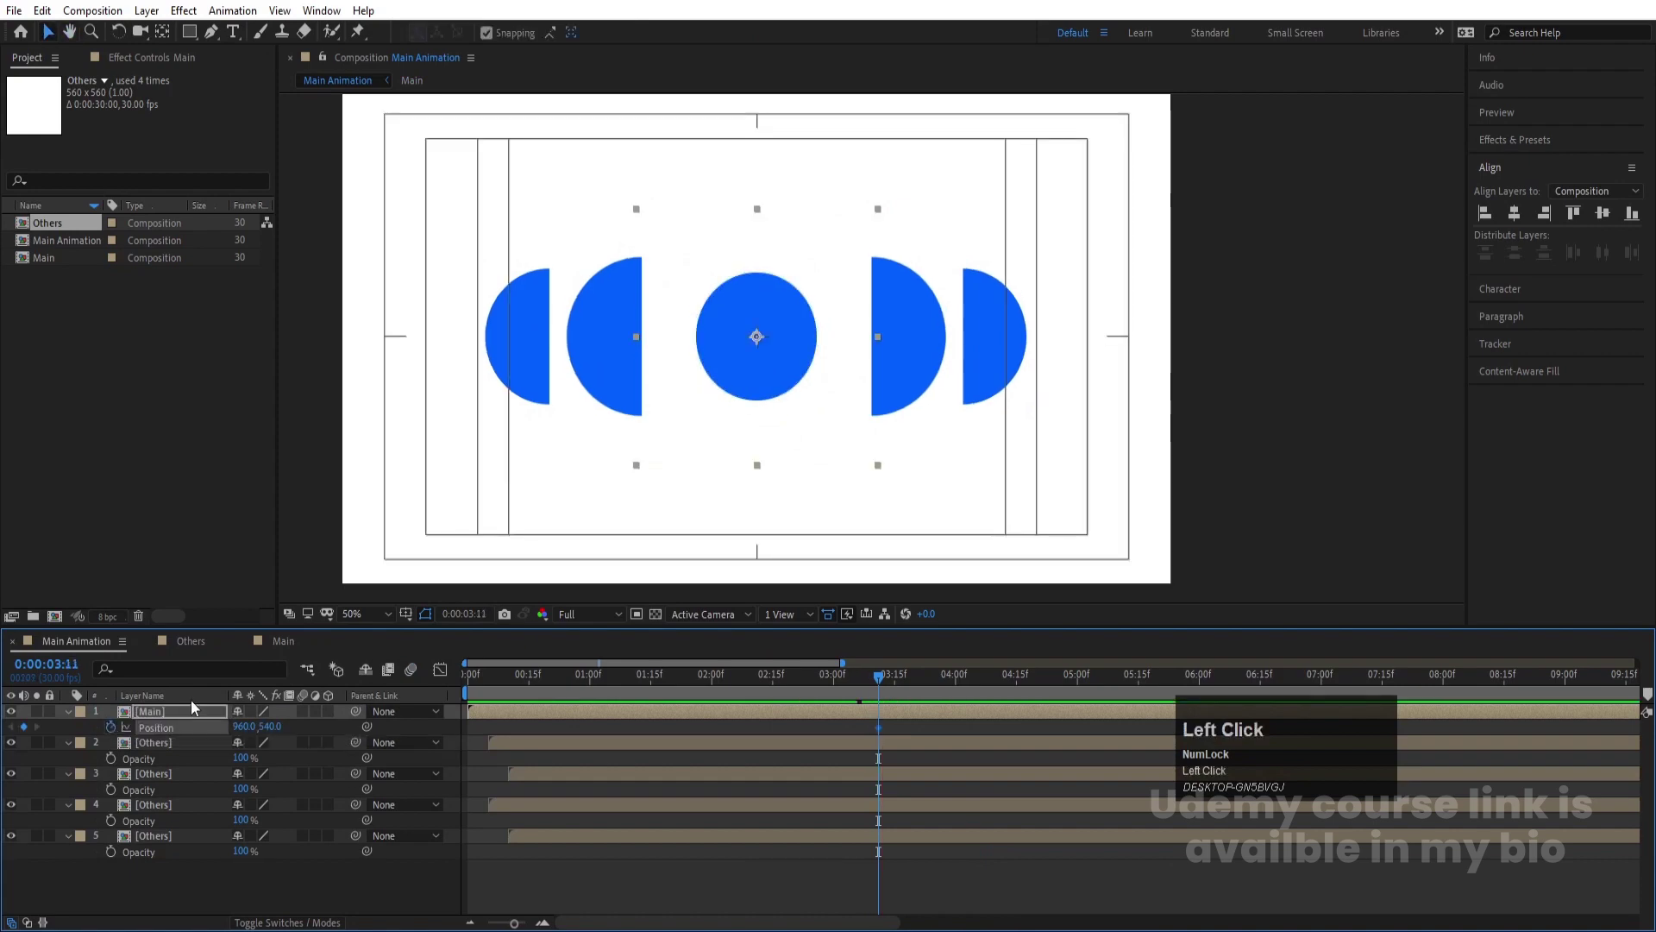
key("space")
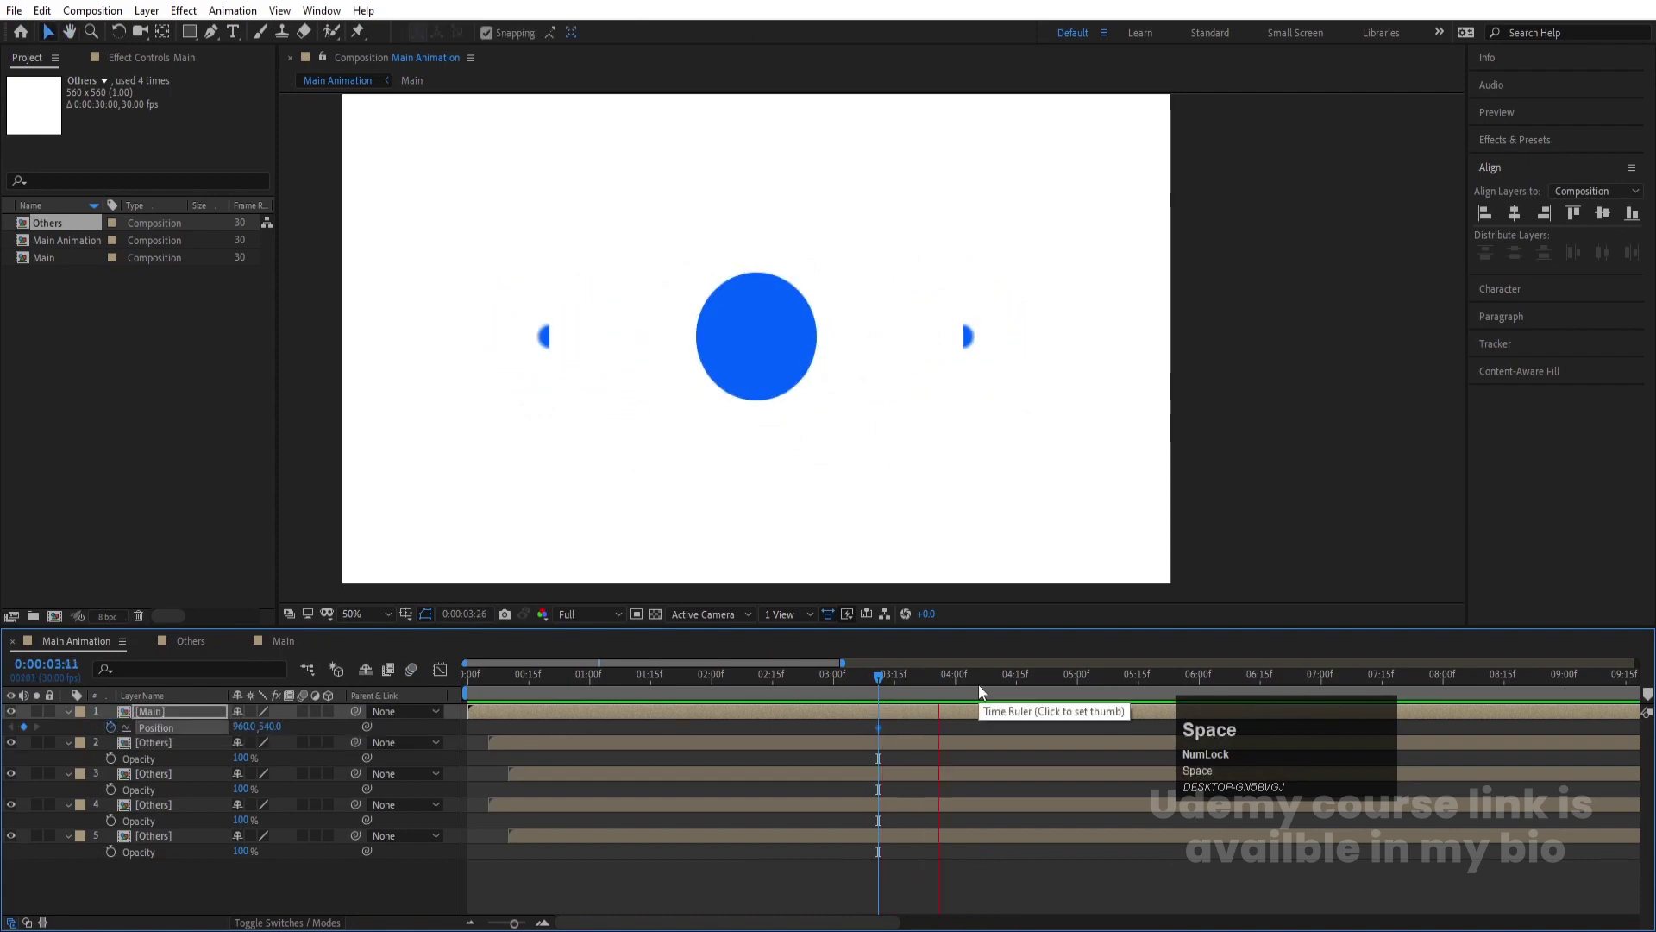
left_click_drag(257, 735, 623, 696)
key("space")
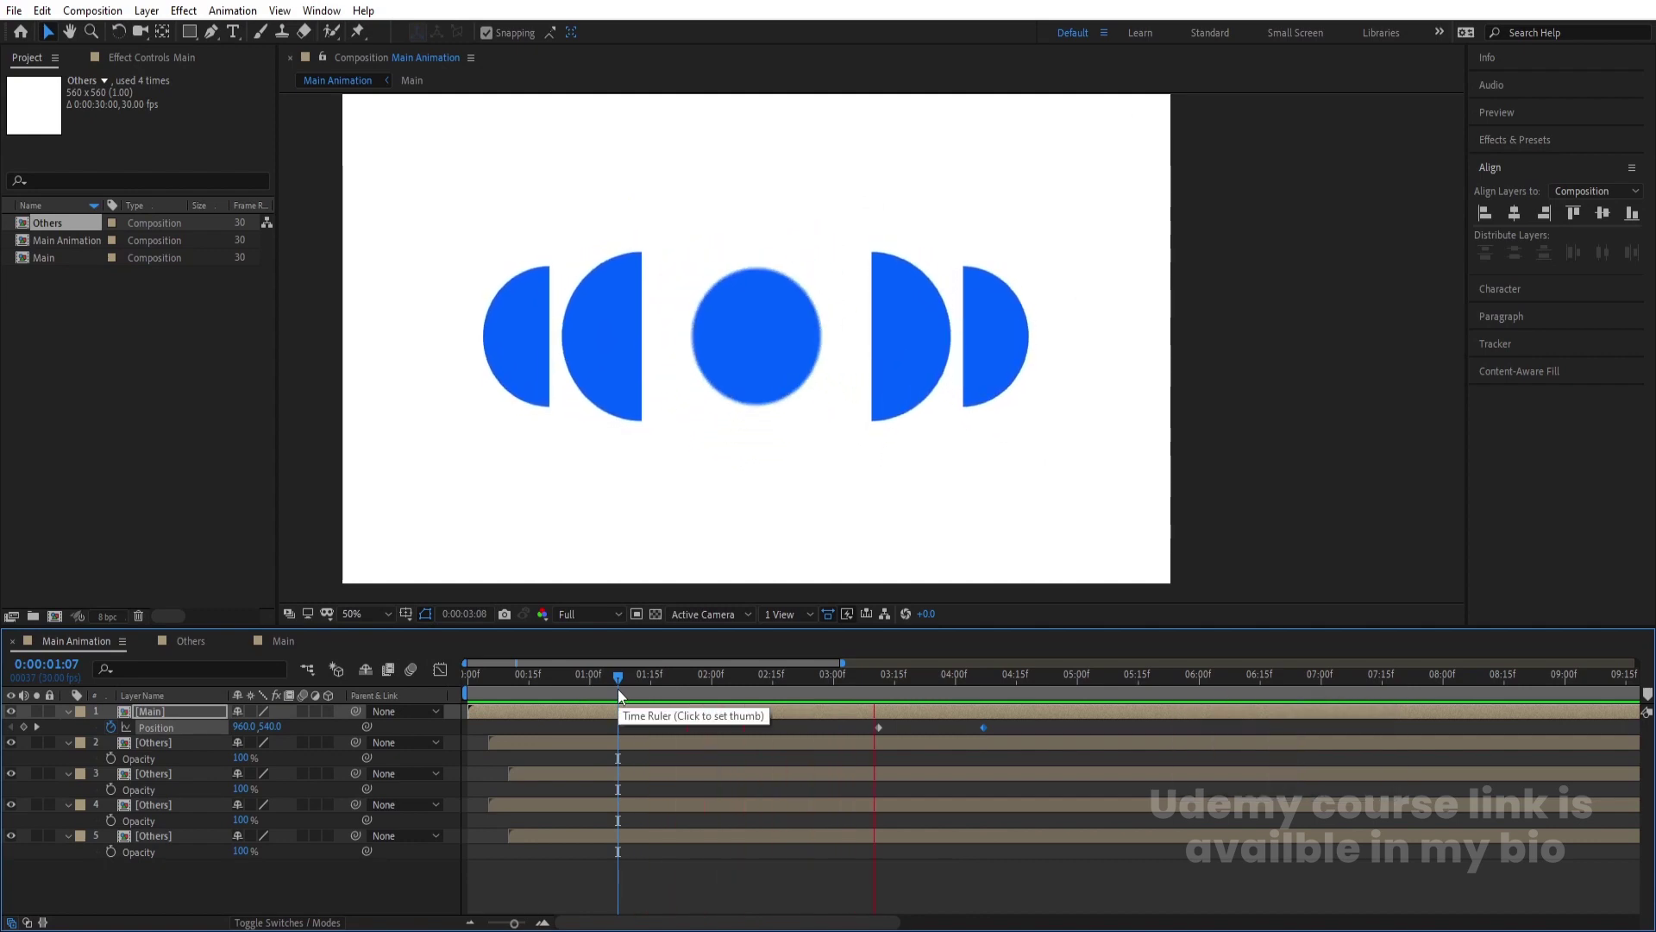
Slide the circle horizontally across the frame, easy-ease the keyframes (F9) and preview the motion
key("space")
left_click_drag(992, 703, 1351, 754)
key("F9")
left_click(880, 693)
key("space")
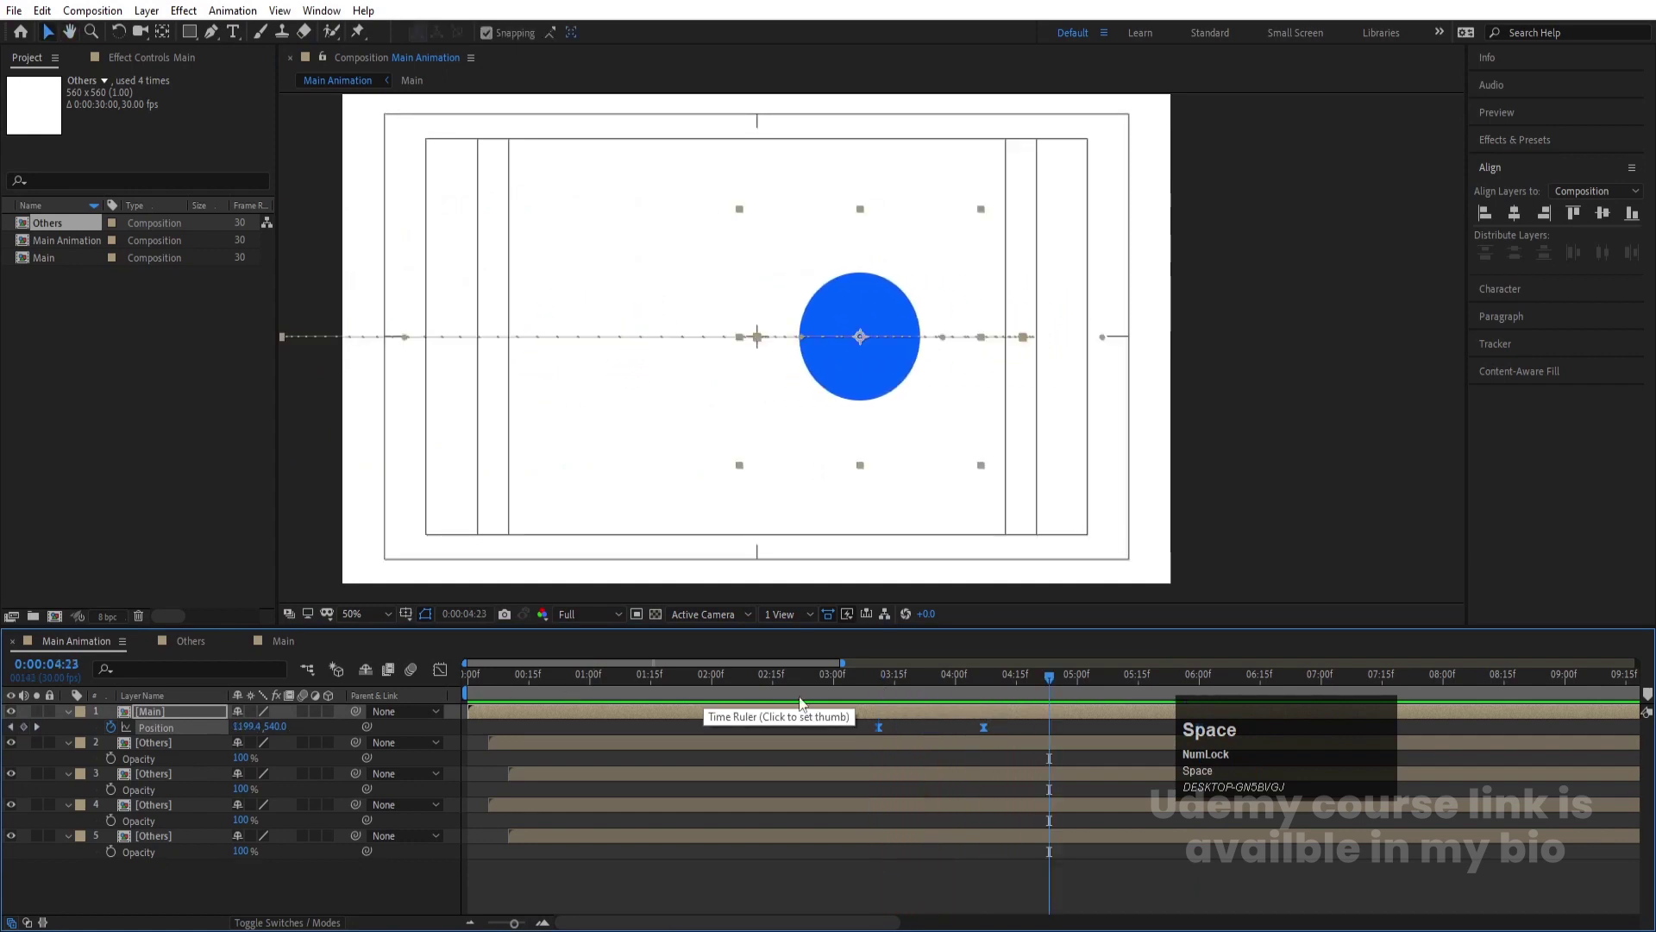
Set the Position keyframes' spatial interpolation to Linear and reshape the speed curve in the Graph Editor
right_click(883, 734)
left_click(948, 664)
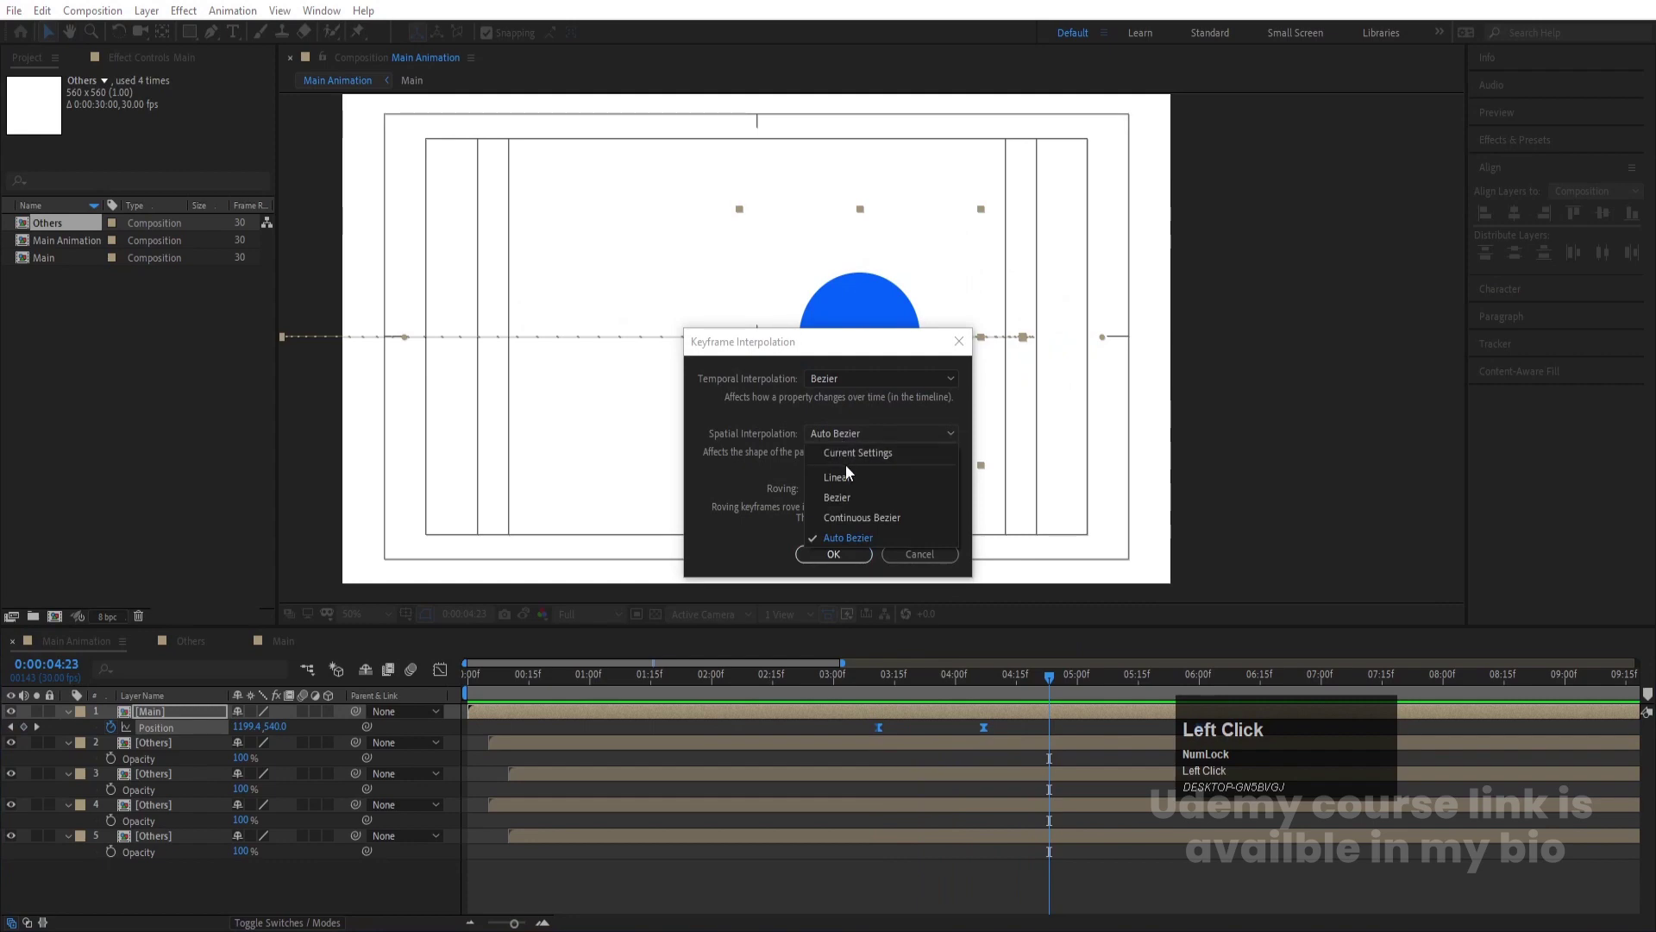
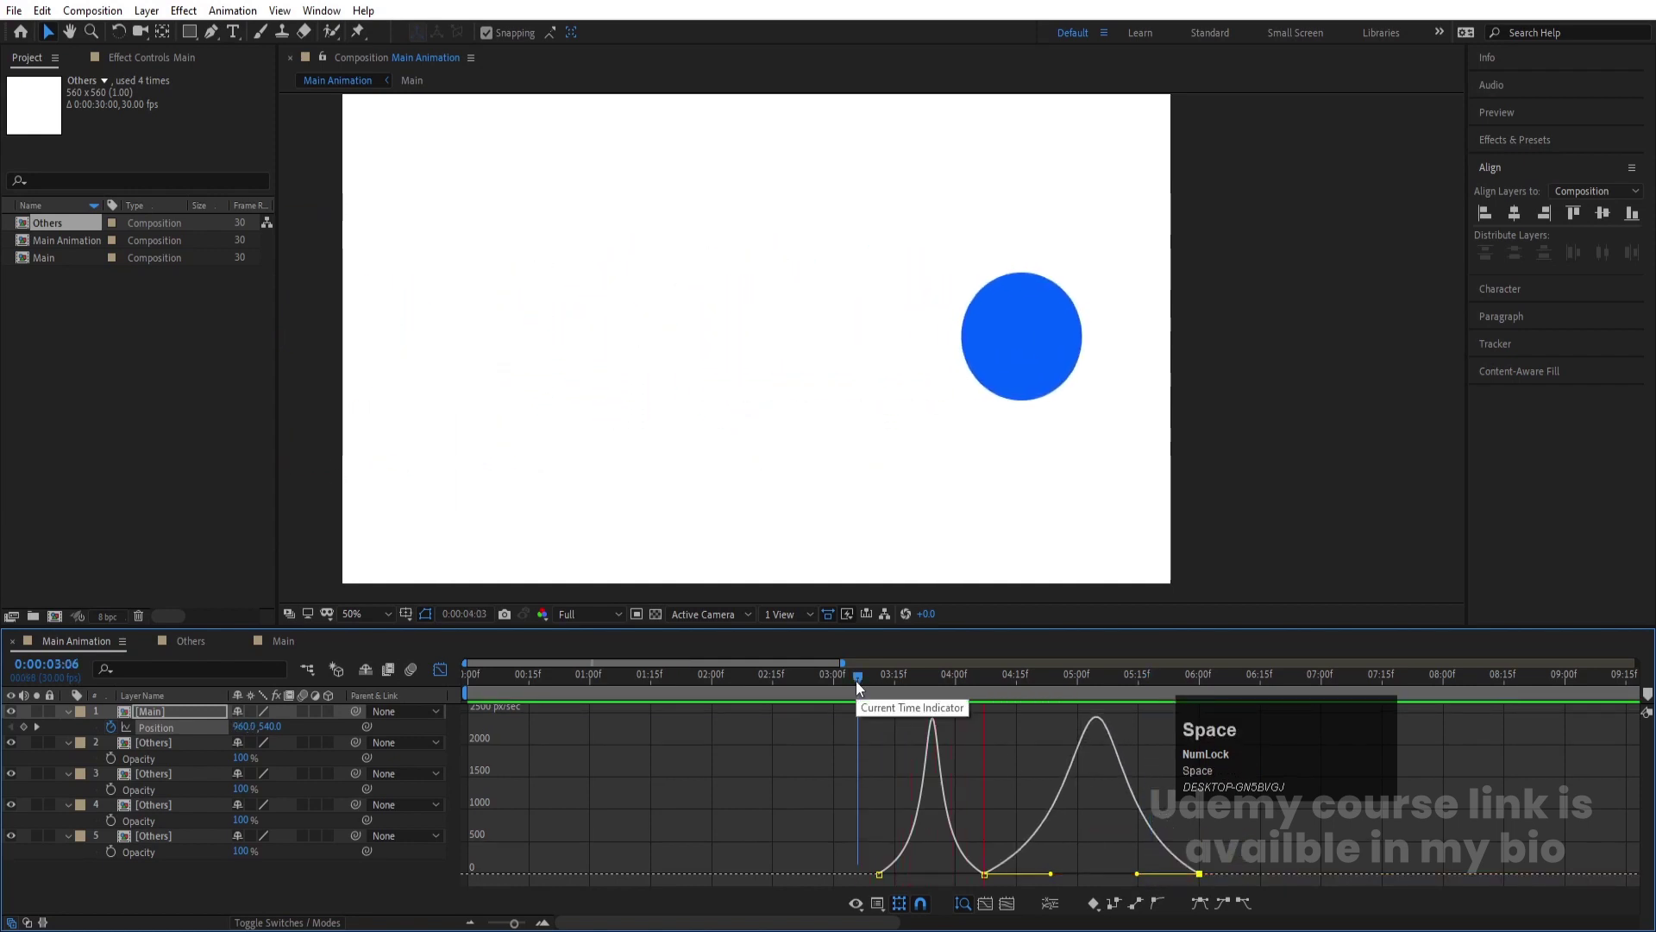
key("space")
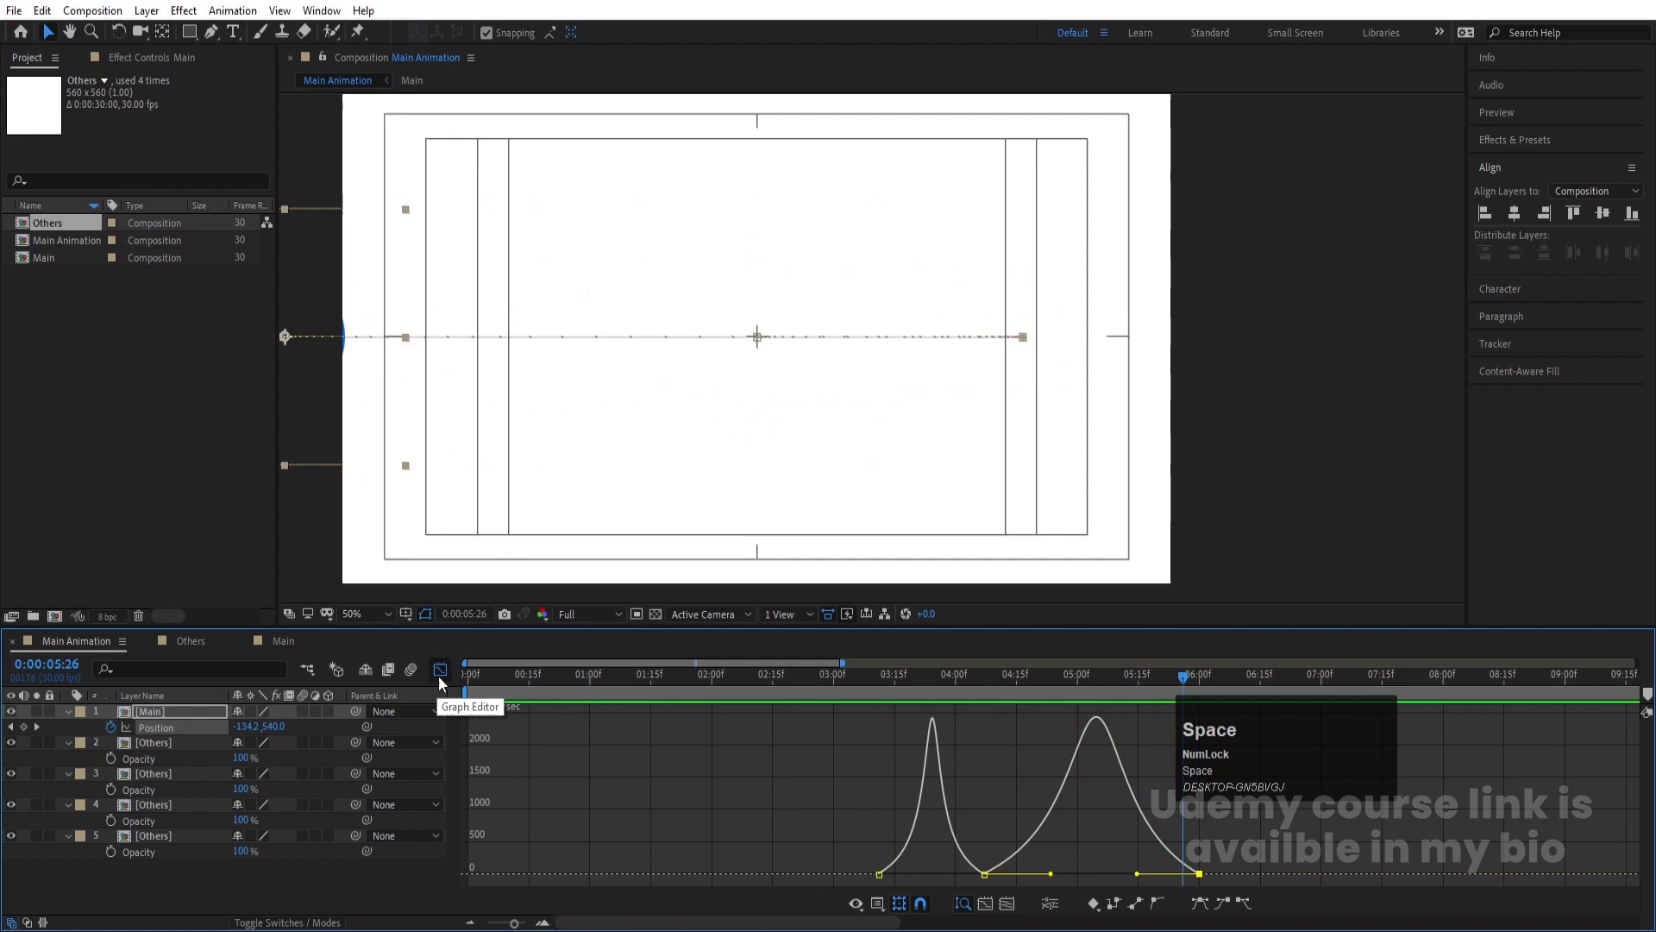
left_click(445, 683)
key("space")
left_click(805, 688)
key("space")
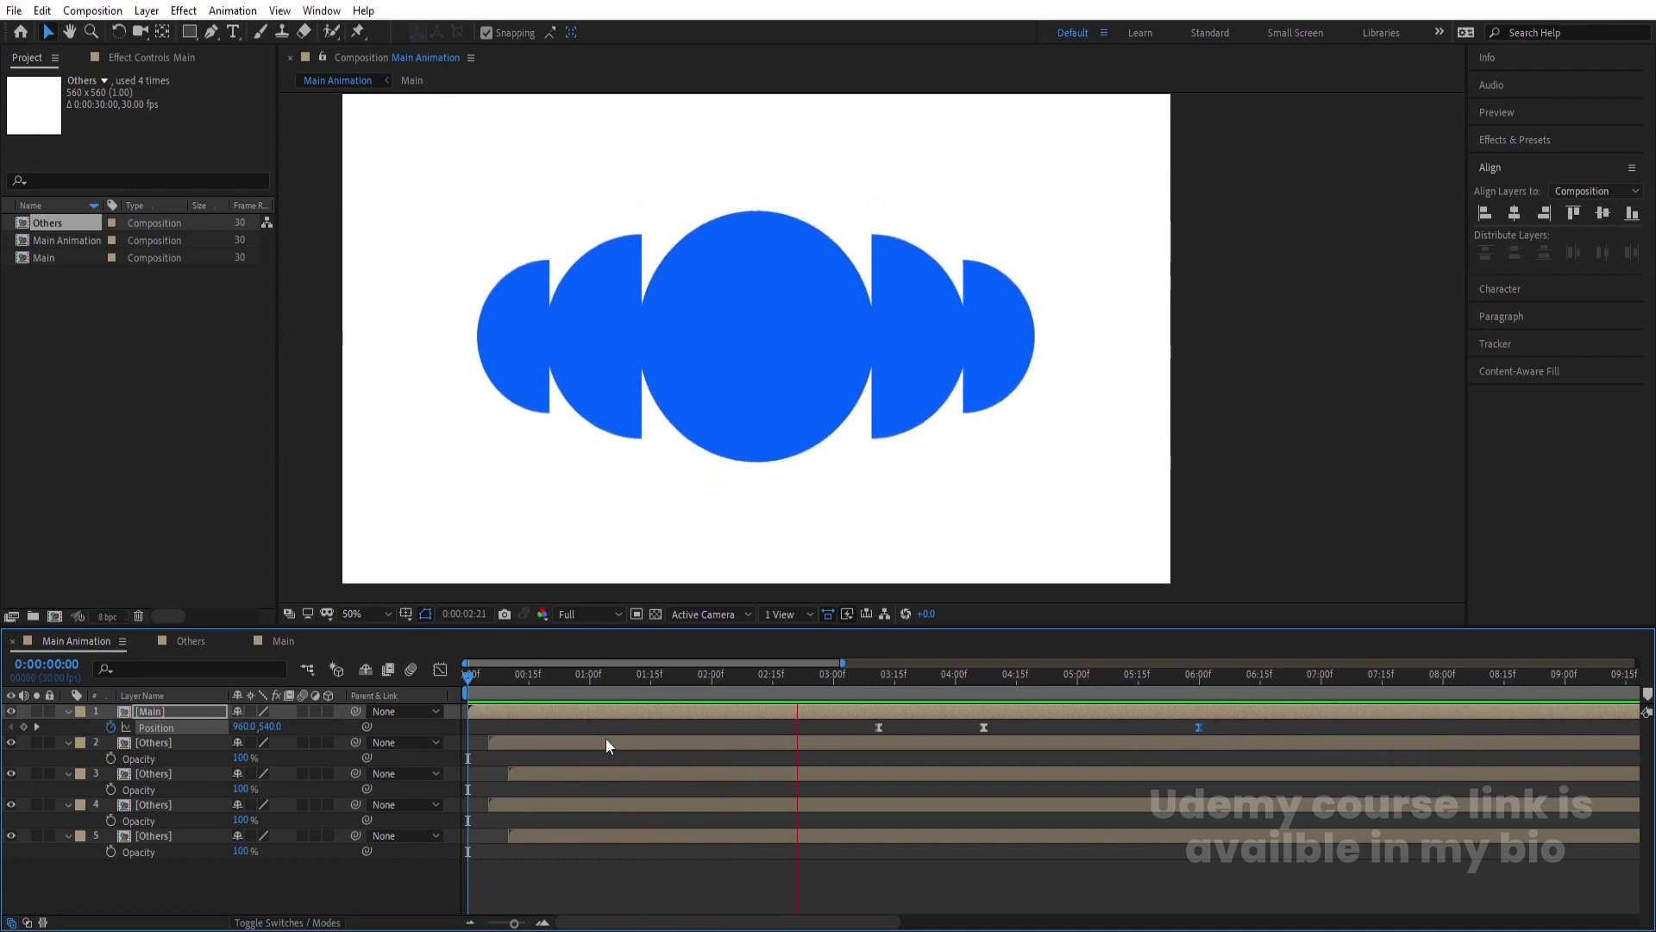
key("space")
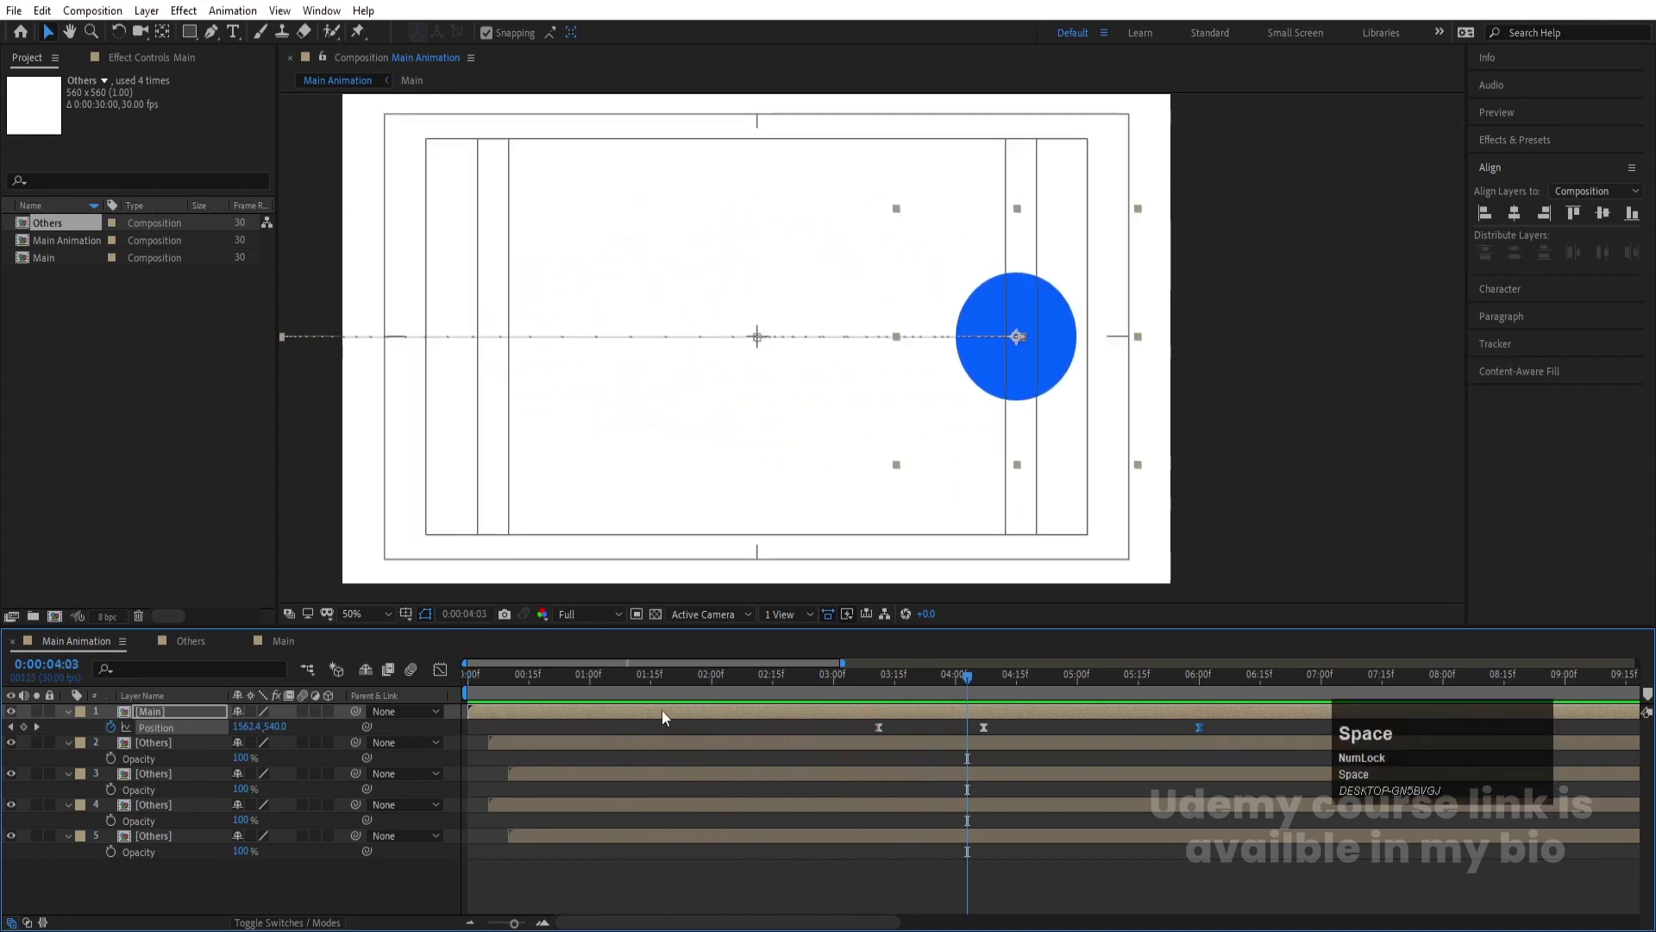
left_click_drag(546, 695, 376, 619)
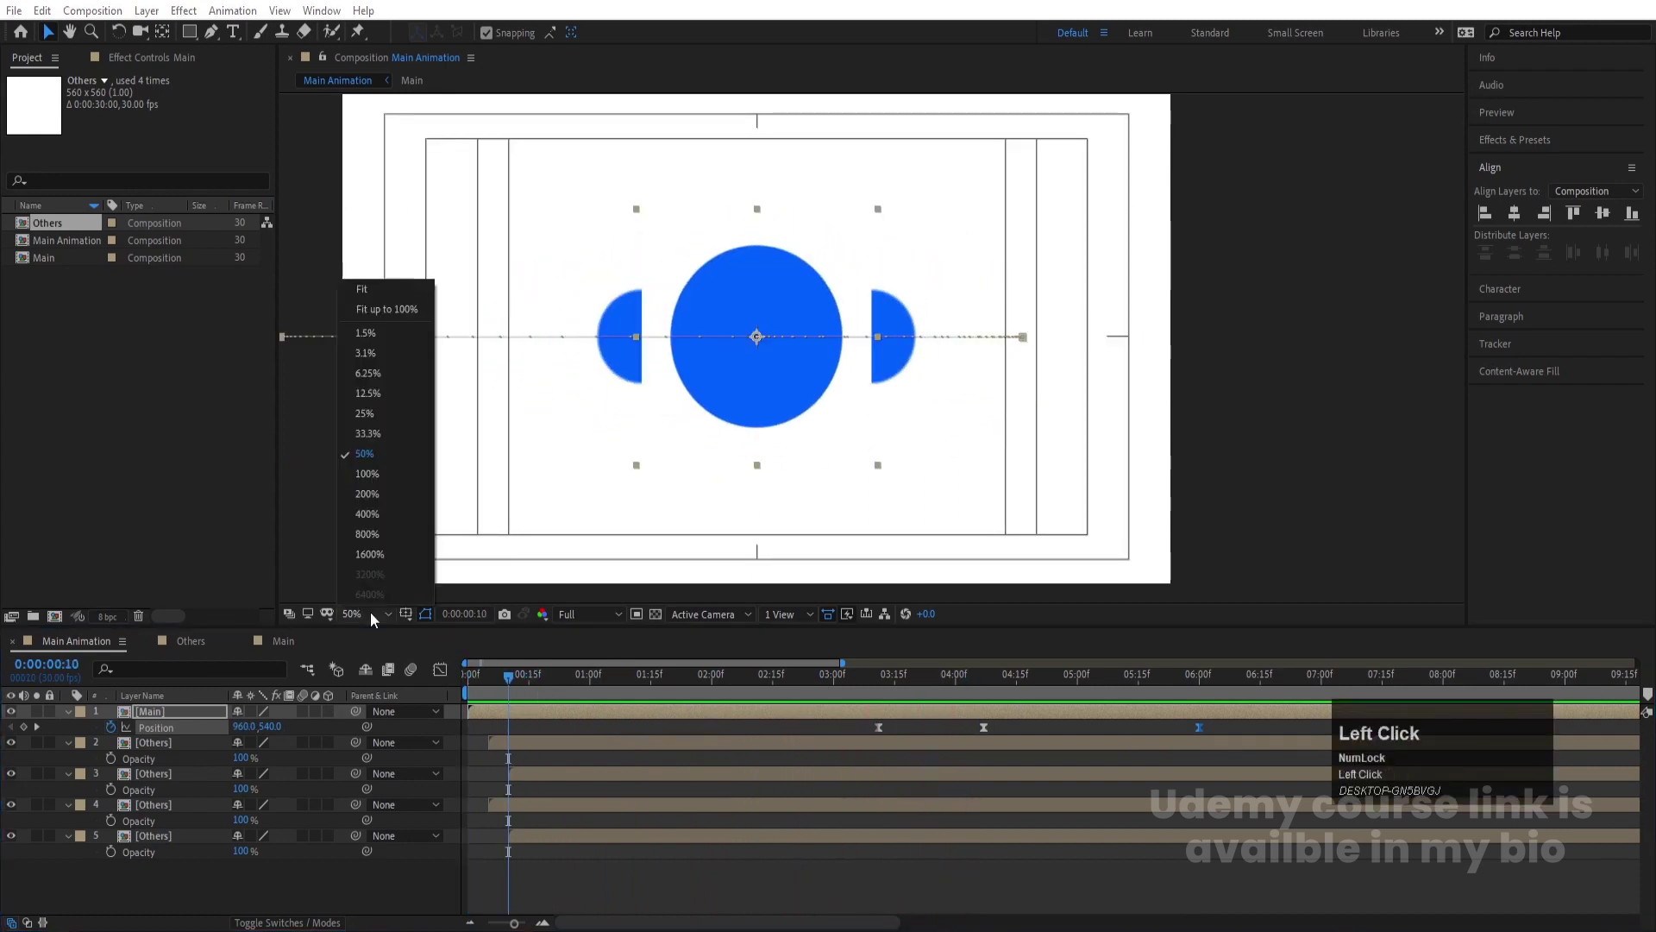
key("space")
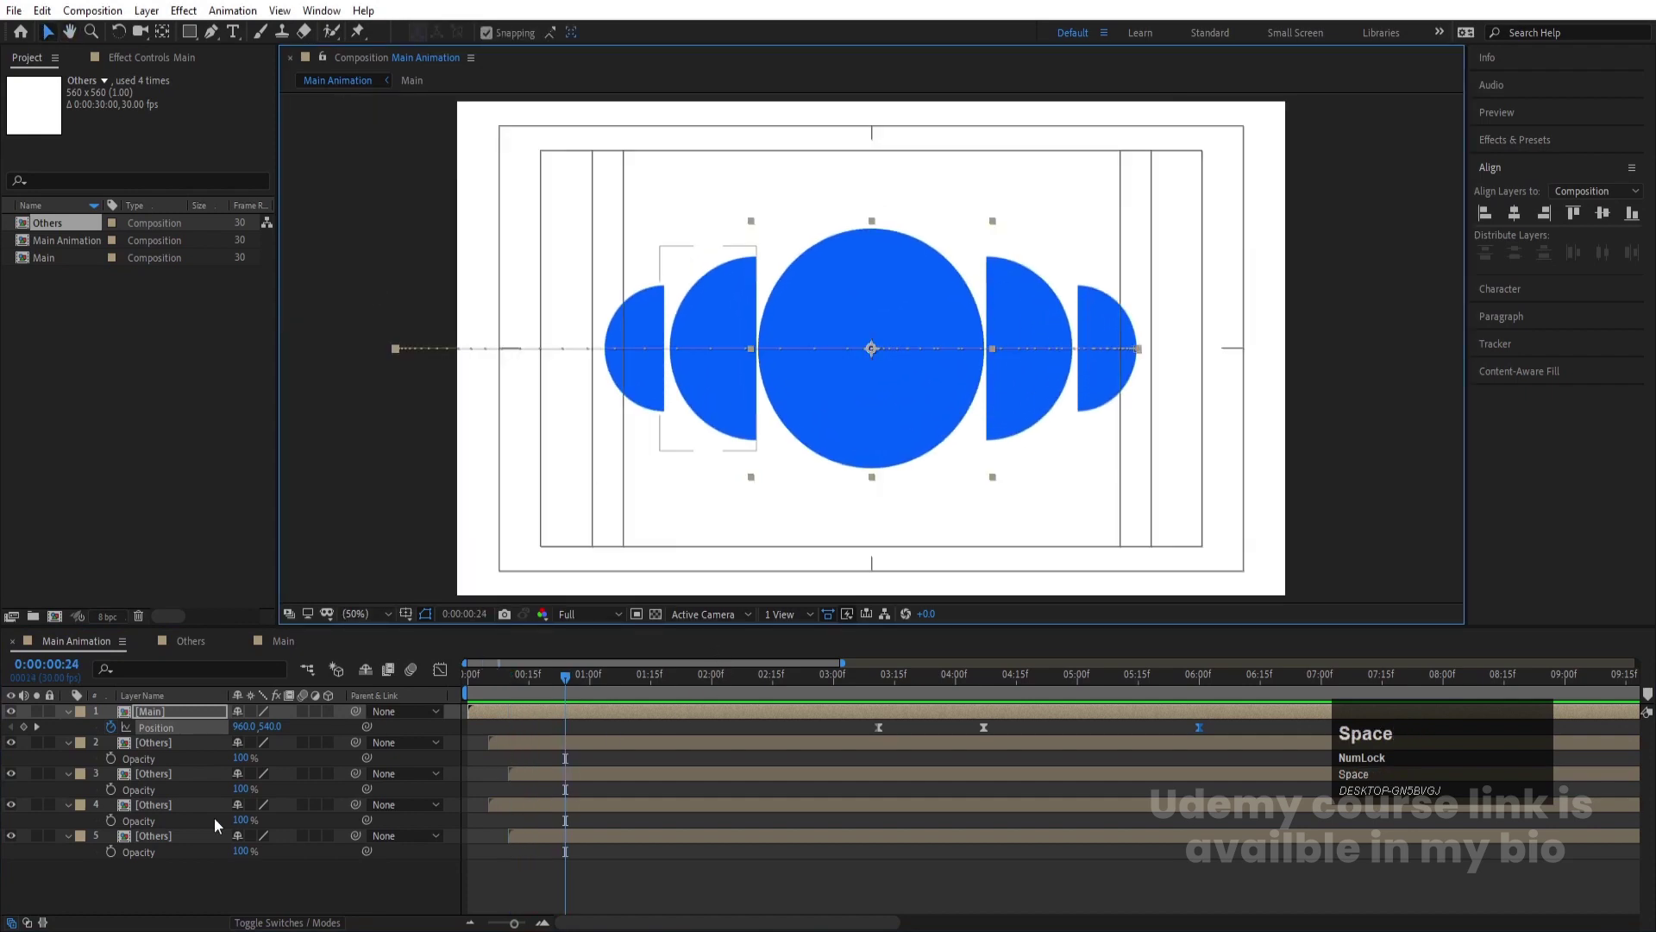
left_click(152, 754)
left_click(170, 836)
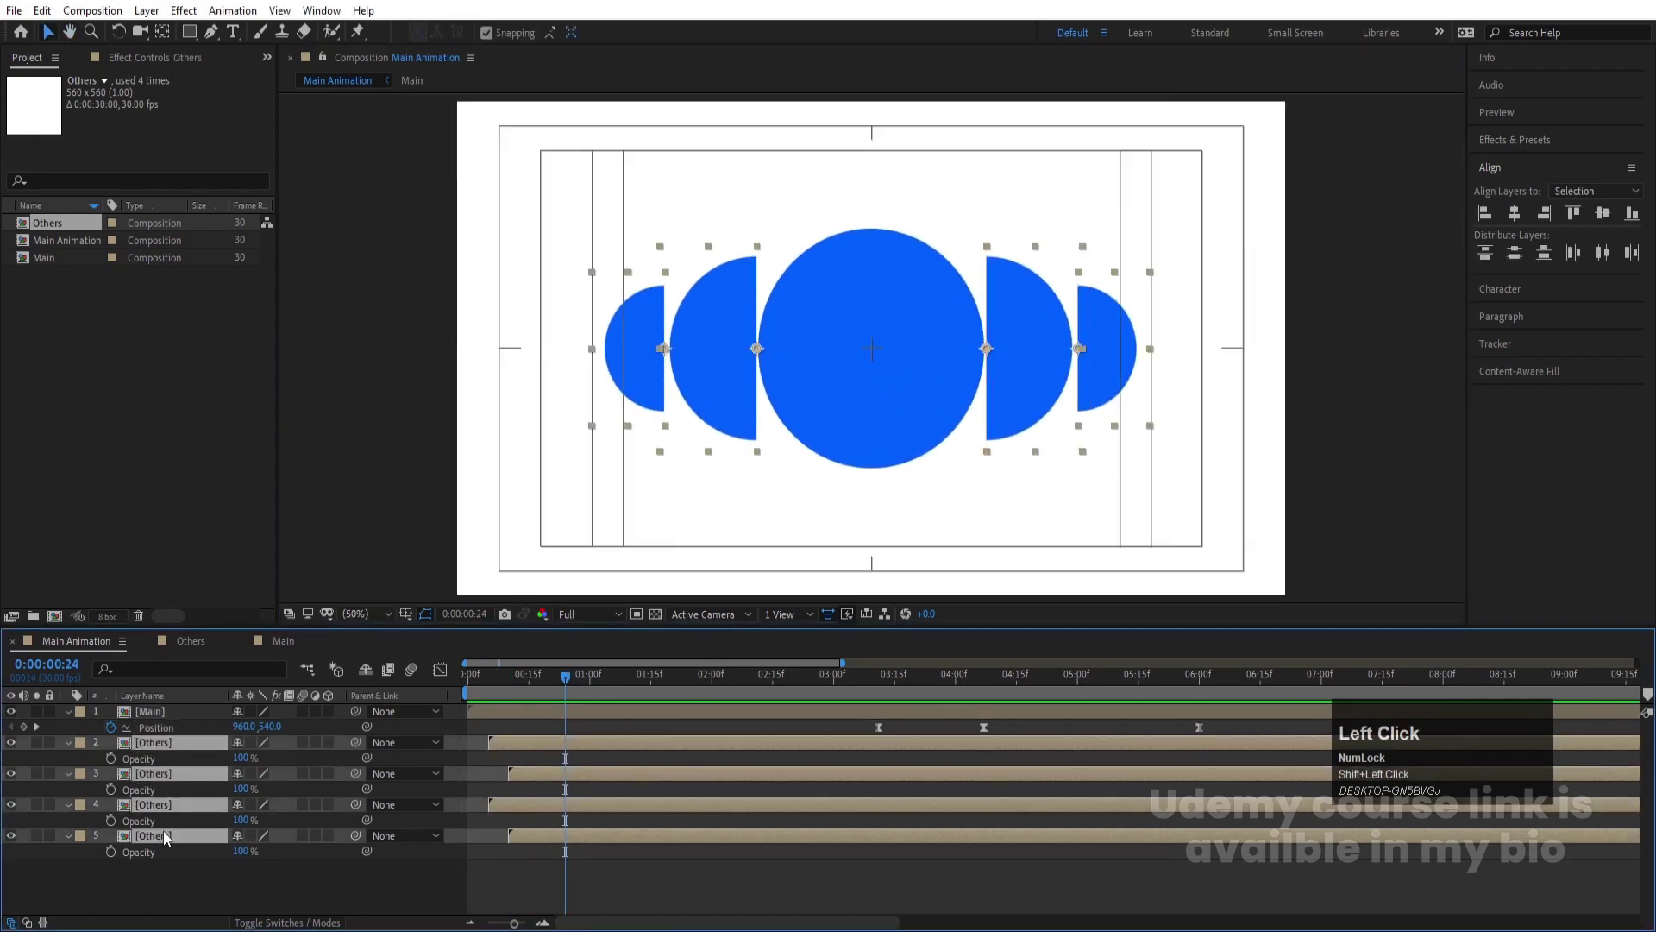
Pre-compose the side circle layers into a nested composition named 1
key("ctrl+shift+c")
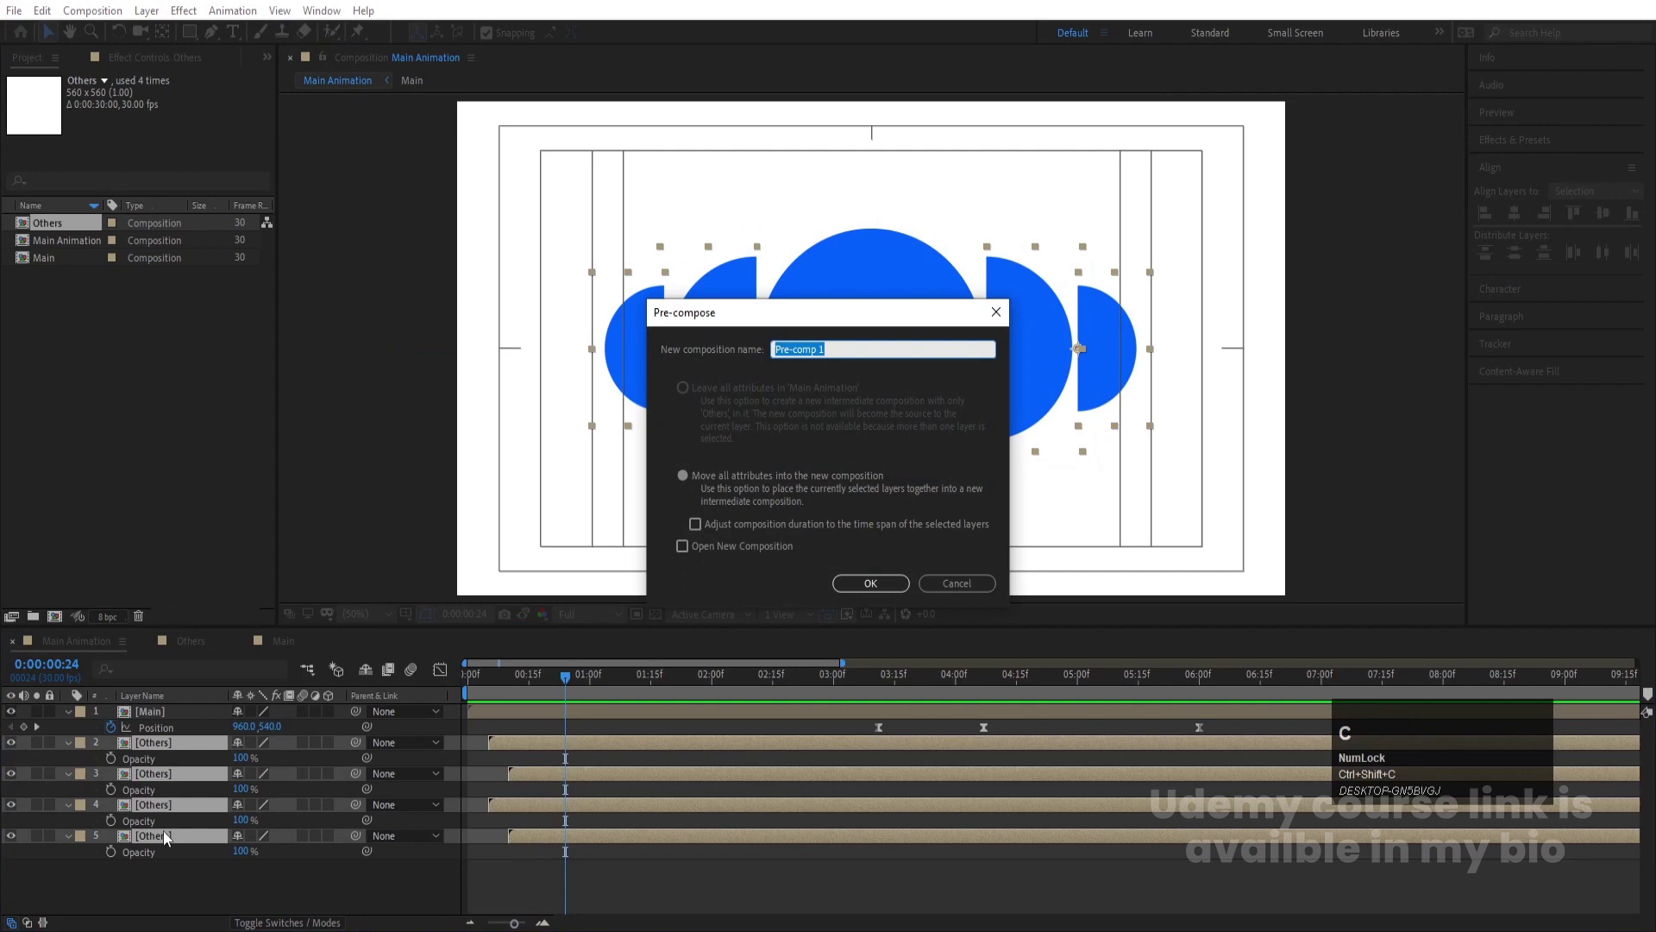
key("1")
key("Return")
left_click(151, 748)
Duplicate composition 1, rotate the copy 90° and preview the four half-circles
key("ctrl+d")
key("r")
left_click_drag(268, 766, 264, 762)
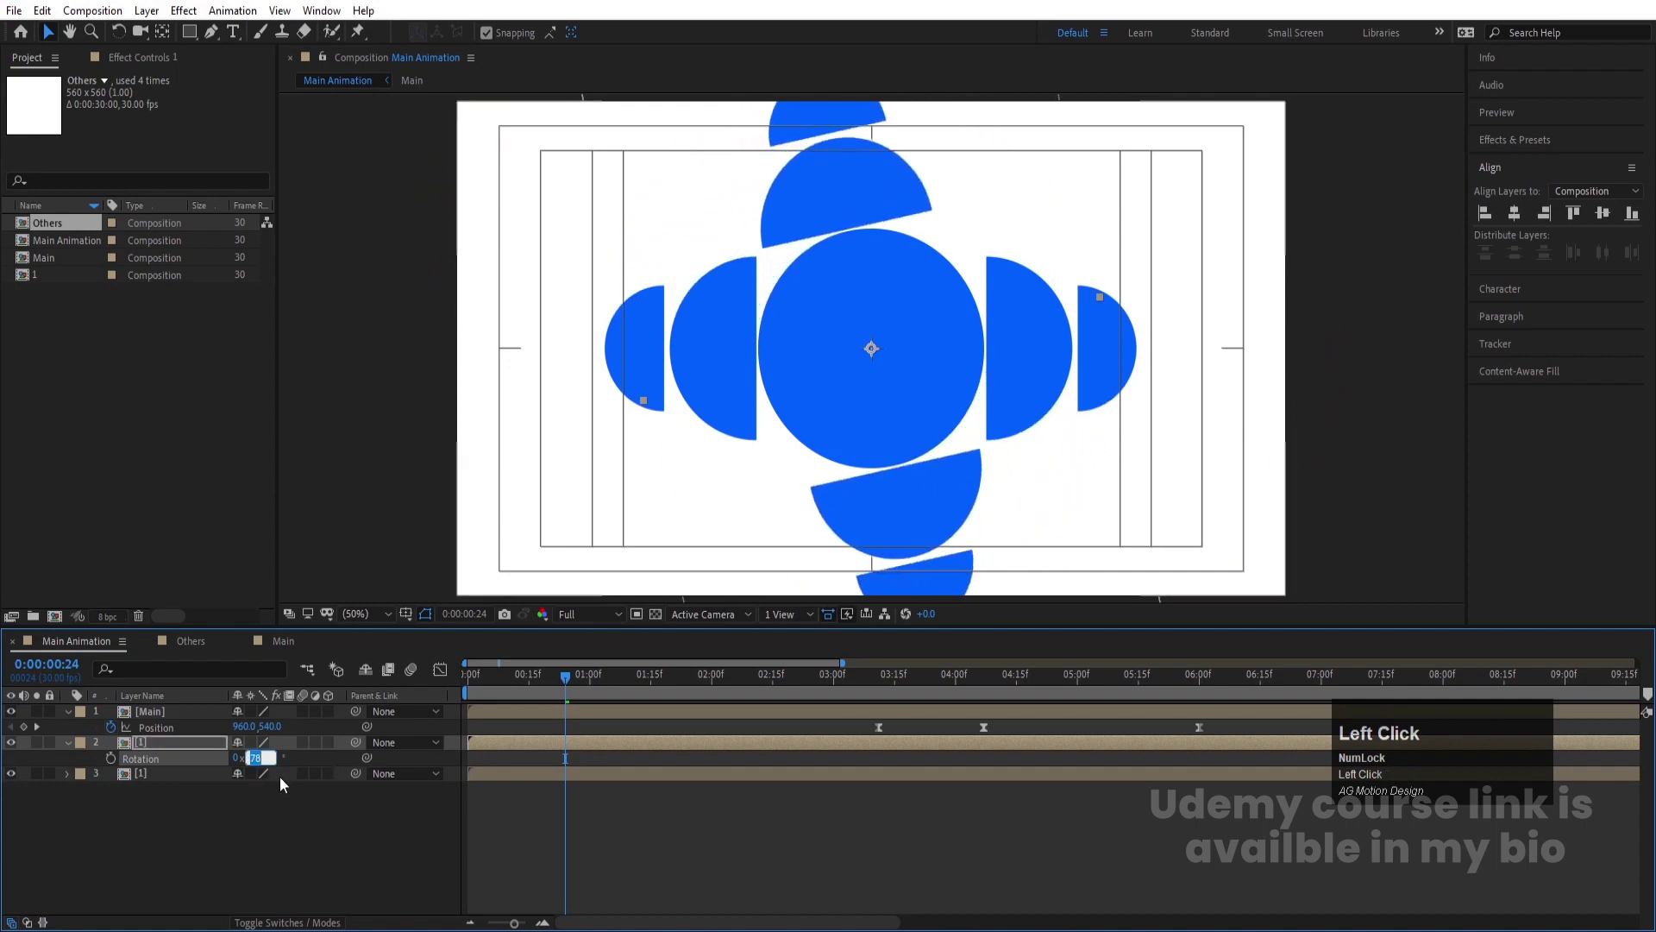
key("Return")
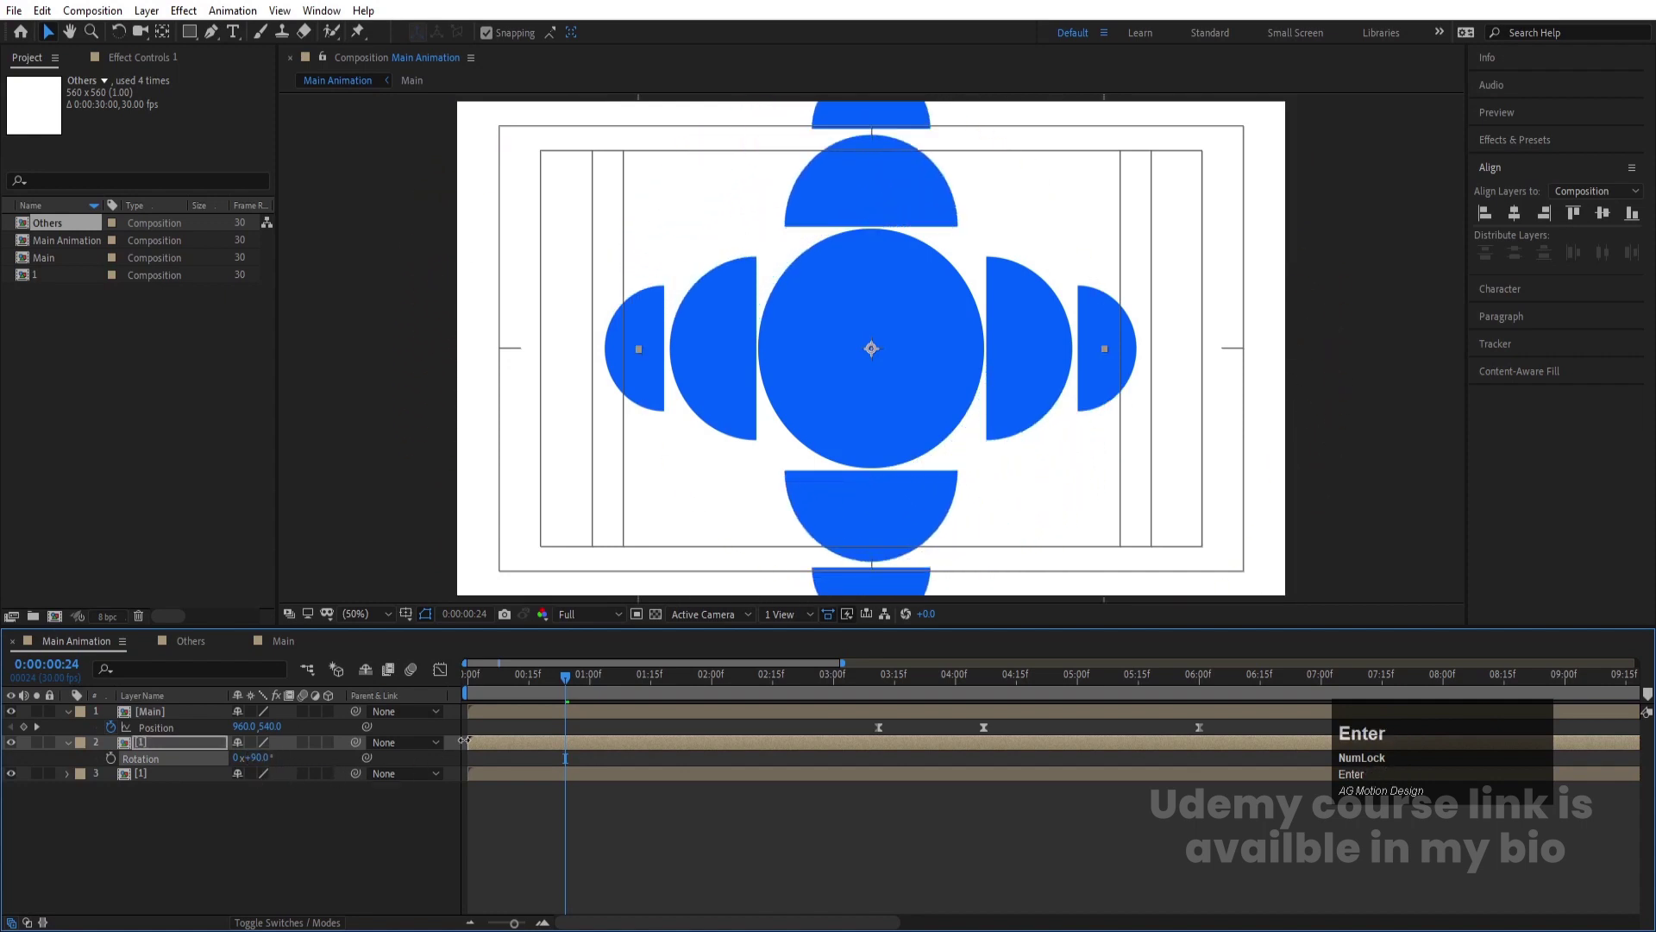
left_click(501, 688)
key("space")
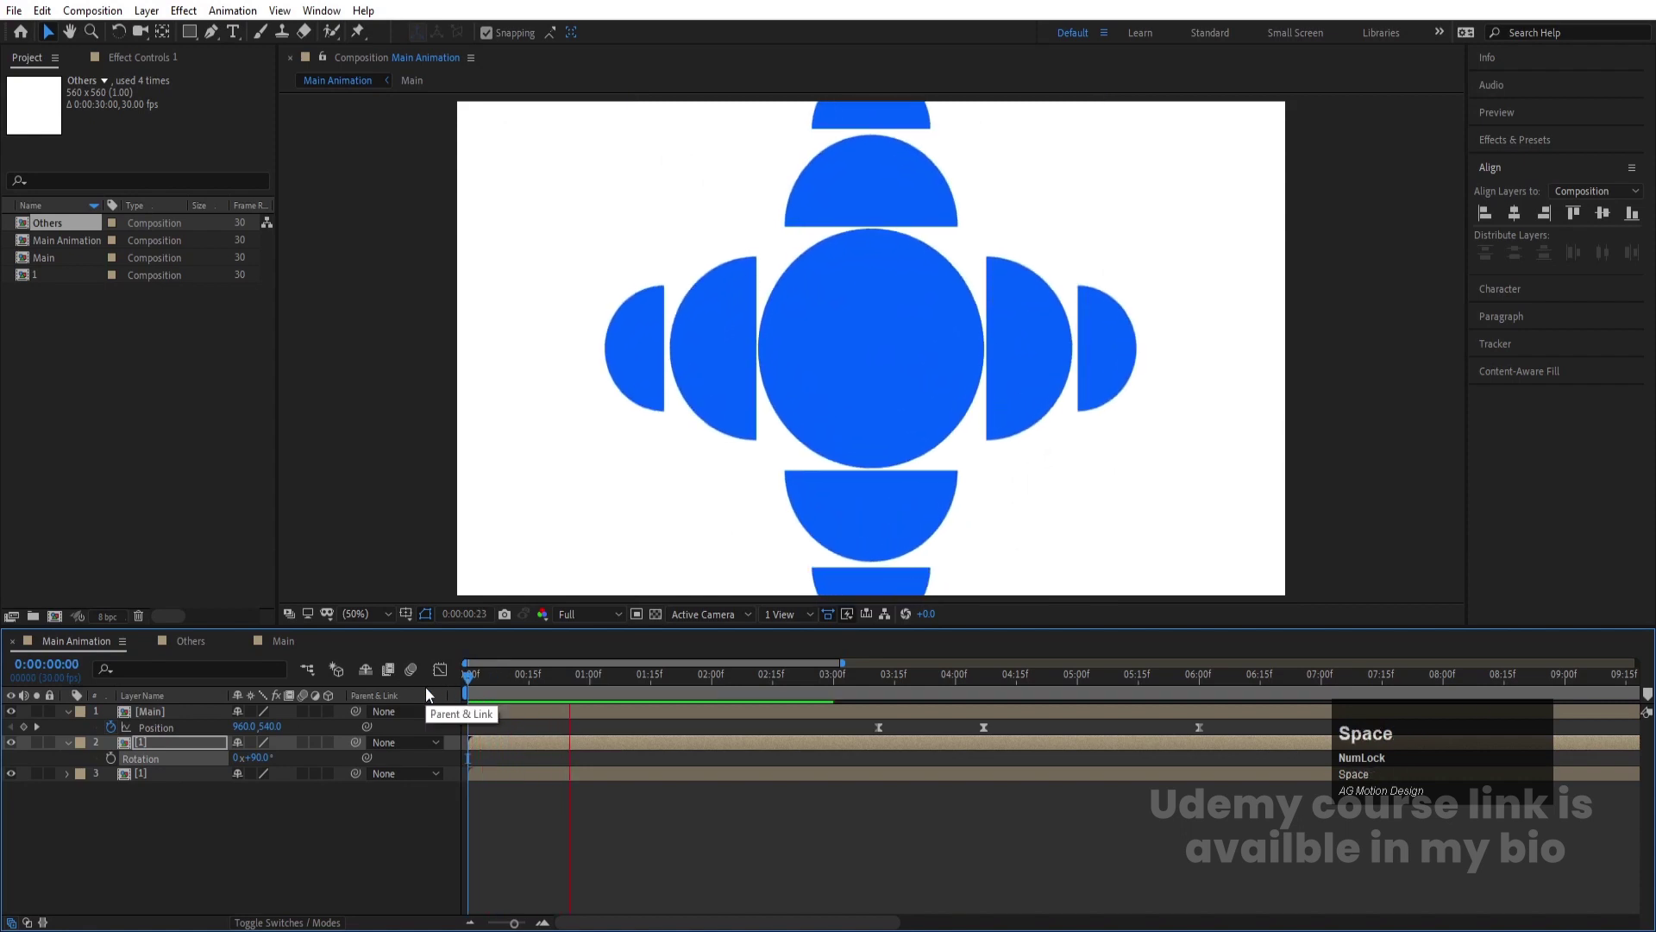
key("space")
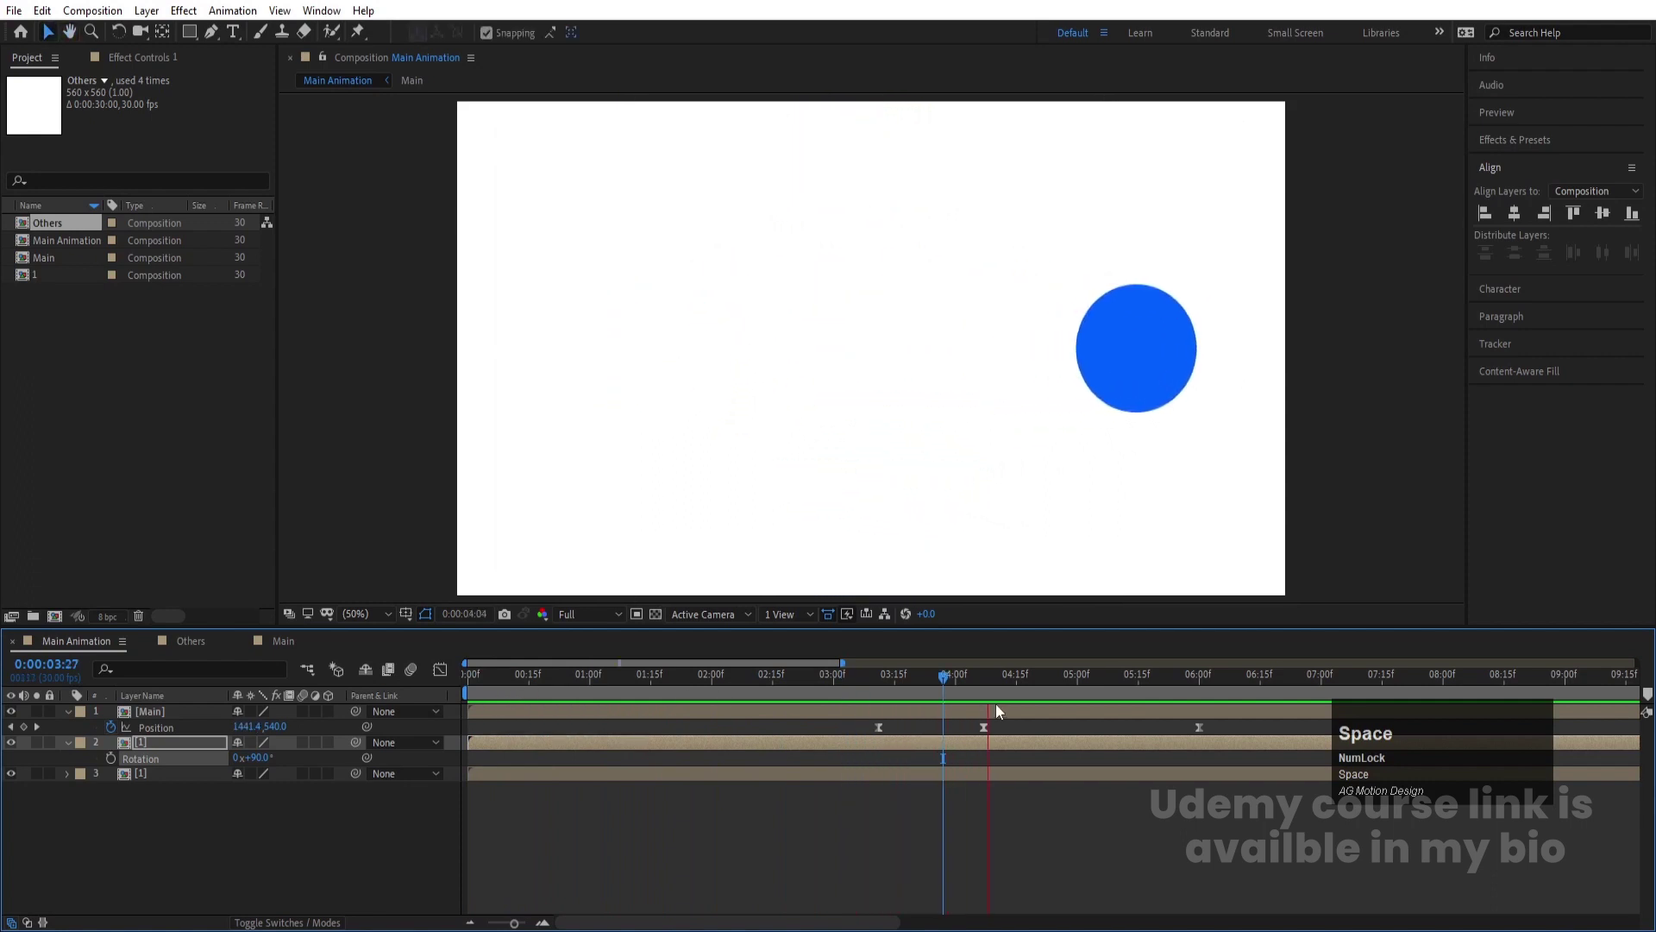
left_click_drag(611, 696, 252, 757)
key("space")
Duplicate the outer circle layer and select the two copies
left_click(158, 754)
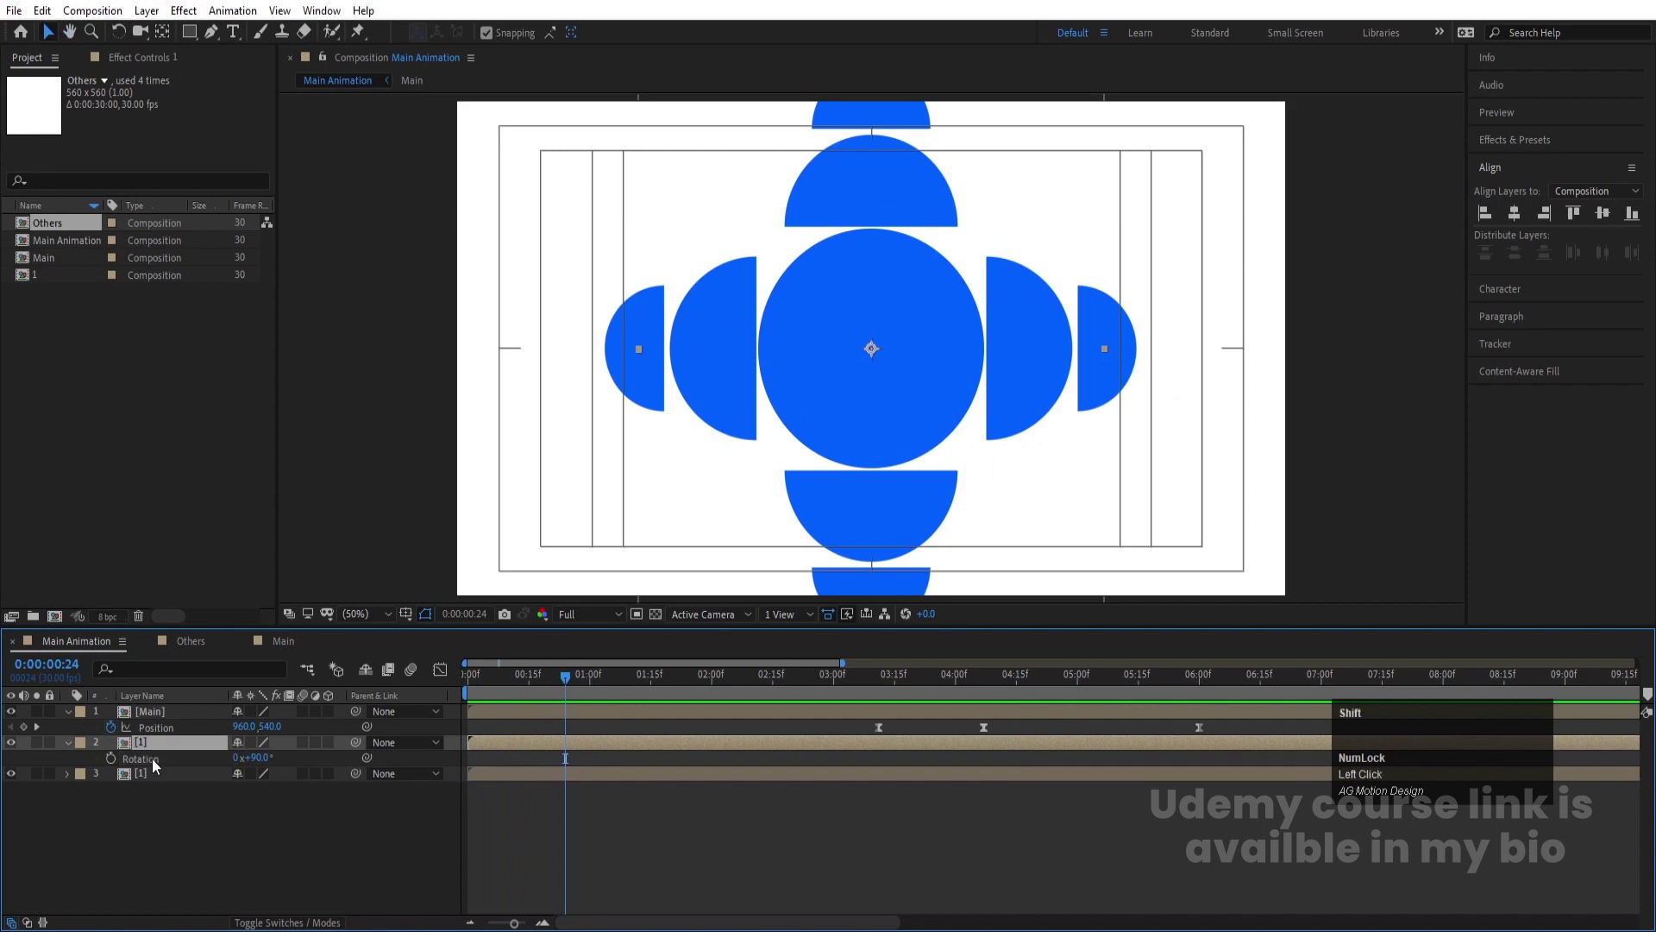
left_click(134, 783)
key("ctrl+d")
left_click_drag(152, 797, 160, 844)
Pre-compose the two circle copies as composition 2 and rotate it 45°
key("ctrl+shift+c")
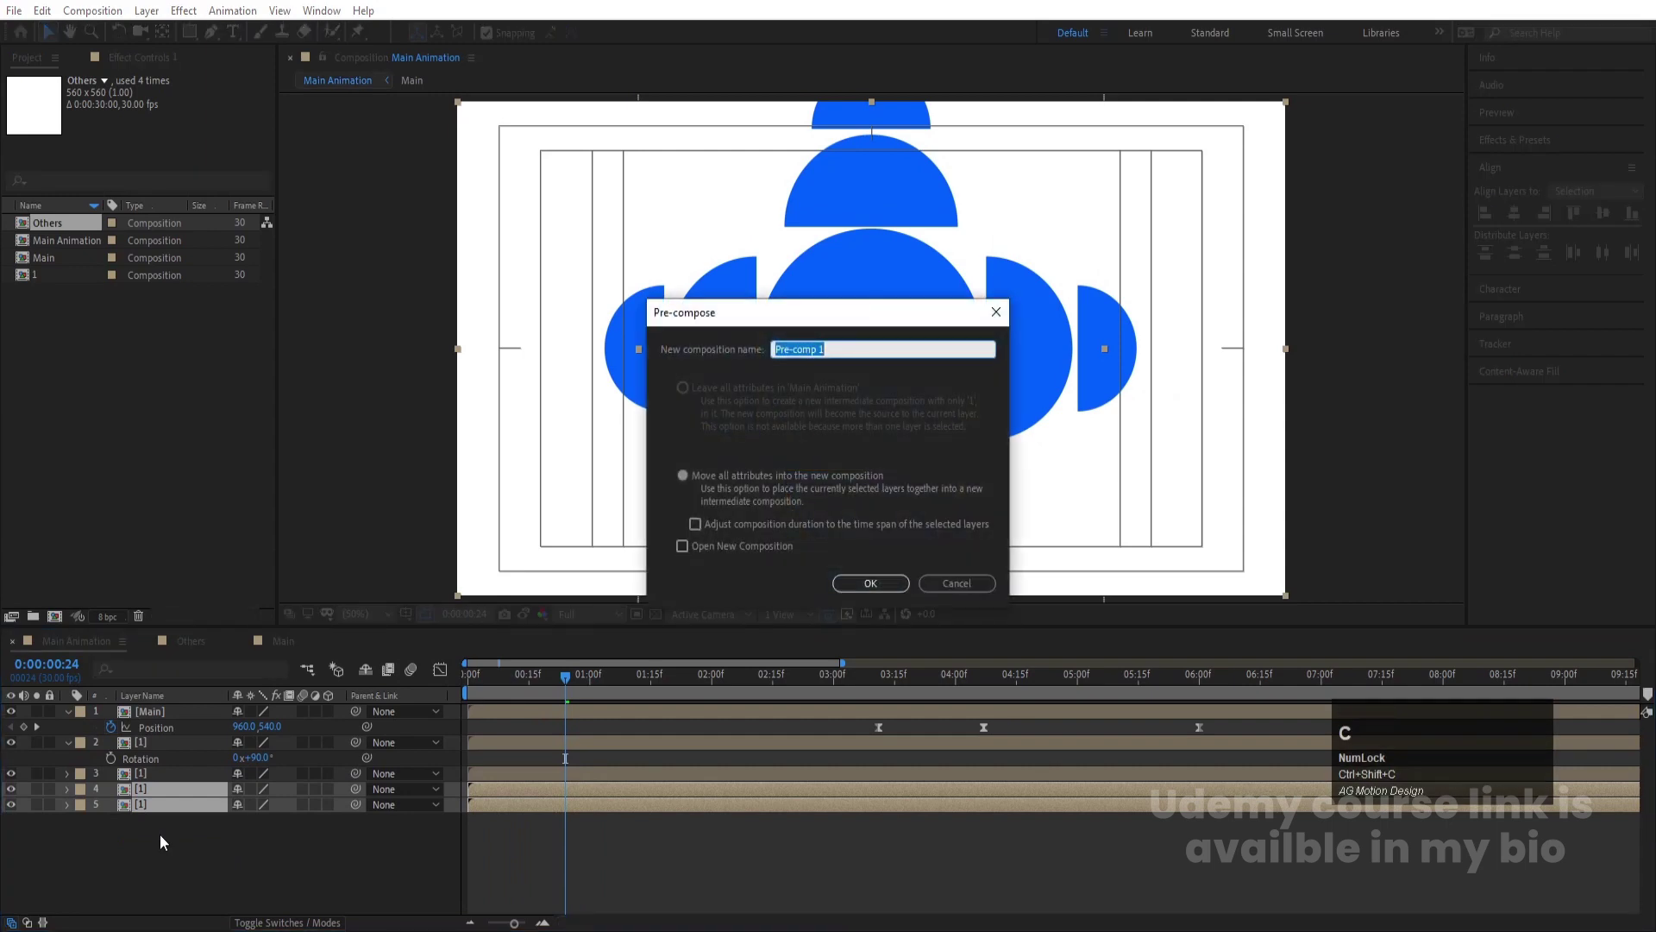
key("2")
key("Return")
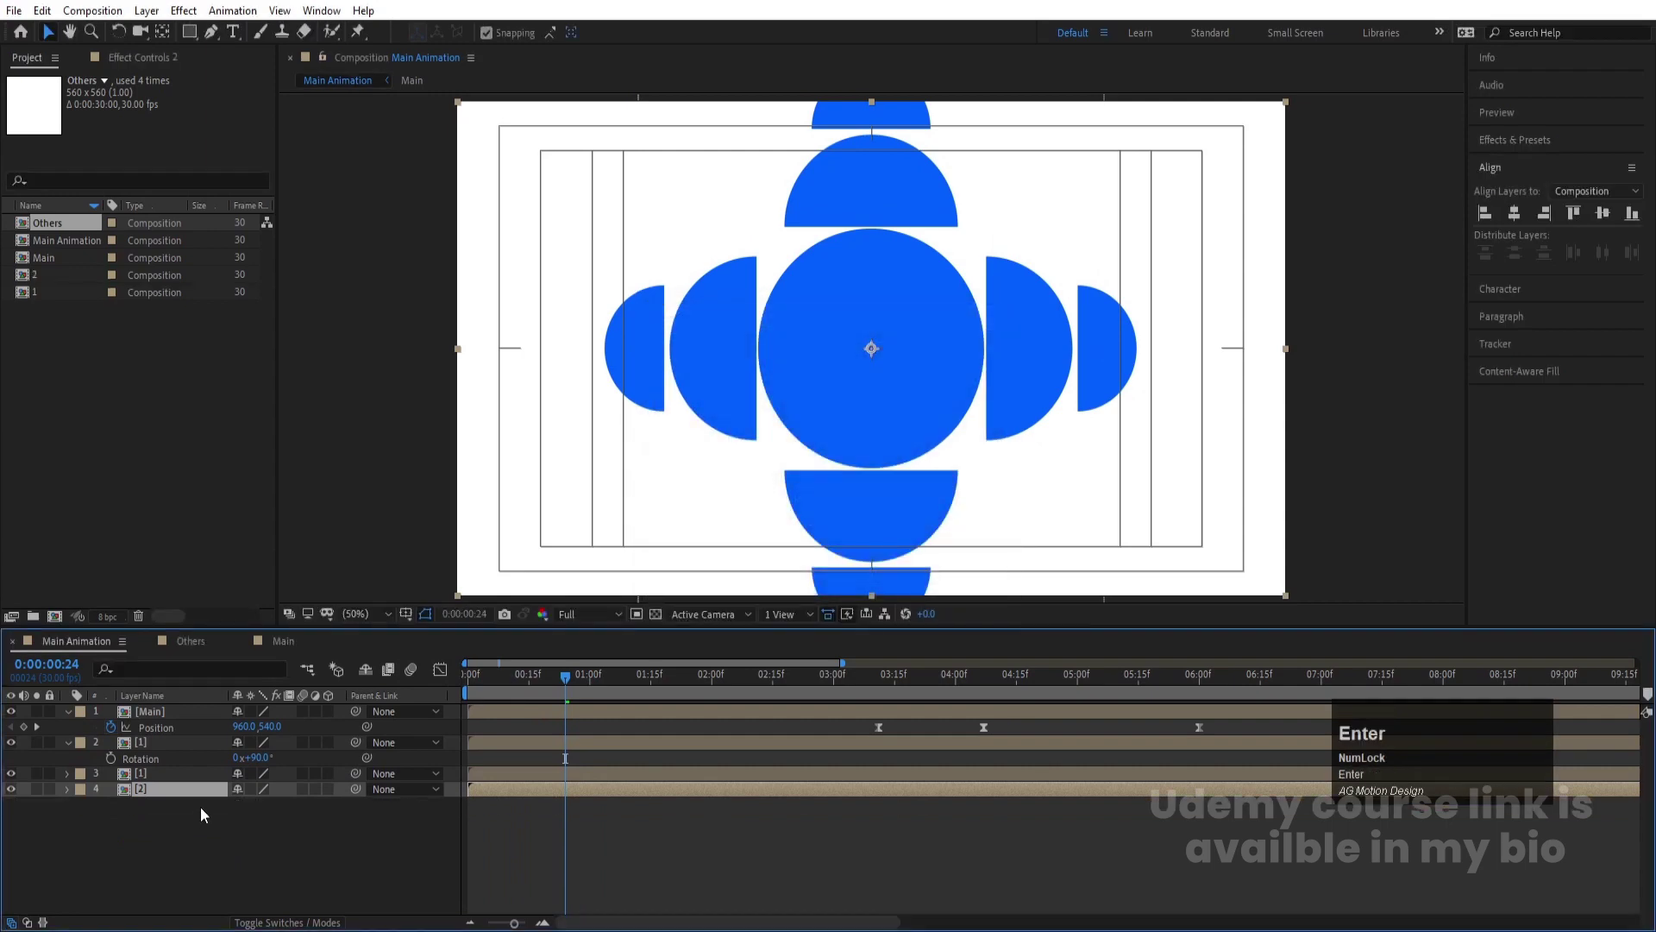
key("r")
left_click(269, 806)
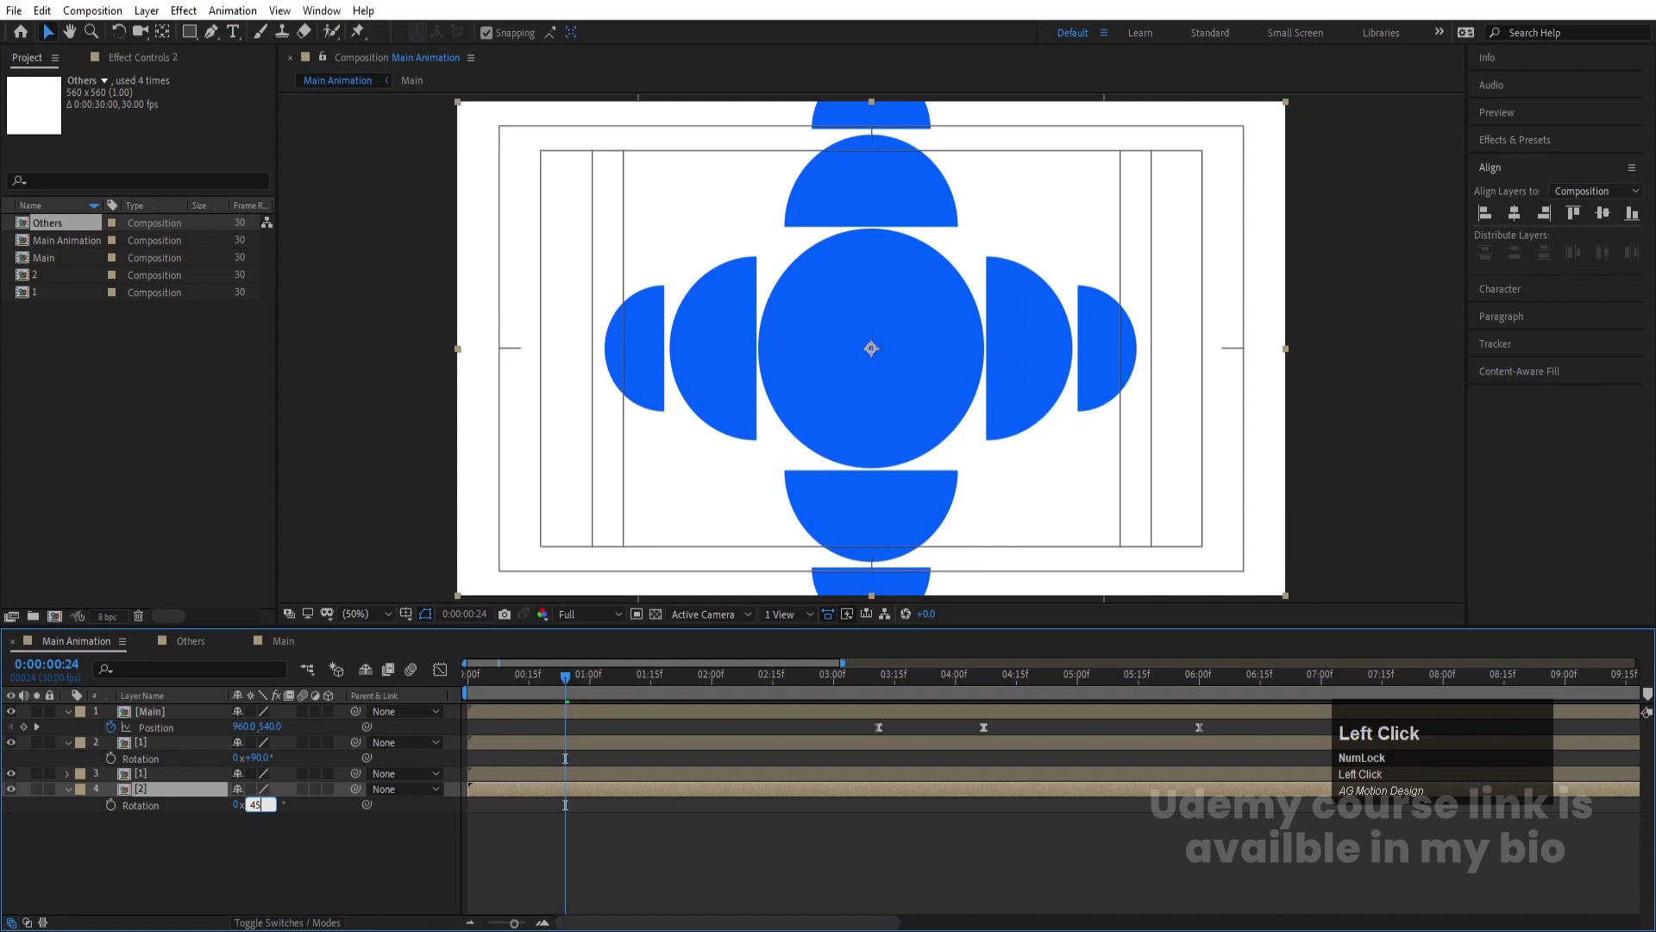
key("Return")
Scale composition 2 to 190%, preview the pattern, then start a file import (Ctrl+I)
key("s")
left_click_drag(264, 813, 490, 695)
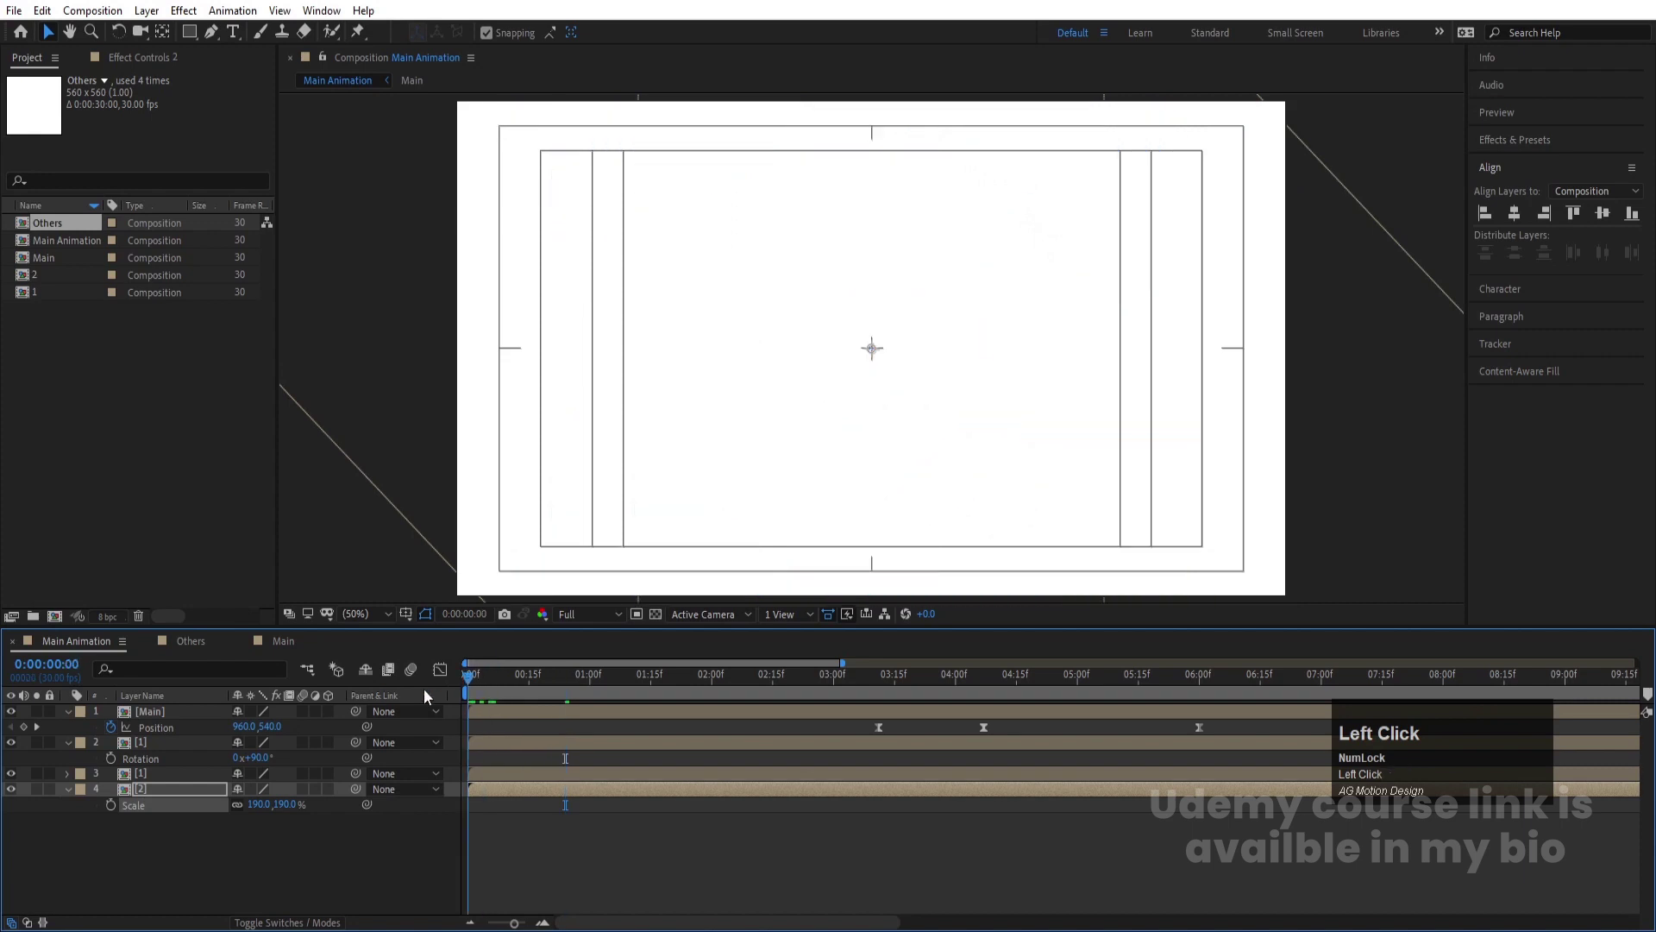
key("space")
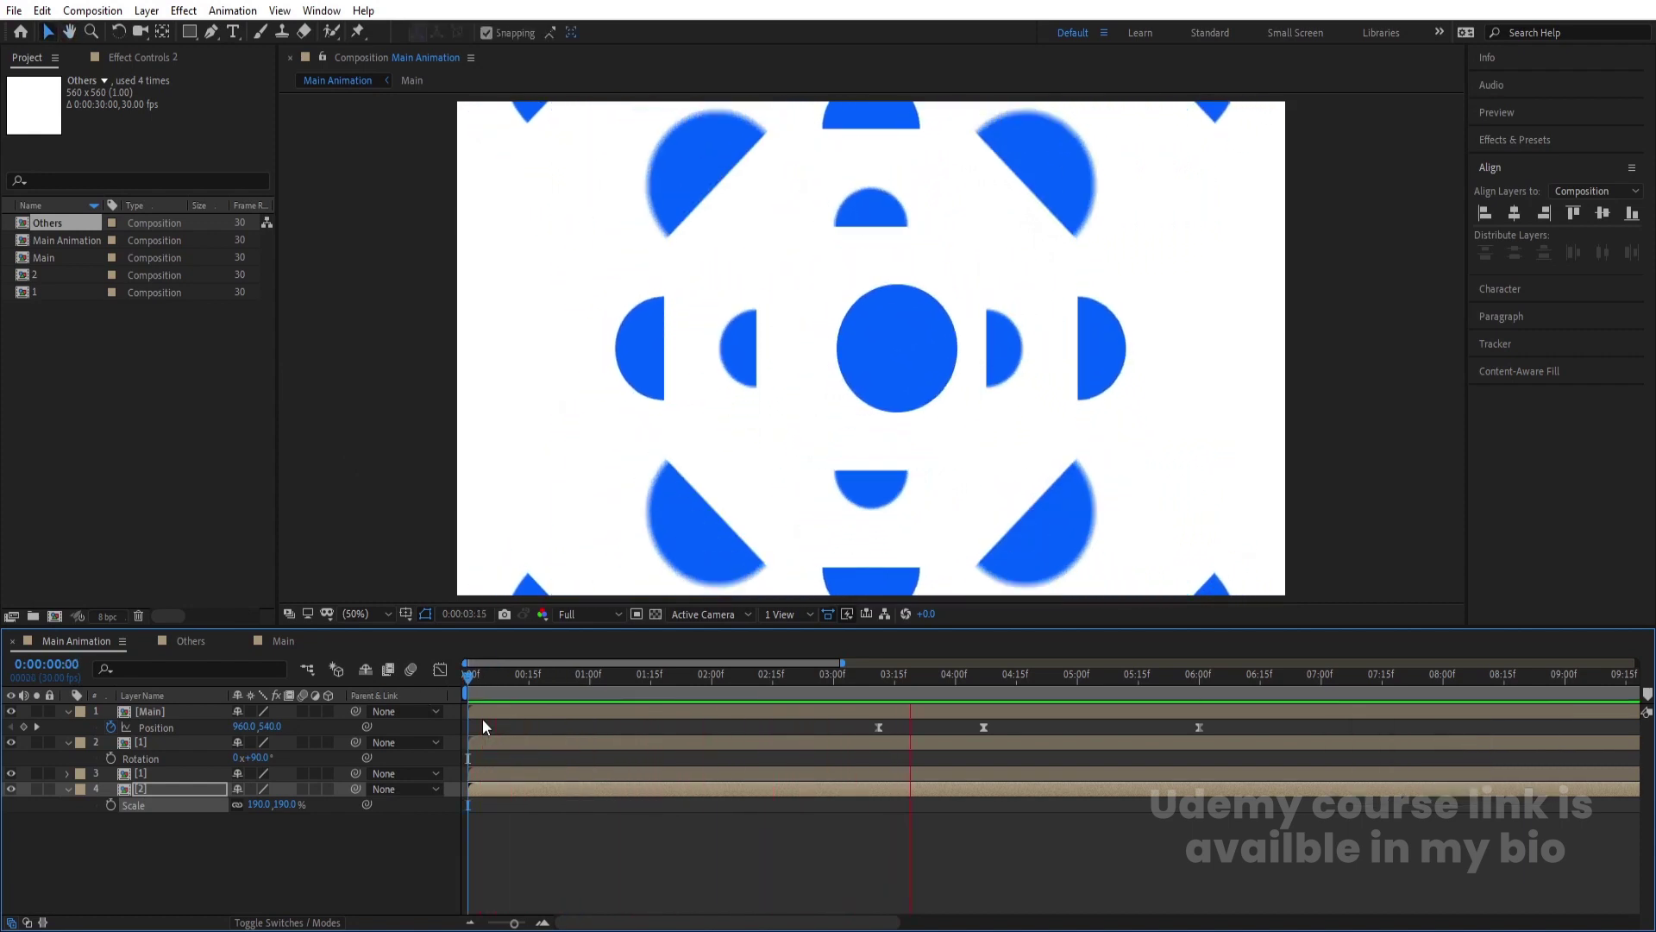
key("space")
left_click(223, 862)
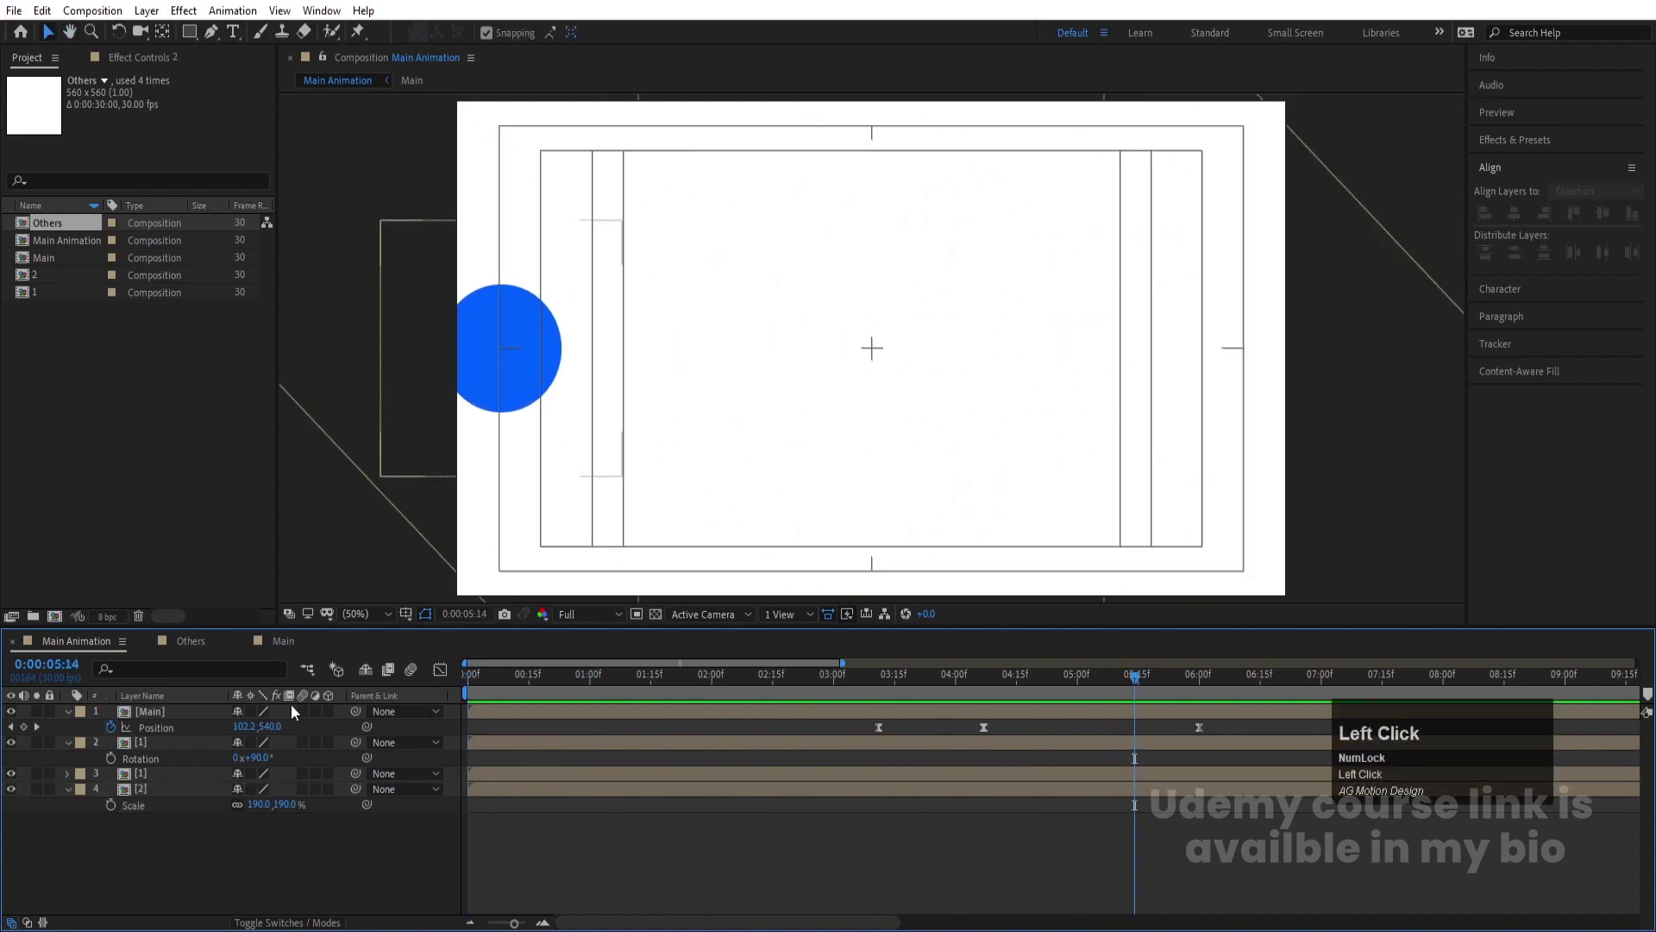
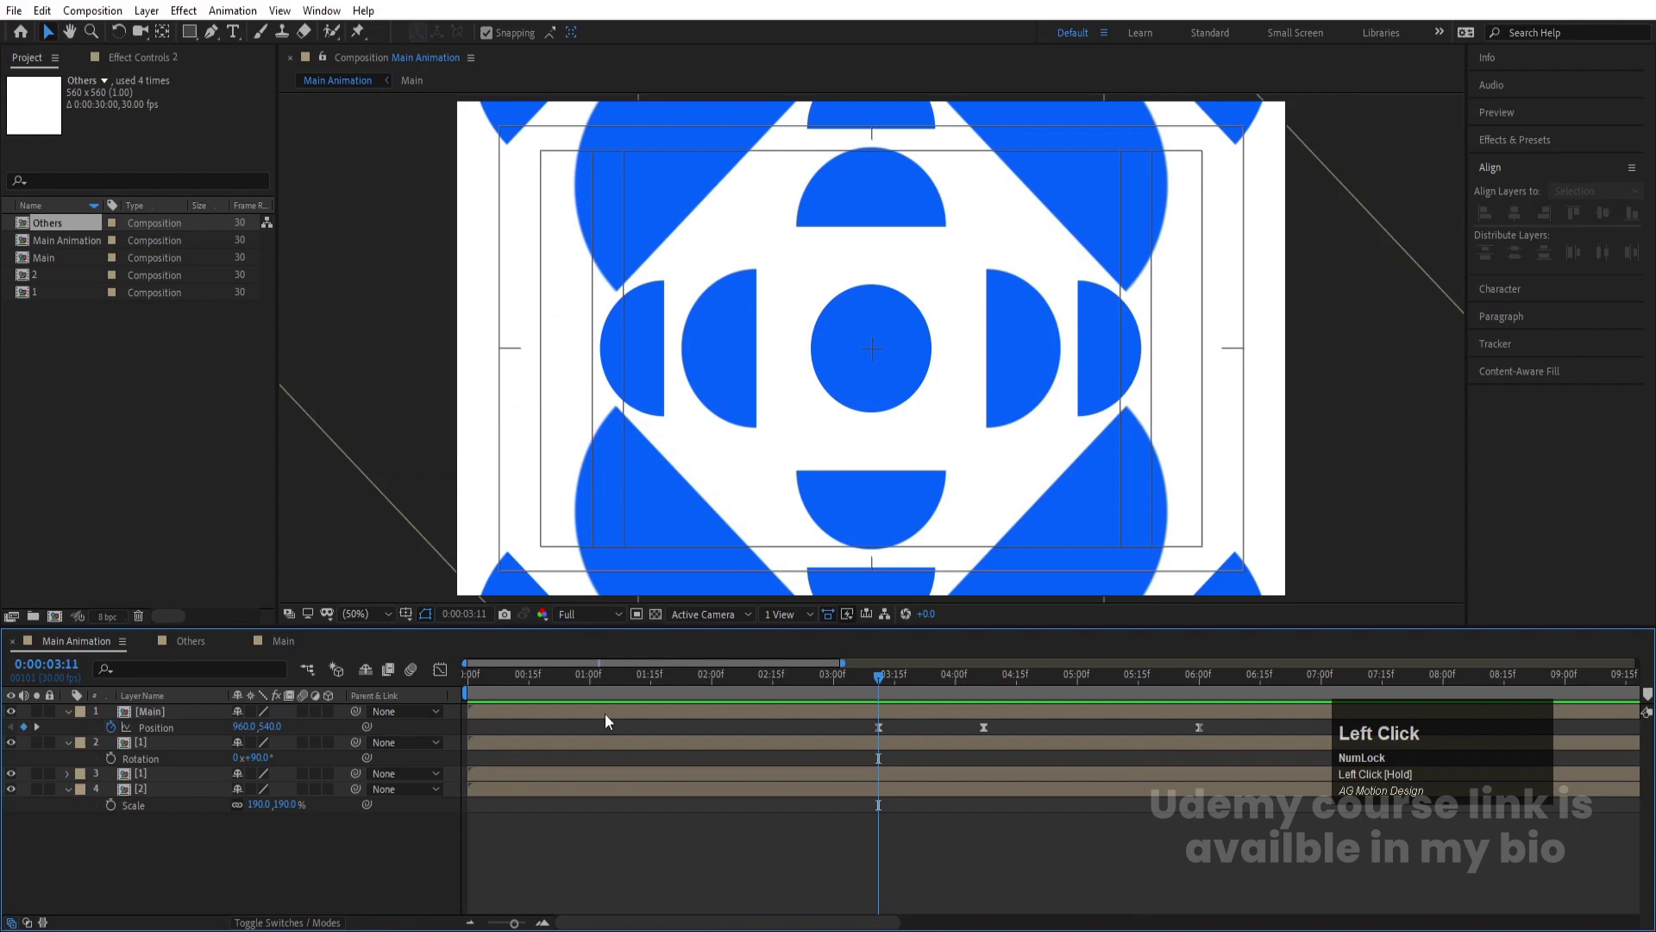
key("u")
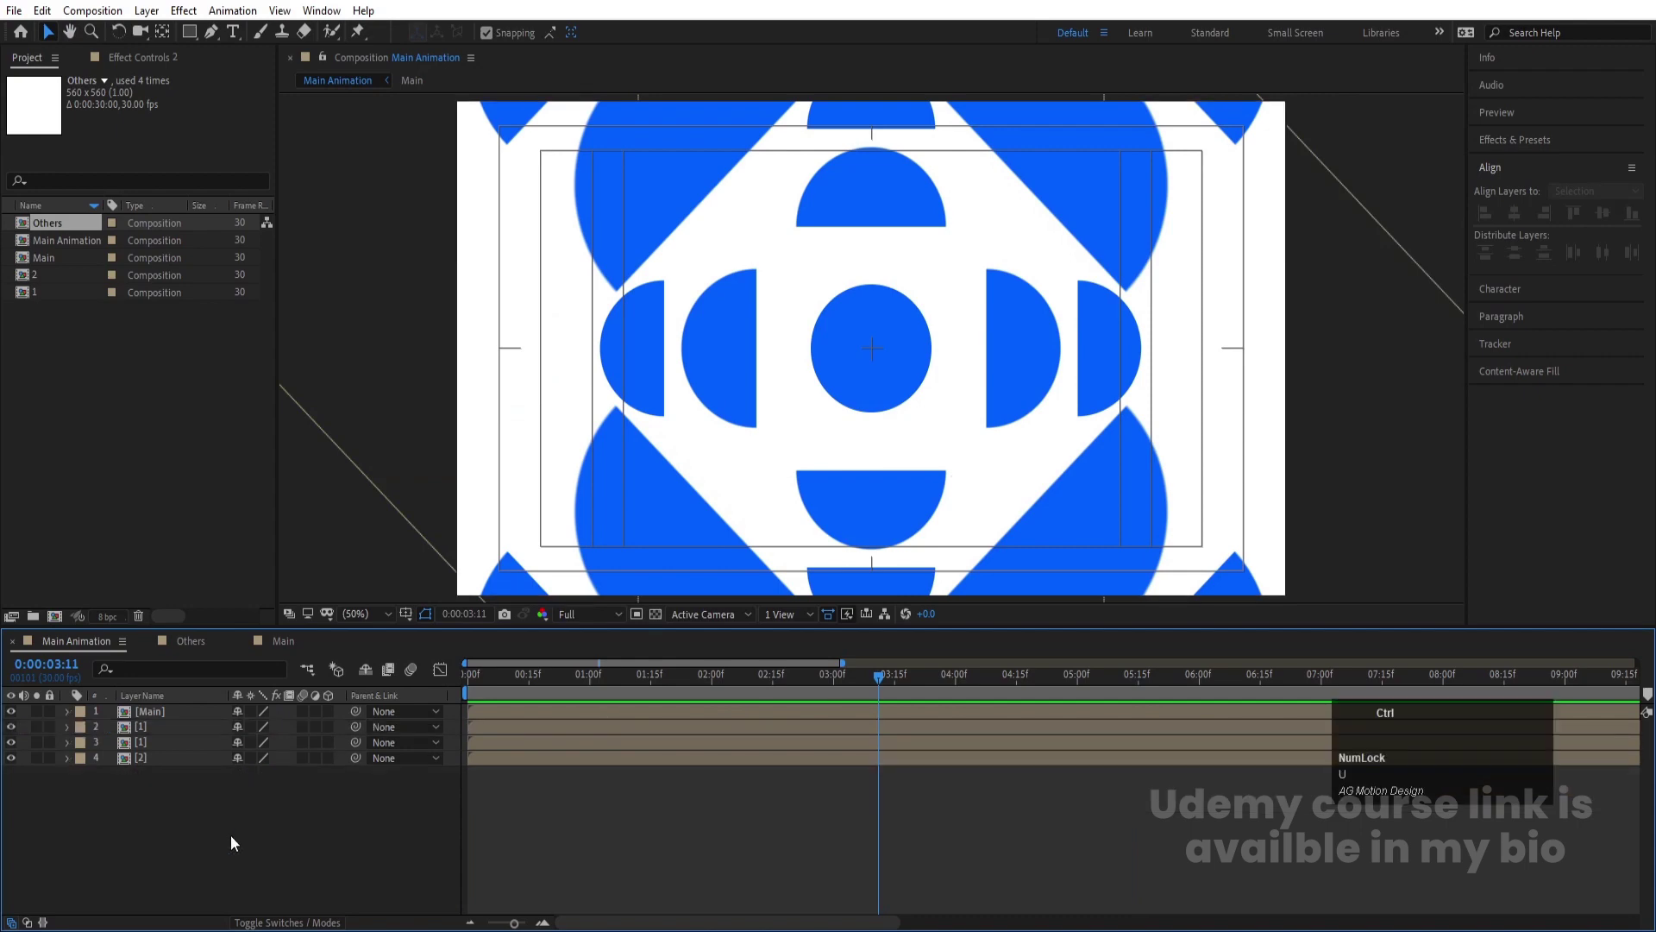
key("ctrl+i")
Import the Behance logo PSD as Composition – Retain Layer Sizes and view its seven letter layers
left_click(296, 175)
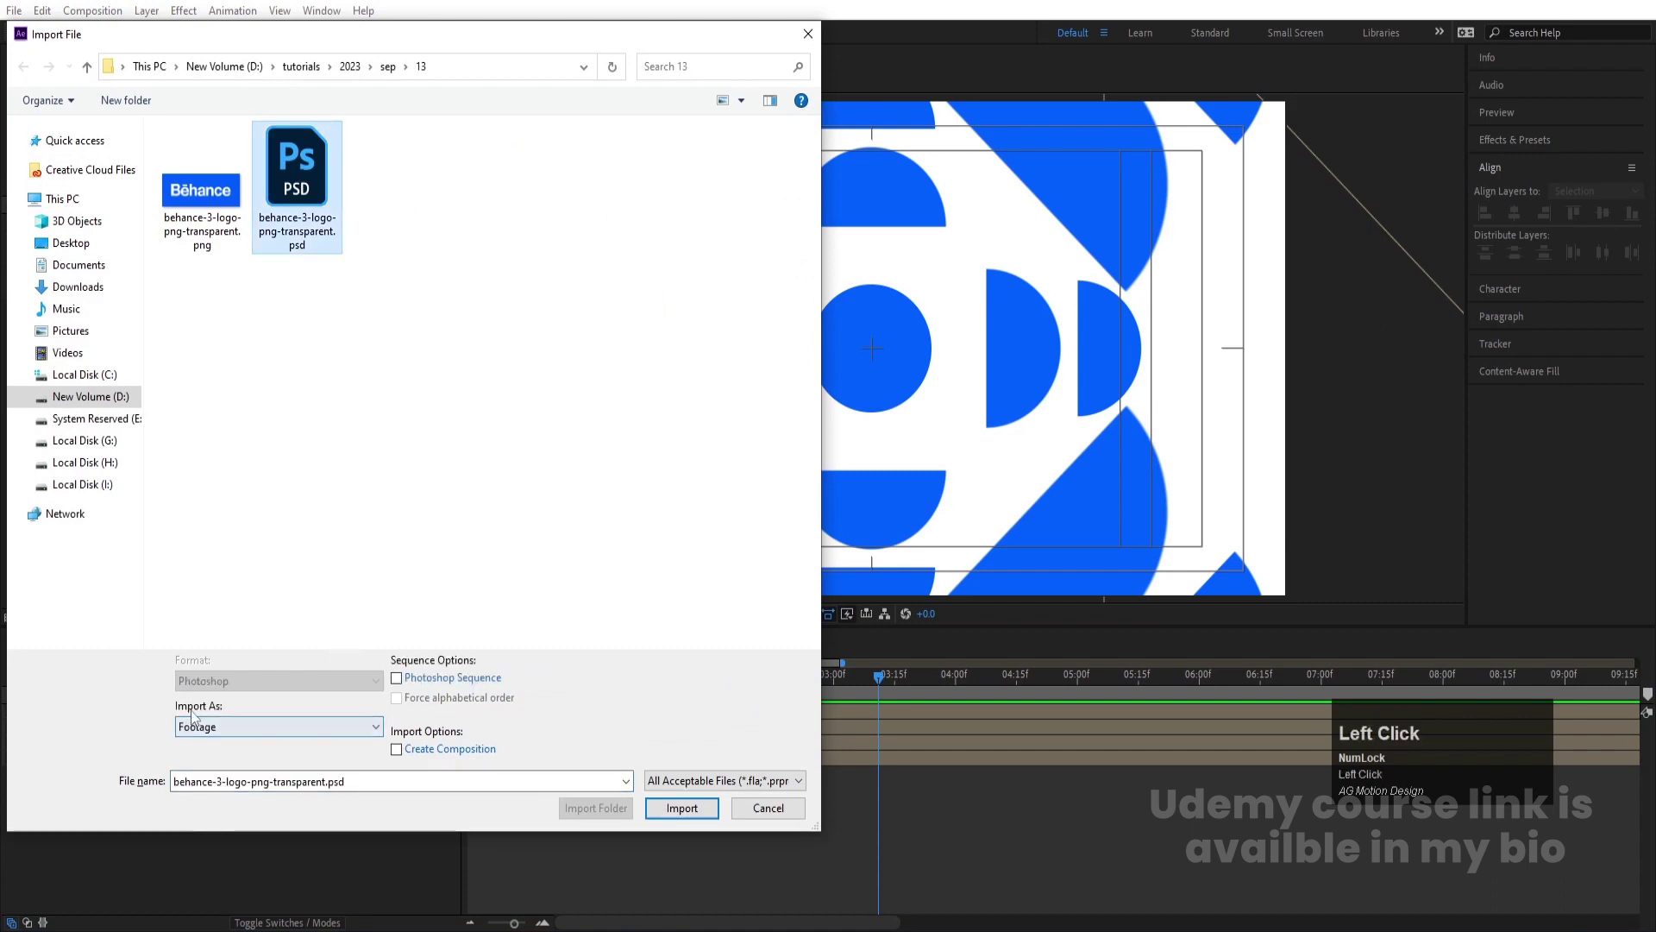
left_click(214, 733)
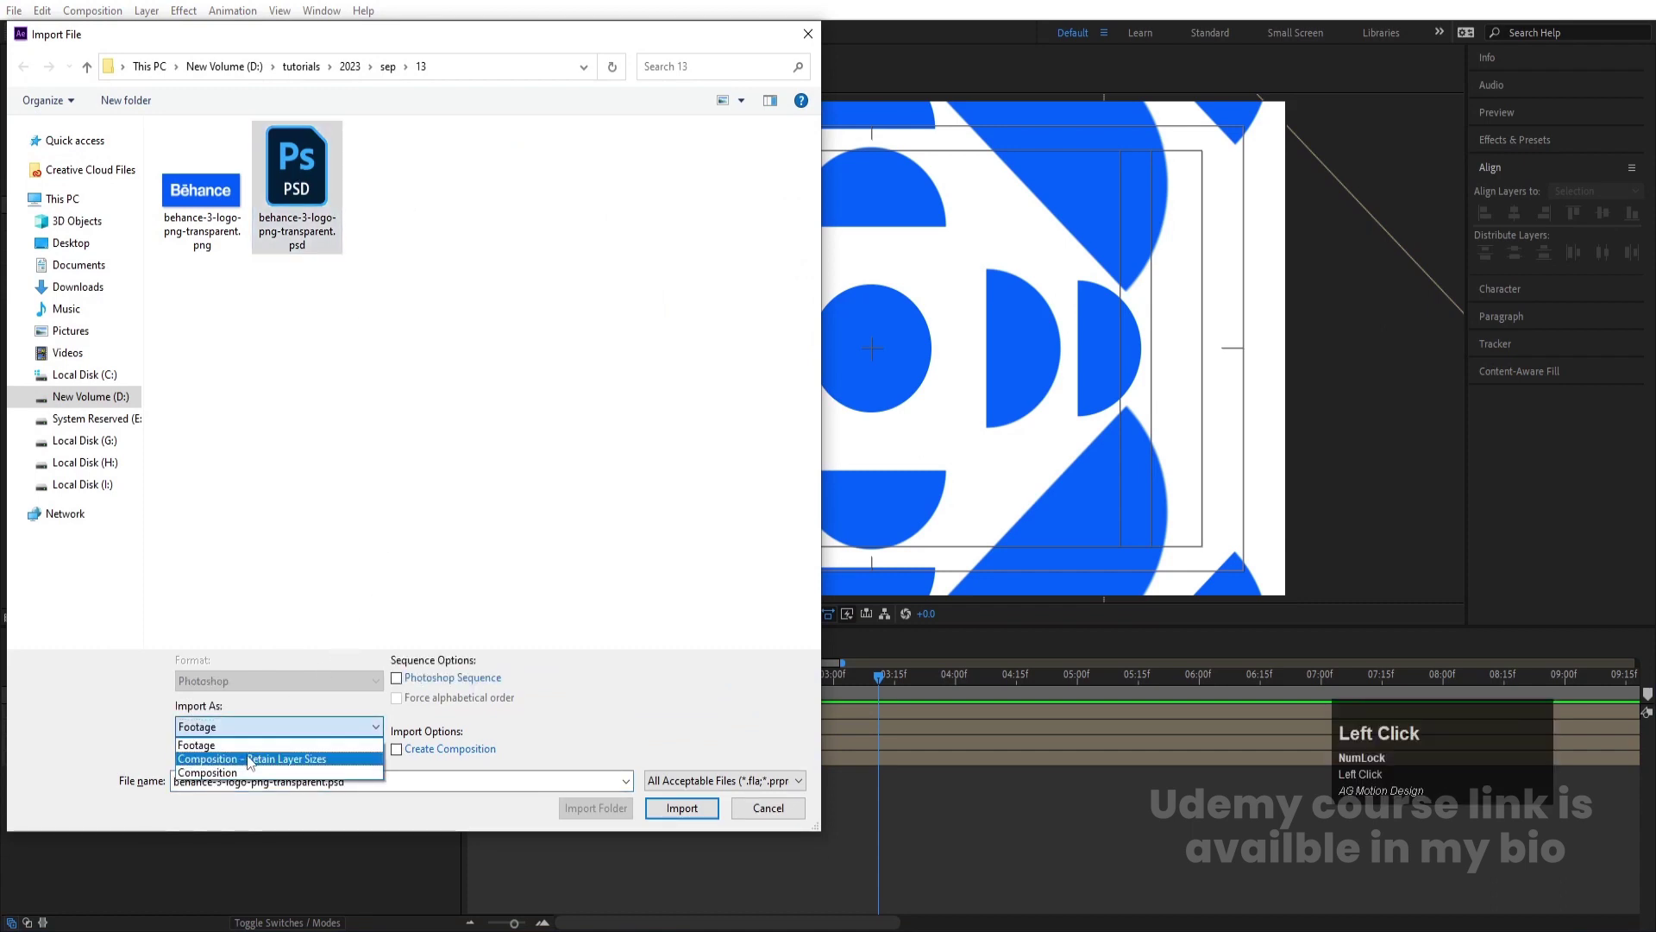
left_click(696, 812)
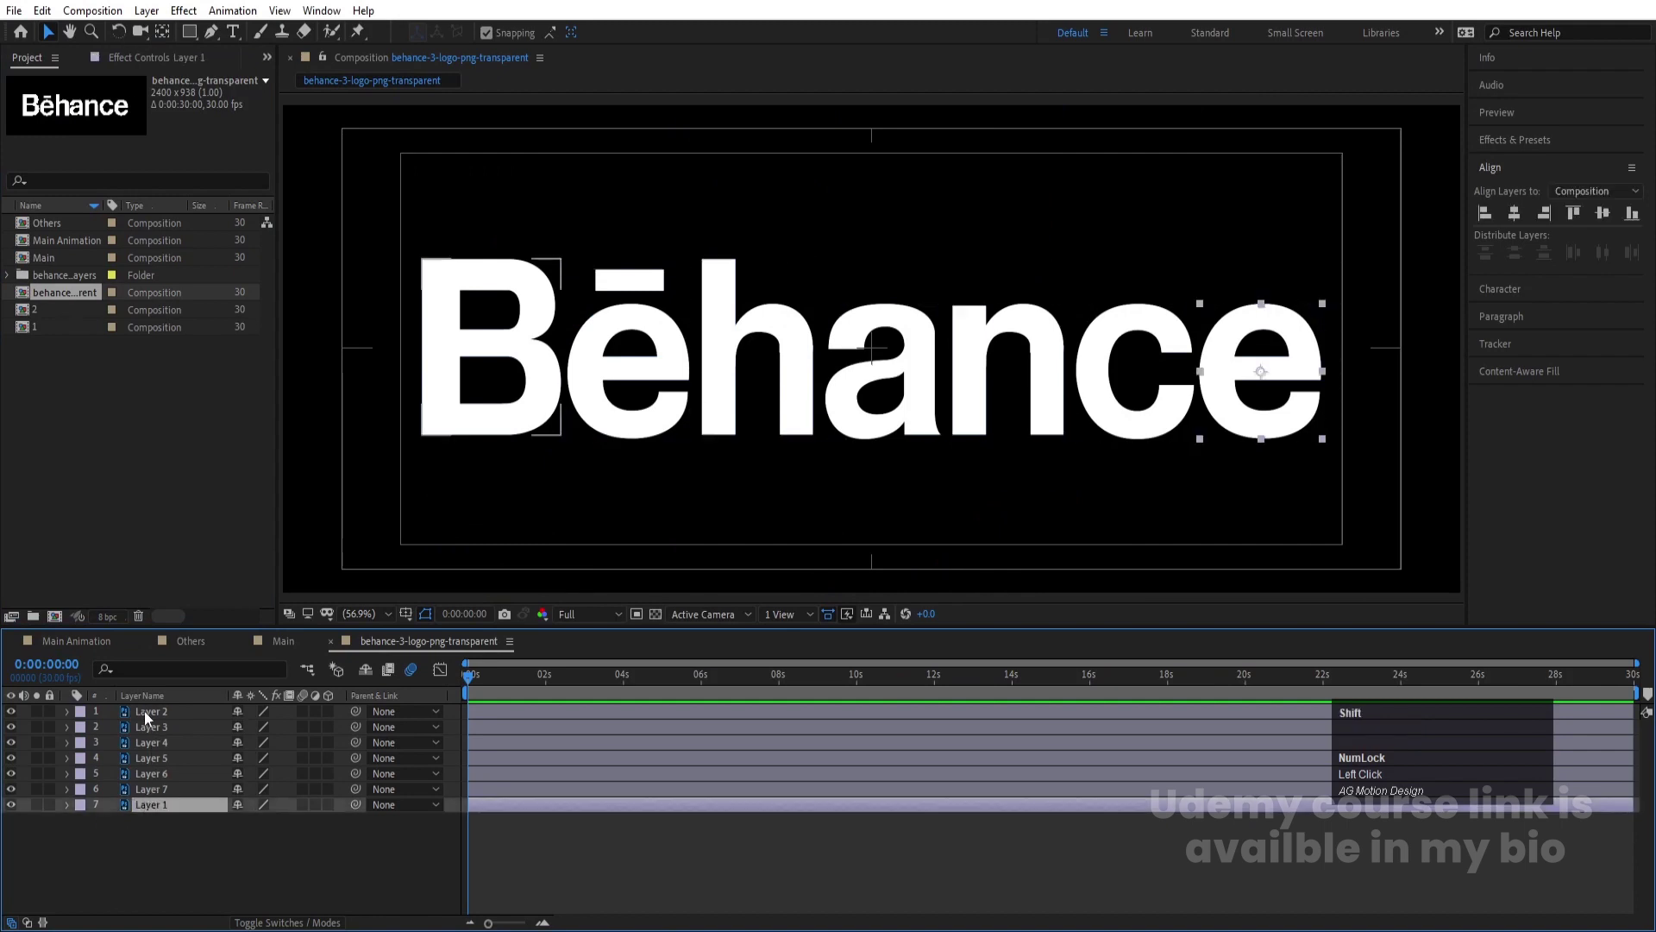
left_click(149, 712)
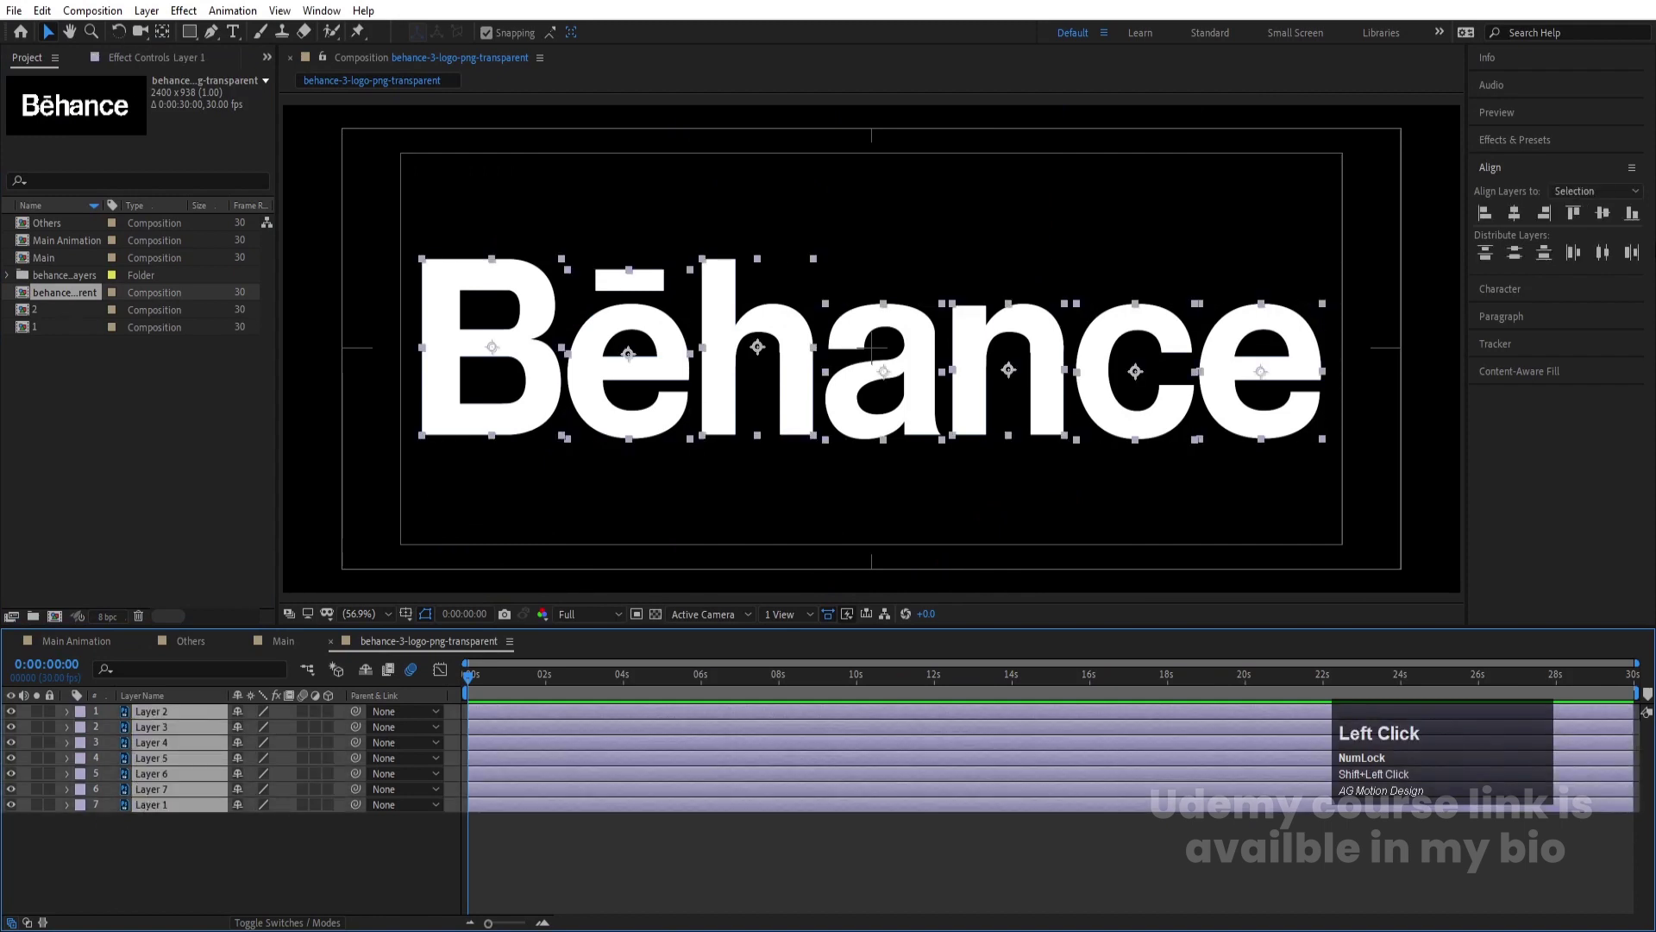
left_click(216, 877)
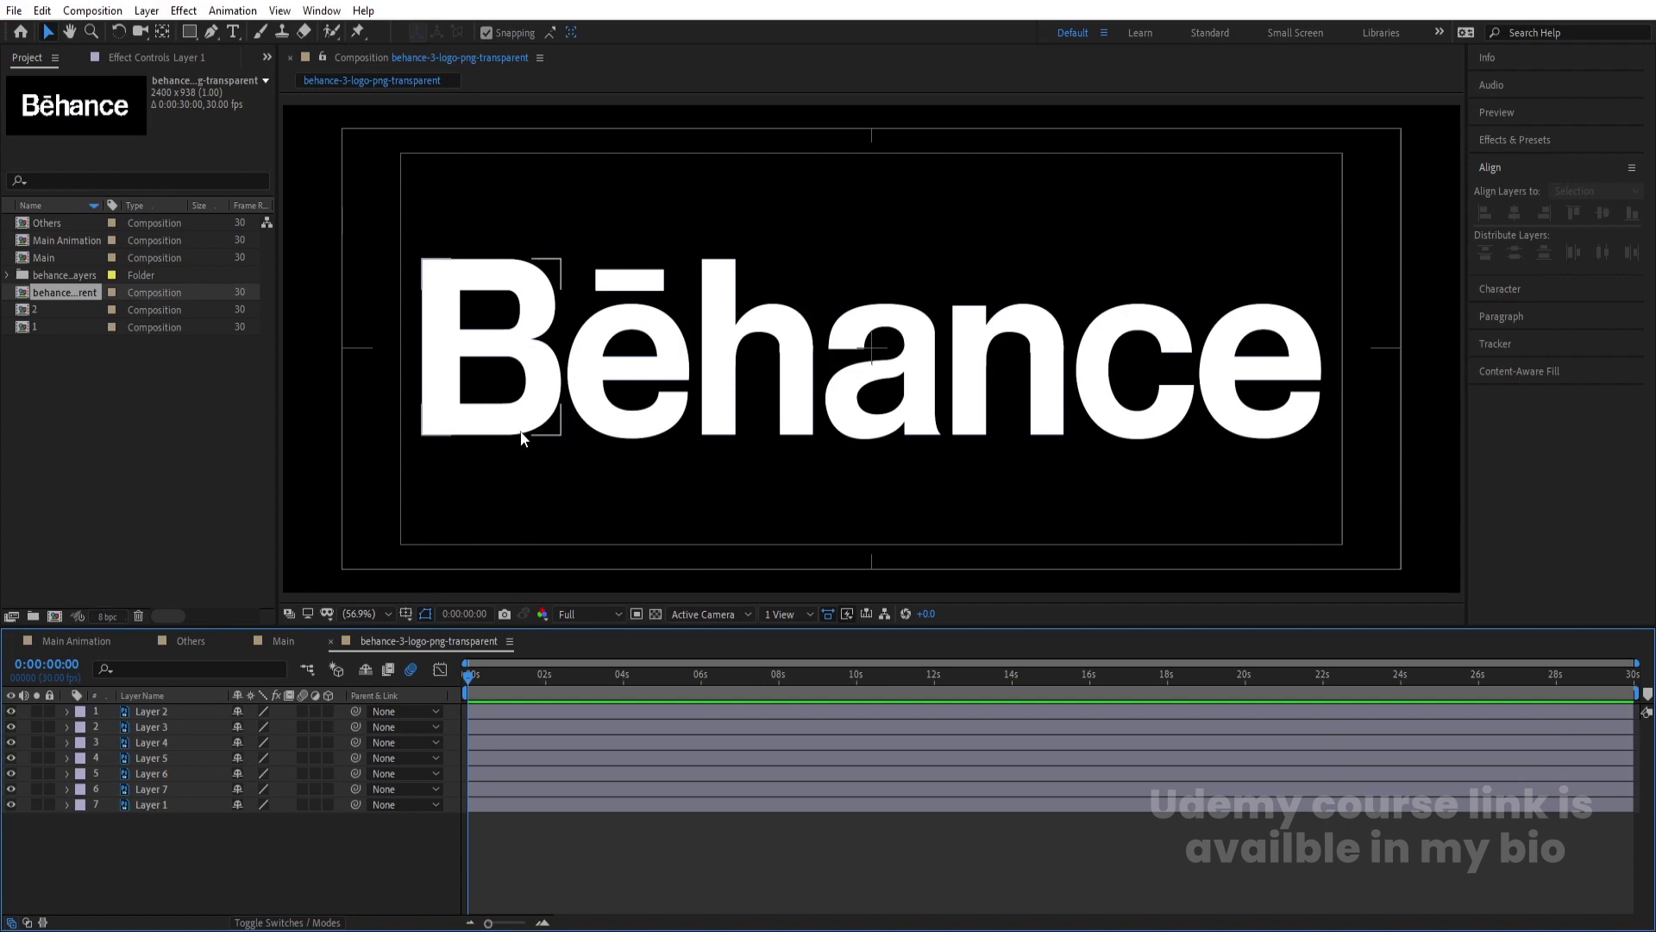
Apply a Fill effect coloured 005AFF to the B letter and copy it to all letter layers
left_click(156, 716)
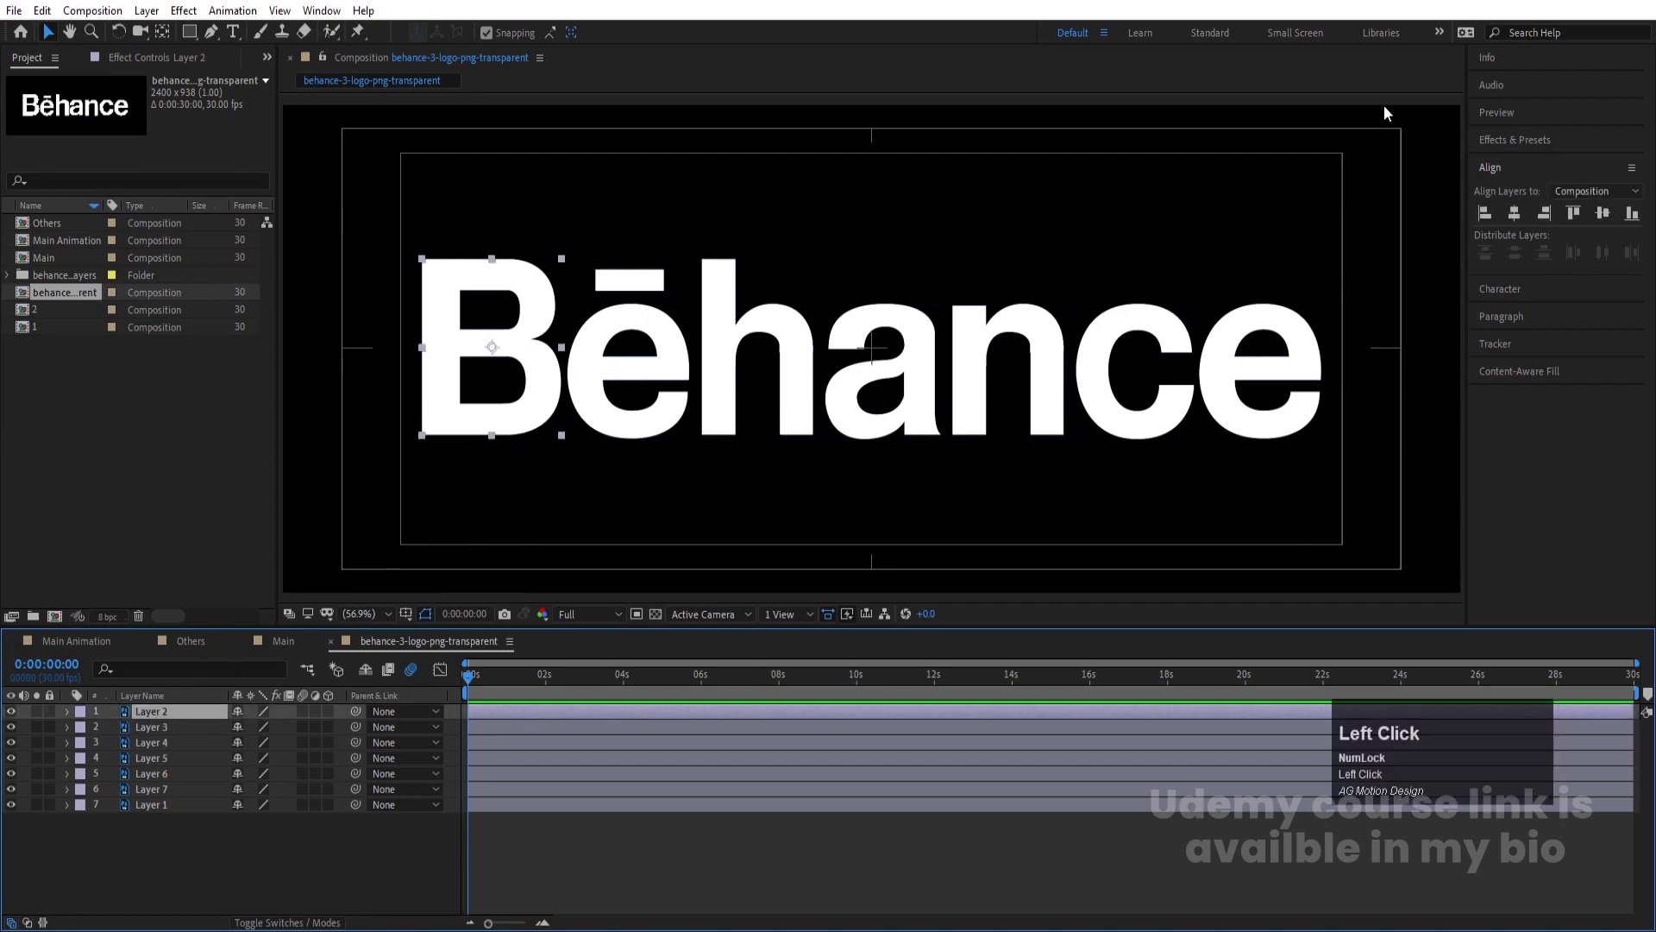
key("ctrl+a")
type("fill")
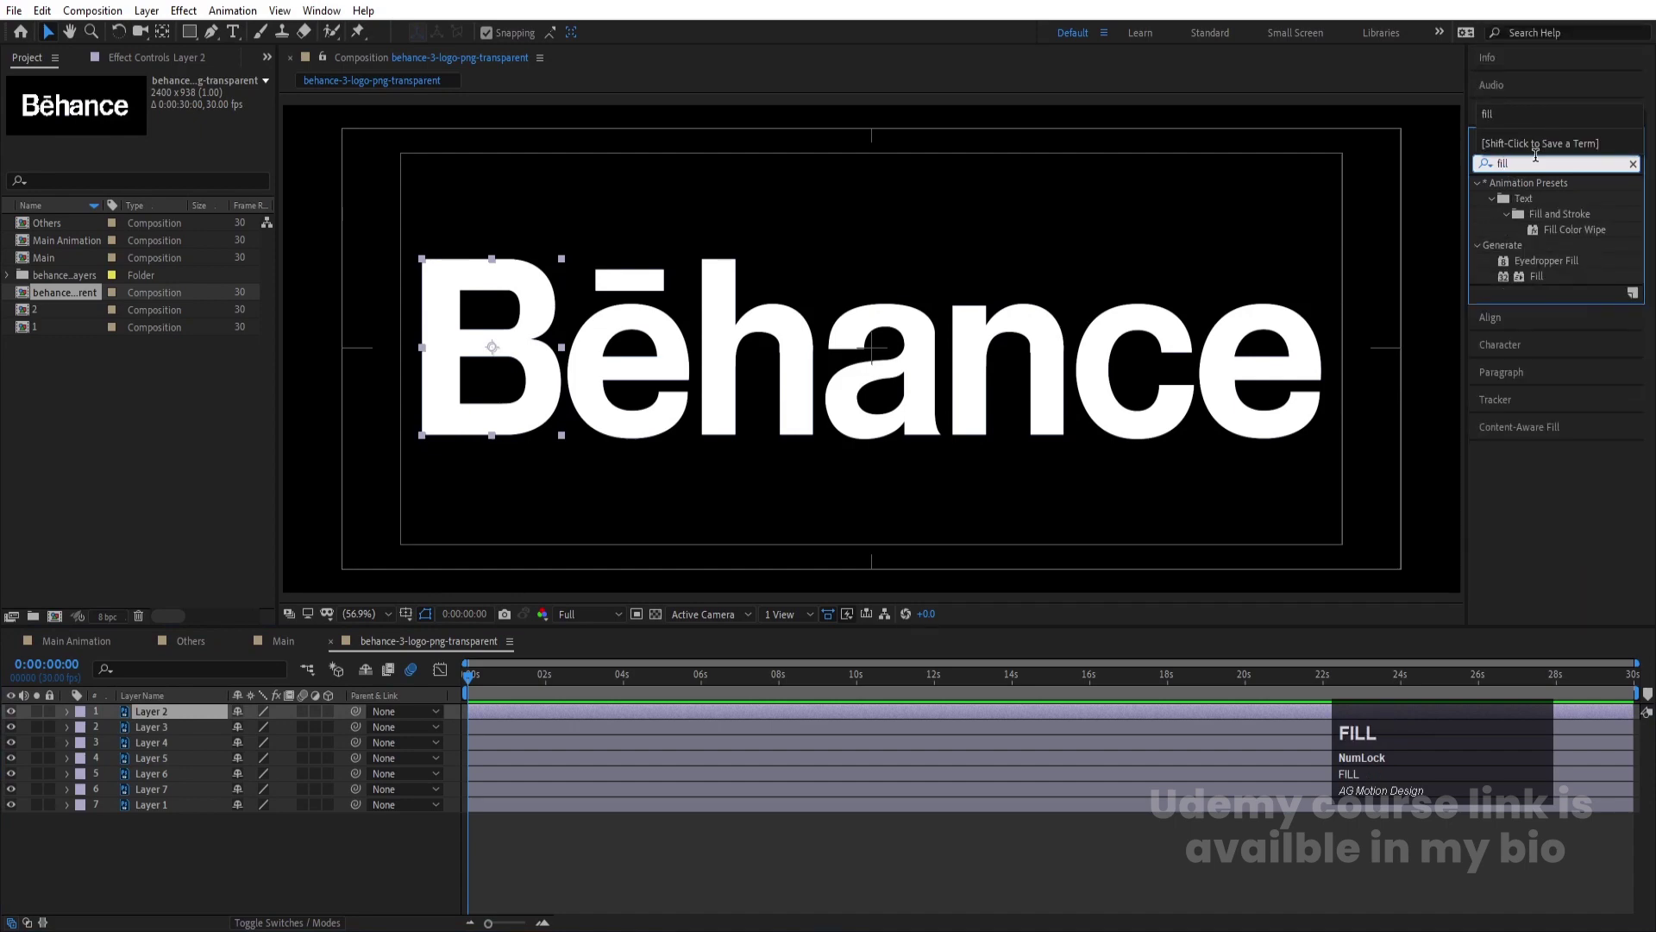
left_click_drag(1536, 283, 717, 369)
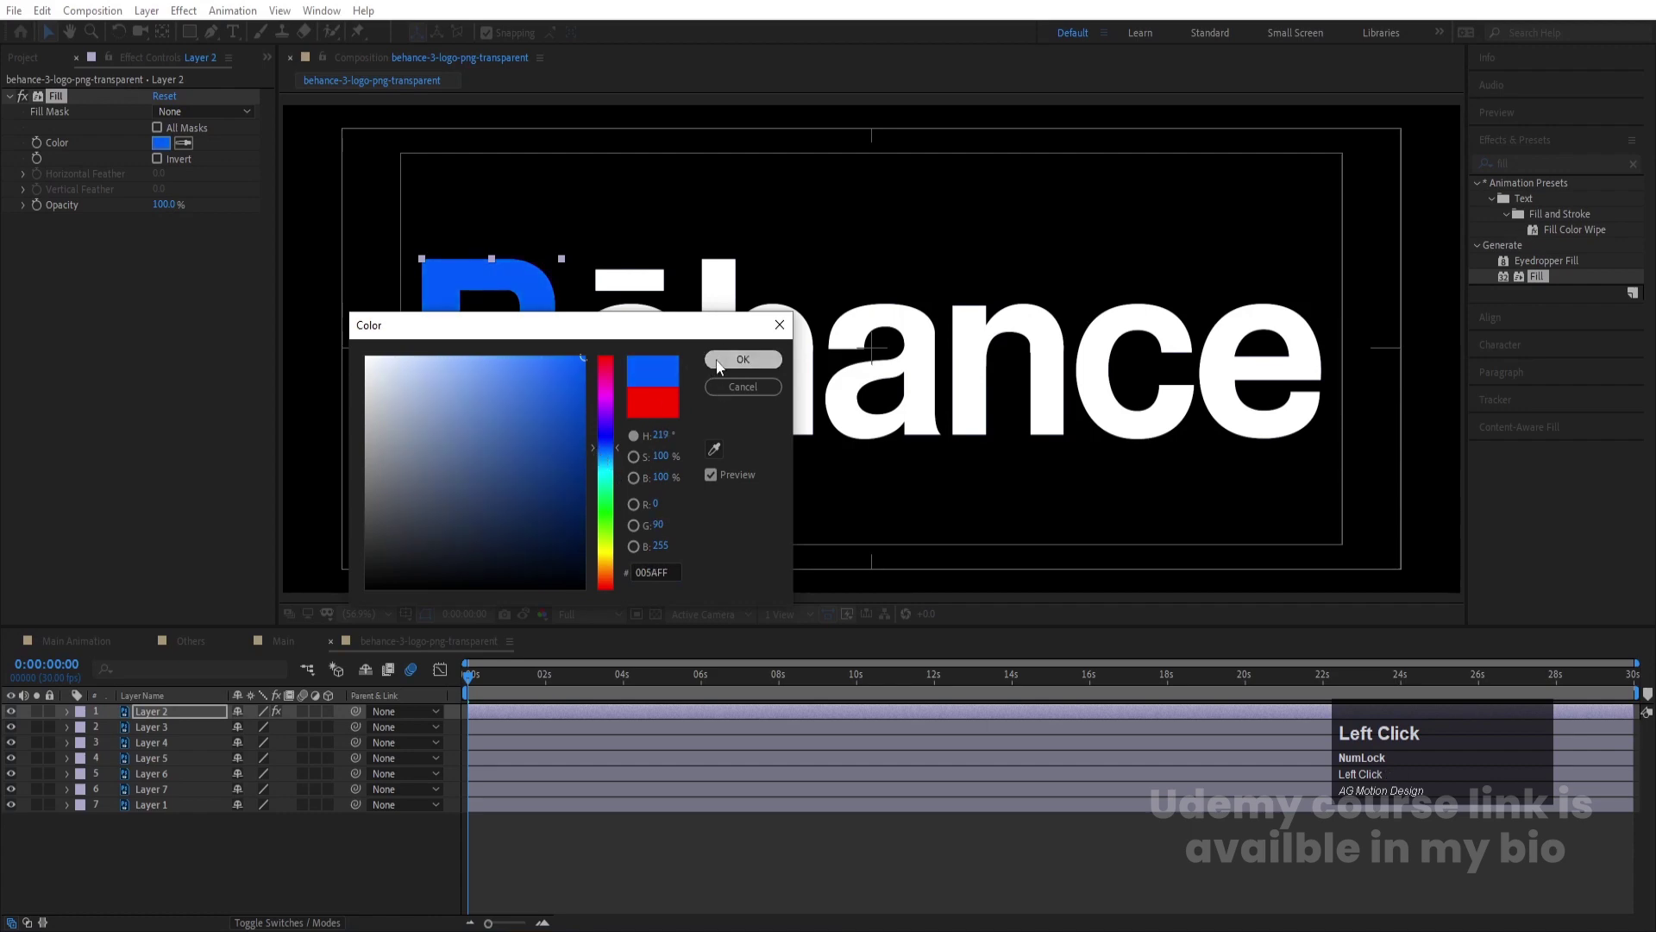
key("ctrl+c")
left_click(152, 734)
left_click(178, 809)
key("ctrl+v")
left_click(94, 661)
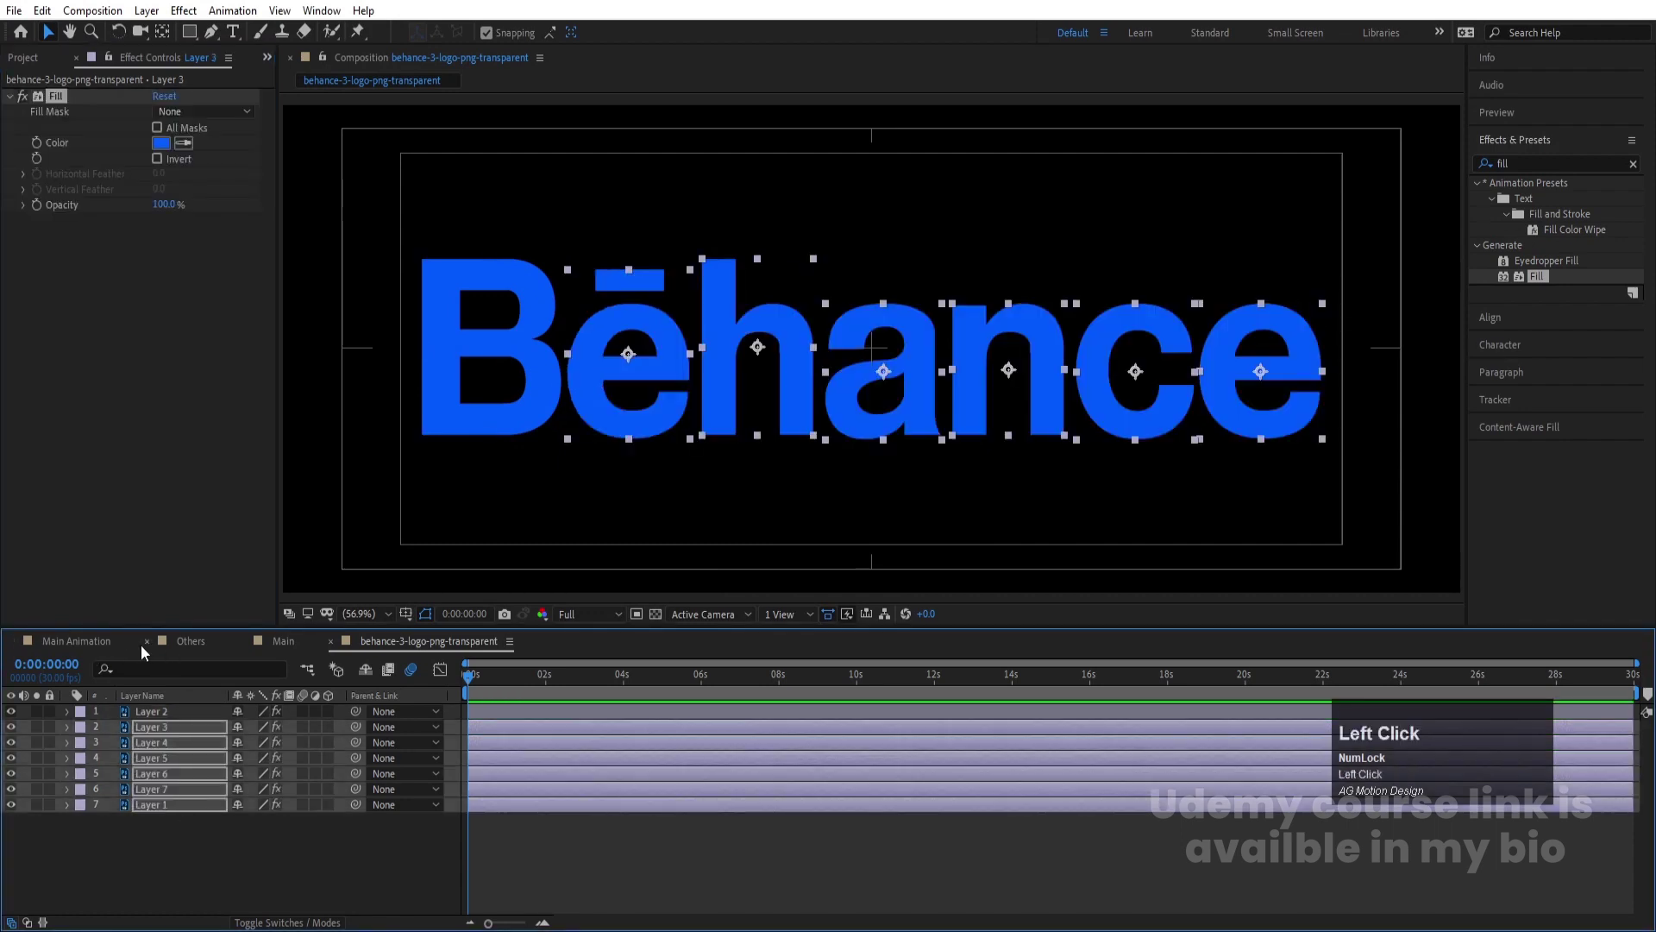
Enable motion blur on the circle layers and the composition, previewing the result
key("space")
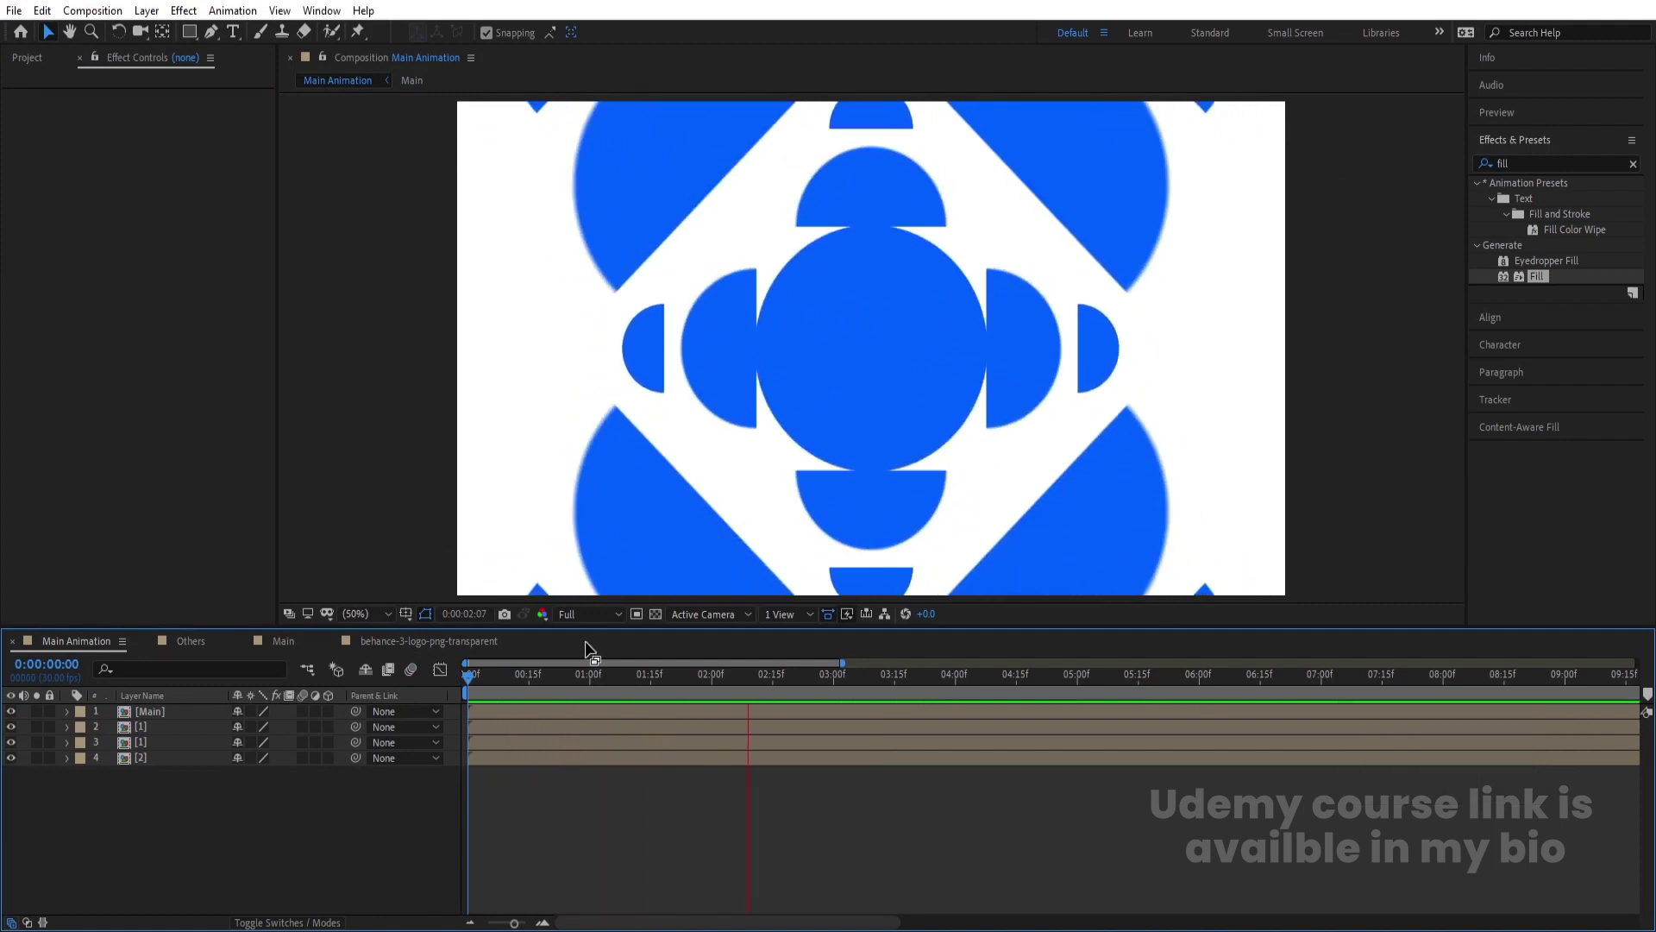
key("space")
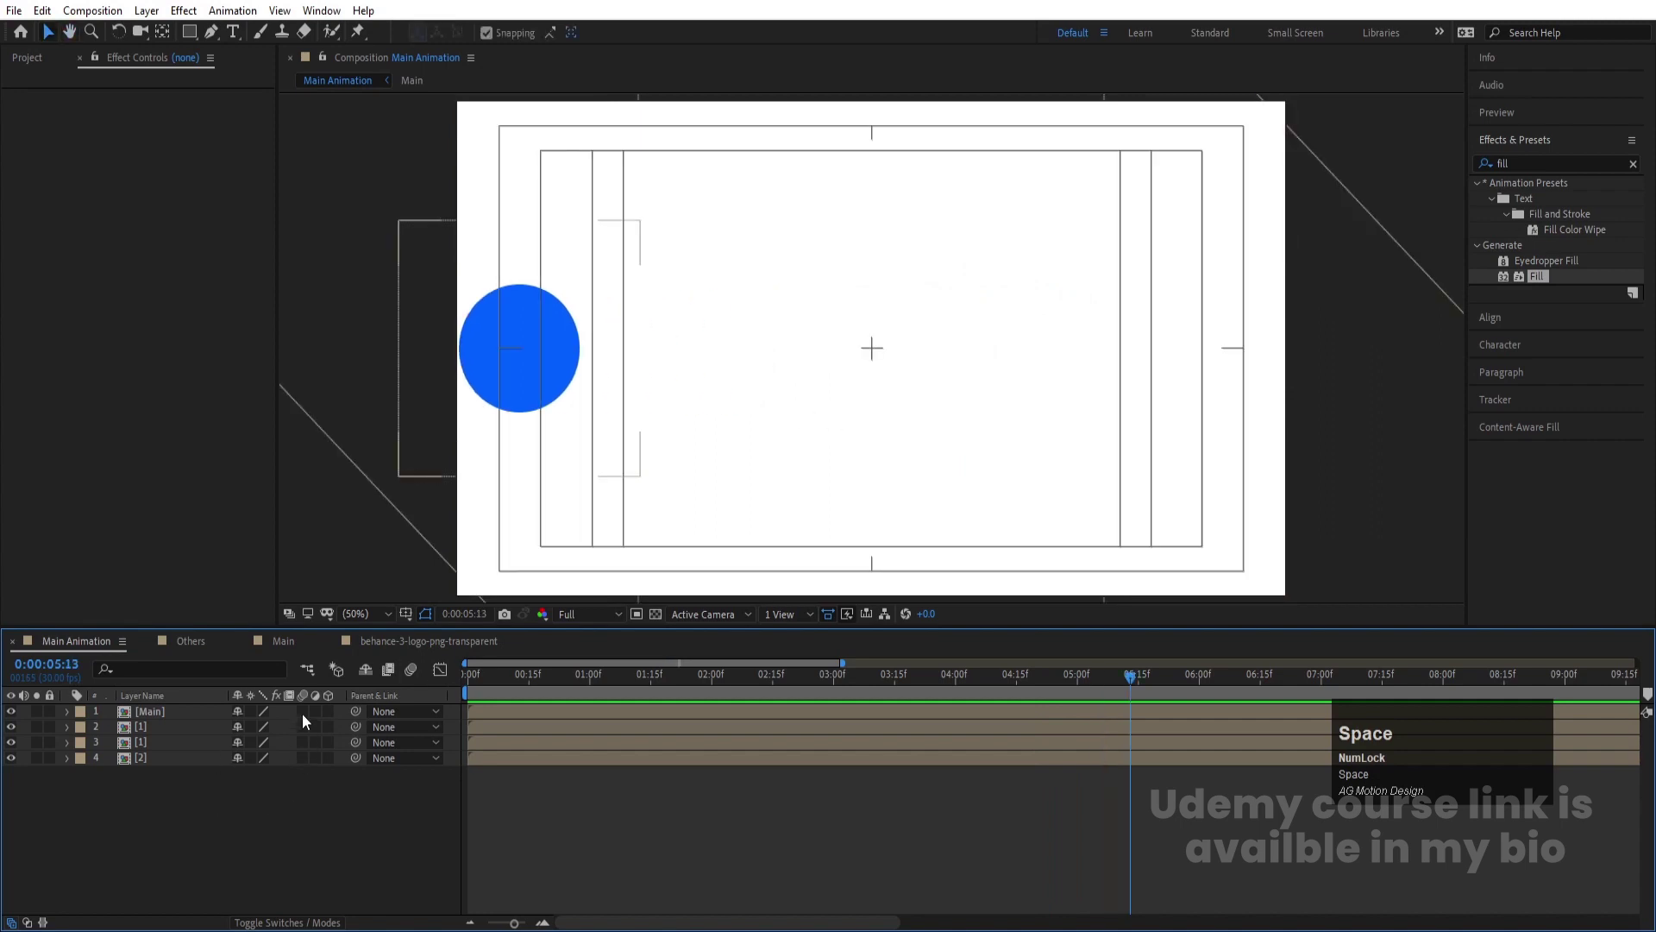
left_click(308, 720)
key("space")
left_click(305, 729)
key("space")
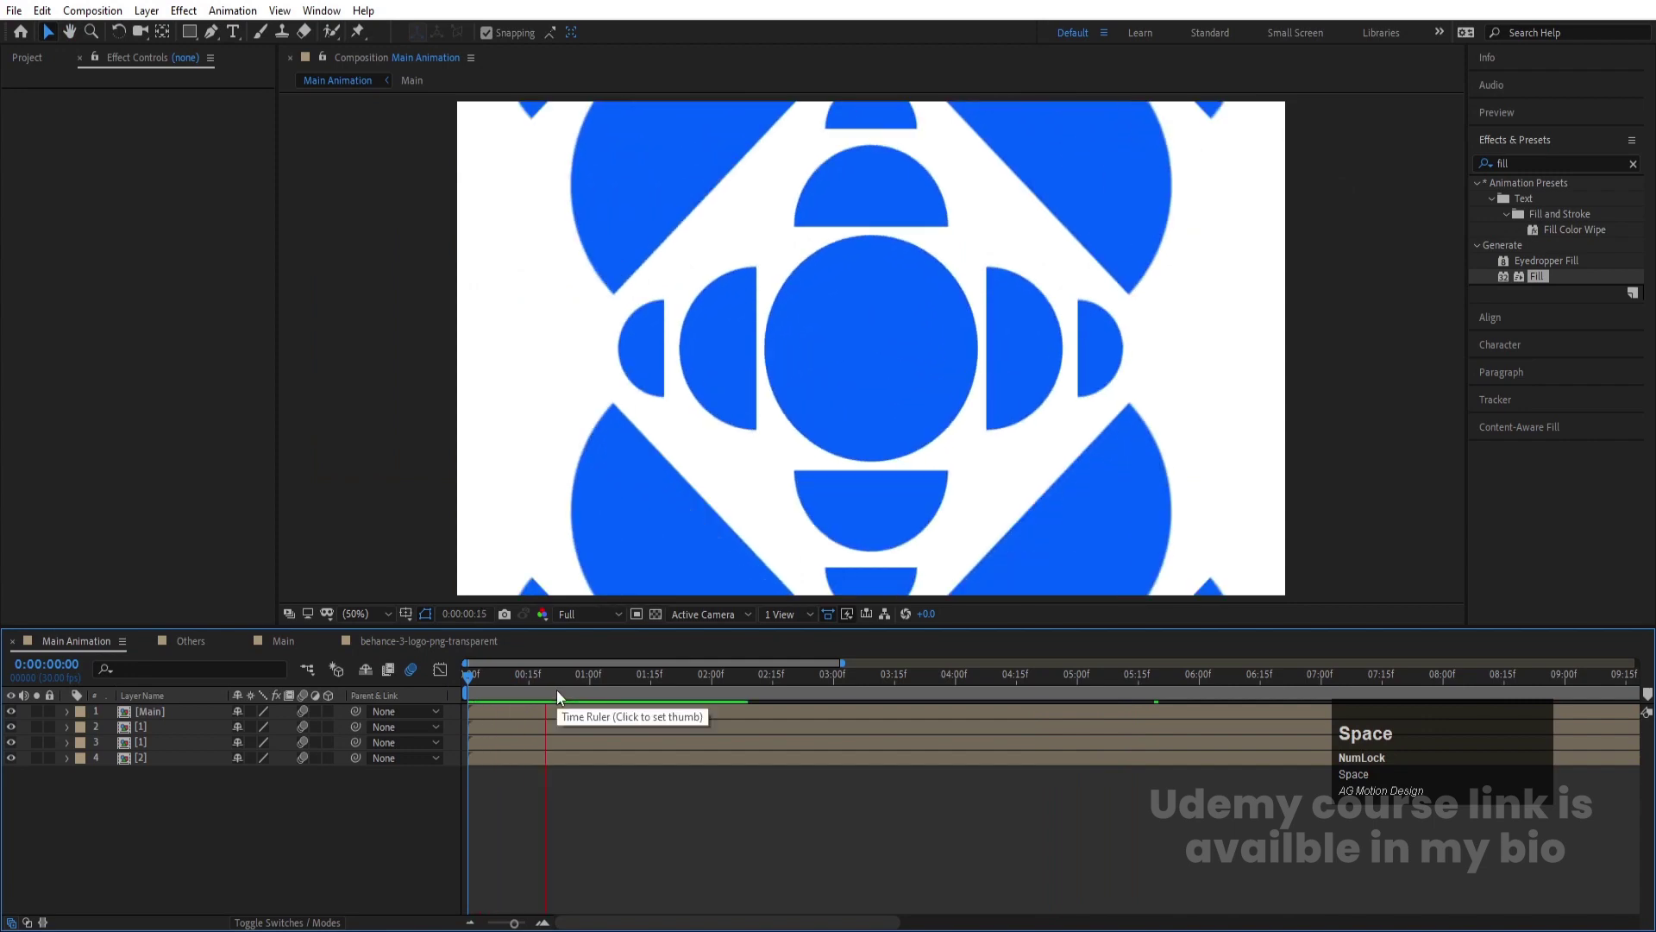
Copy all blue letter layers from the Behance comp and paste them into Main Animation
left_click_drag(359, 806, 105, 699)
key("ctrl+c")
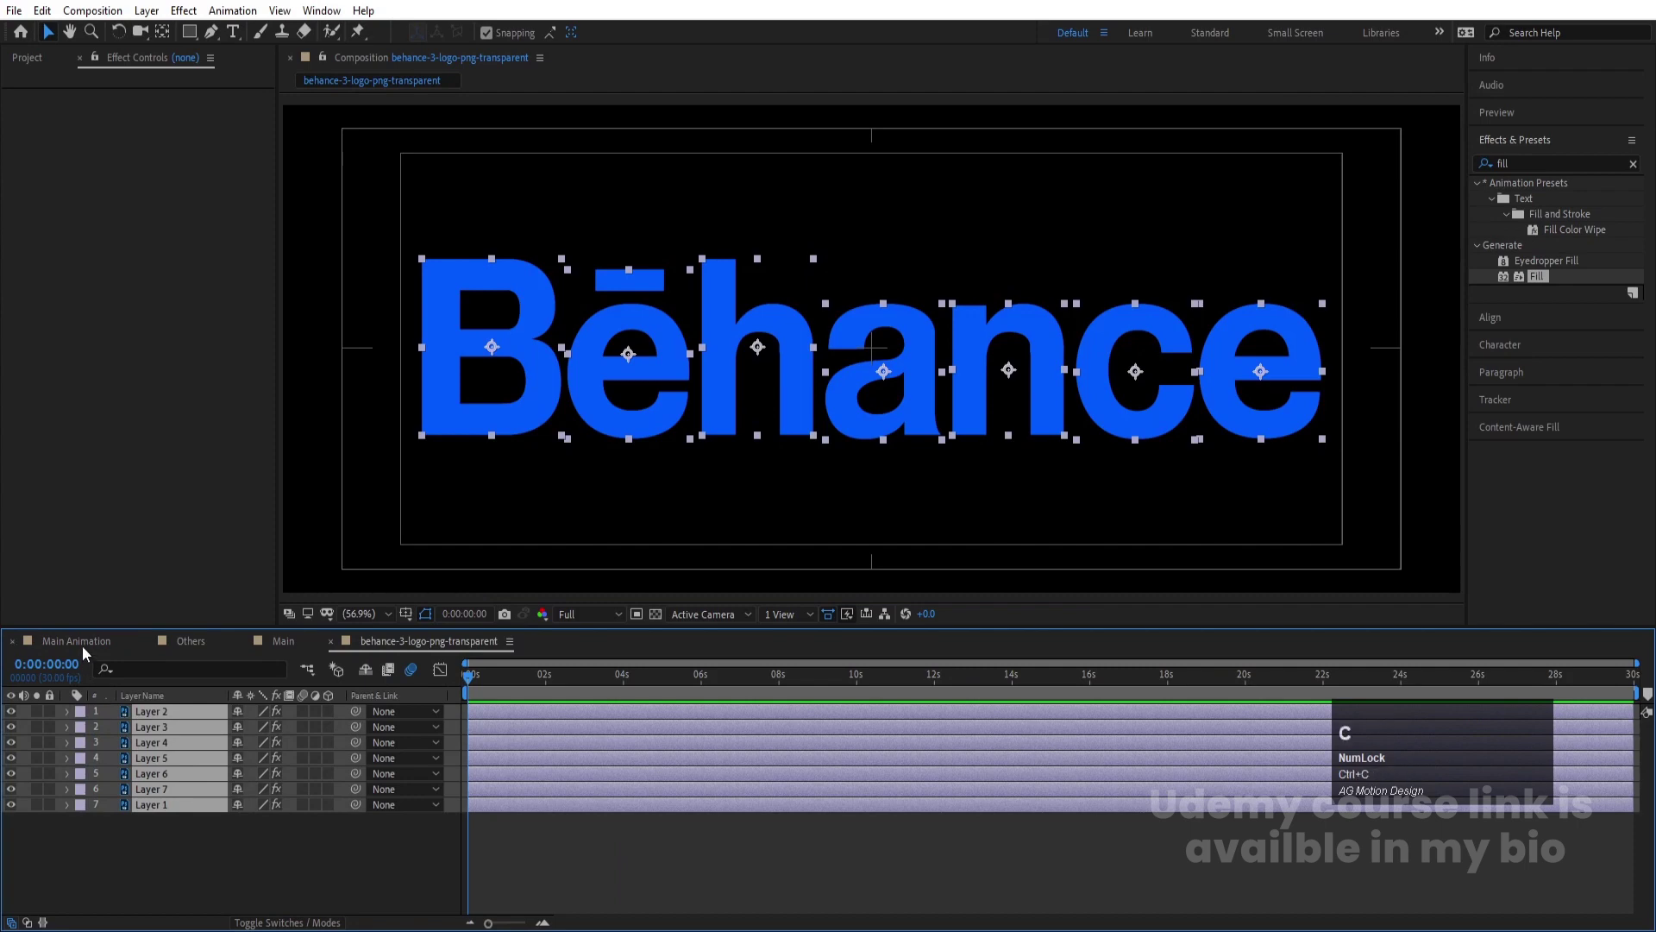
left_click(84, 647)
key("ctrl+v")
key("space")
left_click_drag(742, 685, 458, 713)
Unparent the letter layers from Null 1, delete the null and return the playhead to frame 0
right_click(458, 713)
left_click(499, 728)
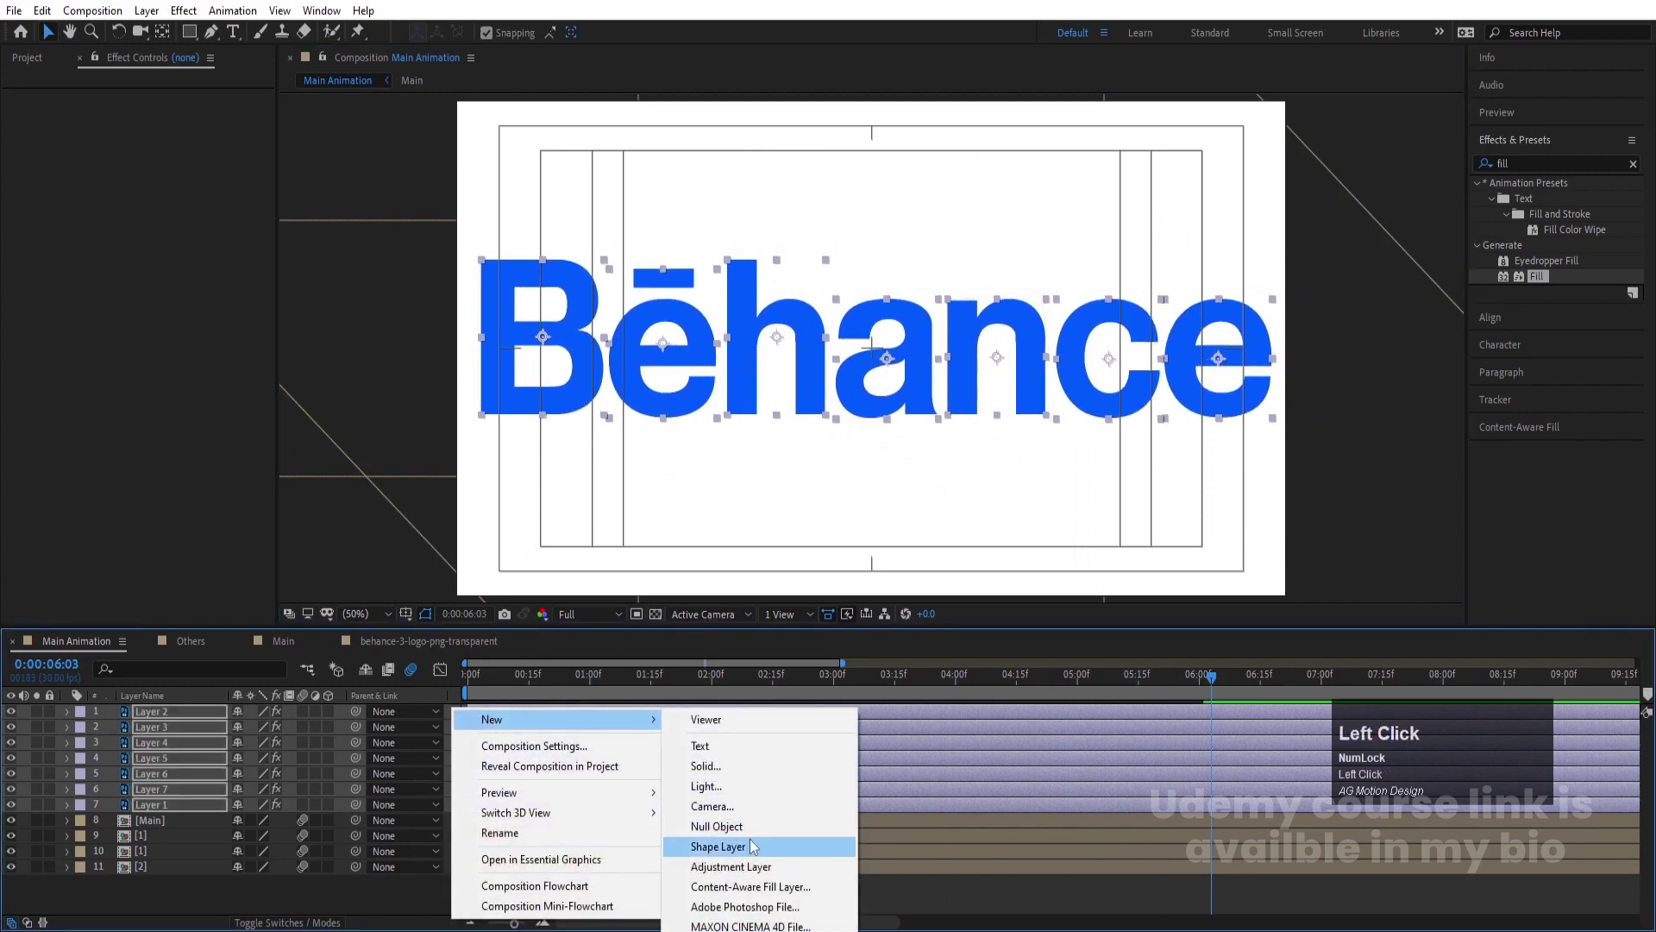
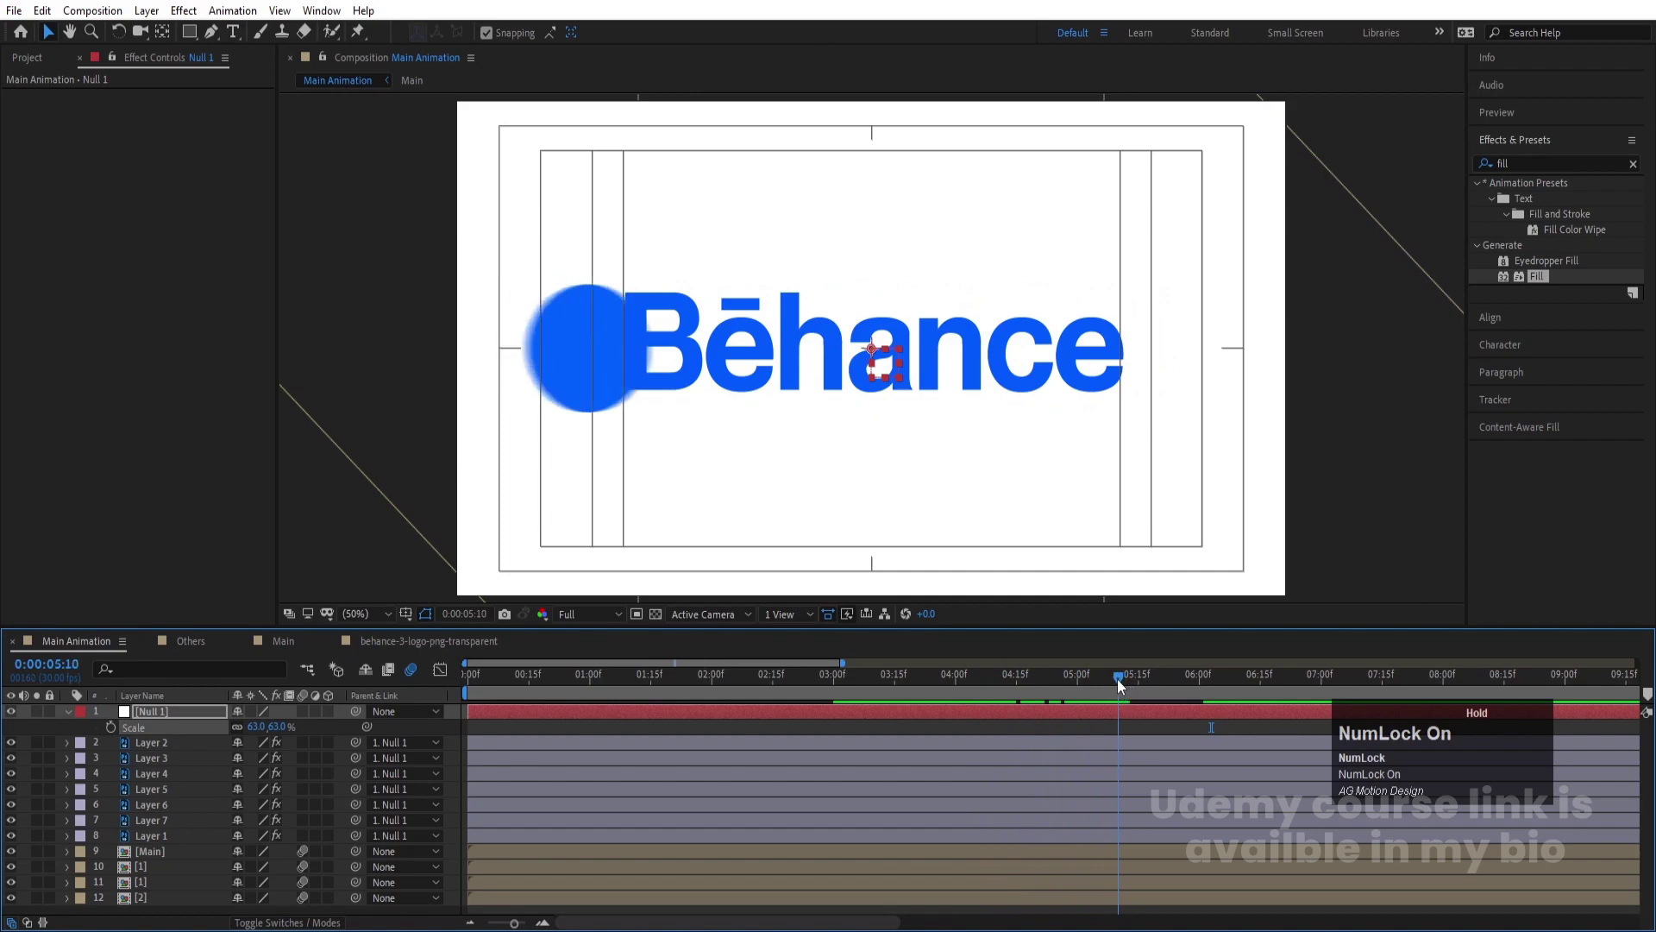
left_click(168, 755)
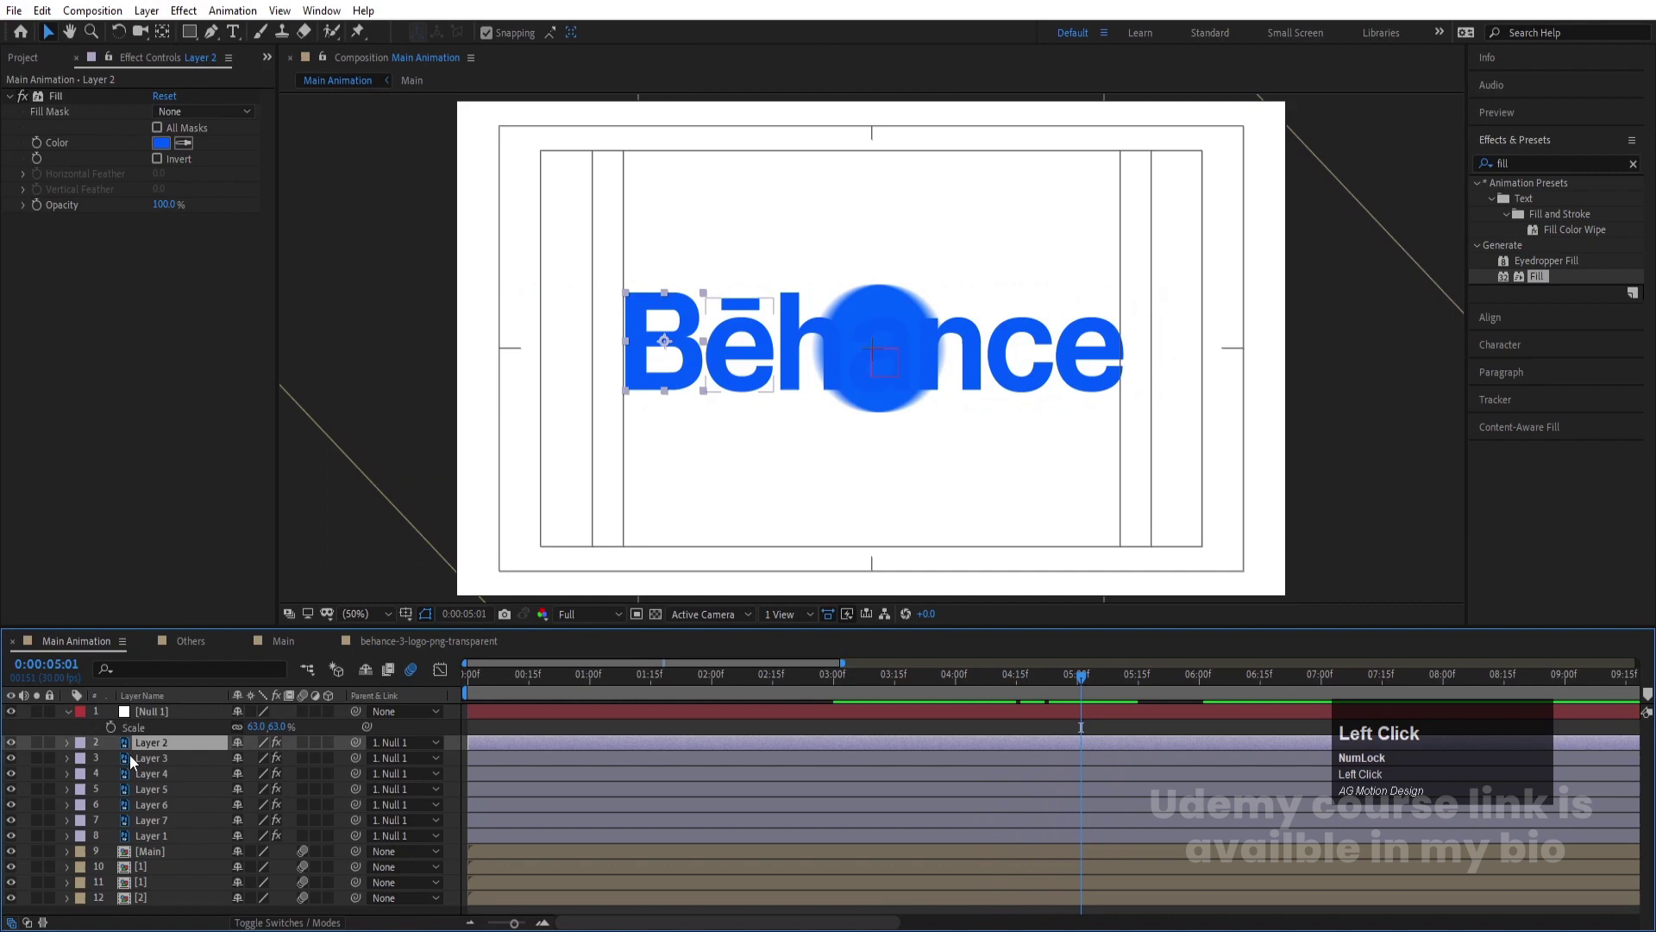
left_click(157, 846)
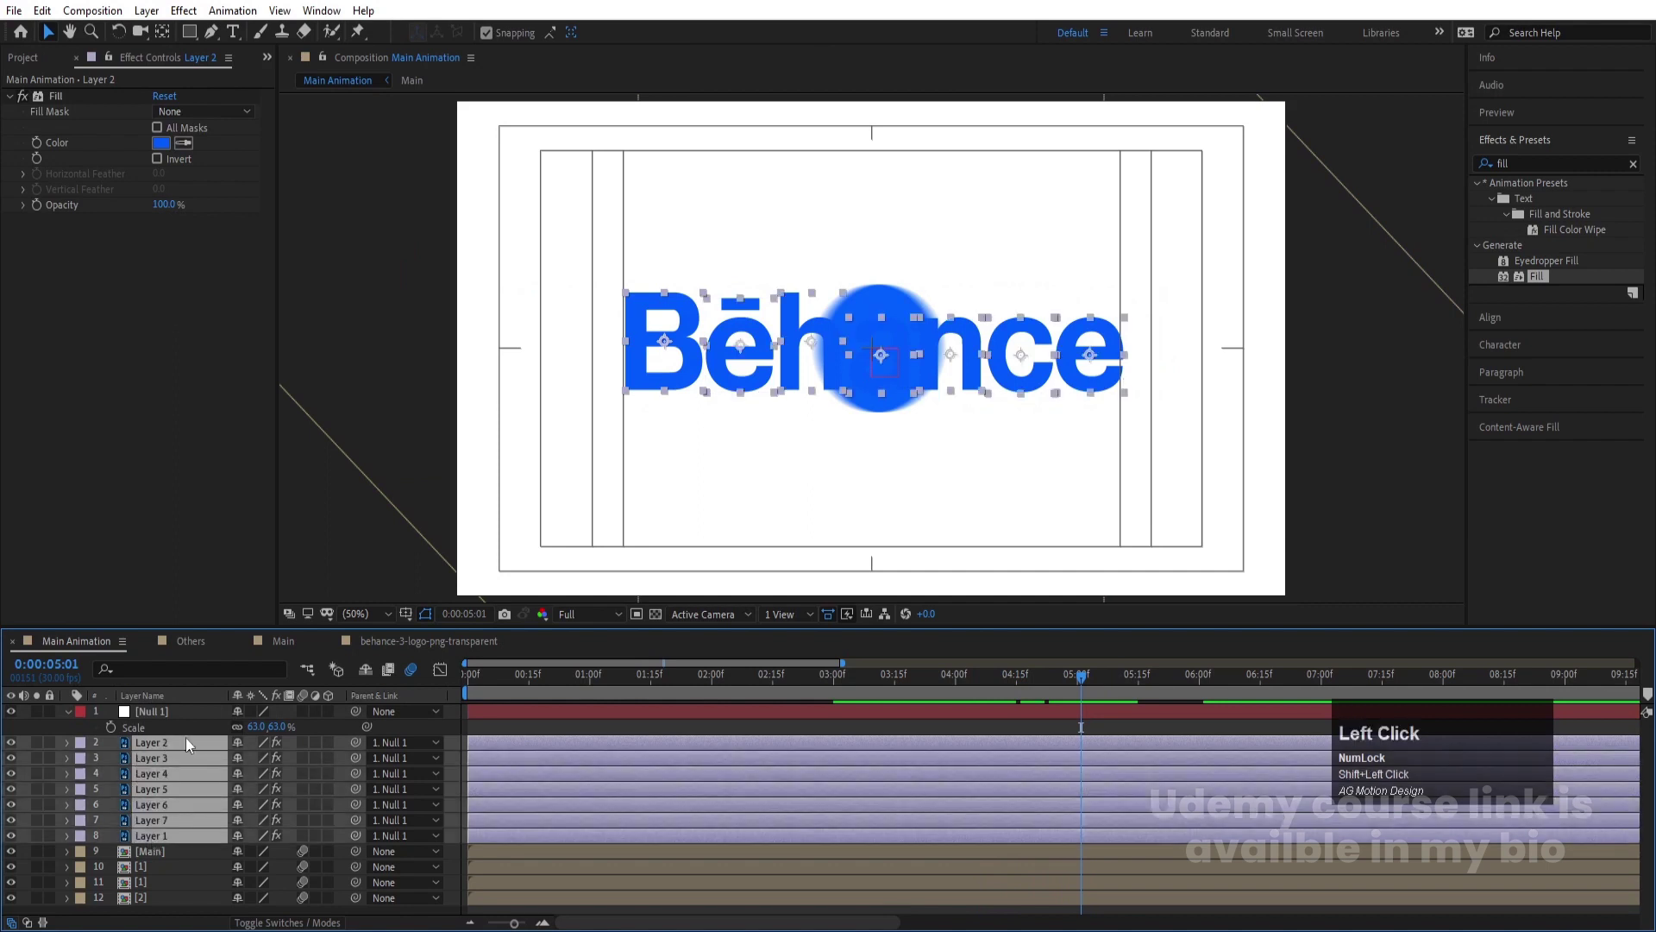
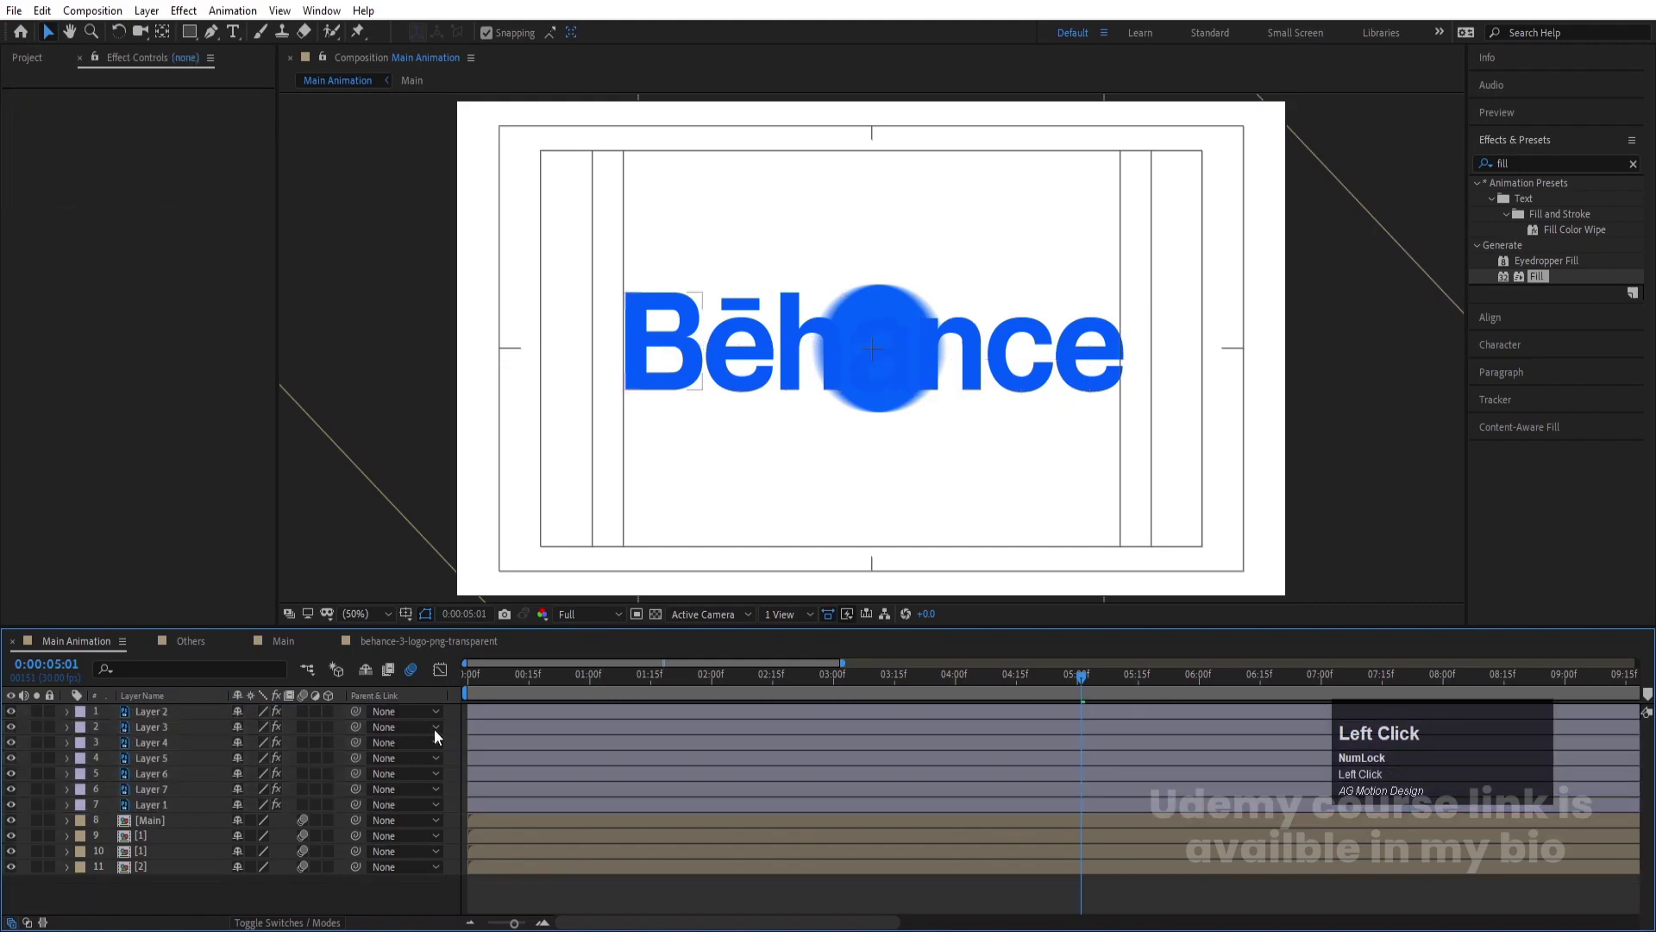
left_click(143, 822)
left_click_drag(150, 867, 161, 817)
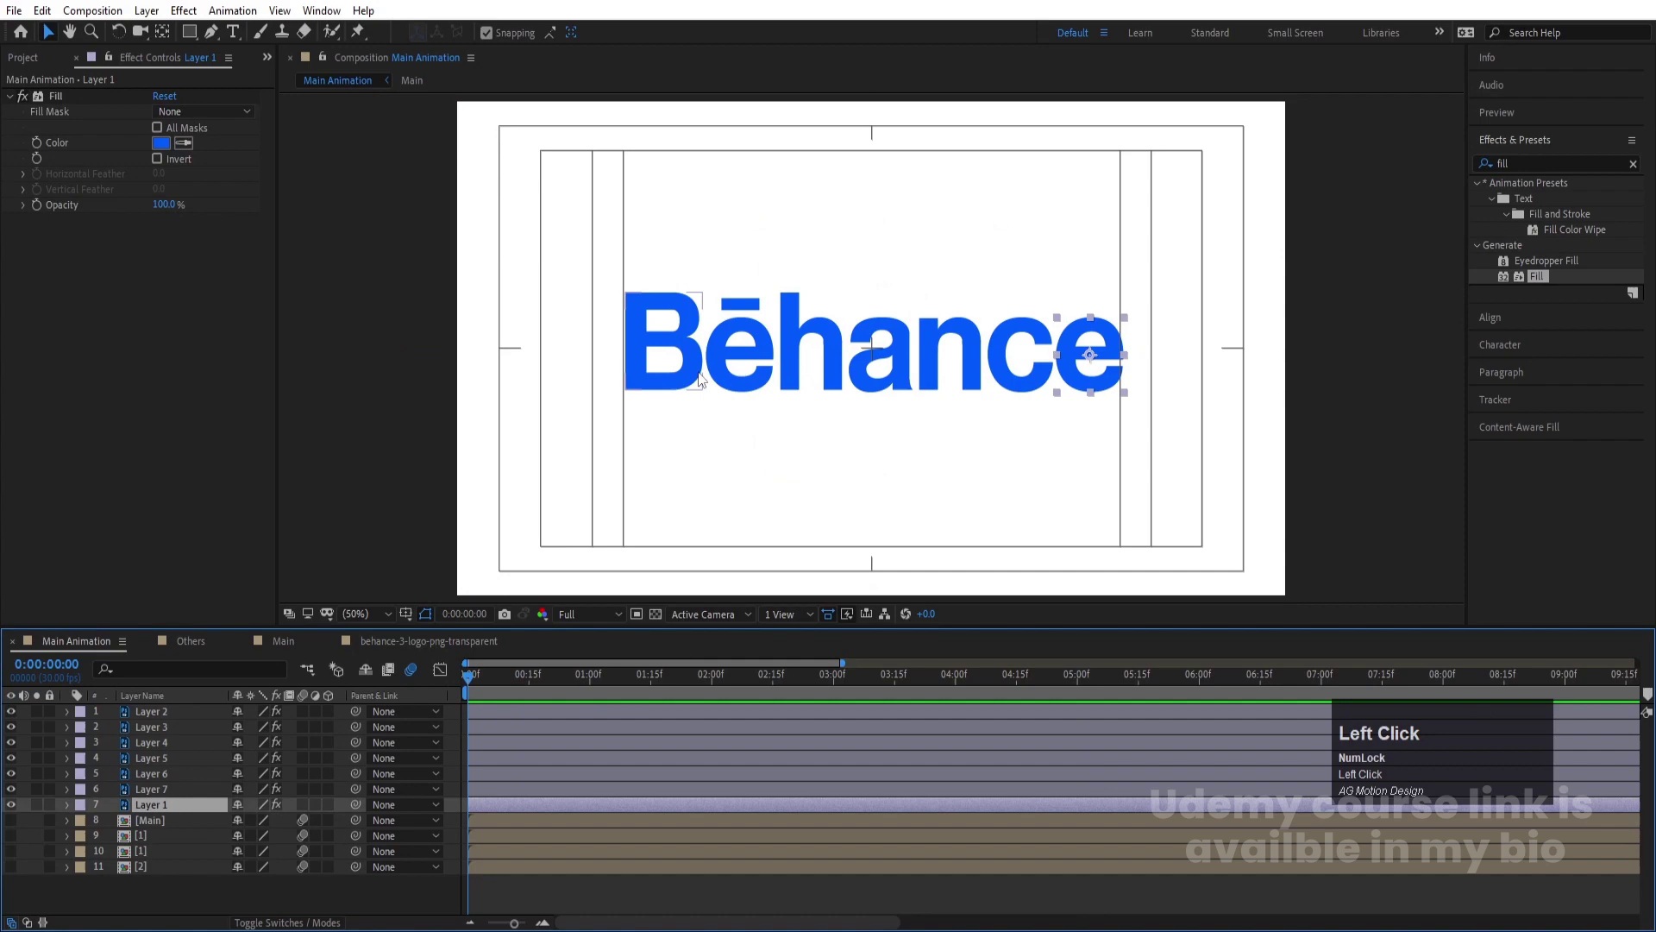
Select all Behance letter layers and reveal their Position properties
key("shift+Num_Lock")
left_click(184, 737)
left_click(155, 721)
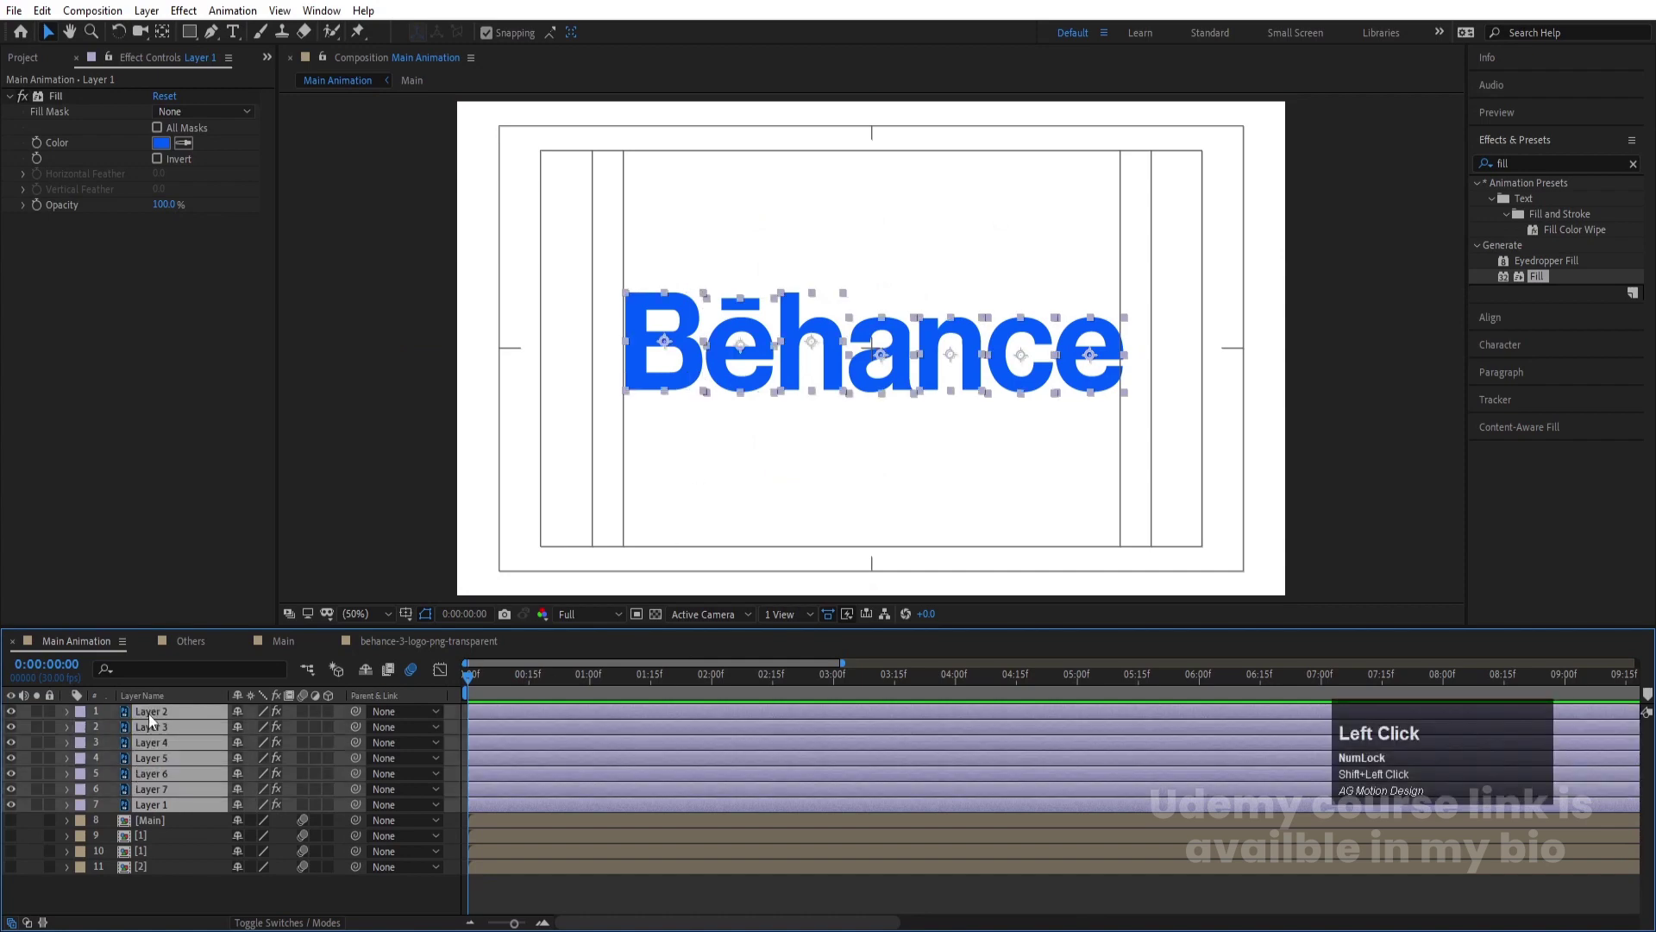
key("p")
left_click(327, 729)
scroll("down", 3)
left_click(149, 853)
left_click(157, 819)
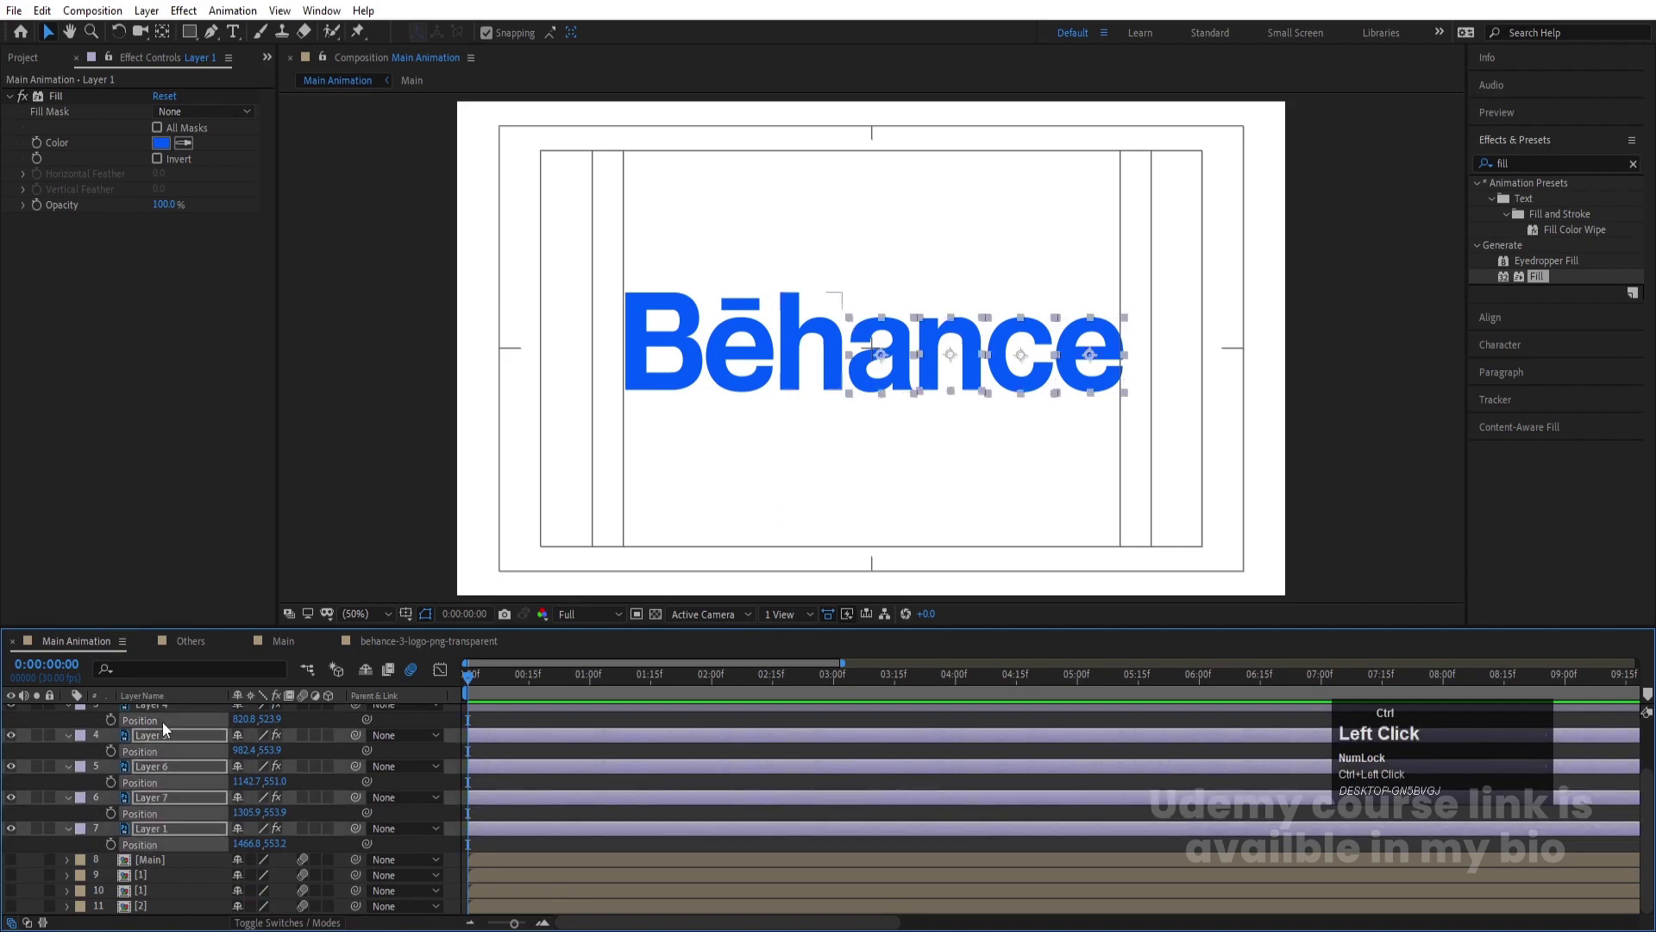
scroll("up", 3)
left_click(160, 773)
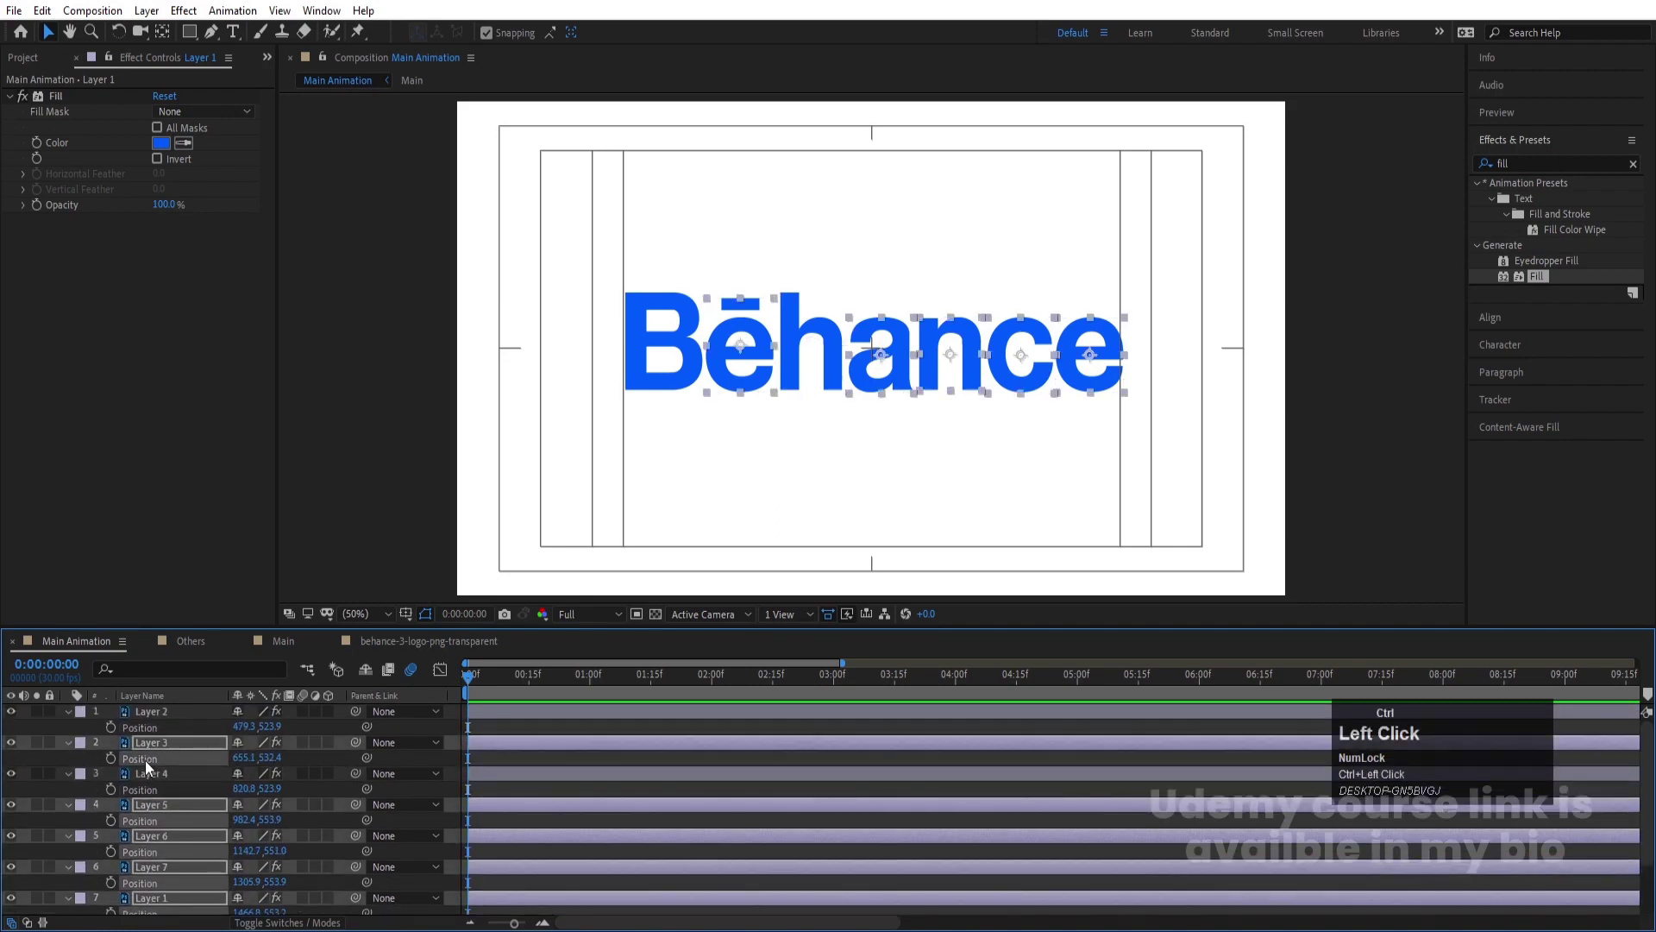
Separate Position into X and Y, keyframe both at 0 and 15 frames, and preview the move
right_click(156, 735)
left_click(225, 549)
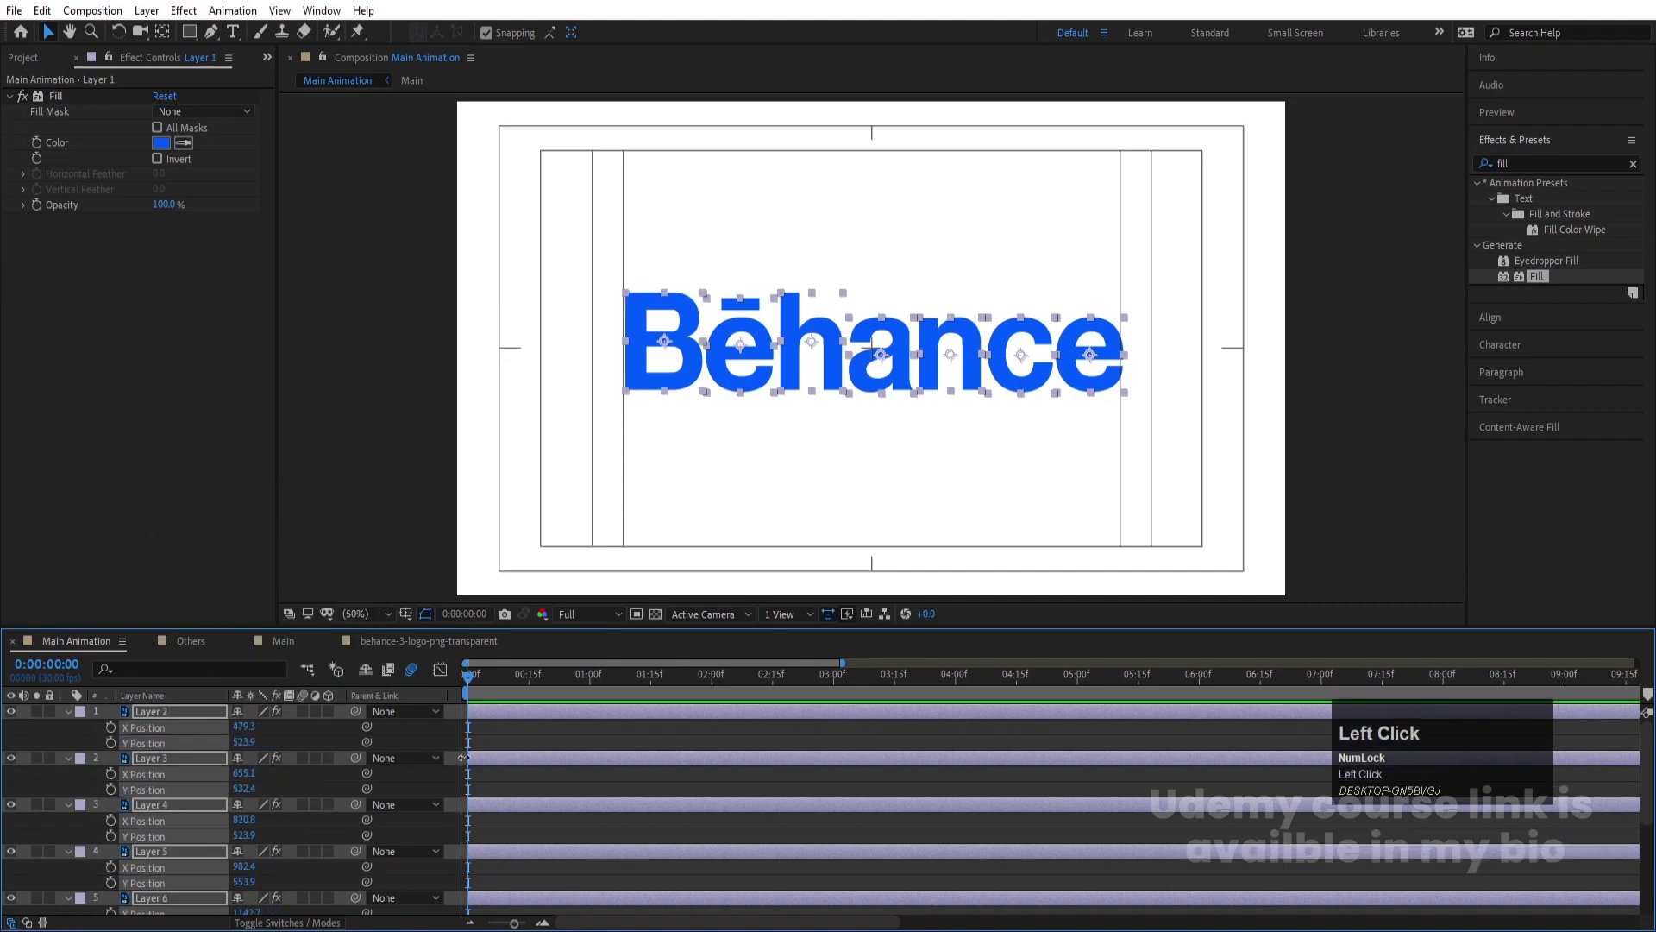
left_click(118, 738)
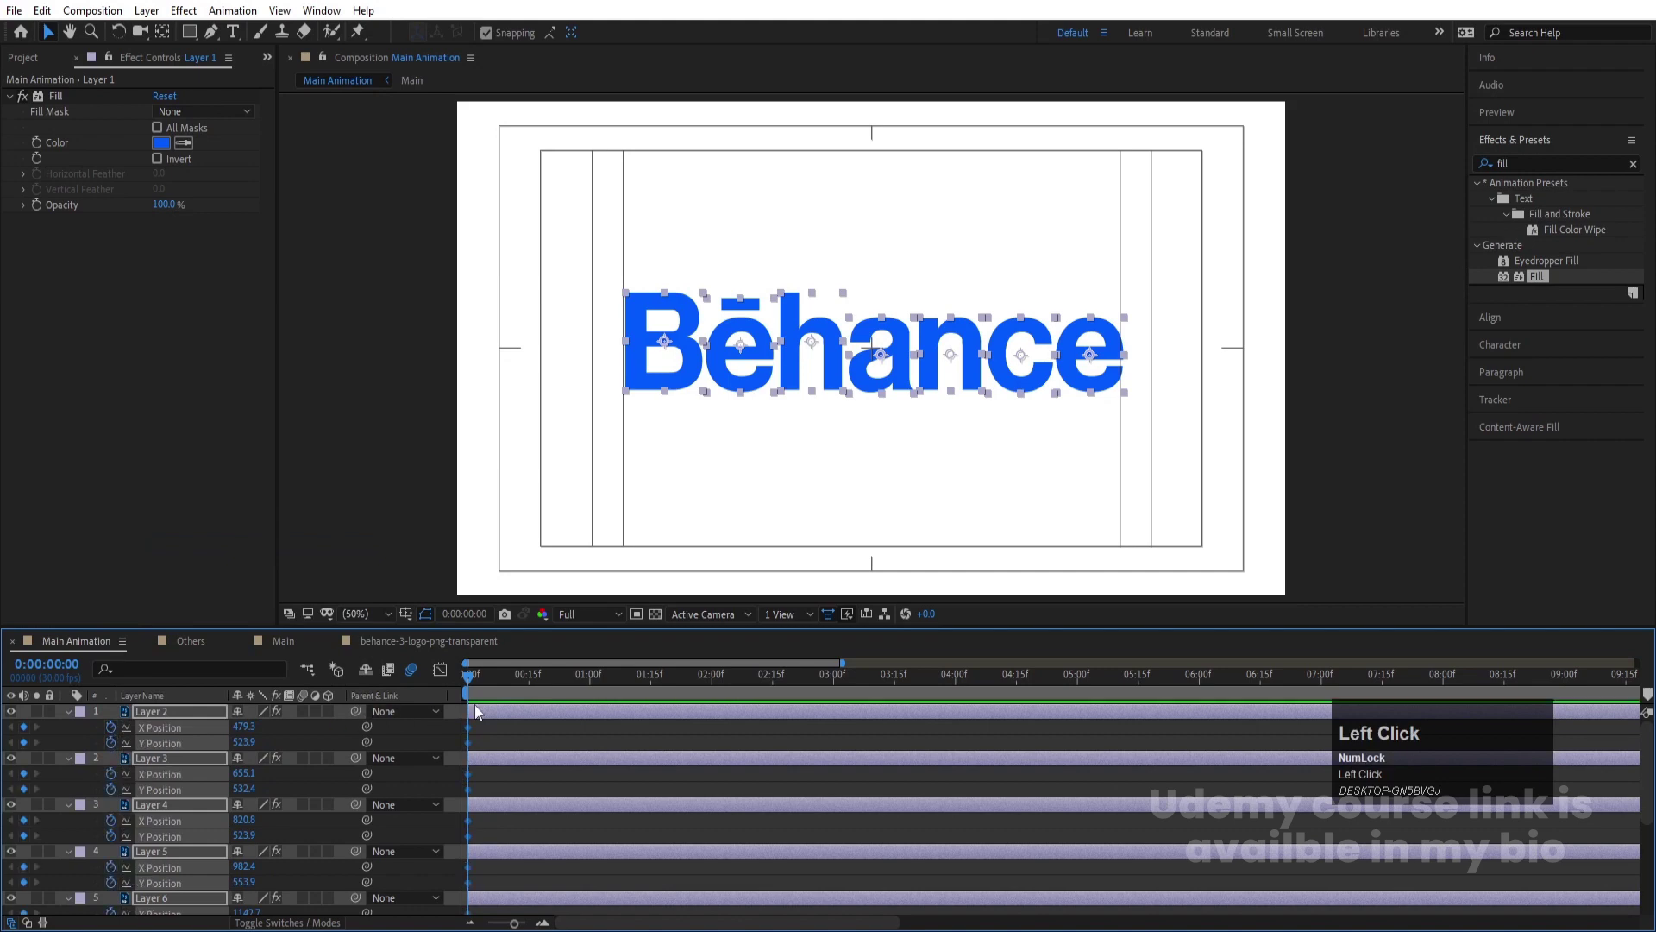
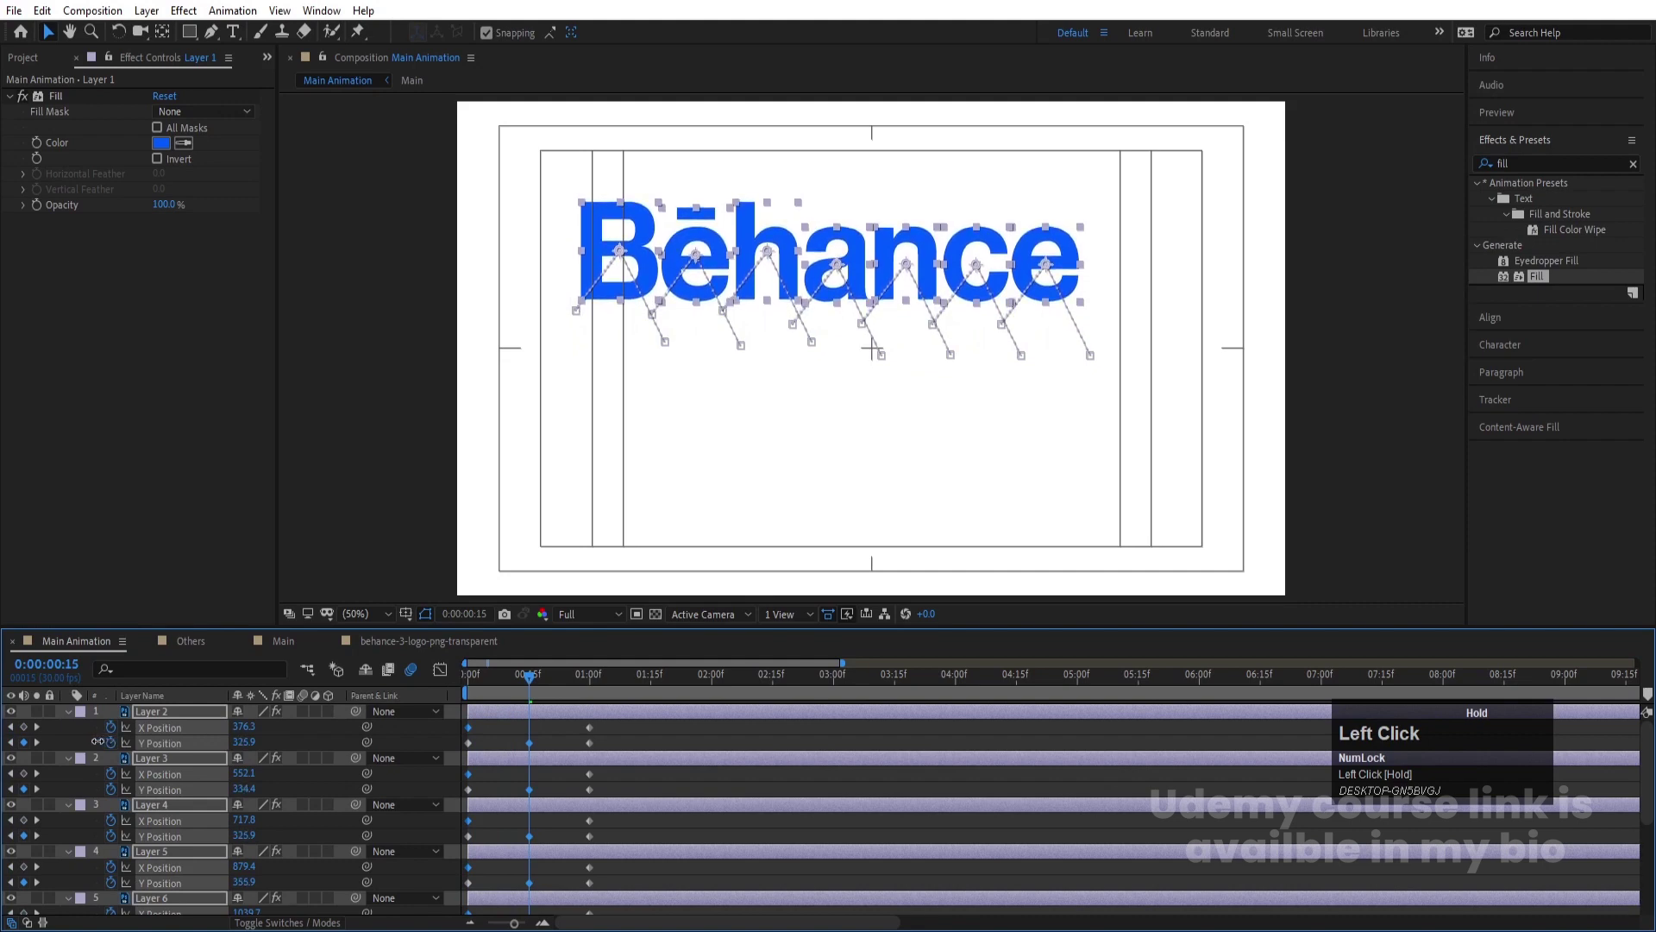
key("space")
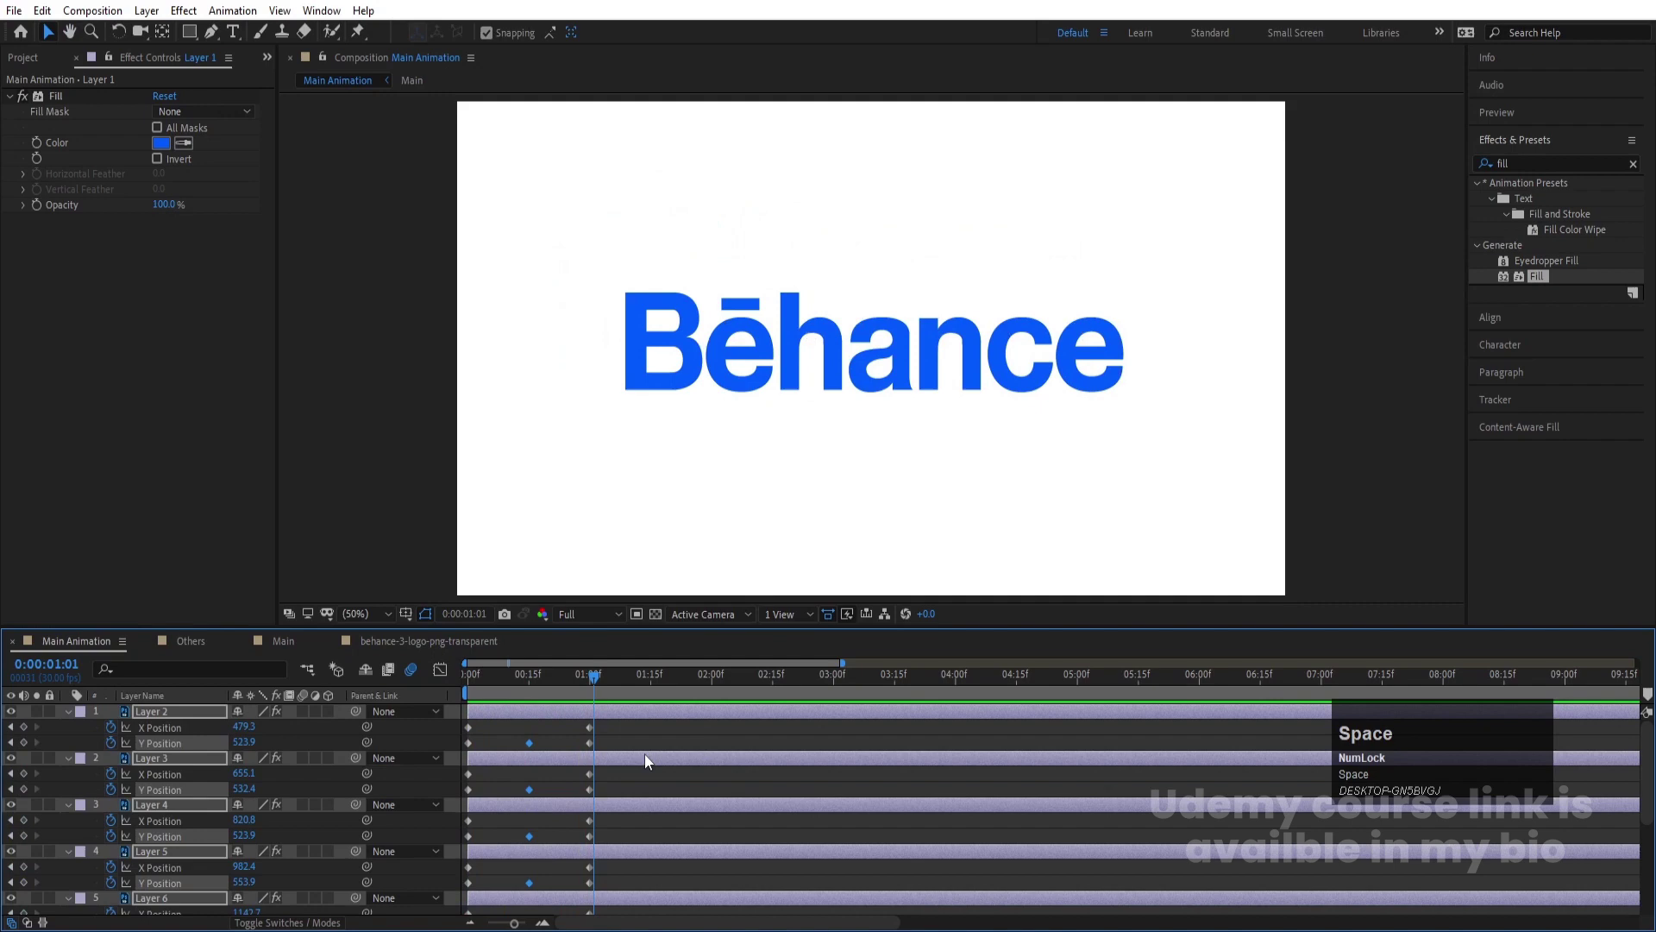
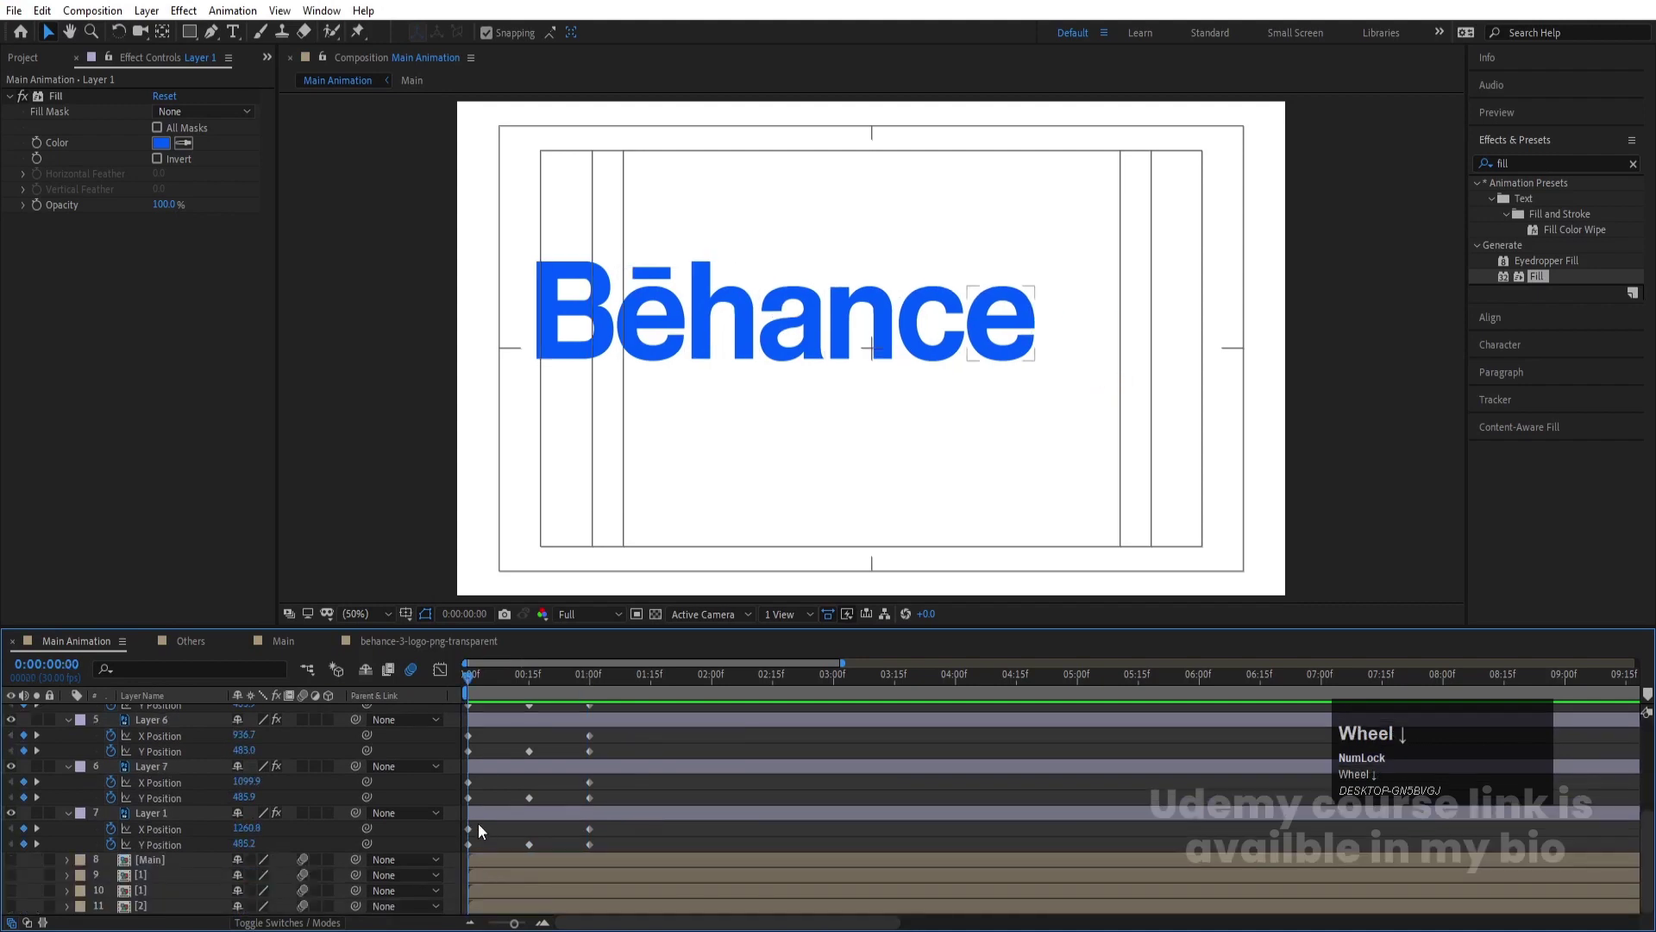
Offset the letters' first X/Y Position keyframes up and left so they arc in, and preview
left_click(485, 825)
scroll("up", 3)
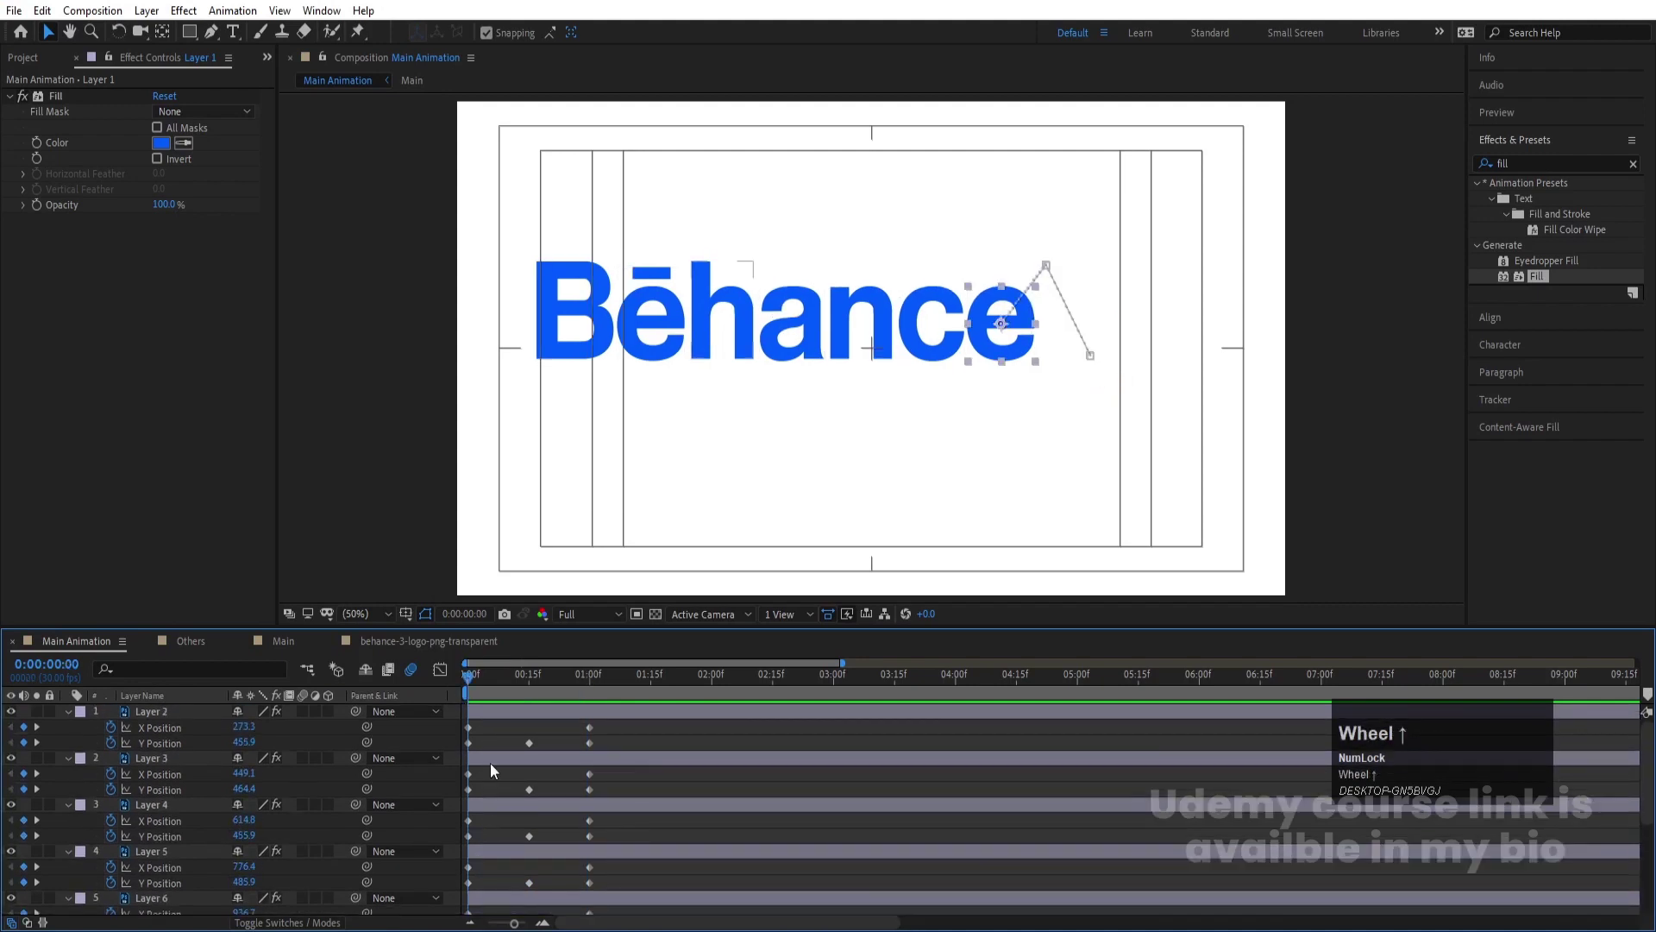
left_click(497, 721)
key("space")
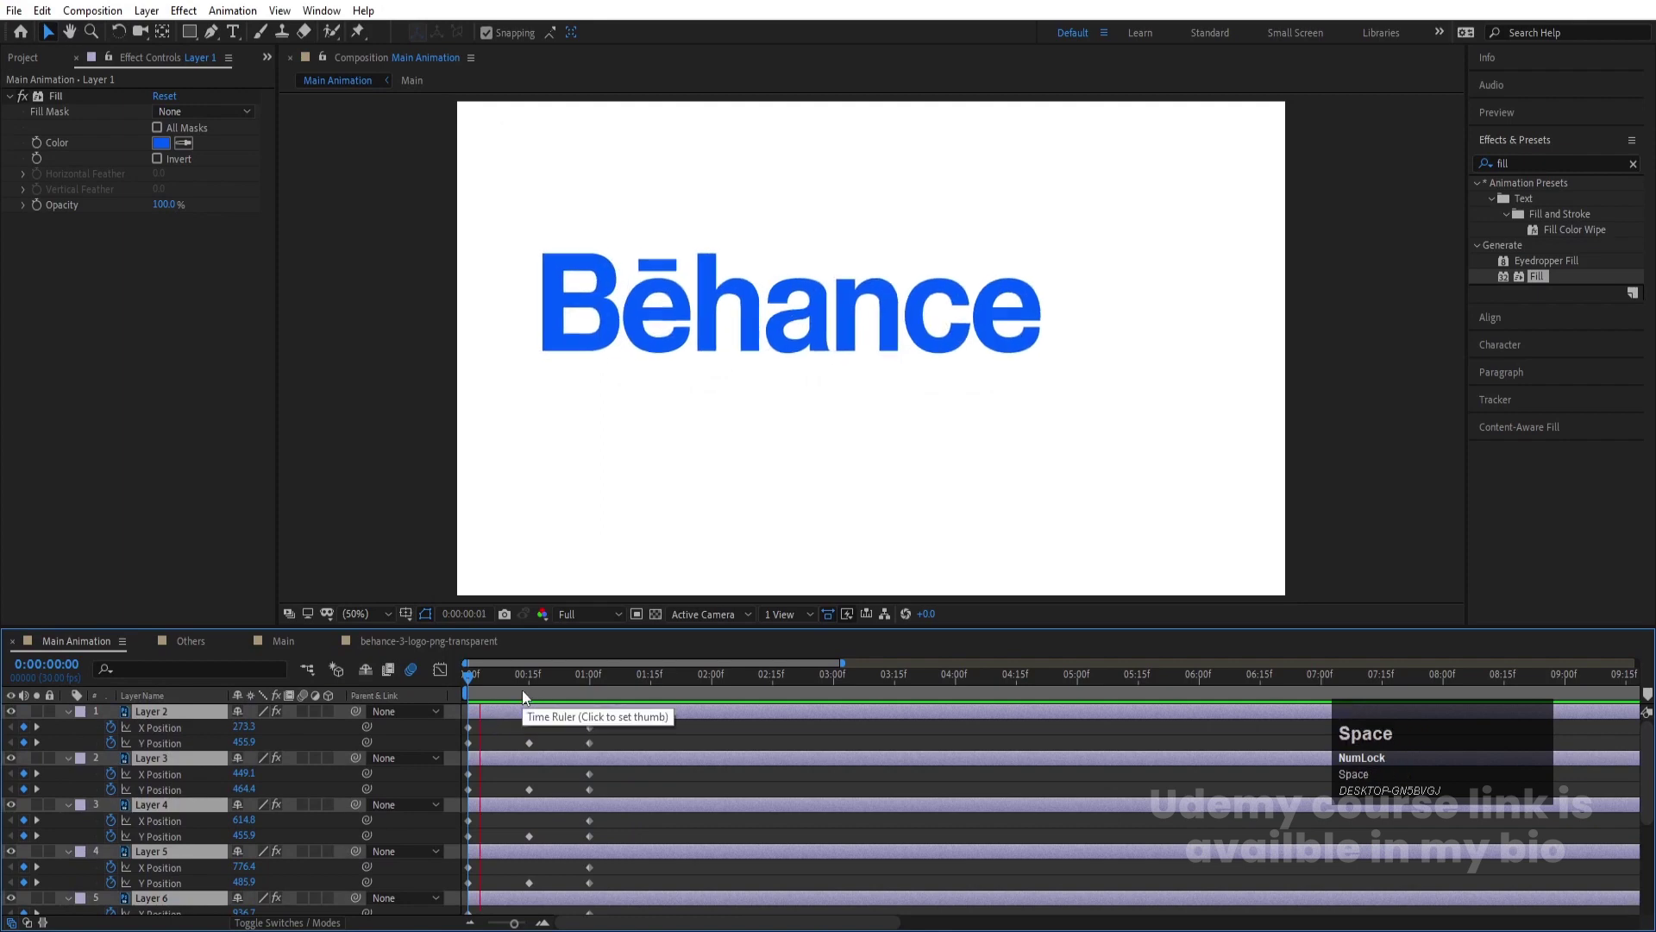
left_click_drag(588, 686, 326, 686)
key("space")
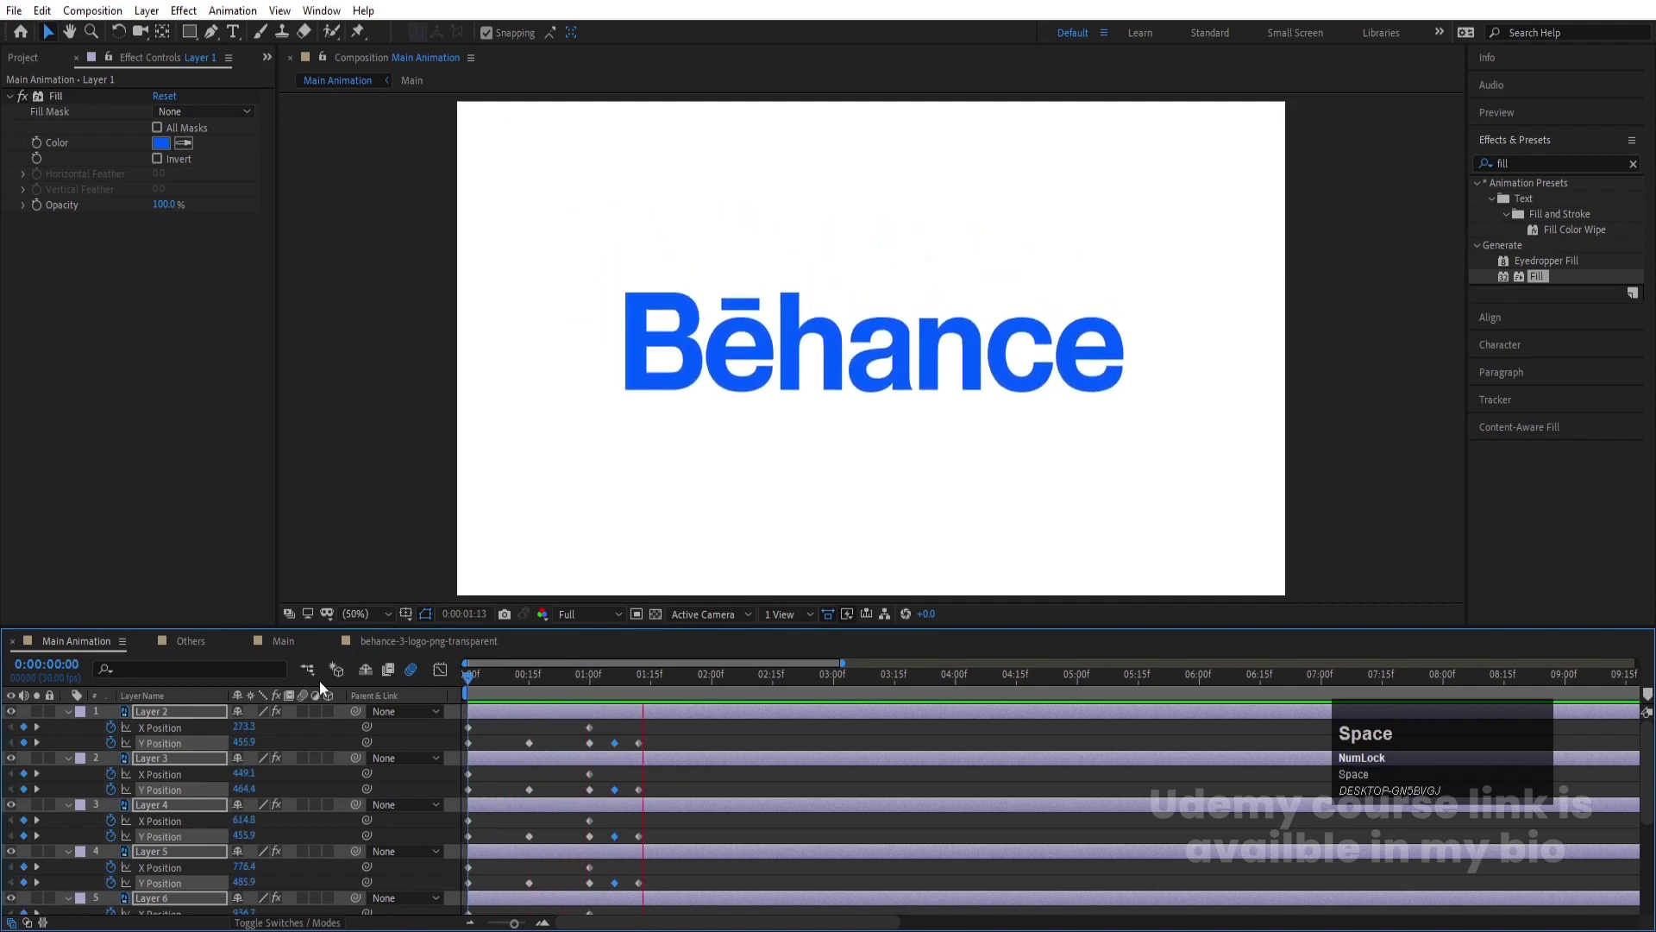
key("space")
Keyframe Scale on the letters, set the starting Scale to 0%, and preview the letters growing in
left_click(564, 691)
key("=")
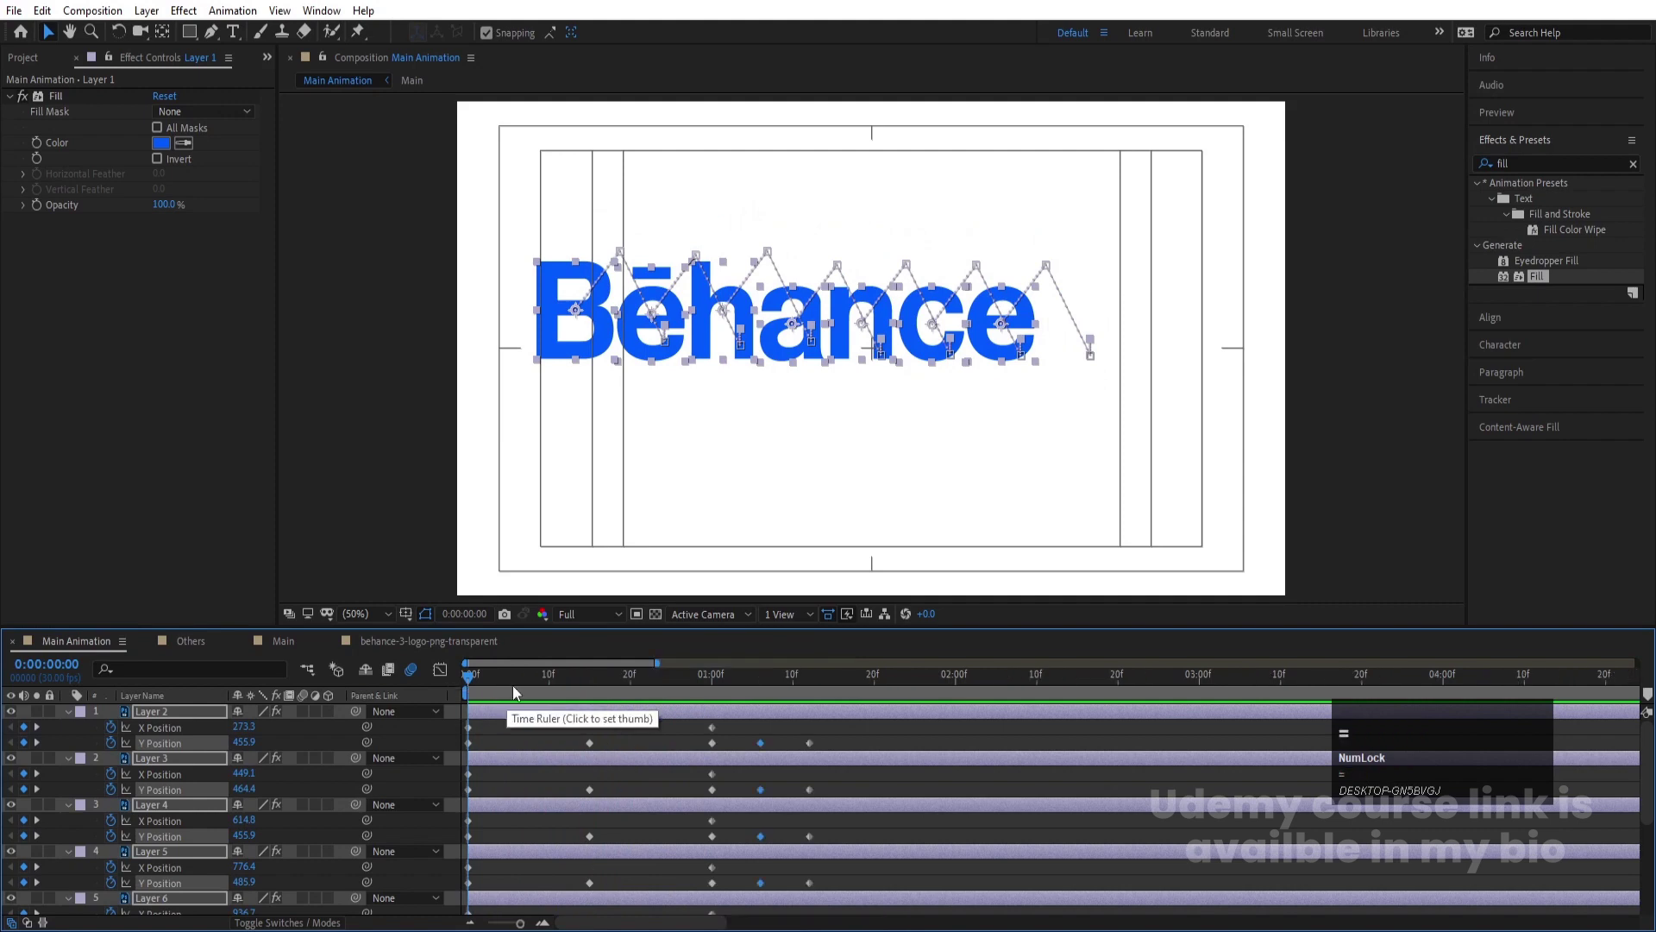
left_click_drag(520, 689, 151, 718)
key("s")
left_click(115, 733)
key("u")
left_click_drag(693, 687, 26, 765)
key("j")
key("j")
left_click(270, 765)
key("Return")
key("space")
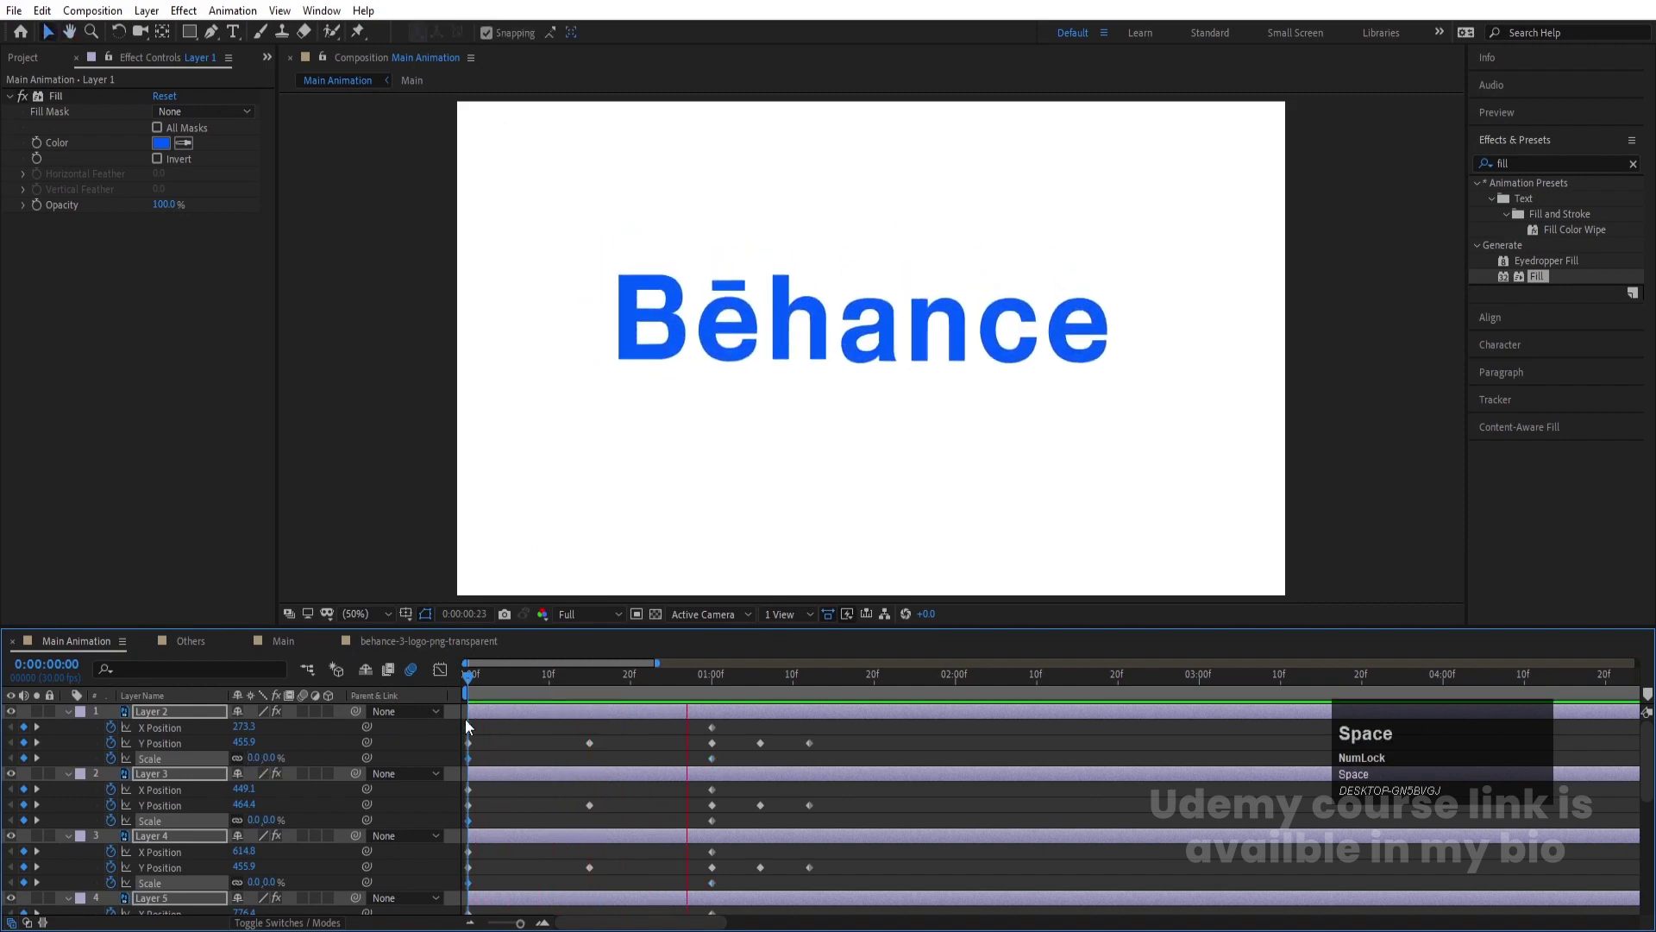
Keyframe Rotation on the letters from 0x to 1x full turn and preview the spin
left_click_drag(547, 696, 100, 709)
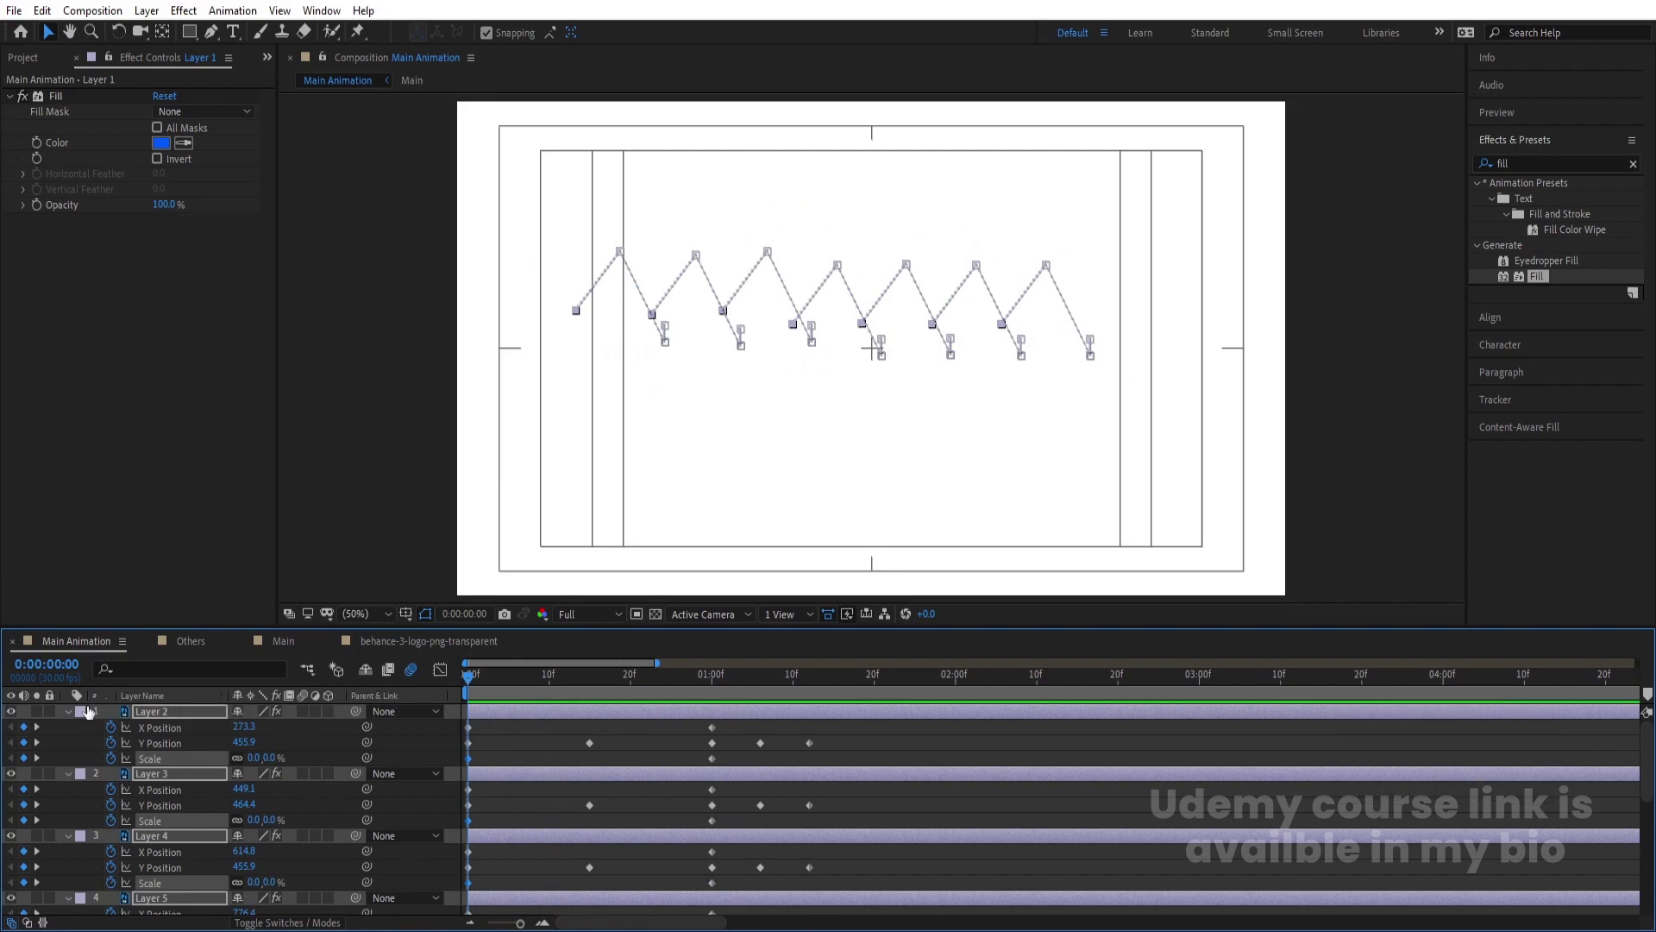
key("r")
left_click(115, 729)
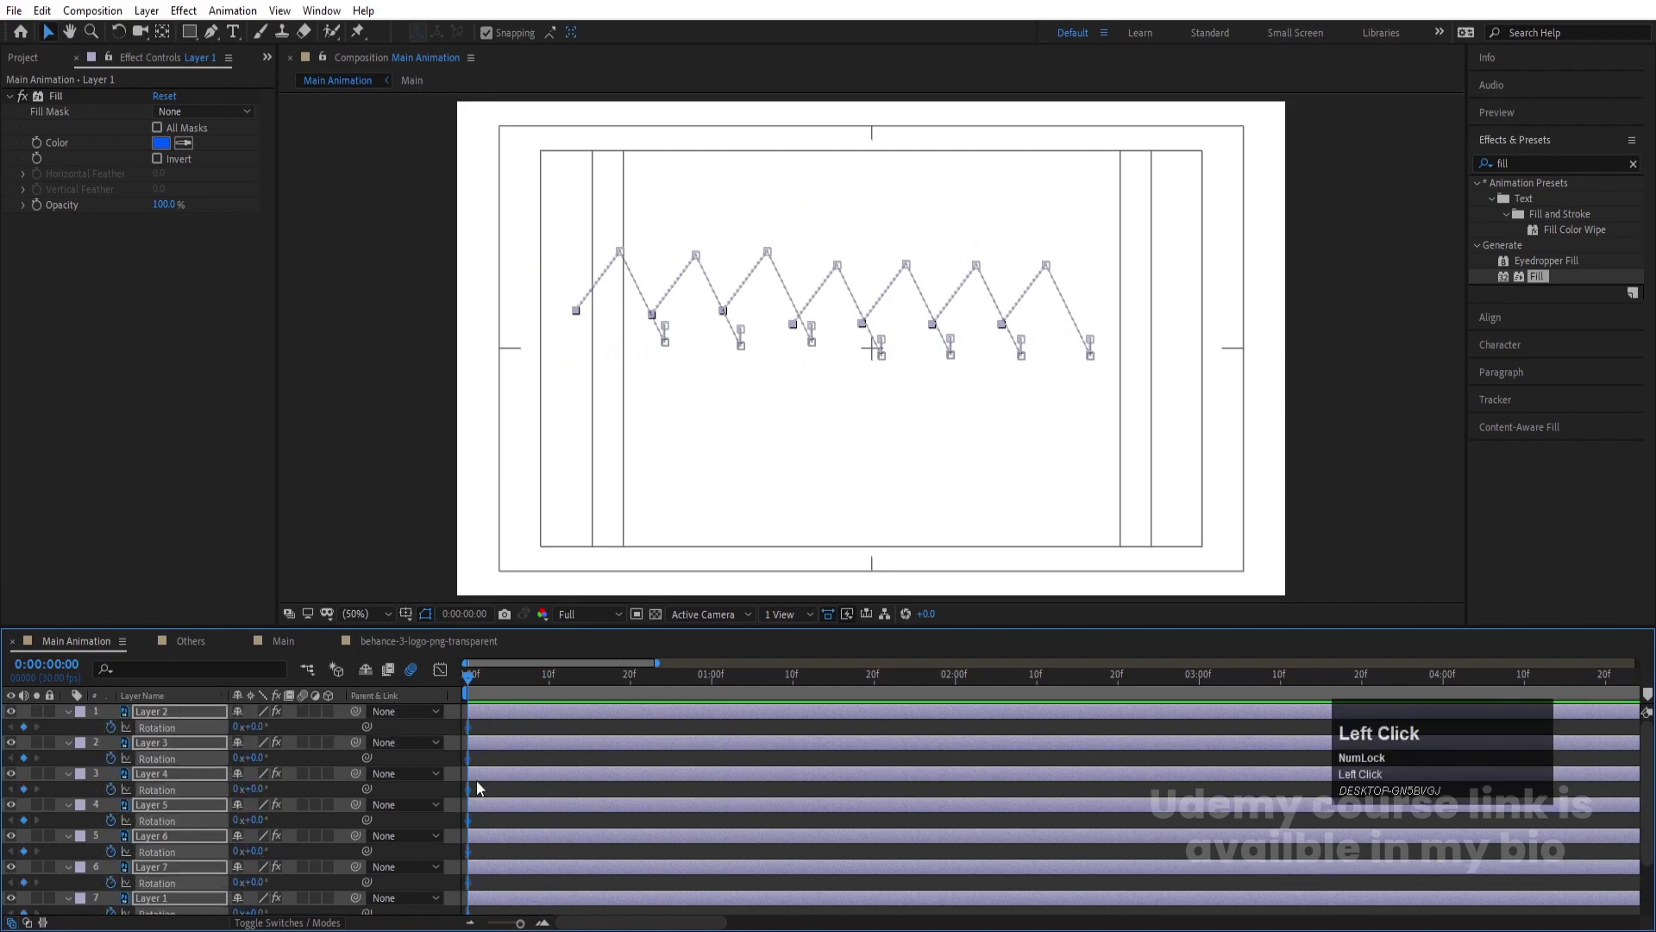
key("u")
type("ukk")
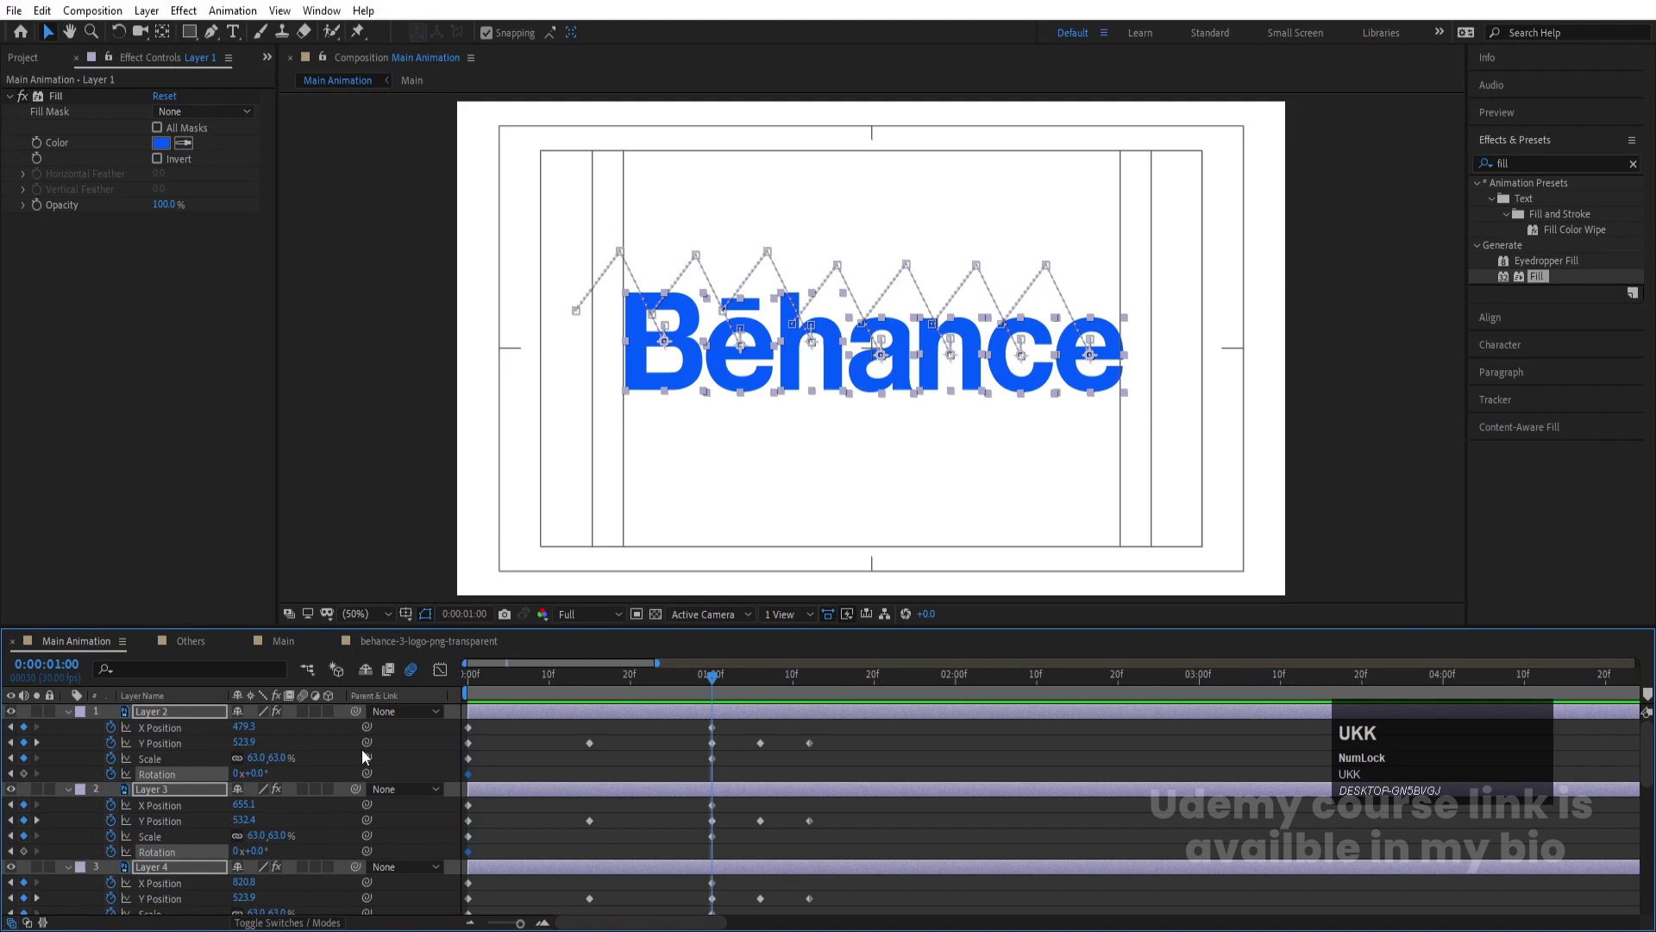
left_click(243, 781)
key("Return")
left_click(504, 692)
key("space")
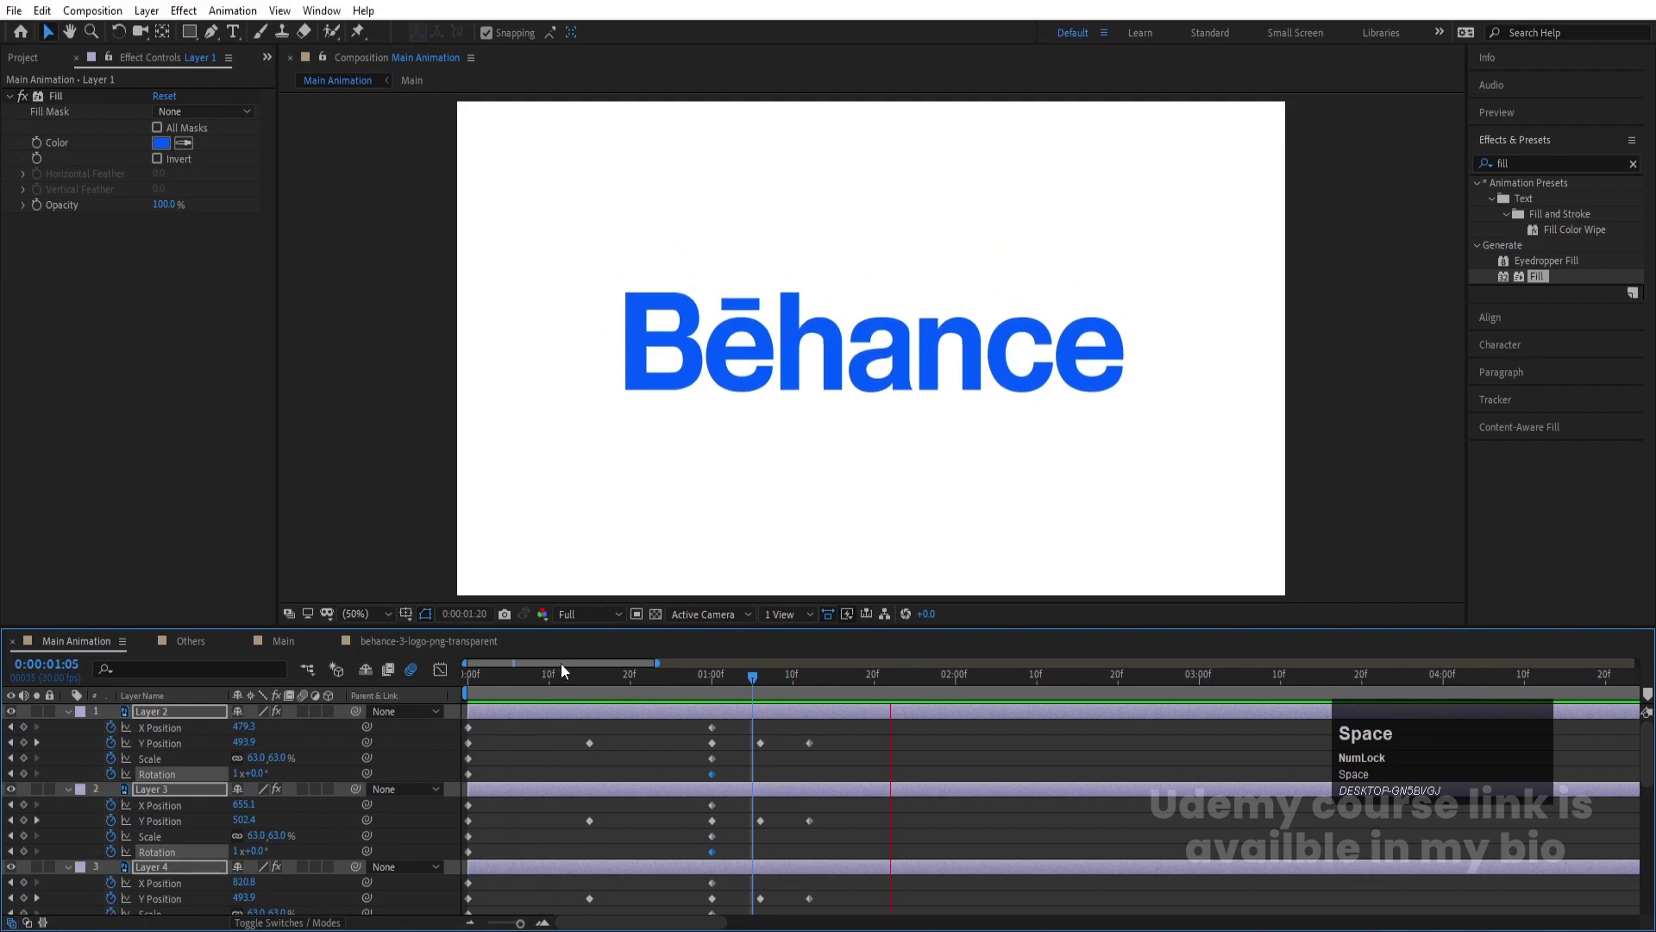
Reselect all the letter layers and show only their Scale properties
left_click(603, 738)
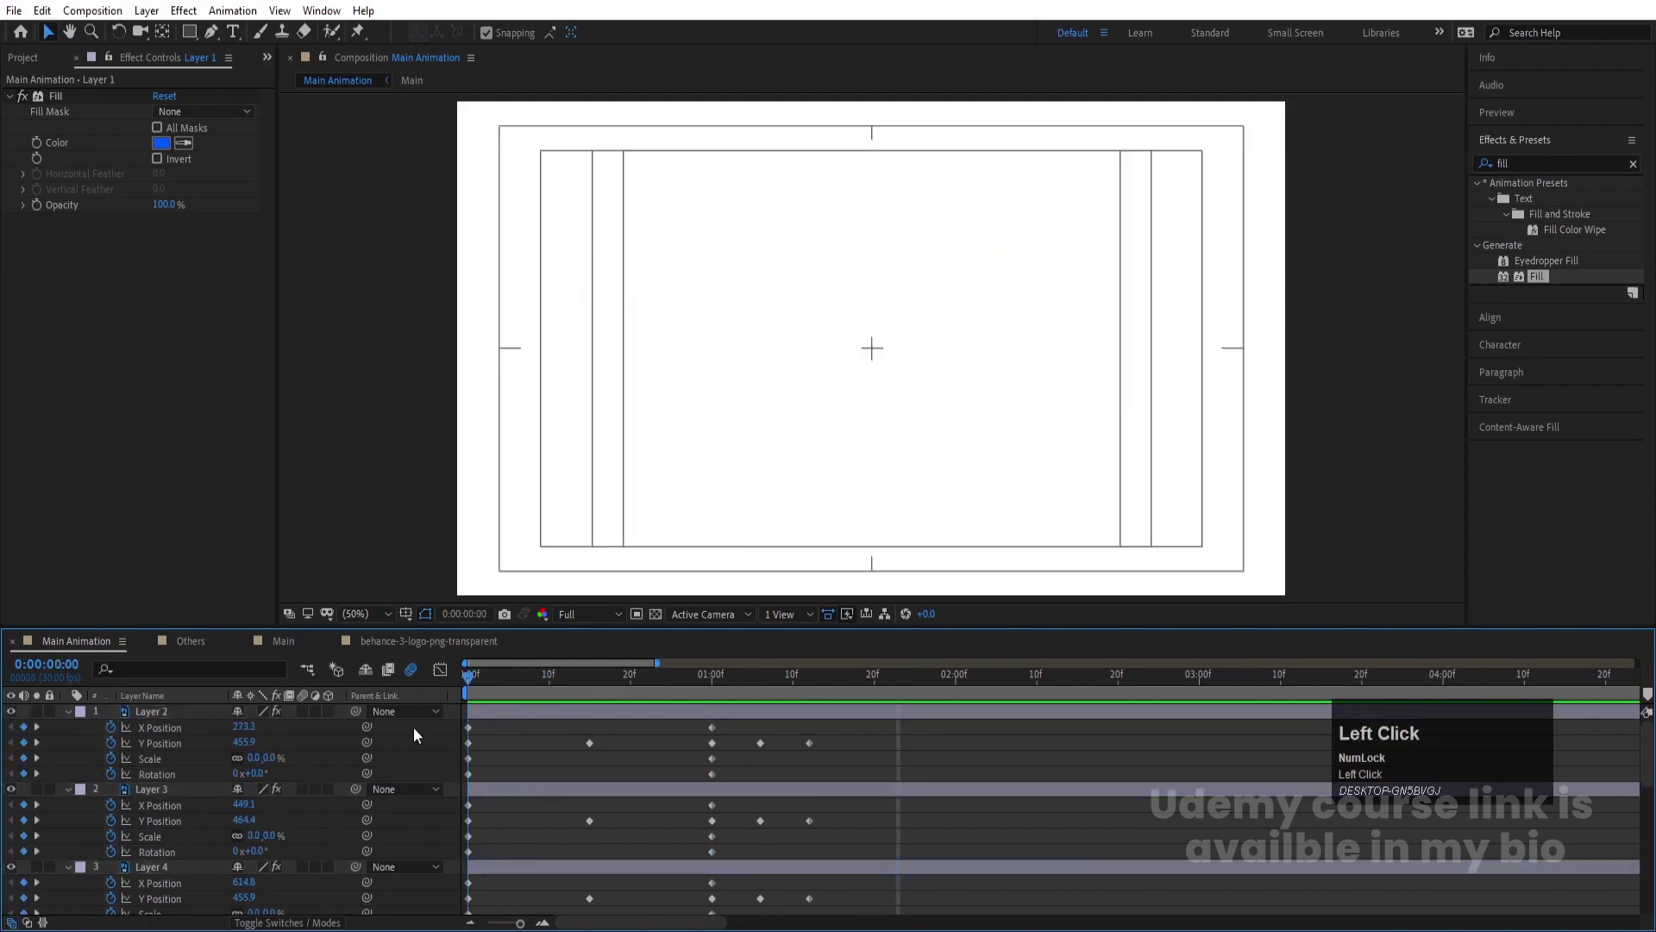
scroll("down", 3)
left_click(520, 843)
scroll("up", 3)
left_click(485, 722)
scroll("down", 3)
key("s")
left_click(513, 791)
scroll("up", 3)
left_click(489, 715)
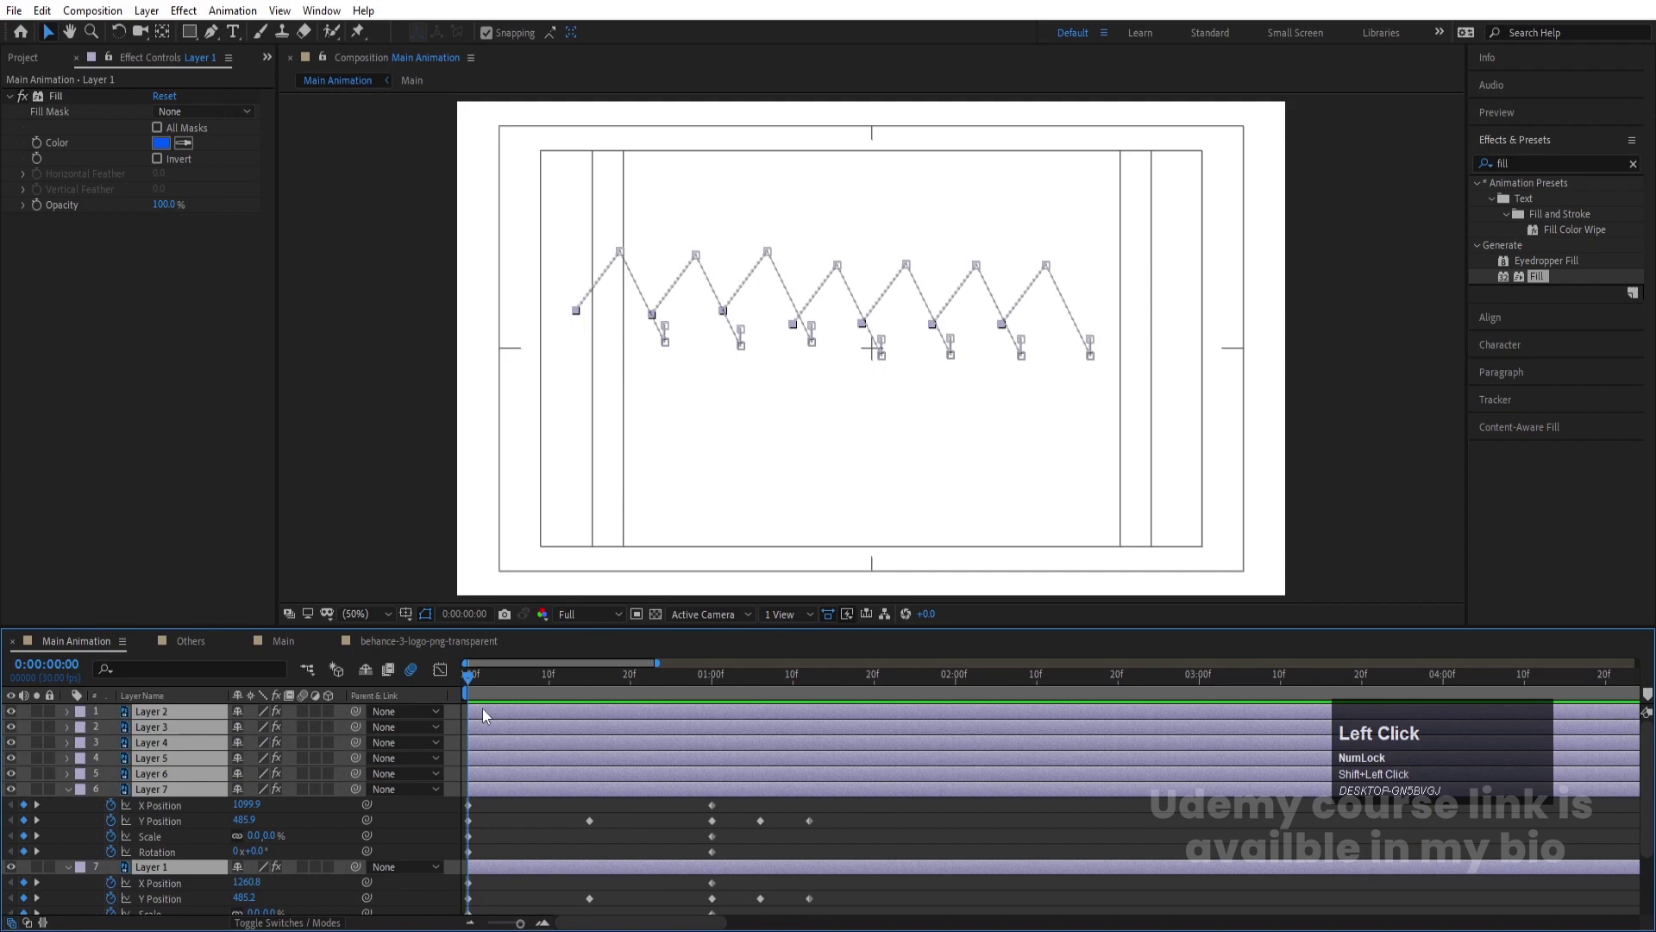
key("s")
type("ss")
scroll("down", 3)
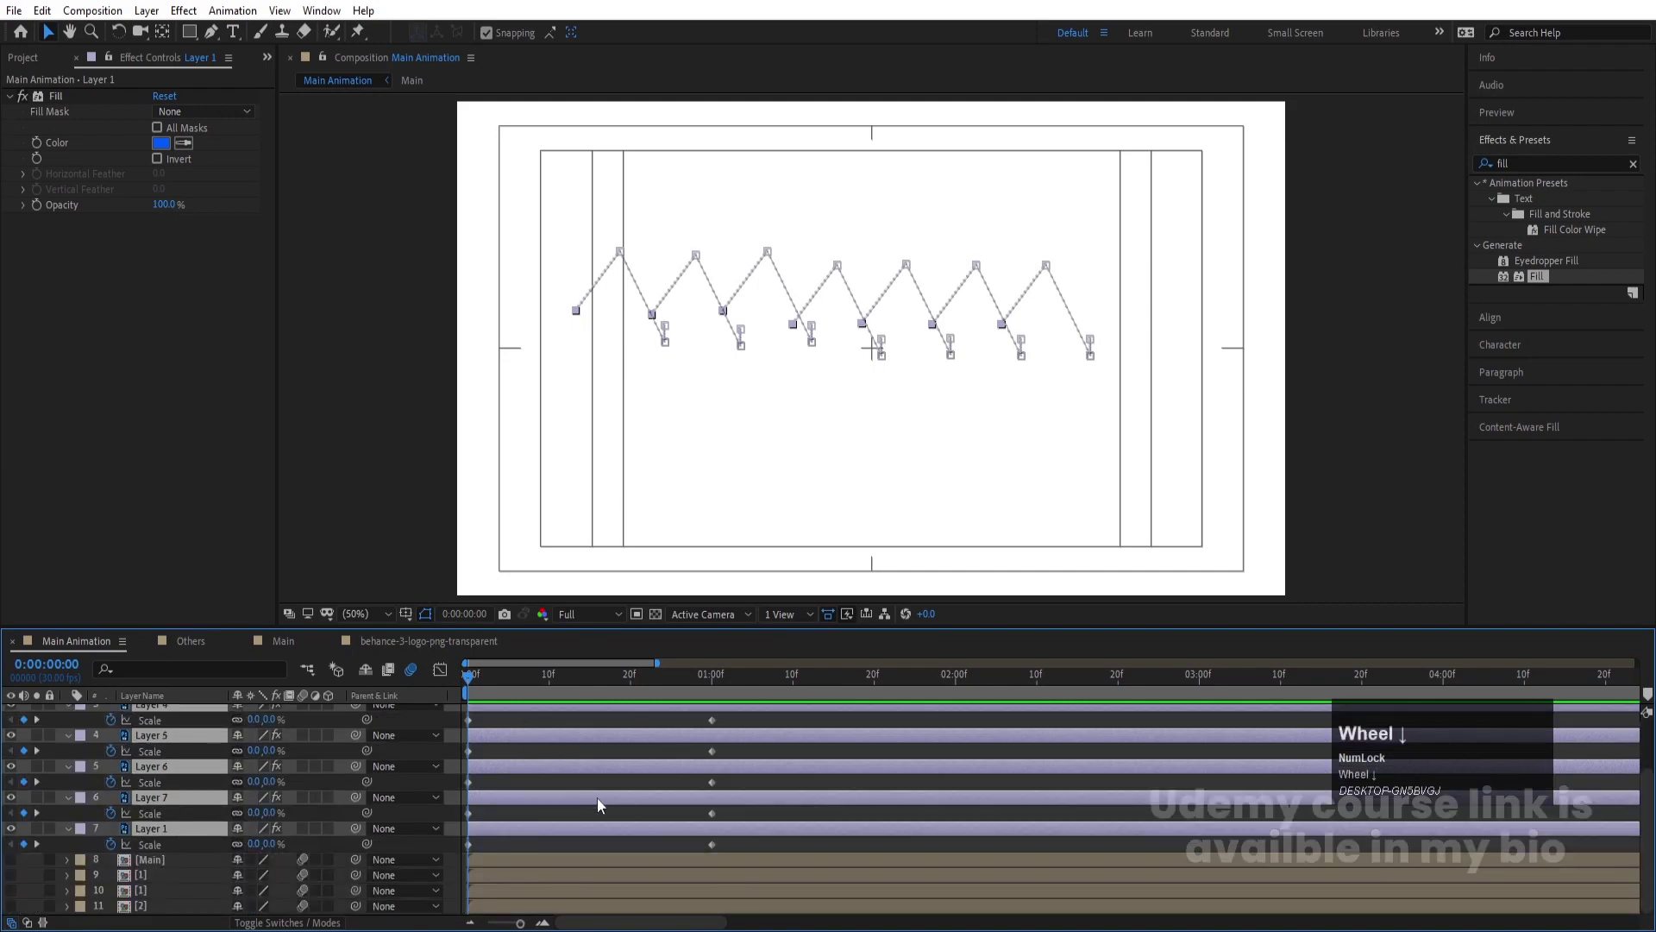
Easy Ease all letters' Scale keyframes and reshape the speed curve for a quick pop
left_click_drag(731, 855, 378, 542)
key("F9")
left_click_drag(444, 675, 633, 874)
key("space")
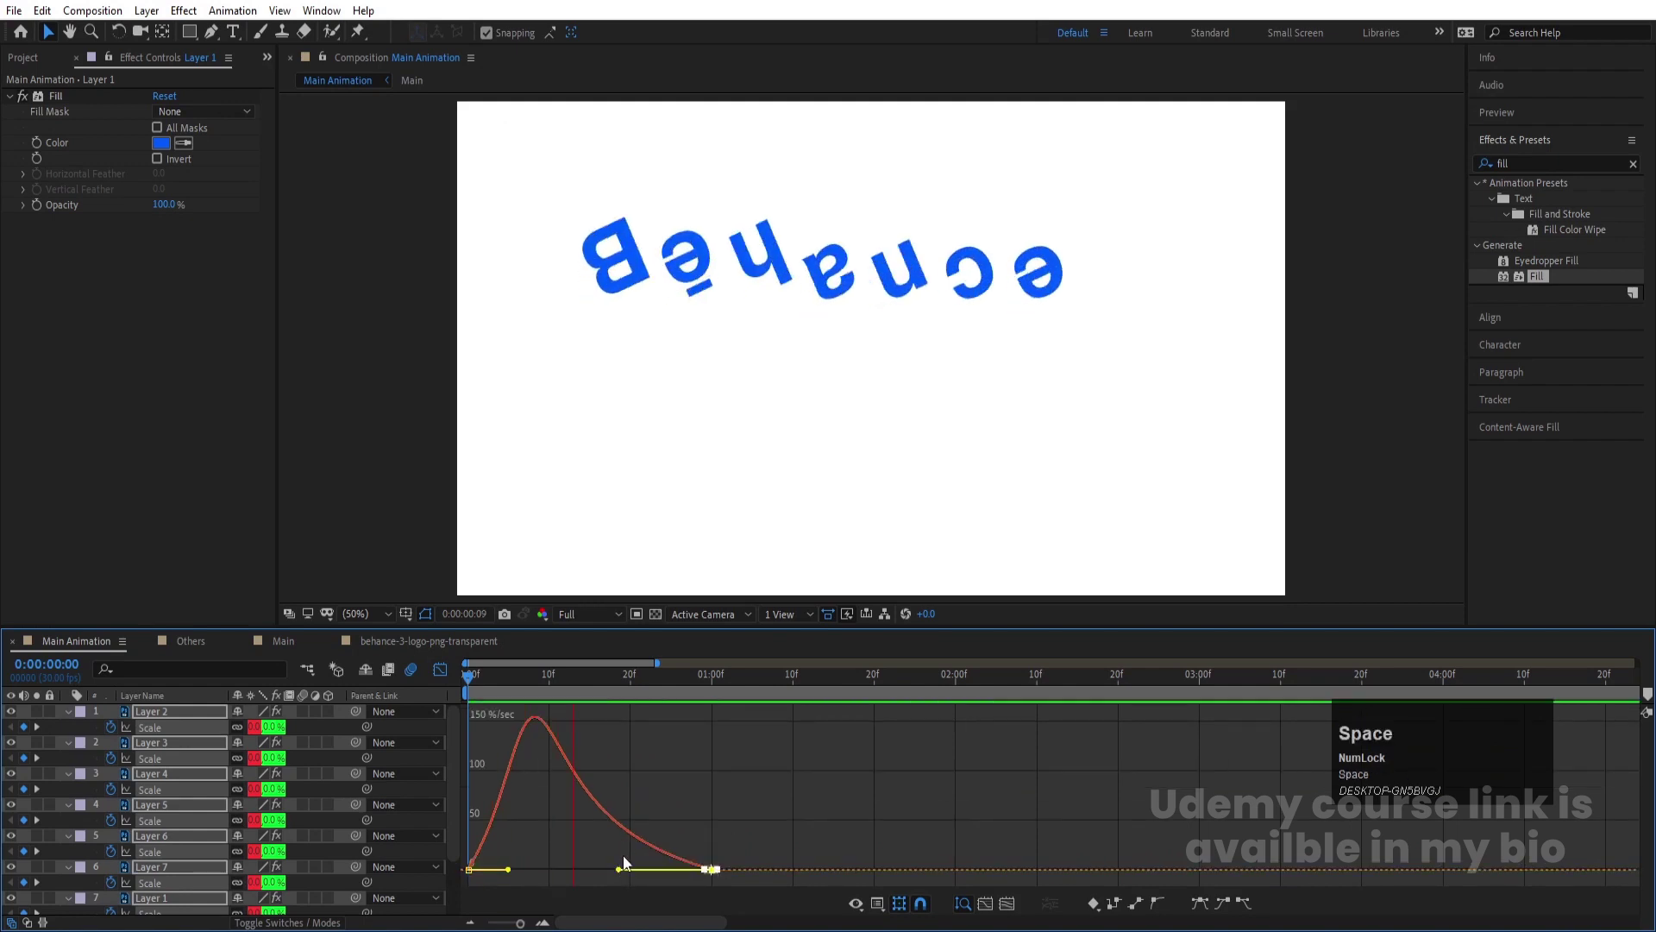
left_click(444, 677)
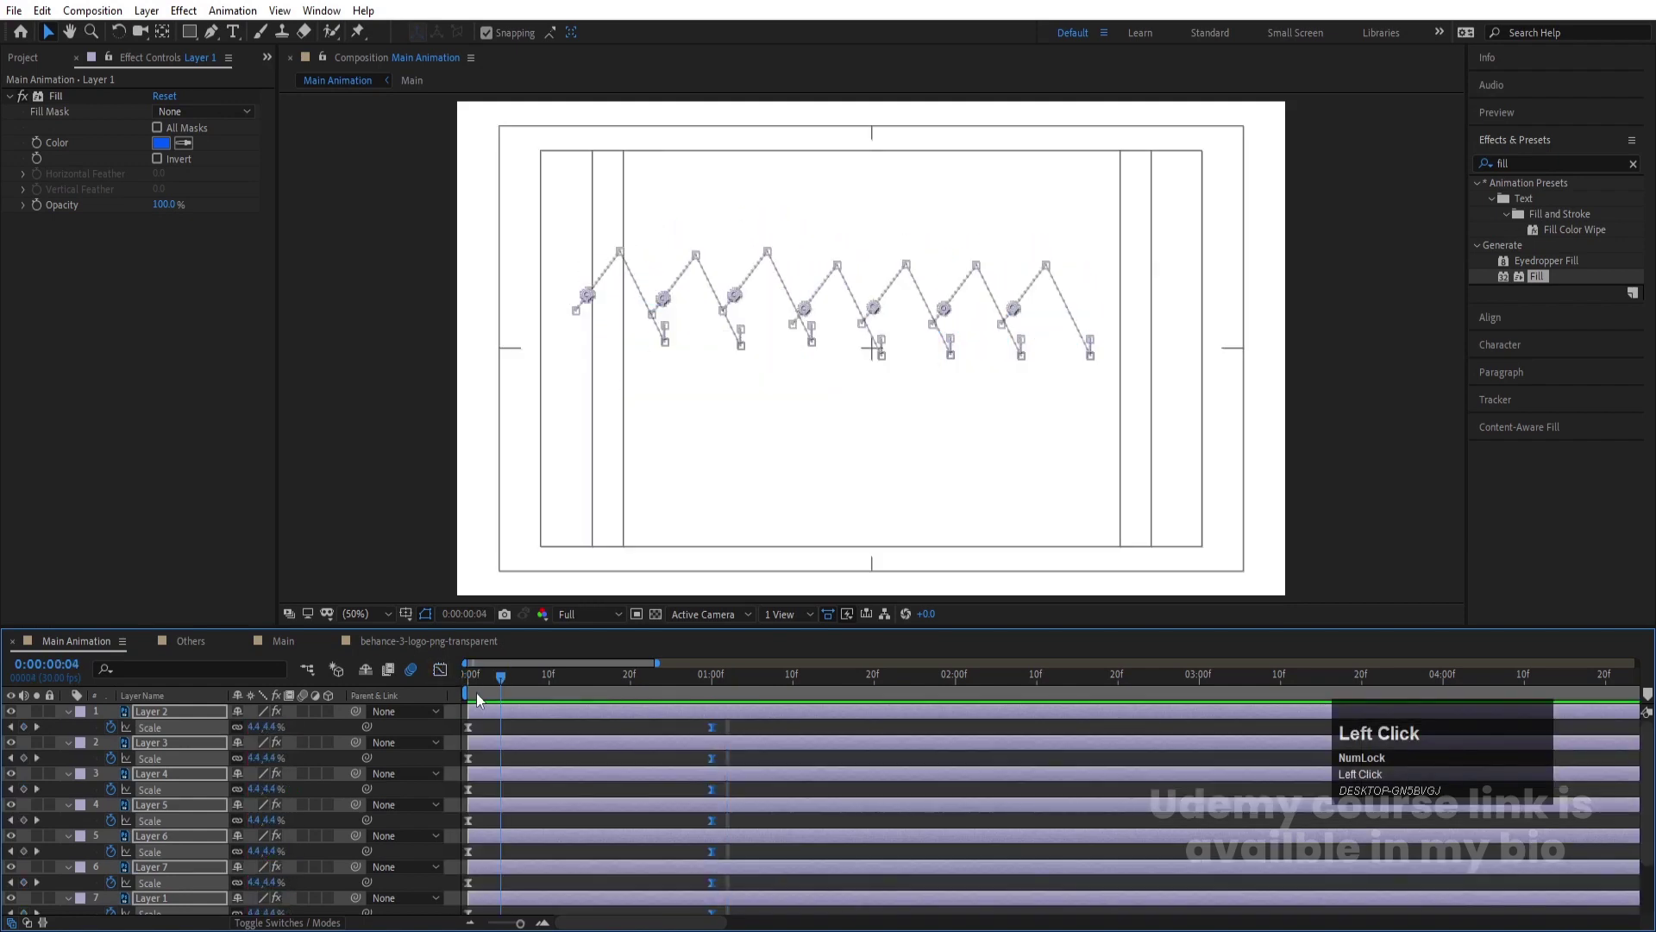
Easy Ease all letters' Rotation keyframes and preview the spinning, growing letters
key("r")
scroll("down", 3)
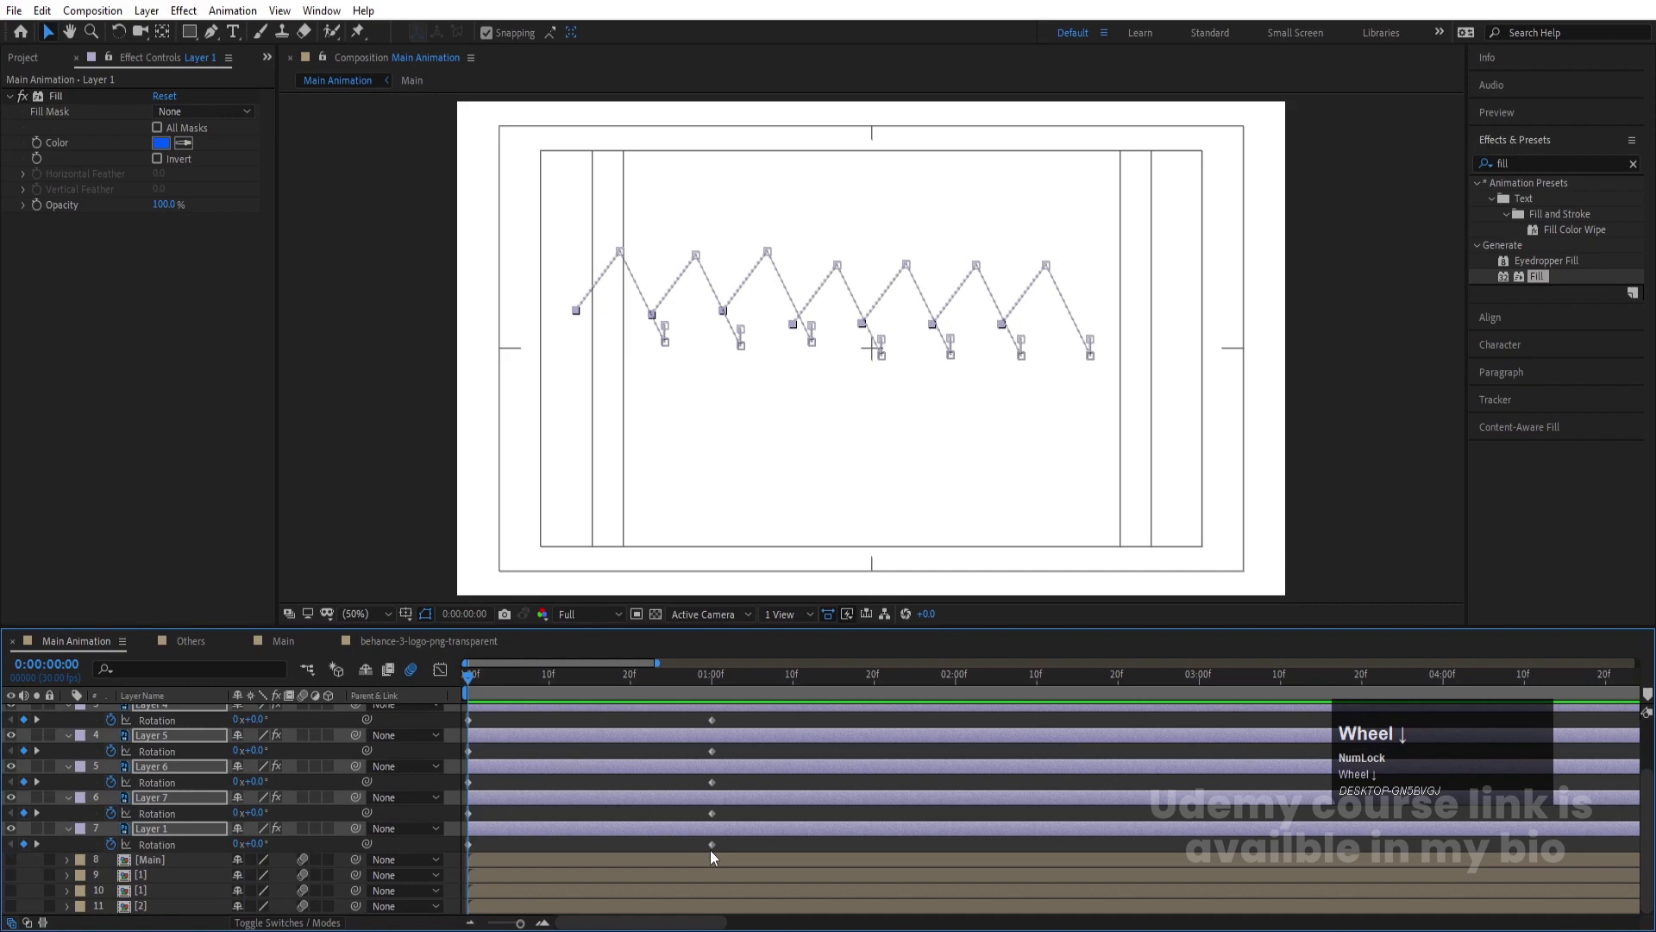
left_click_drag(733, 851, 336, 495)
key("F9")
key("space")
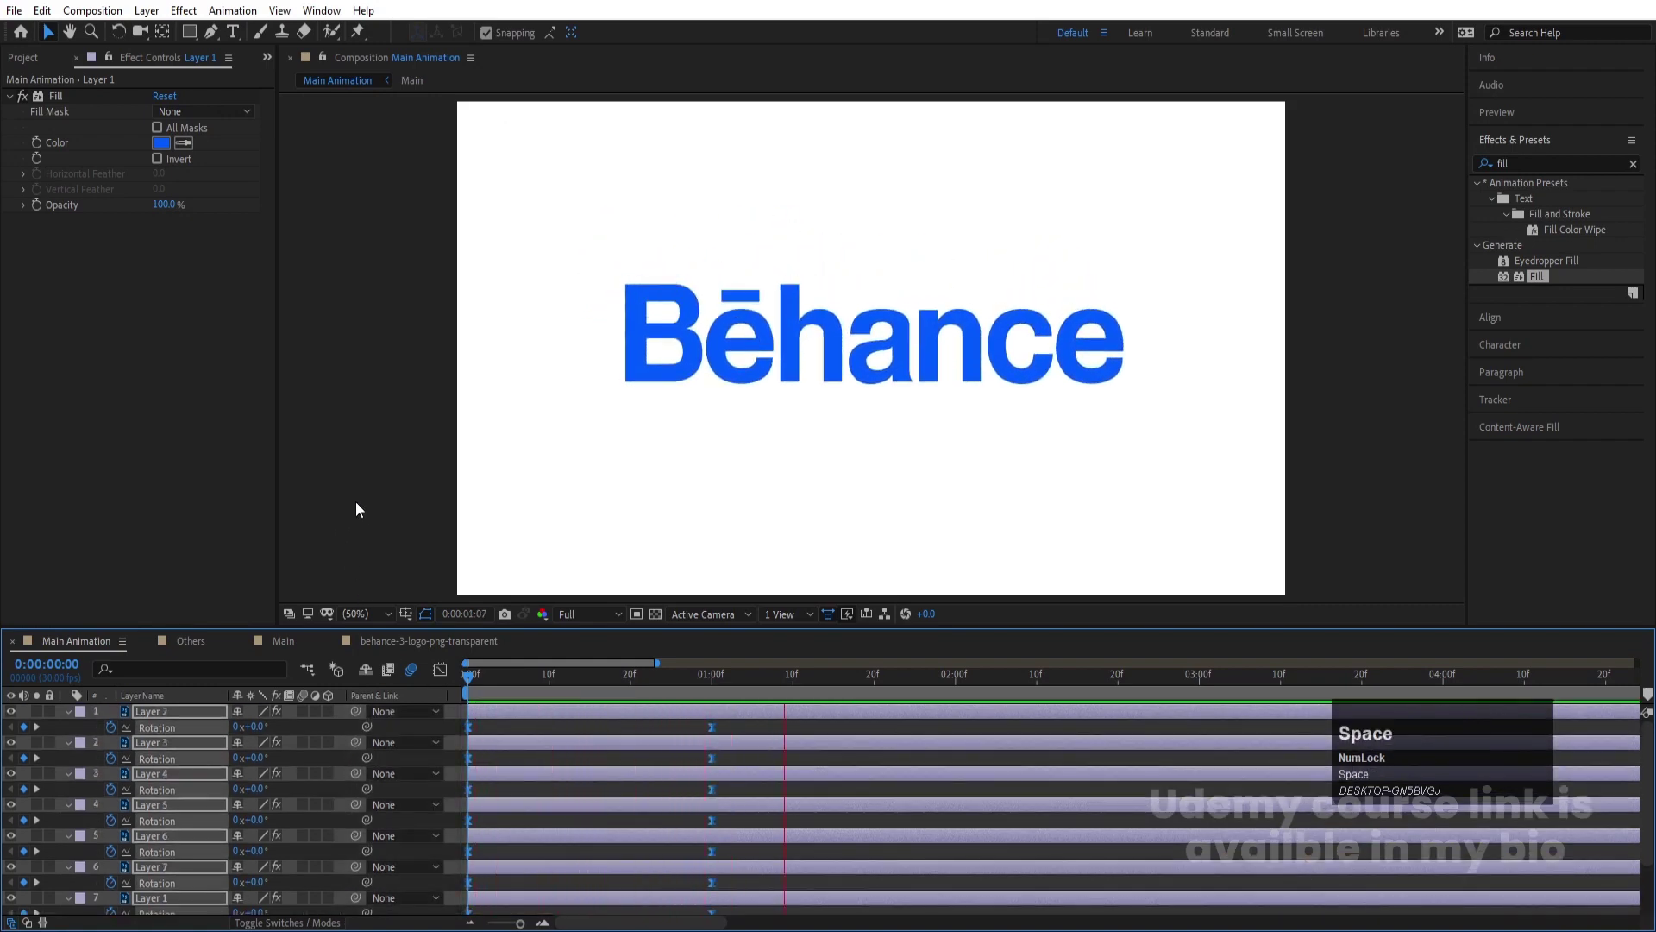
key("ctrl+z")
left_click(688, 694)
key("space")
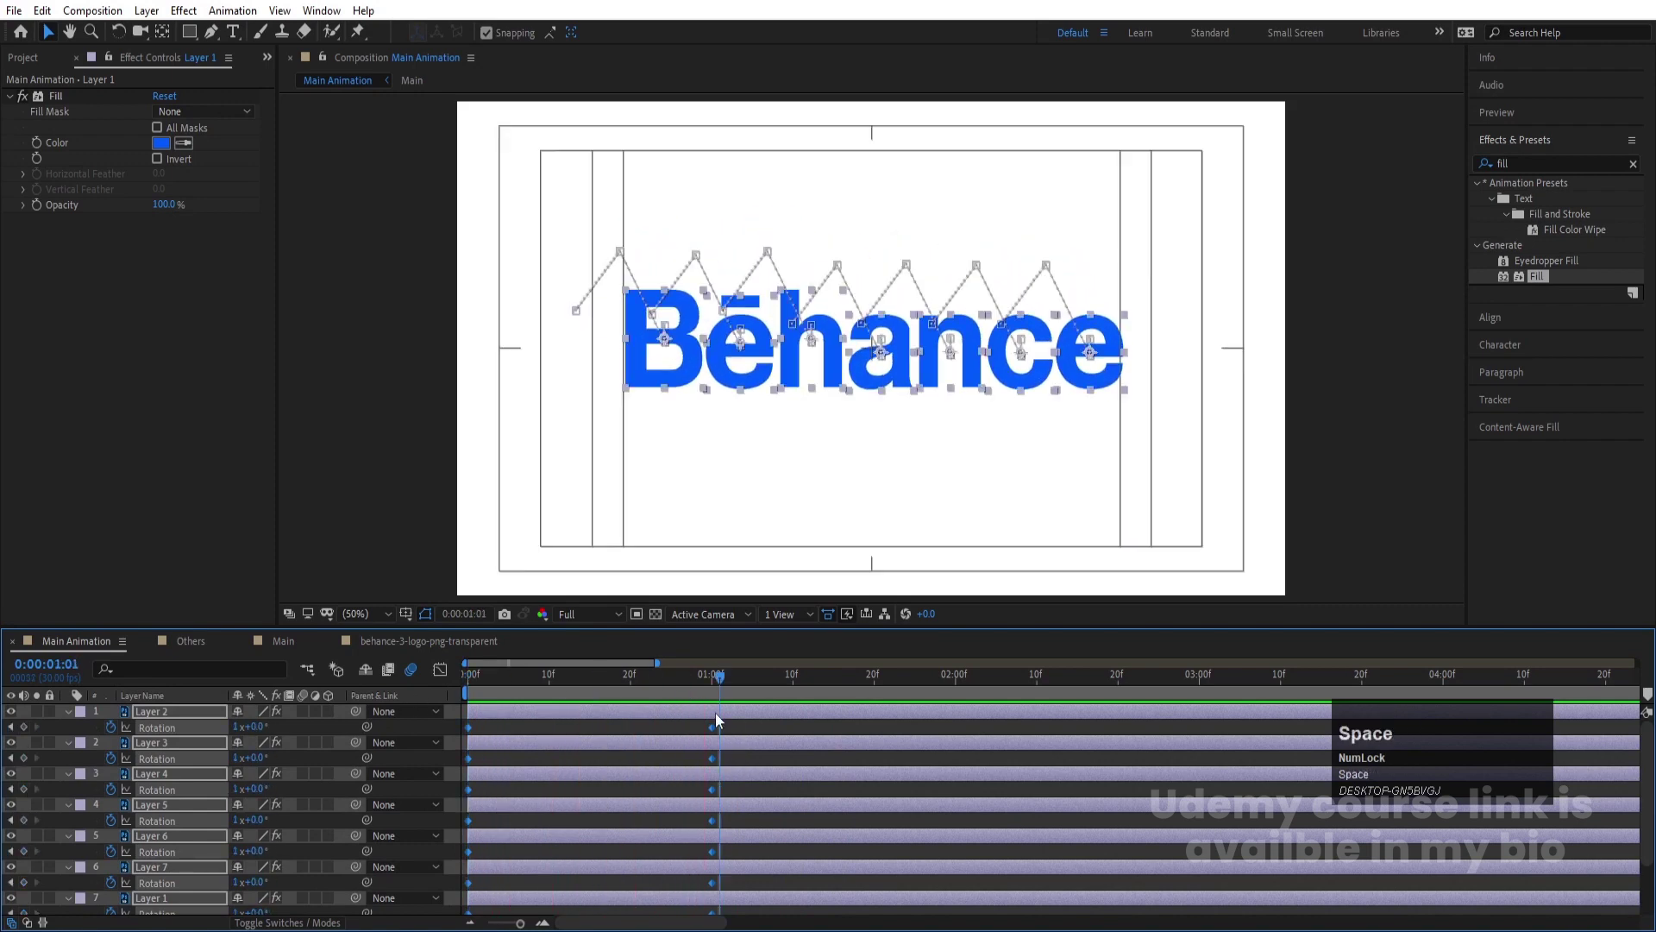
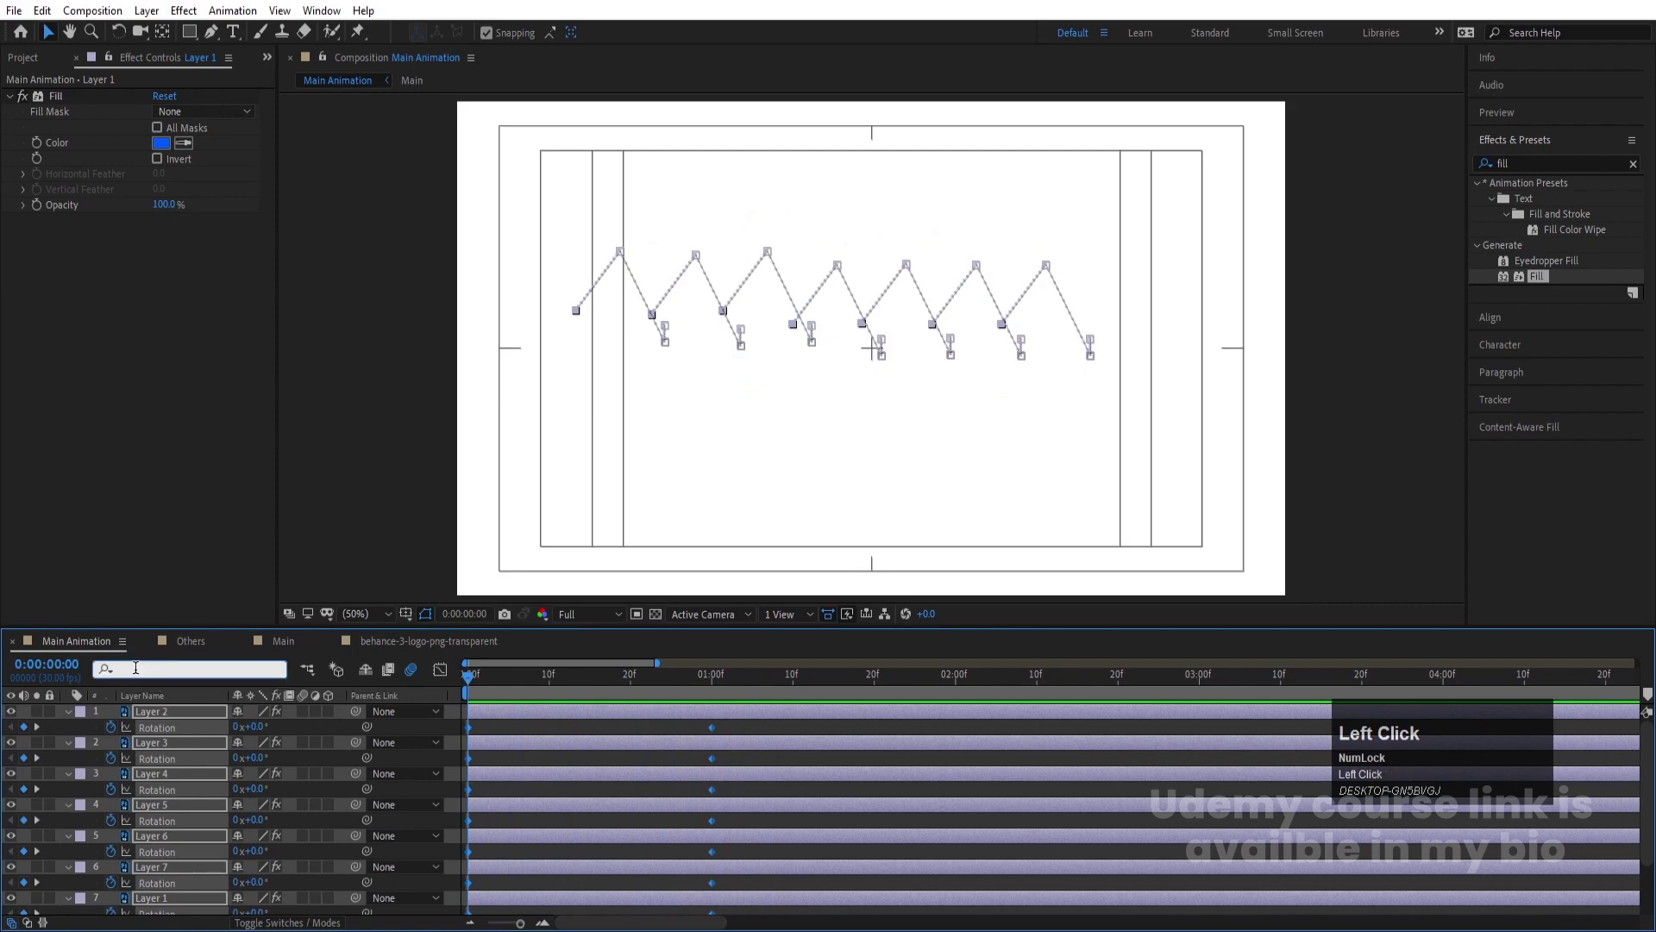
Filter the timeline to Y Position, Easy Ease all letters' Y keyframes, and view them in the Graph Editor
key("y")
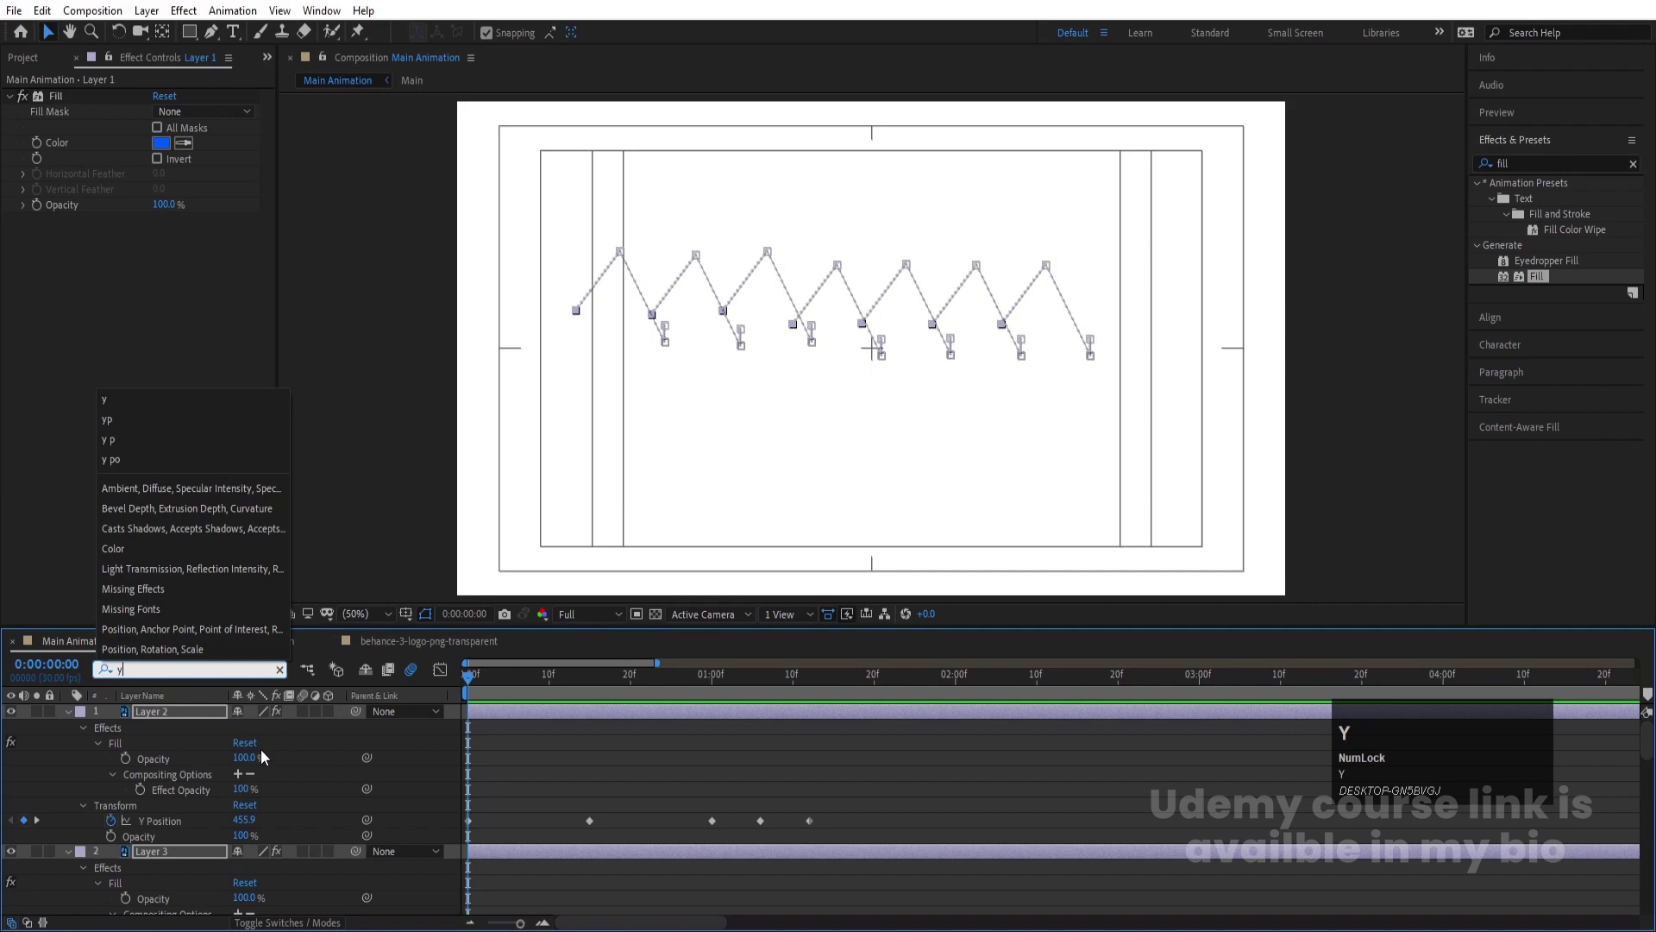
type("yp")
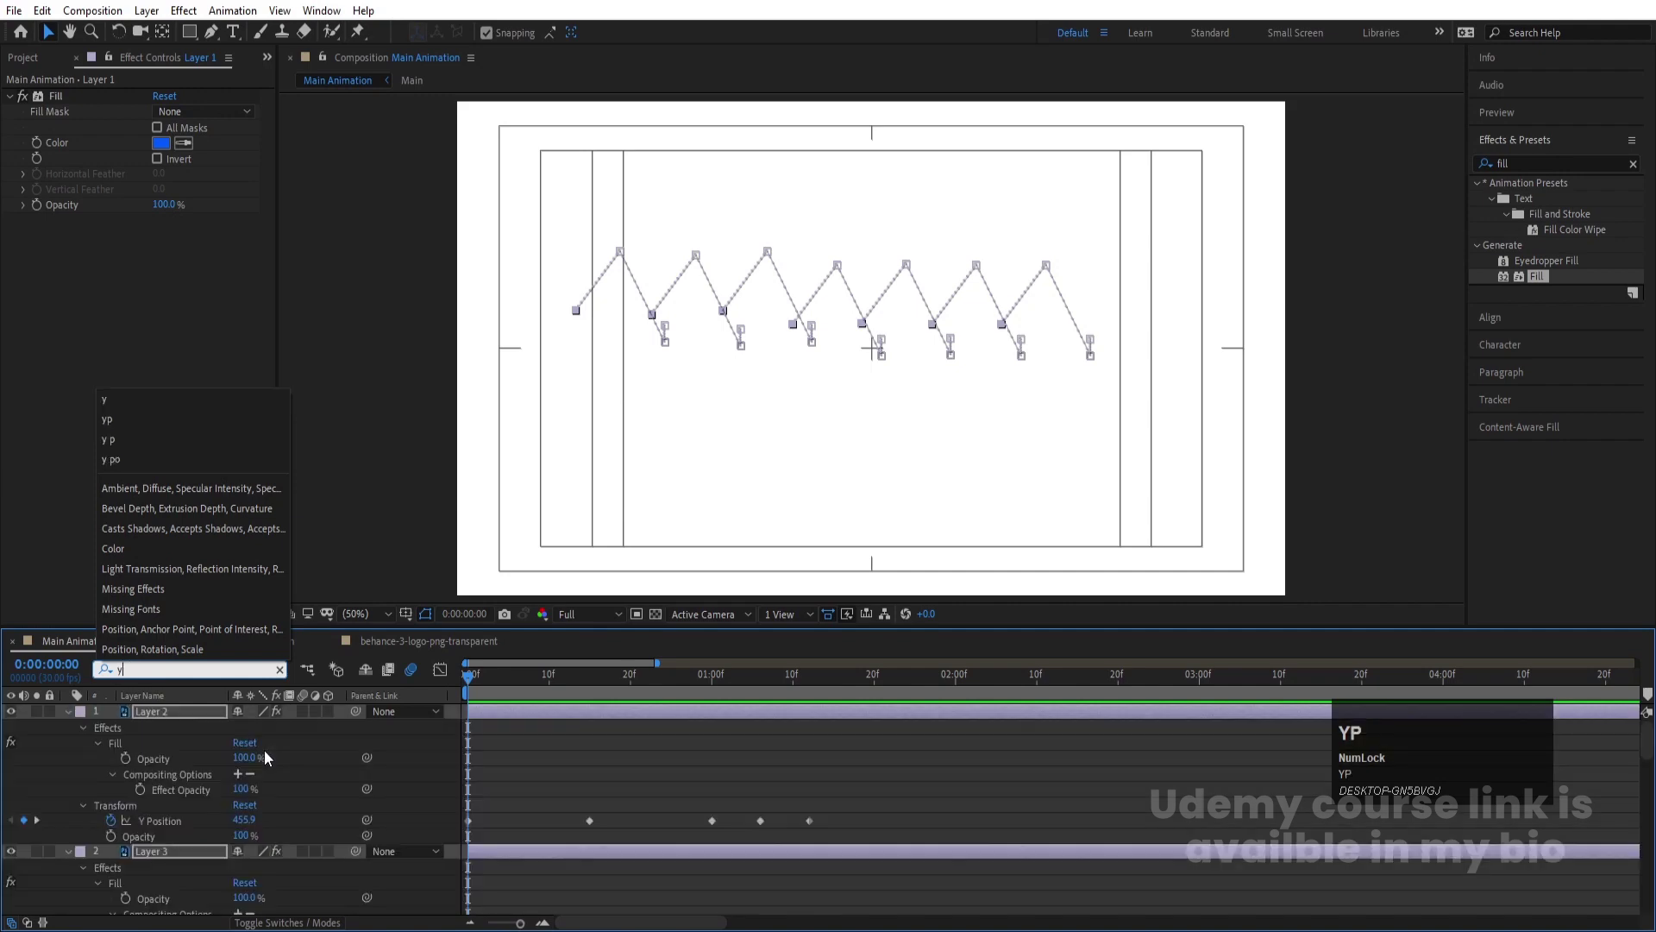
left_click(762, 786)
scroll("down", 3)
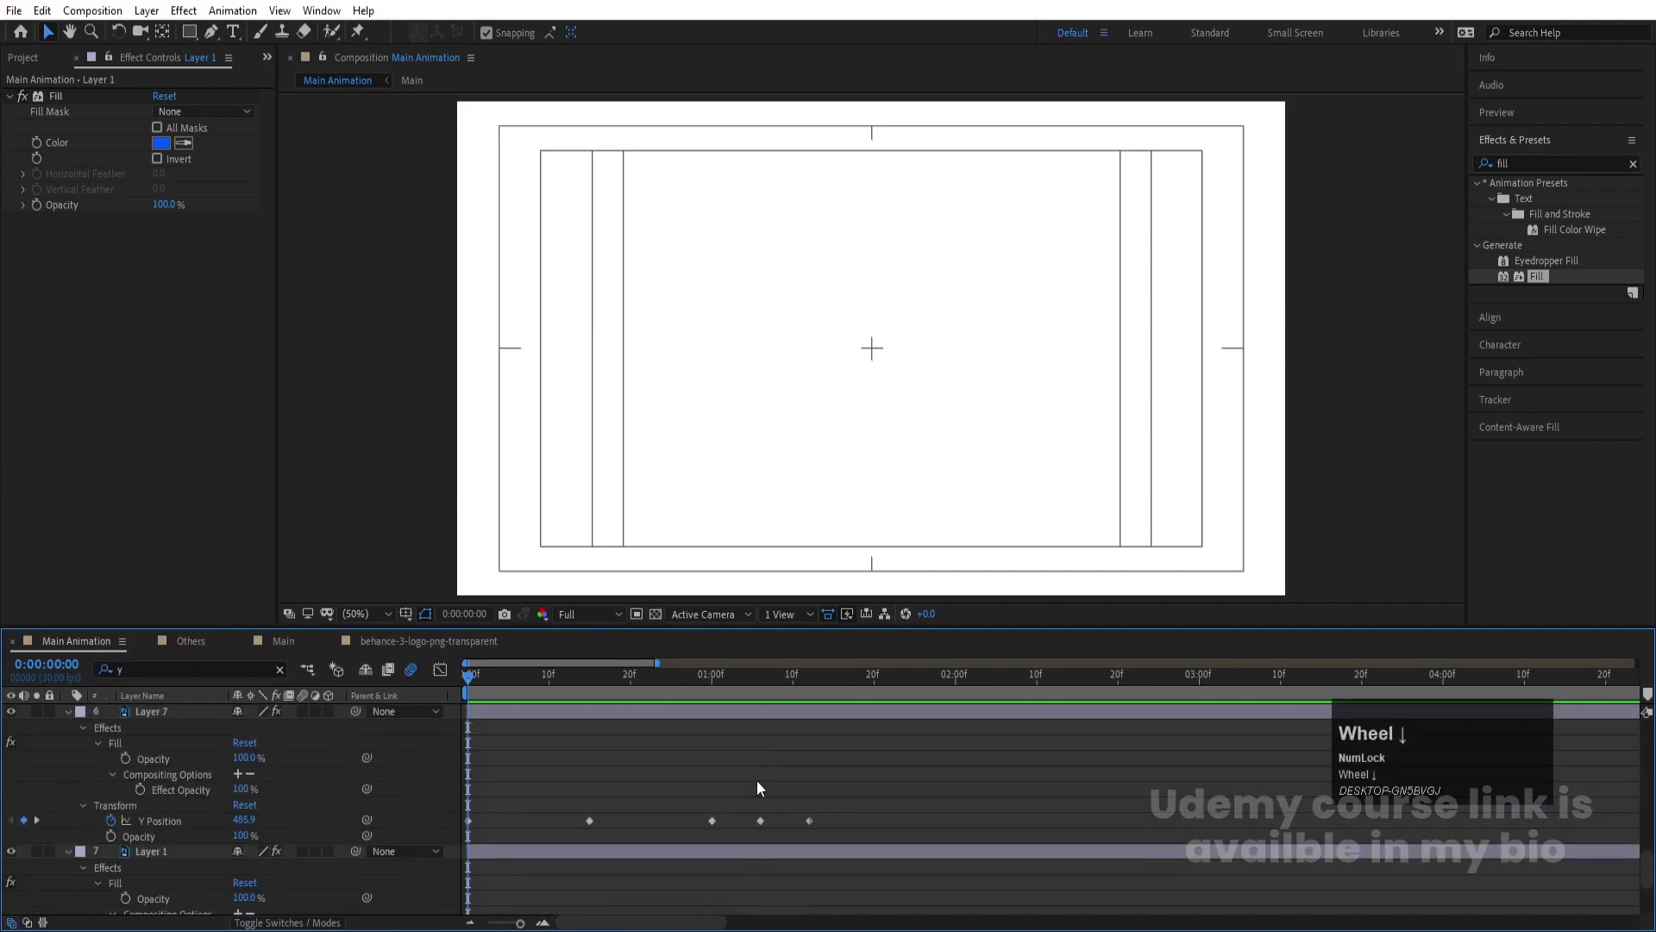
left_click_drag(854, 844, 415, 535)
key("F9")
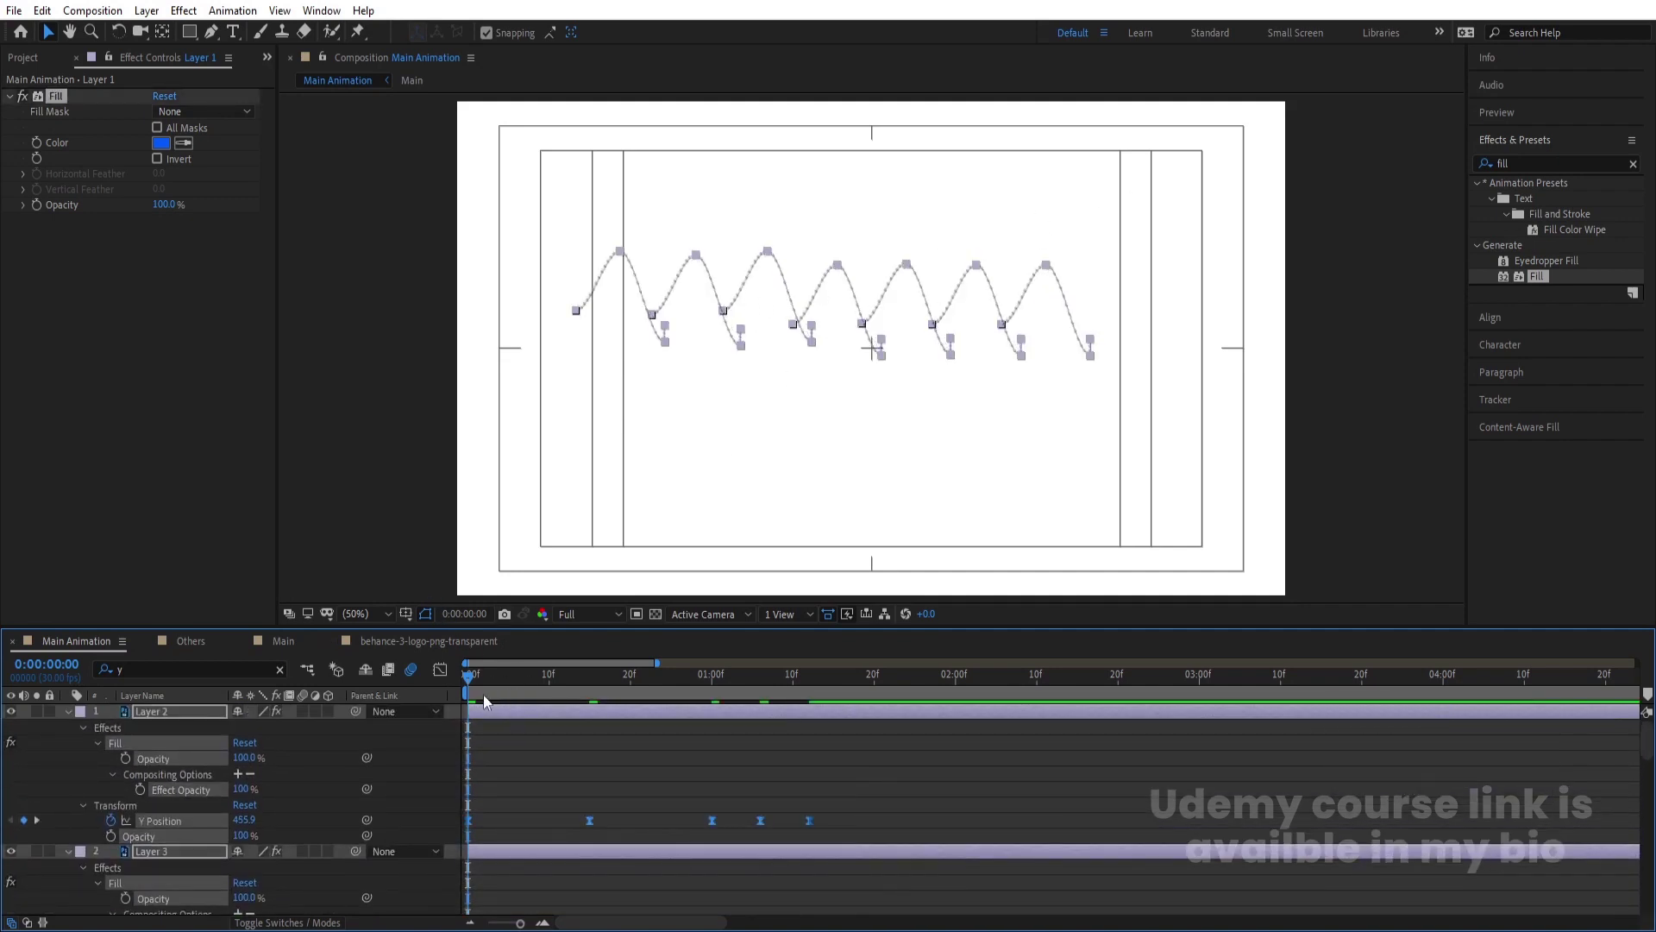
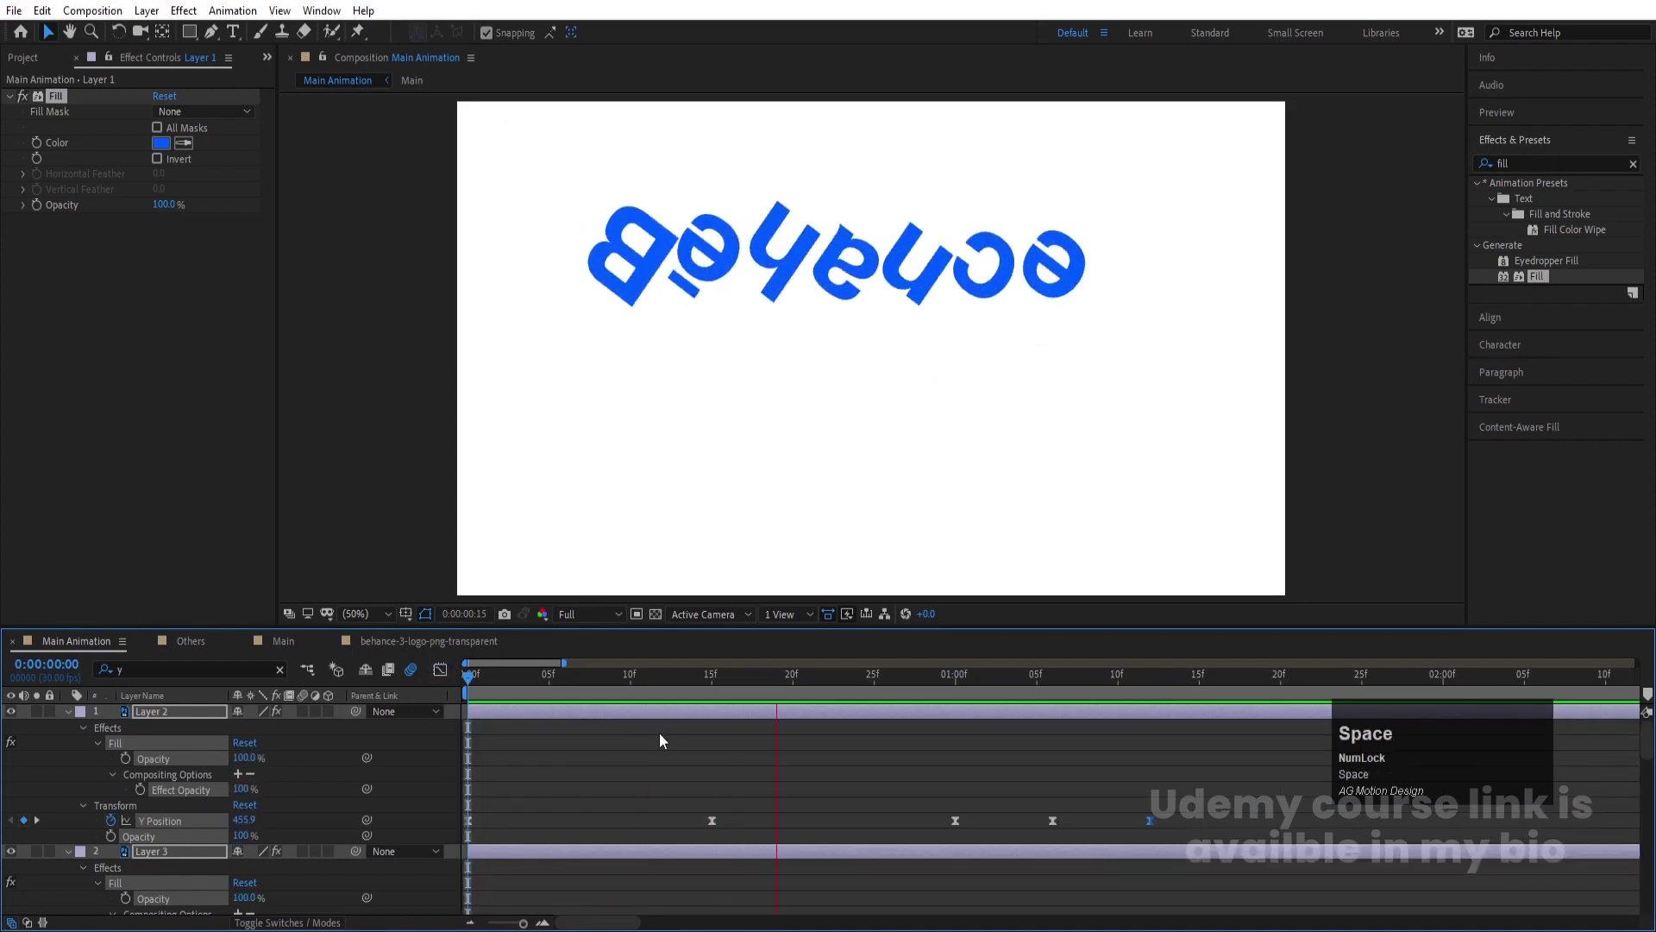
left_click(445, 679)
key("u")
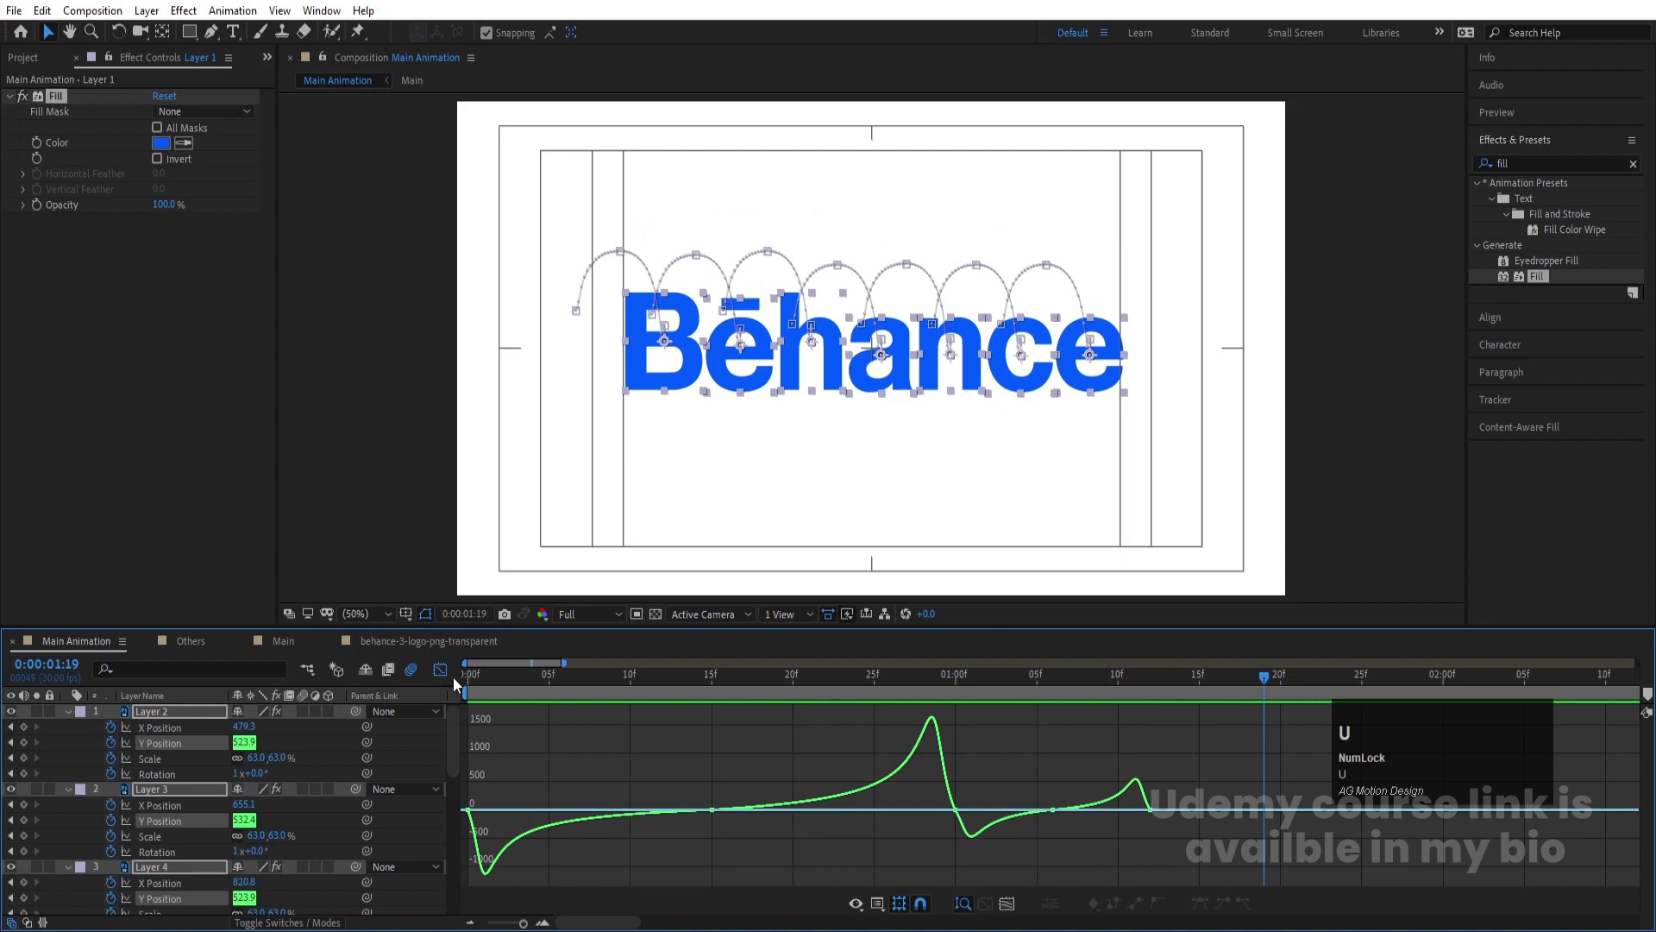
Close the Graph Editor, zoom the timeline out, and preview the letters' bounce
left_click(449, 674)
key("-")
key("-")
key("-")
scroll("down", 3)
left_click(522, 695)
key("space")
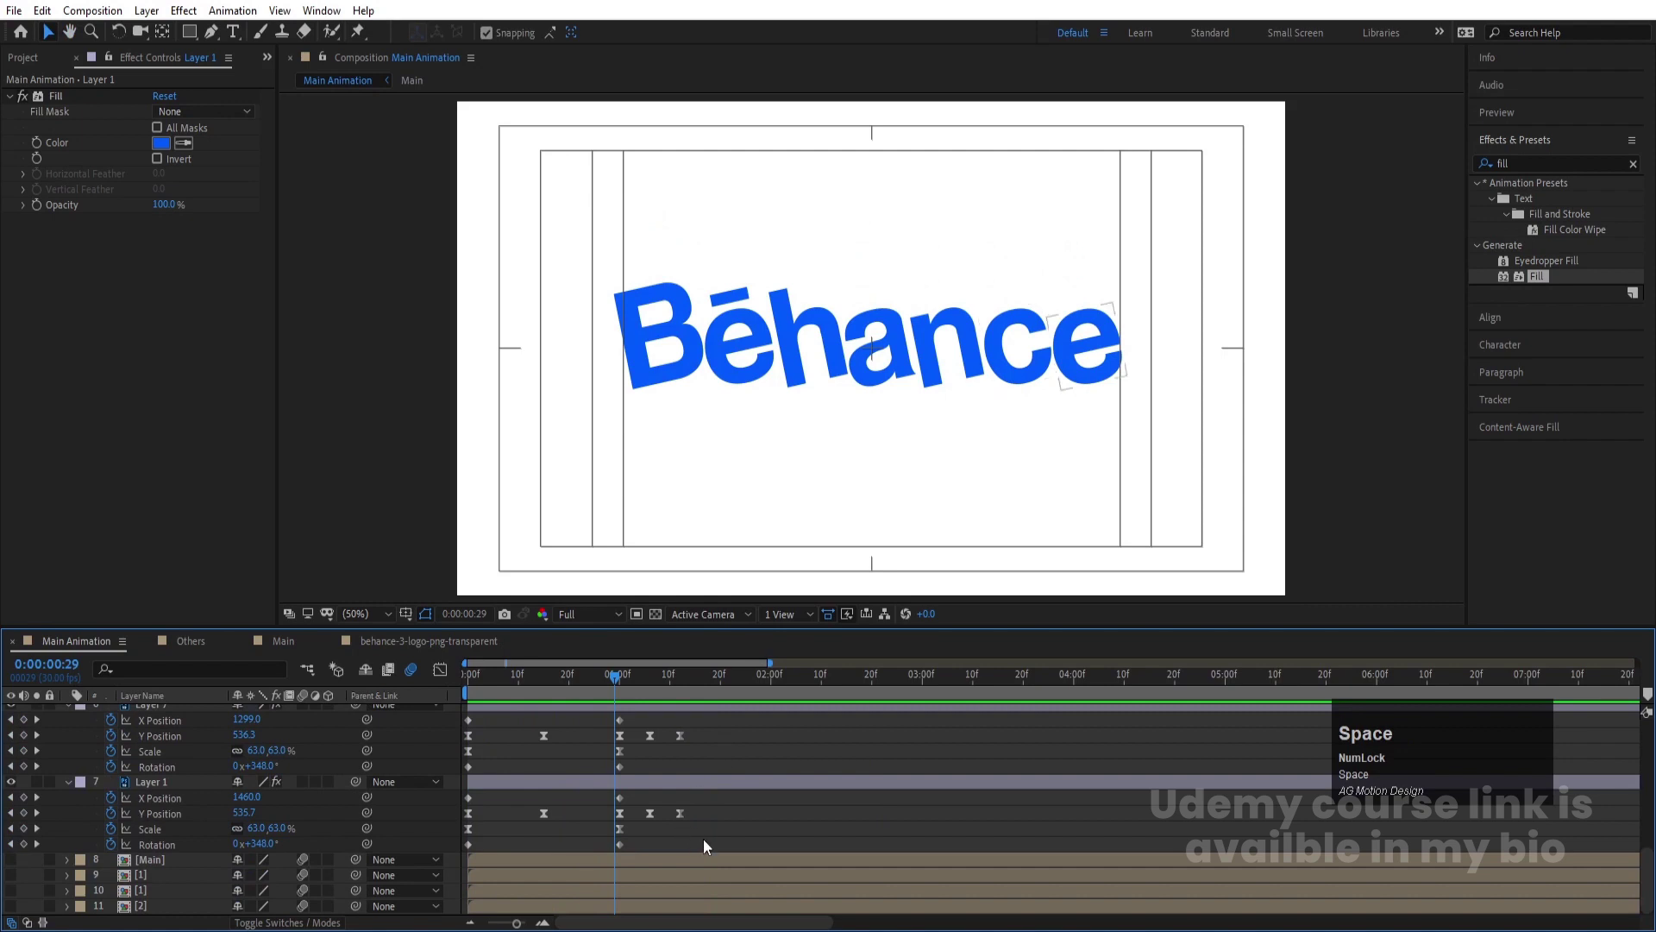
Select the letters' remaining bounce keyframes and ease them
left_click_drag(744, 850, 686, 749)
left_click_drag(685, 748, 373, 673)
key("space")
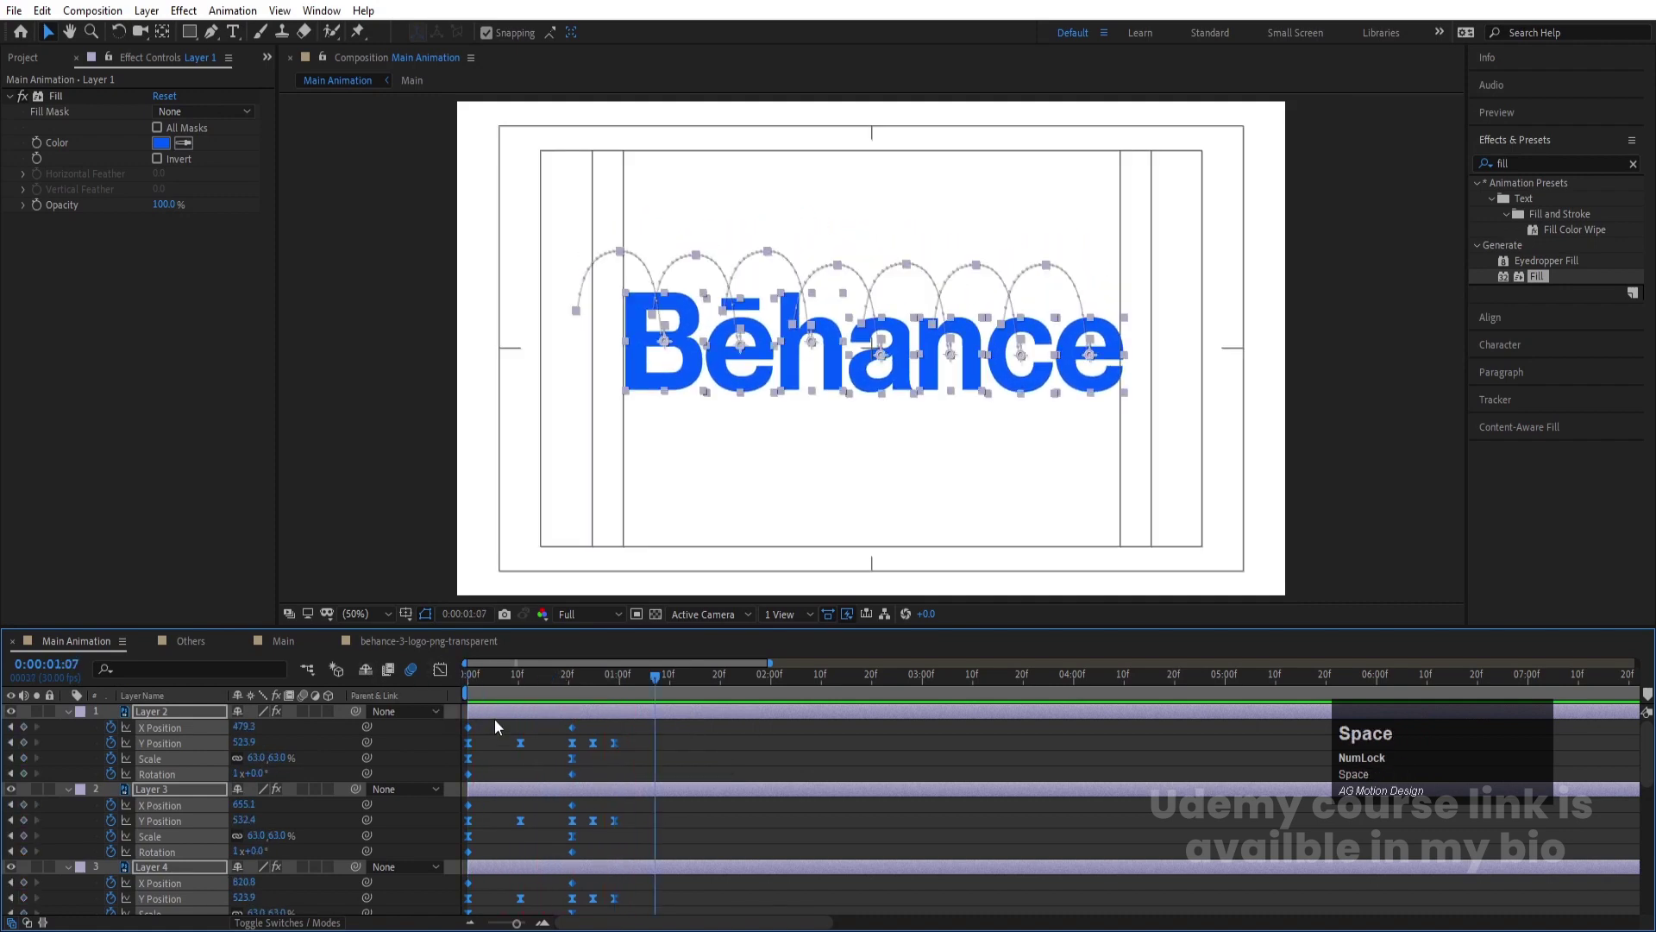
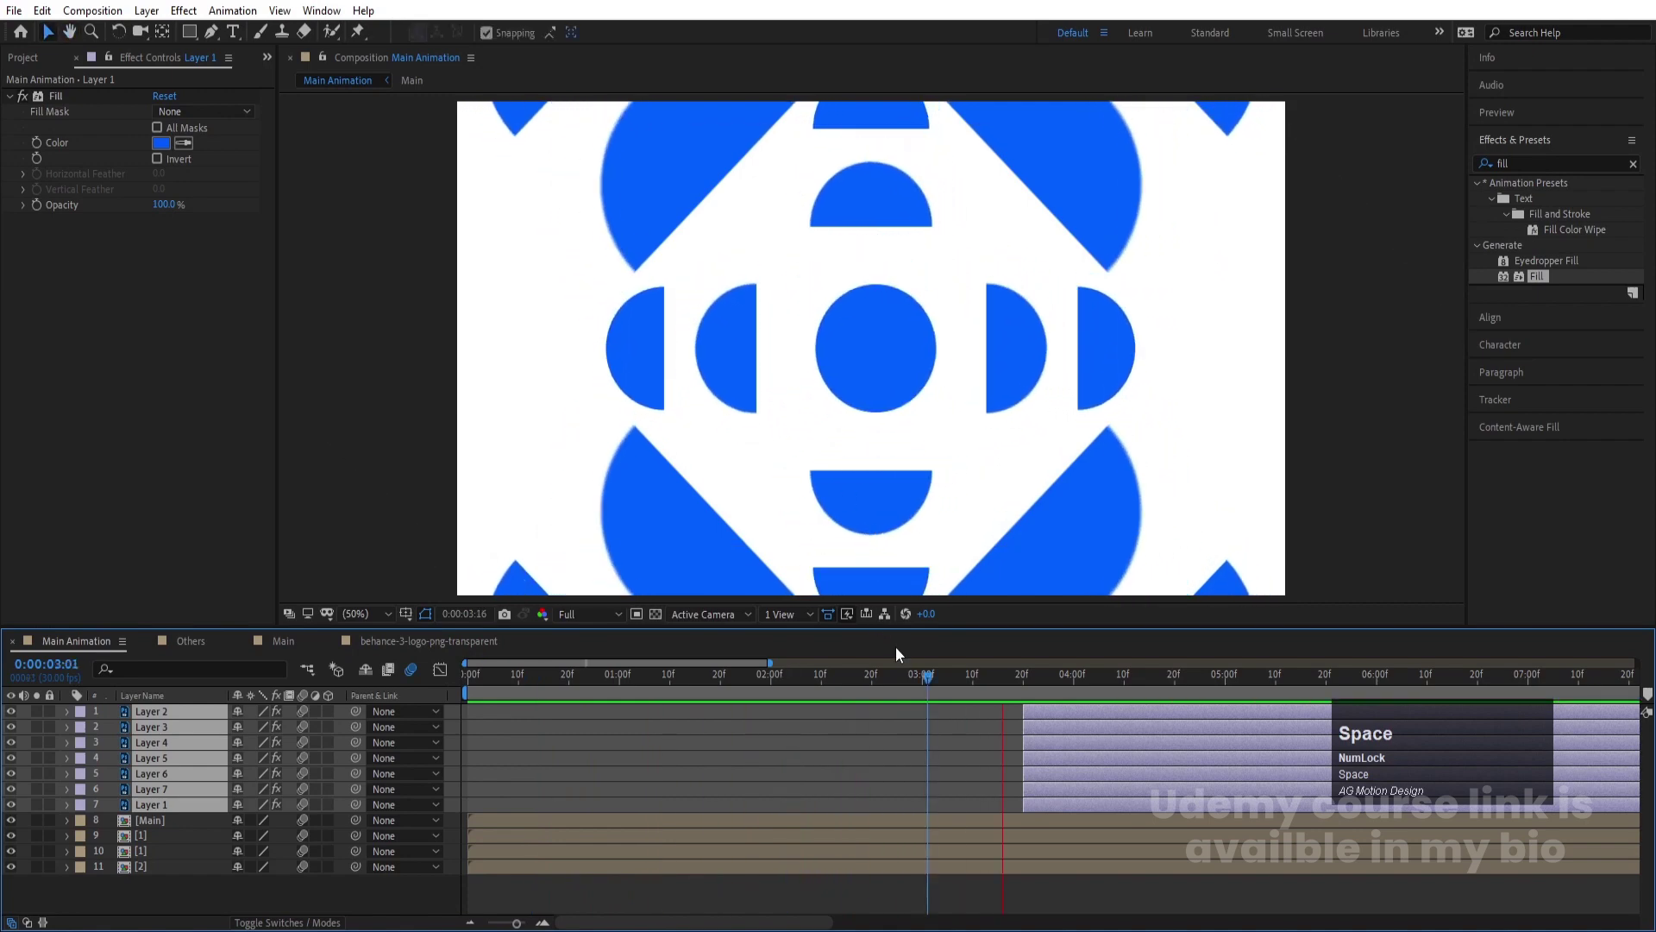
Preview, then offset the last three letter layers' start times one frame apart each
left_click(1039, 717)
key("space")
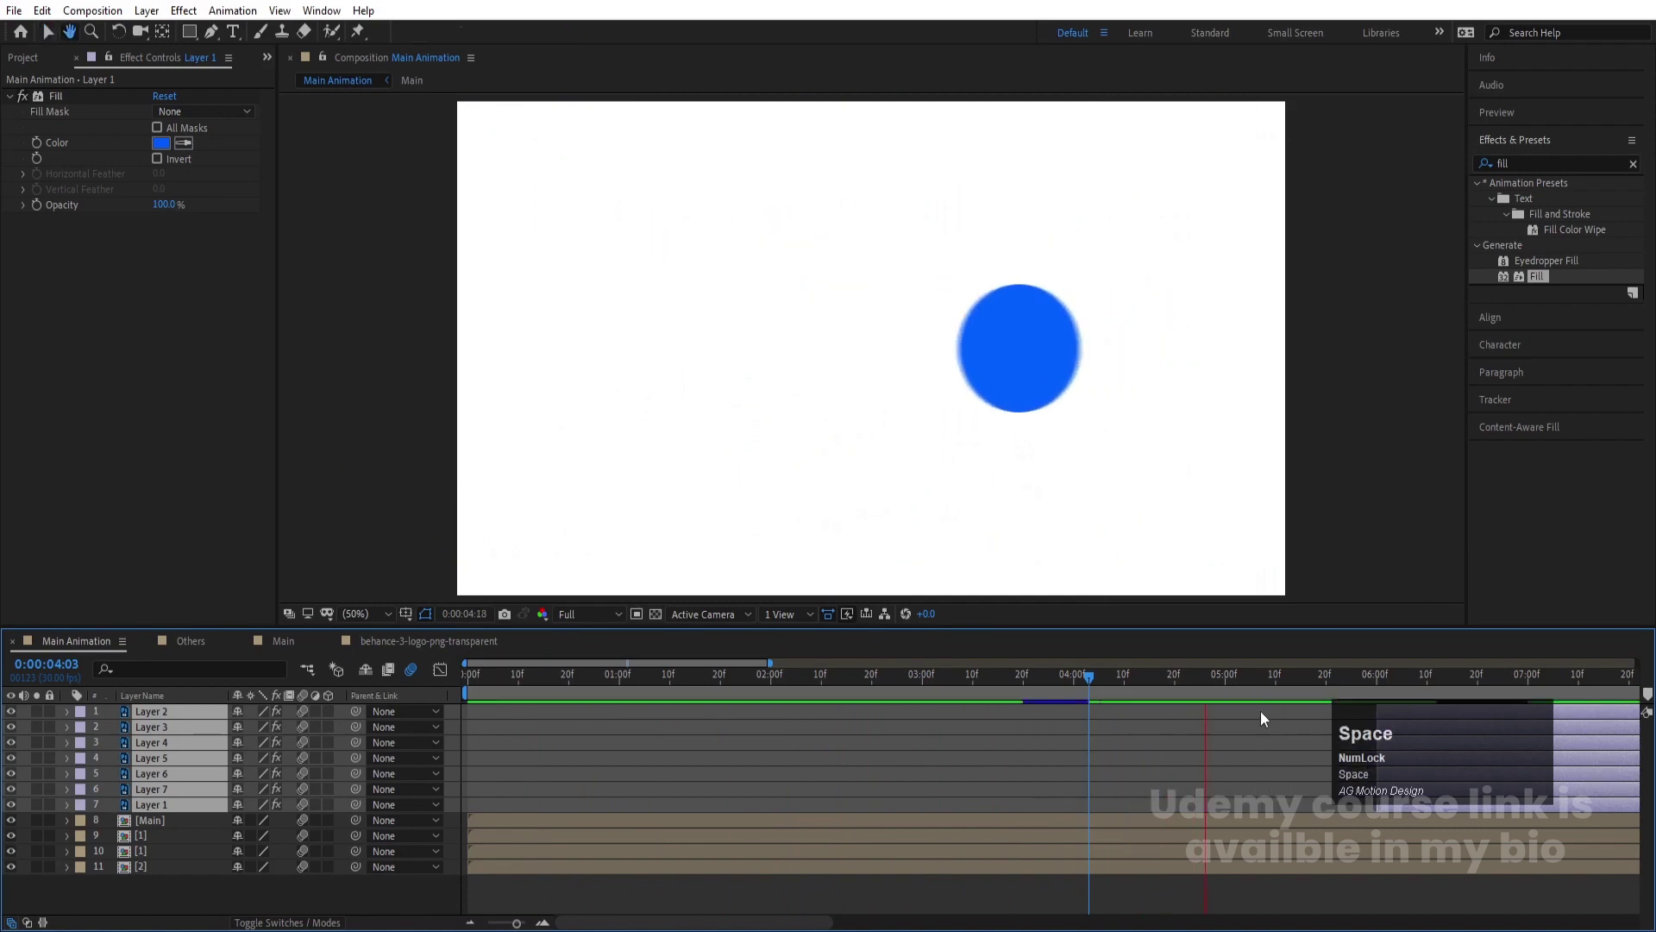
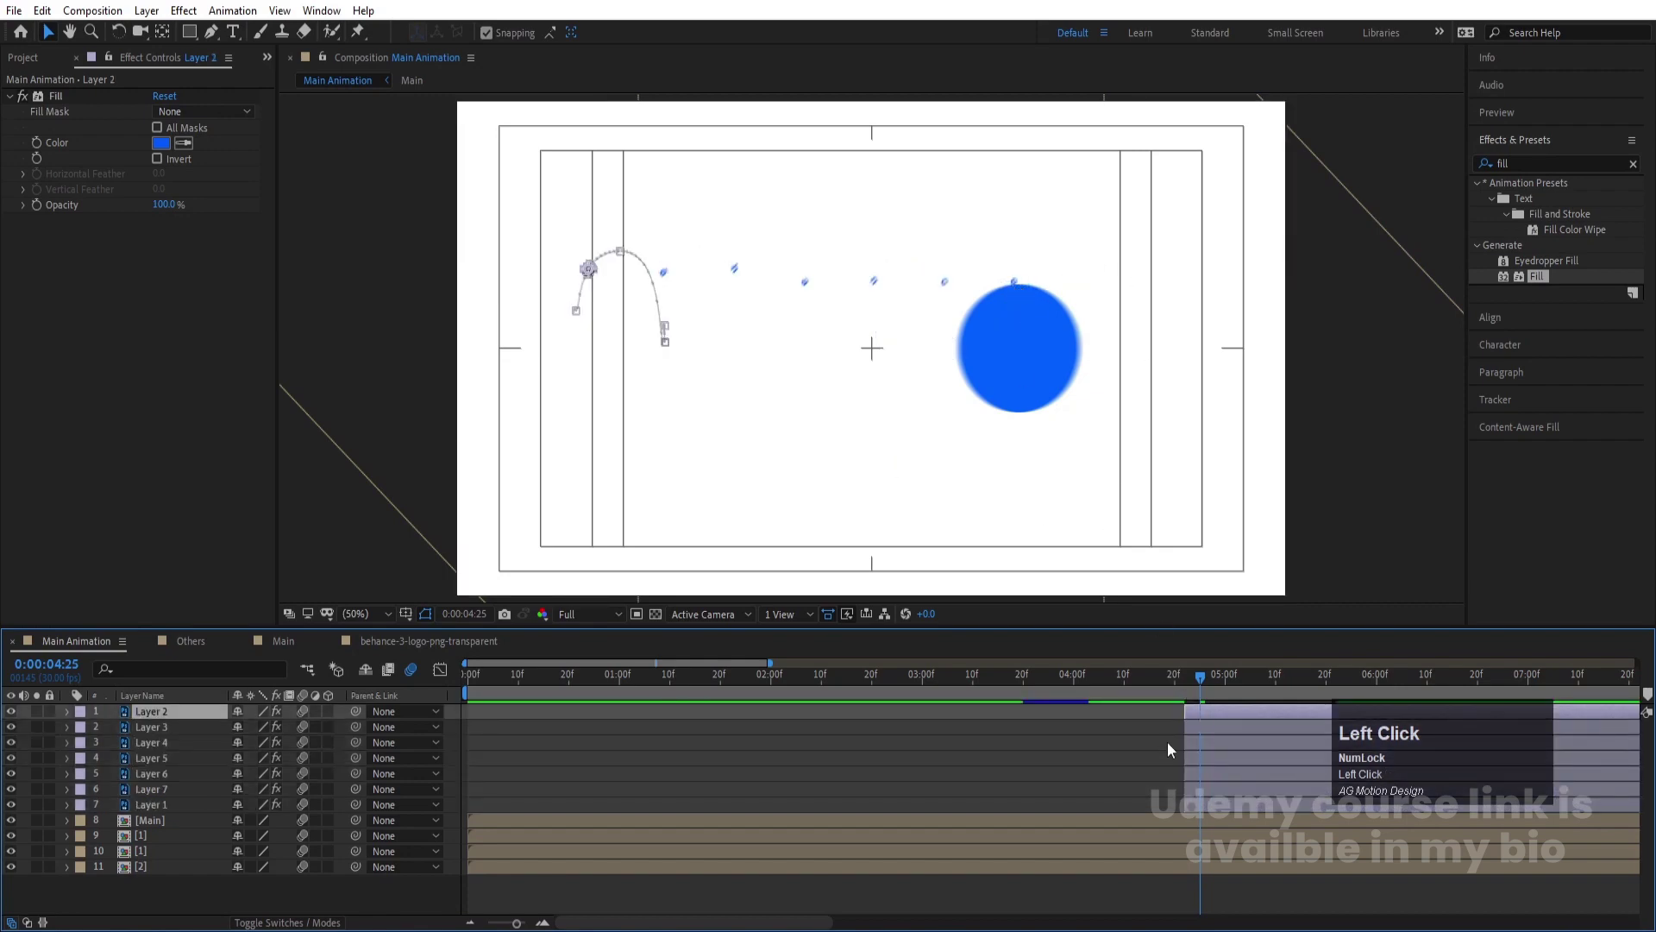
left_click(1218, 809)
key("[")
key("Page_Down")
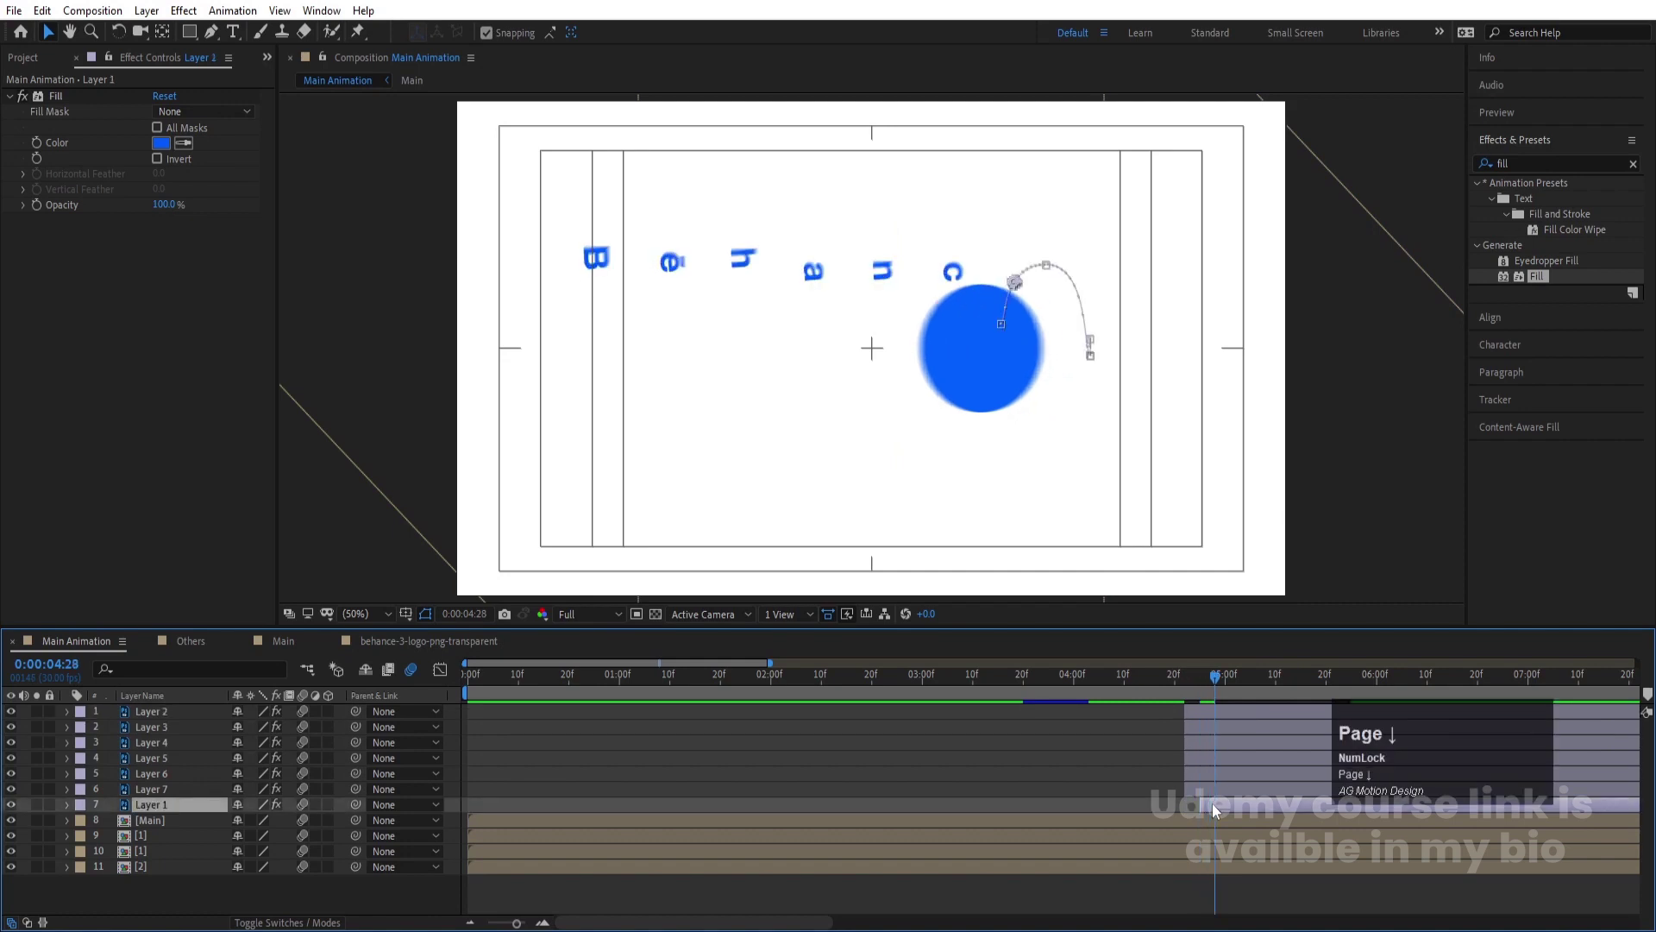
left_click(1214, 791)
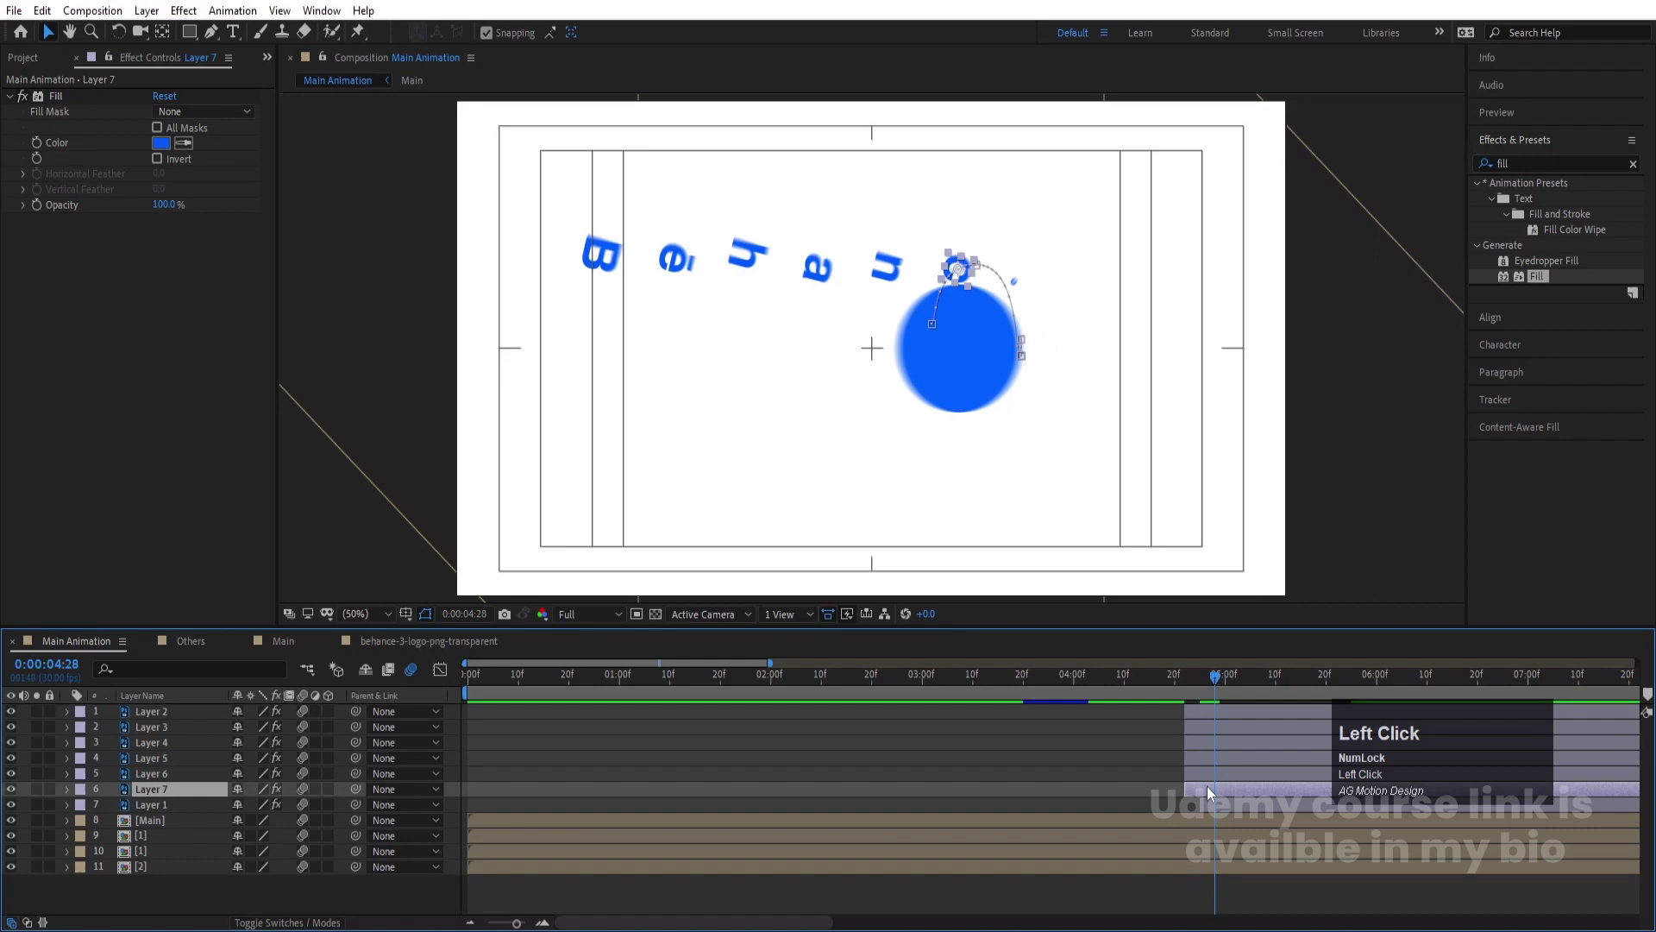
left_click(1489, 766)
key("[")
key("Page_Down")
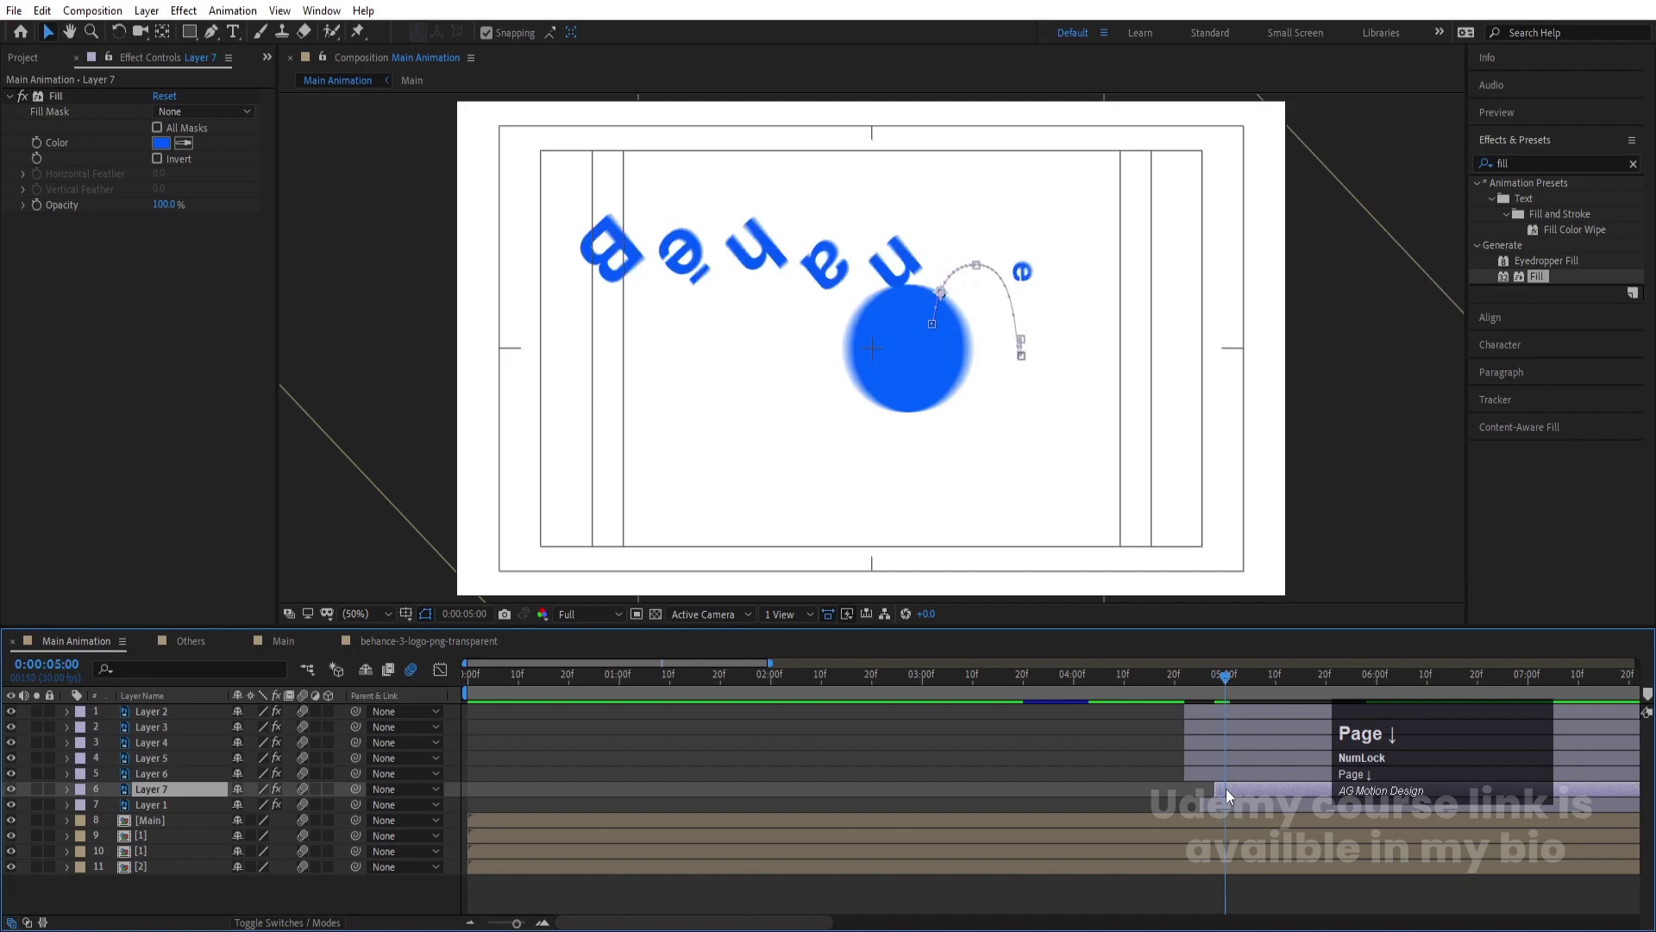
left_click(1232, 786)
key("[")
key("Page_Down")
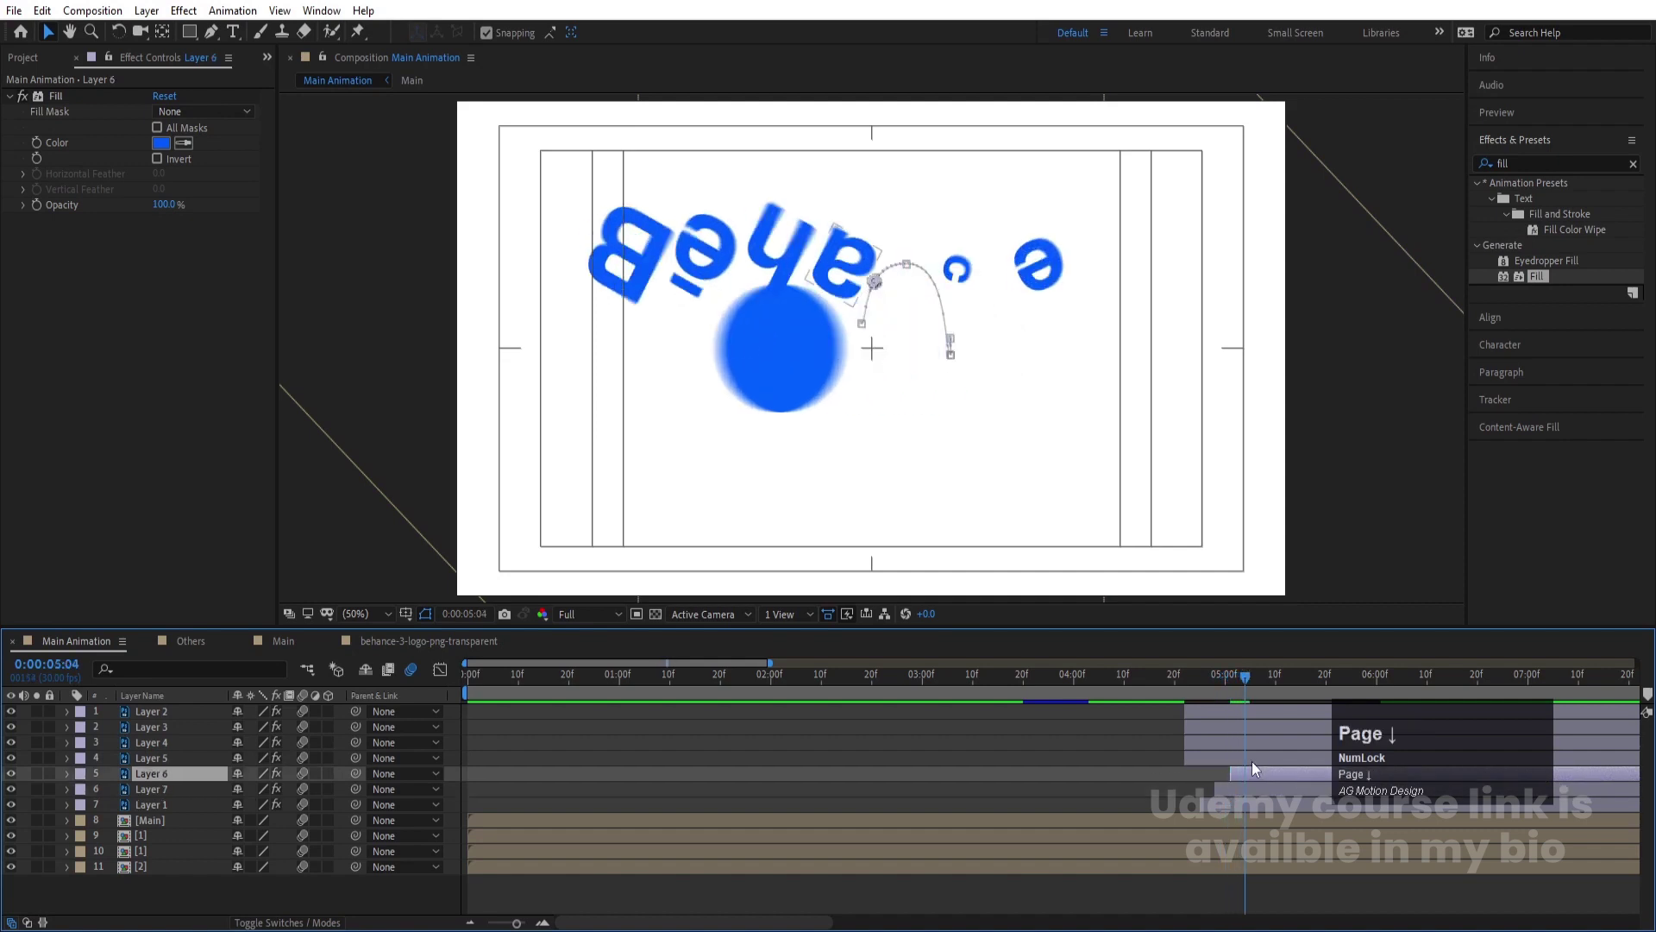
Offset the remaining four letter layers so all seven letters bounce in one after another
left_click(1258, 769)
key("Page_Down")
left_click(1257, 751)
key("[")
key("Page_Down")
left_click(1262, 738)
key("[")
key("Page_Down")
left_click(1284, 720)
key("[")
key("space")
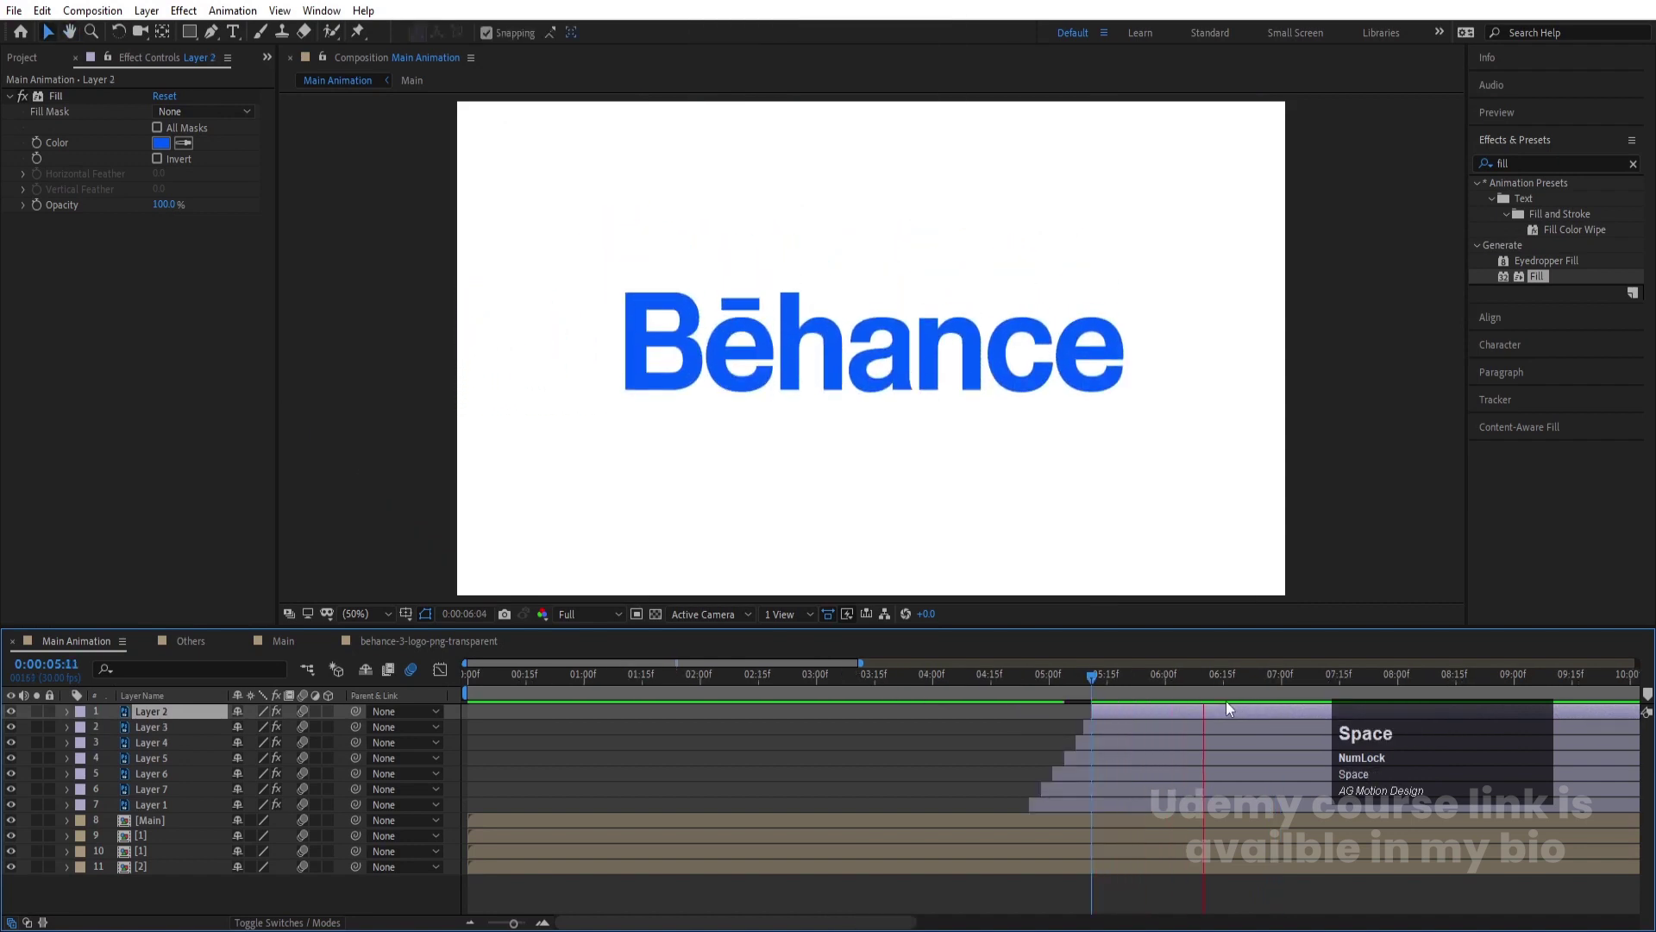
Preview the staggered letters bouncing in against the rolling blue circle from the start
left_click(1121, 698)
key("space")
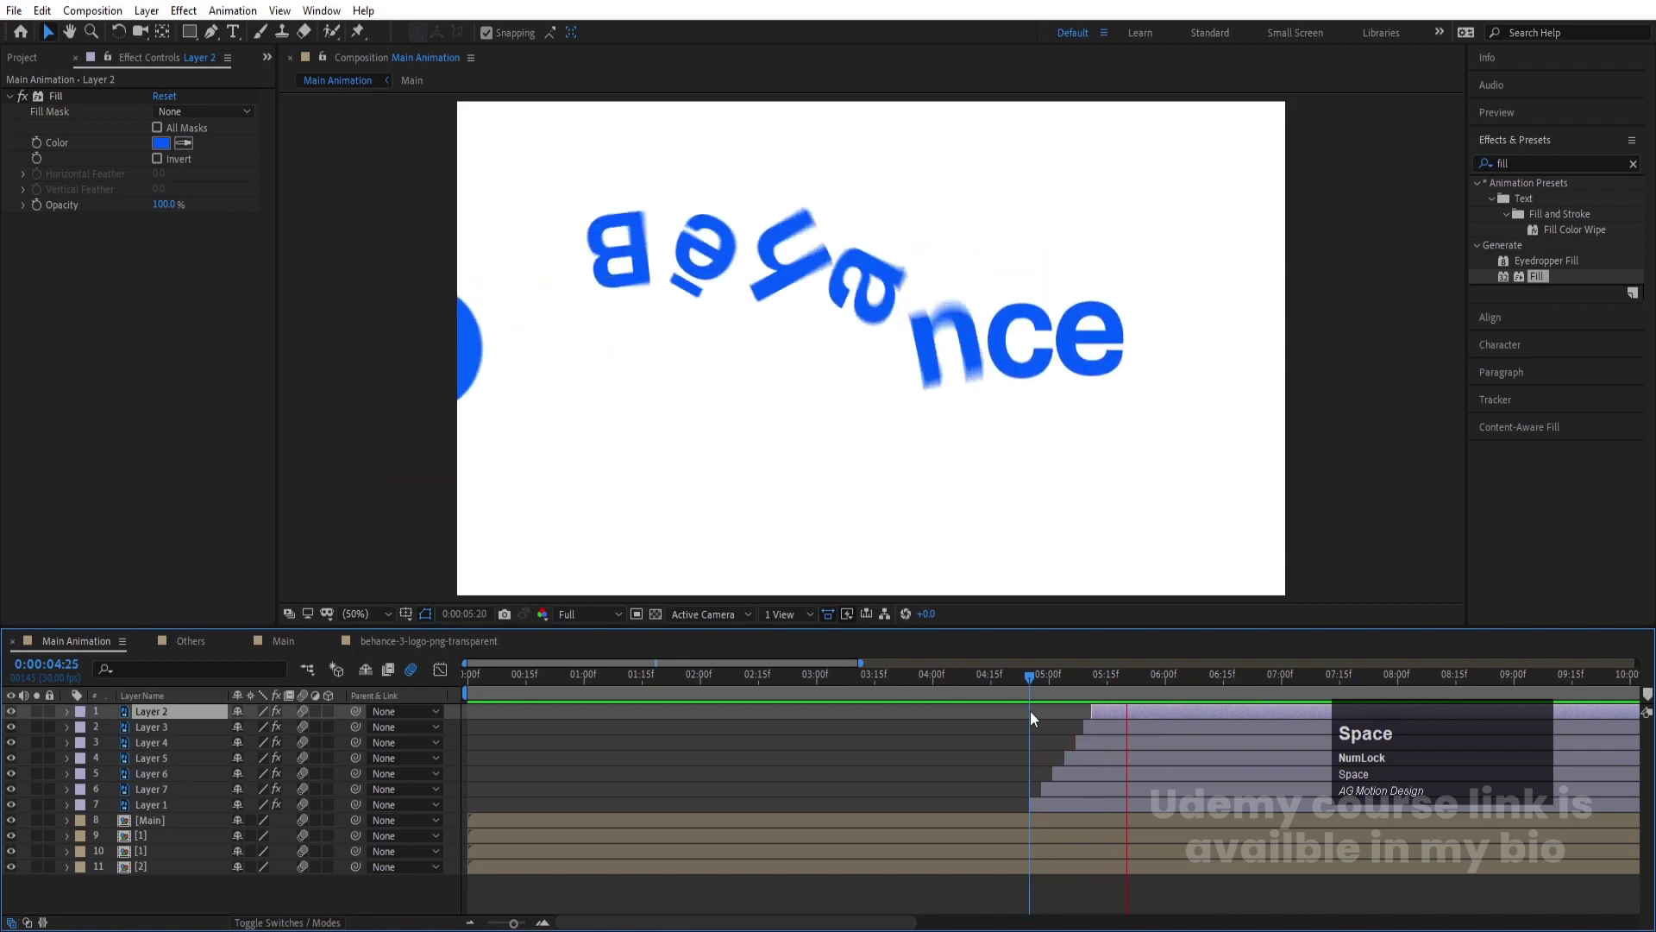
left_click(1013, 688)
key("space")
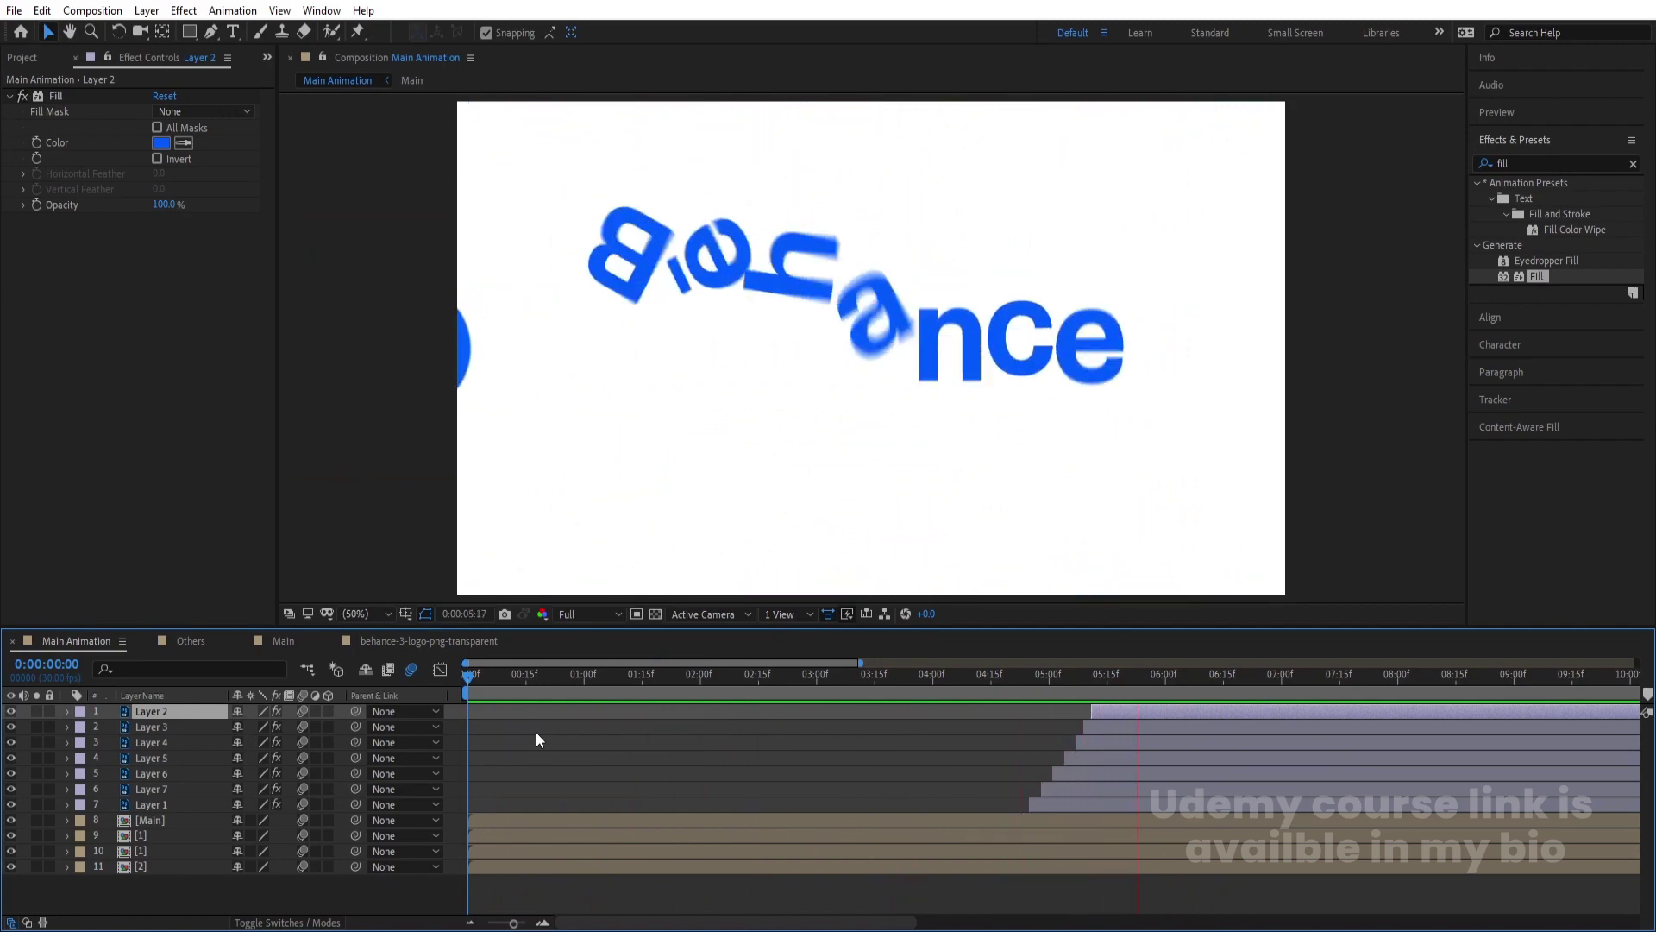
key("space")
left_click(1058, 690)
key("space")
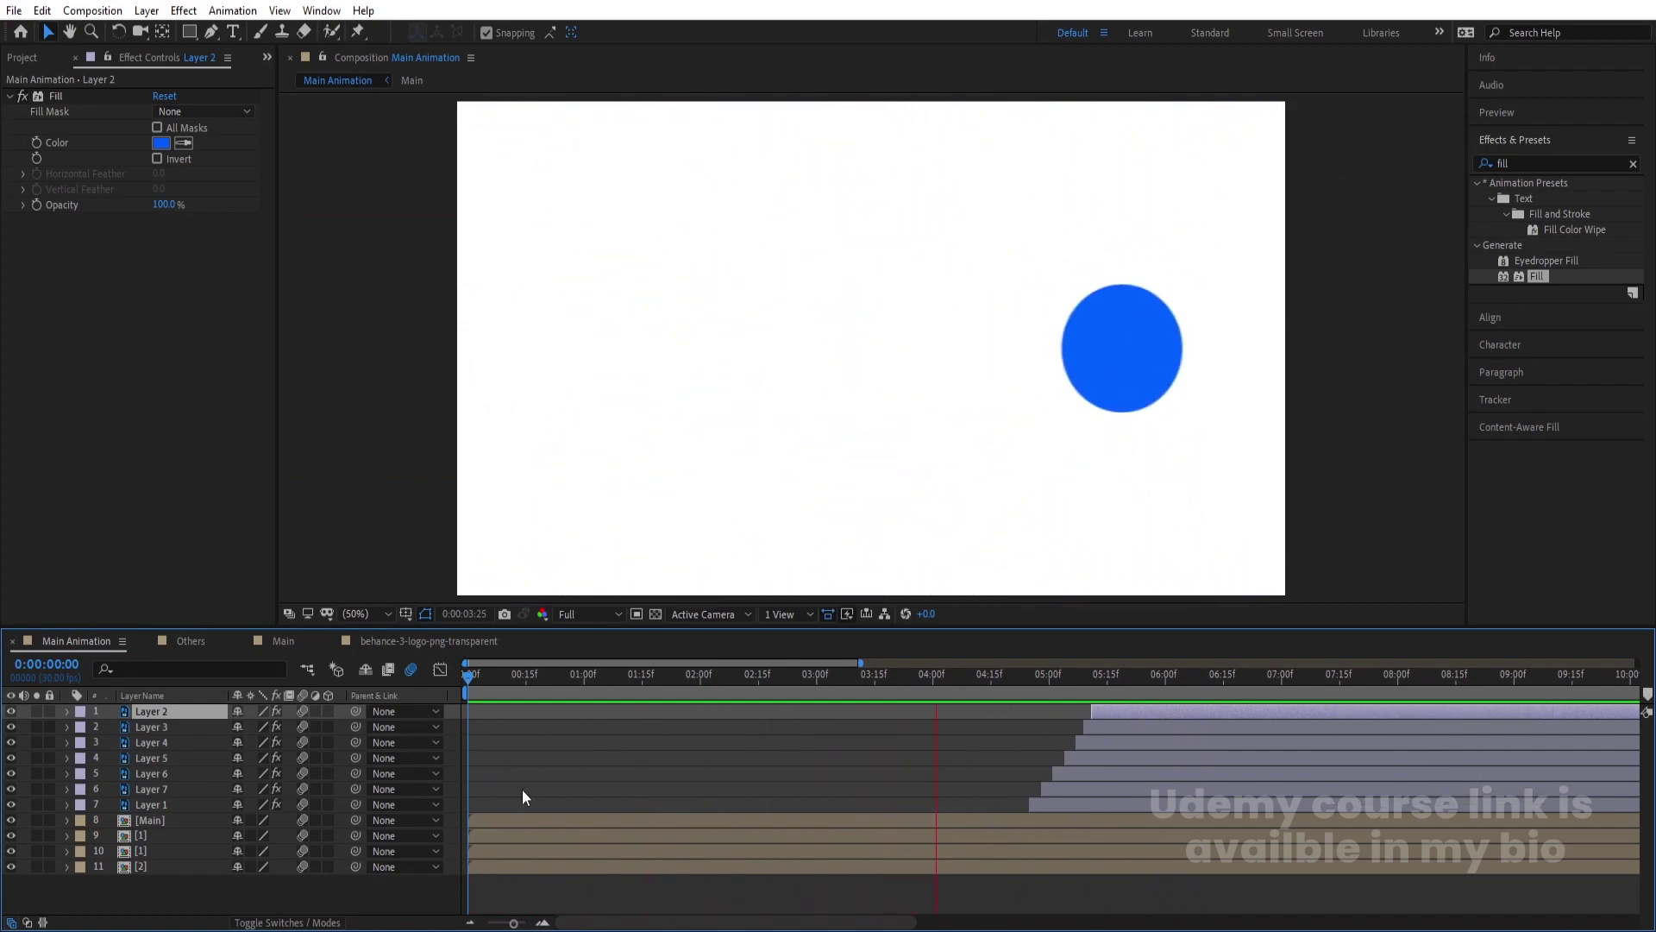
key("space")
left_click(1115, 689)
key("space")
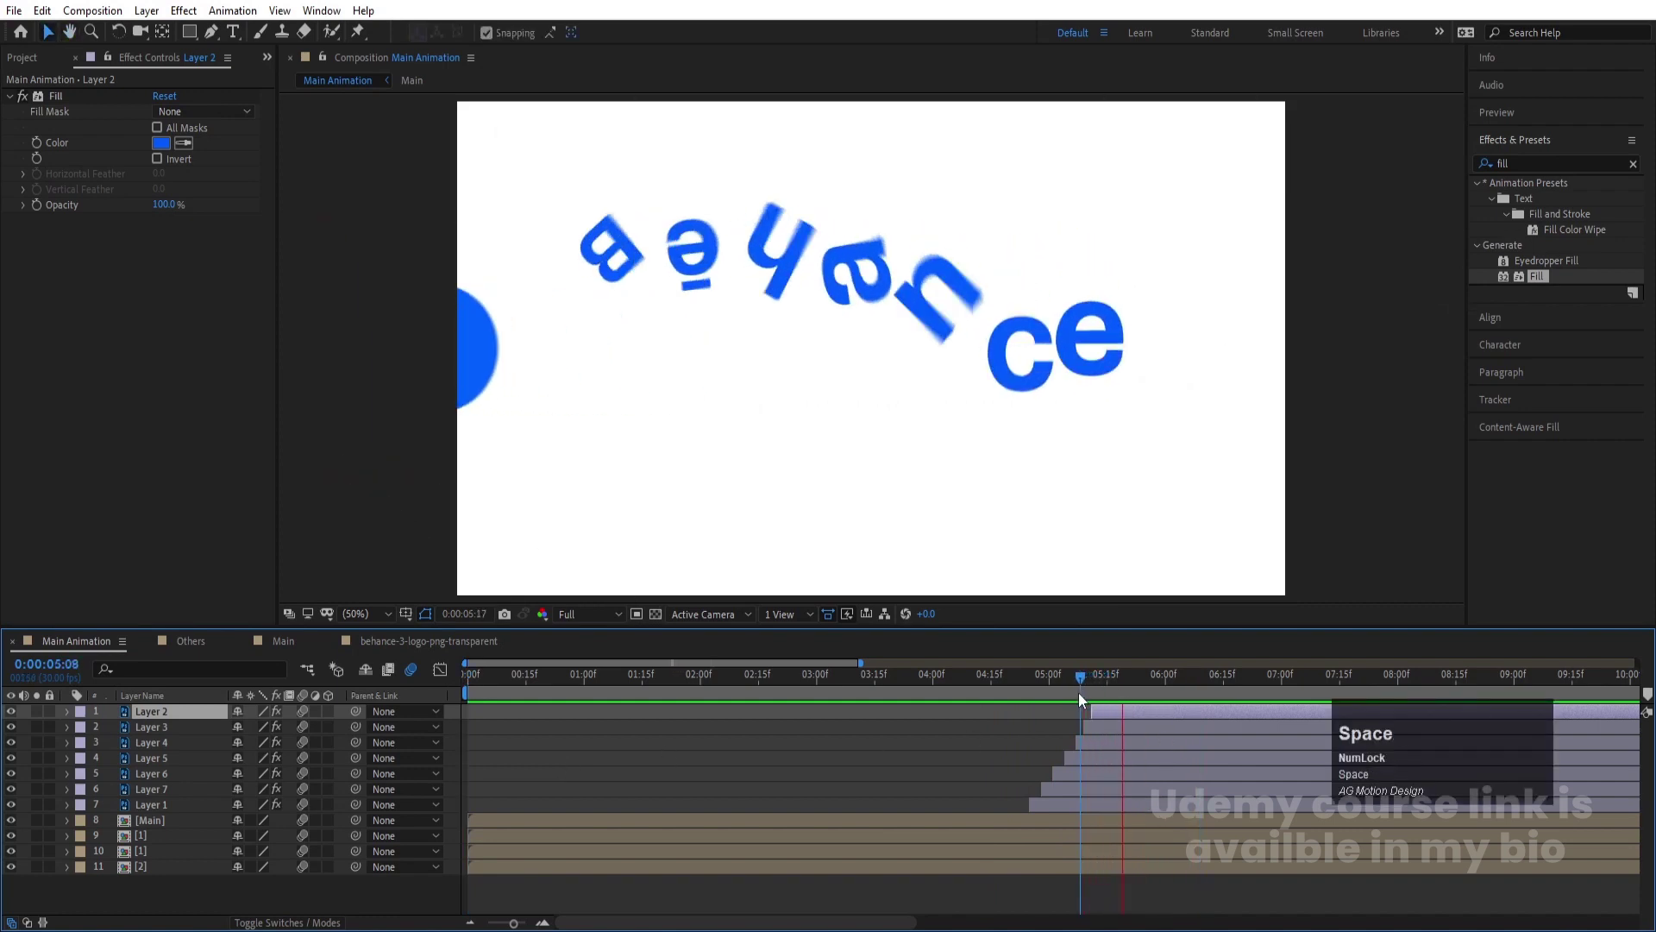
Shift all seven letter layers together in the timeline to follow the circle, and preview
left_click_drag(1120, 699, 1078, 811)
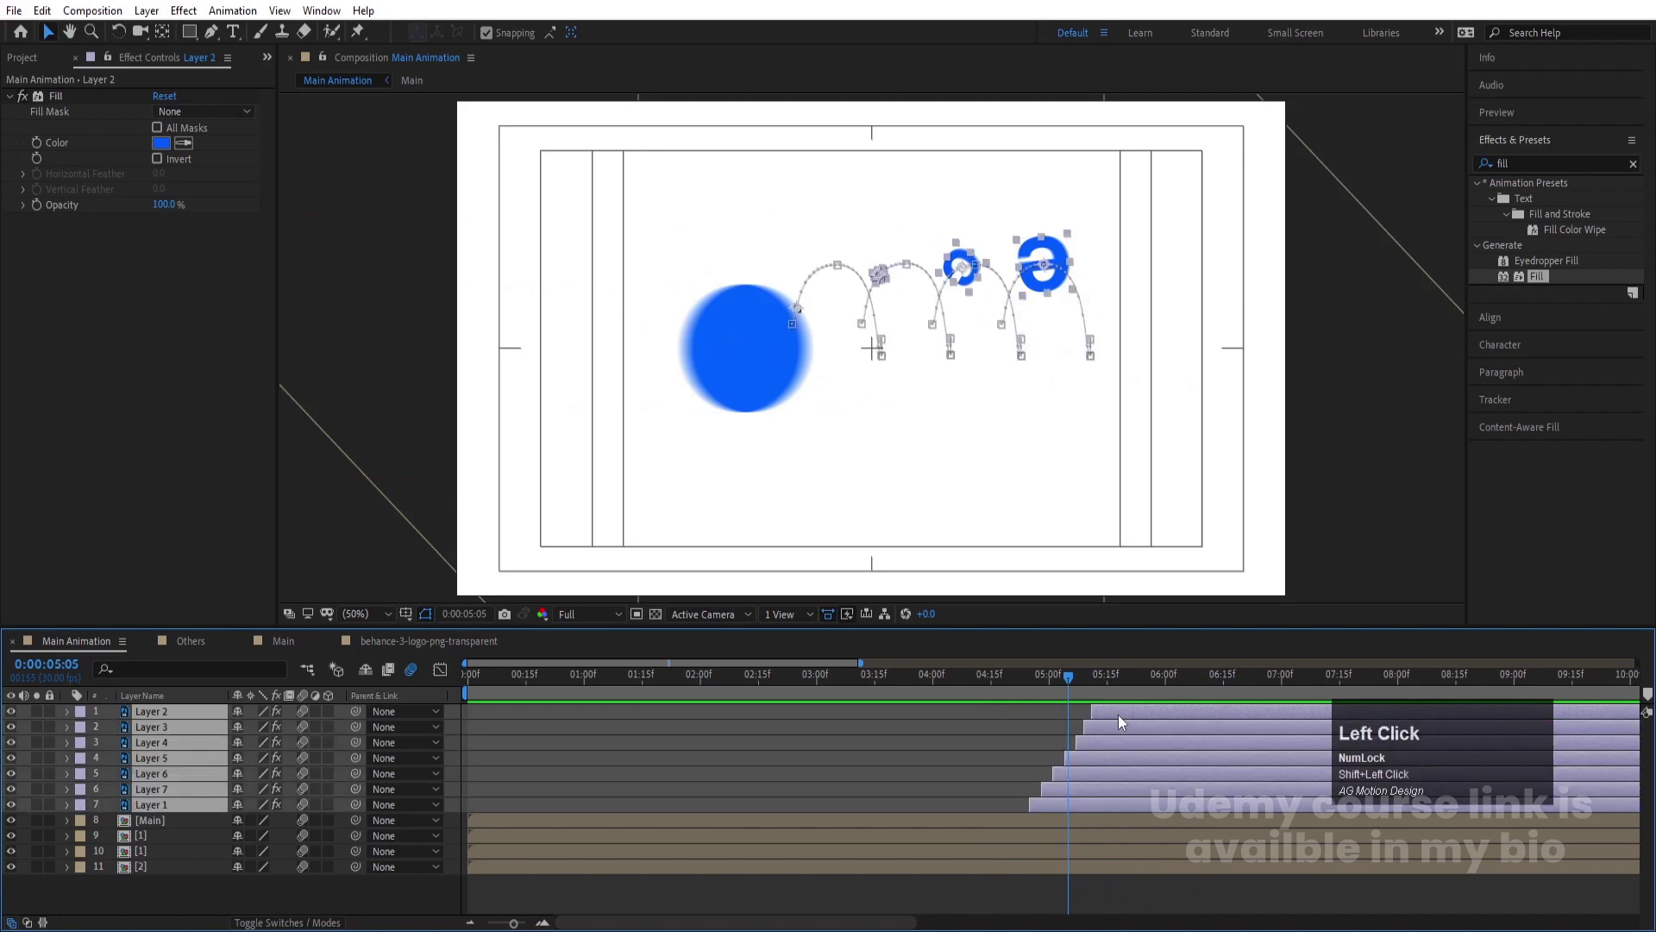
left_click(1125, 717)
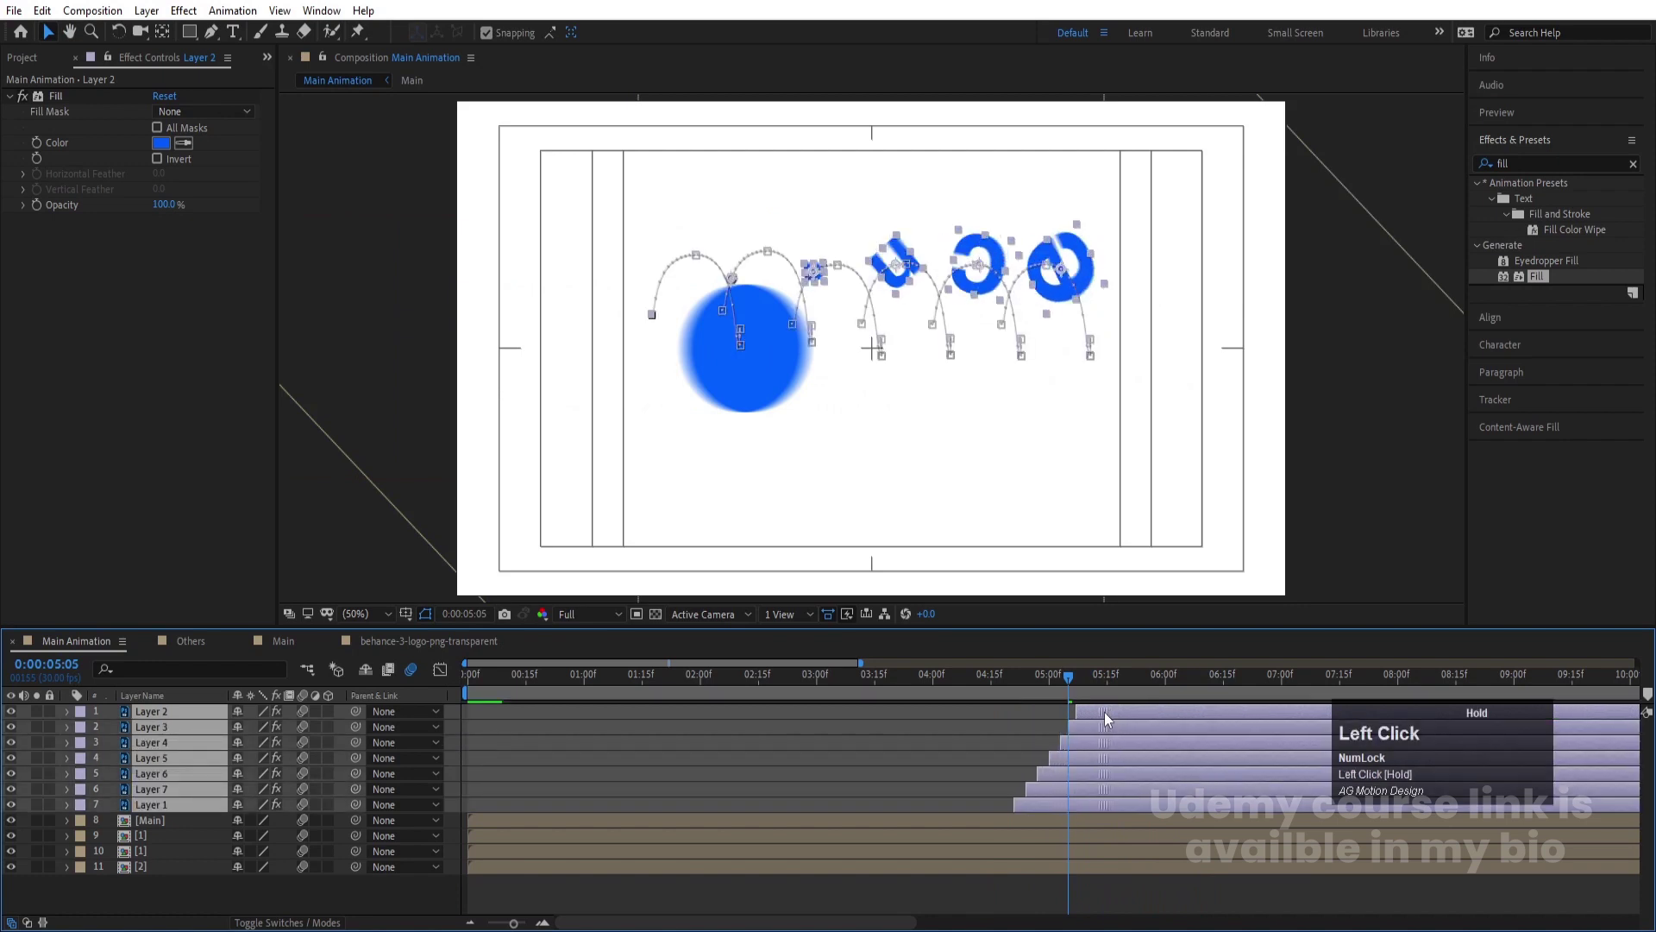
key("space")
left_click(1035, 694)
key("space")
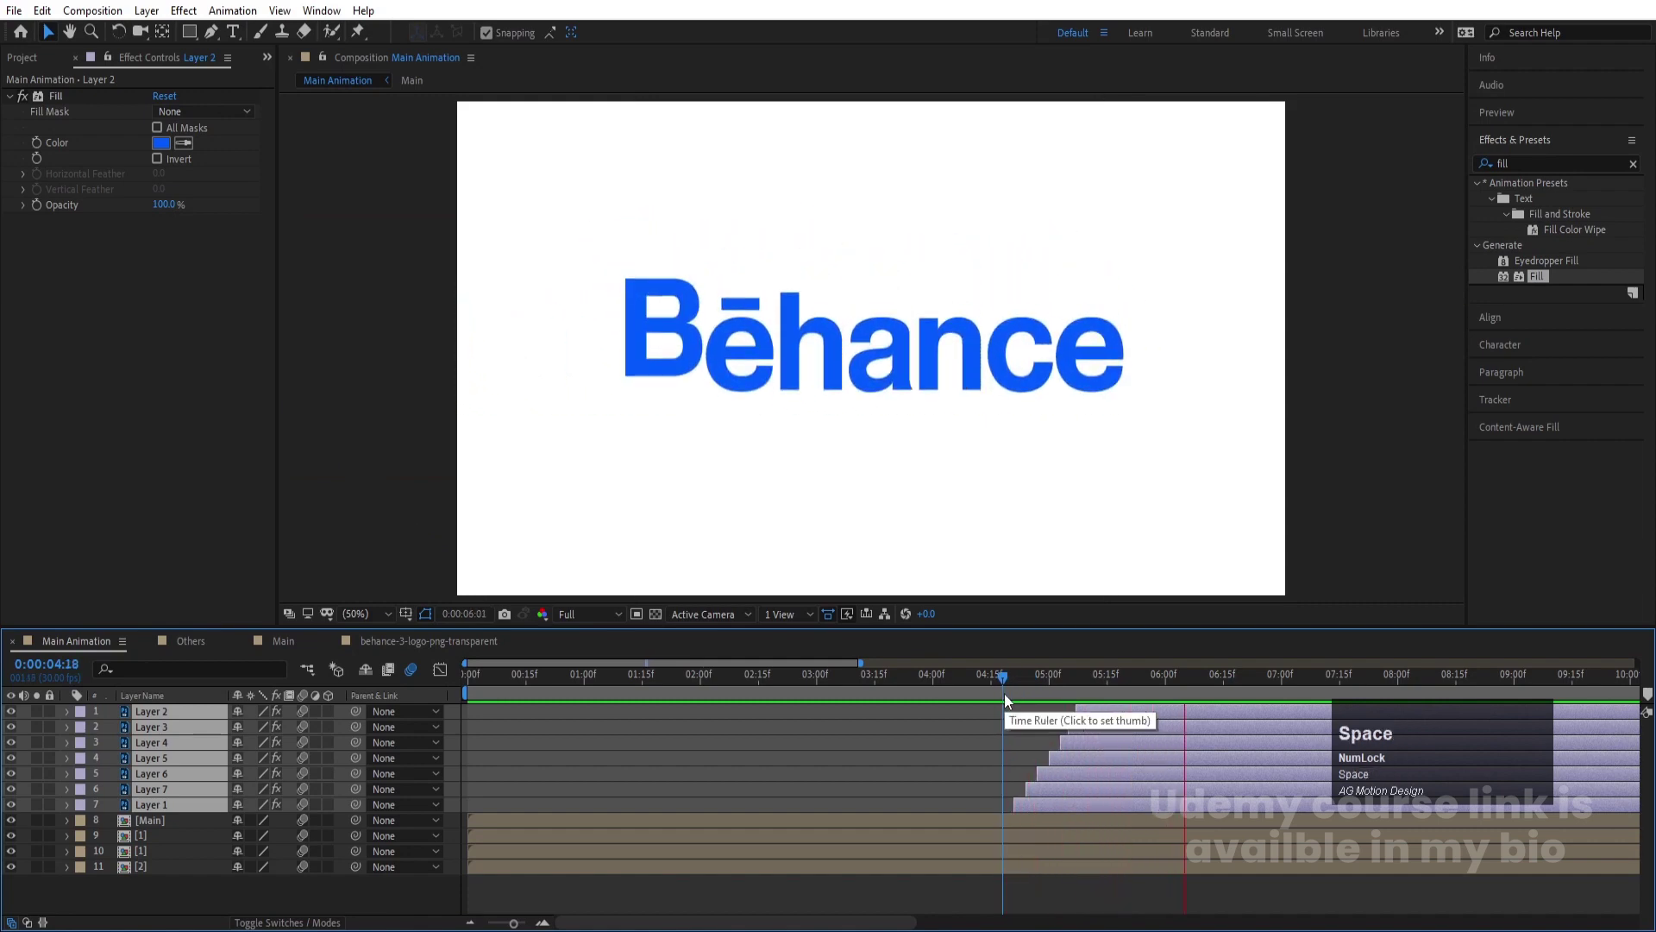
left_click(704, 756)
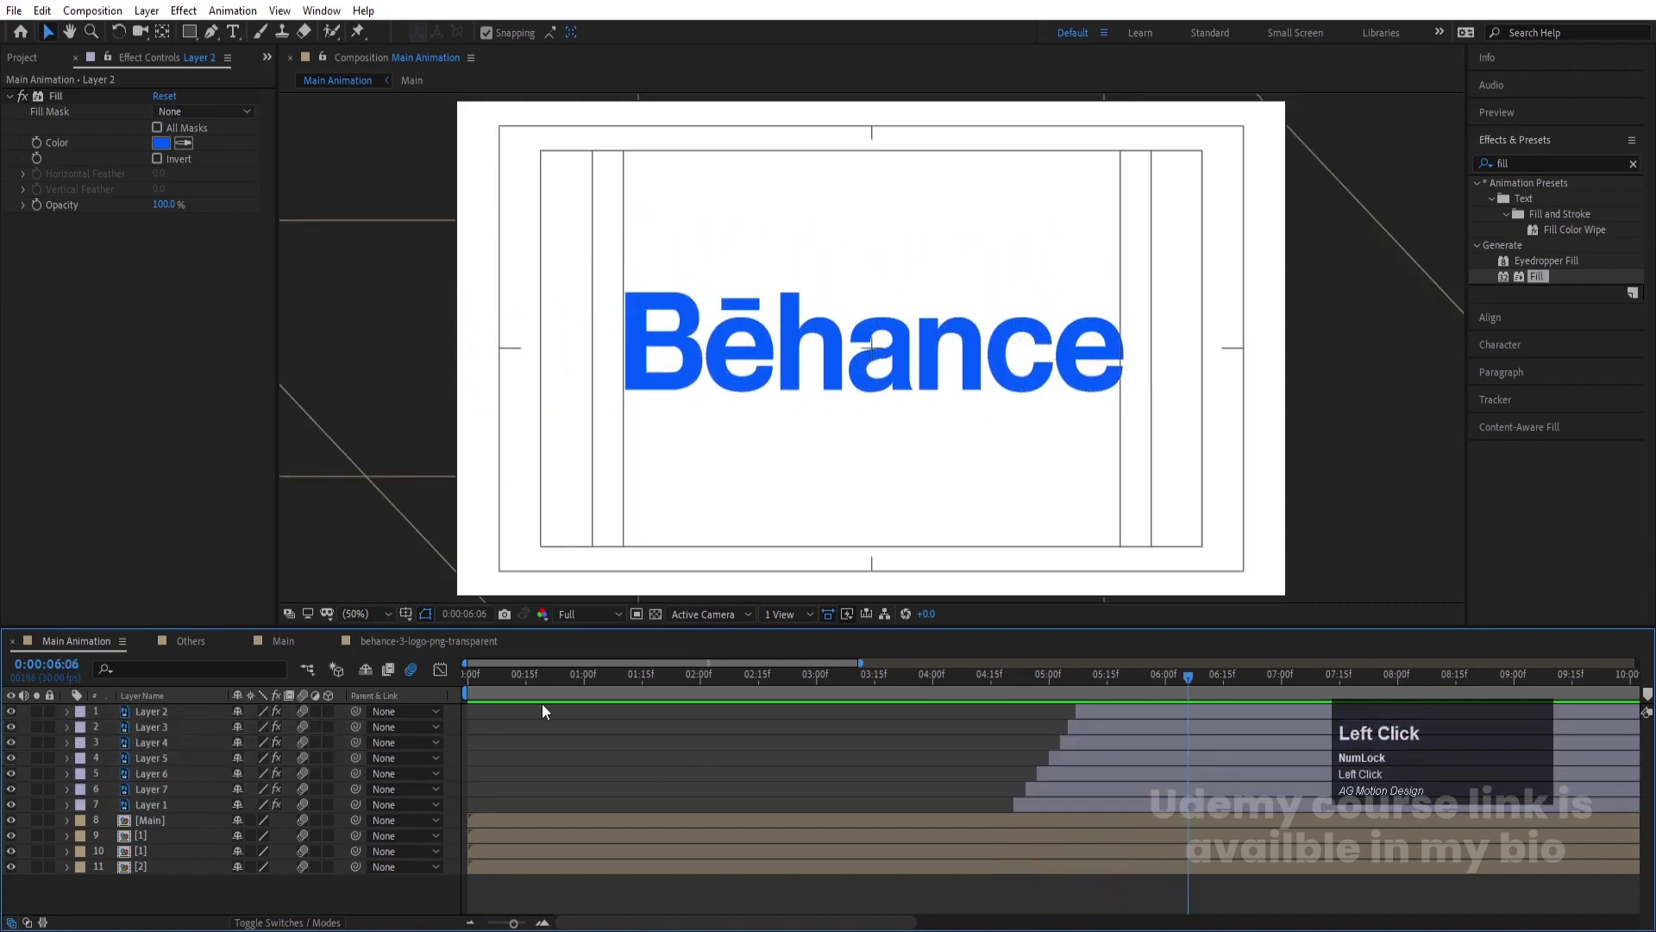
key("space")
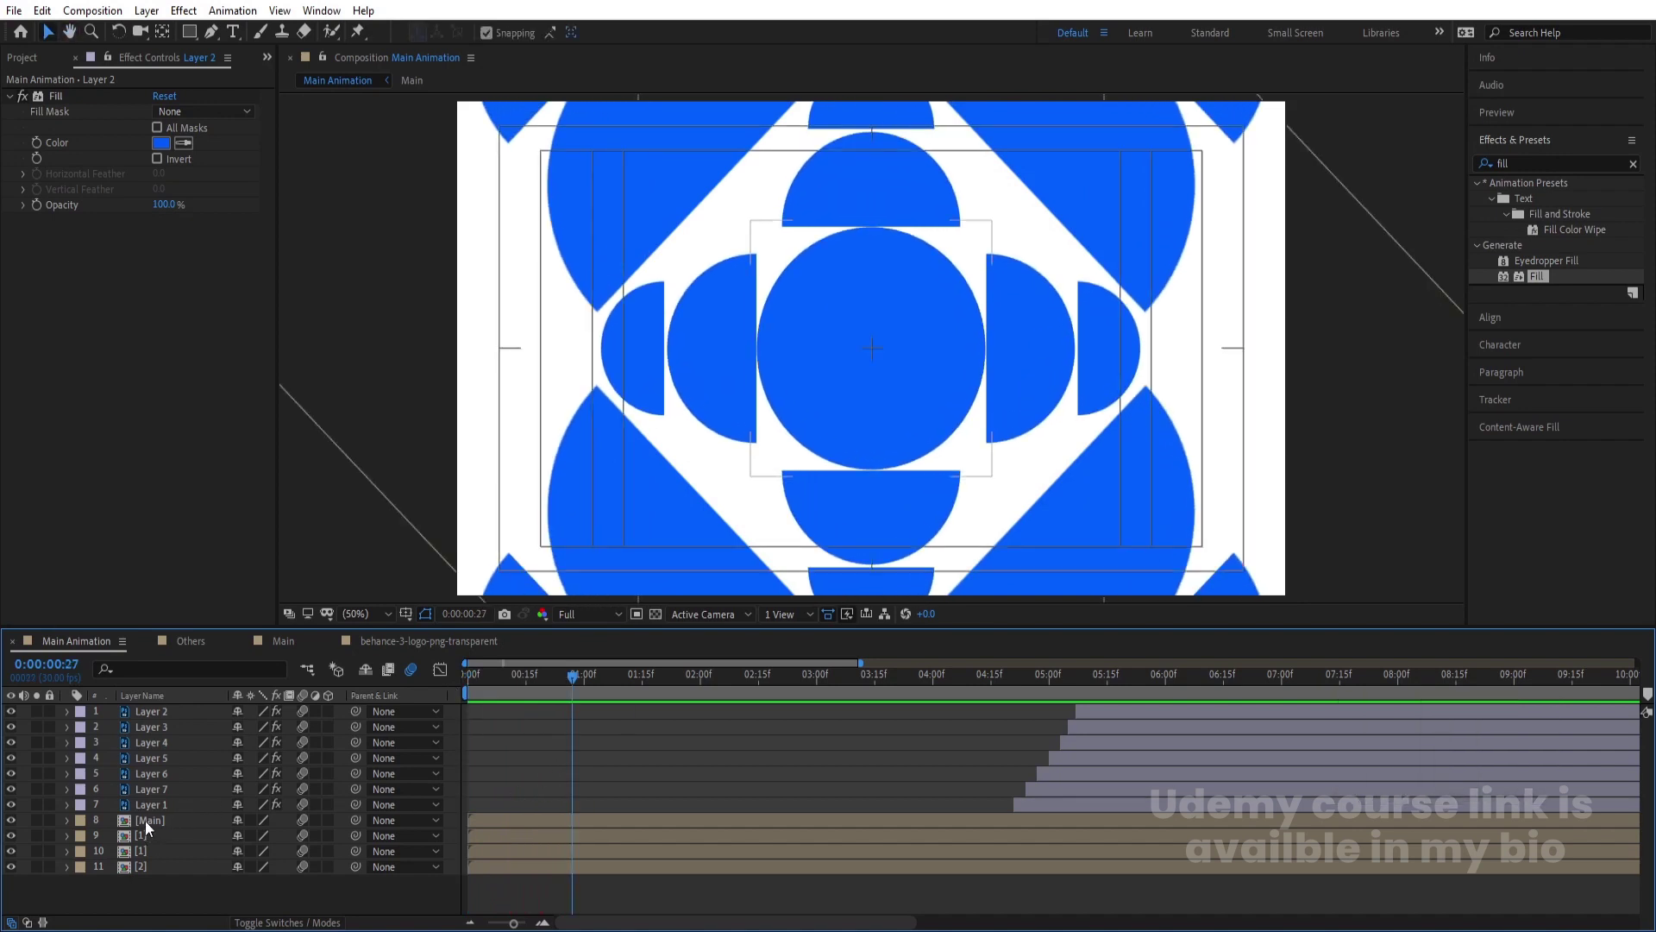
In the Others composition, duplicate the blue circle as a white inner circle parented to a 66%-scaled null
left_click(151, 848)
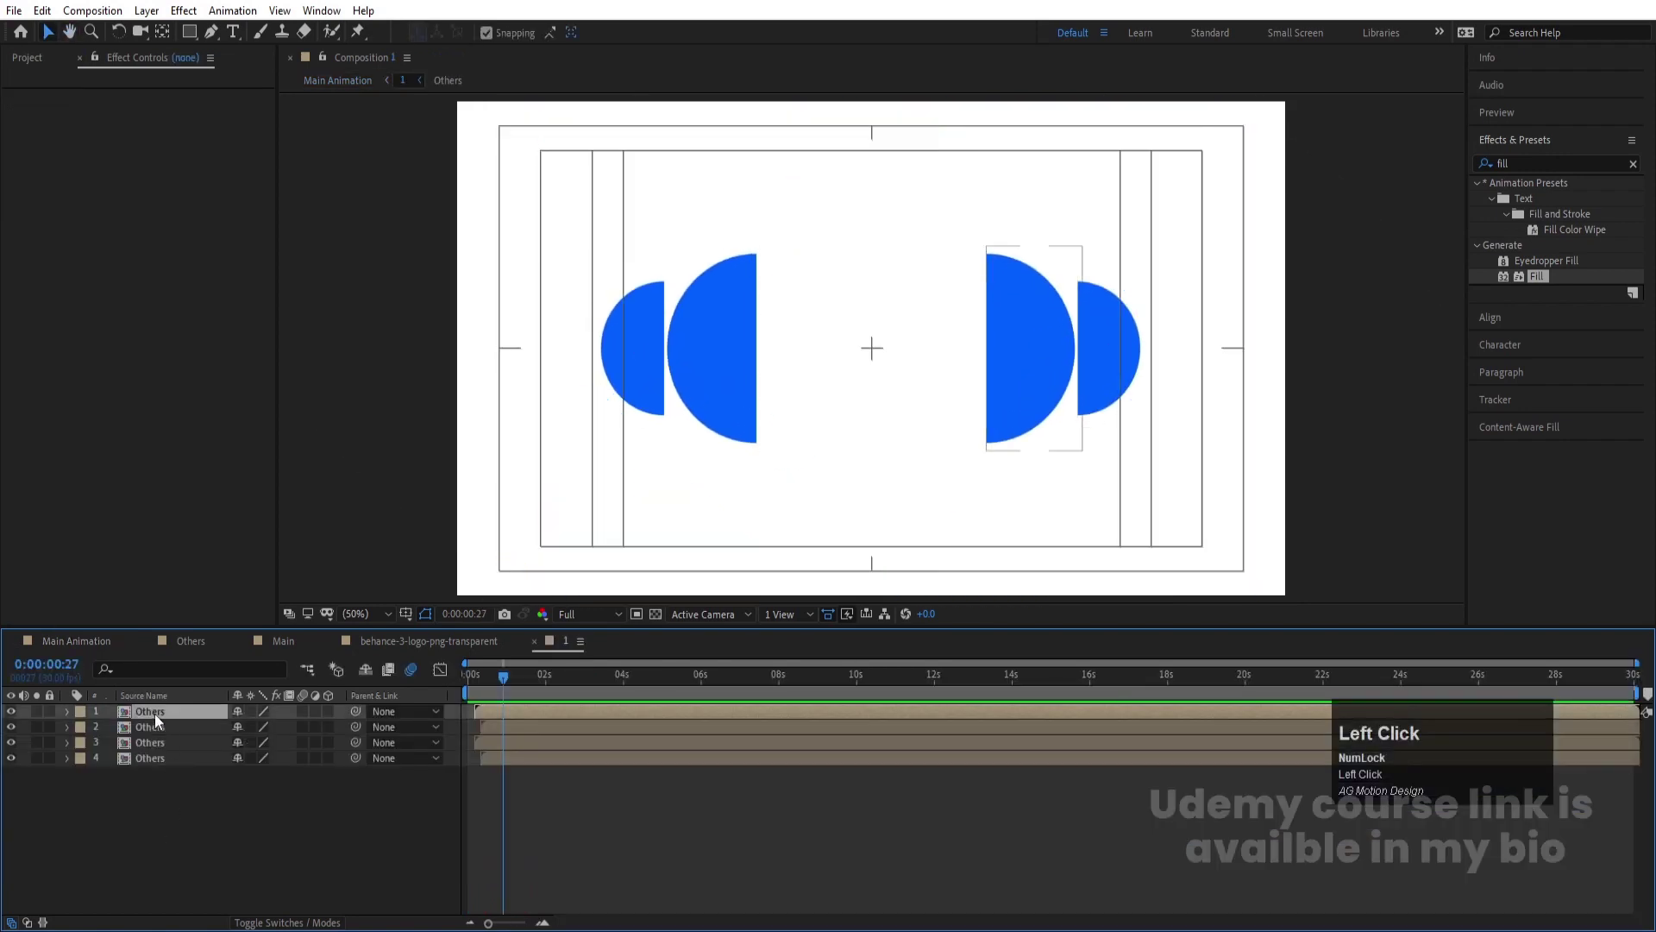
key("space")
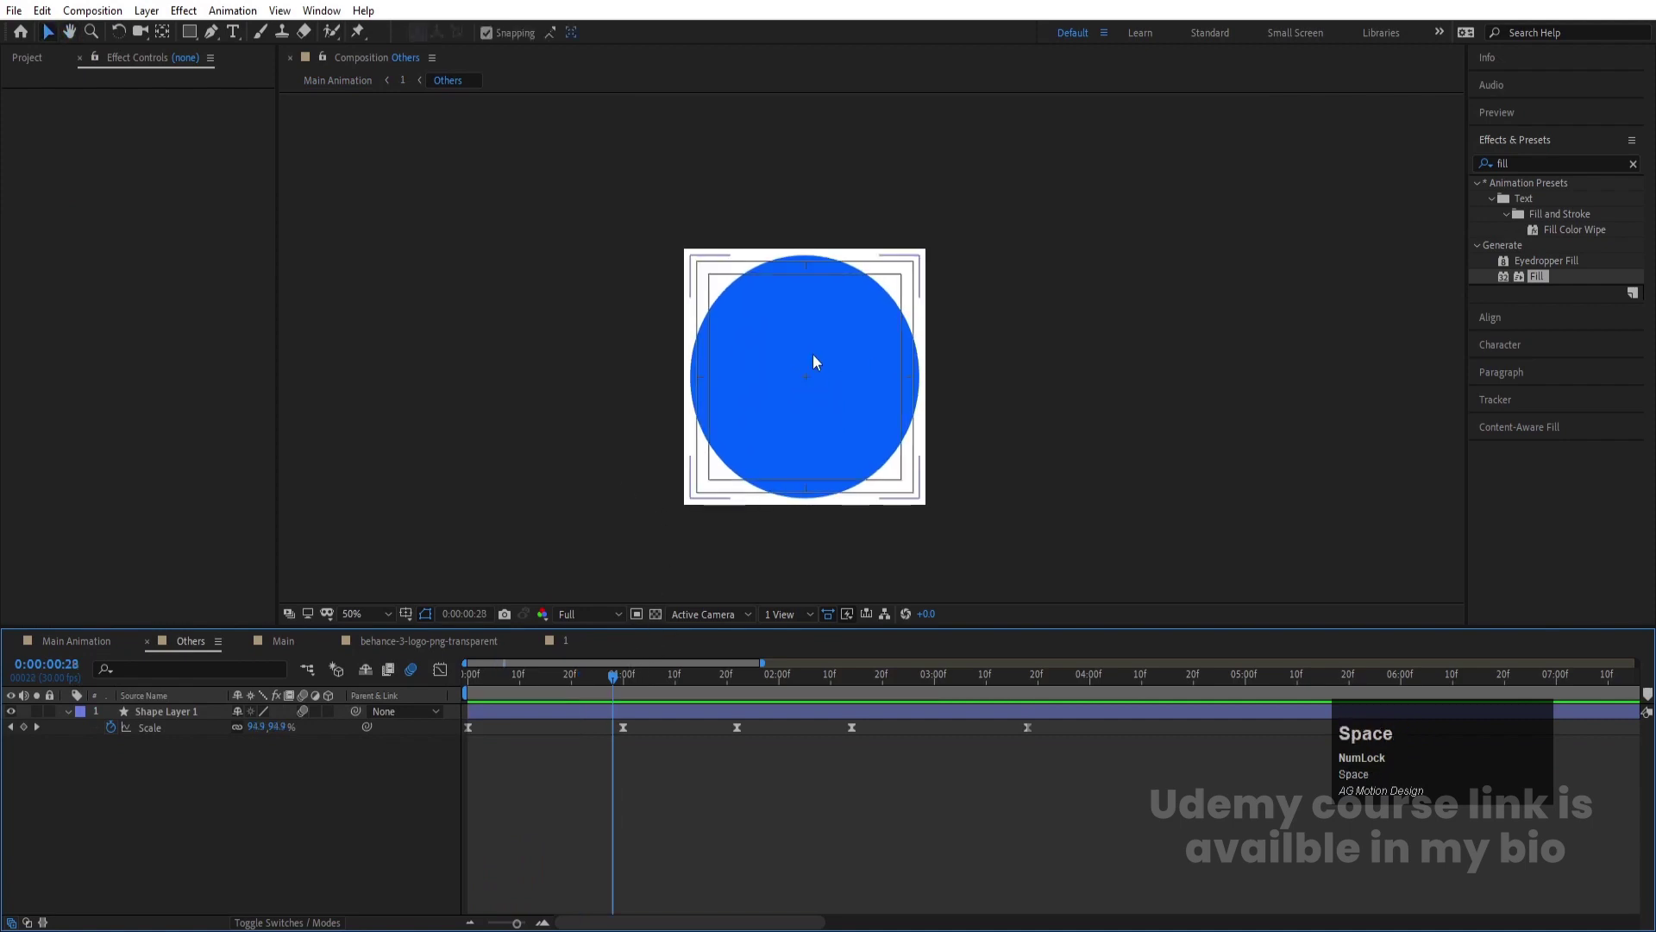
key("k")
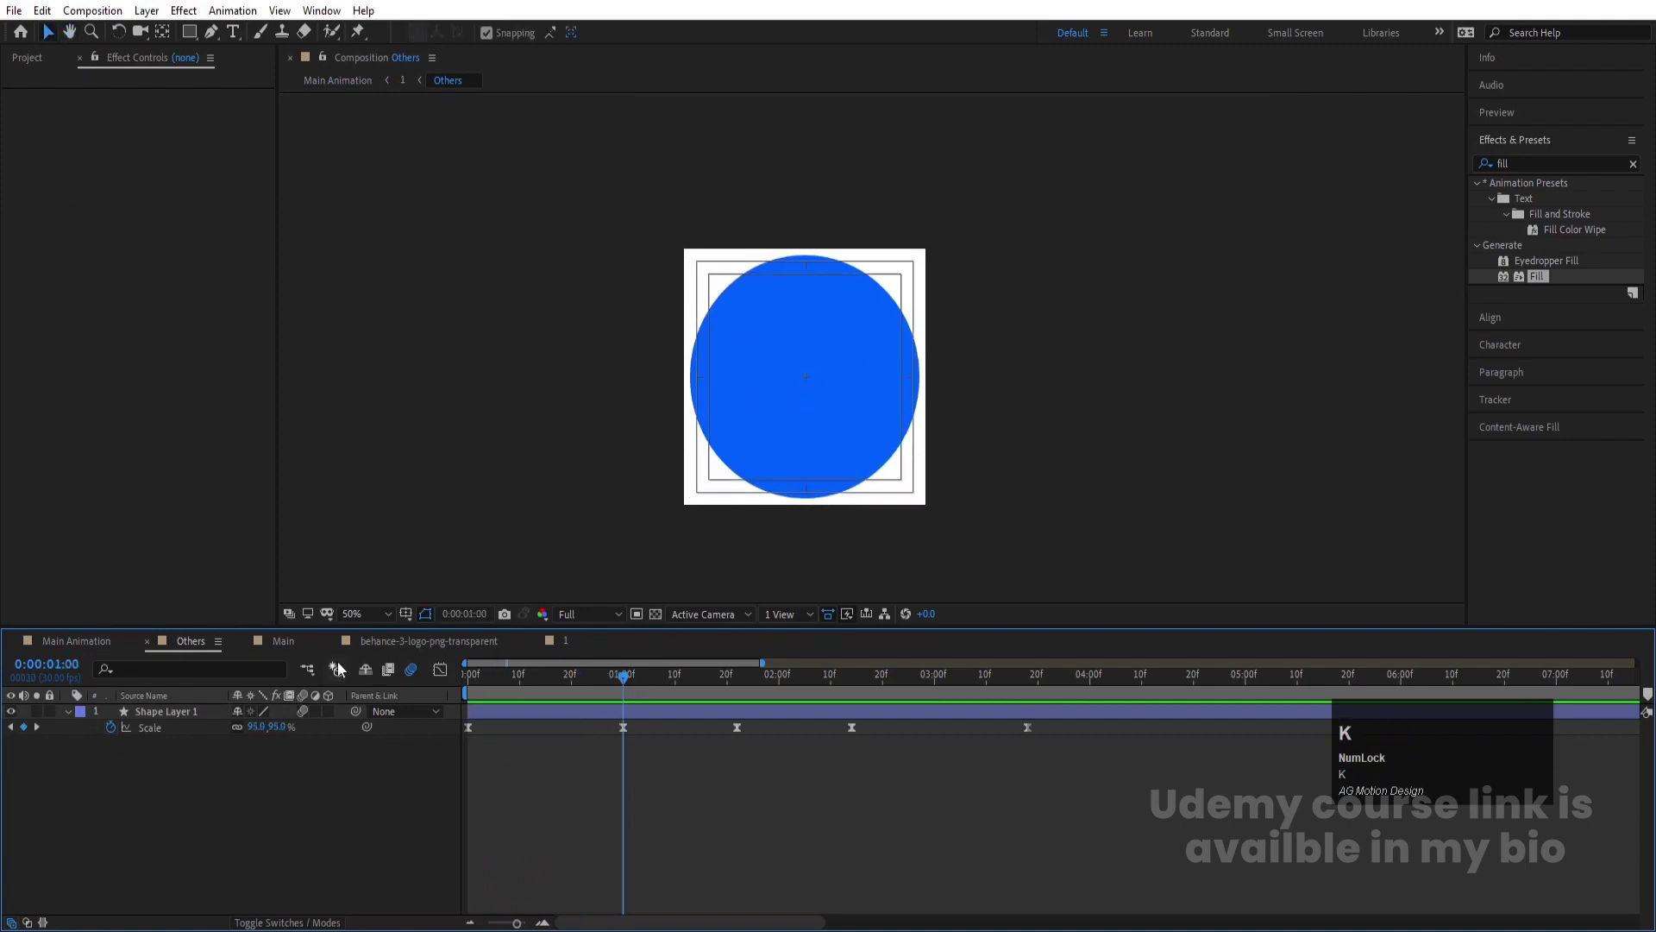
left_click(386, 617)
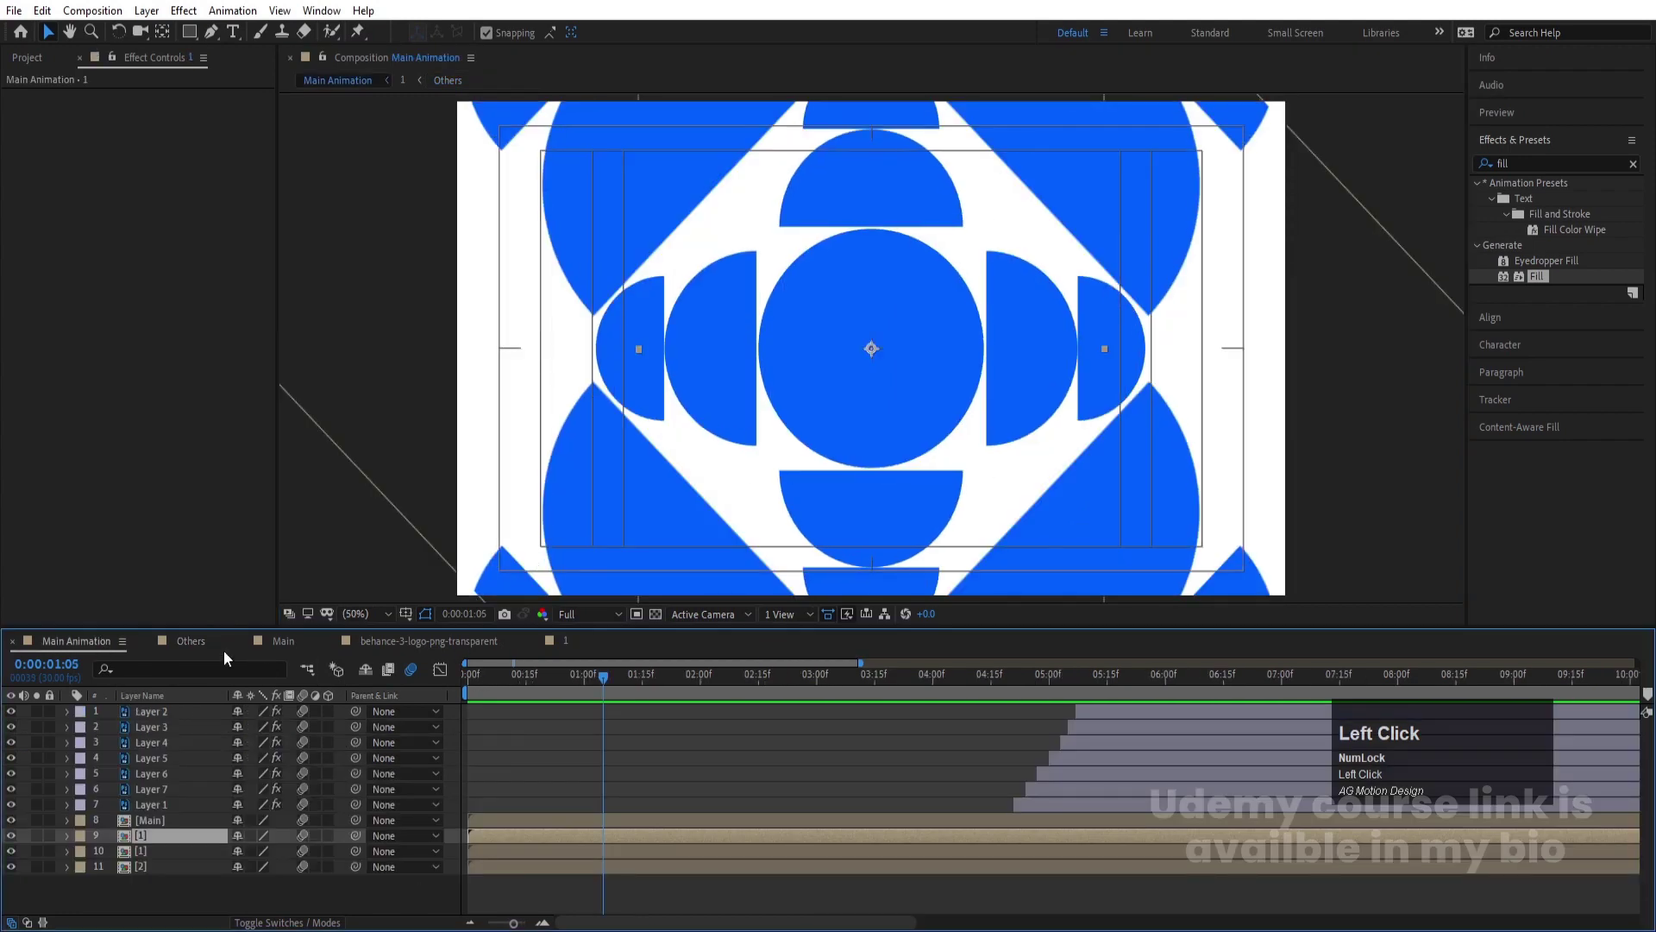
left_click(192, 644)
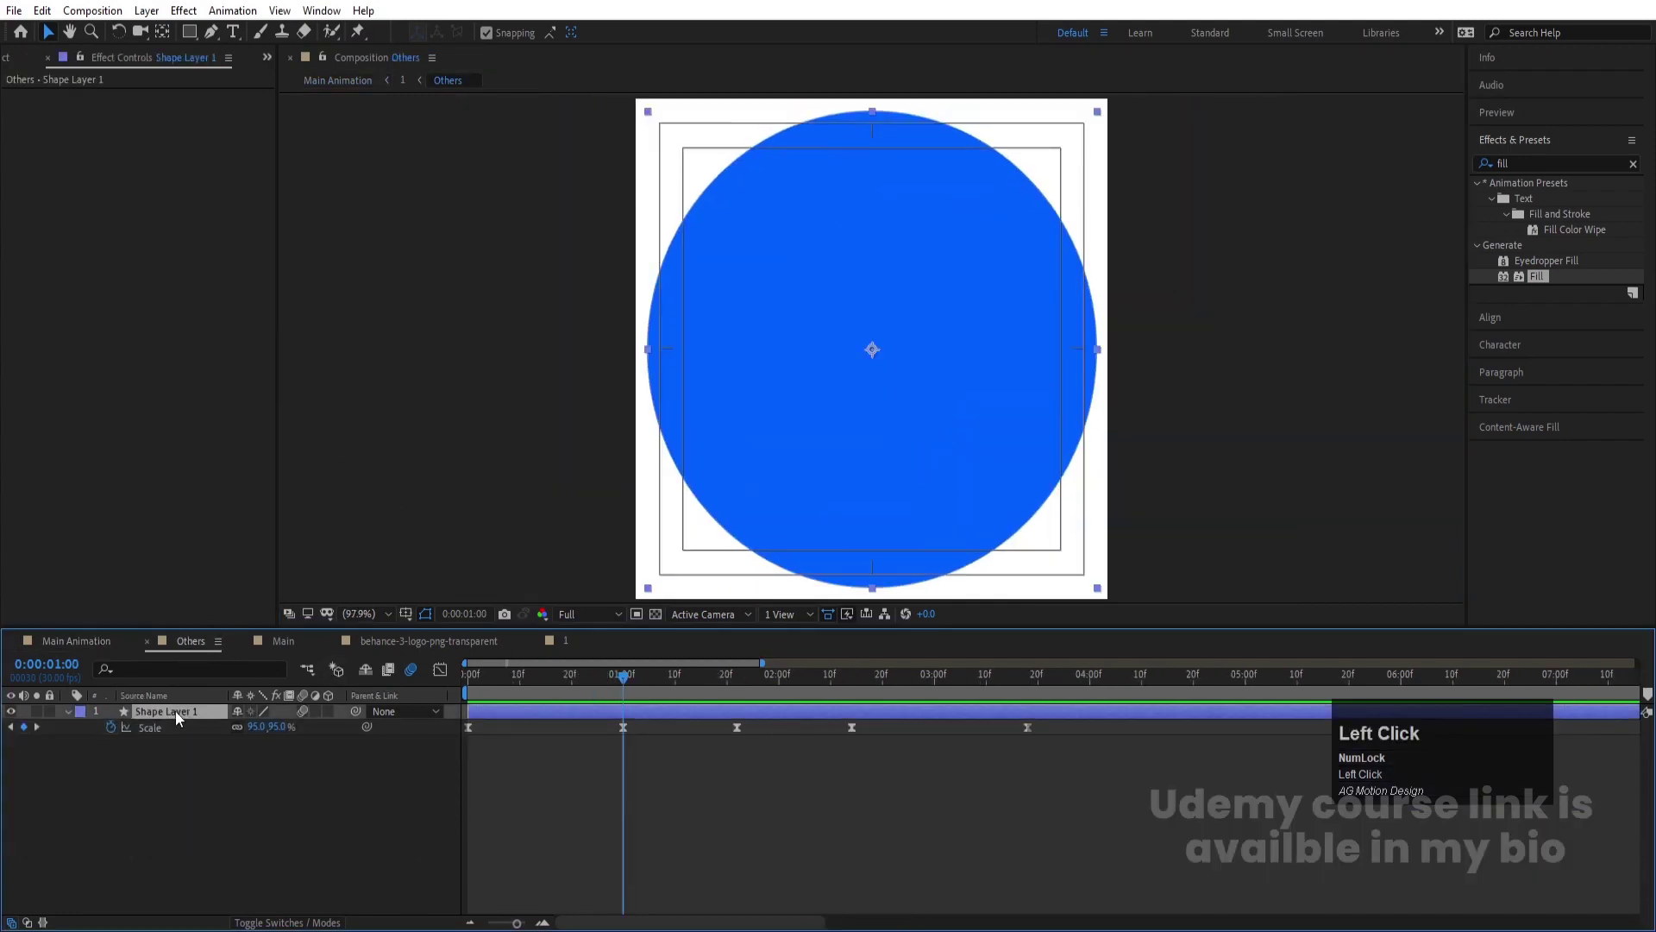
key("ctrl+d")
key("s")
right_click(381, 837)
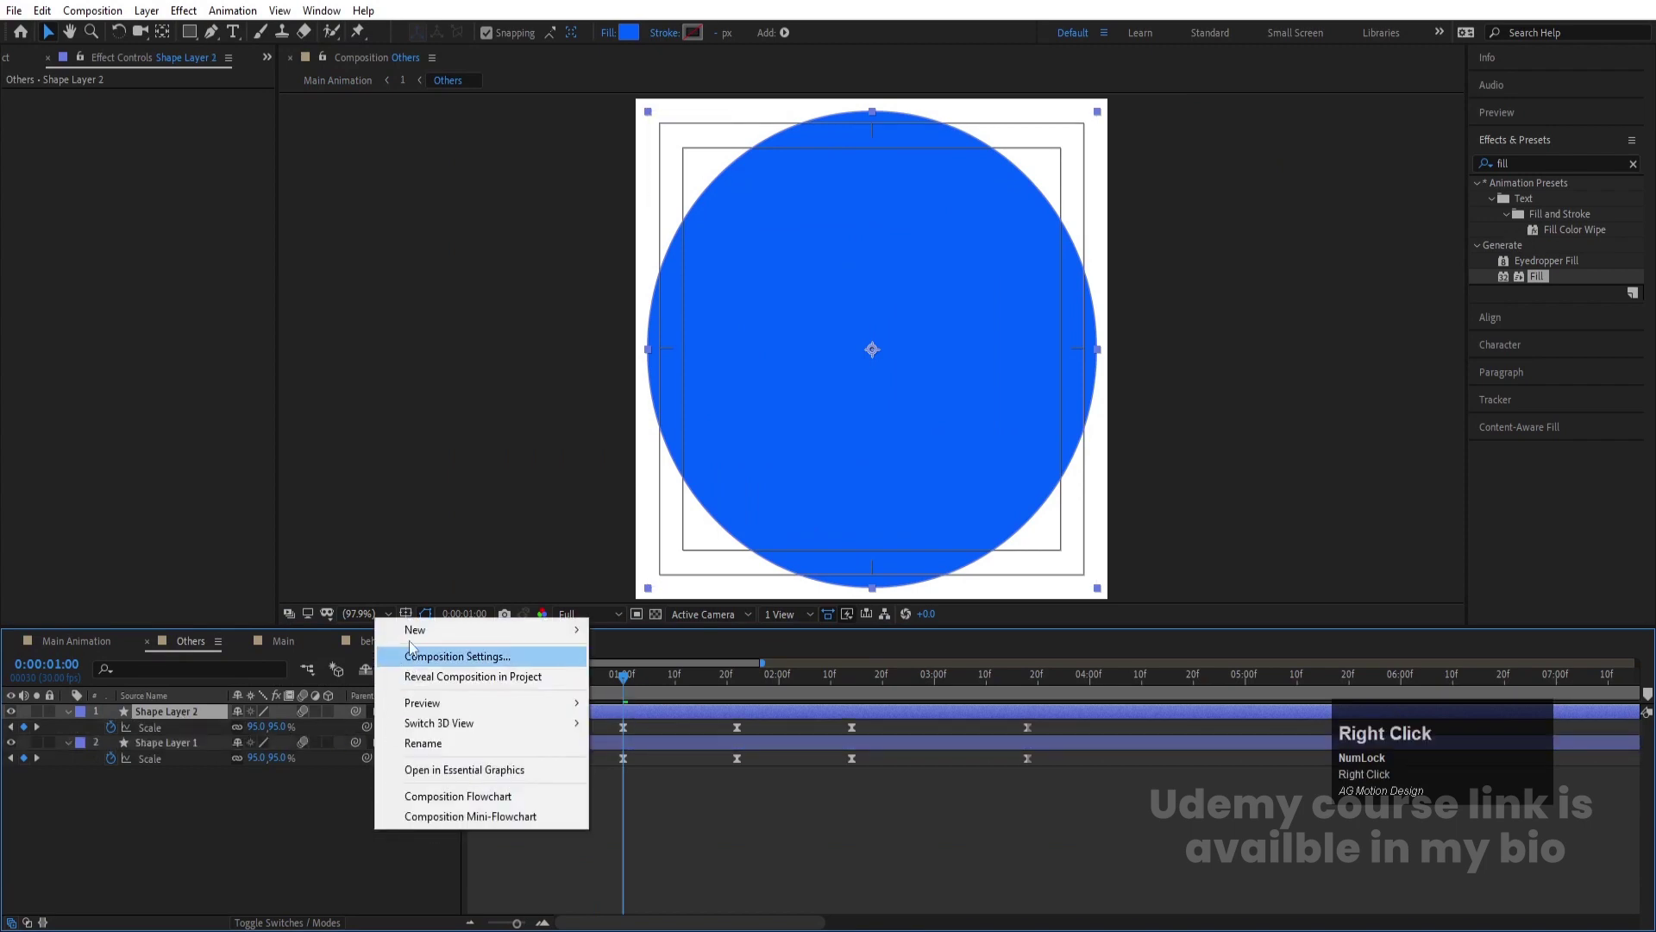
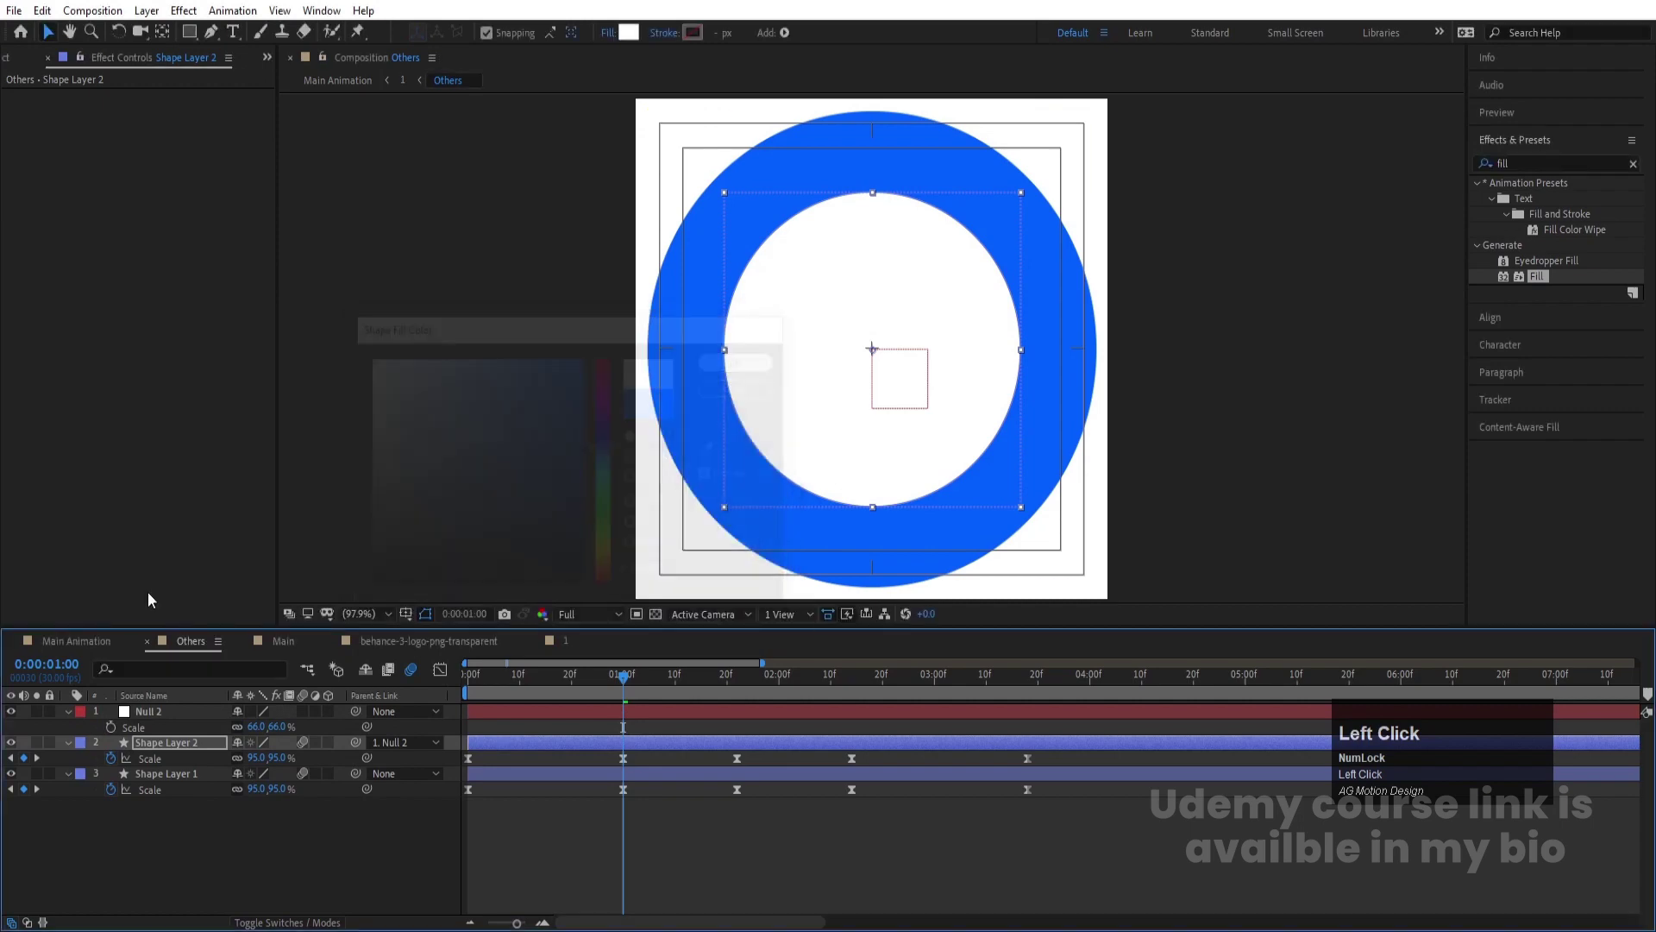
key("space")
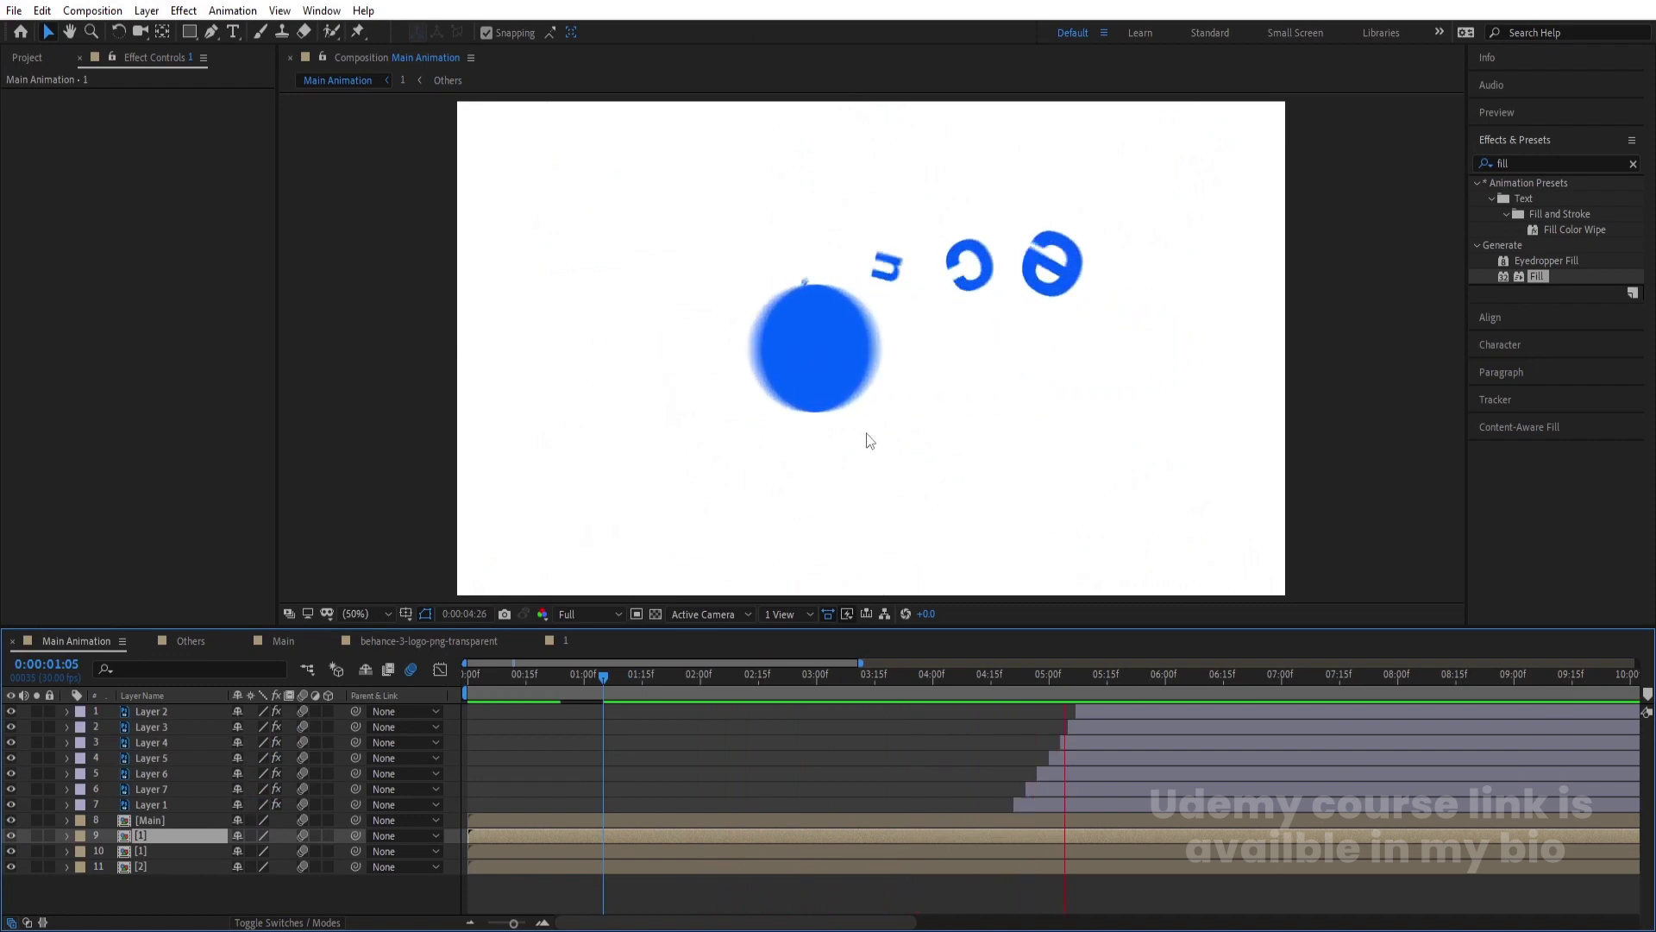
Preview the Others composition and scrub through the ring's scale animation
key("space")
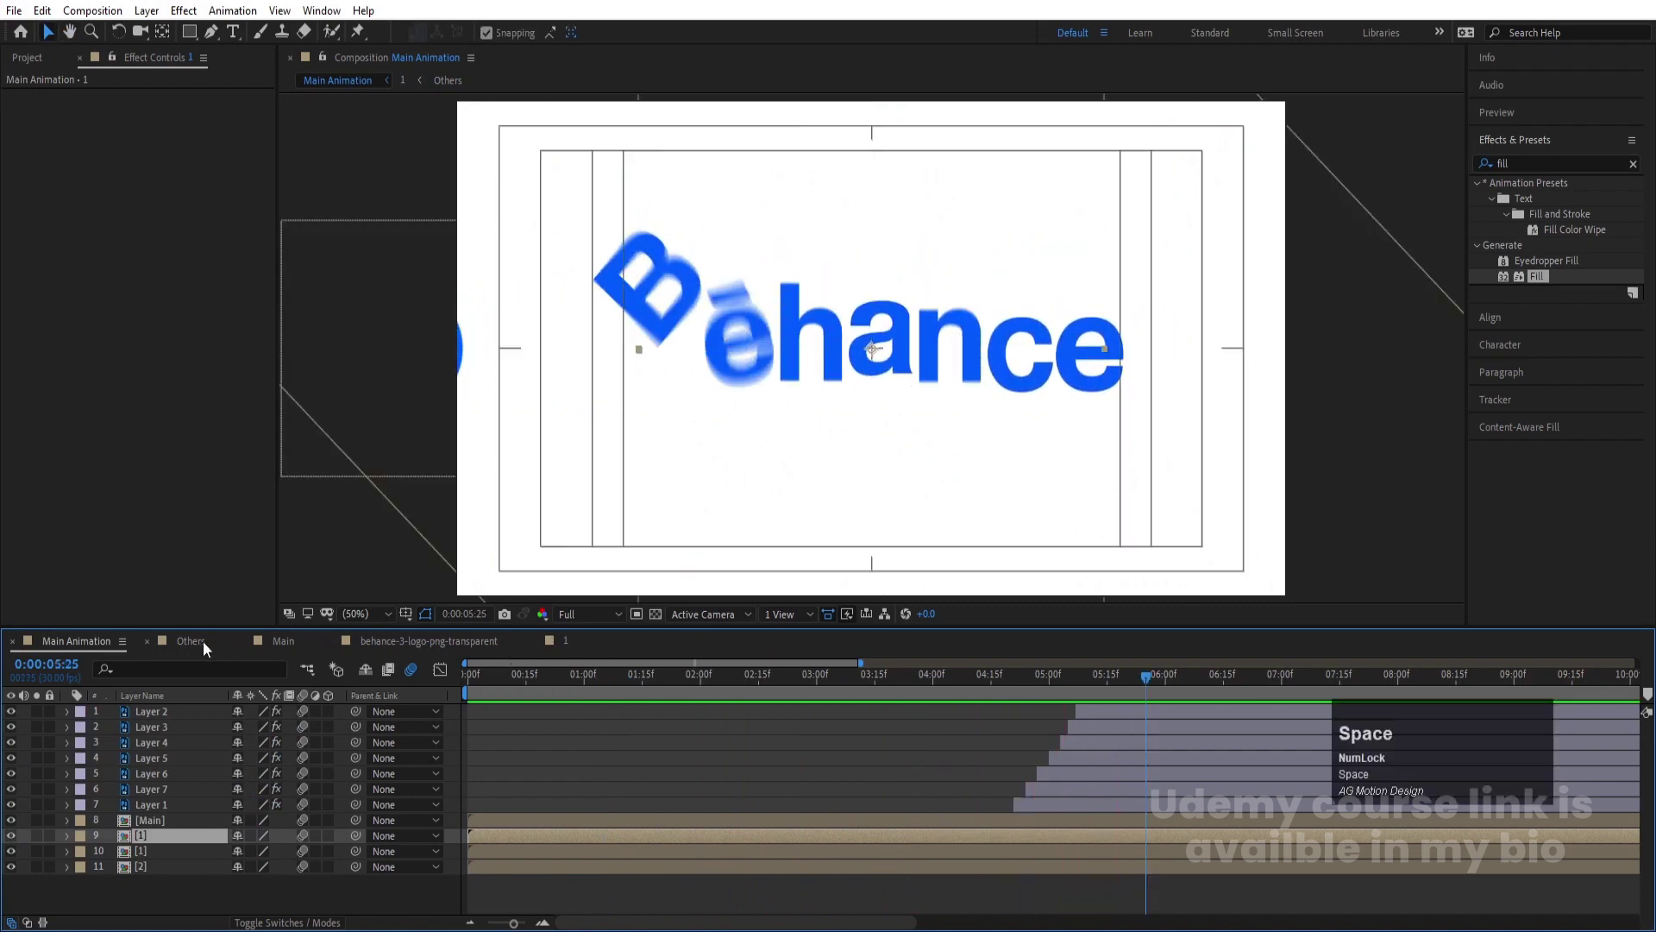
left_click(207, 646)
key("space")
left_click_drag(517, 690, 535, 751)
key("space")
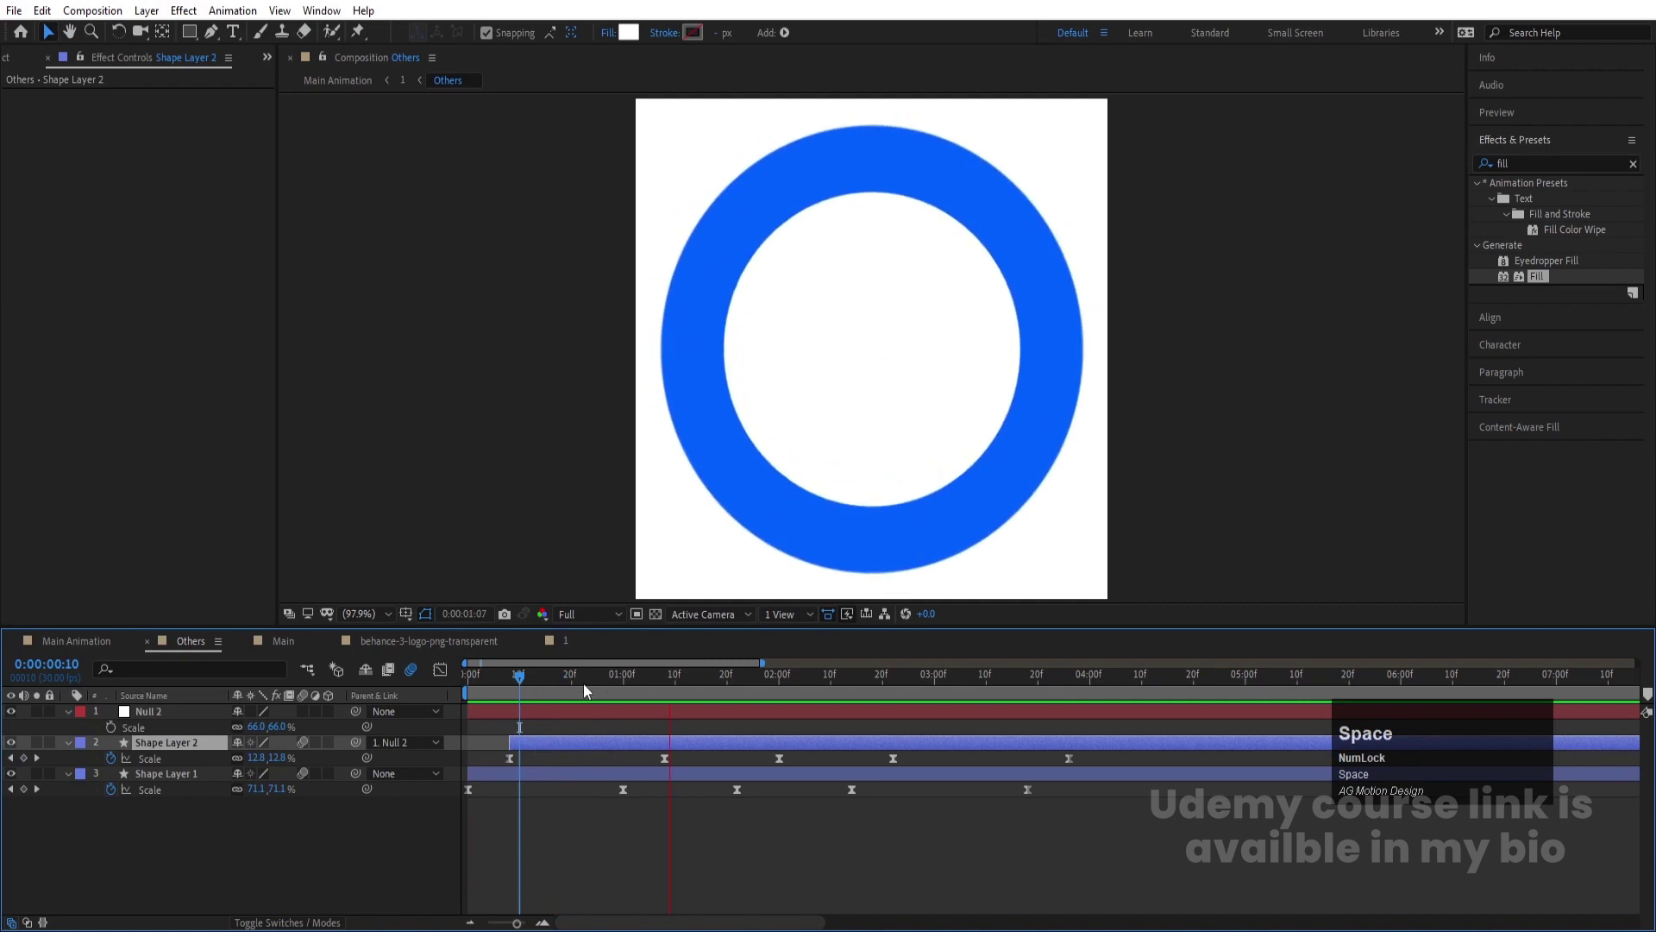
Back in Main Animation, preview it and create a new white solid layer (Ctrl+Y)
left_click(575, 687)
key("space")
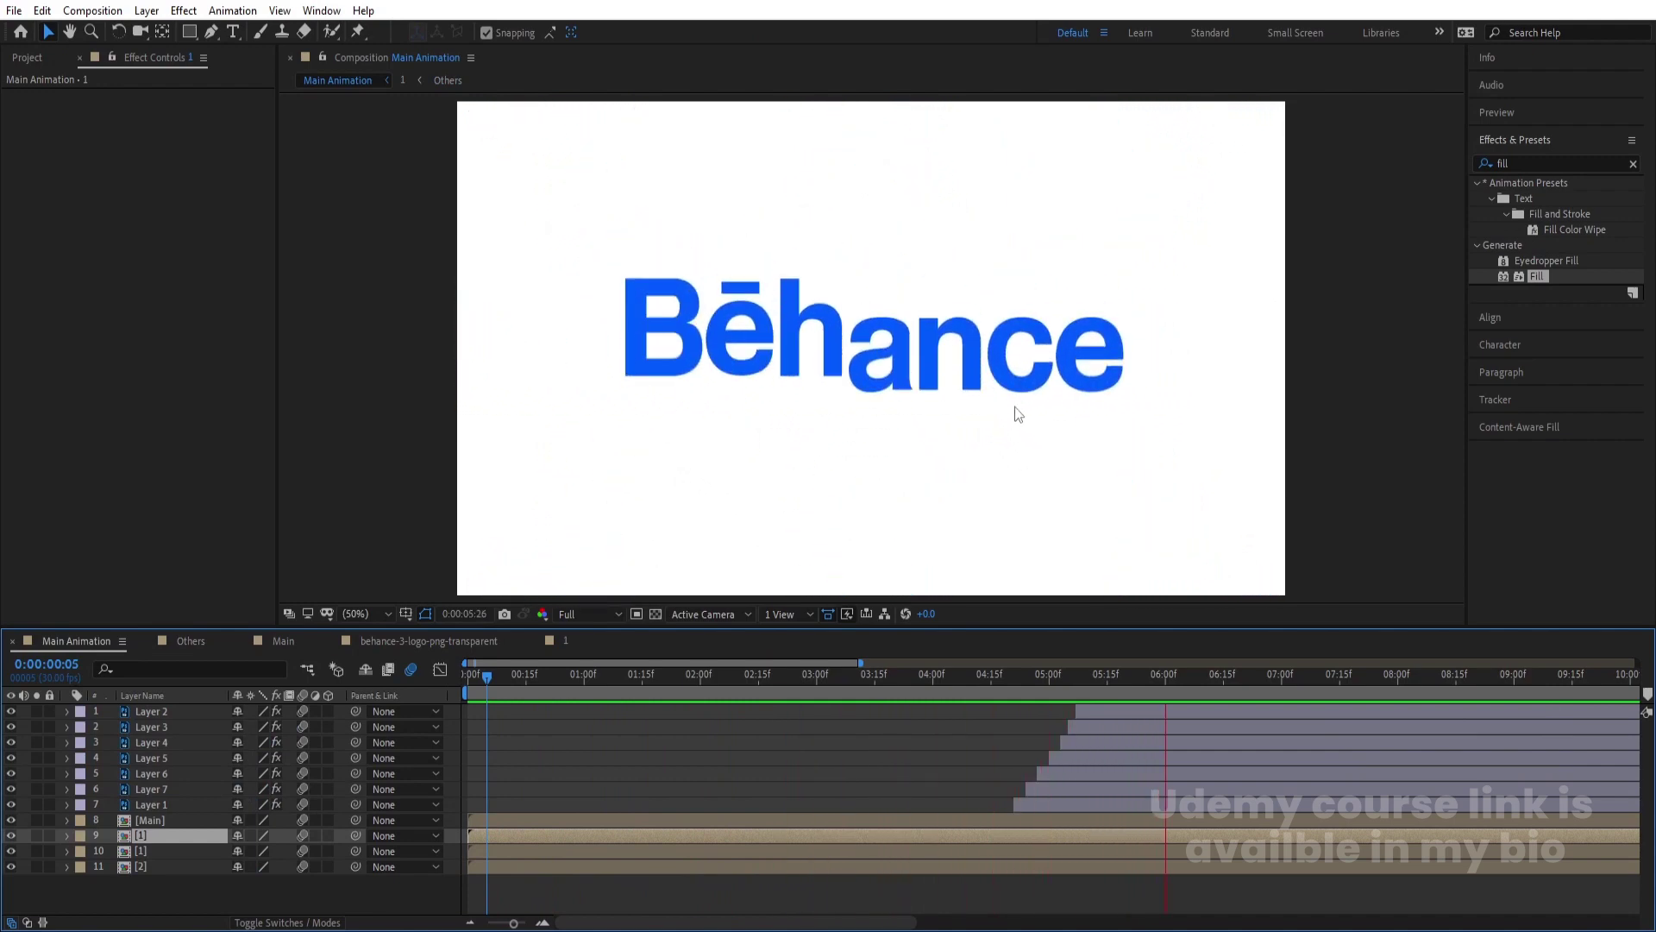
key("space")
key("-")
key("-")
key("-")
key("space")
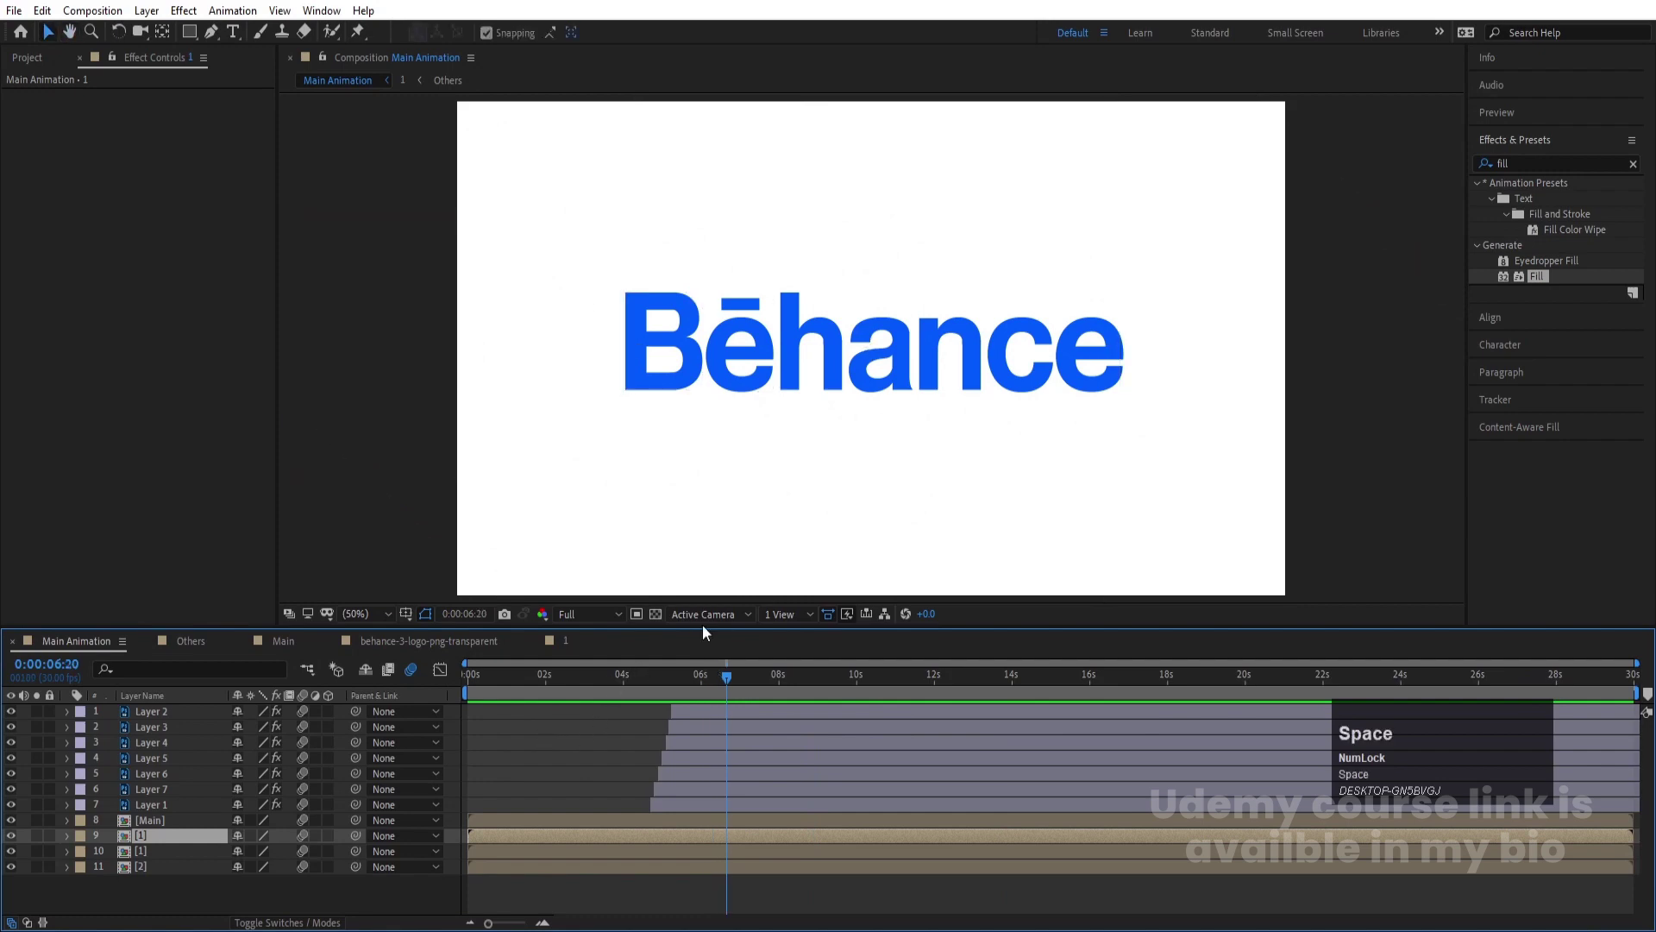
left_click(530, 775)
key("ctrl+y")
key("Return")
Move White Solid 1 beneath all layers and preview the animation over the white background
left_click_drag(163, 716, 638, 740)
key("space")
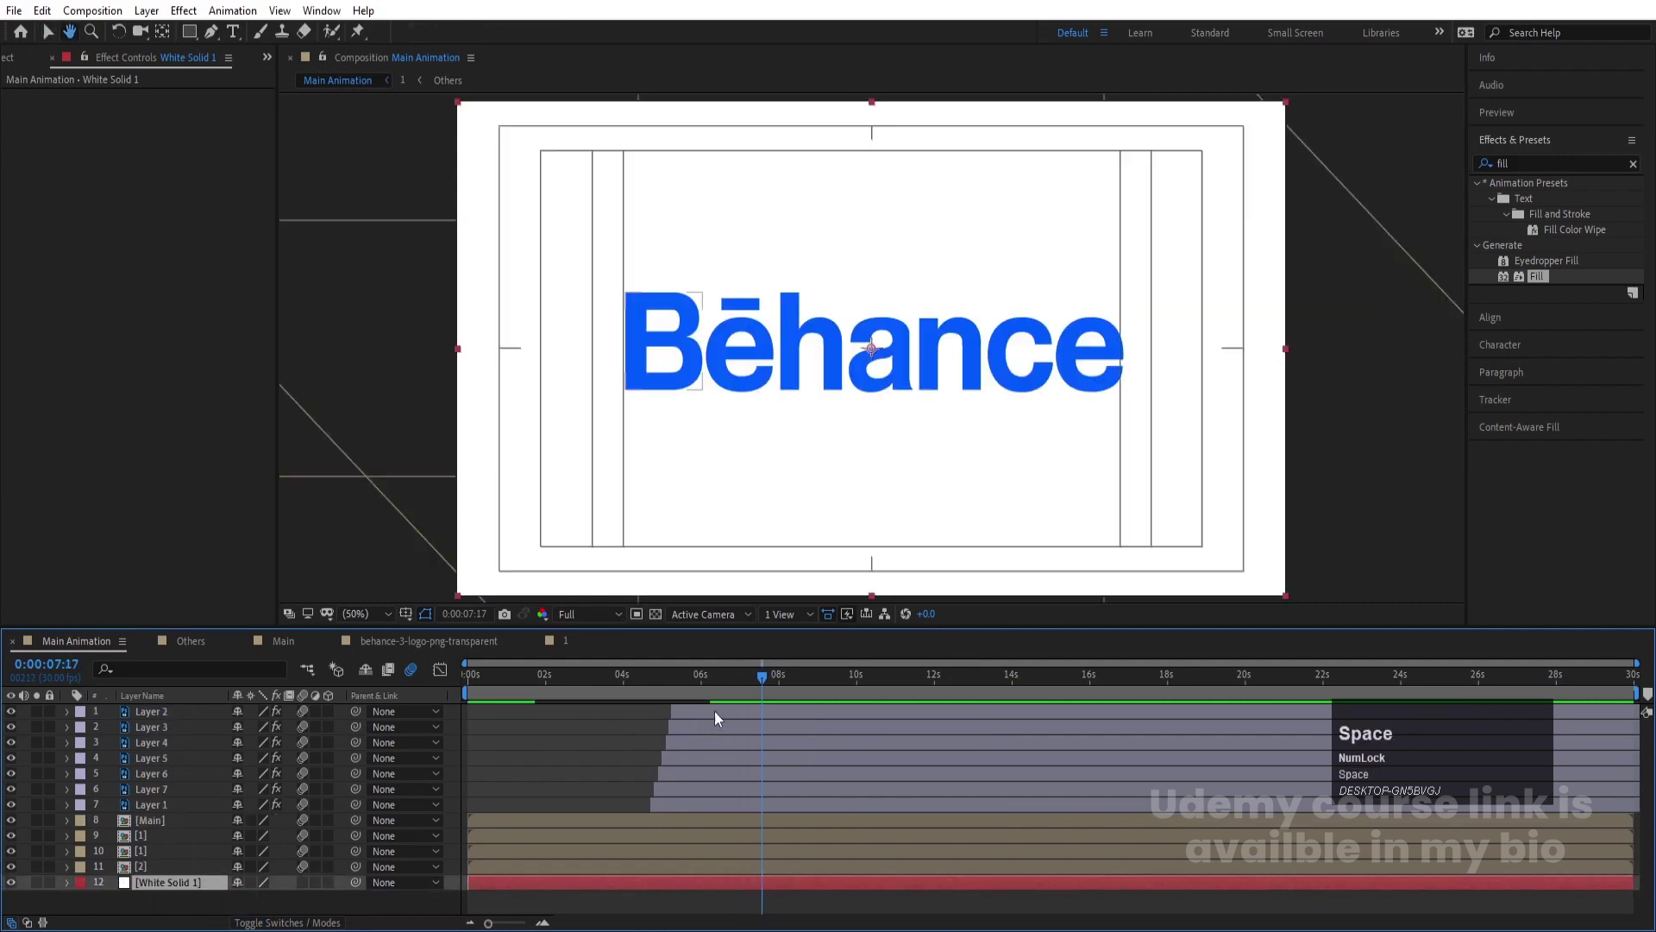
left_click(703, 695)
key("space")
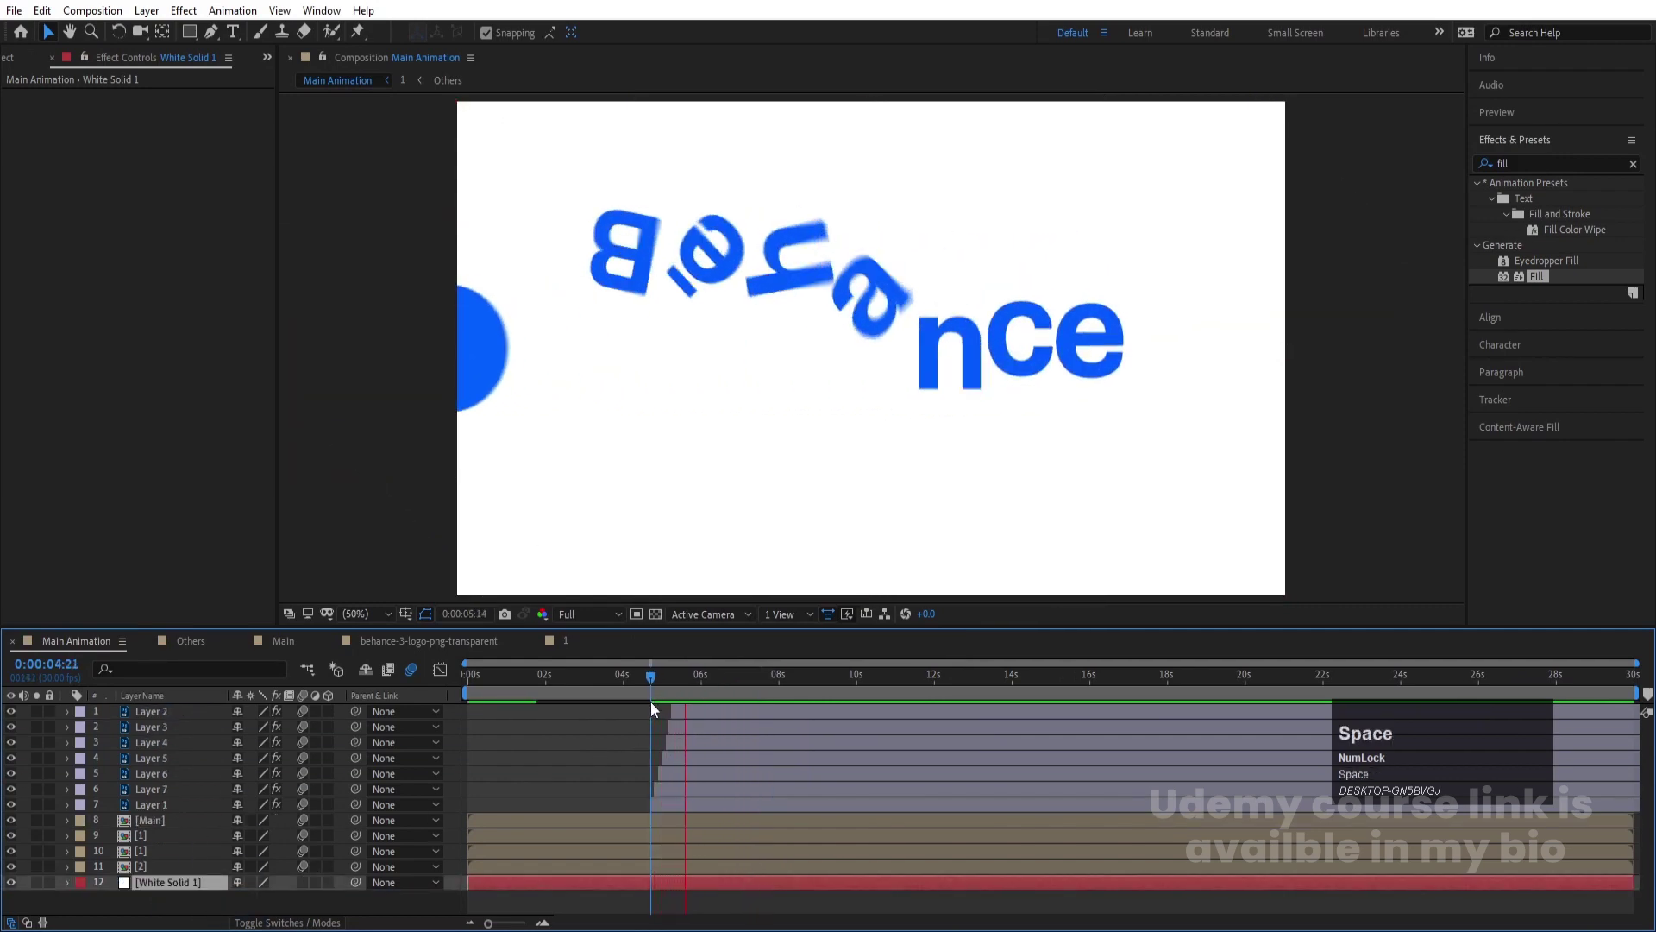
key("space")
left_click(677, 693)
key("space")
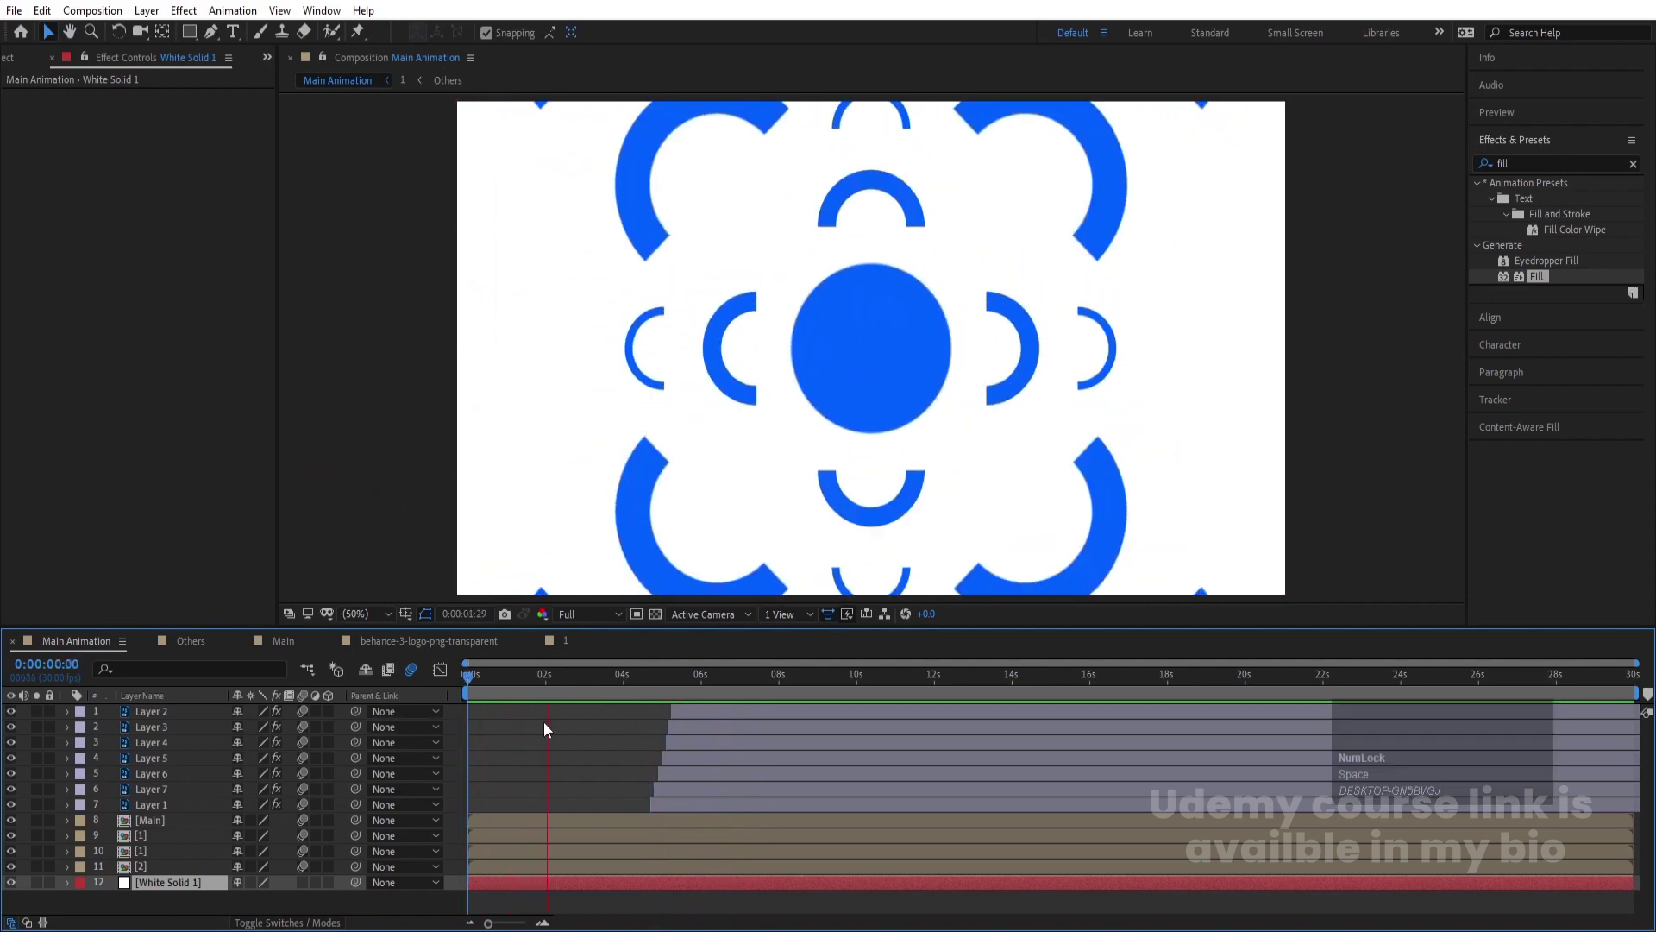
key("space")
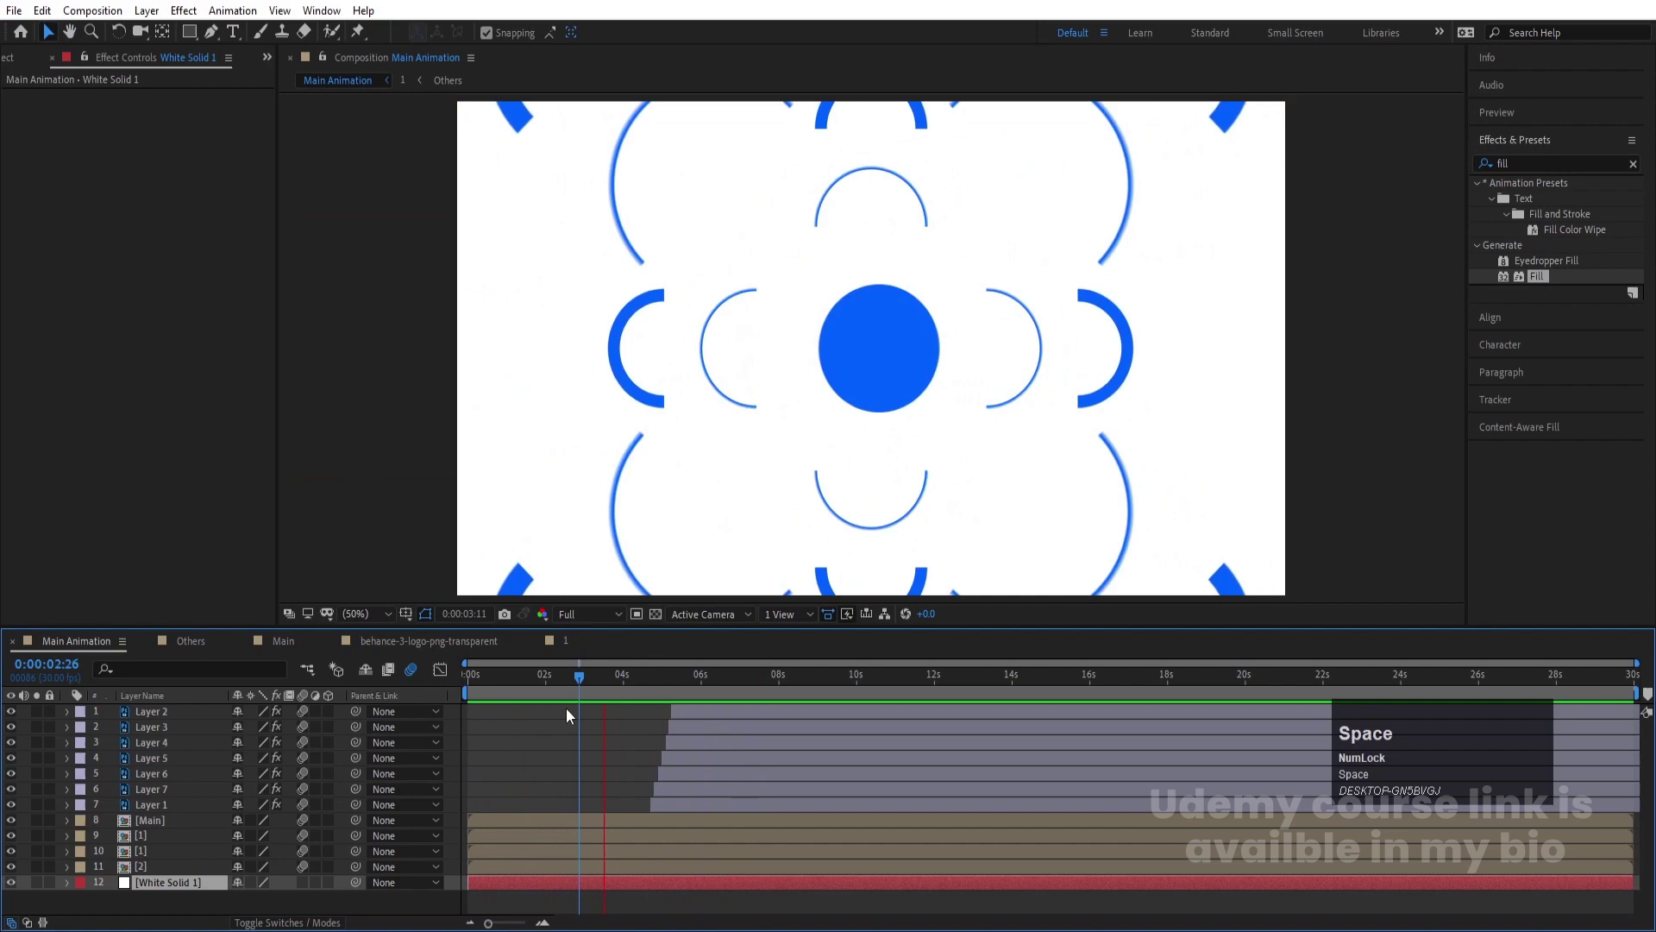
Pre-compose the logo and circle layers into a precomposition named Animation
left_click(211, 878)
key("ctrl+shift+c")
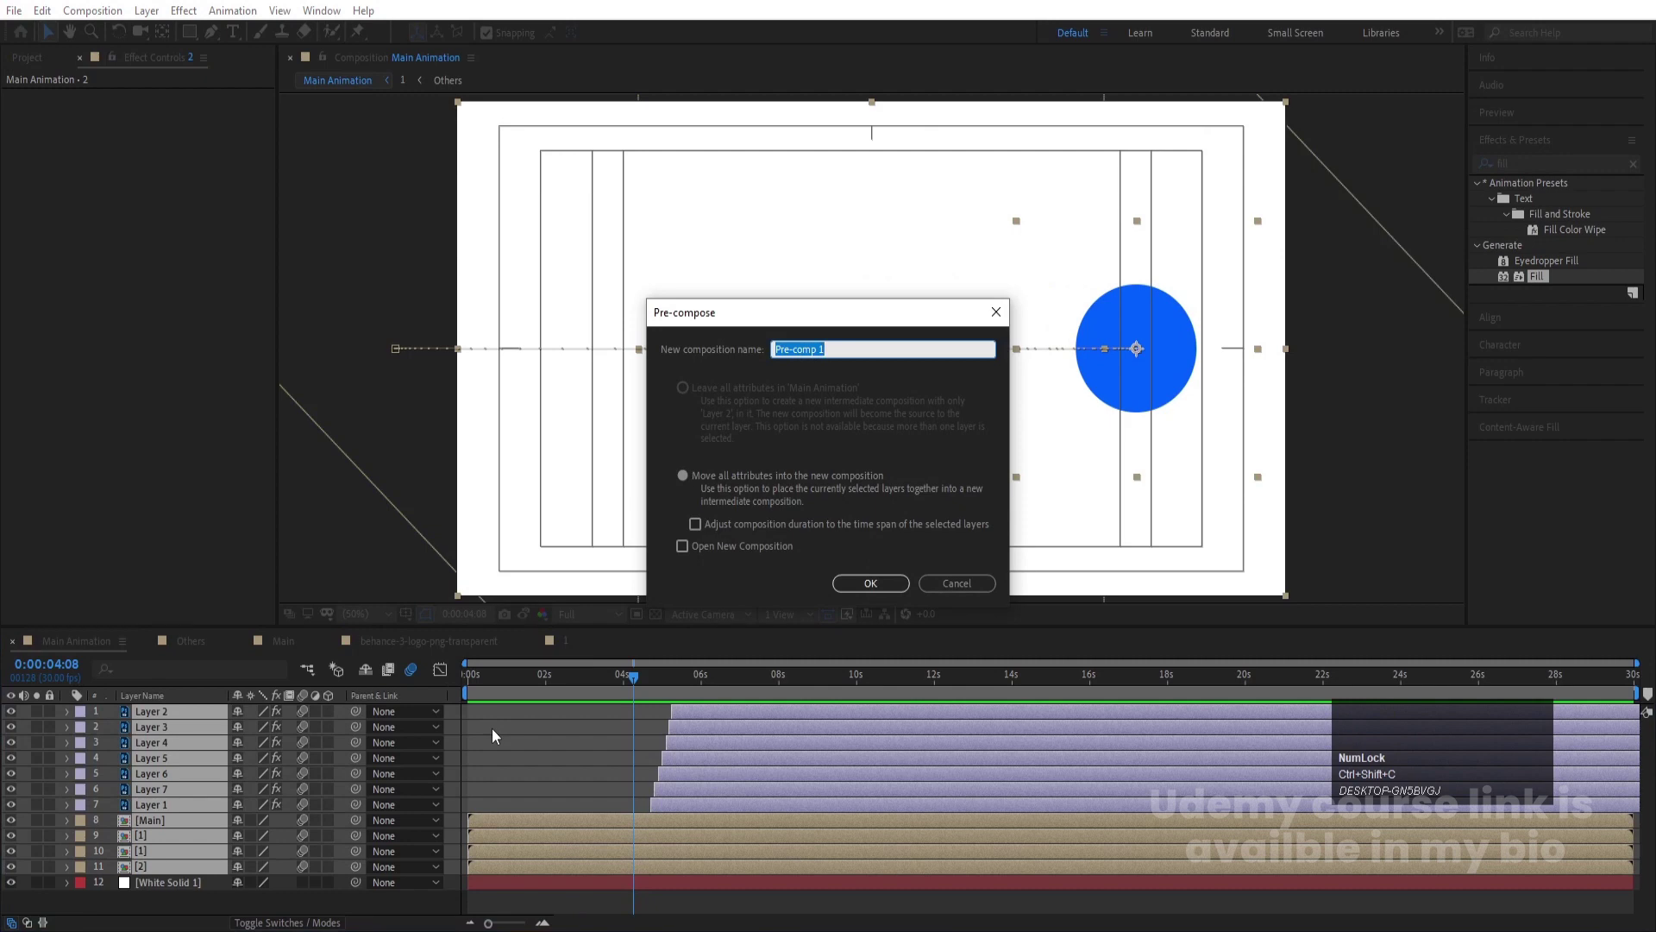
type("nimation")
key("Return")
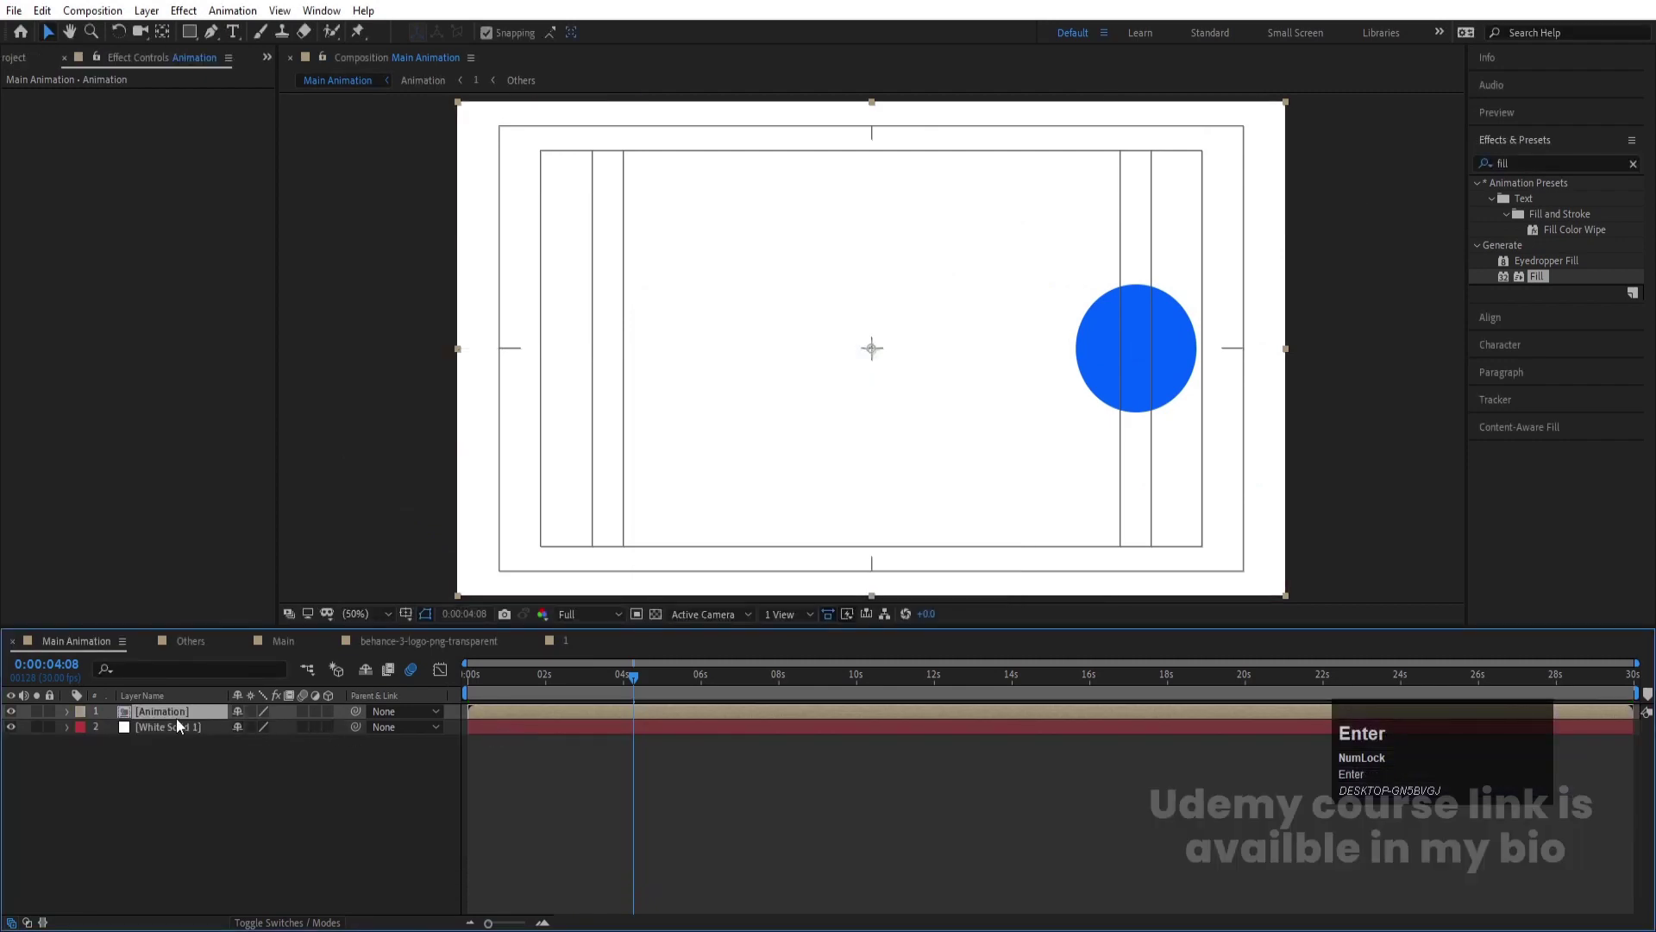
Apply a Bevel and Emboss layer style to Animation with a blue shadow at 14% opacity, then preview
right_click(177, 721)
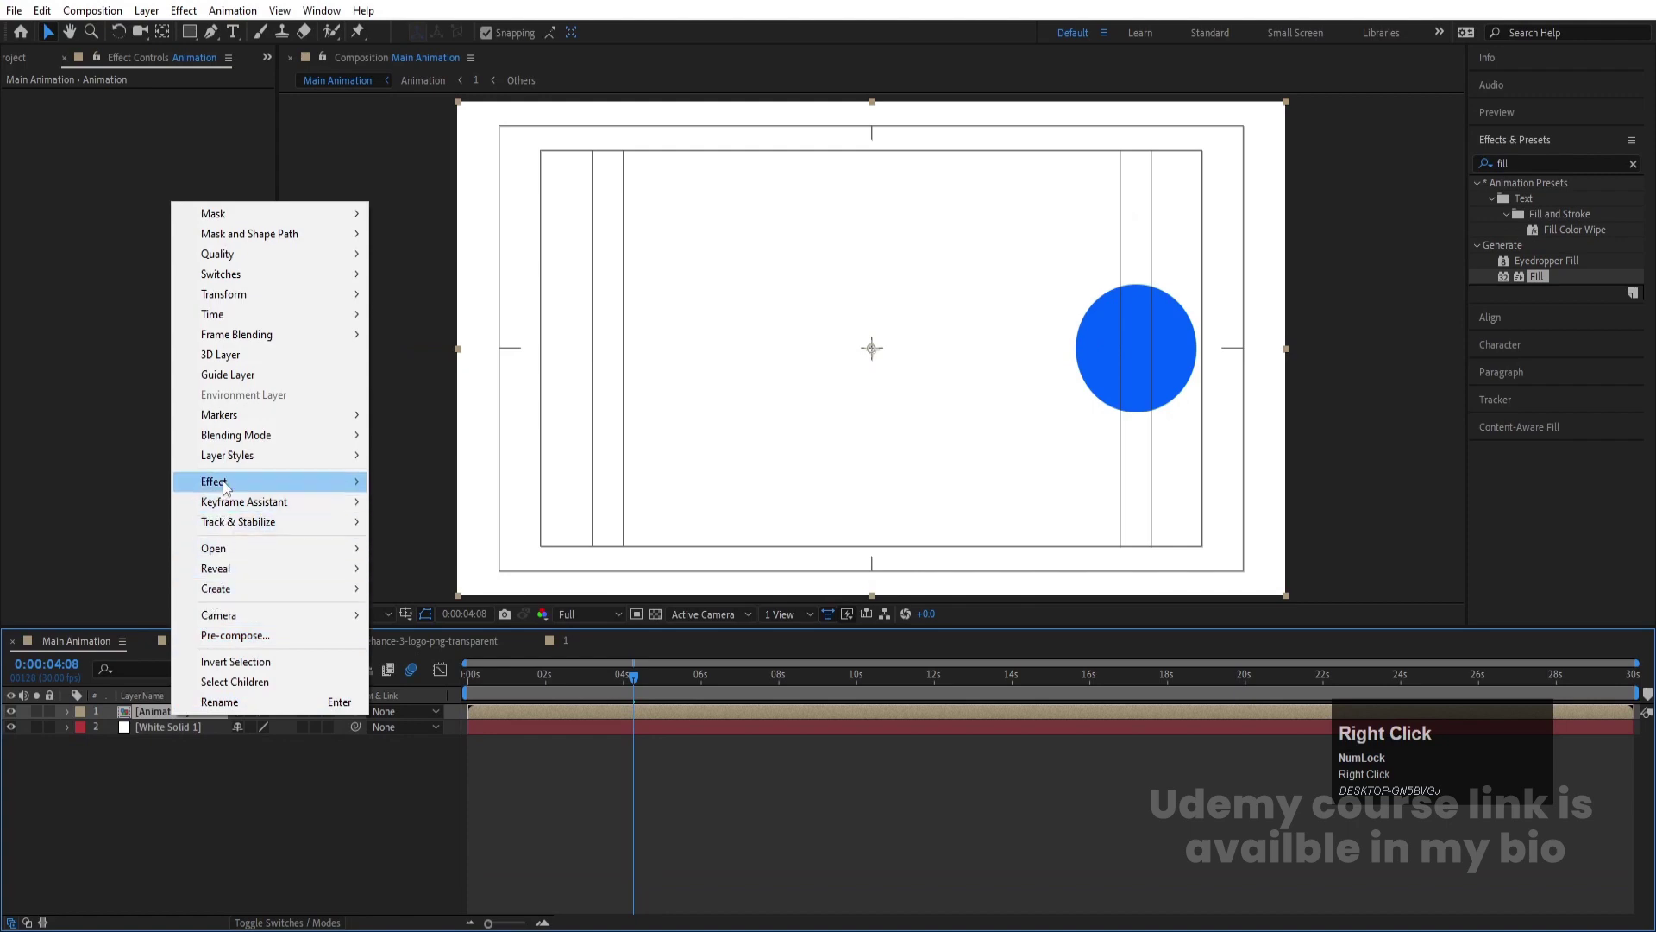
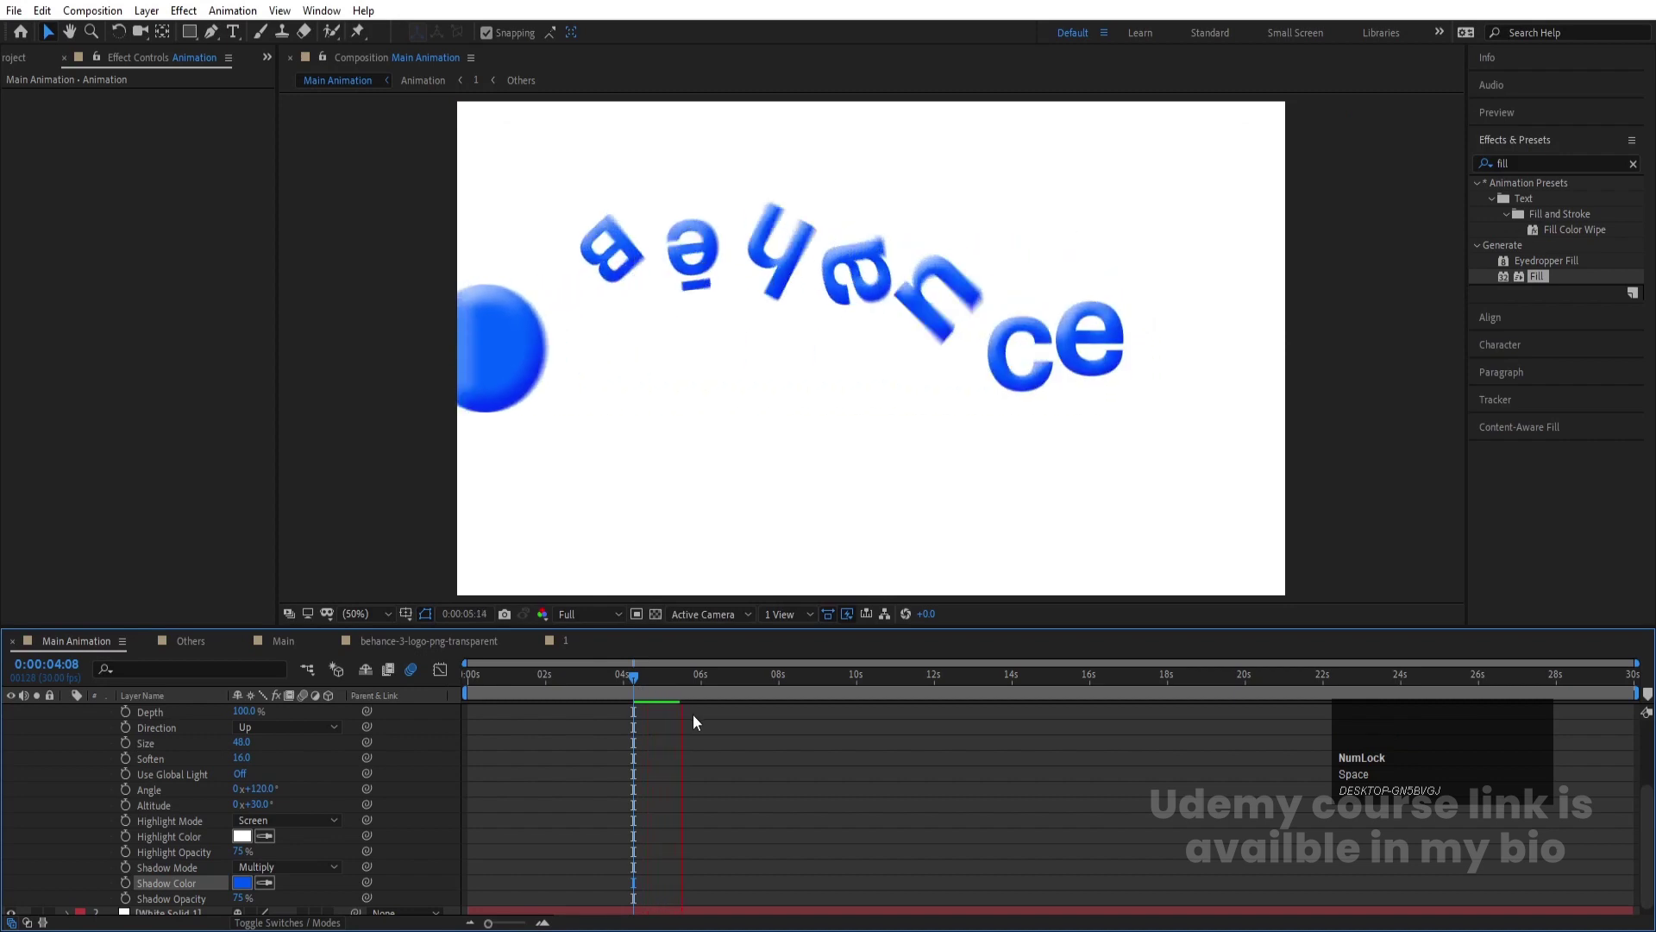
key("space")
scroll("up", 3)
left_click(659, 687)
key("space")
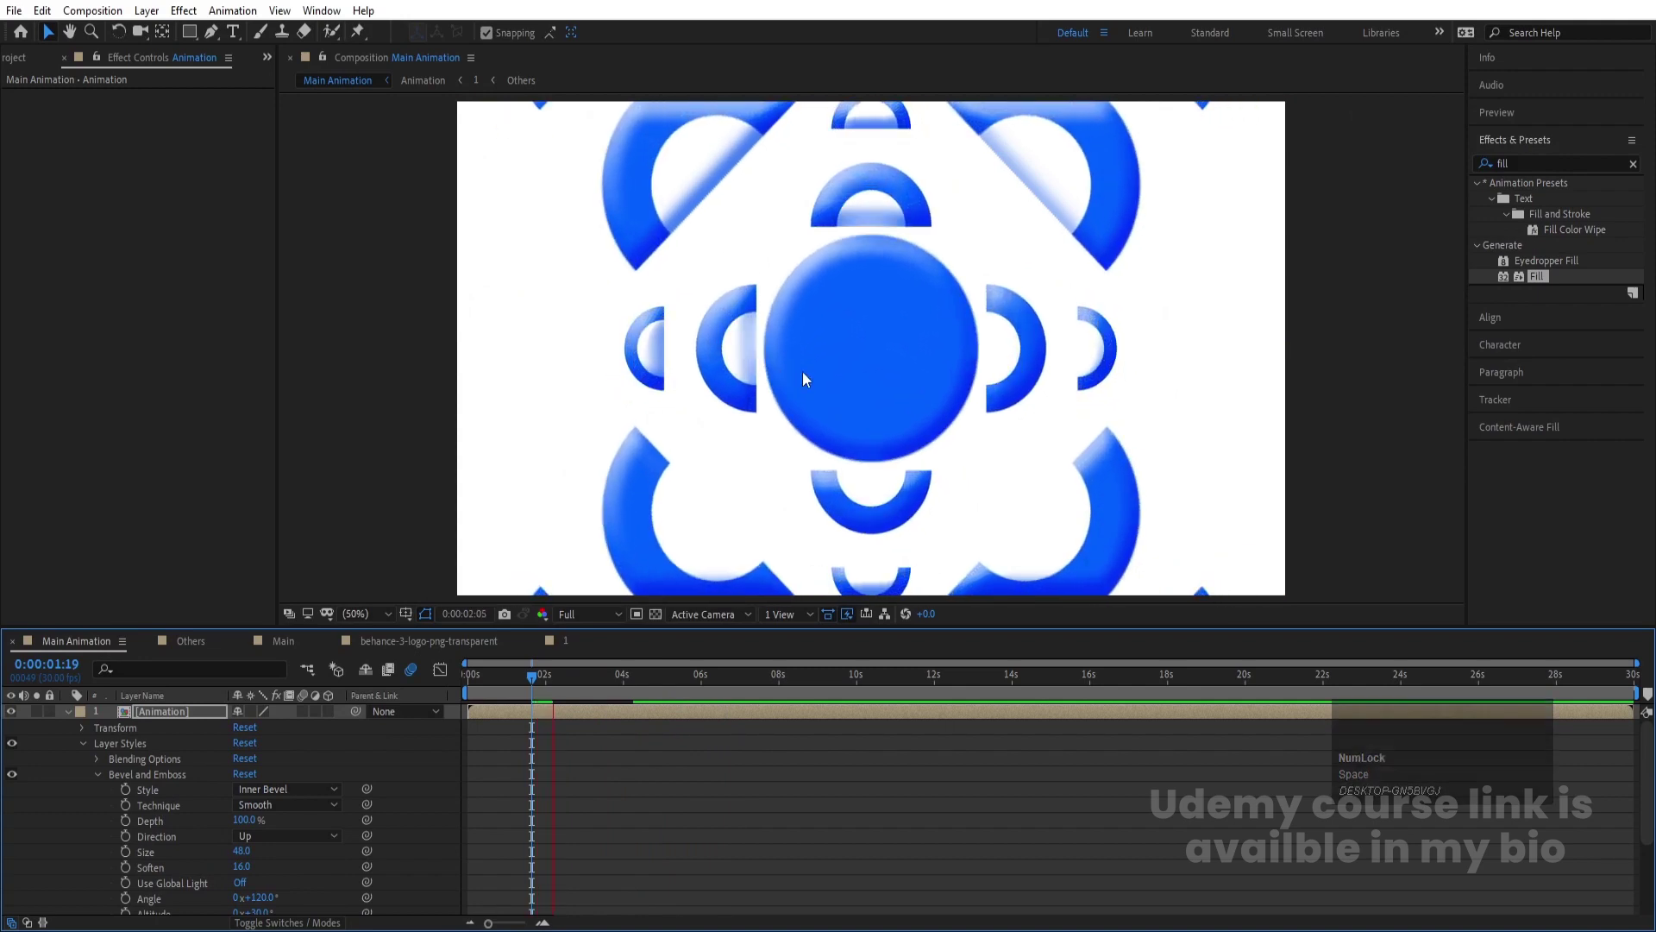
key("space")
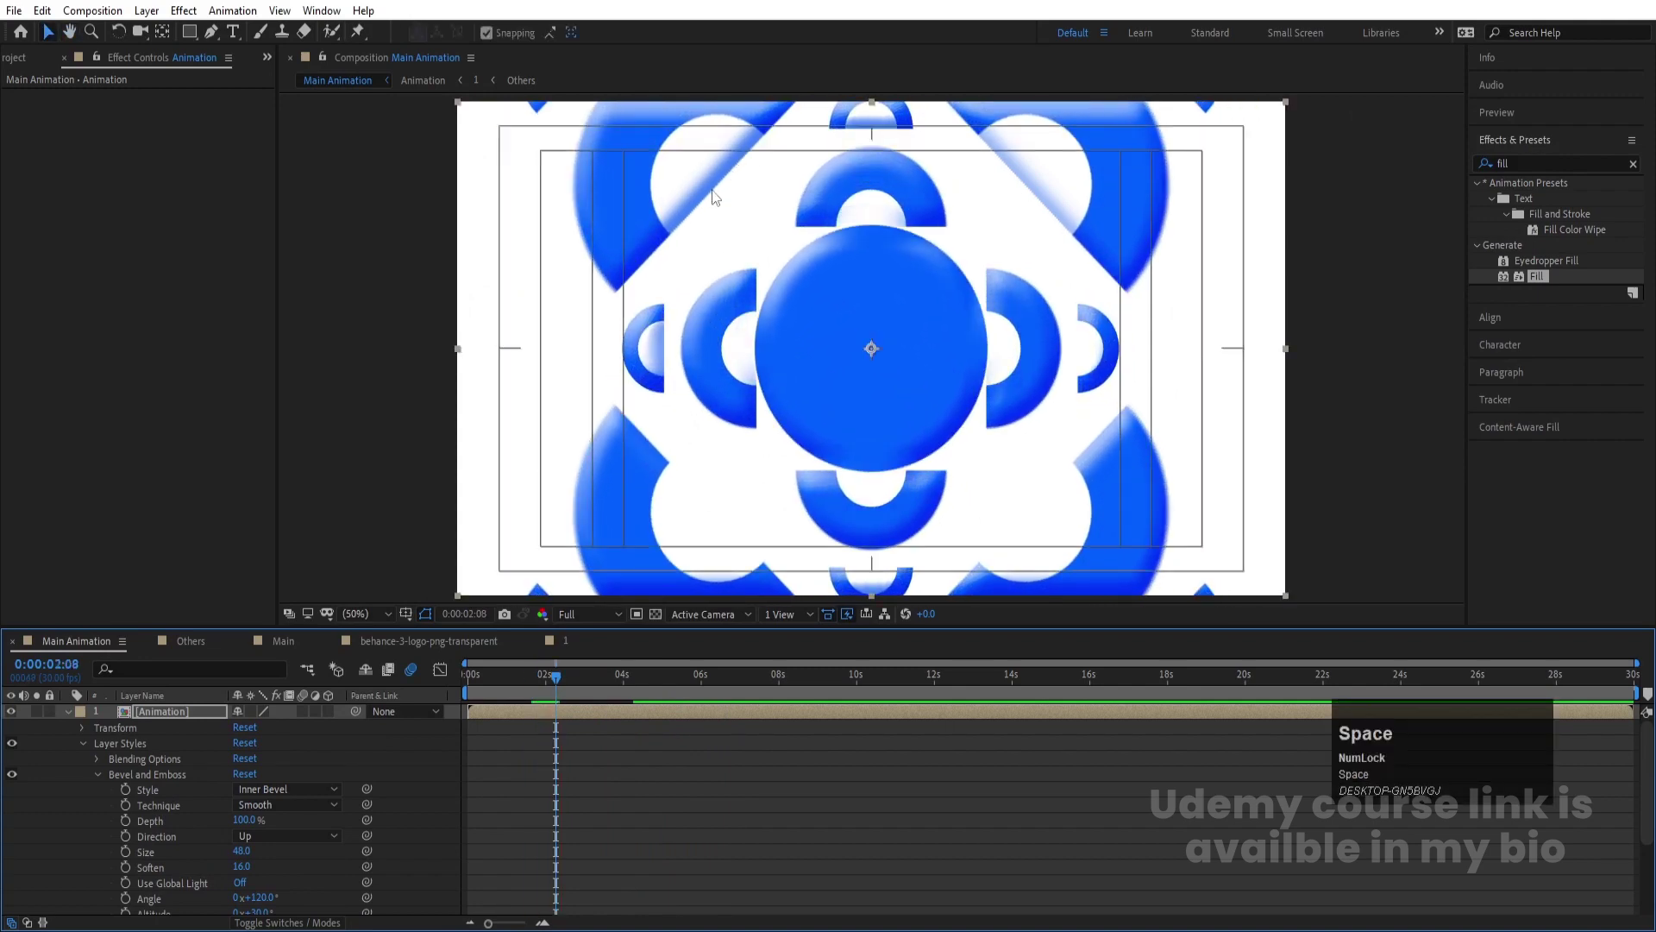
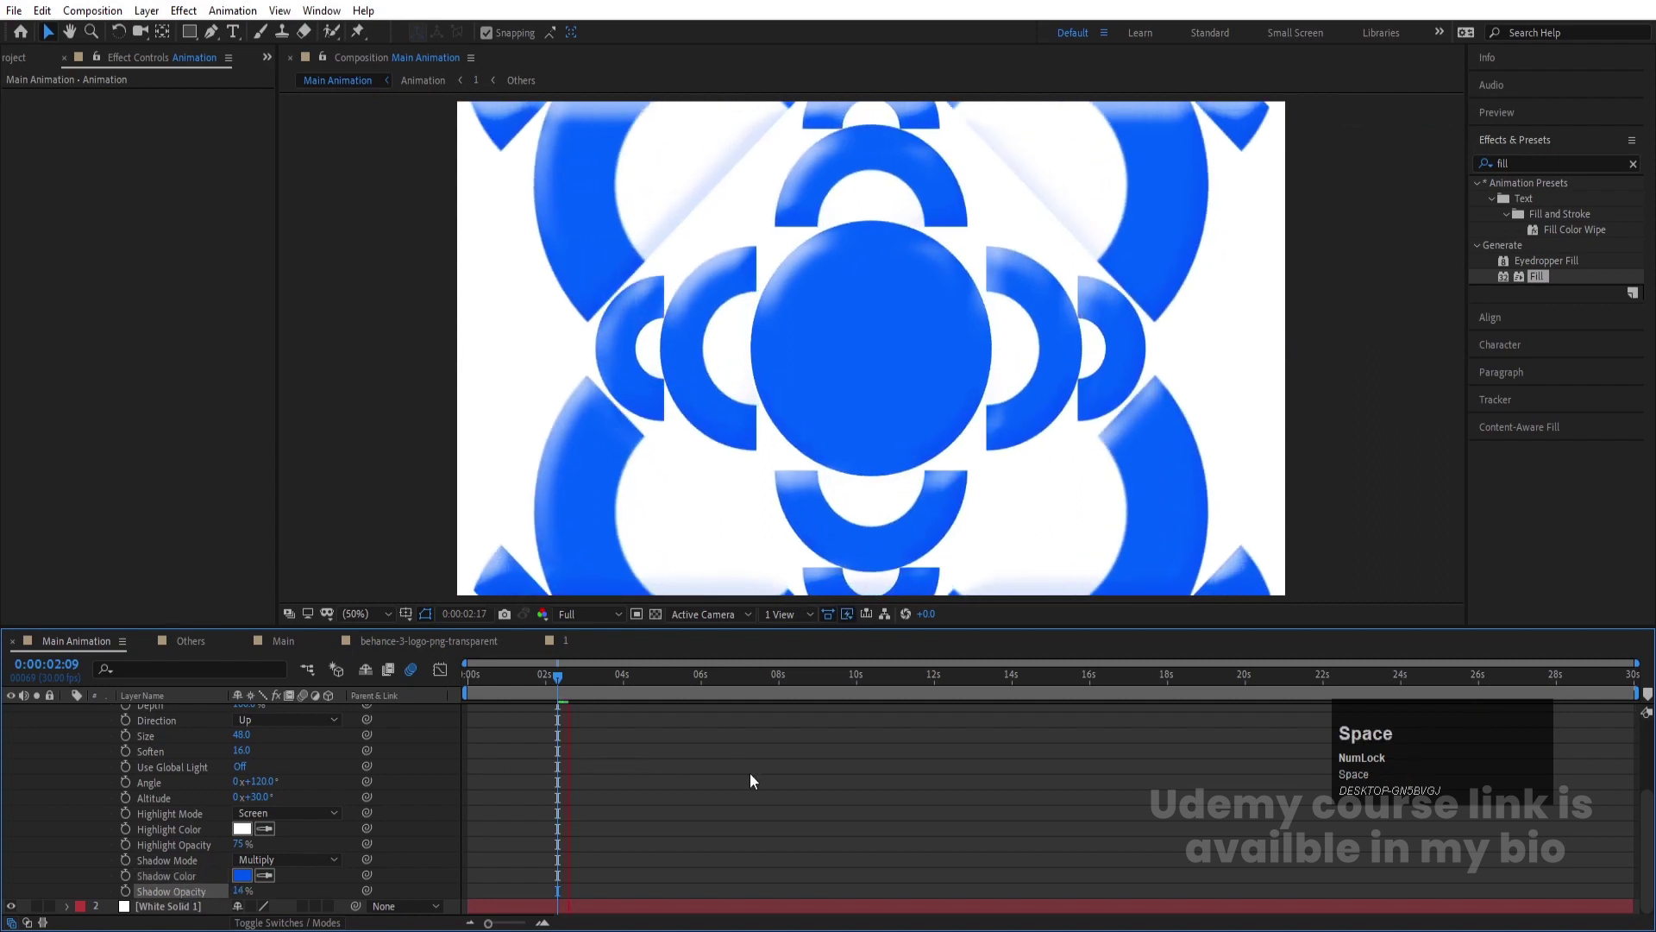
key("space")
scroll("up", 3)
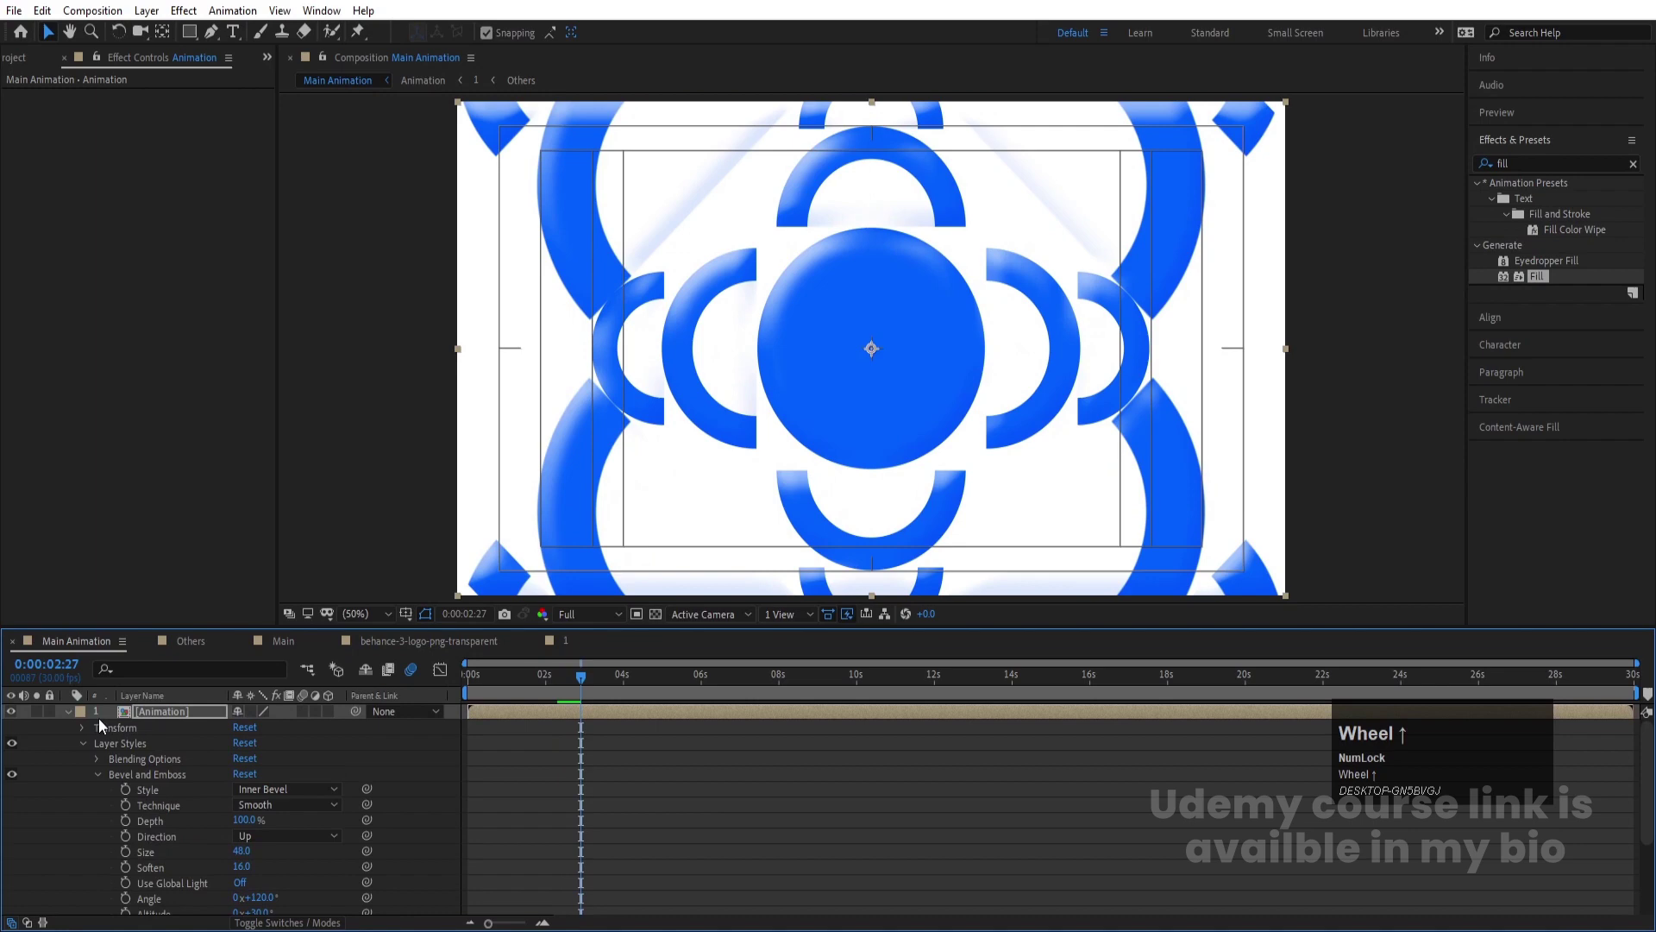
left_click(72, 715)
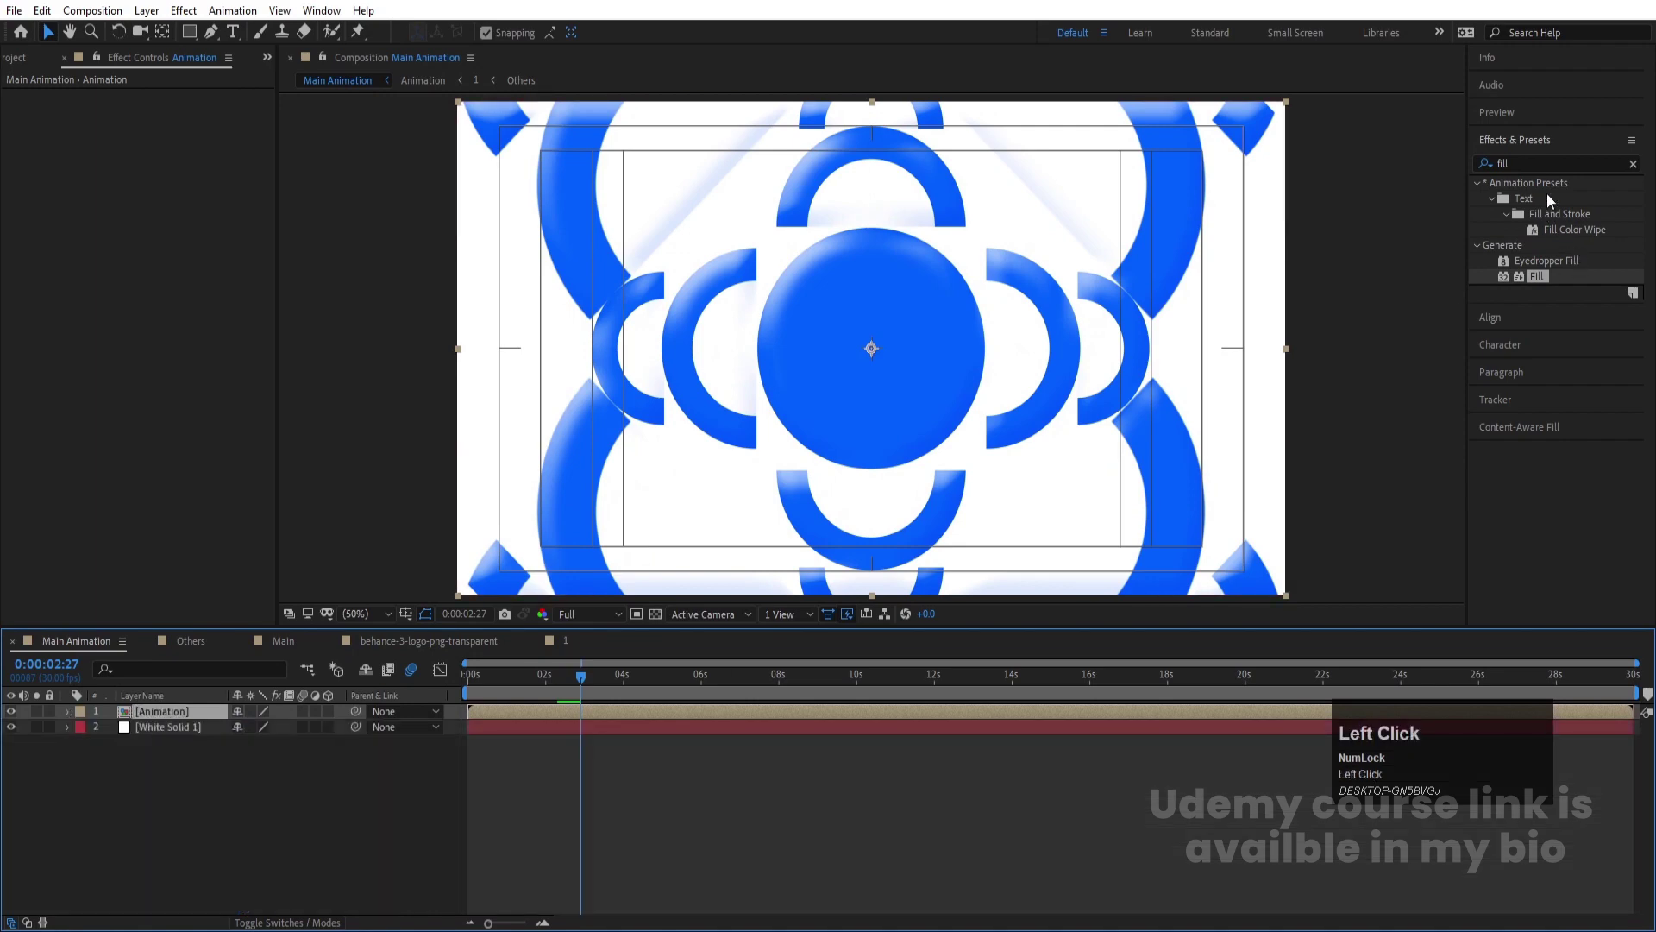
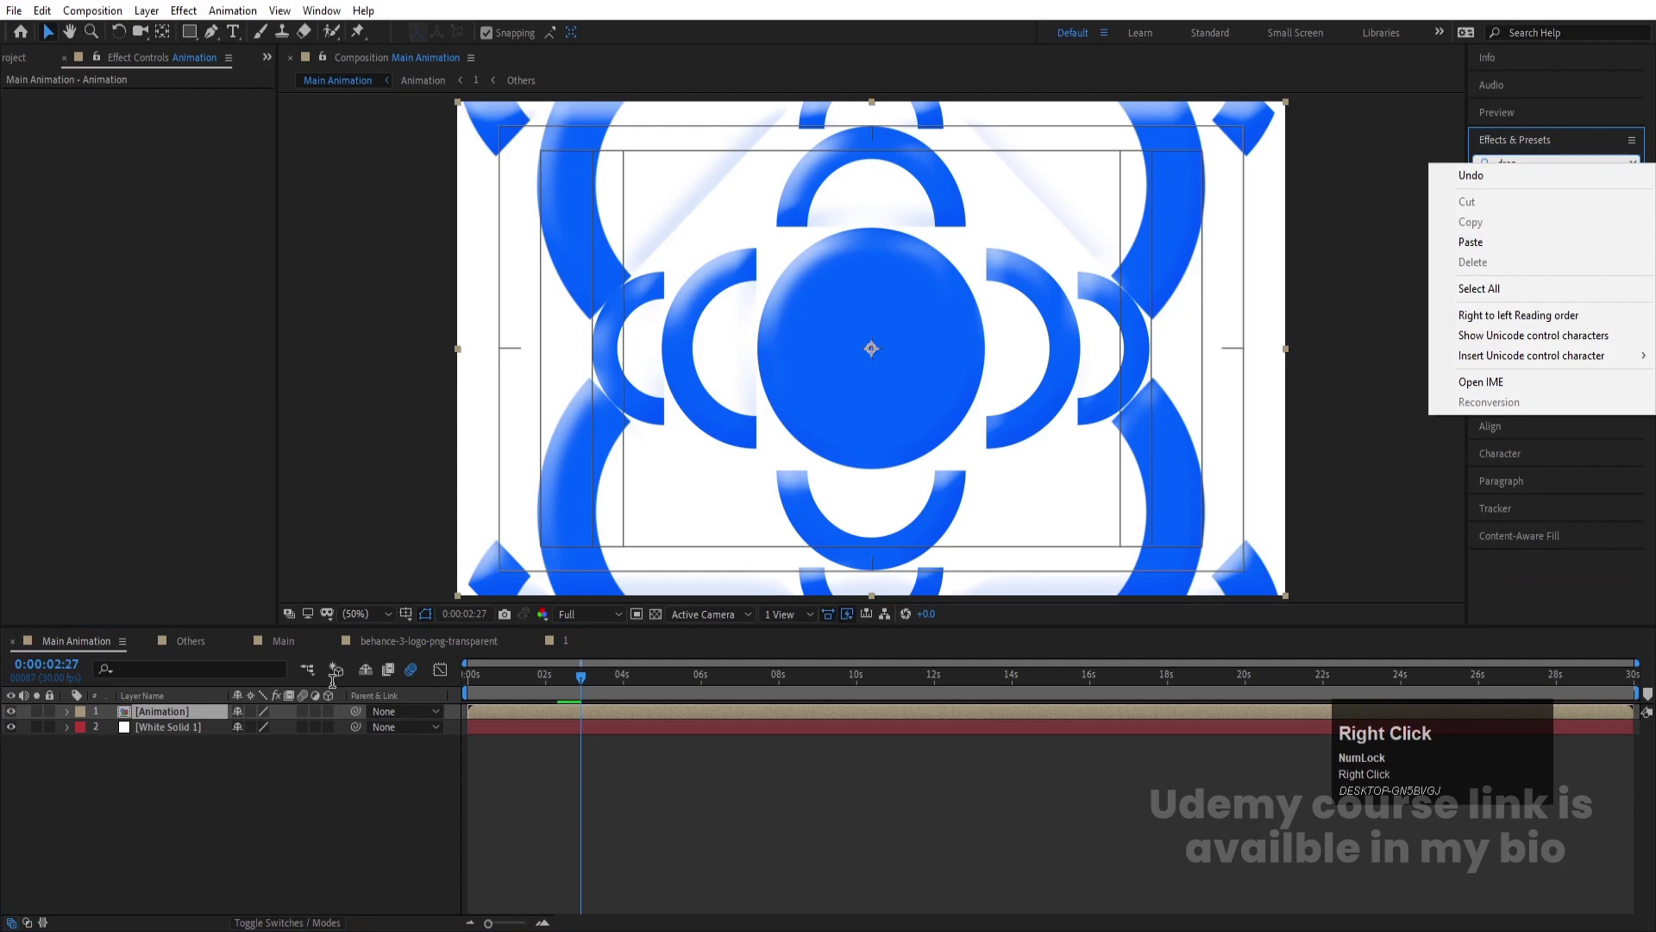
Apply Drop Shadow to Animation with blue color, 20% opacity, distance 10 and softness 100
left_click(219, 729)
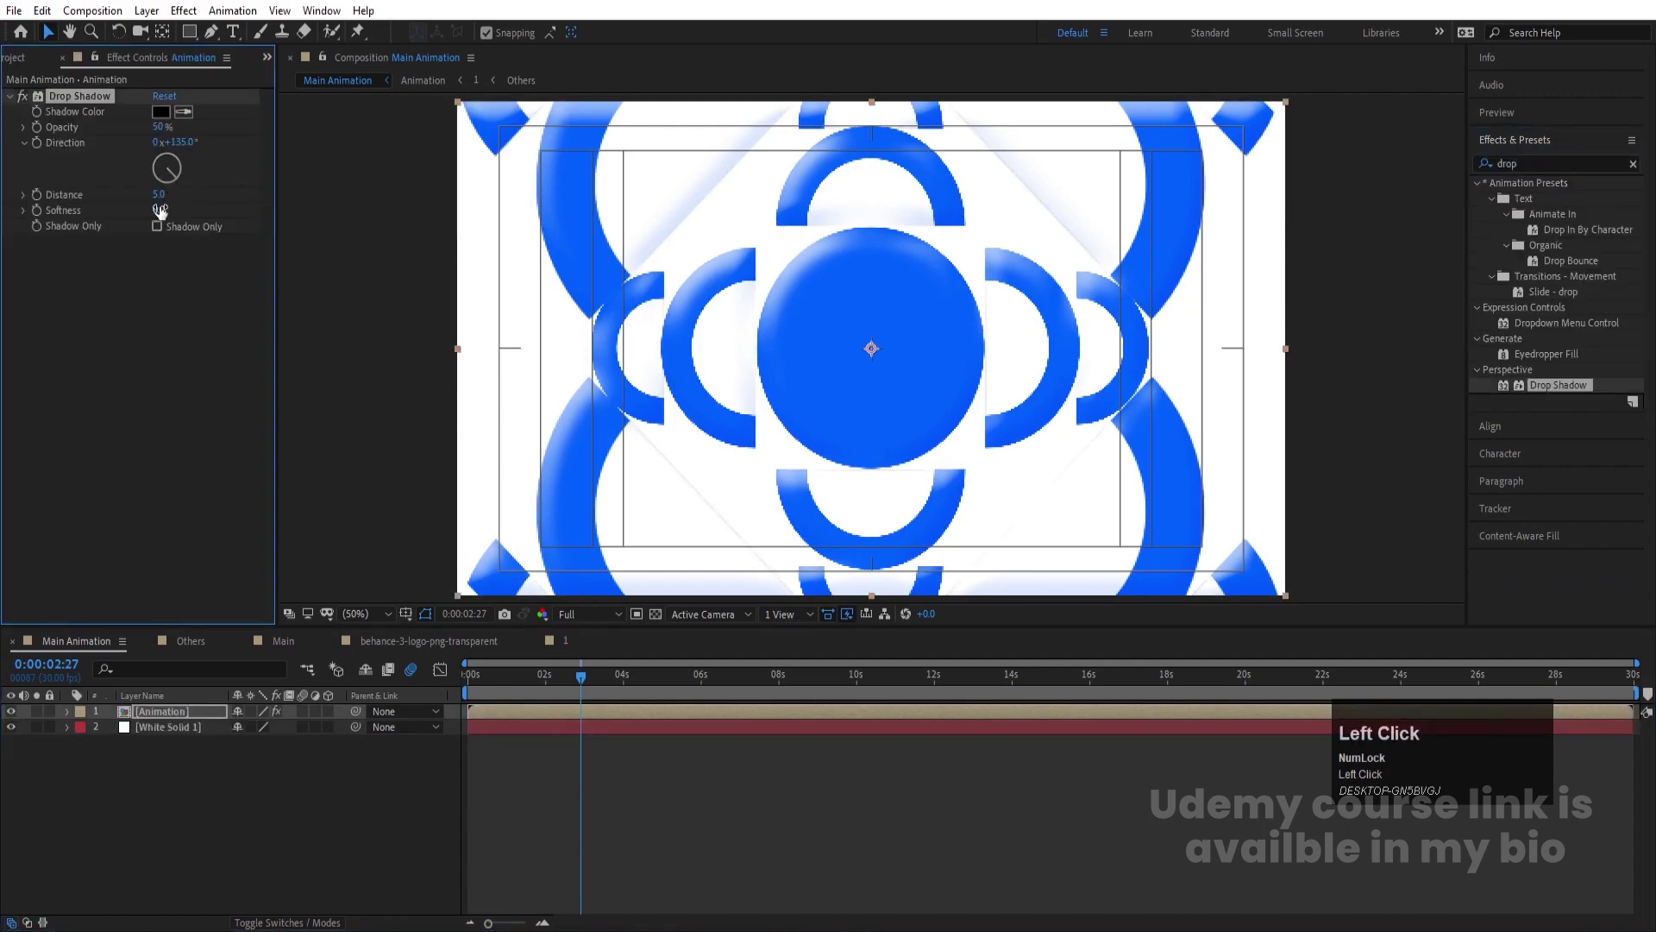
left_click(166, 207)
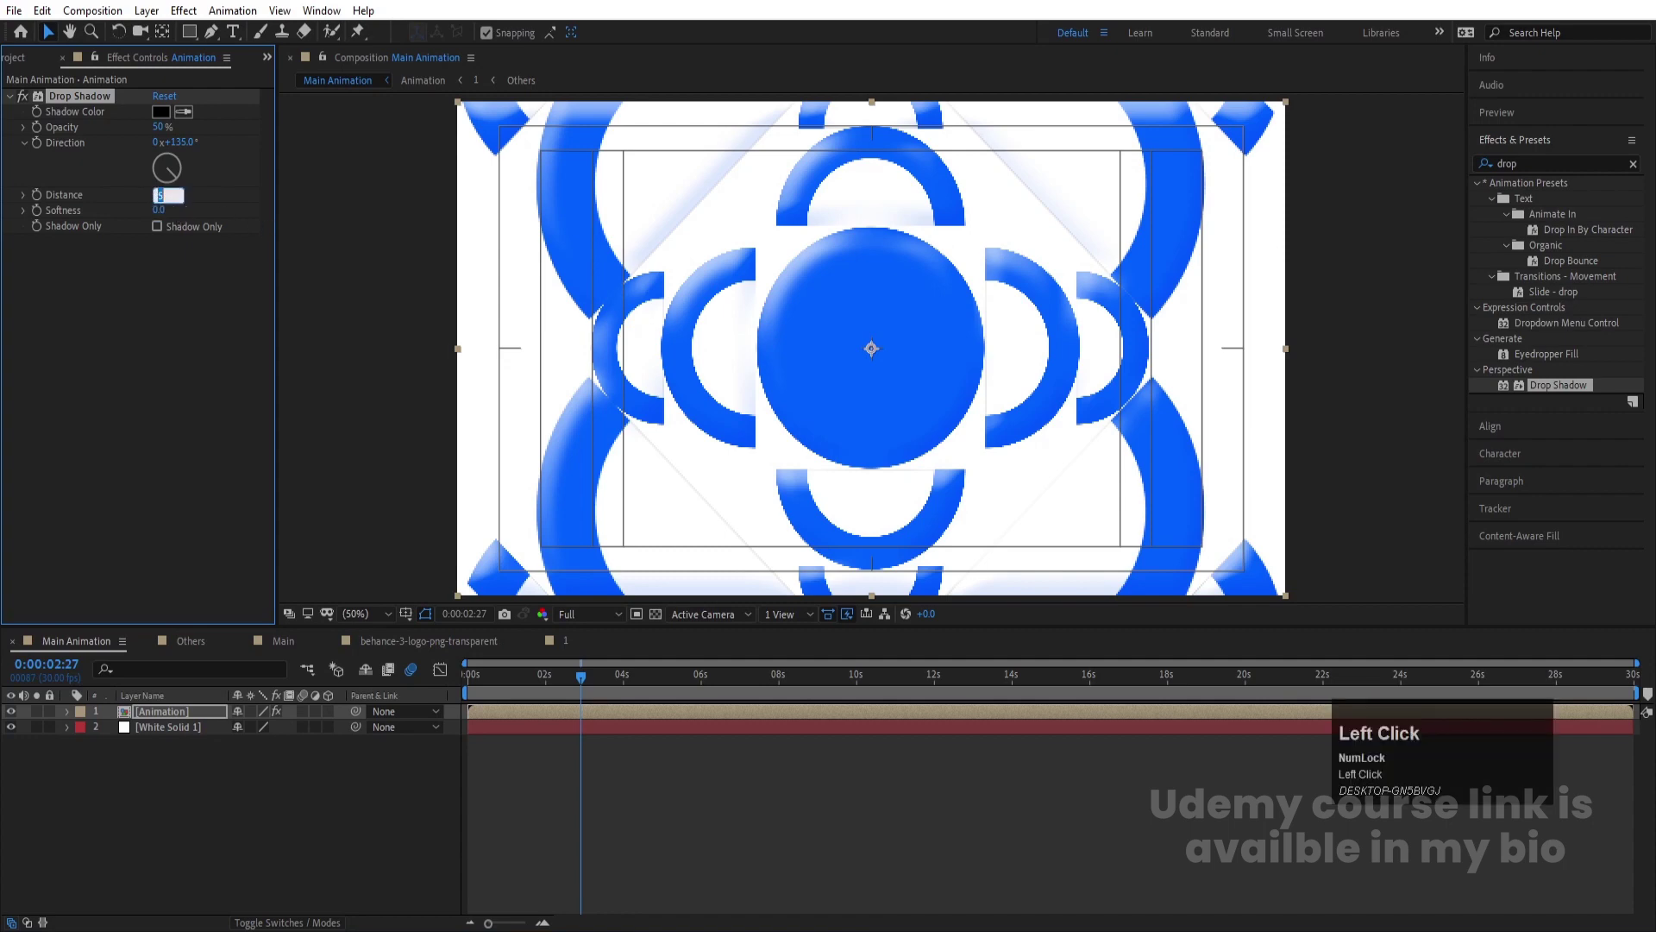
key("Return")
left_click(170, 135)
key("Return")
left_click(193, 118)
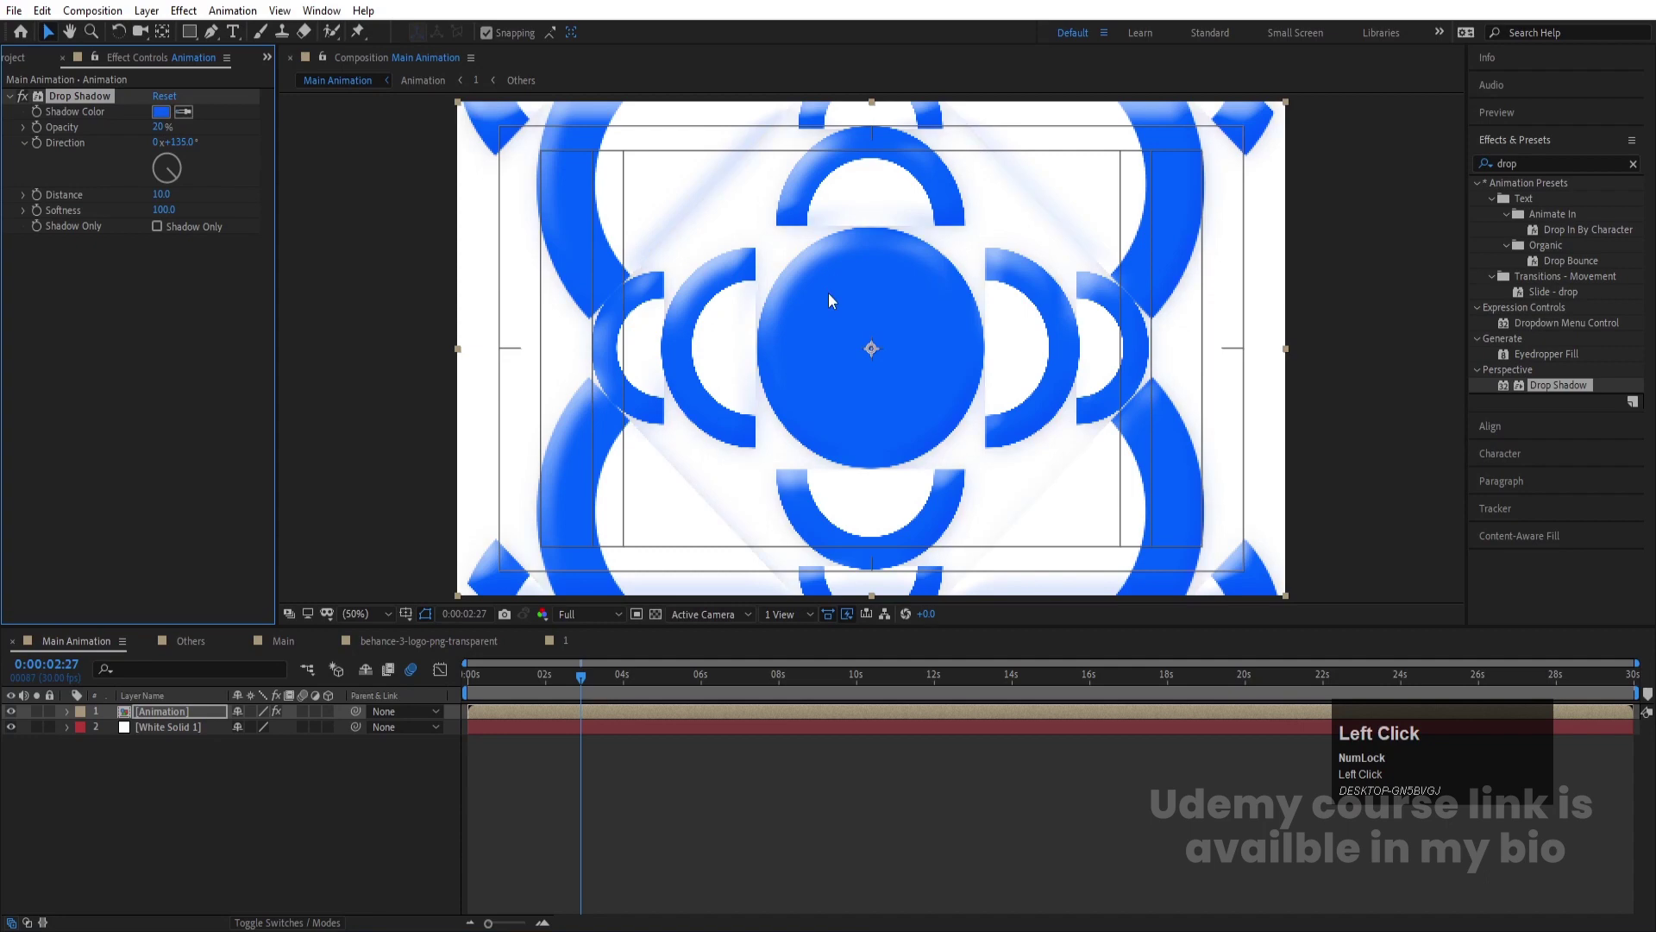
Set the work area end and preview the finished logo animation
key("space")
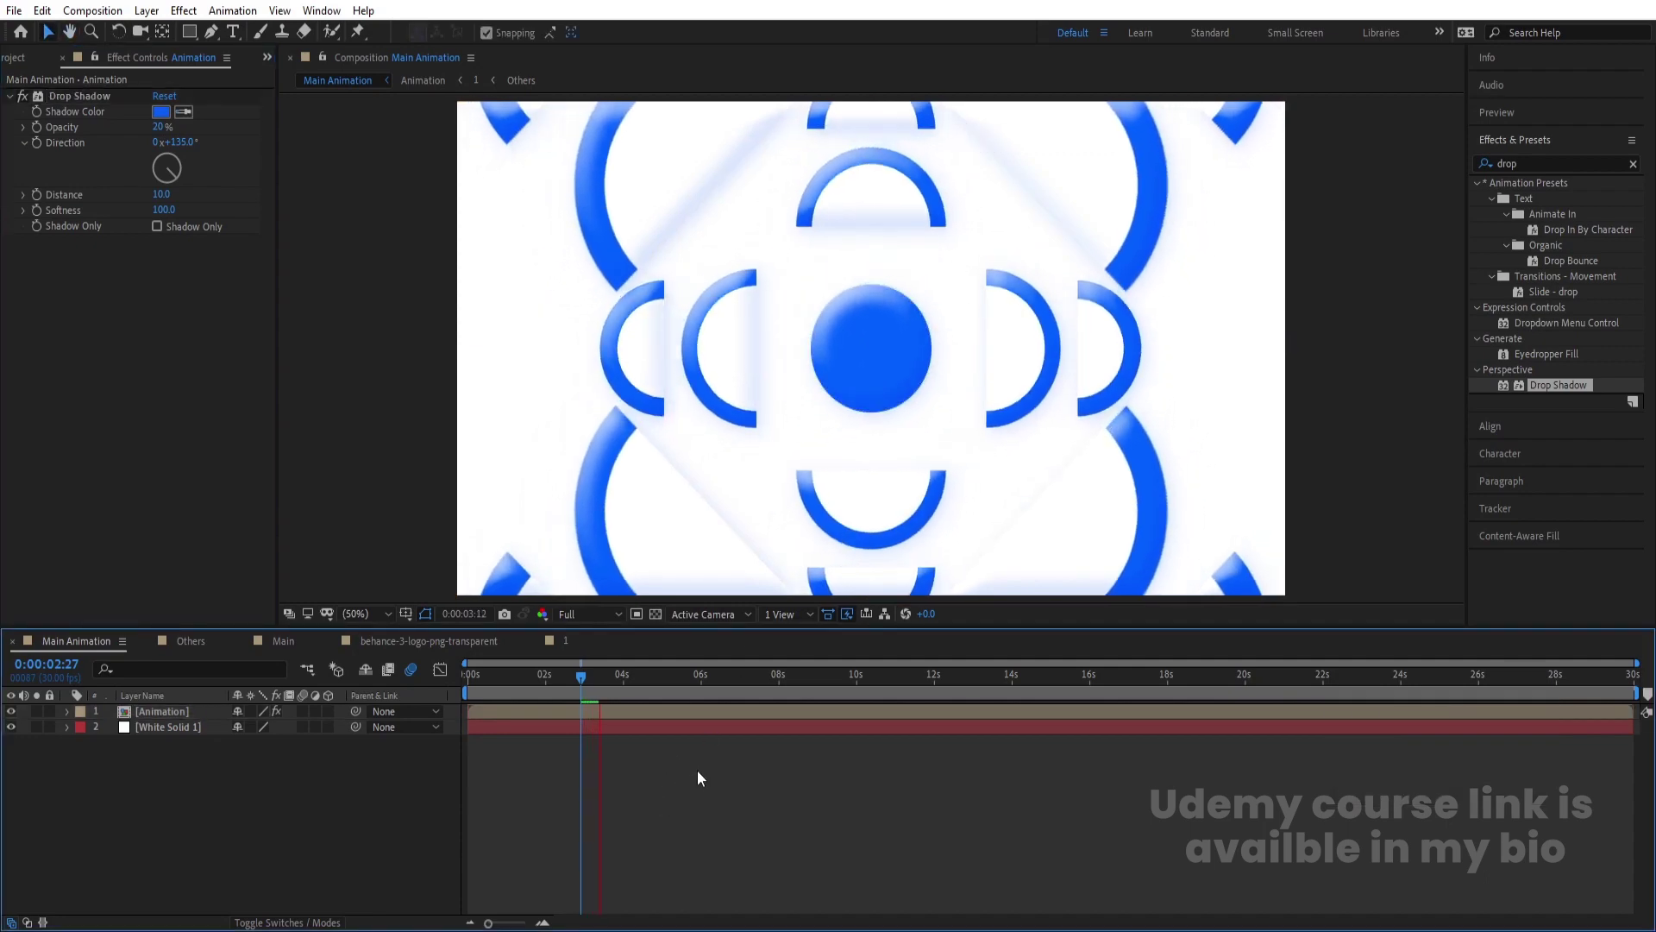
left_click(883, 684)
key("space")
left_click_drag(885, 687, 735, 717)
key("n")
key("space")
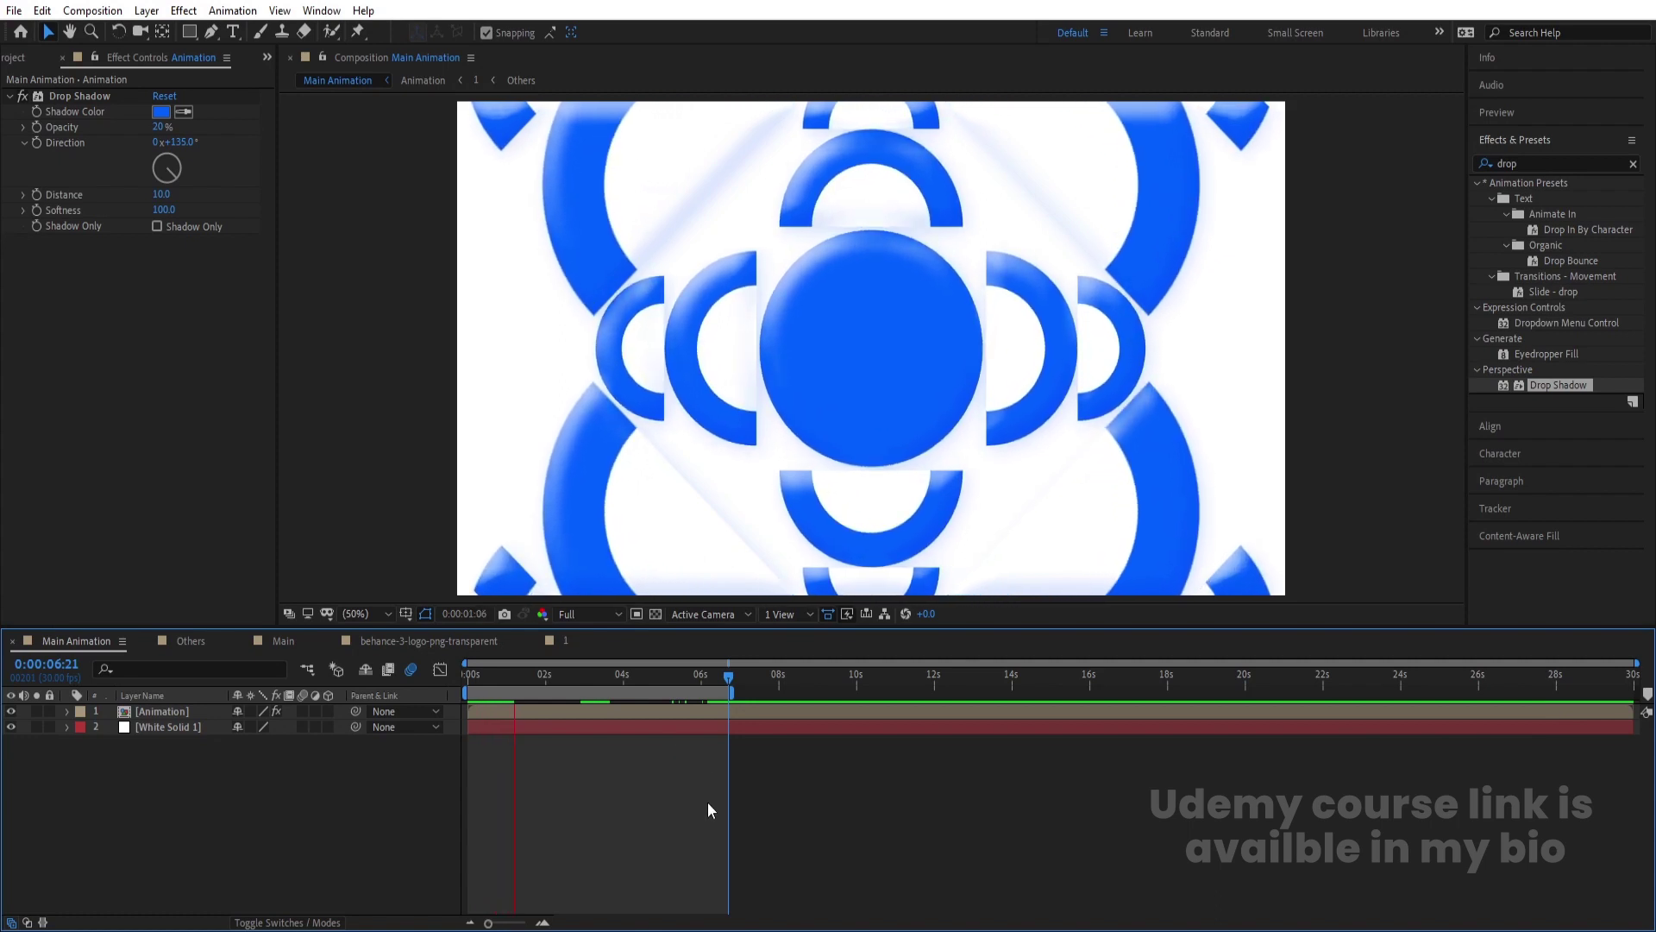
key("space")
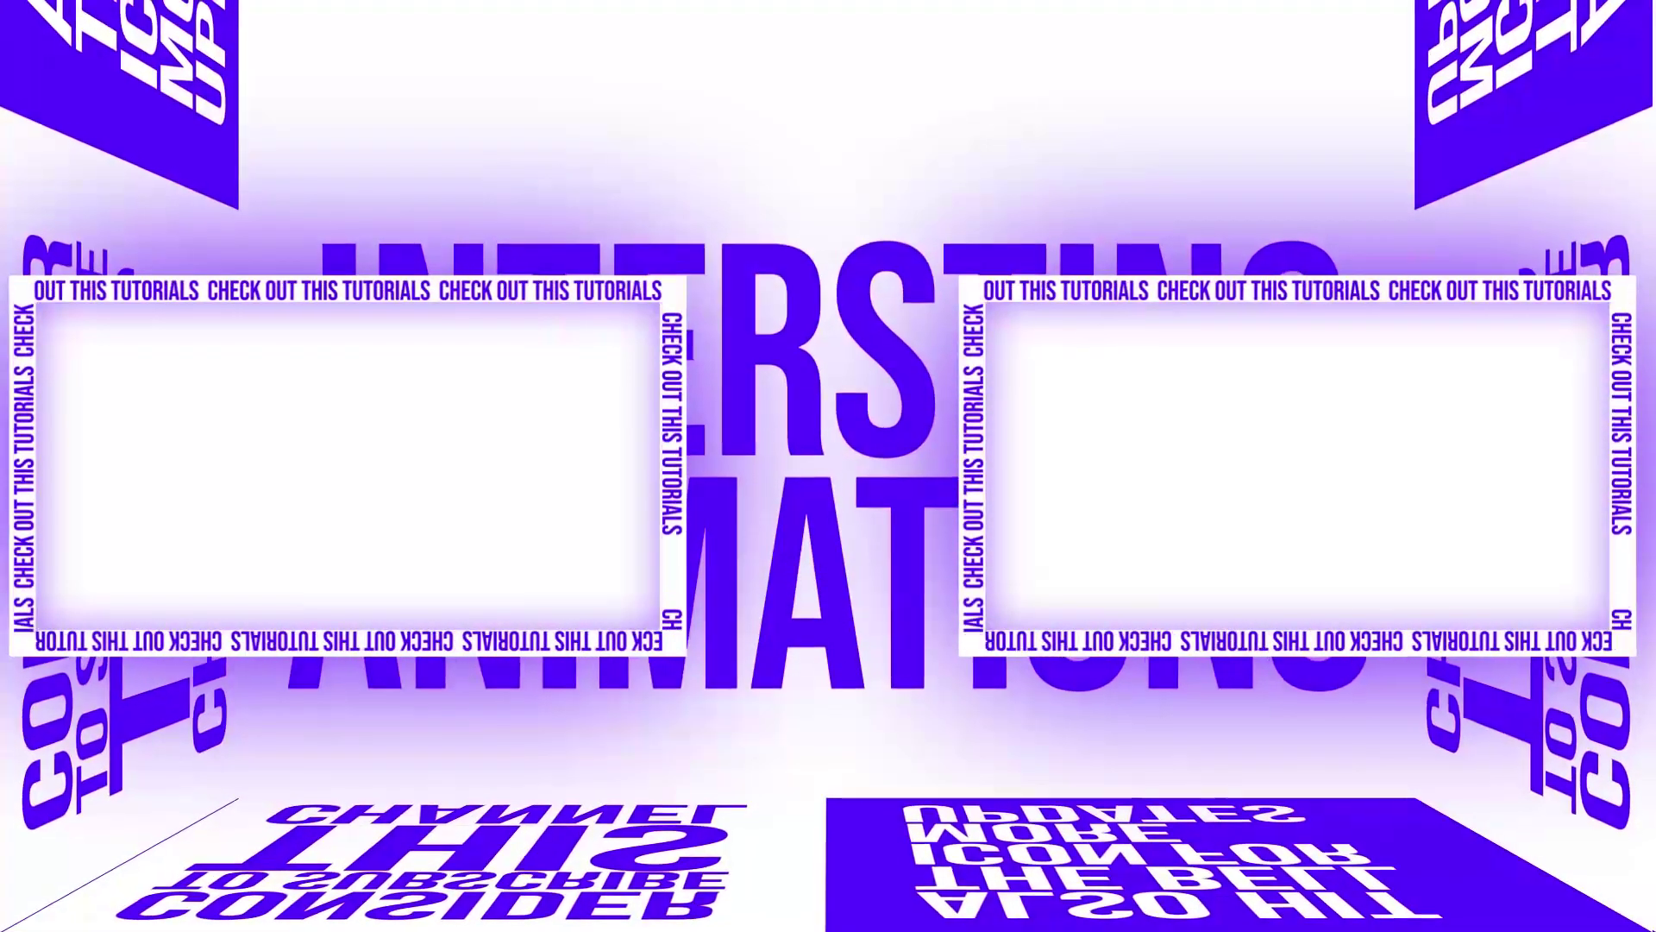